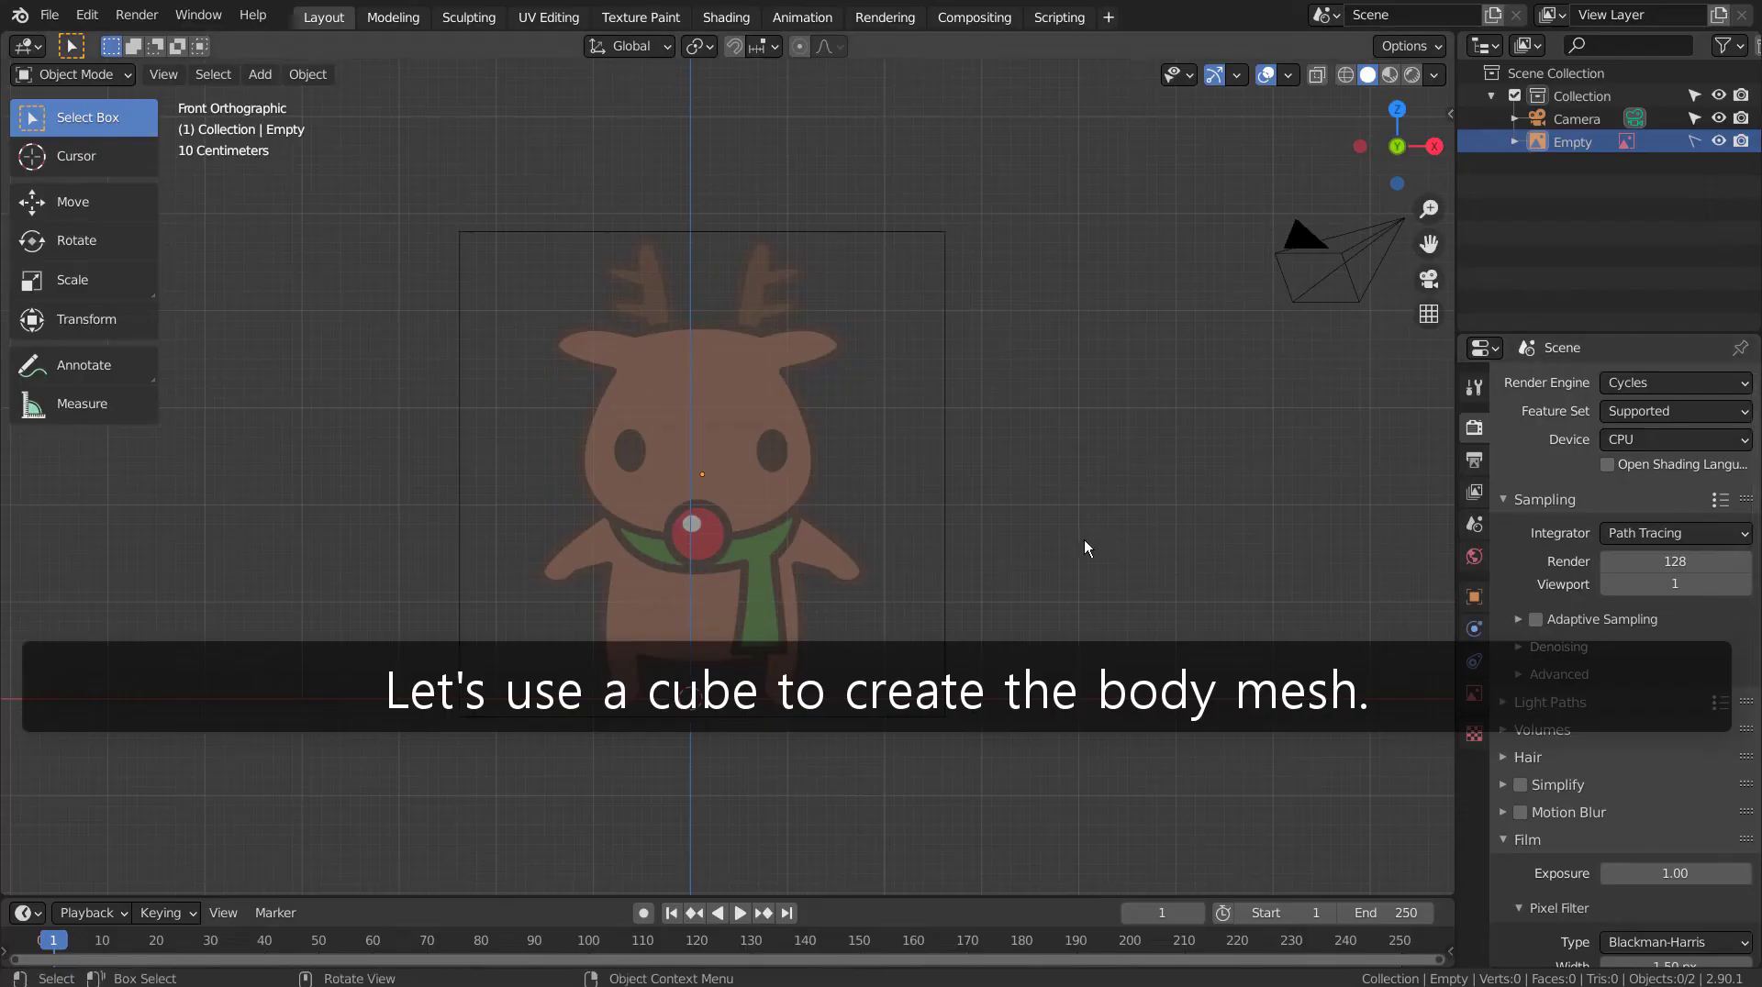
Step: Add a cube as the body base and start fitting it to the body's proportions
click(937, 586)
key(shift+a)
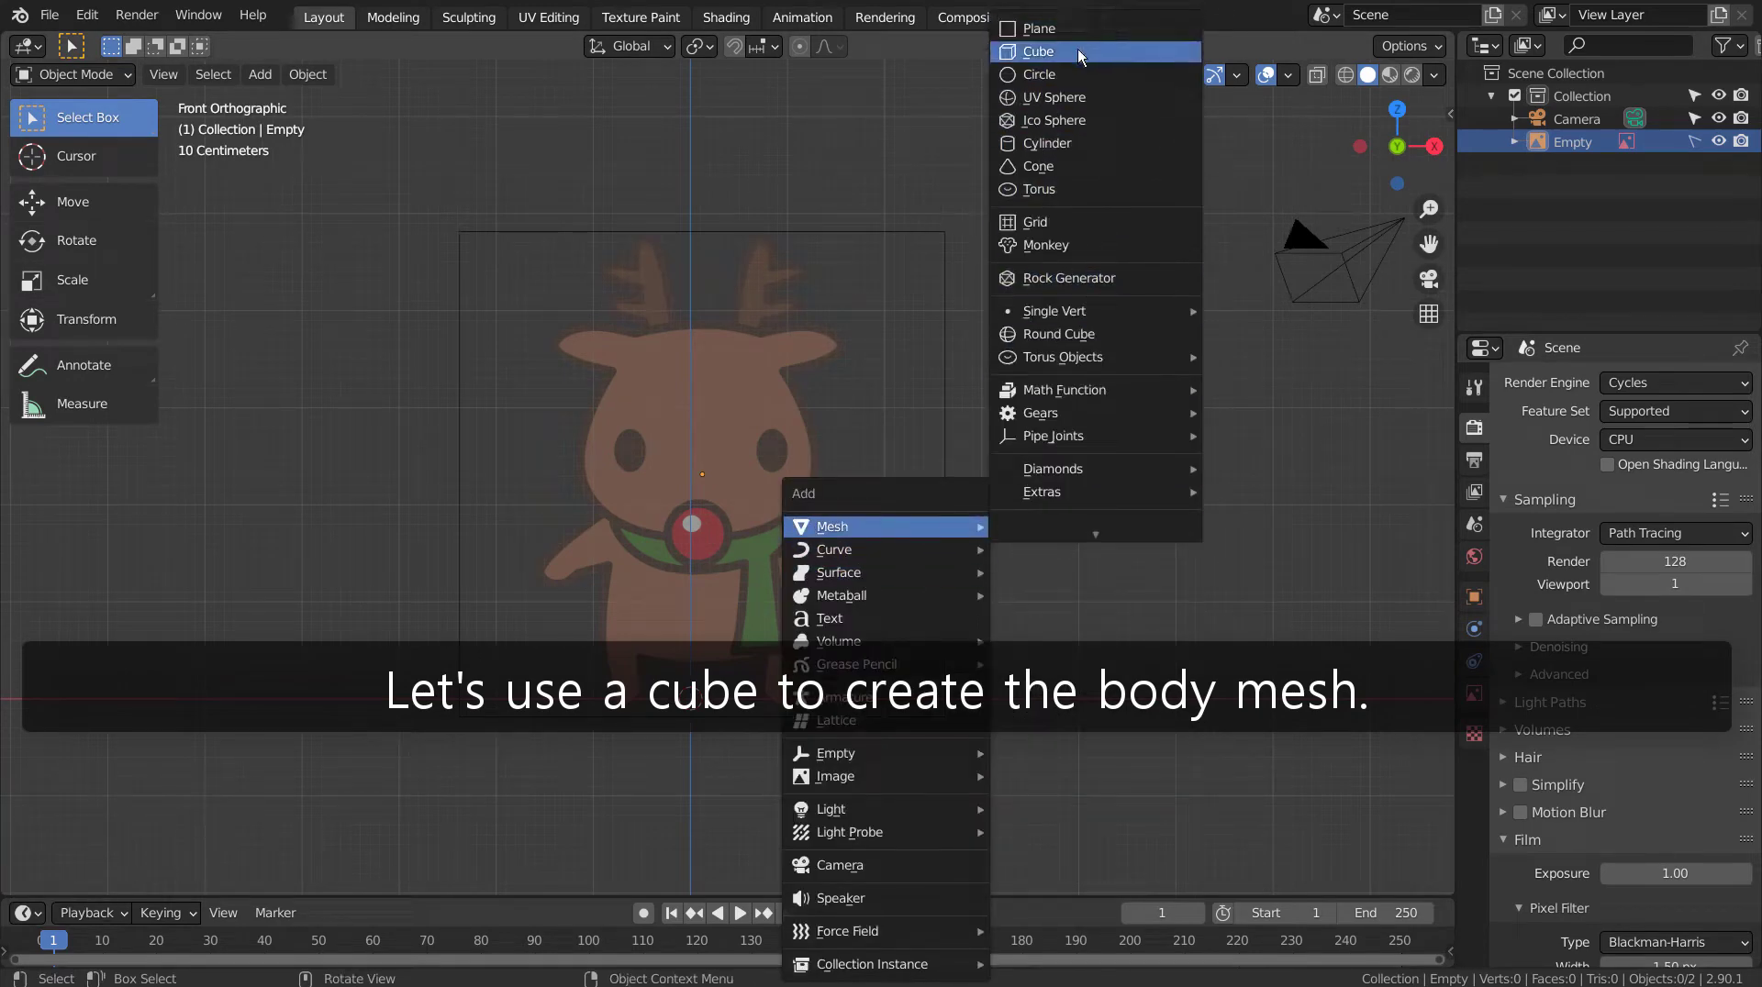
key(Tab)
key(ctrl+r)
key(shift+z)
key(3)
Step: Slice the cube in half, remove one side and move the half over the body area
key(b)
key(x)
key(Tab)
key(g)
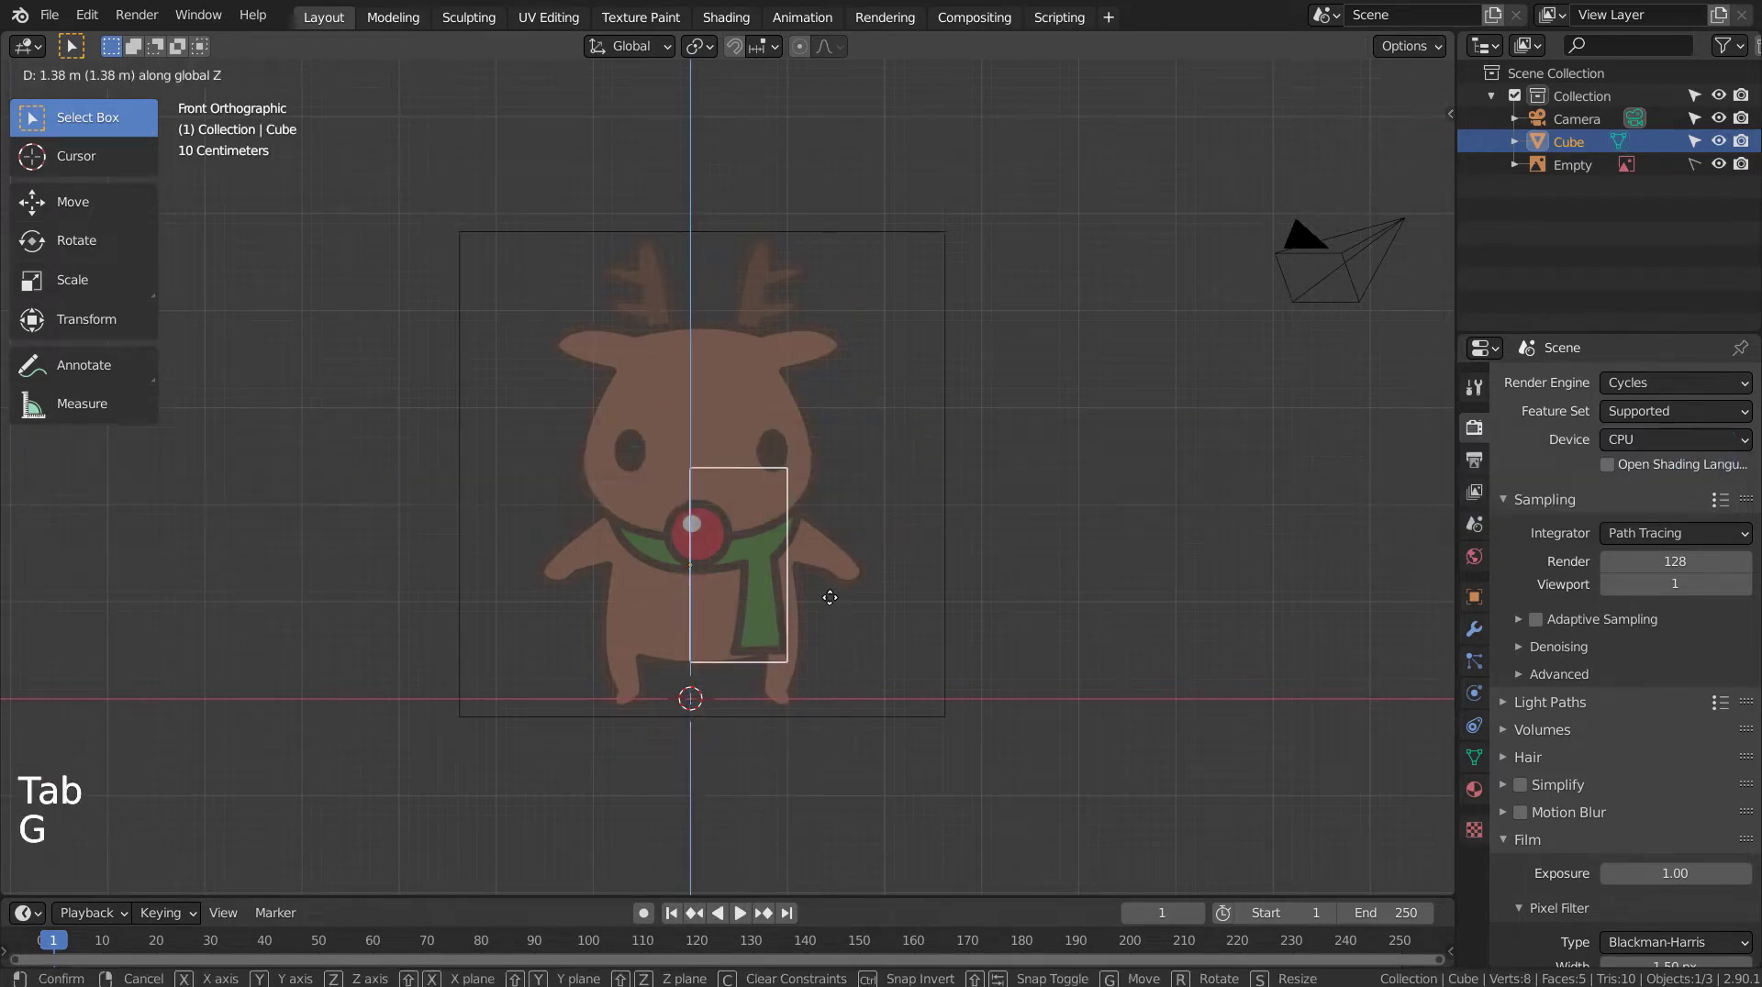
scroll(up, 3)
Step: Cut one vertical and one horizontal loop across the middle of the half-cube body
middle_click(913, 696)
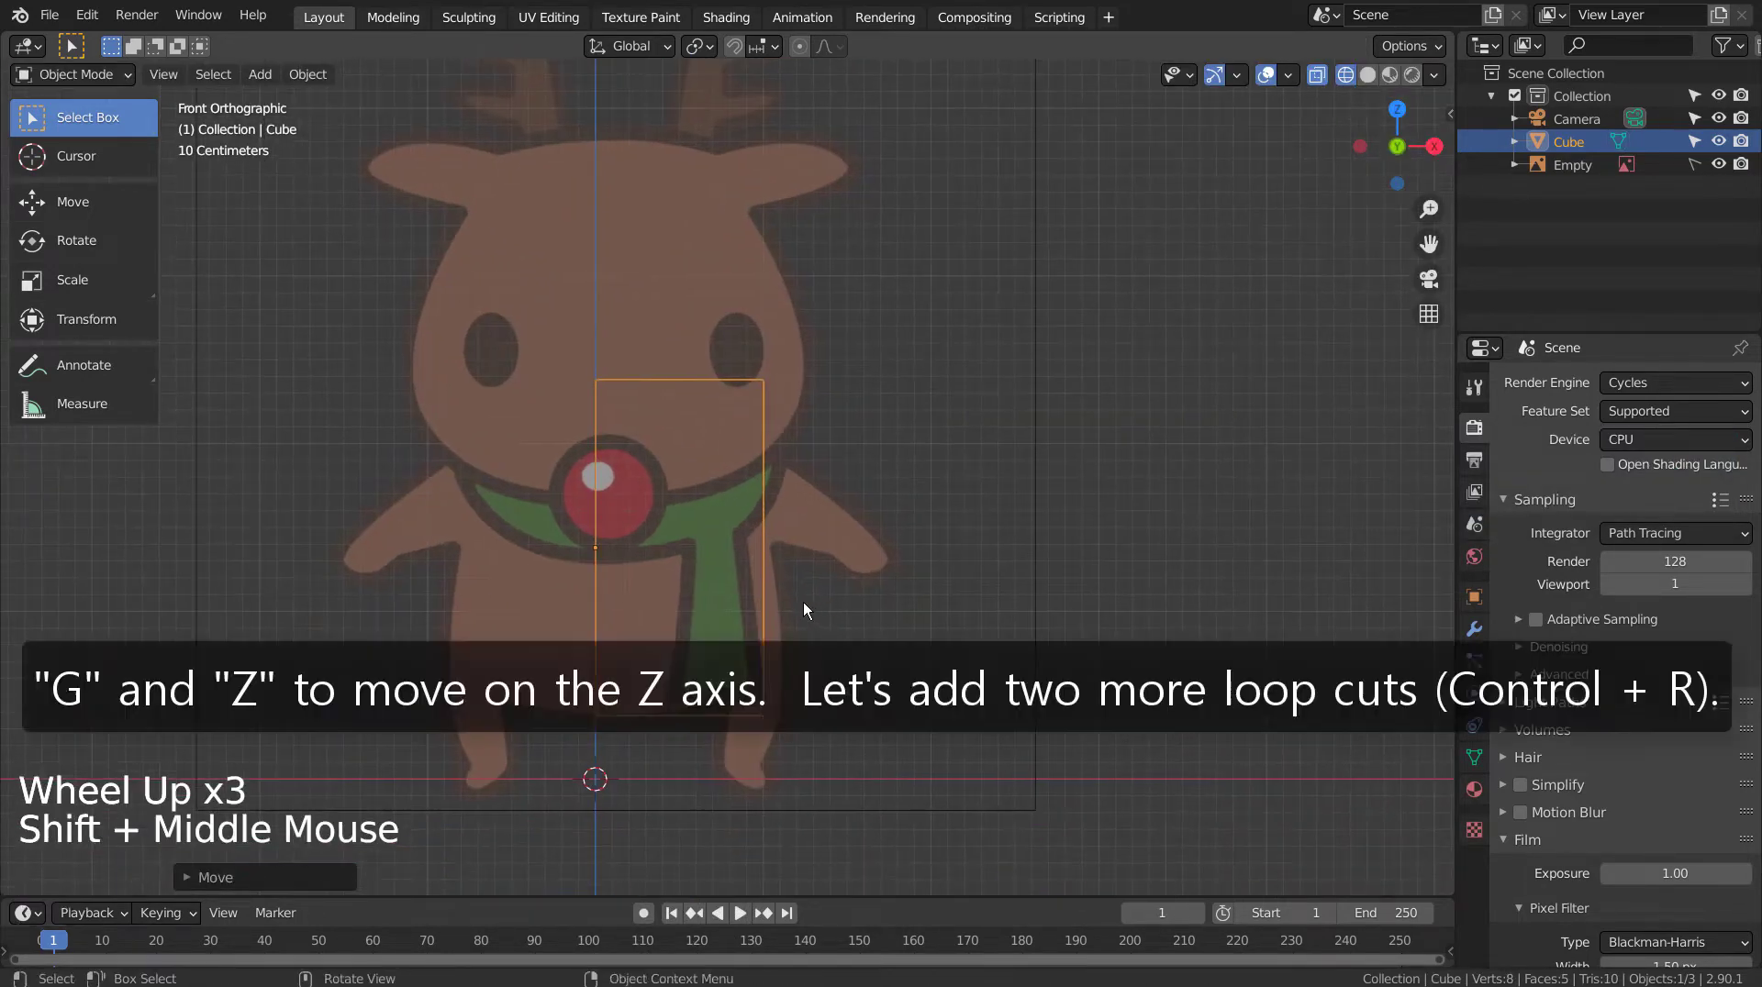
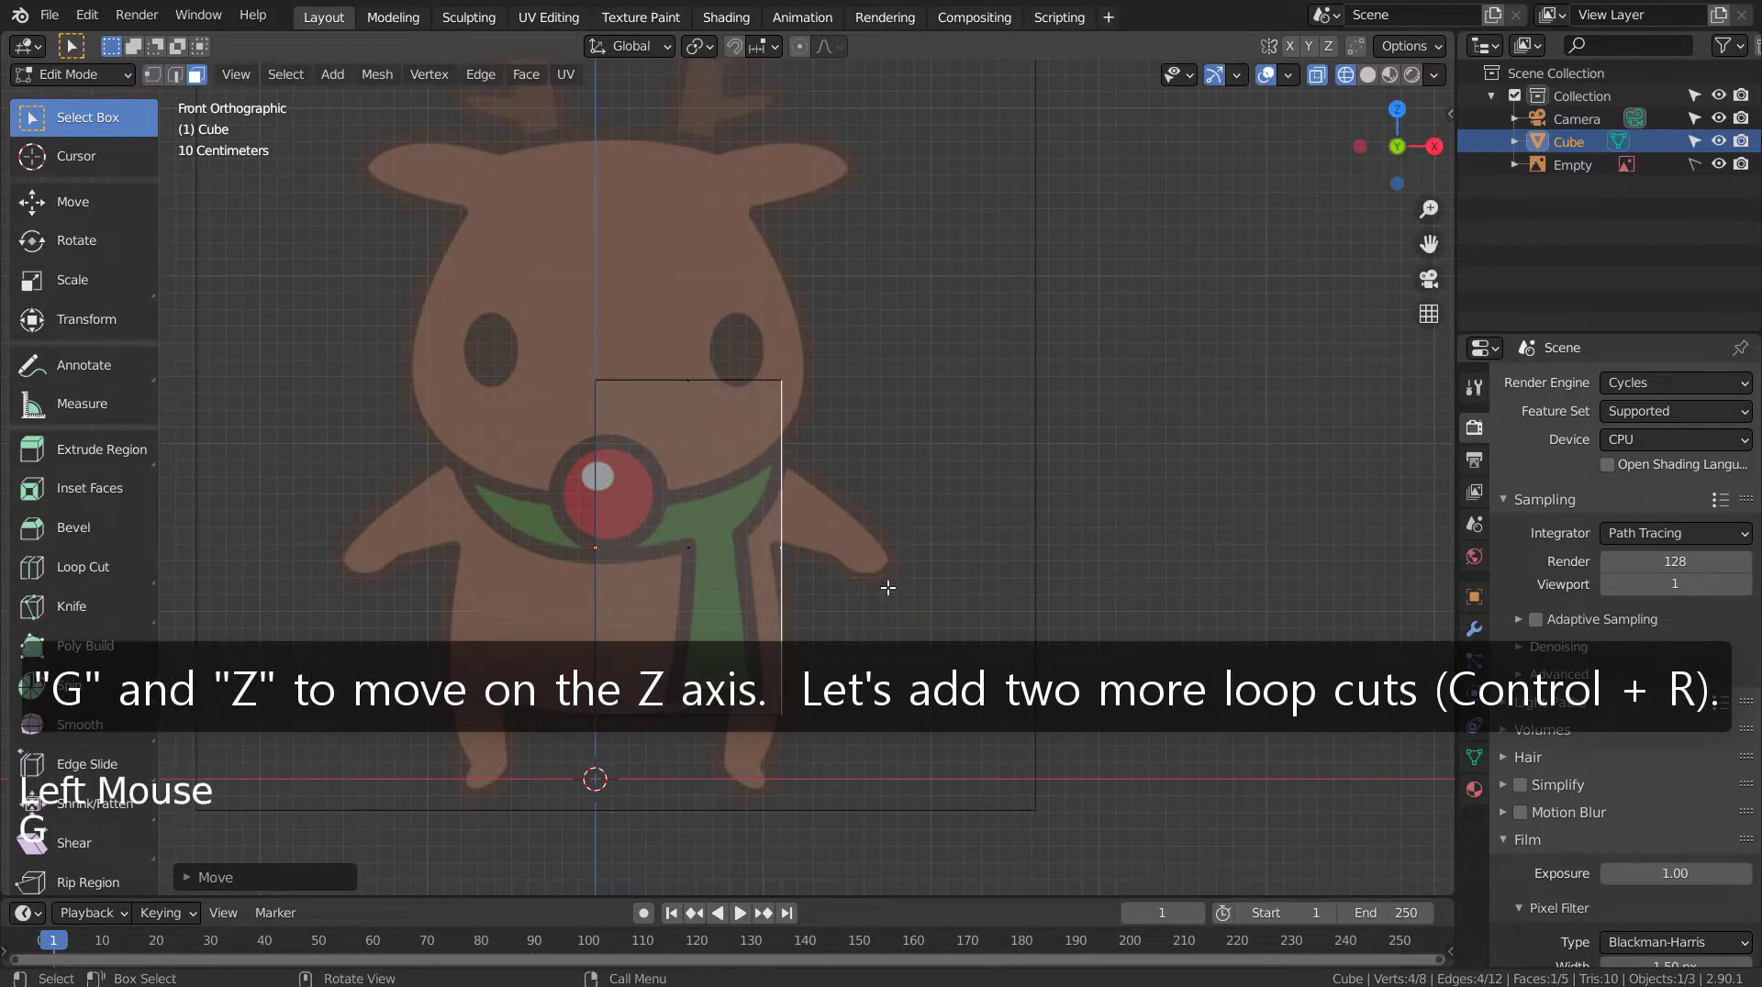
key(ctrl+r)
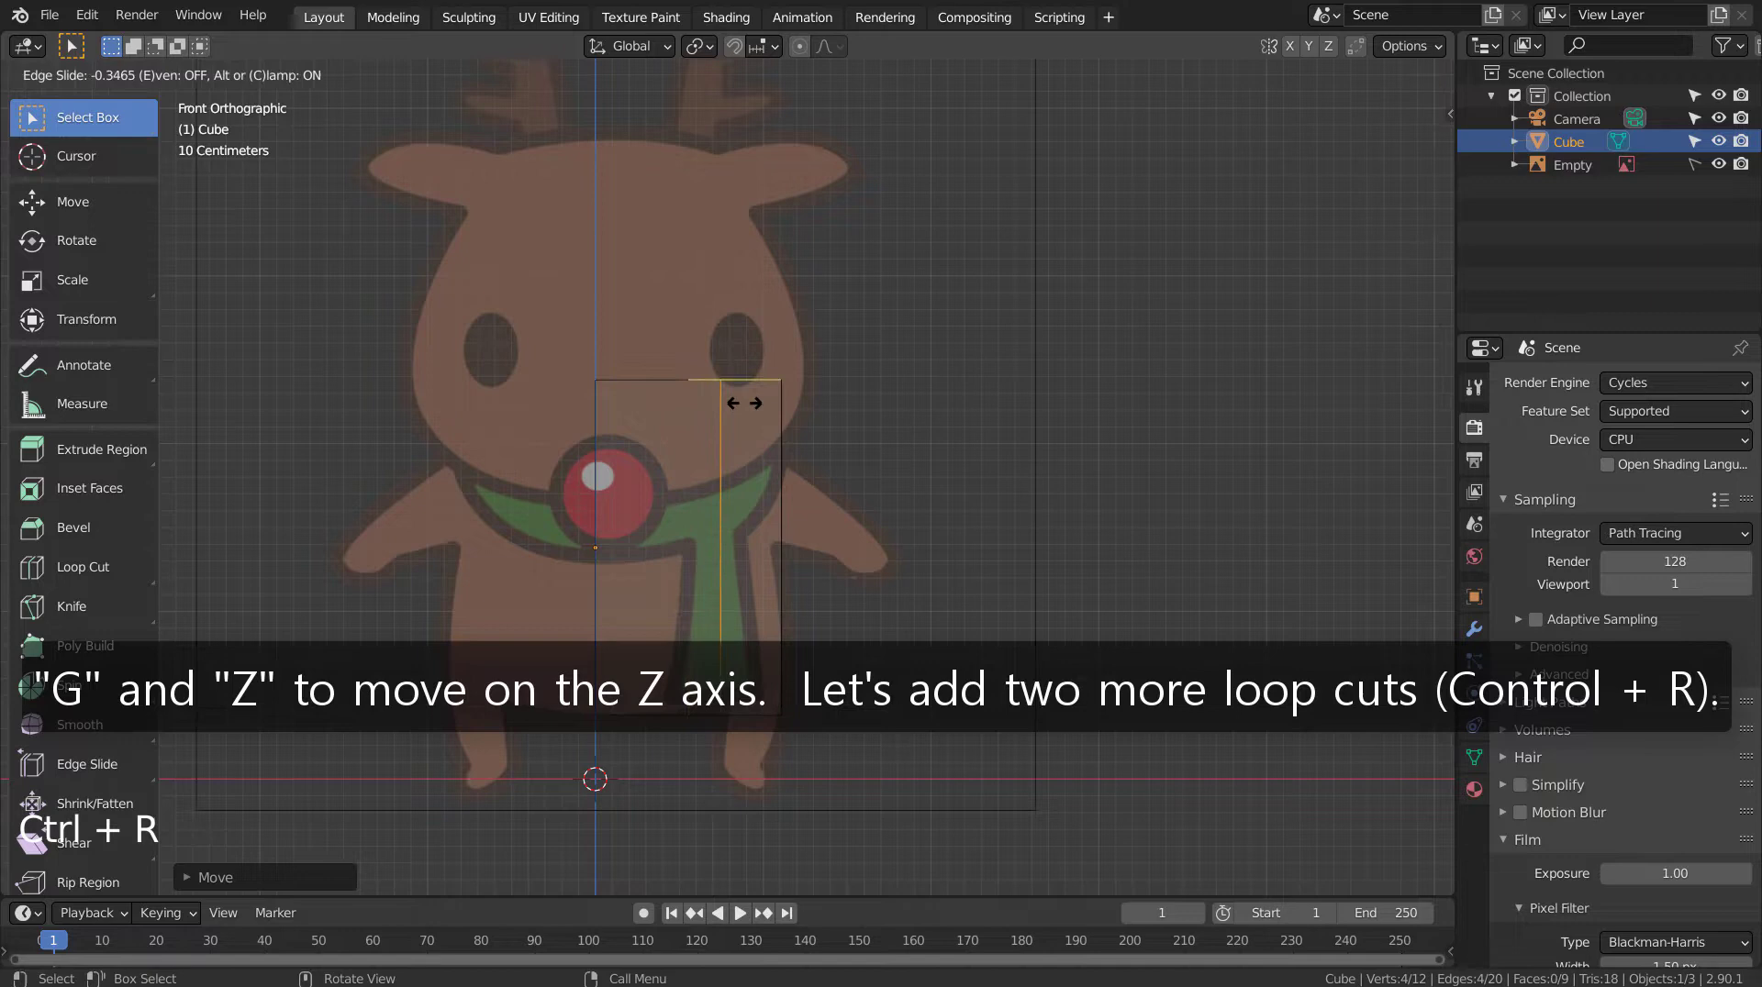
key(ctrl+r)
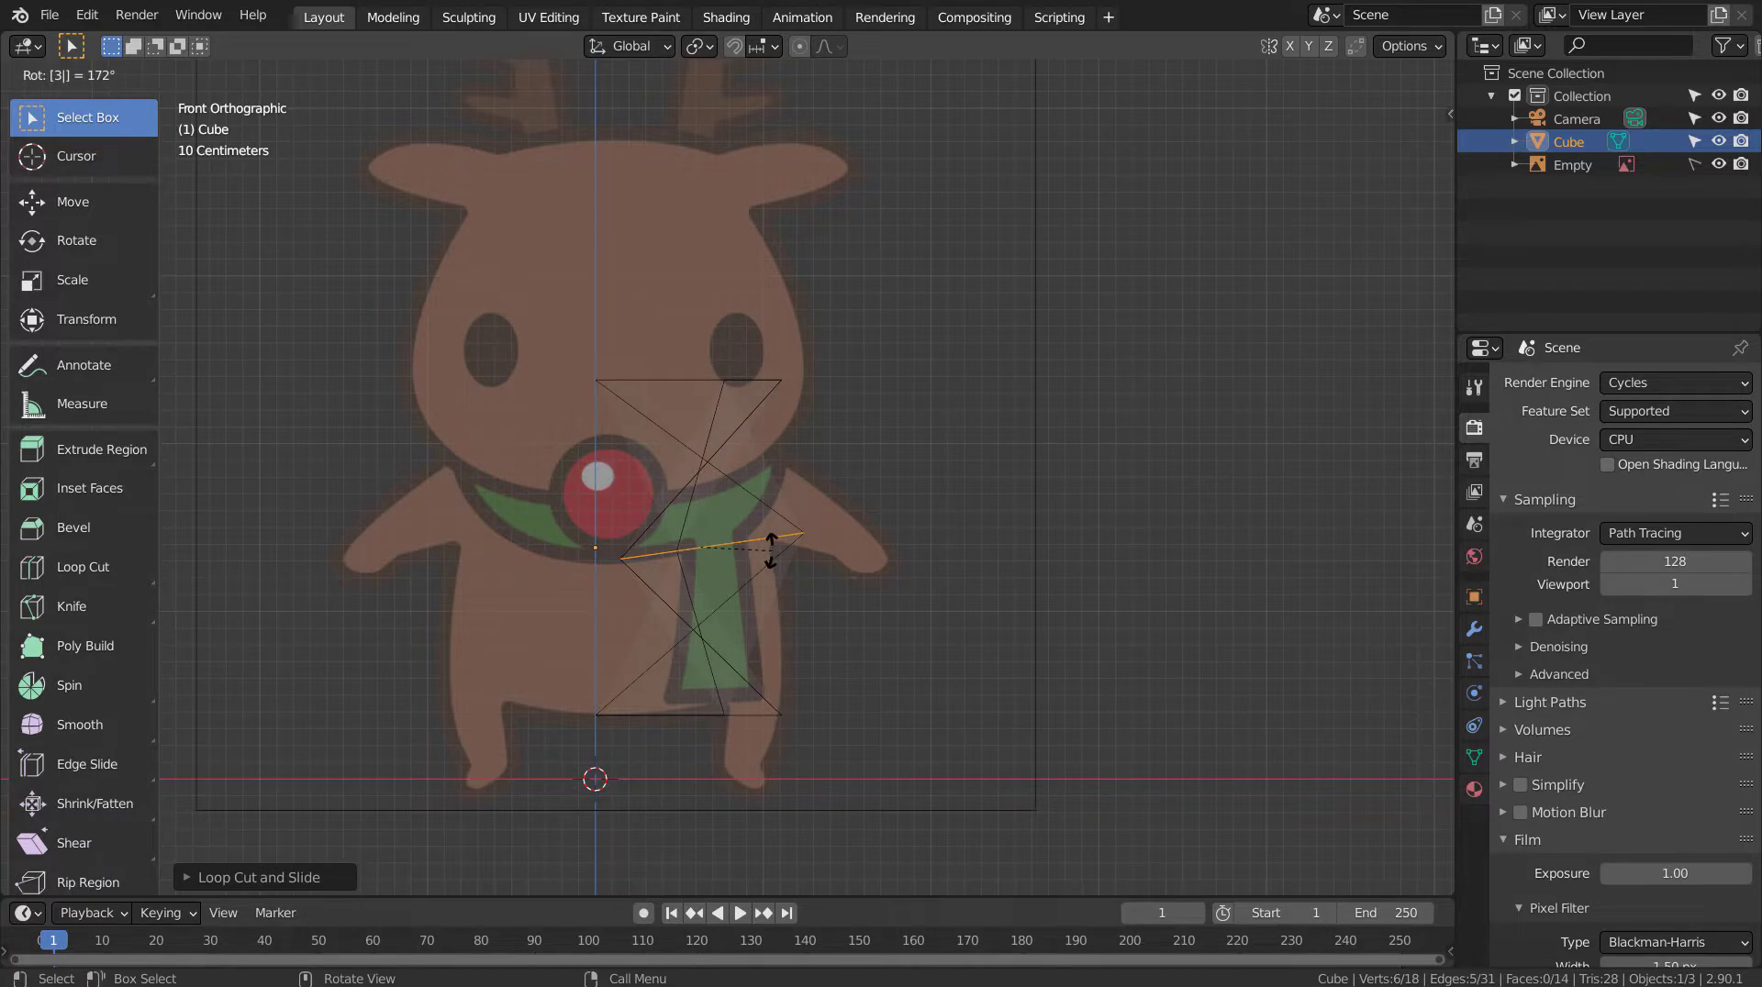
key(ctrl+z)
key(ctrl+r)
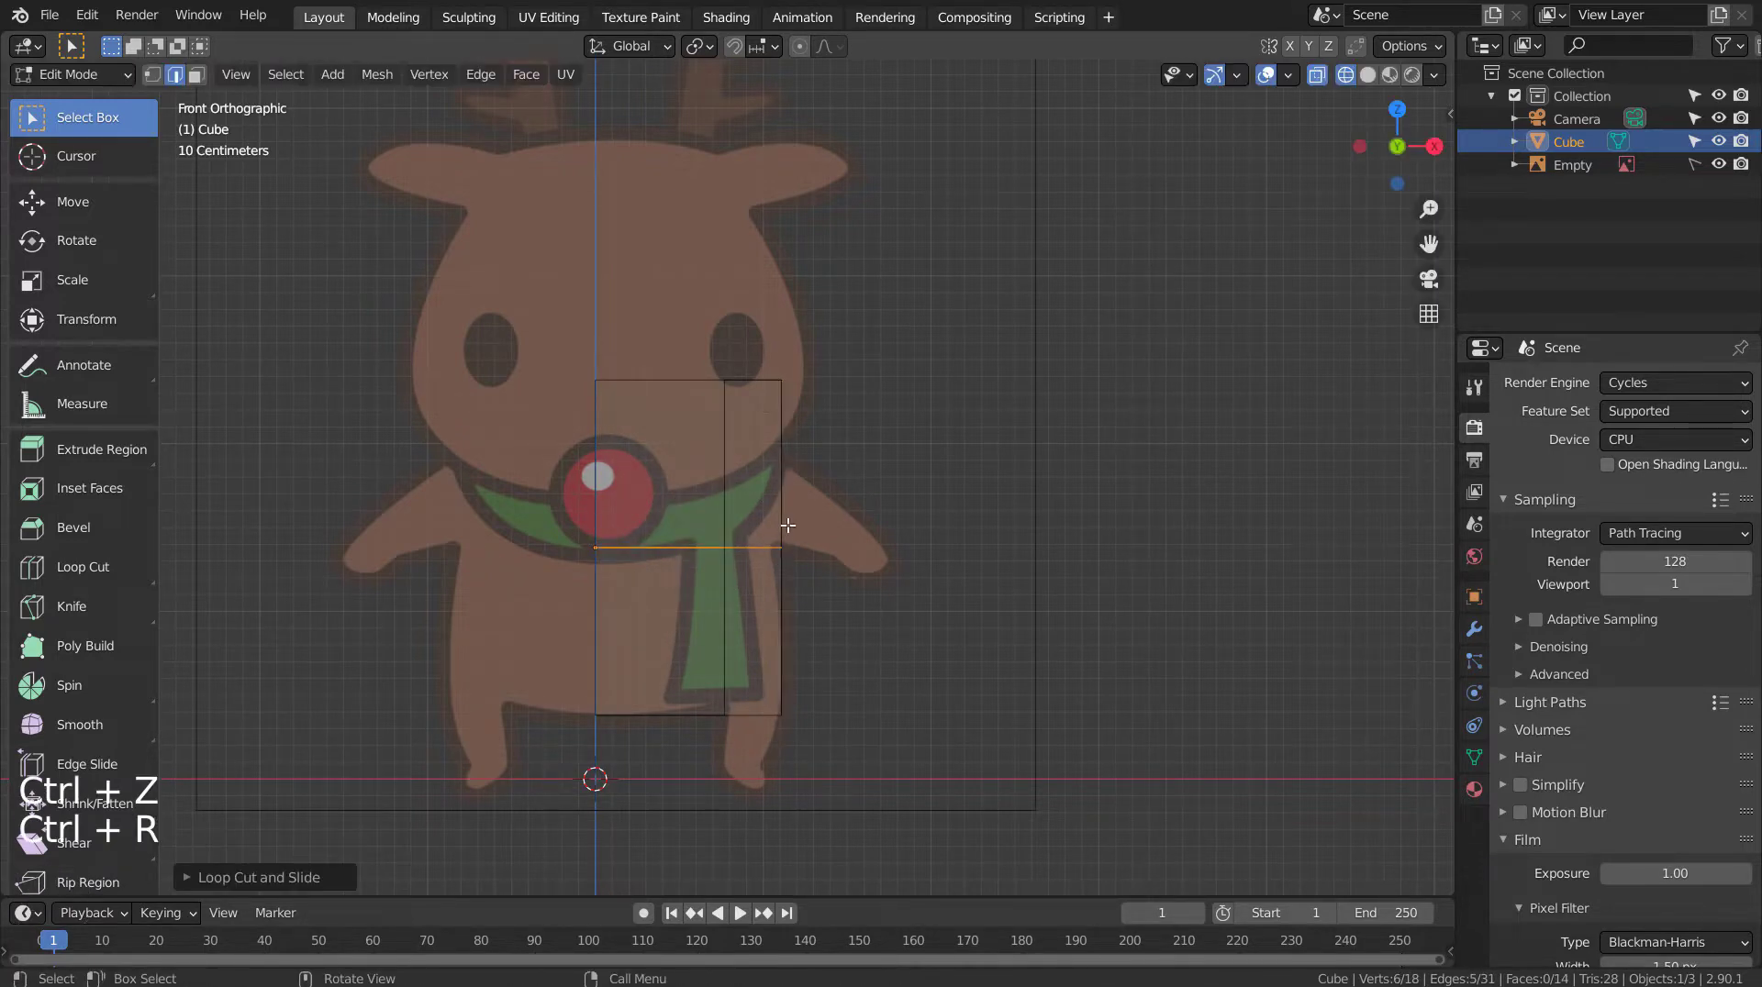
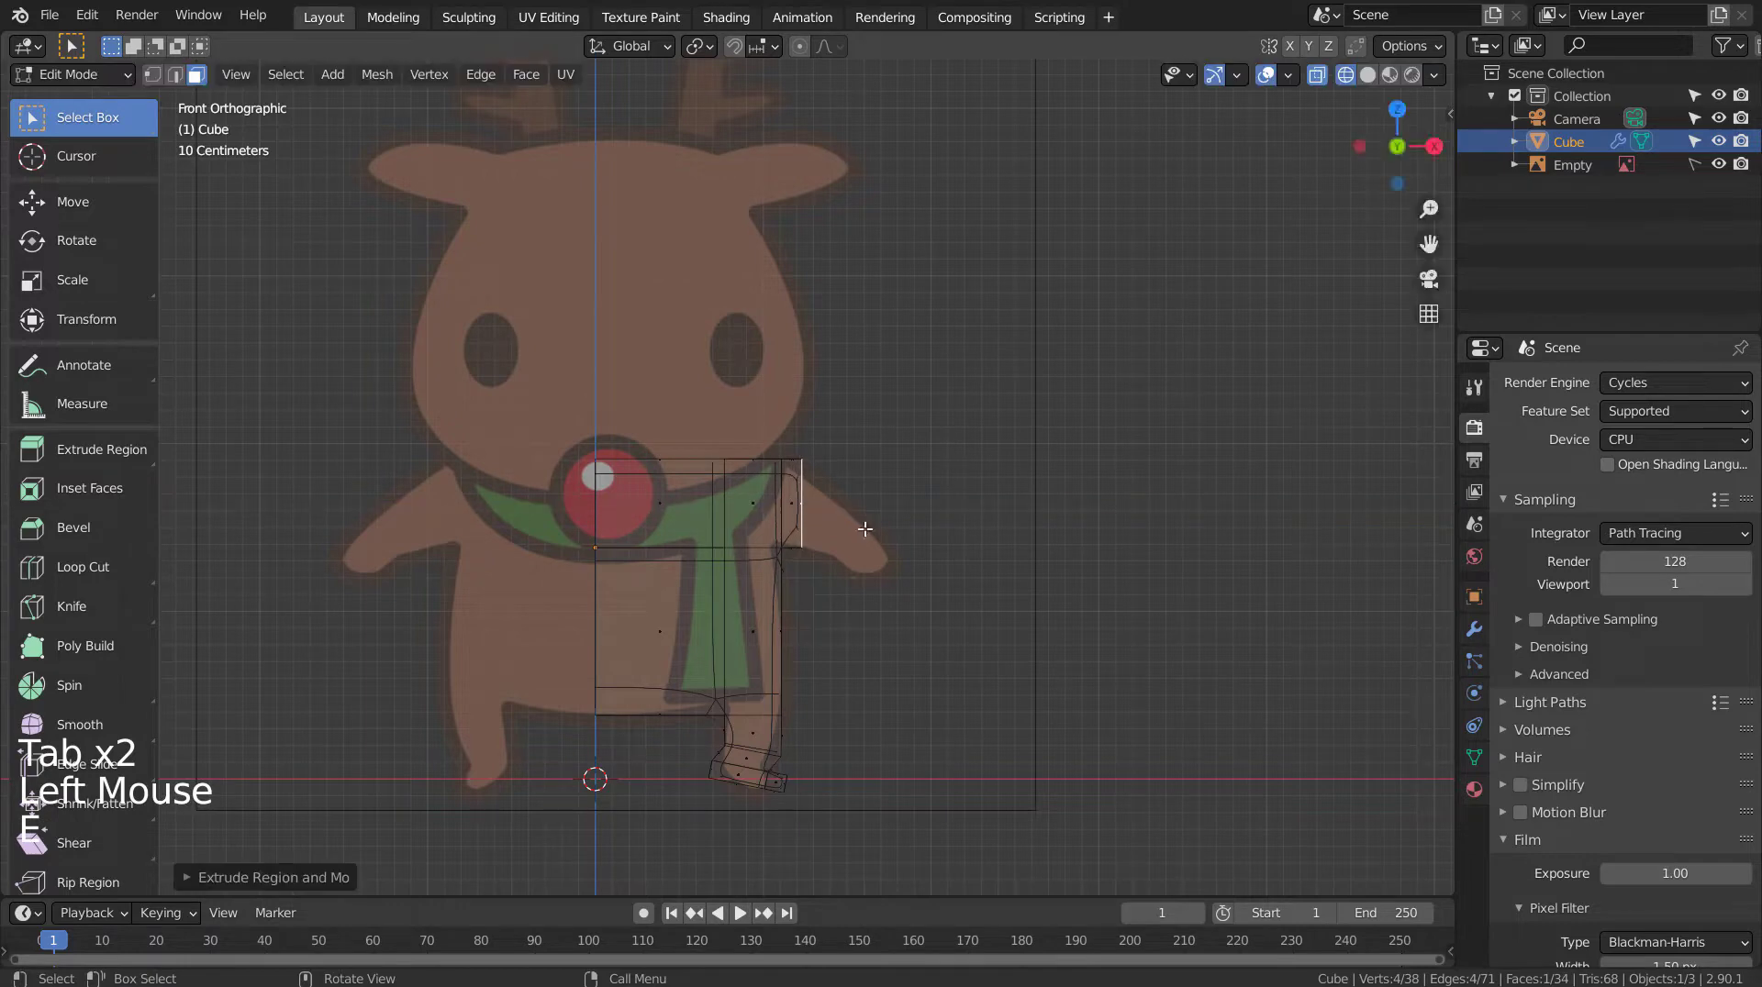
Step: Extrude, move and scale the arm faces toward the hand, tapering and angling the tip
key(r)
key(g)
key(e)
key(g)
key(s)
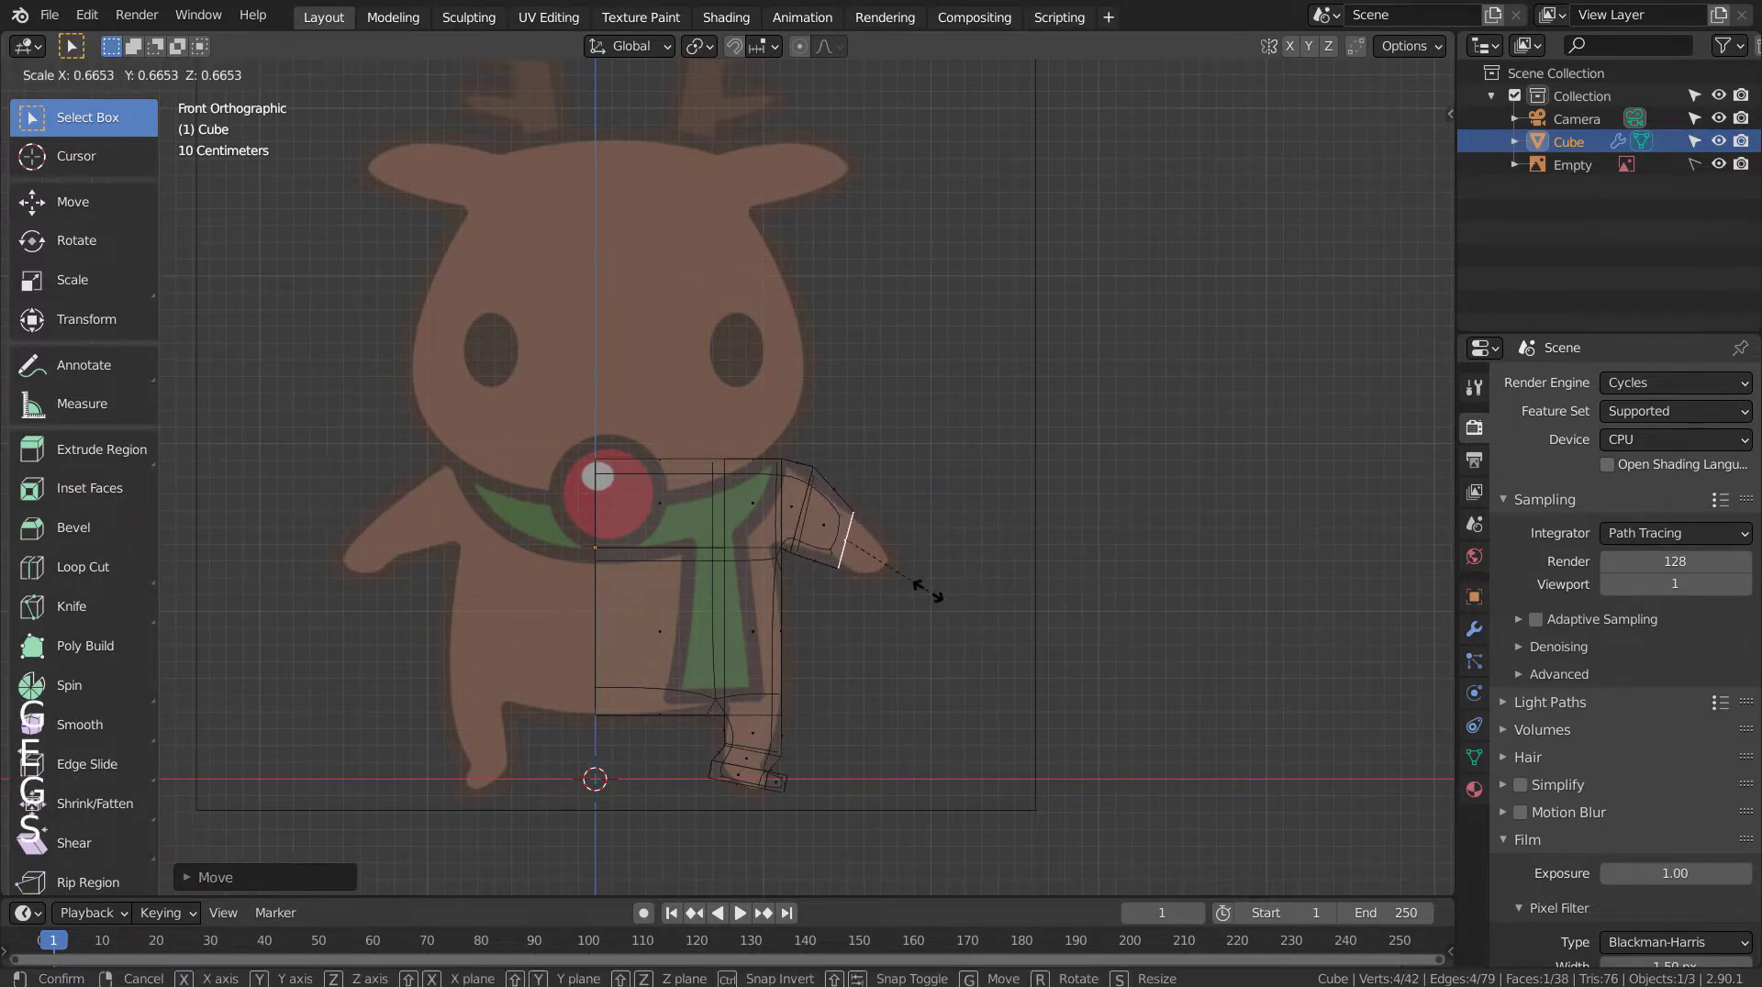
key(e)
key(g)
key(r)
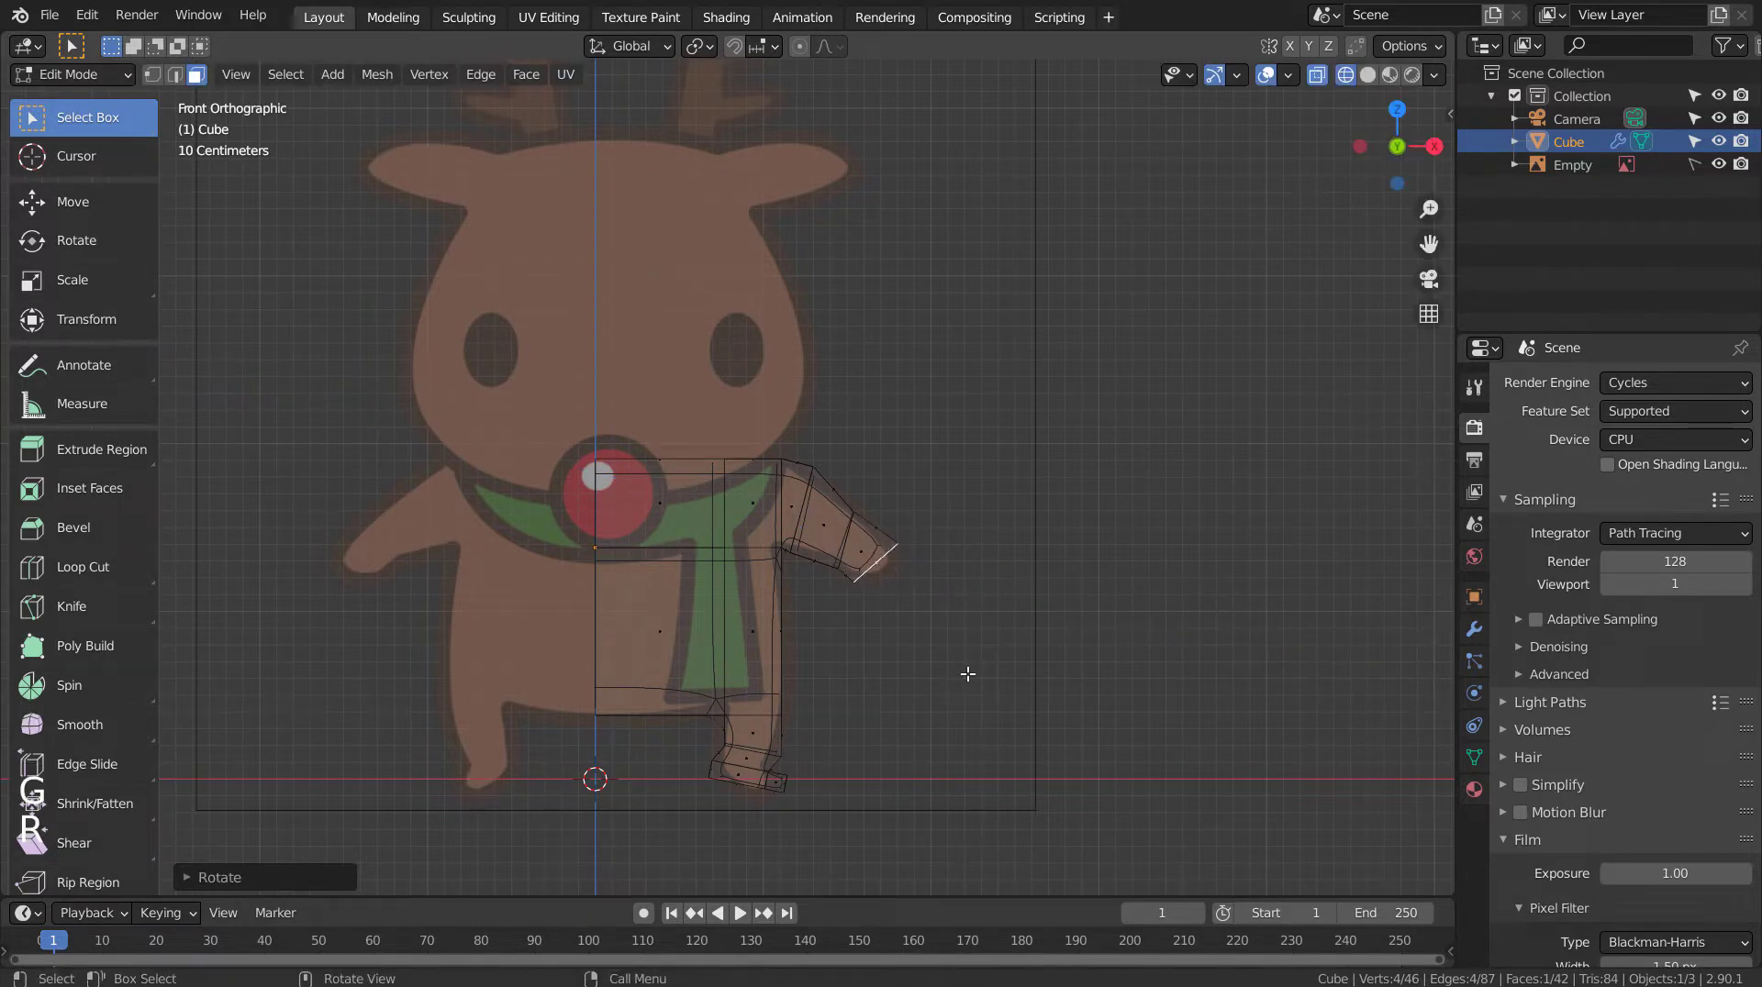
Step: Shape the arm's end section, undoing and redoing the extrusion placement
key(e)
key(Tab)
key(ctrl+z)
key(ctrl+z)
key(Tab)
key(Tab)
key(g)
key(Tab)
Step: Smooth the body with subdivision and leave Edit Mode to view the result
key(Tab)
key(s)
key(Tab)
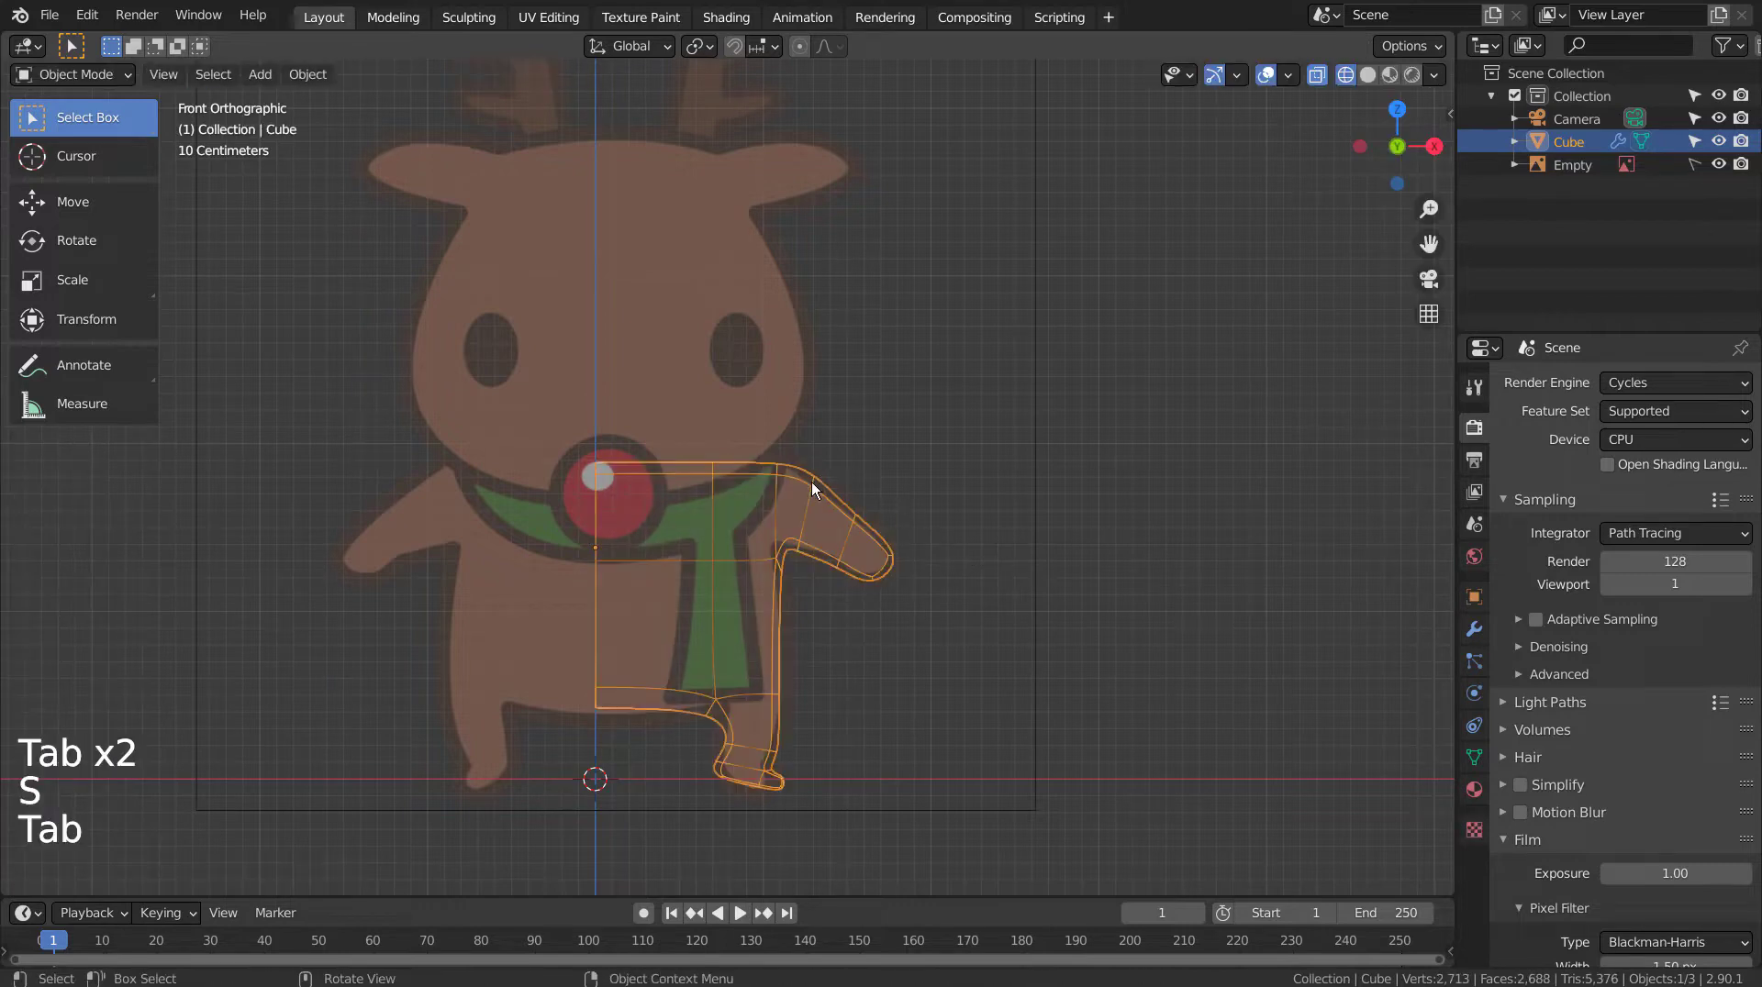
key(Tab)
Step: Squash the body front-to-back along Y in perspective and check its thickness
key(Tab)
click(951, 468)
middle_click(1048, 706)
middle_click(844, 716)
click(835, 680)
key(s)
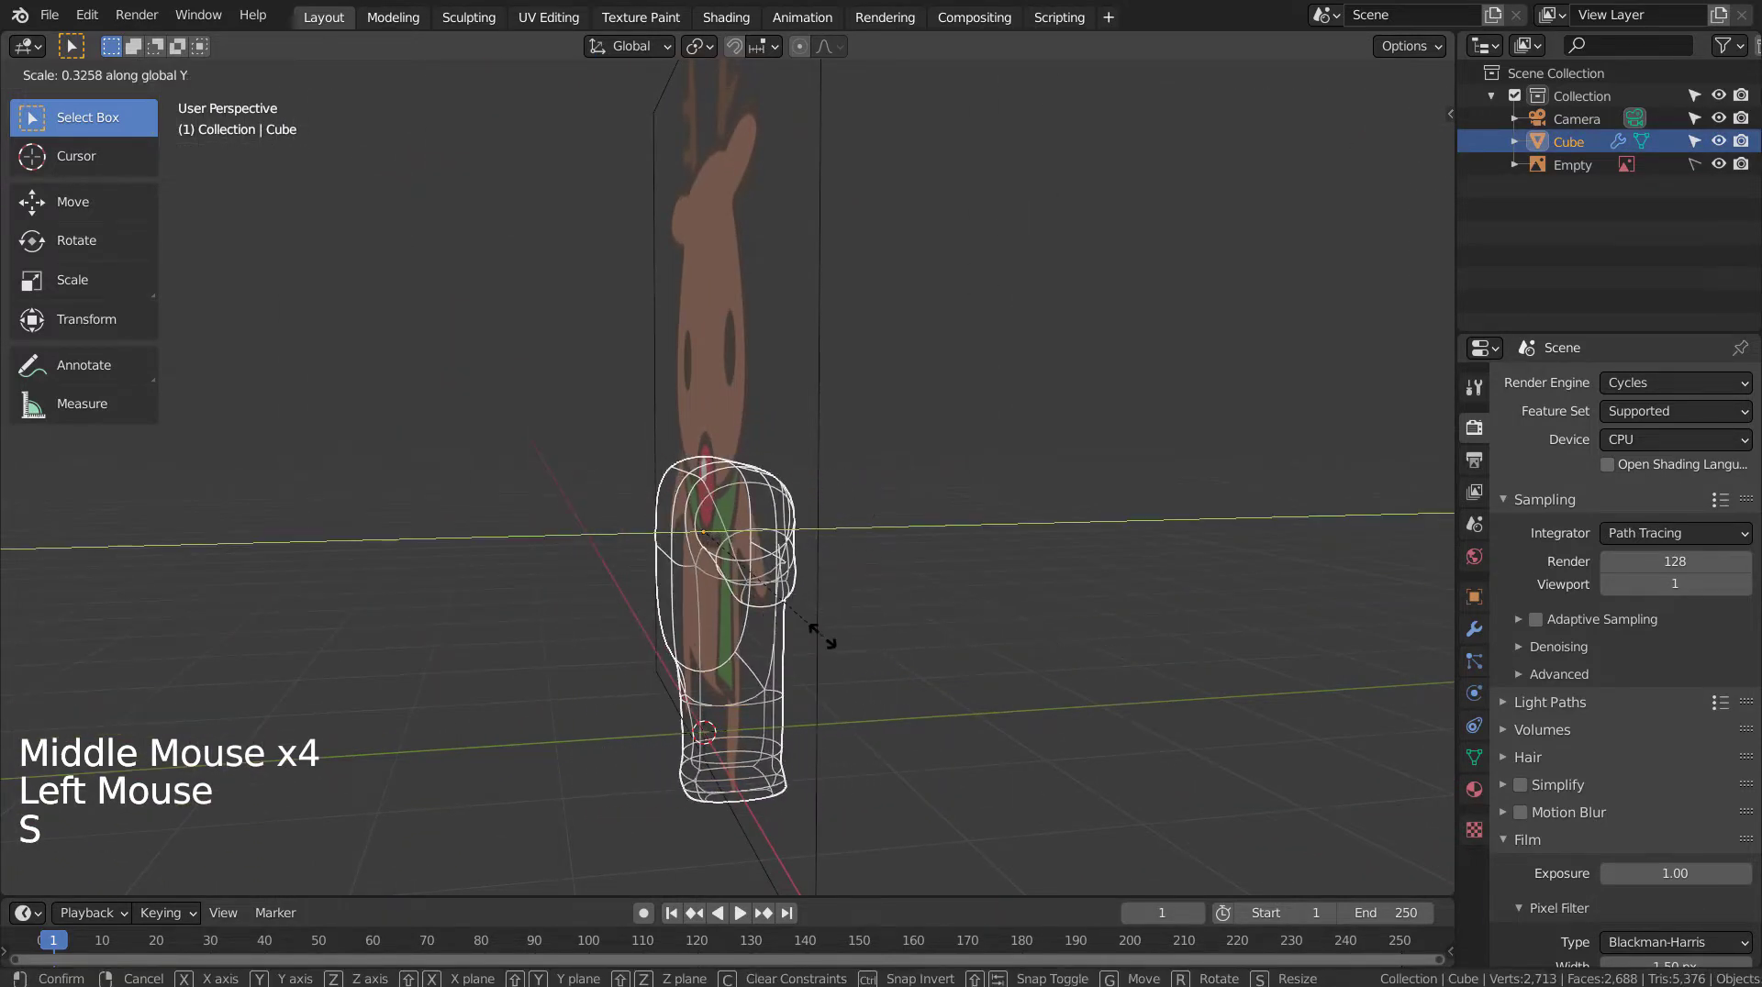
middle_click(885, 766)
middle_click(981, 730)
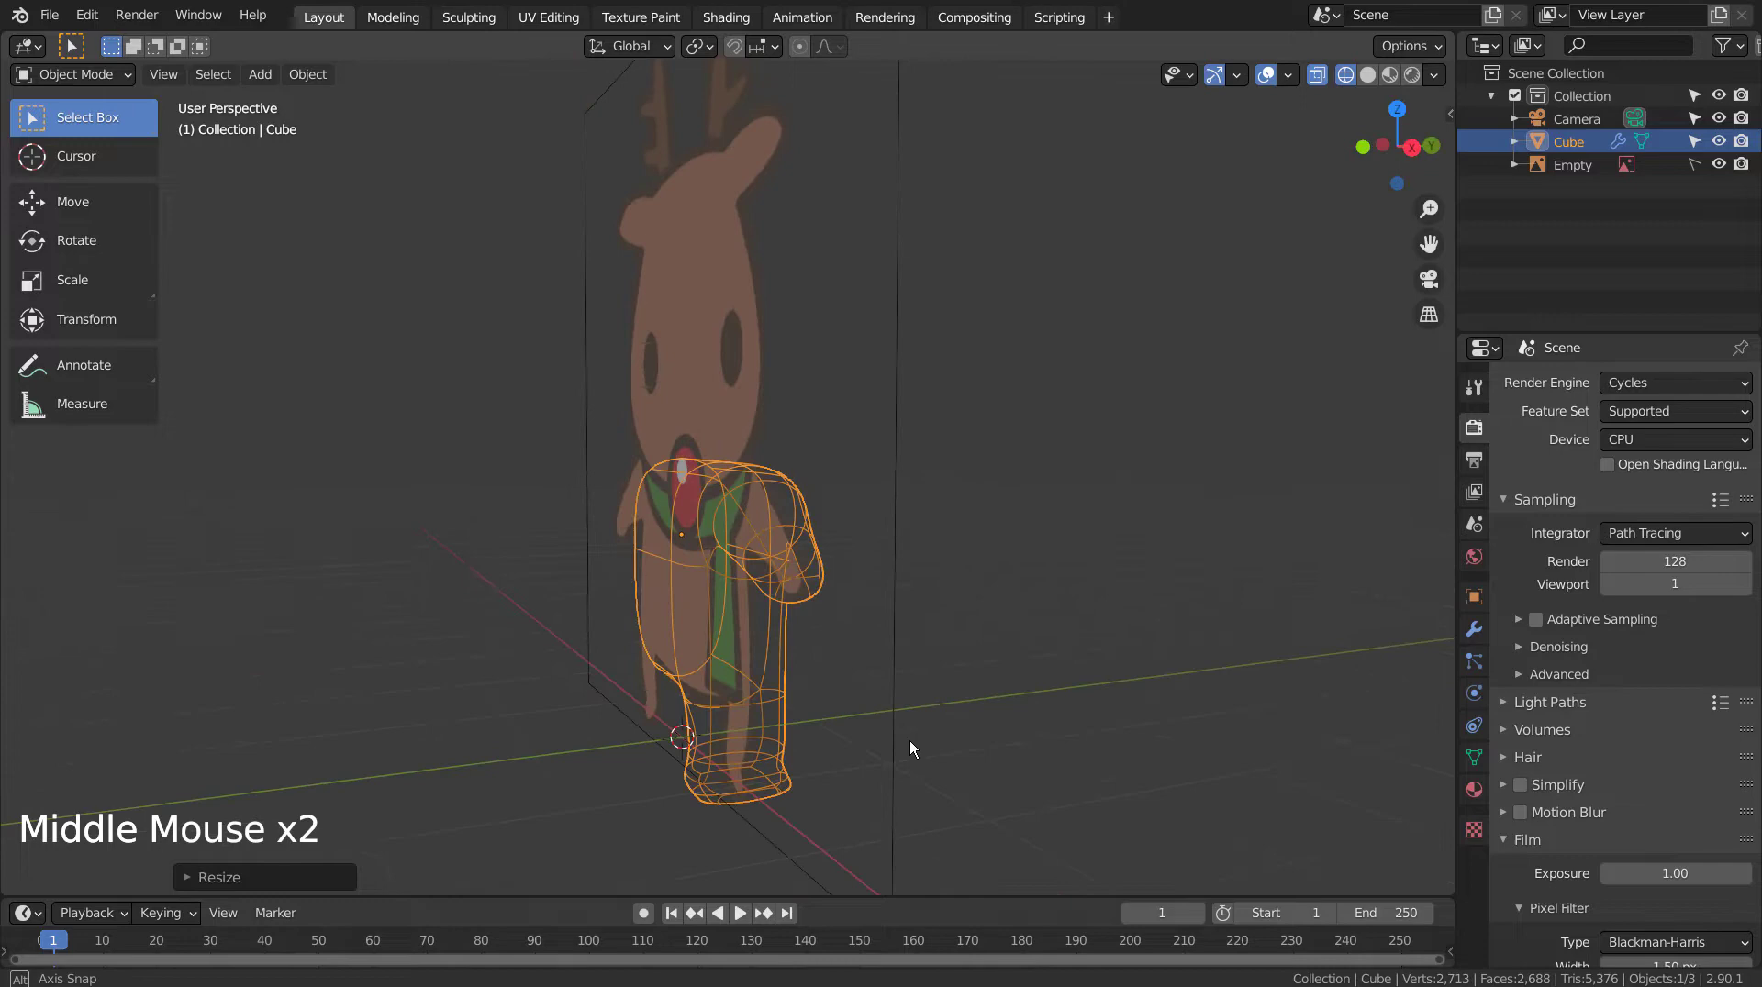
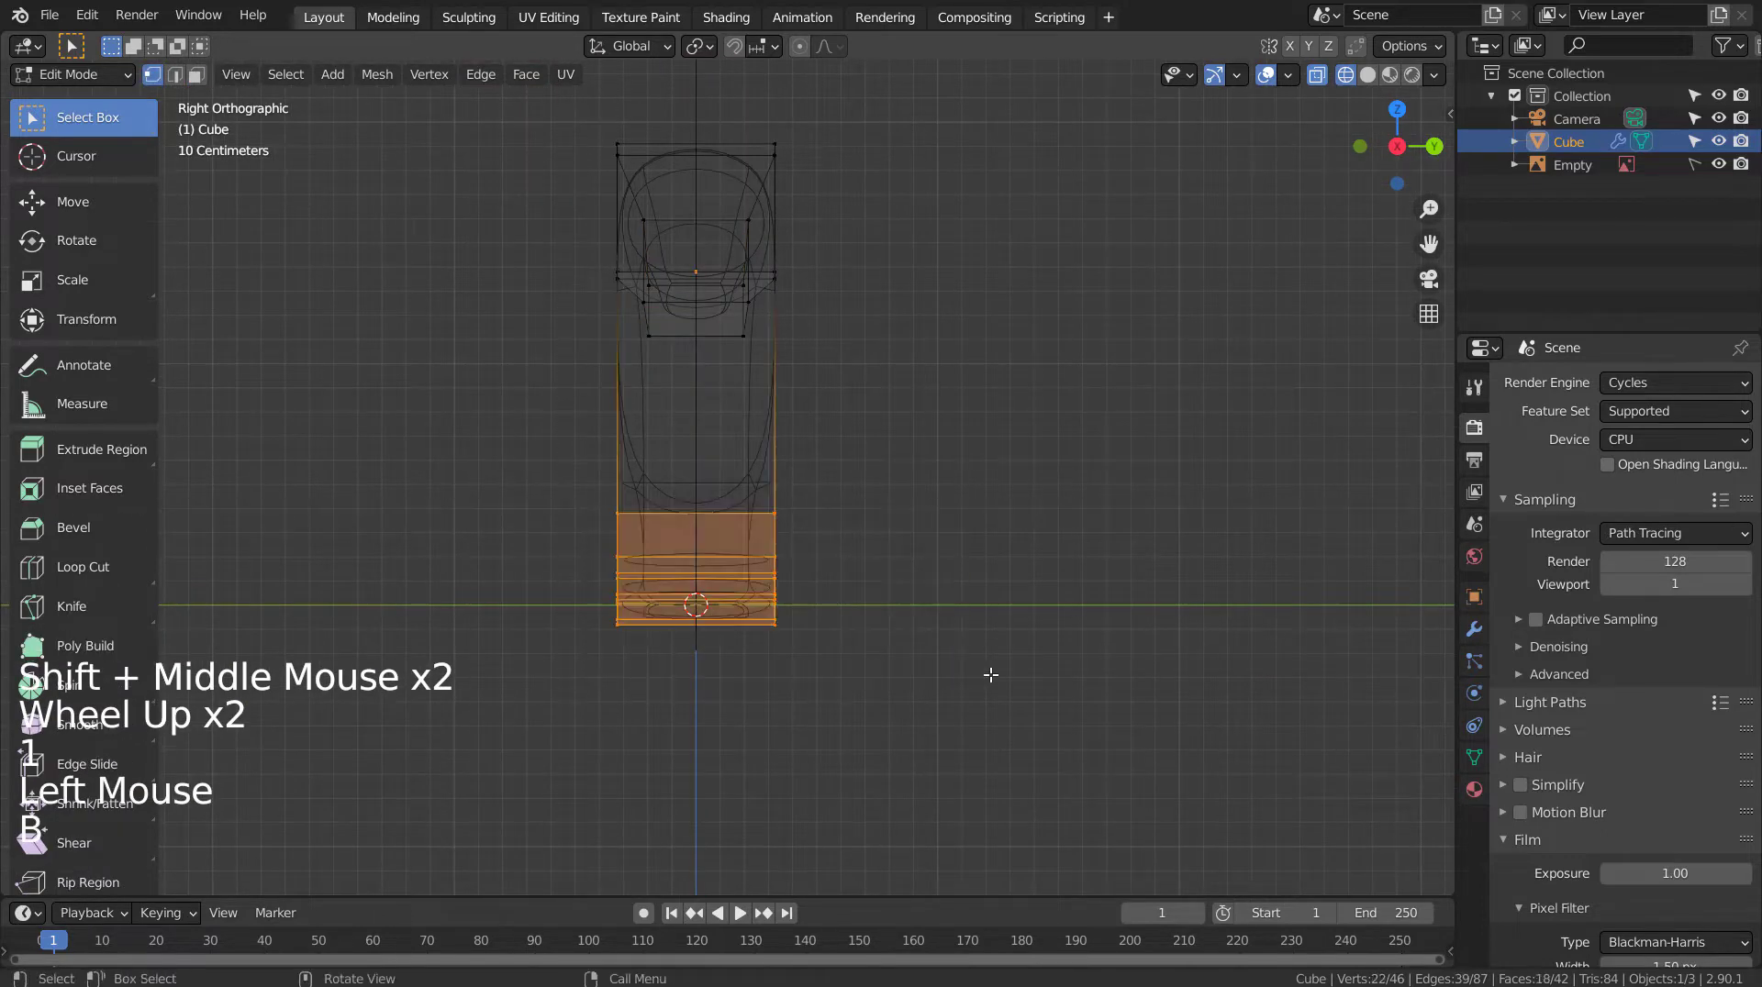
Step: Narrow the body's lower faces along Y from the side view, then return to front view
key(s)
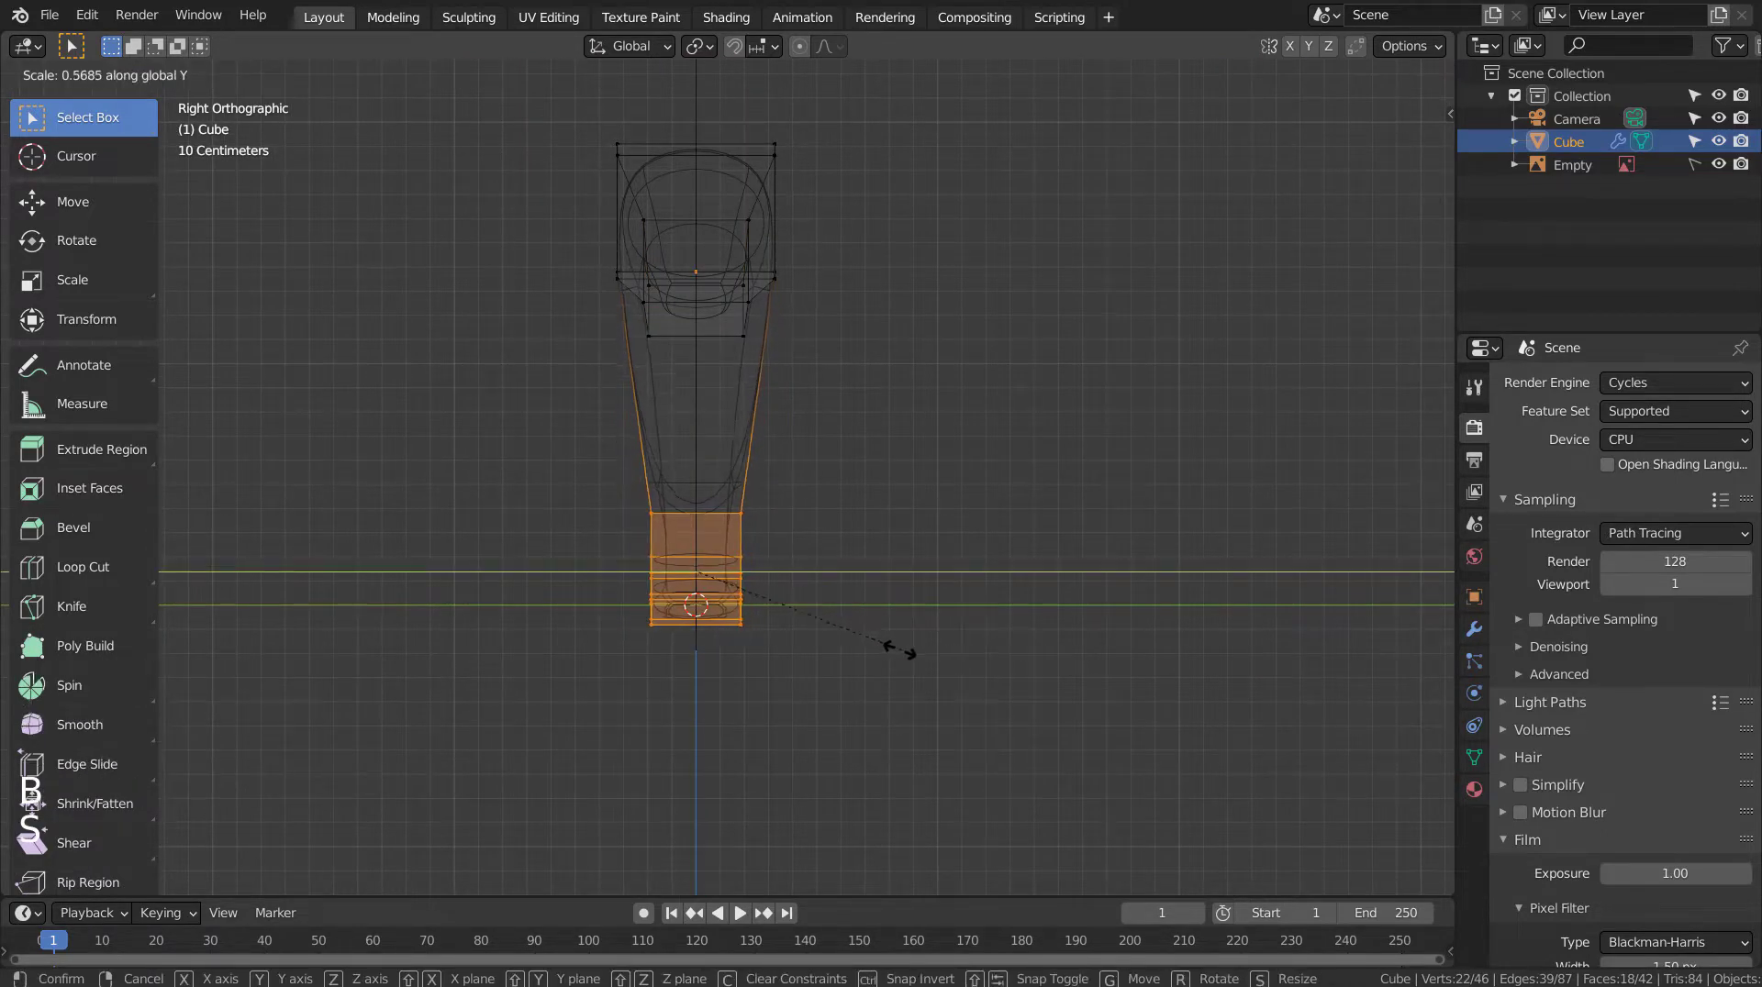
key(Tab)
middle_click(570, 580)
middle_click(600, 573)
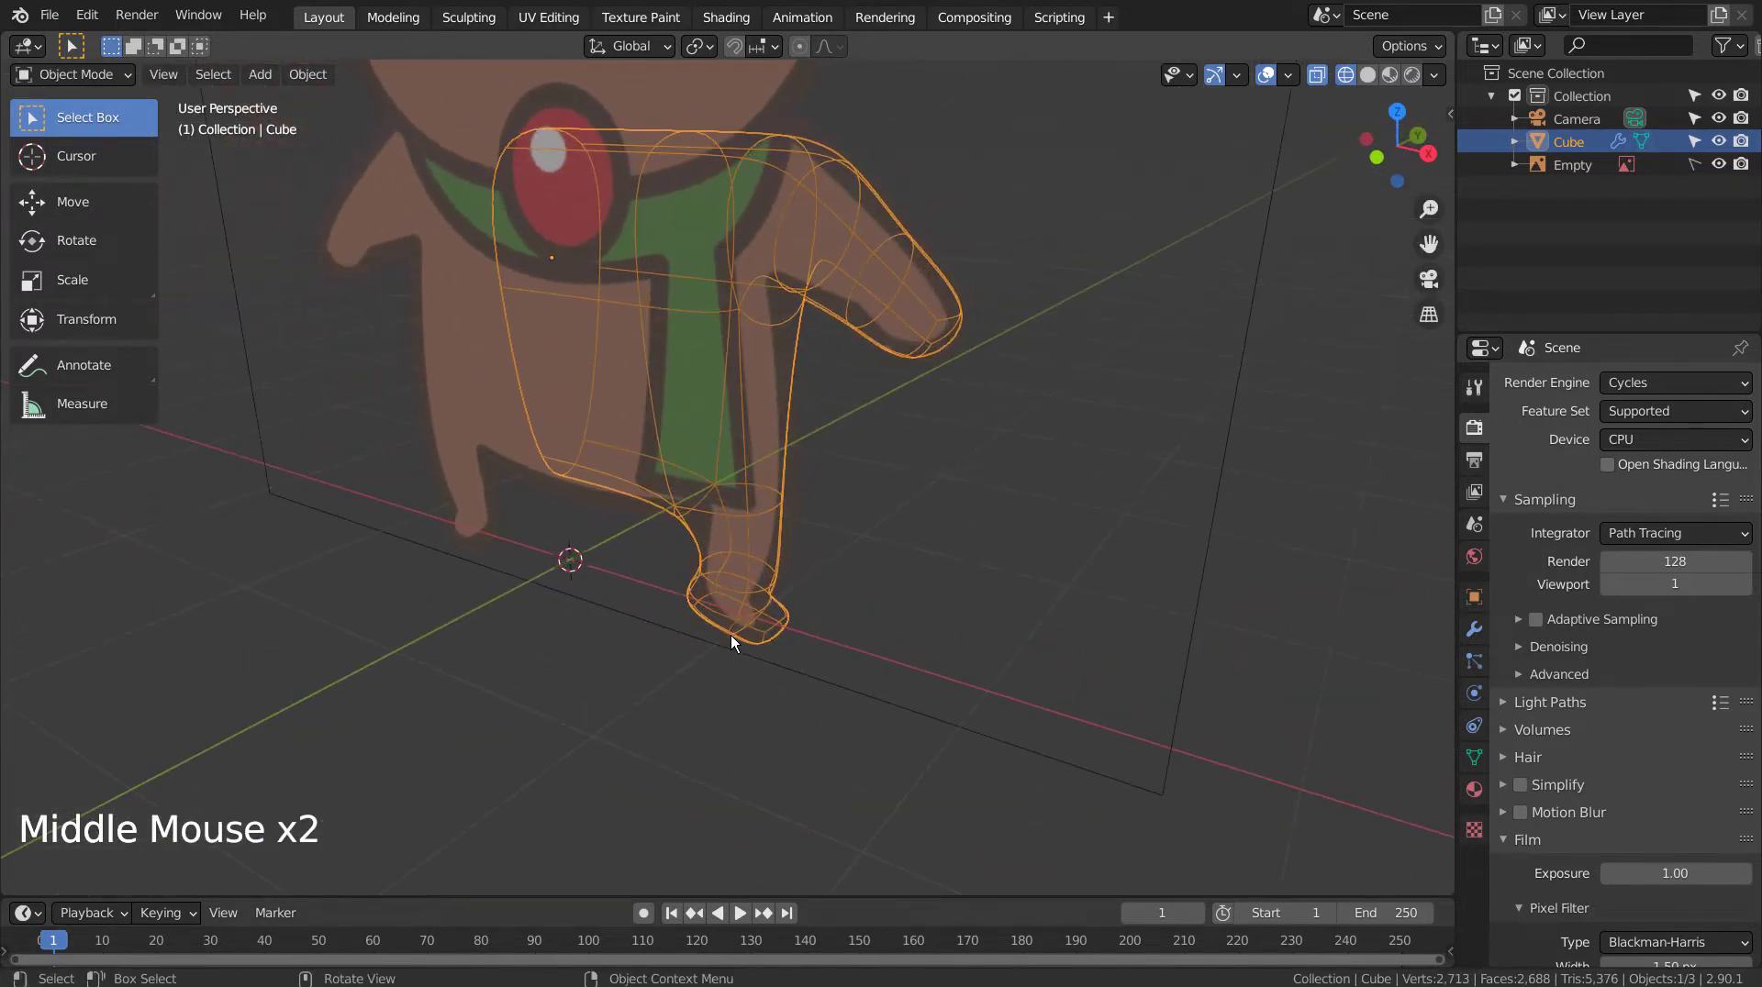
key(KP_1)
Step: Add an X-axis Mirror modifier to the body and move it above the Subdivision Surface
scroll(down, 3)
middle_click(1009, 466)
middle_click(978, 643)
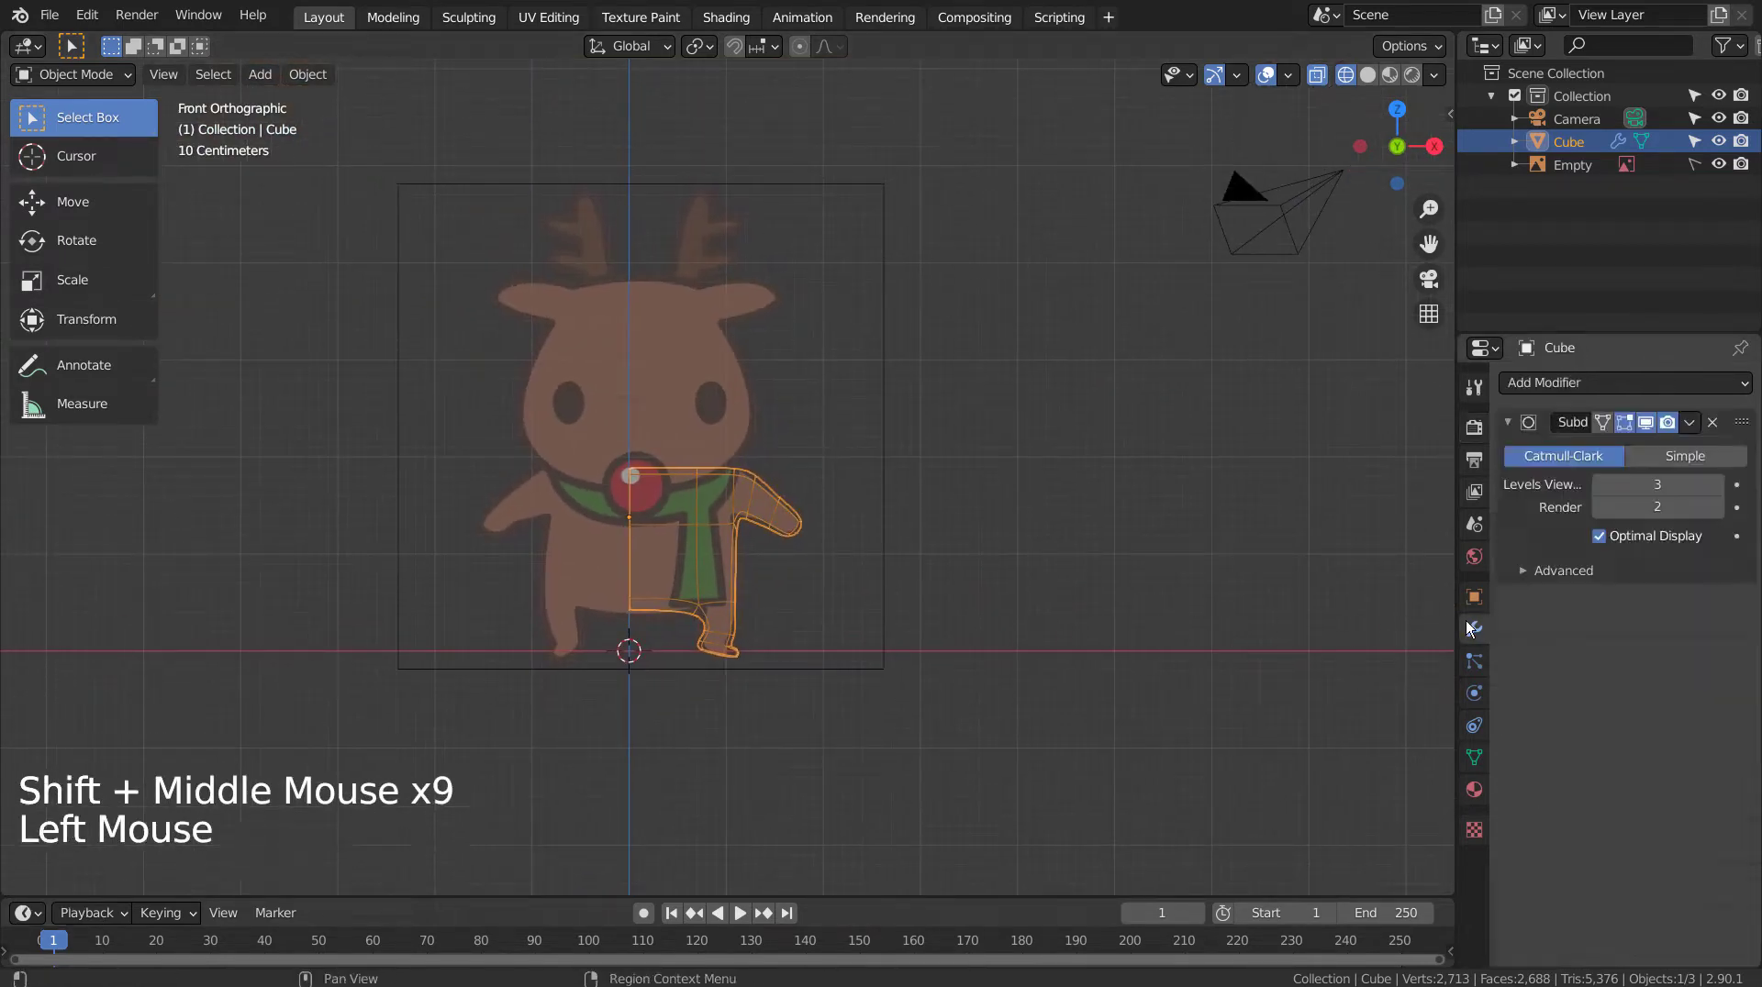
click(1603, 391)
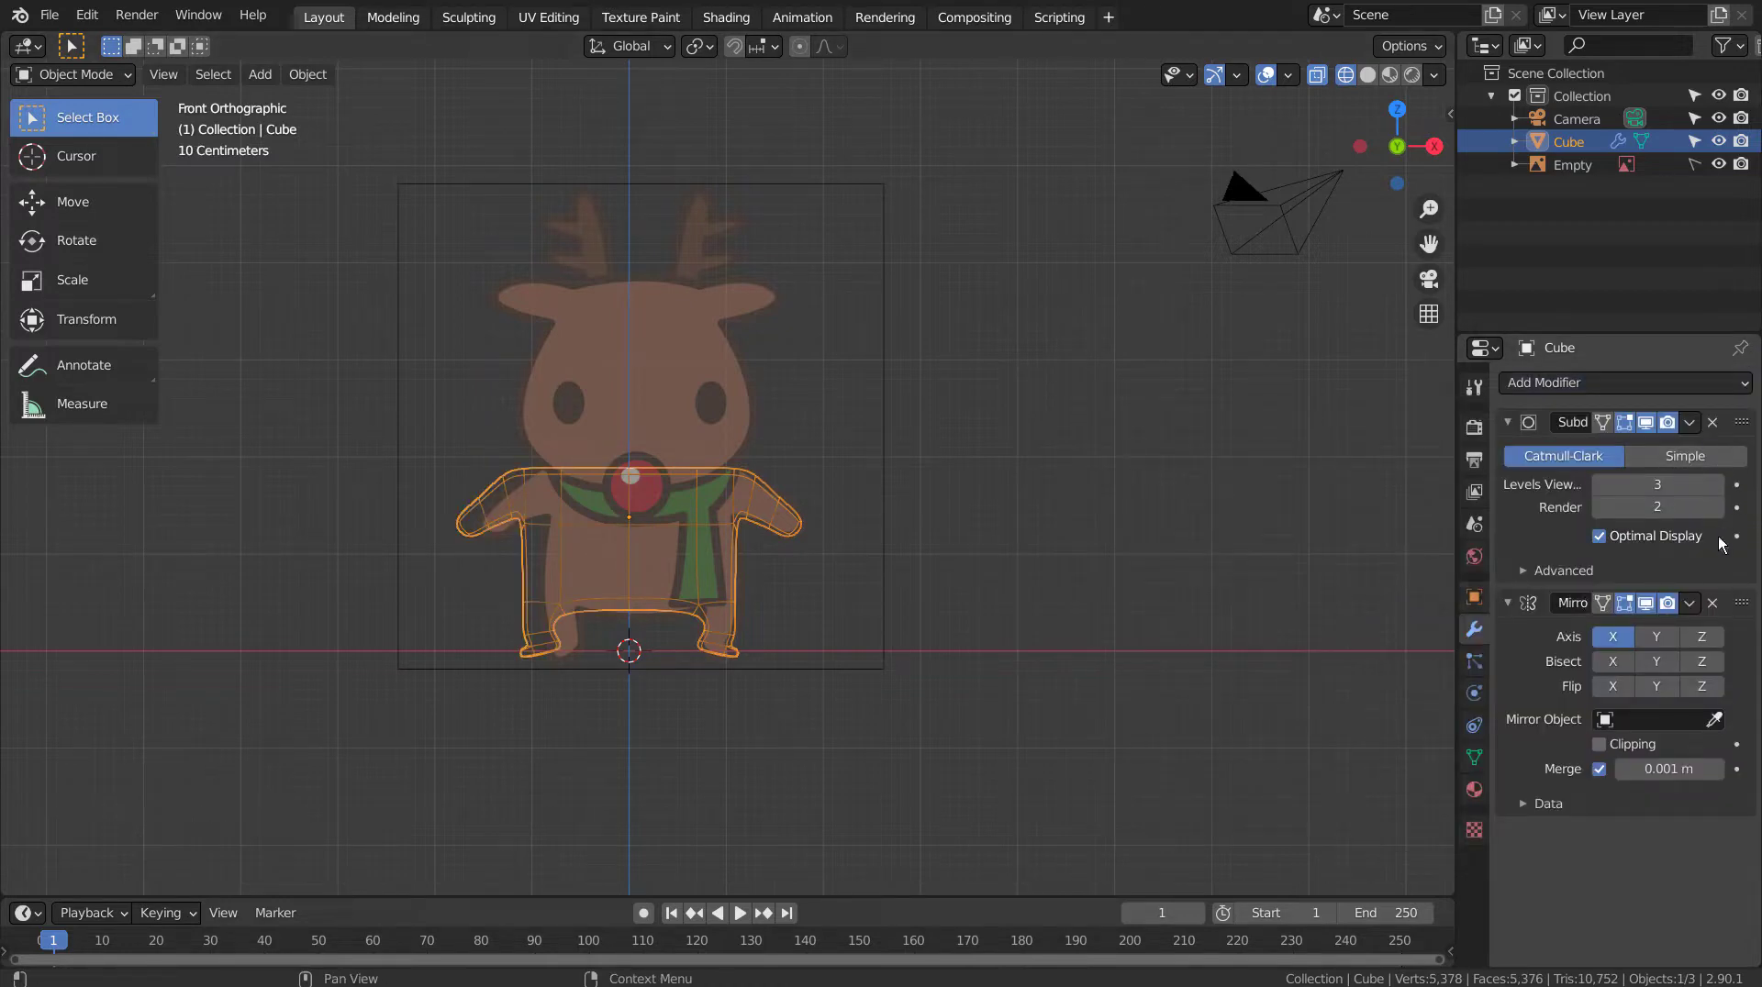
click(1744, 613)
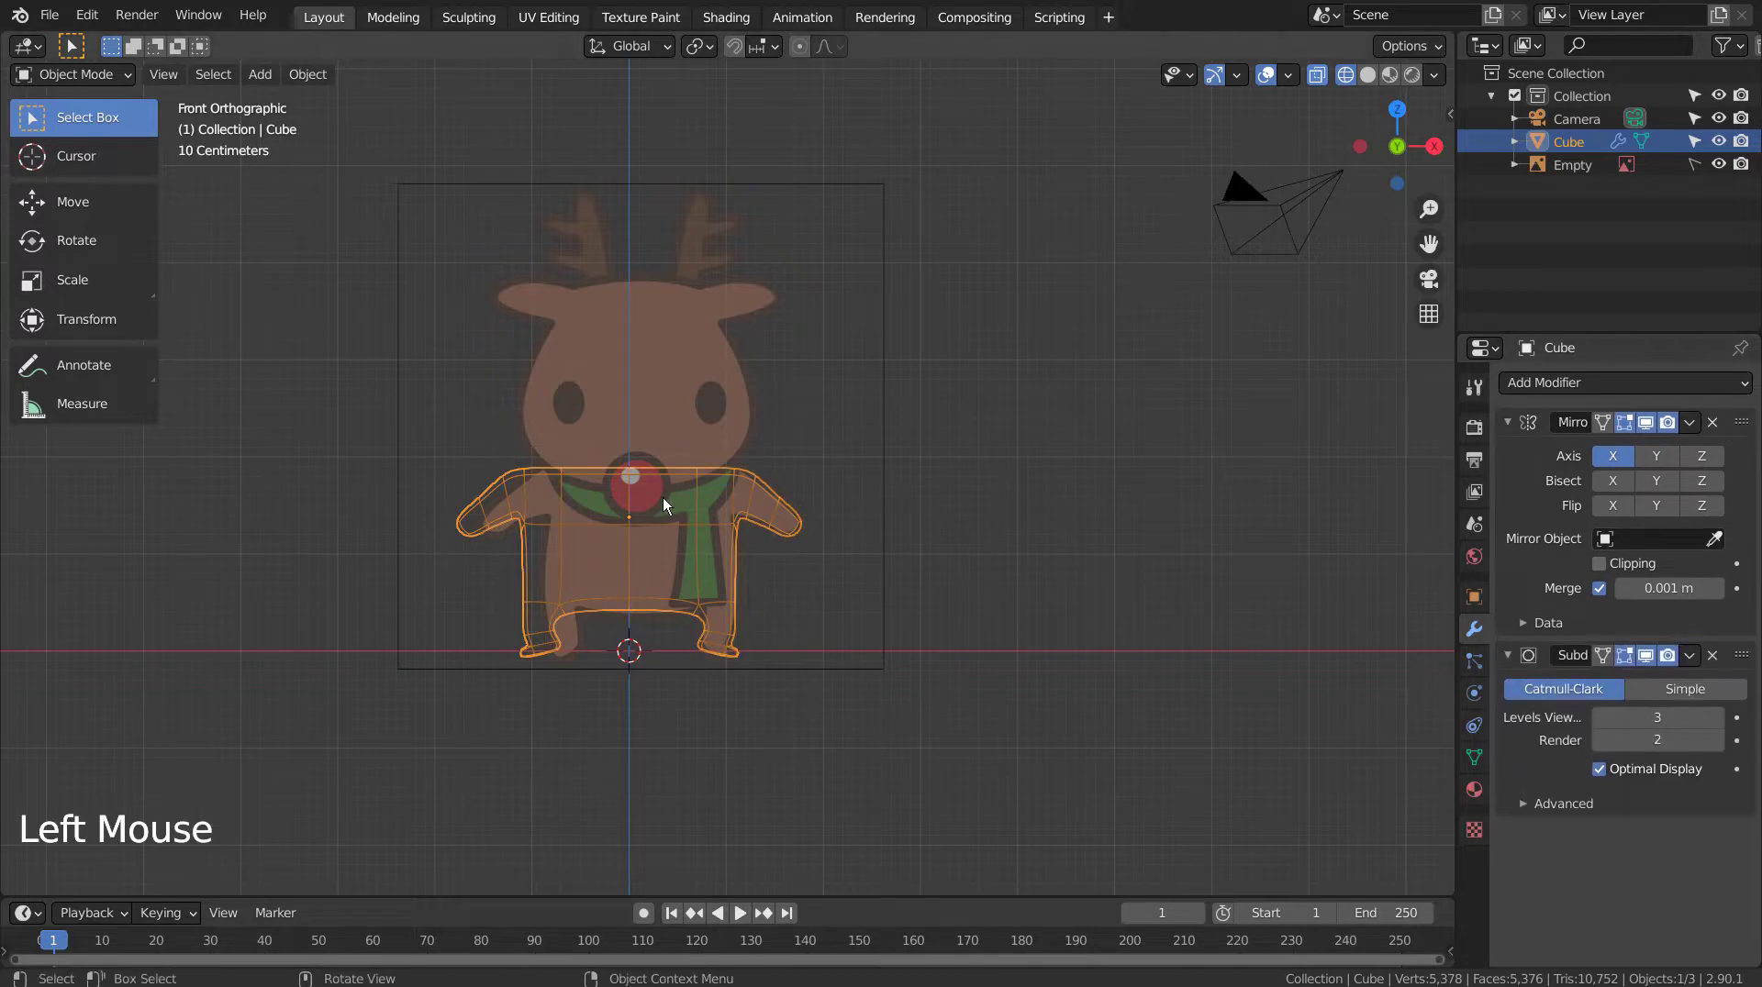
scroll(up, 3)
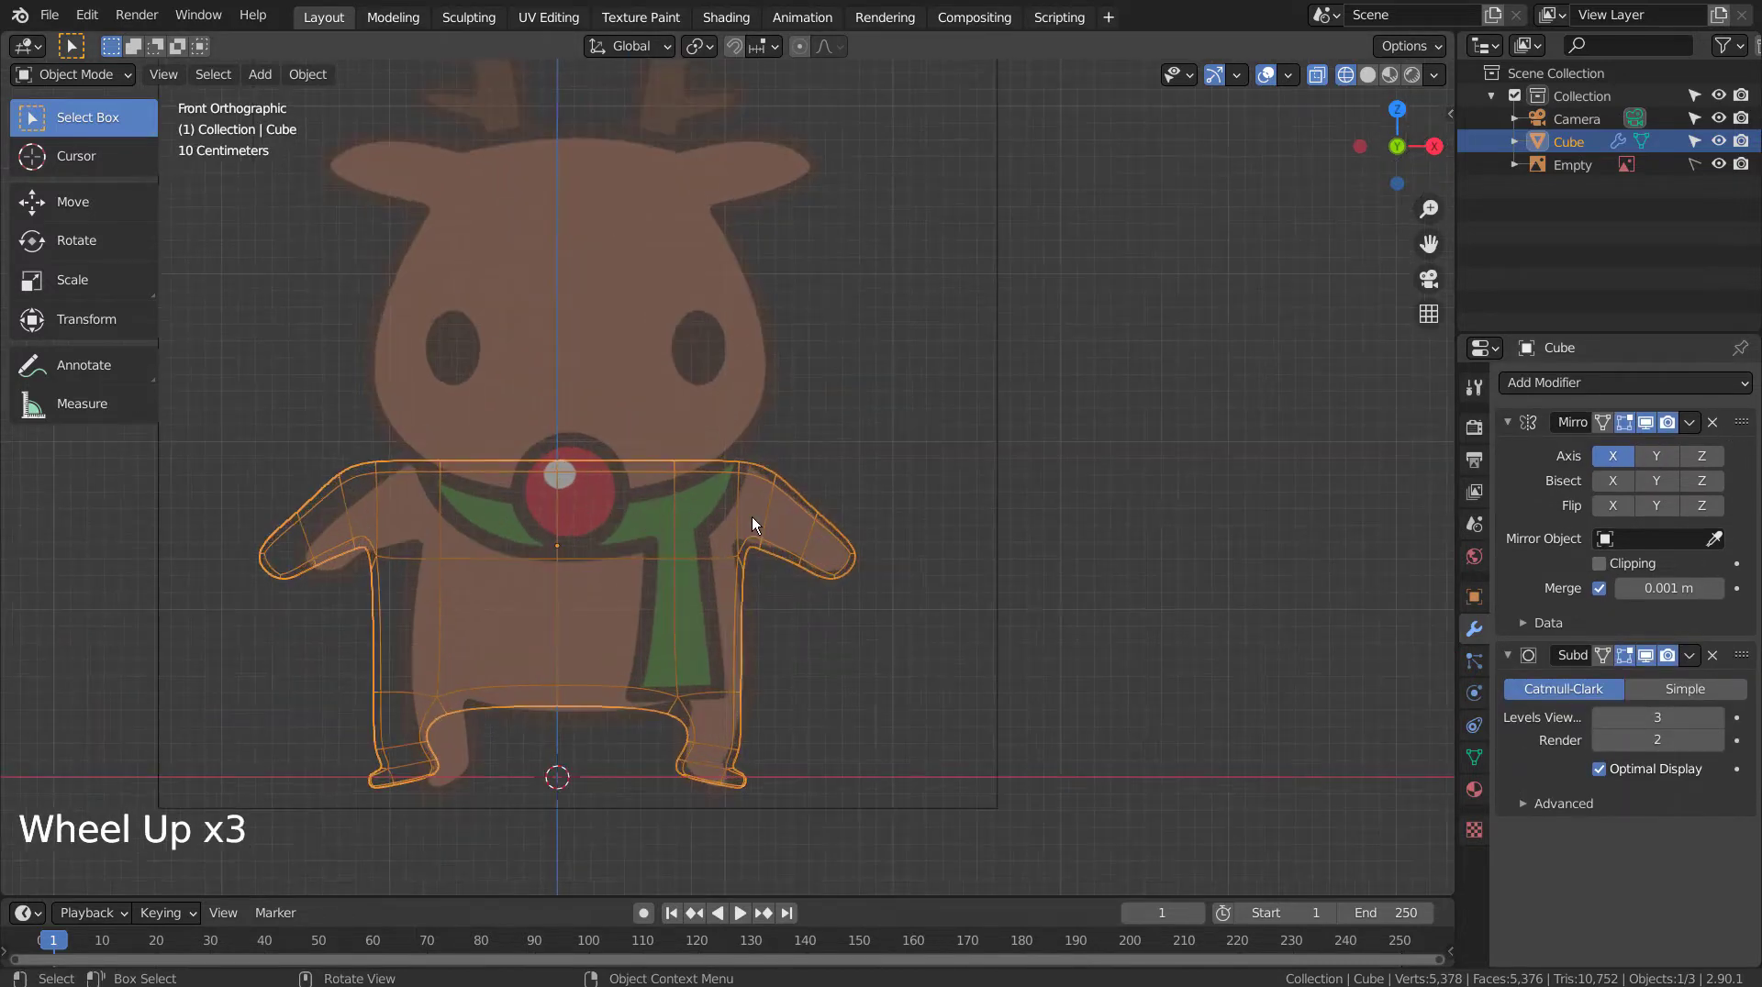
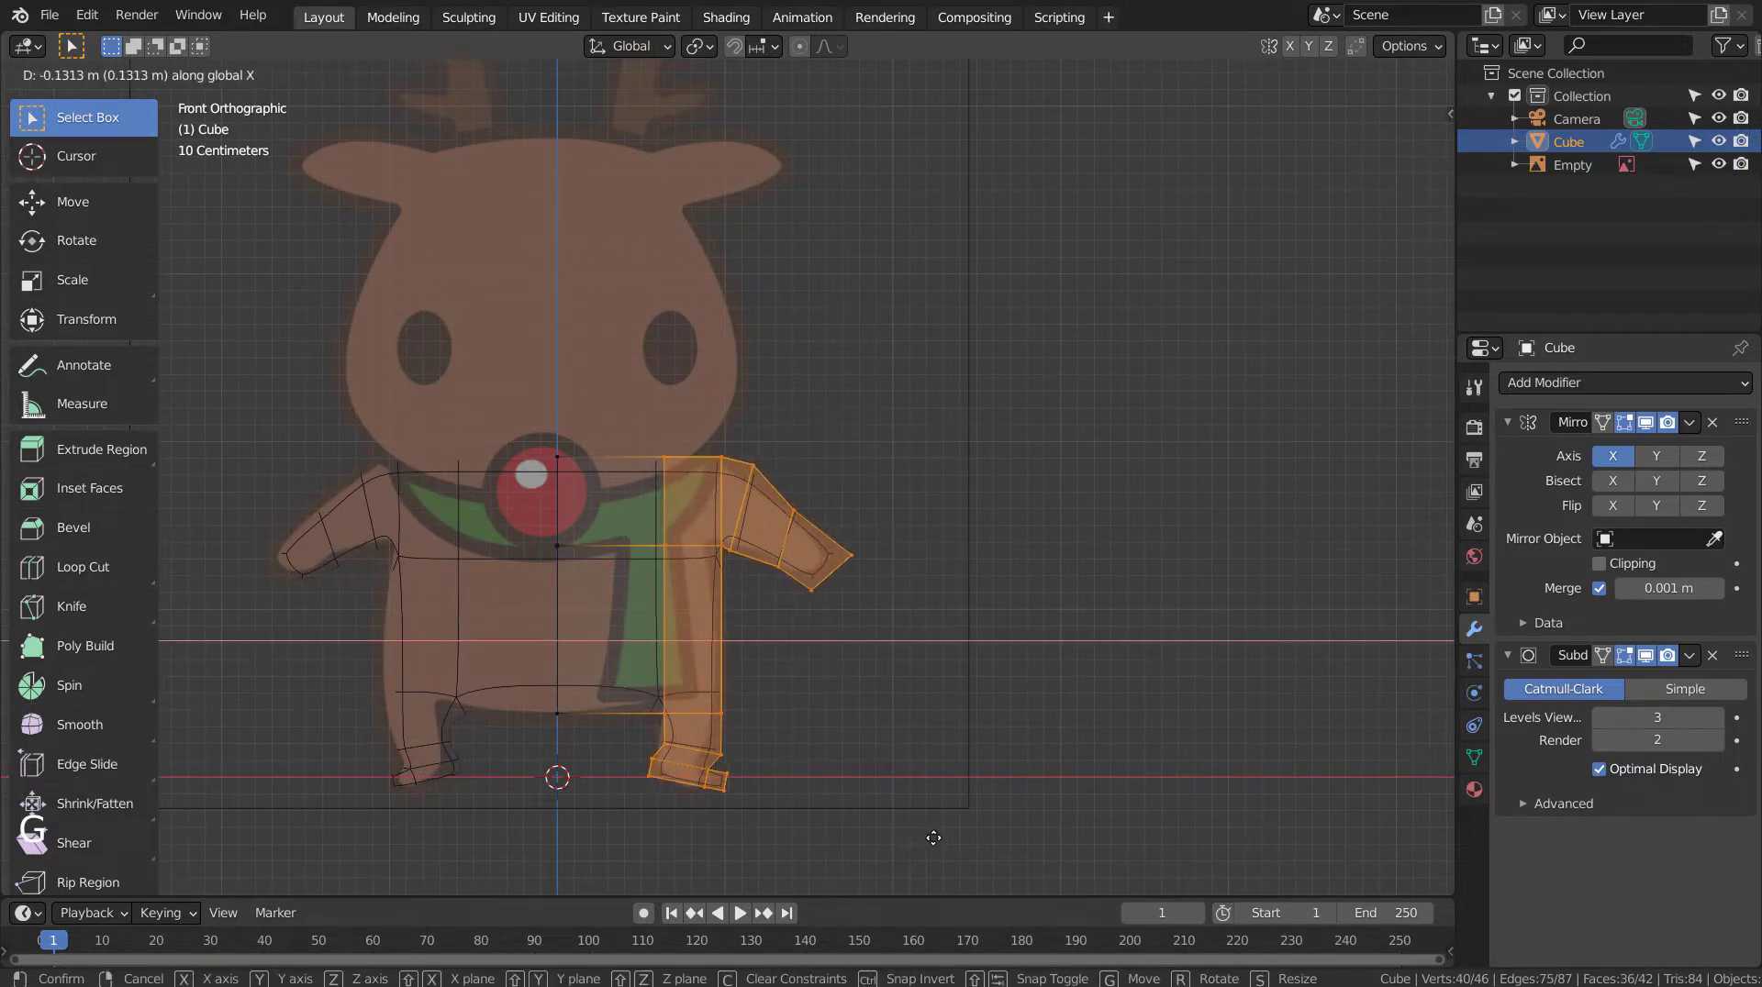
Step: Move arm vertices and adjust the body's depth with proportional editing, reviewing from the side
key(Tab)
click(1057, 576)
middle_click(1149, 569)
middle_click(1128, 572)
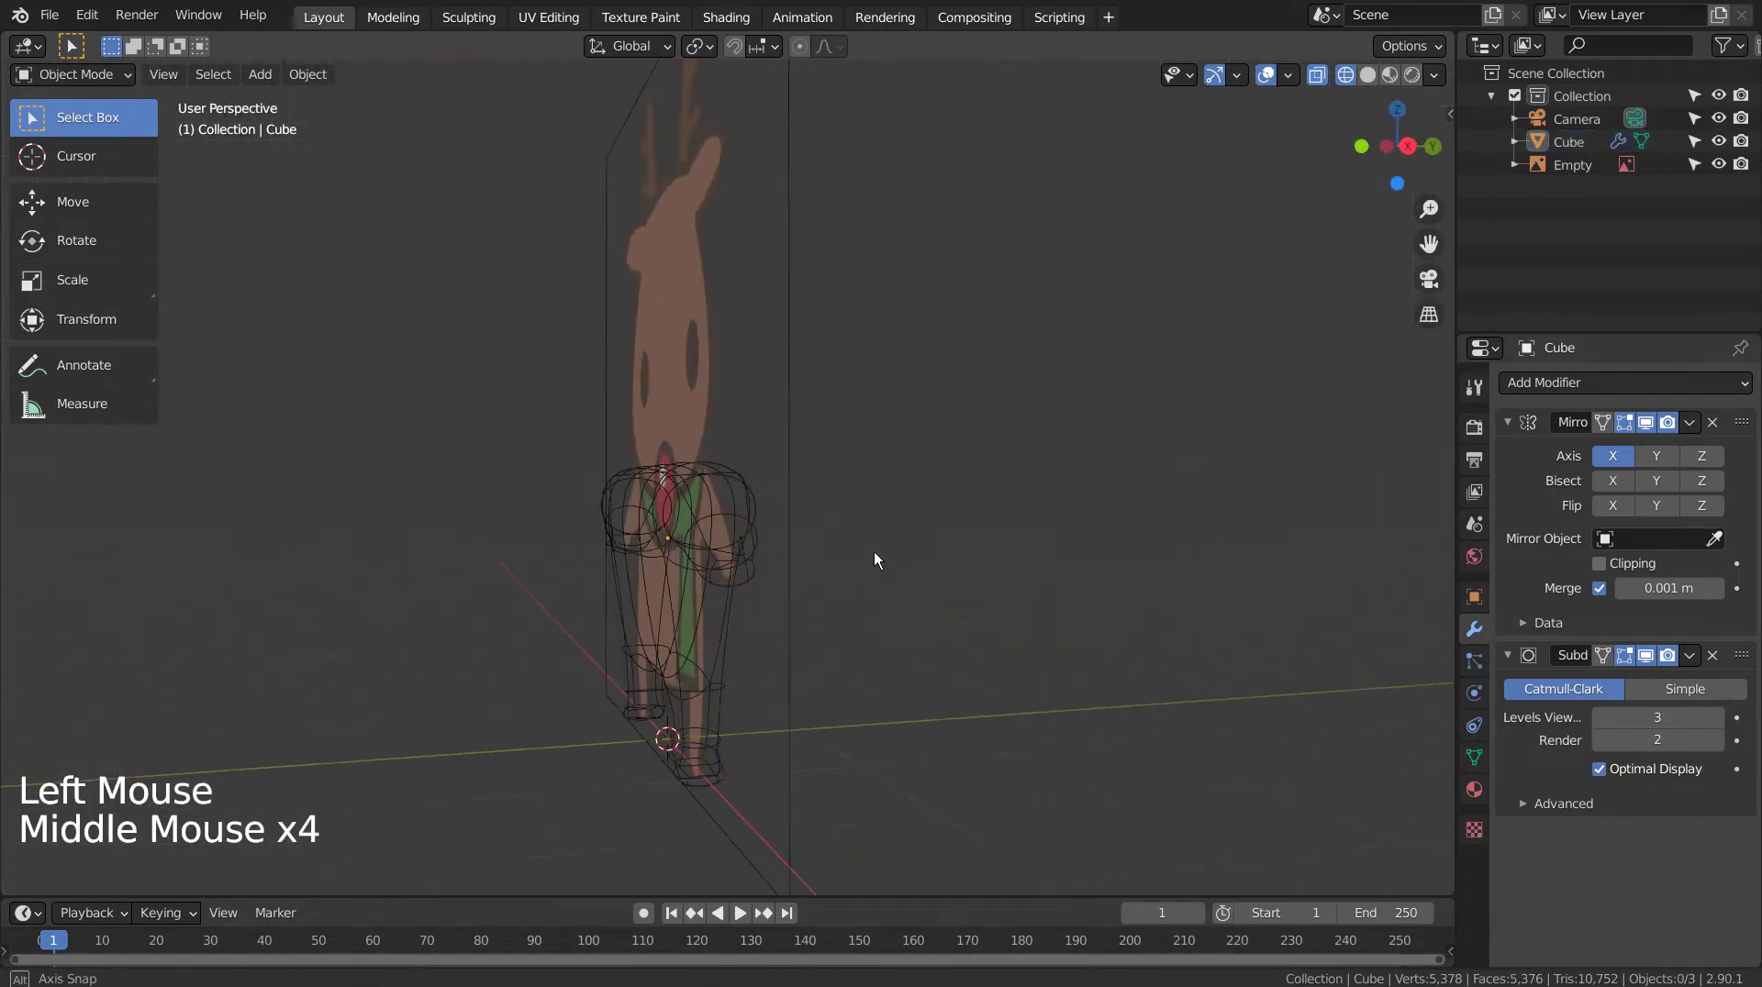
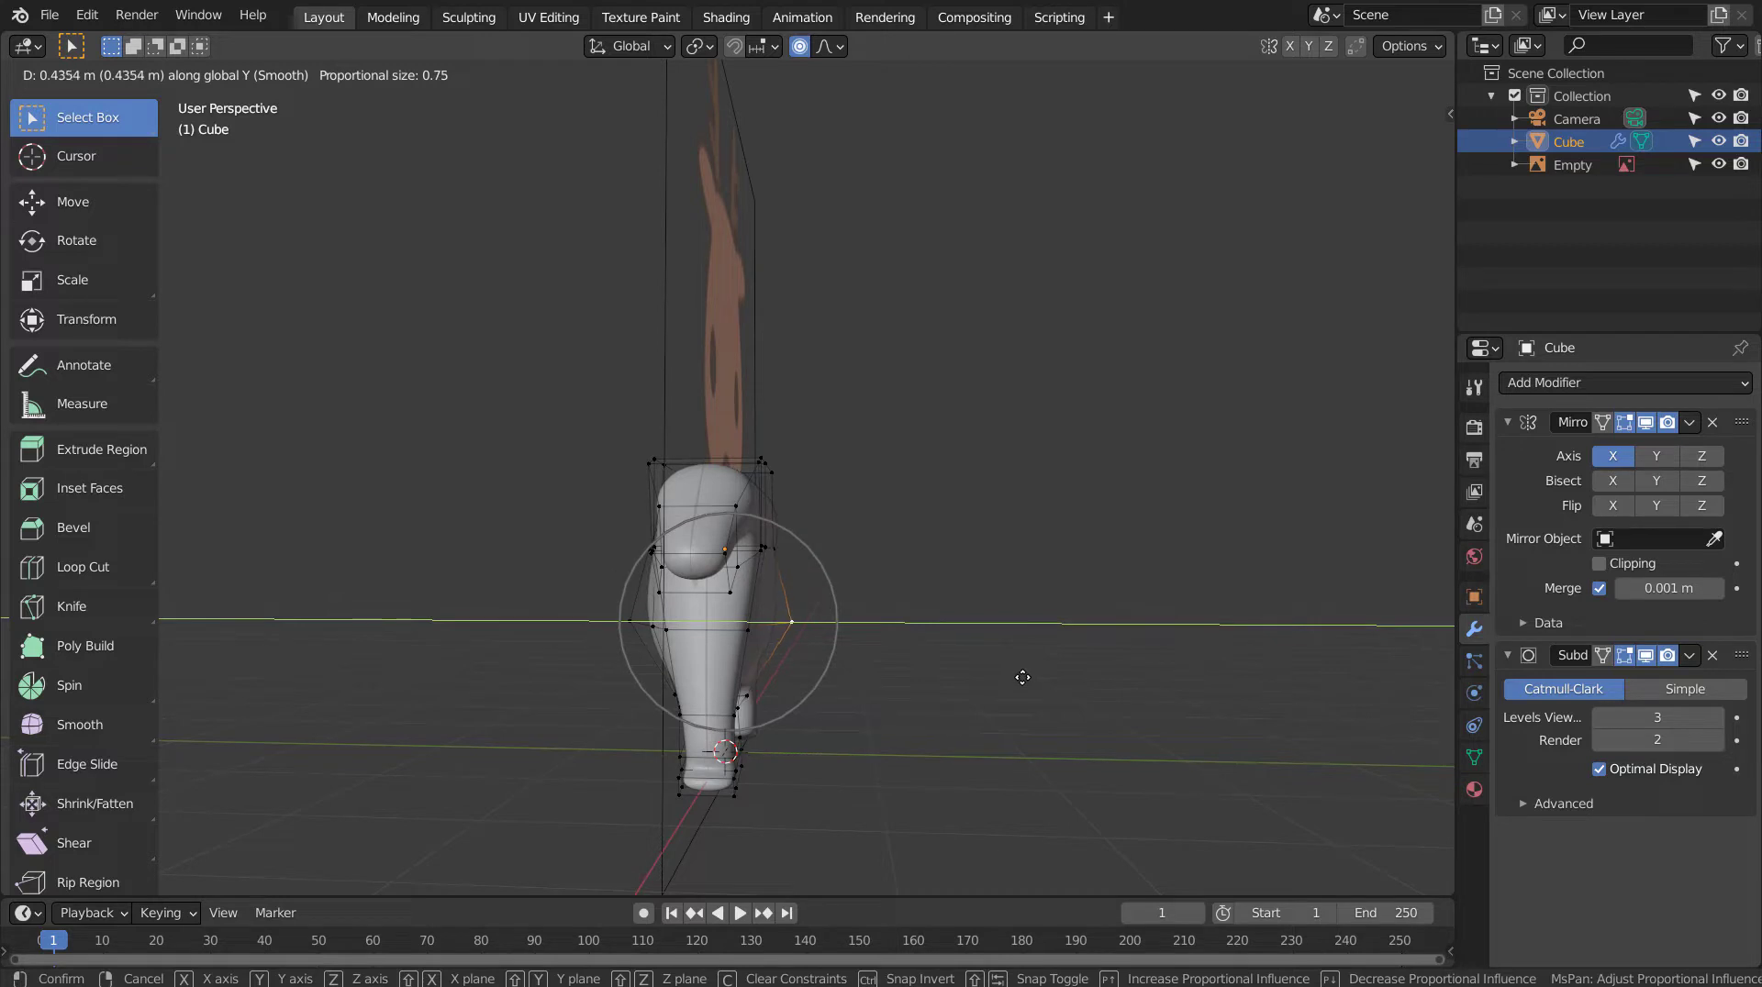
key(Tab)
middle_click(1059, 688)
middle_click(928, 708)
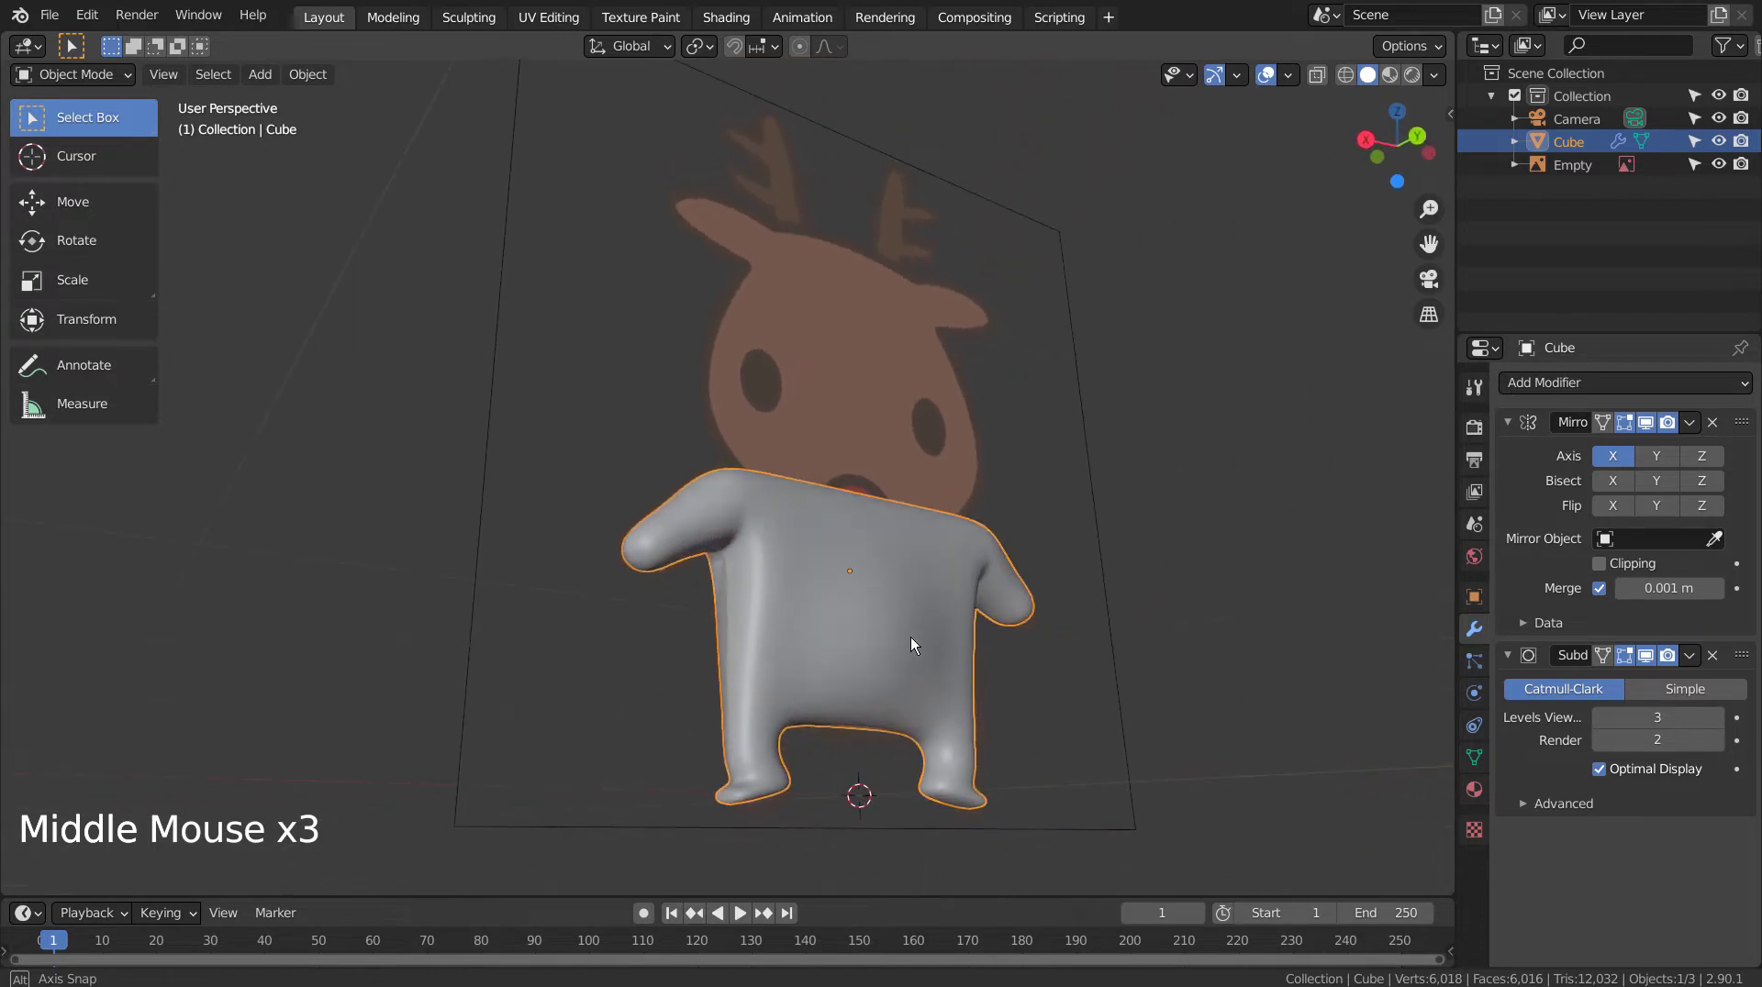
middle_click(915, 642)
middle_click(915, 642)
Step: Undo and redo the belly adjustment for a smoother plump shape, then review the body
key(ctrl+z)
key(ctrl+z)
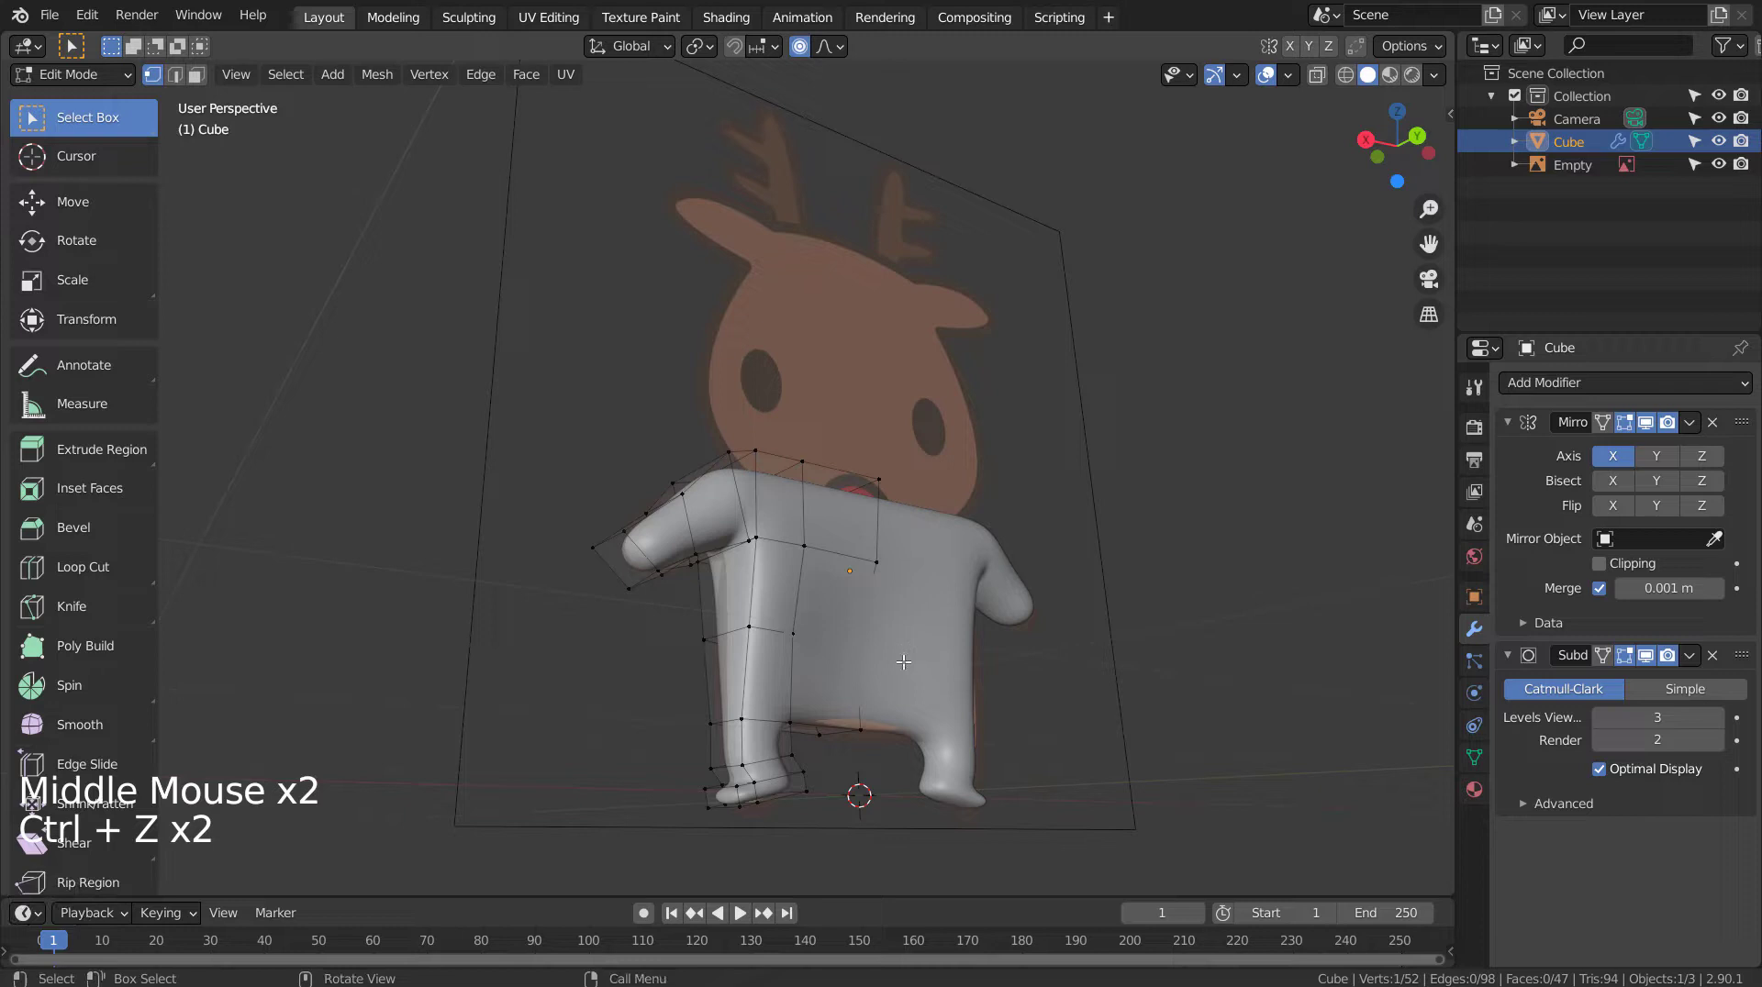
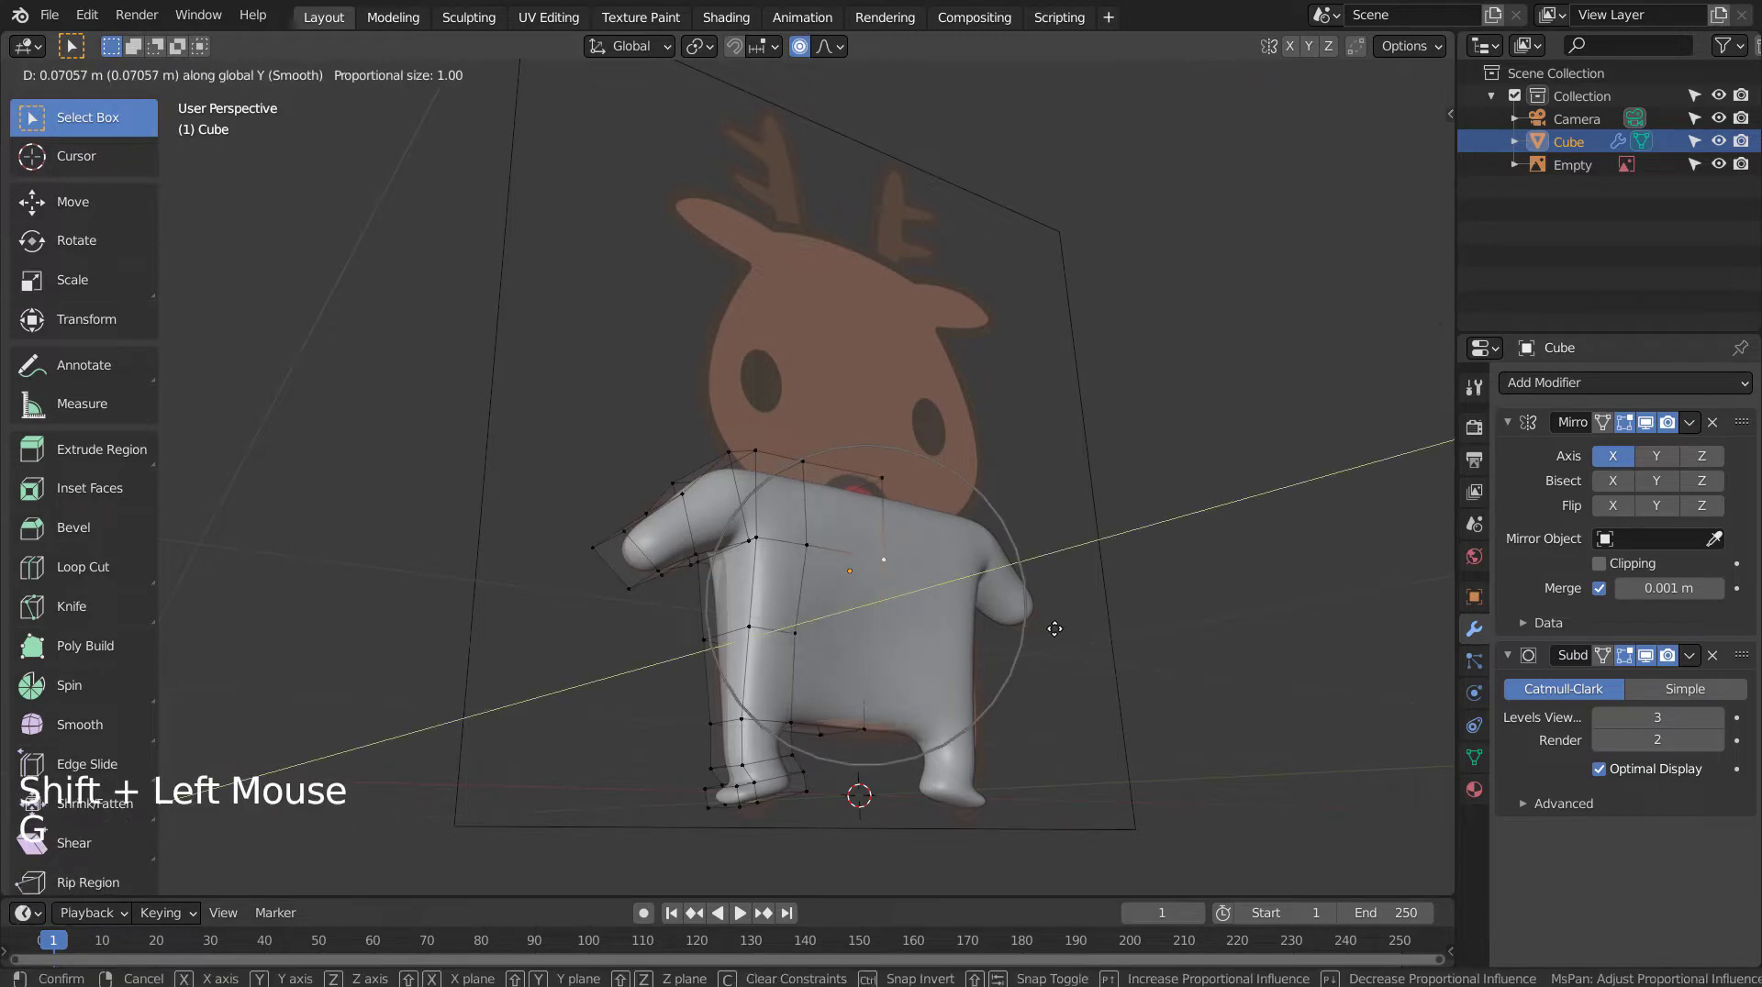
key(Tab)
middle_click(969, 672)
middle_click(1121, 691)
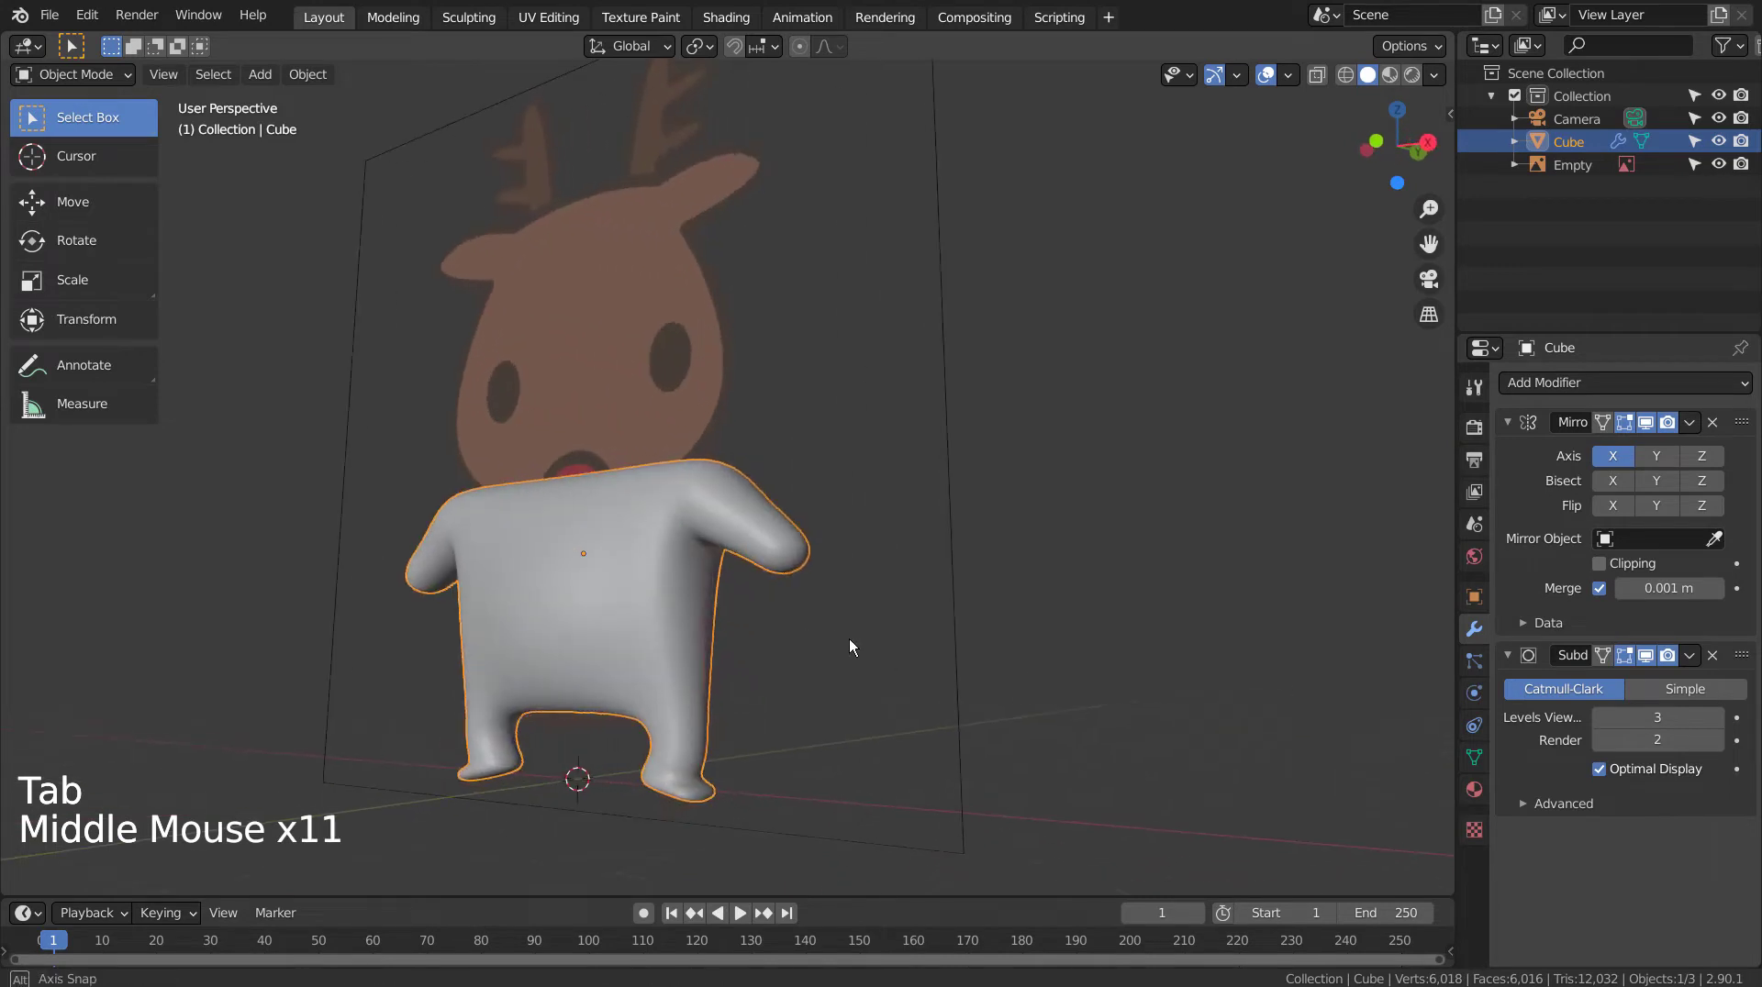
Step: From front view, add a second cube as the starting shape for the head
key(KP_1)
click(929, 642)
click(1146, 477)
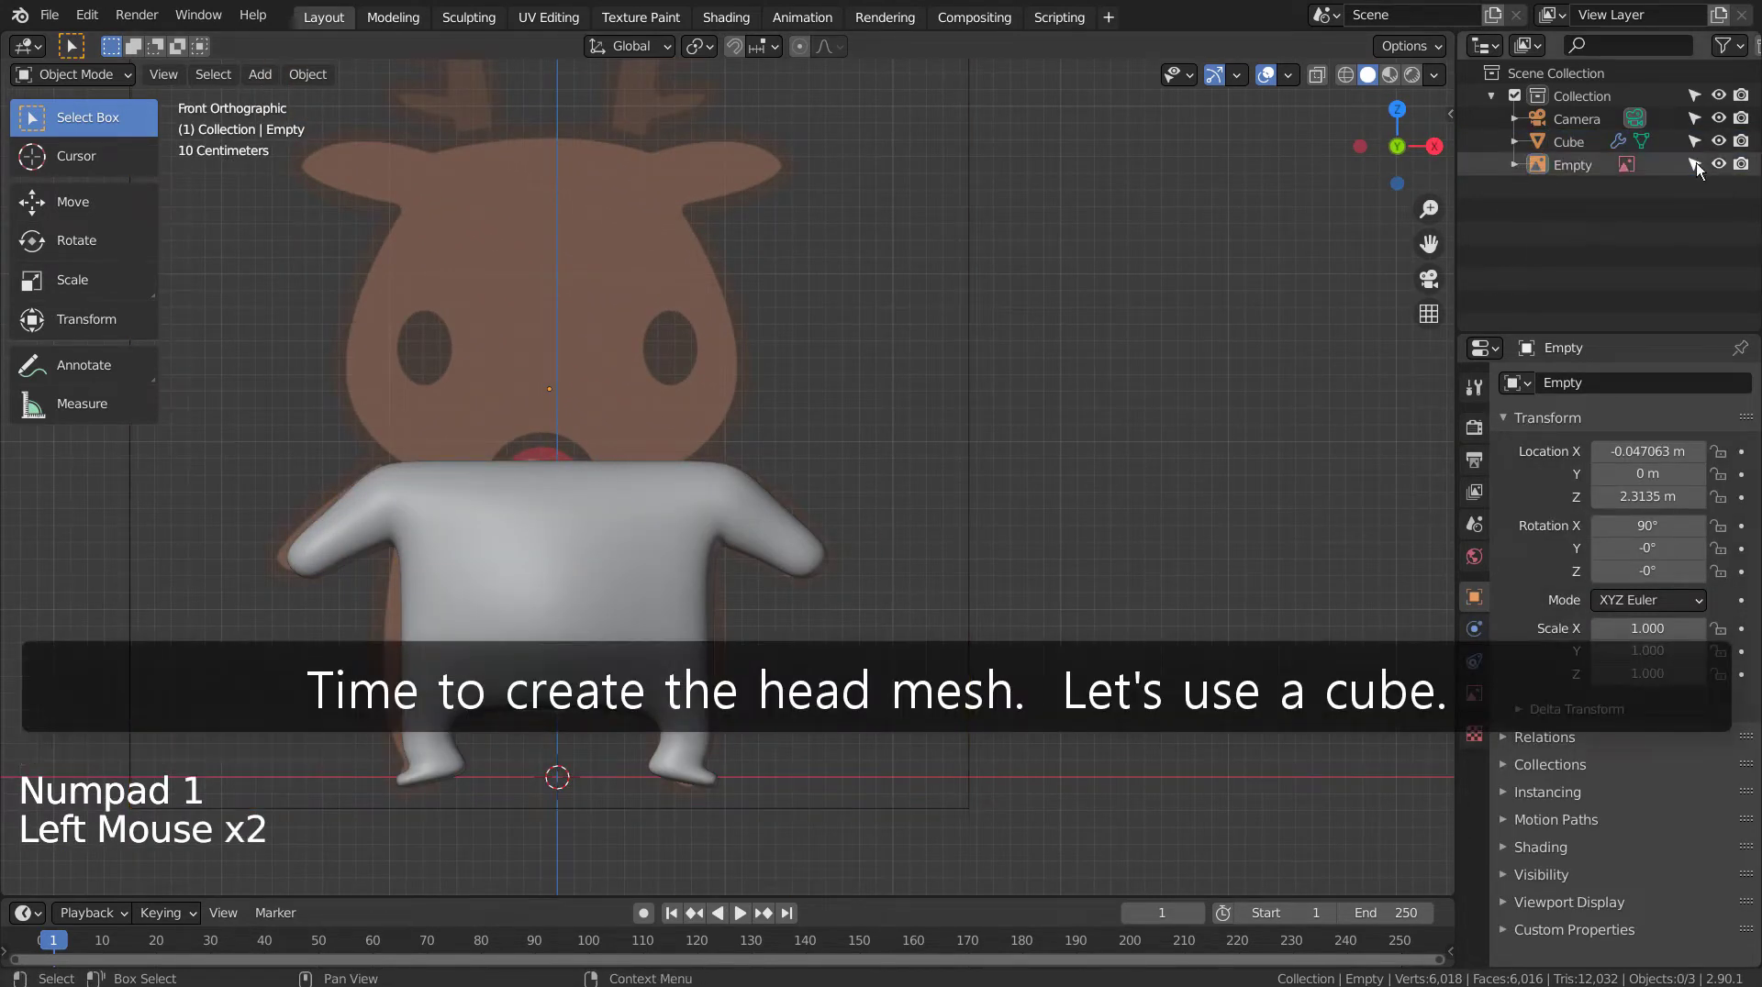
click(1695, 159)
click(845, 414)
key(shift+a)
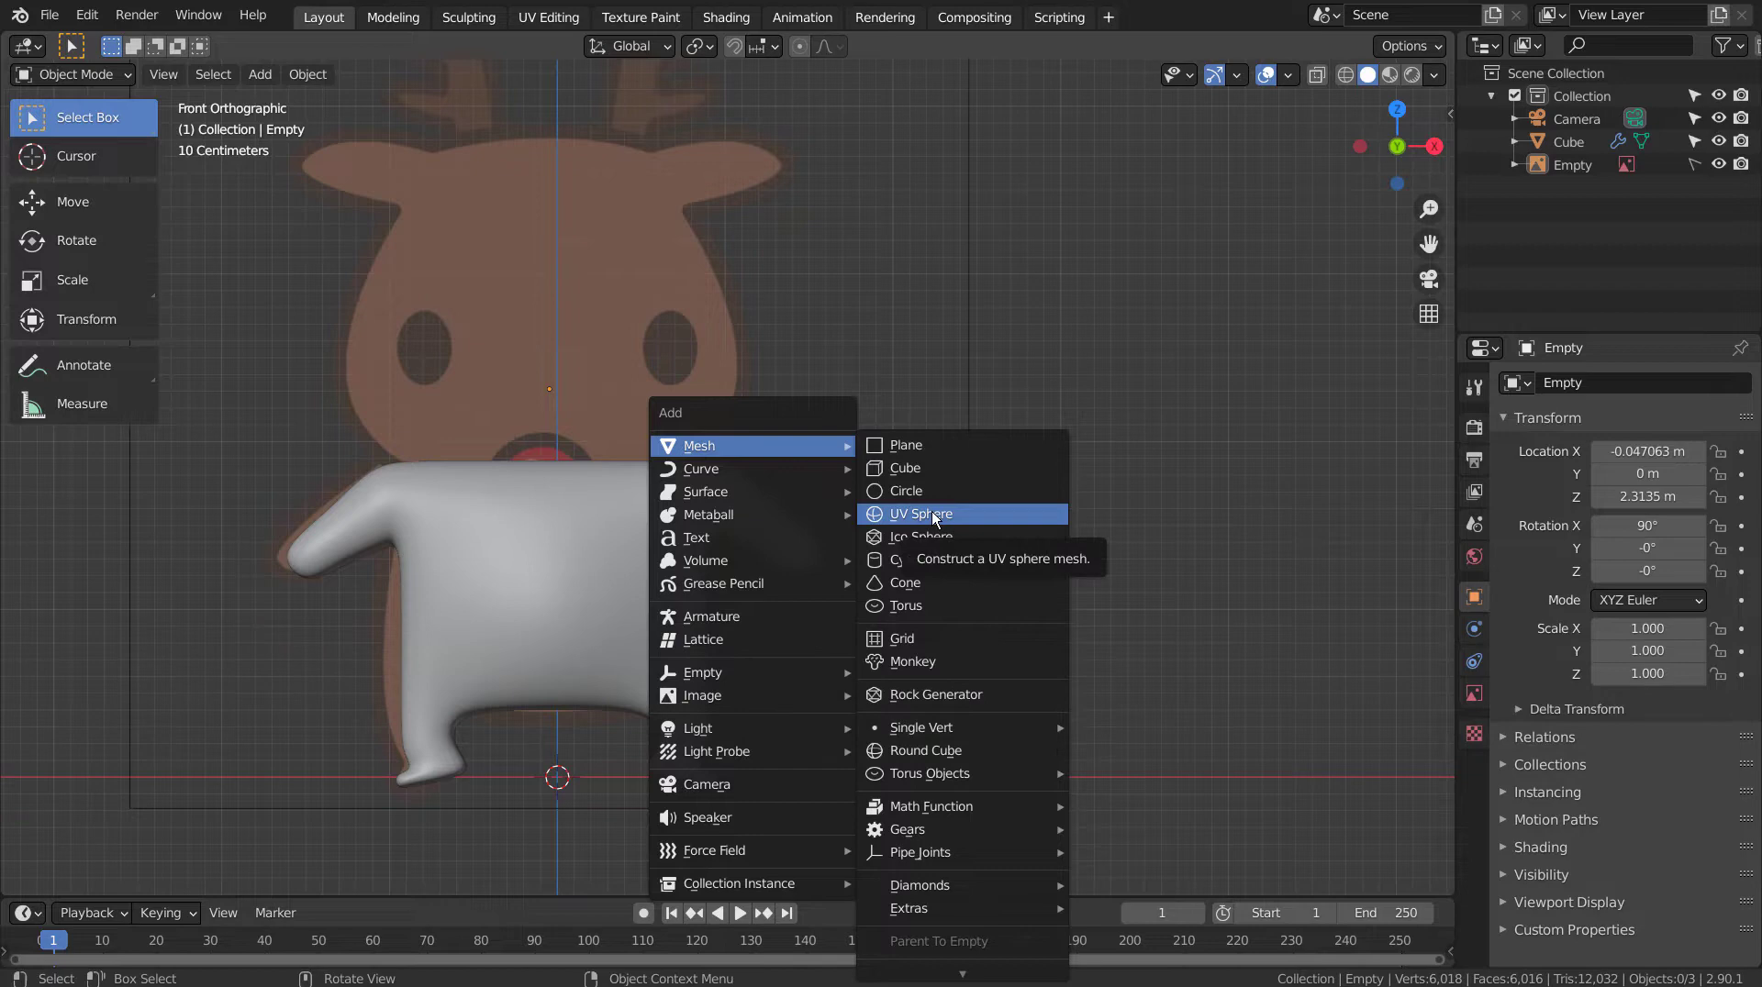
Step: Raise the new cube along Z up over the reindeer's head in the reference
key(g)
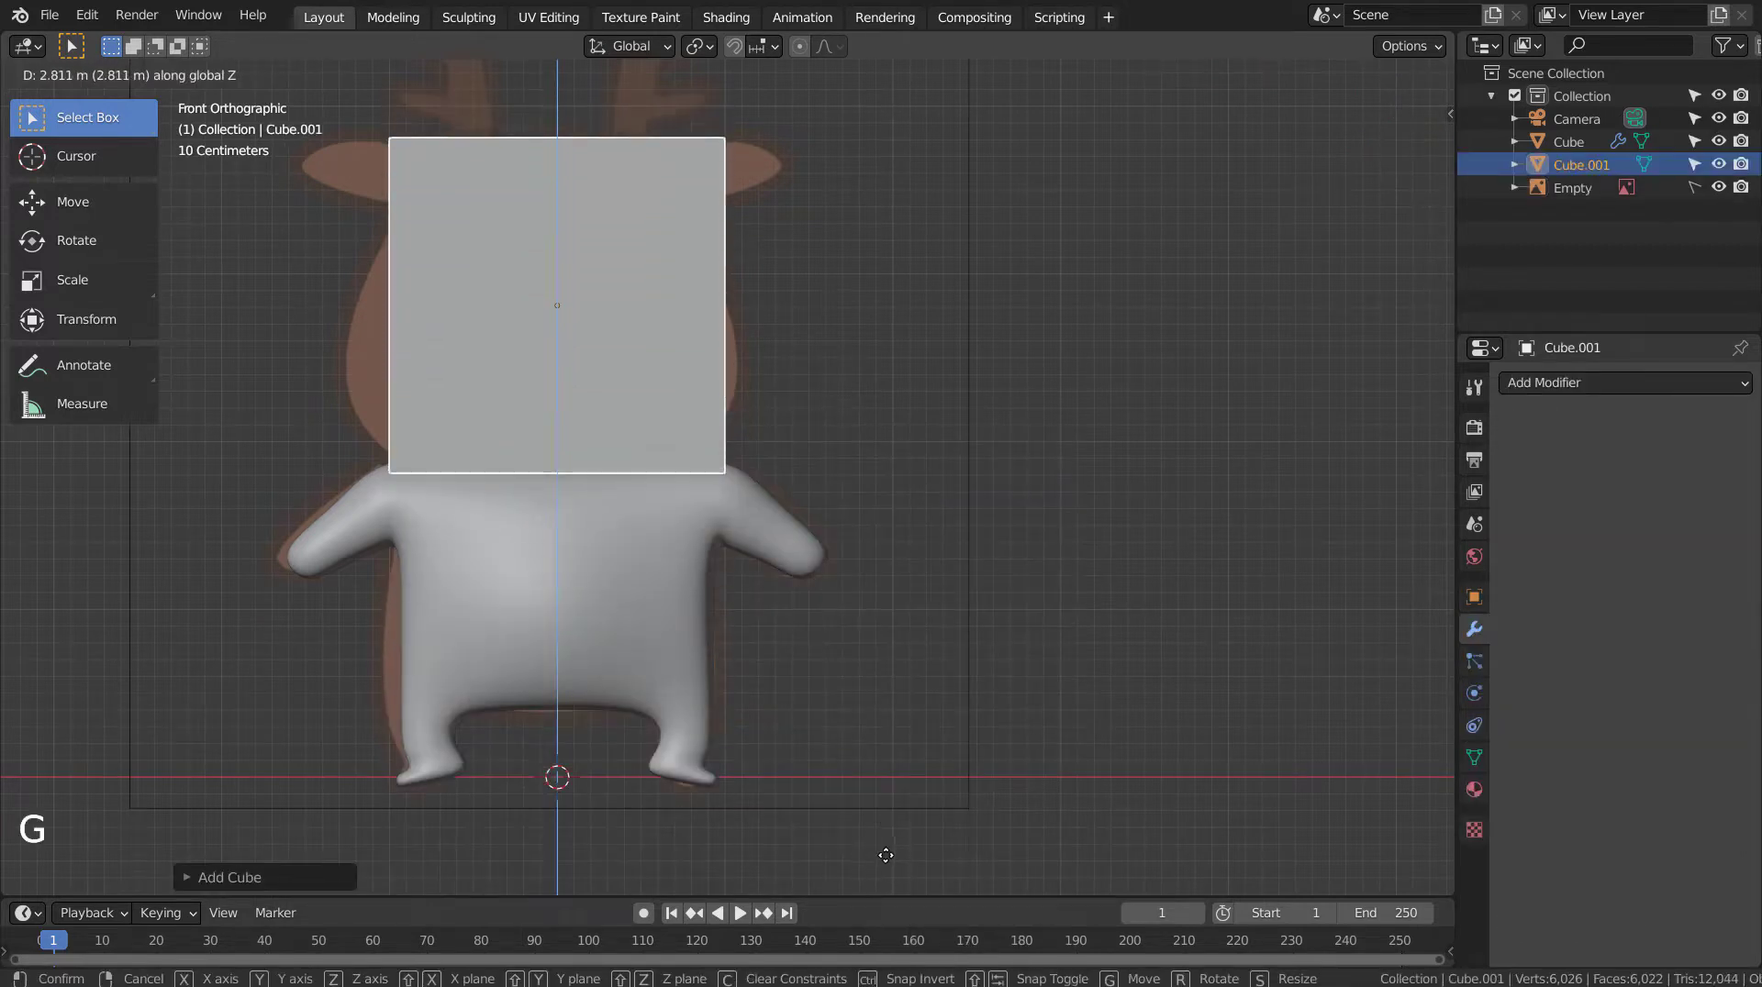
key(shift+z)
middle_click(920, 689)
middle_click(904, 787)
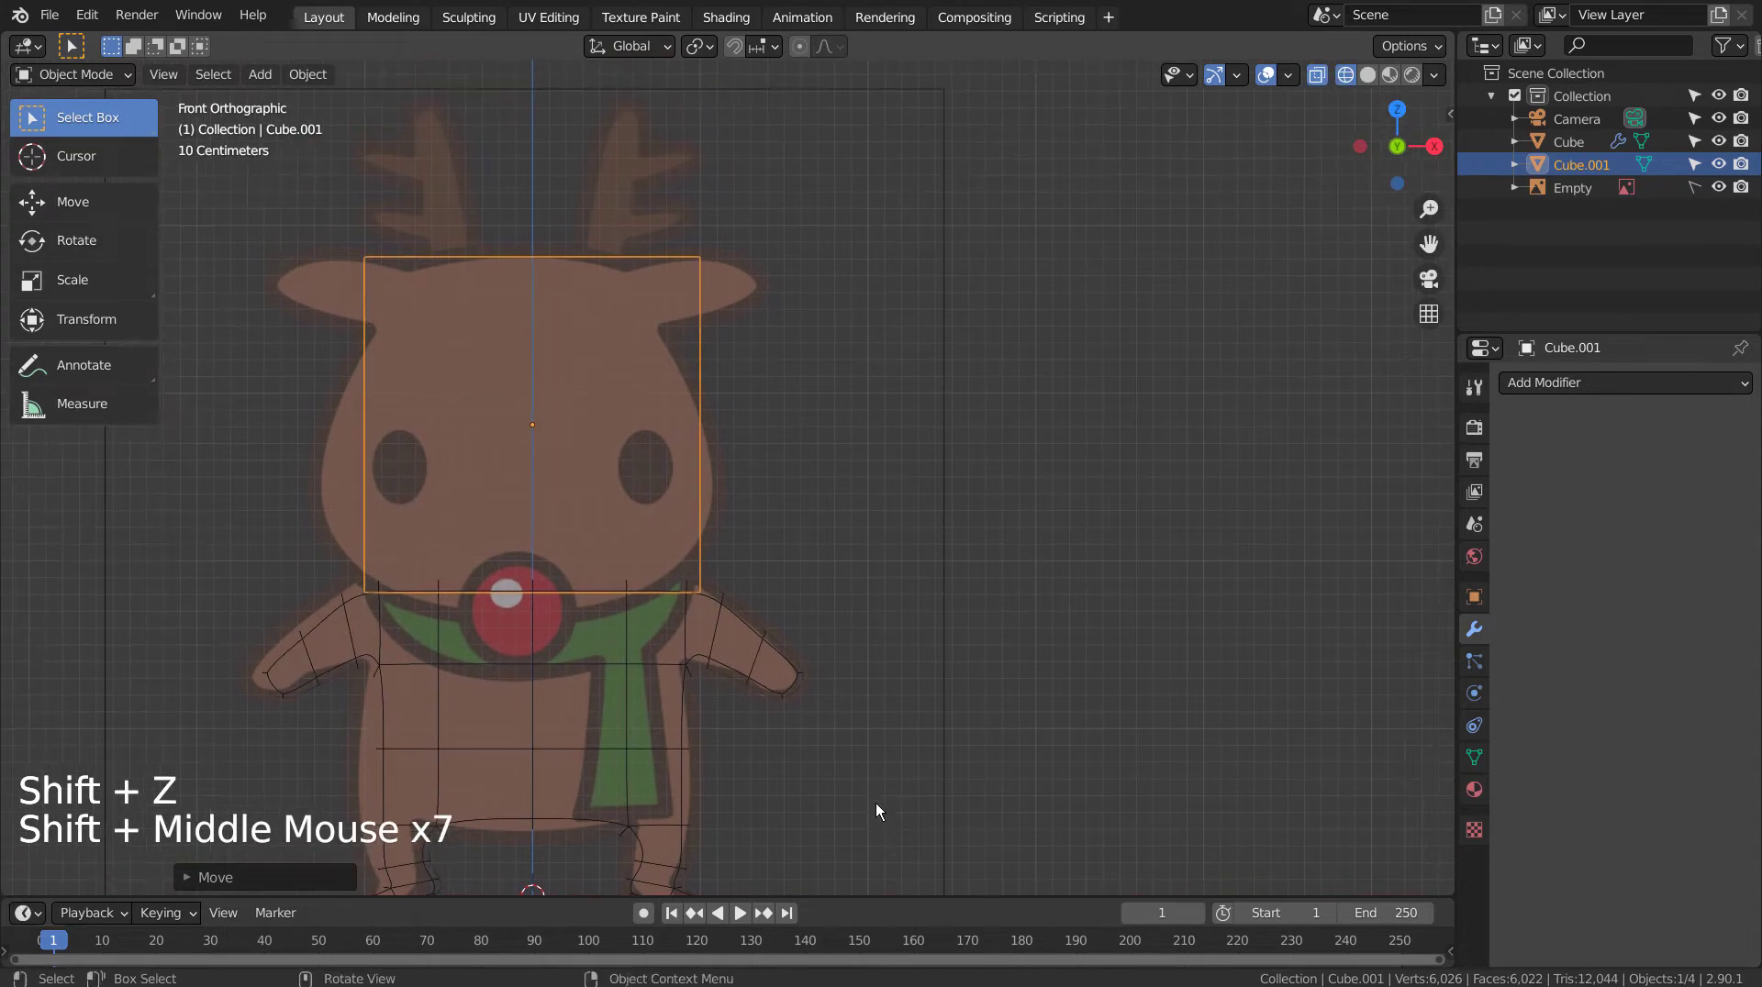
Step: Shrink the head cube, add level-3 subdivision smoothing and scale its width along X
key(KP_3)
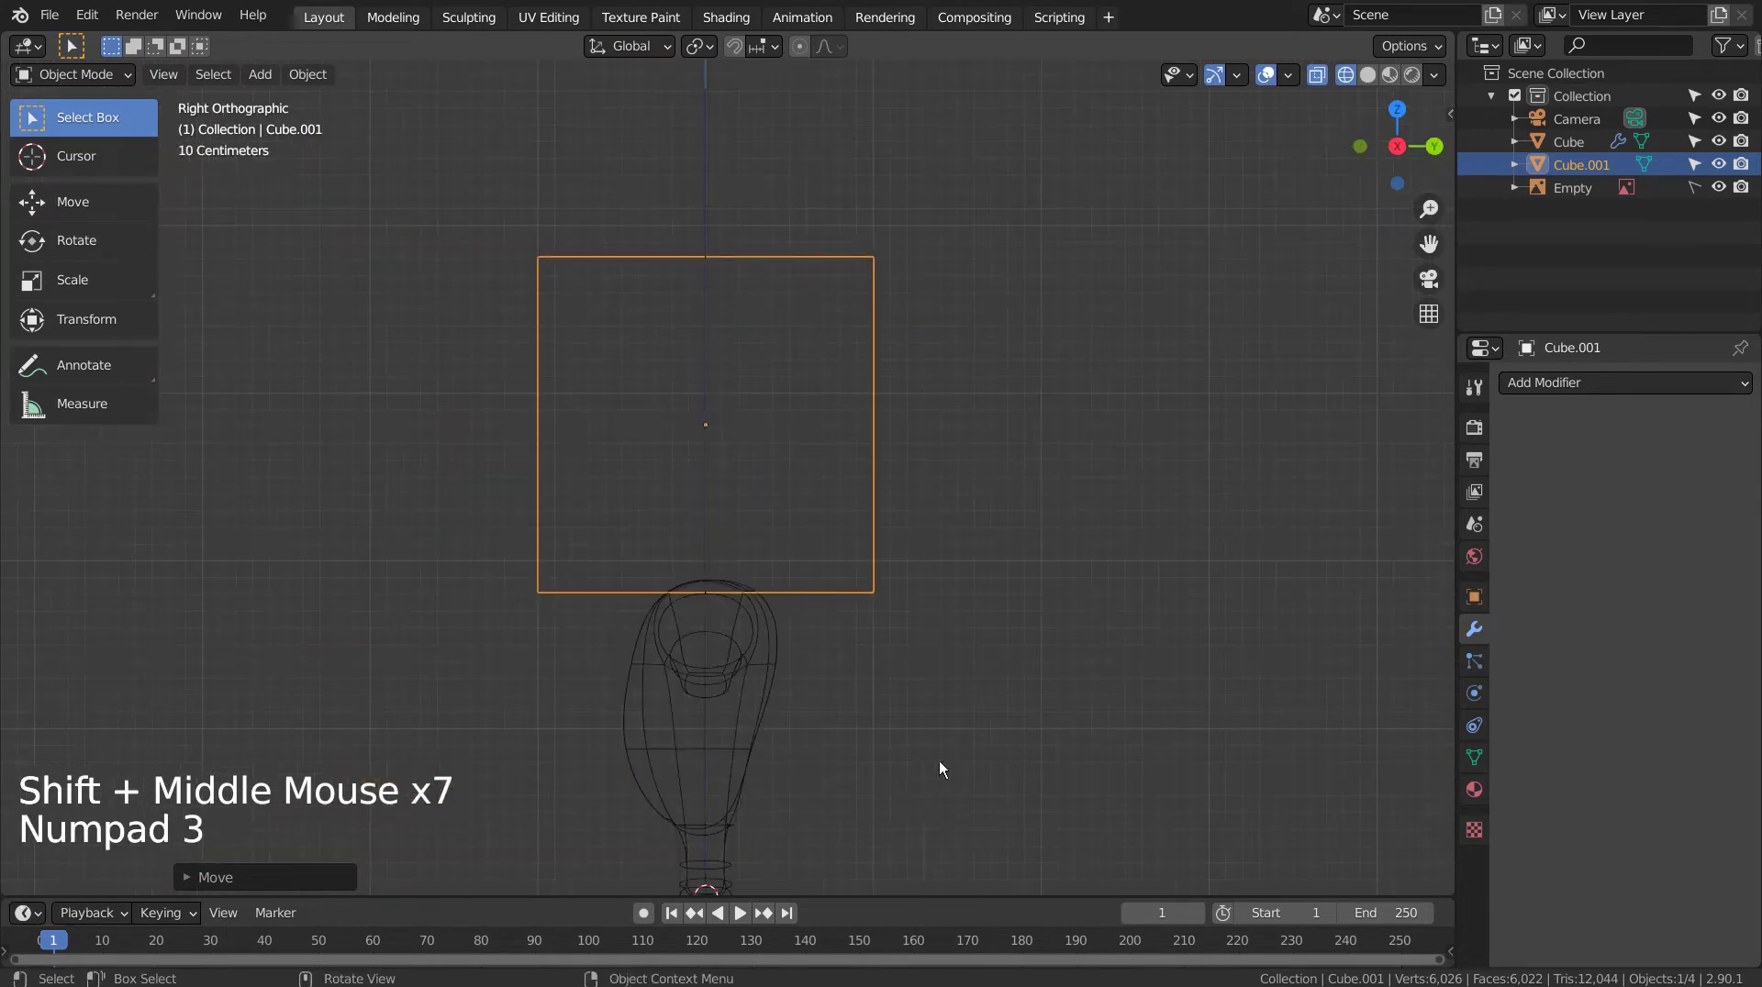
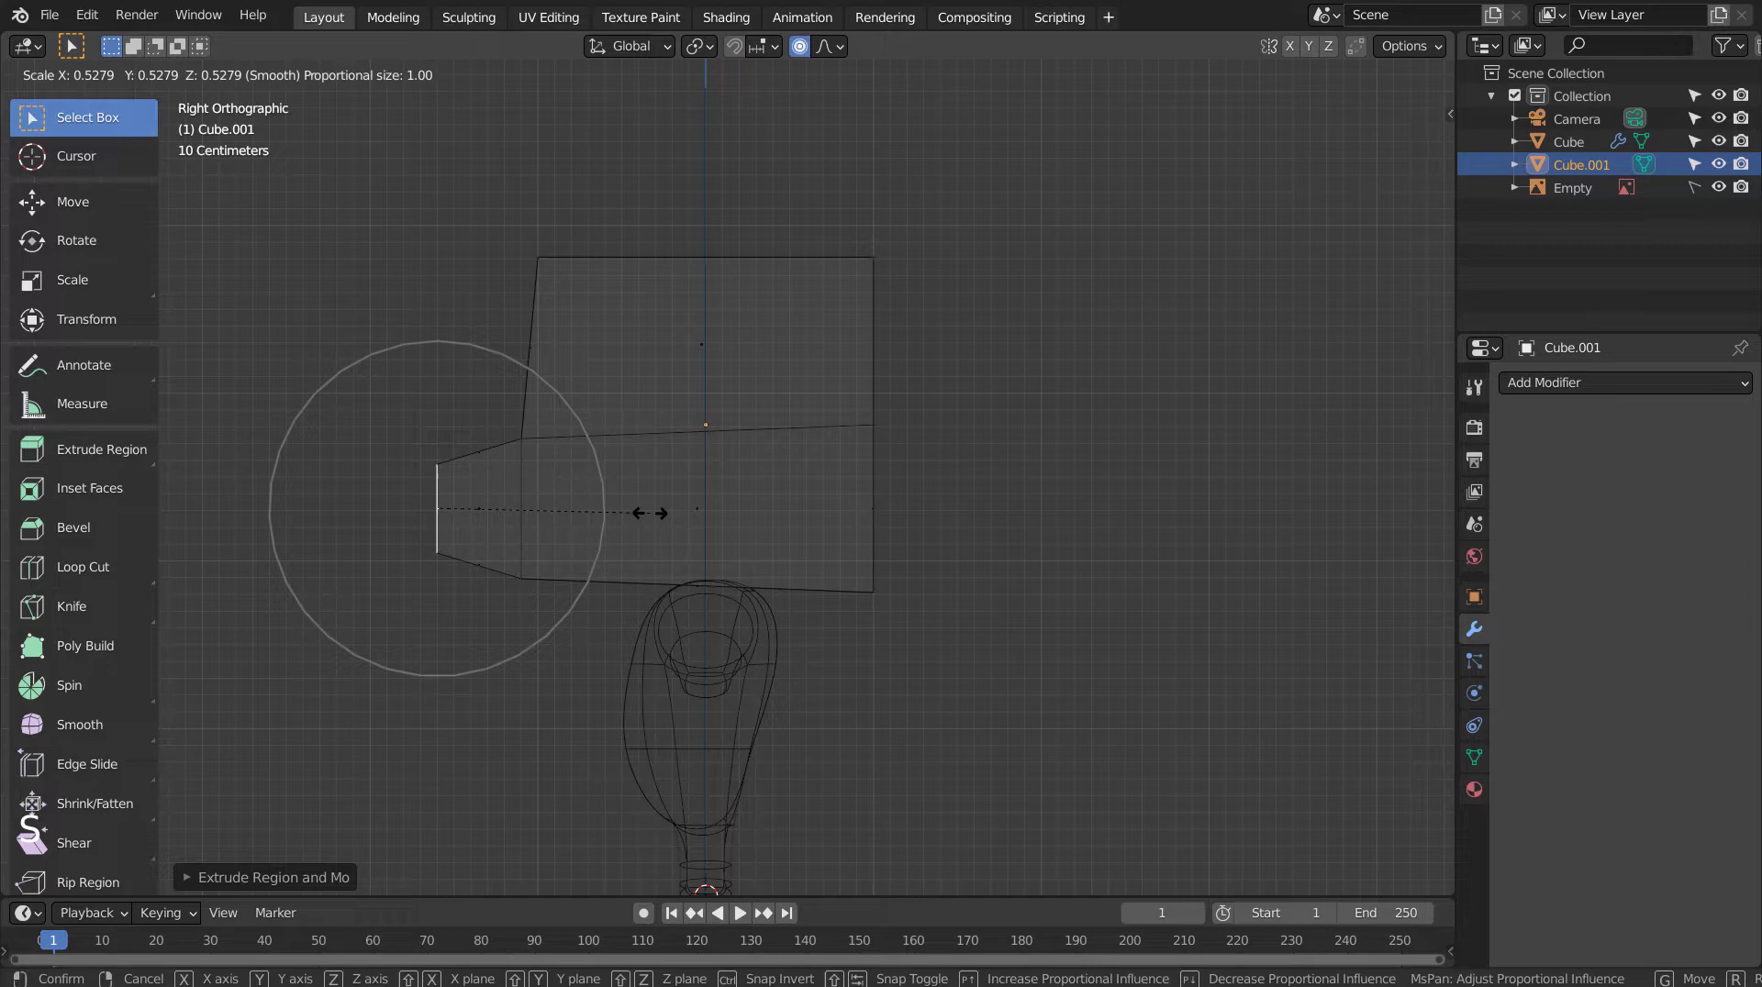
key(Tab)
middle_click(671, 546)
middle_click(732, 546)
middle_click(770, 546)
key(ctrl+3)
middle_click(714, 549)
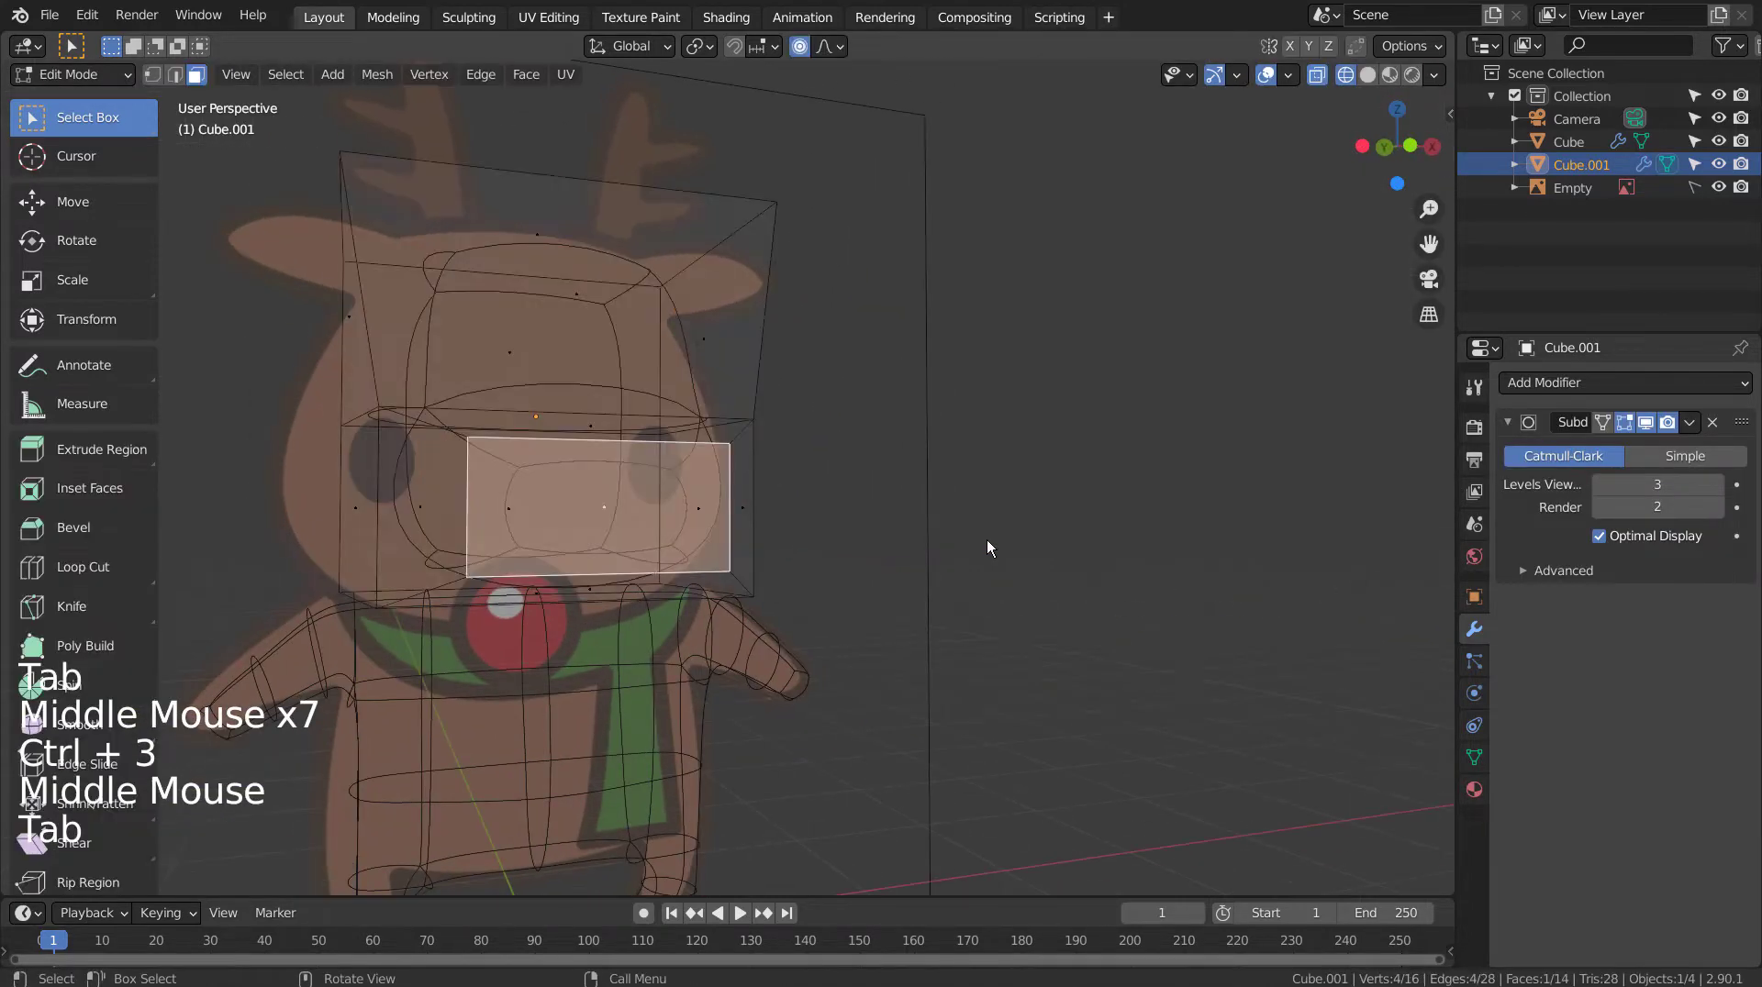
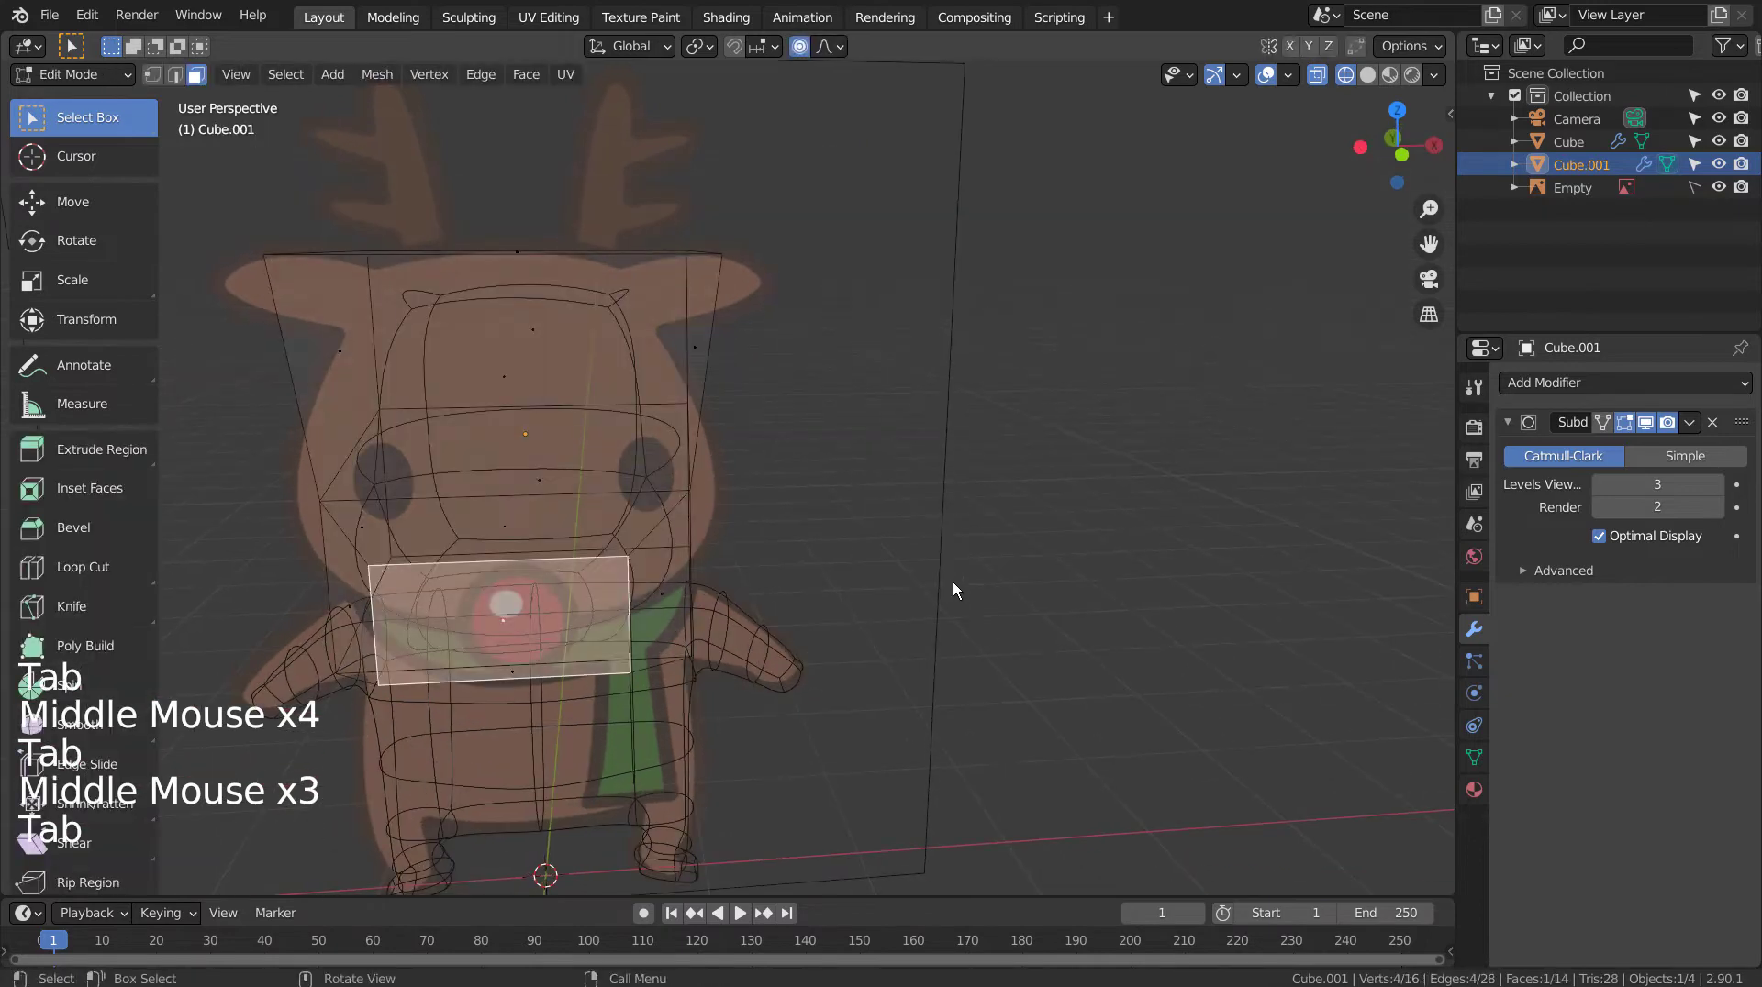
key(s)
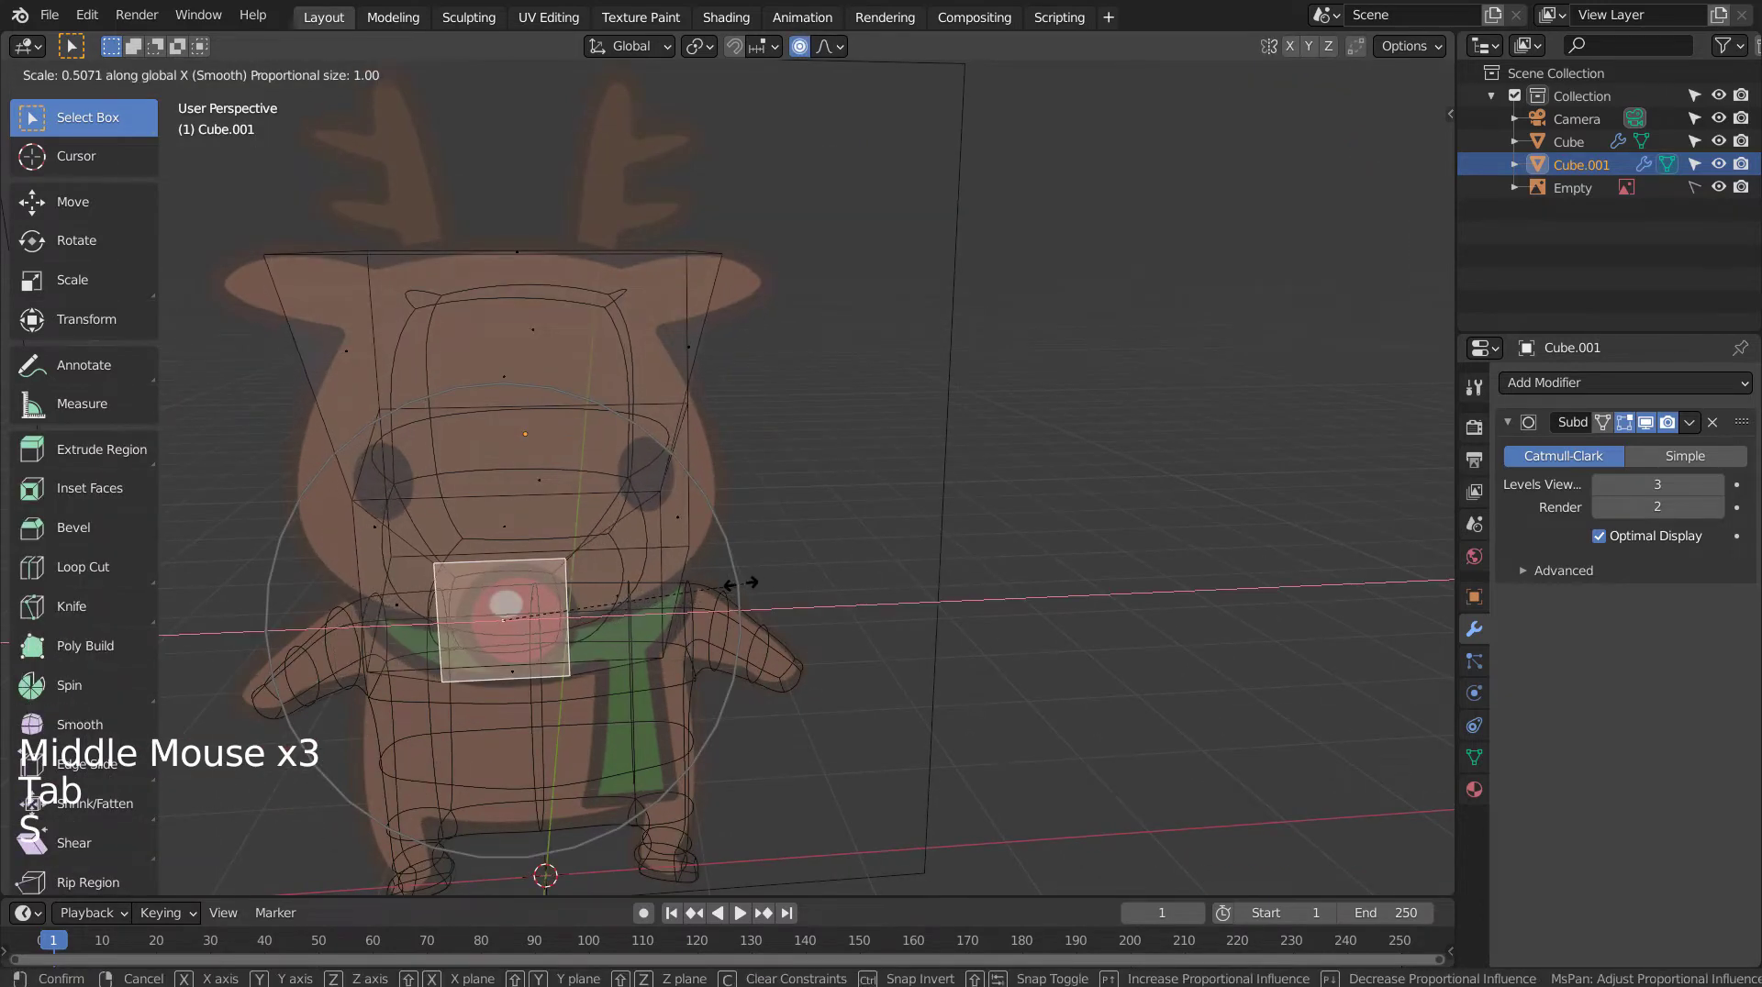
key(Tab)
middle_click(882, 591)
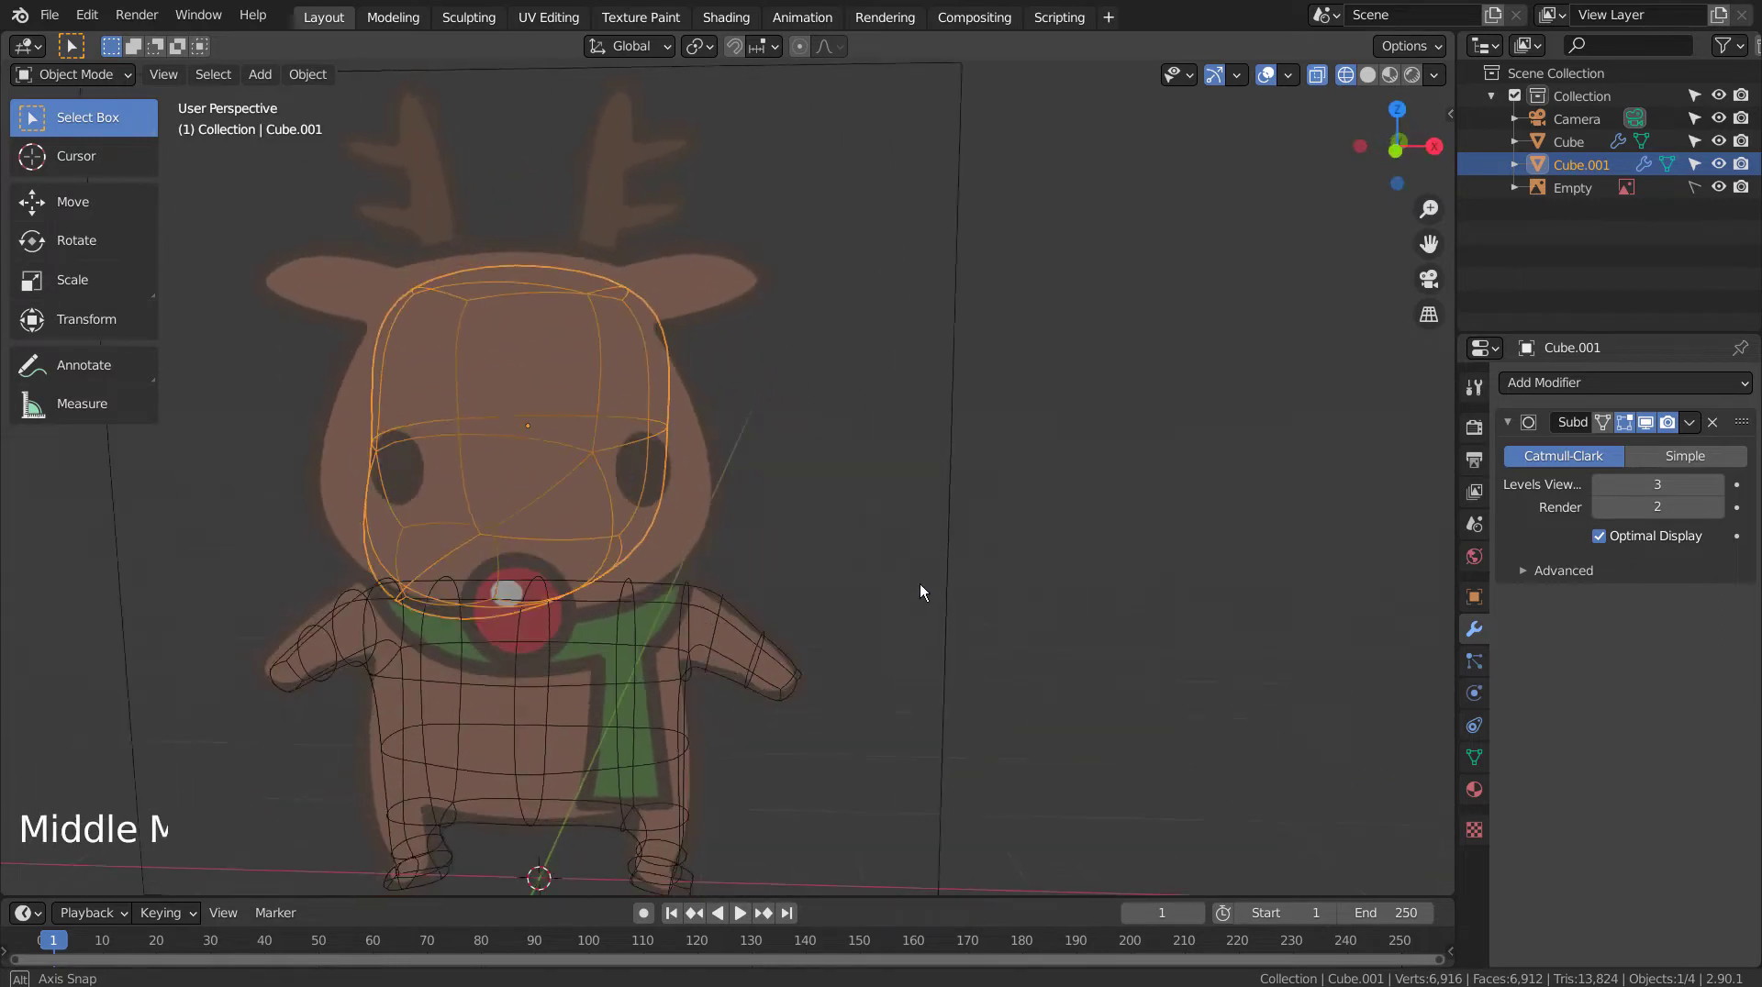
Step: Widen the lower vertex row of the head along X to form a protruding snout
key(KP_1)
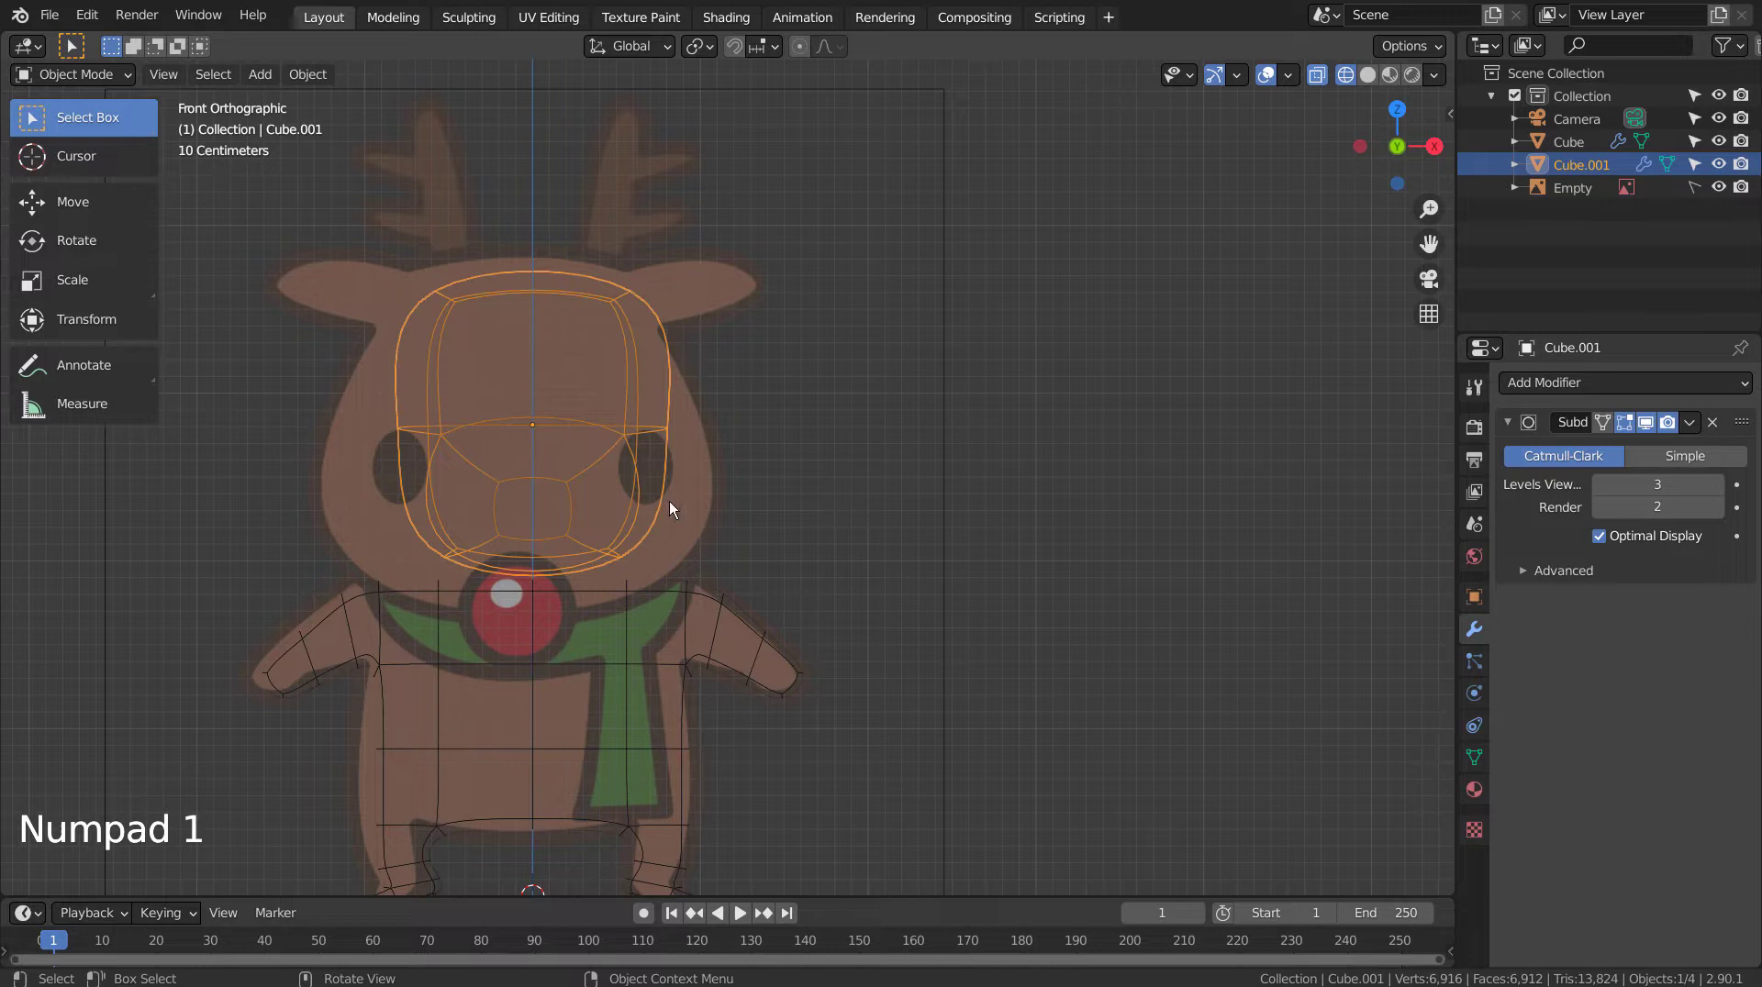
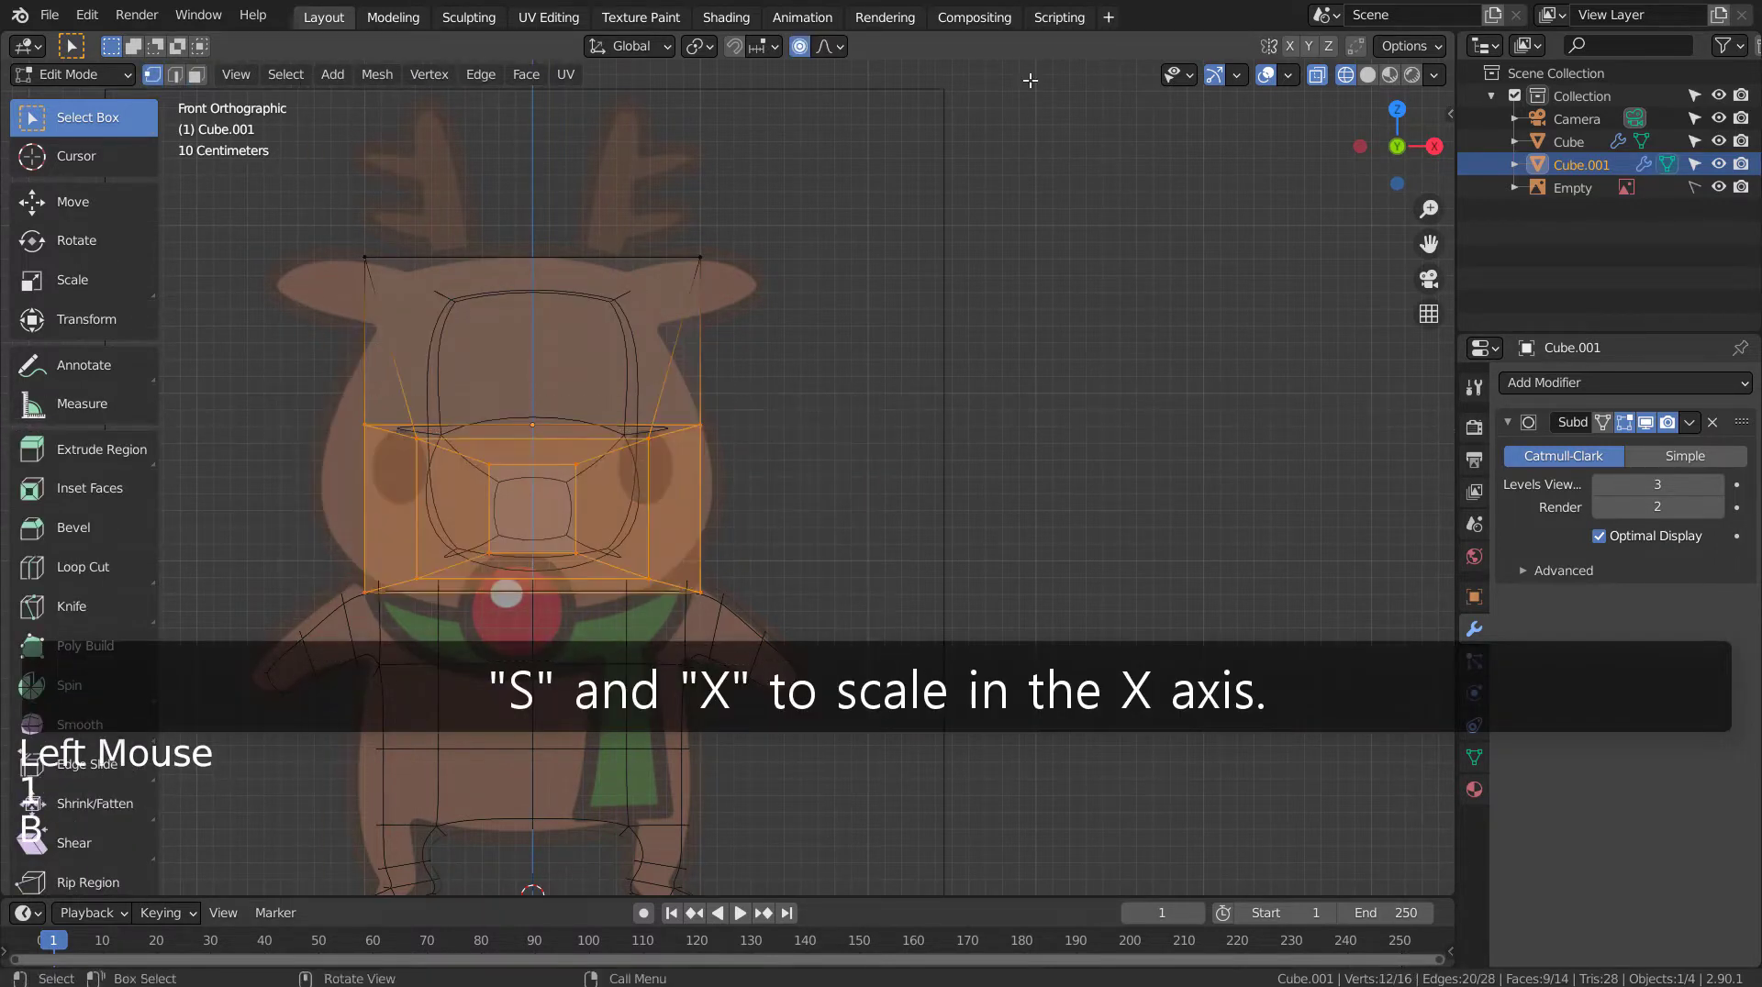
click(804, 48)
key(s)
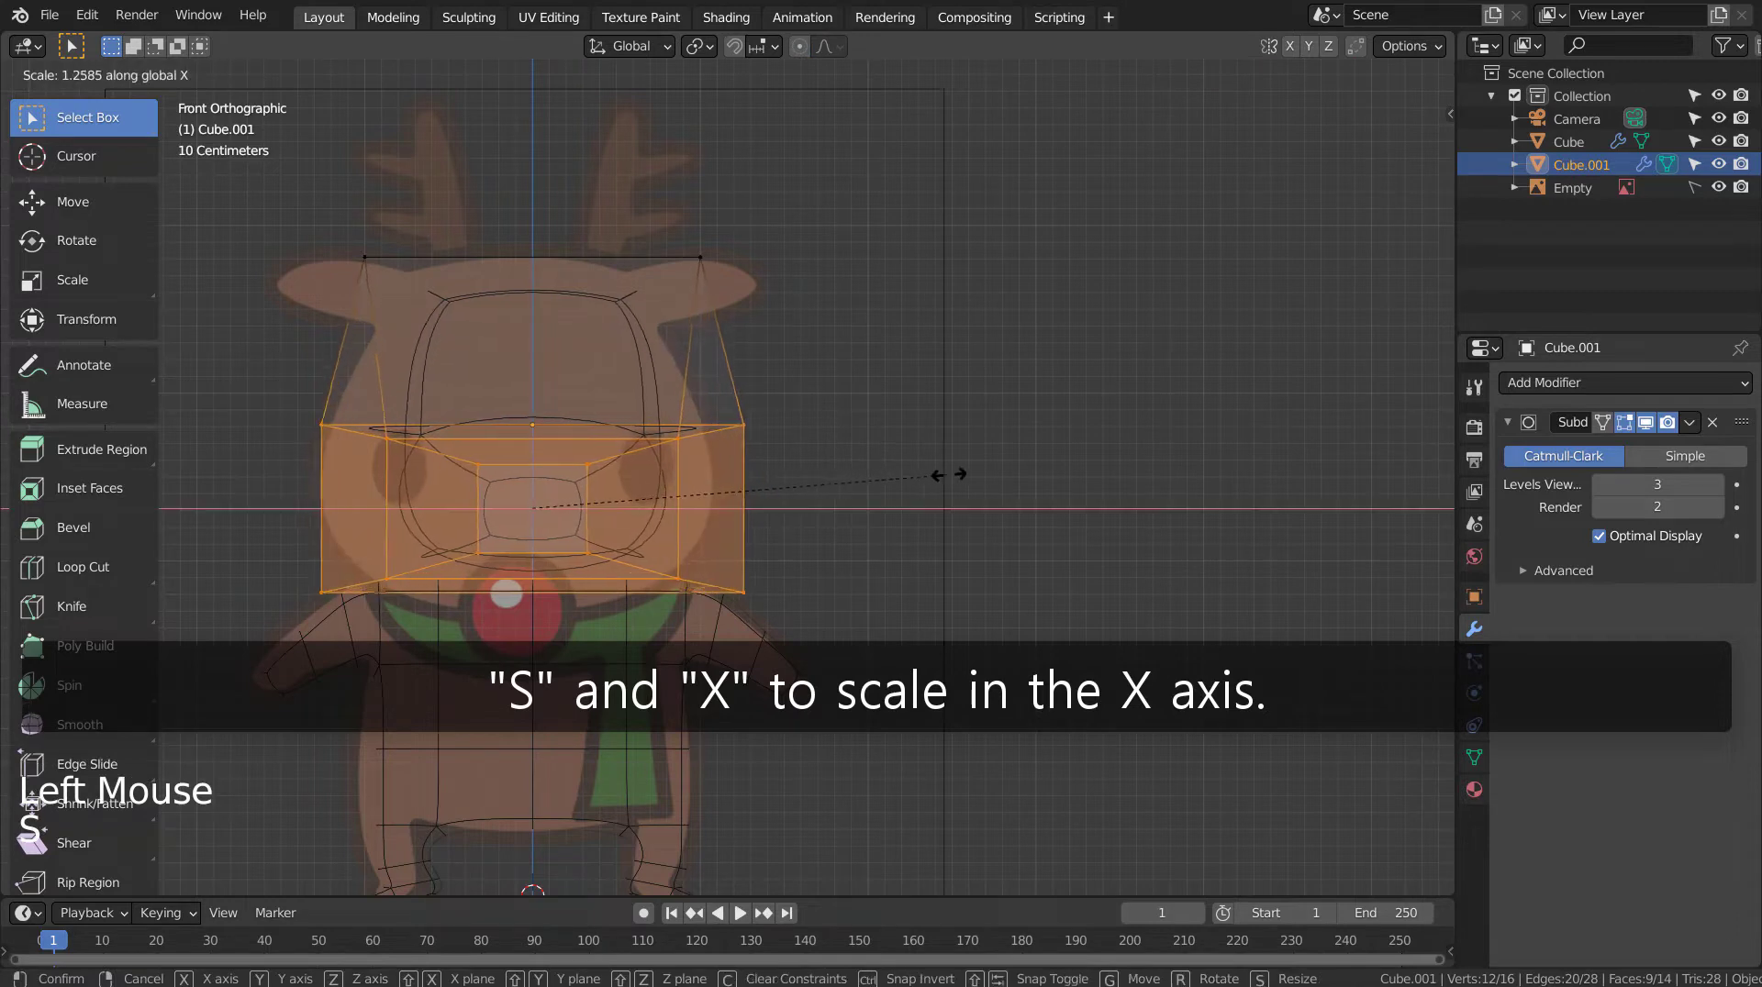
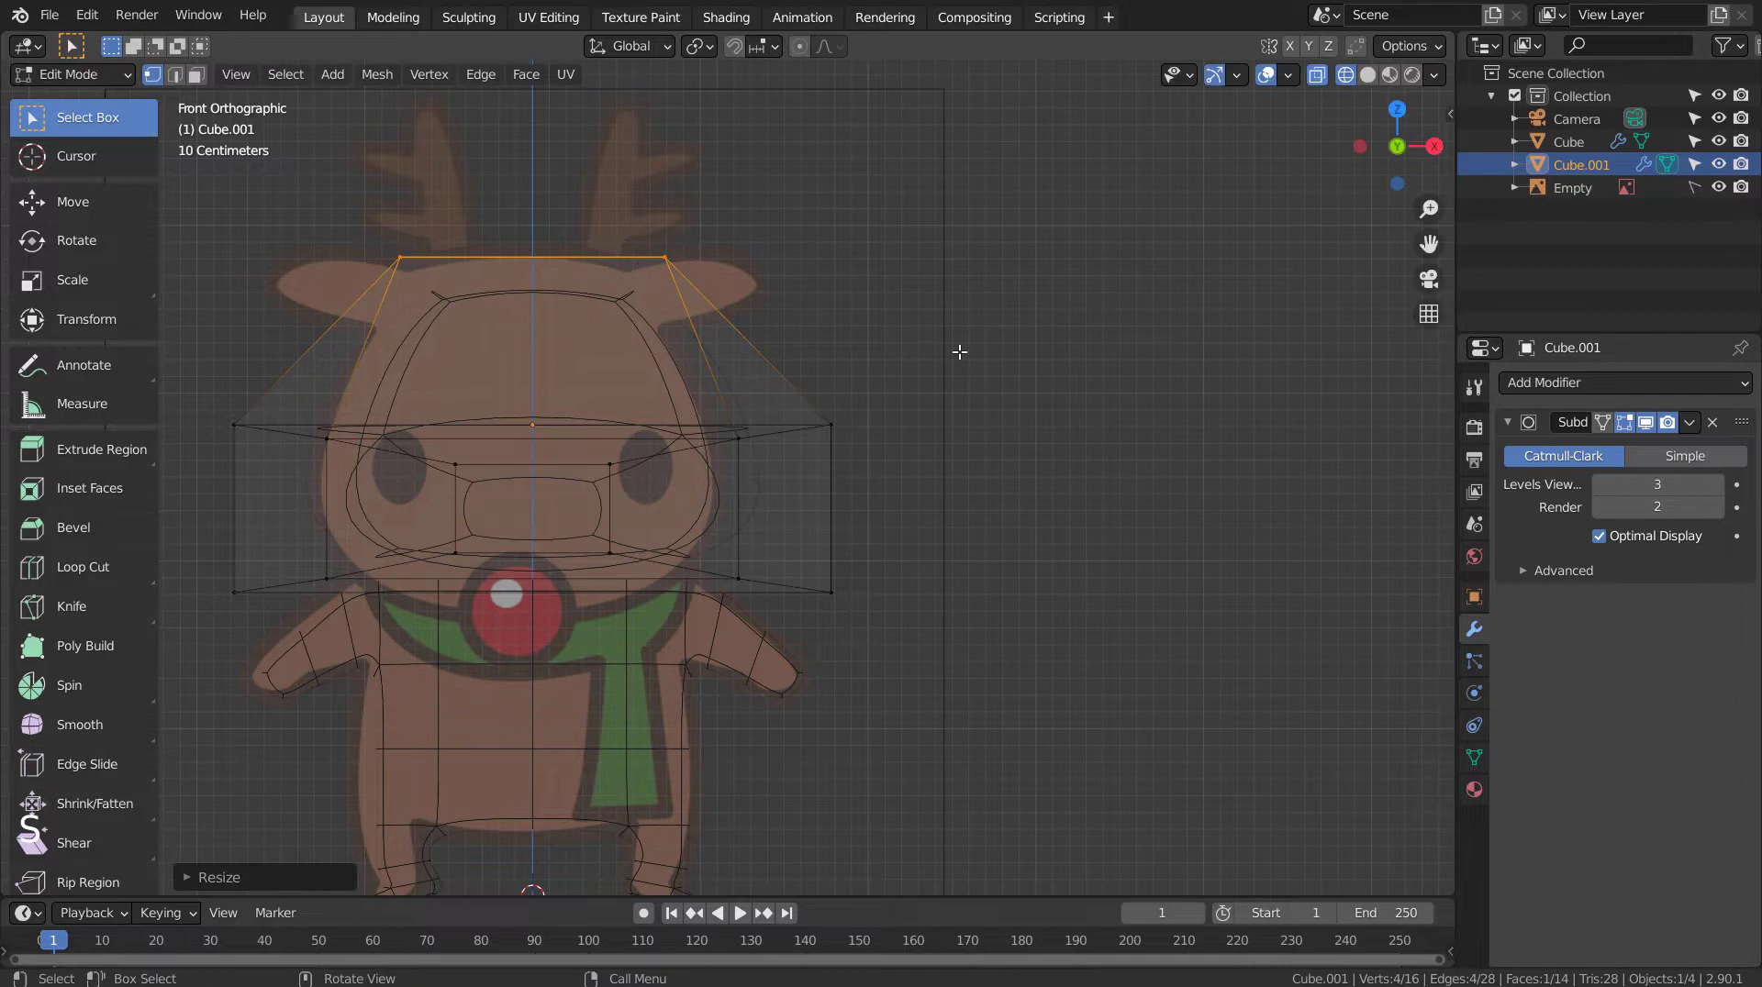
key(g)
key(Tab)
key(shift+z)
middle_click(1094, 592)
middle_click(1048, 597)
Step: Shade the head smooth and adjust its height along Z over the reference
click(721, 530)
right_click(702, 479)
click(701, 475)
key(g)
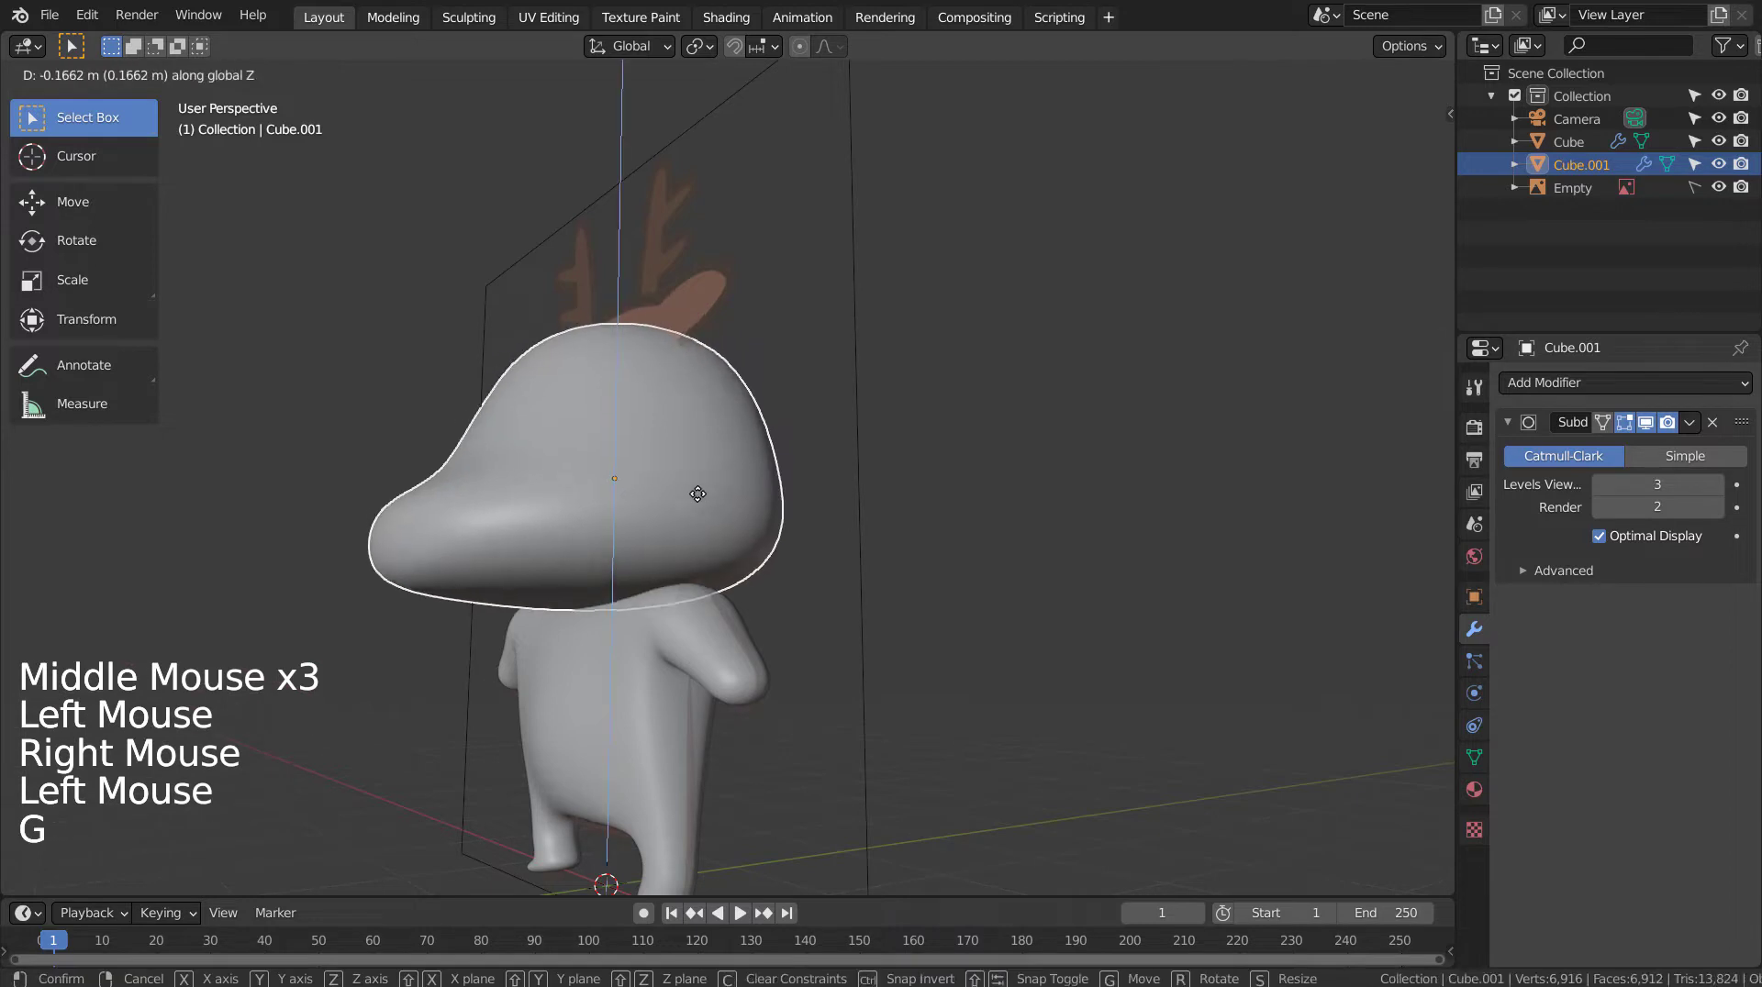
click(903, 589)
middle_click(916, 646)
middle_click(1043, 688)
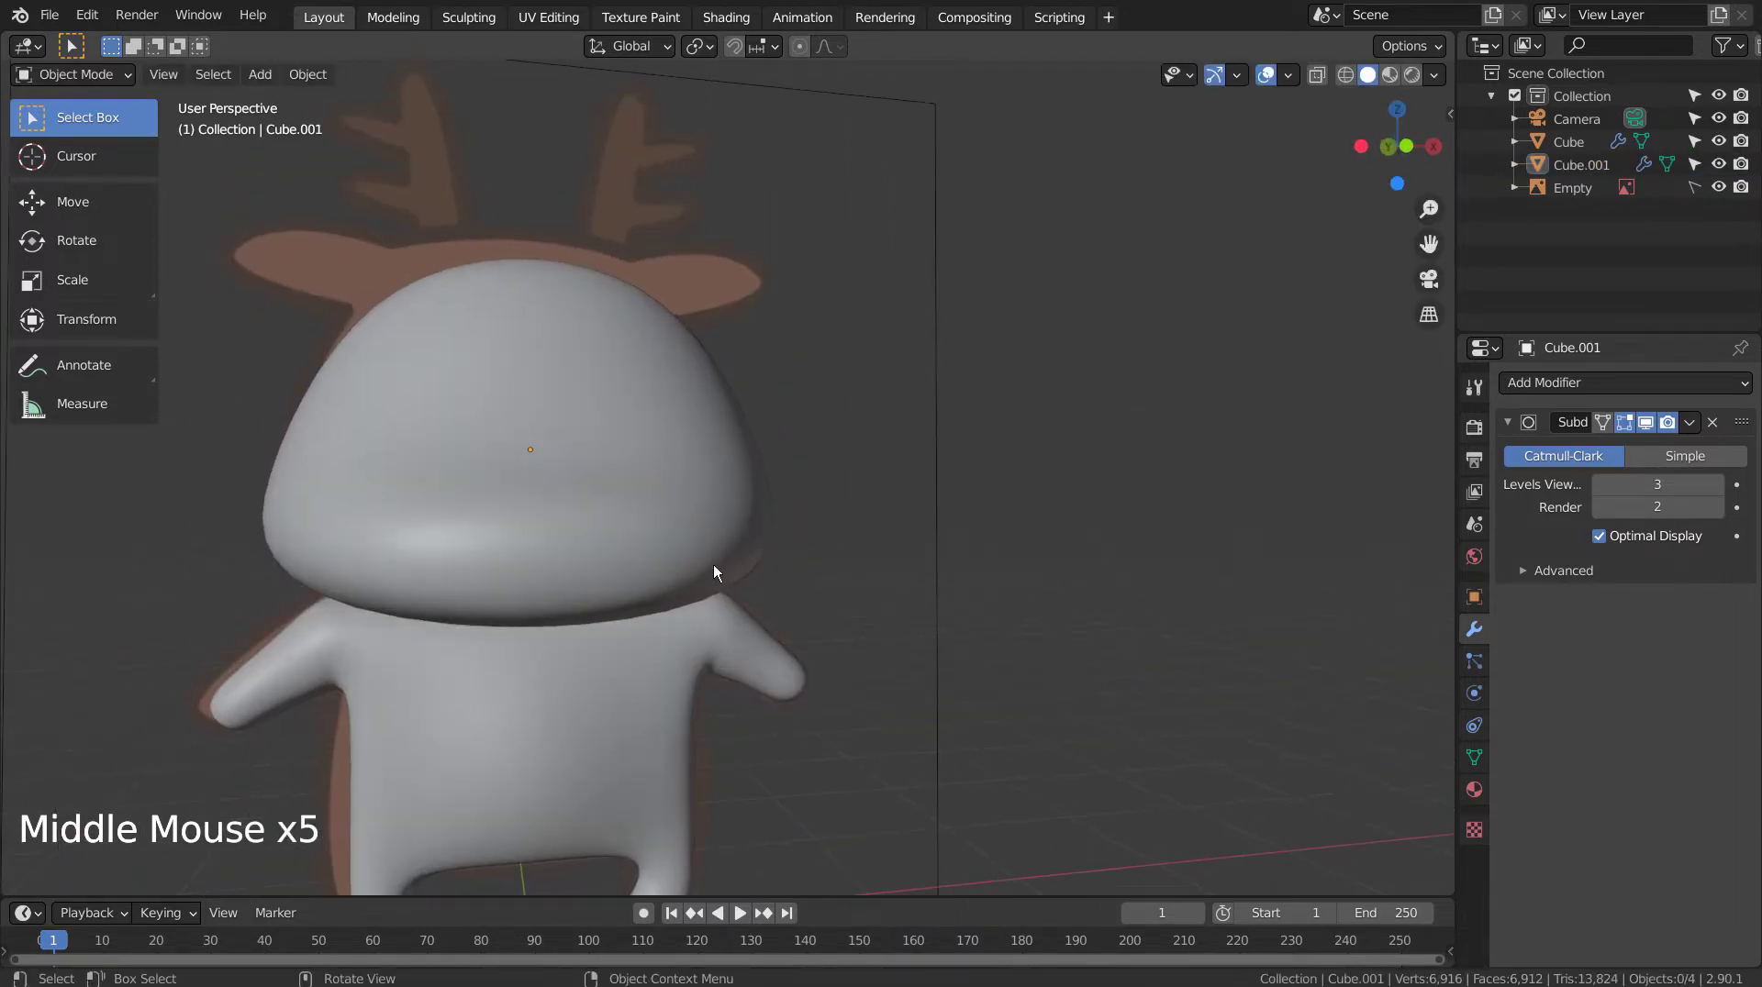
Step: Narrow the head along X from front view and review it from several angles
click(701, 562)
key(KP_1)
key(shift+z)
key(shift+z)
key(s)
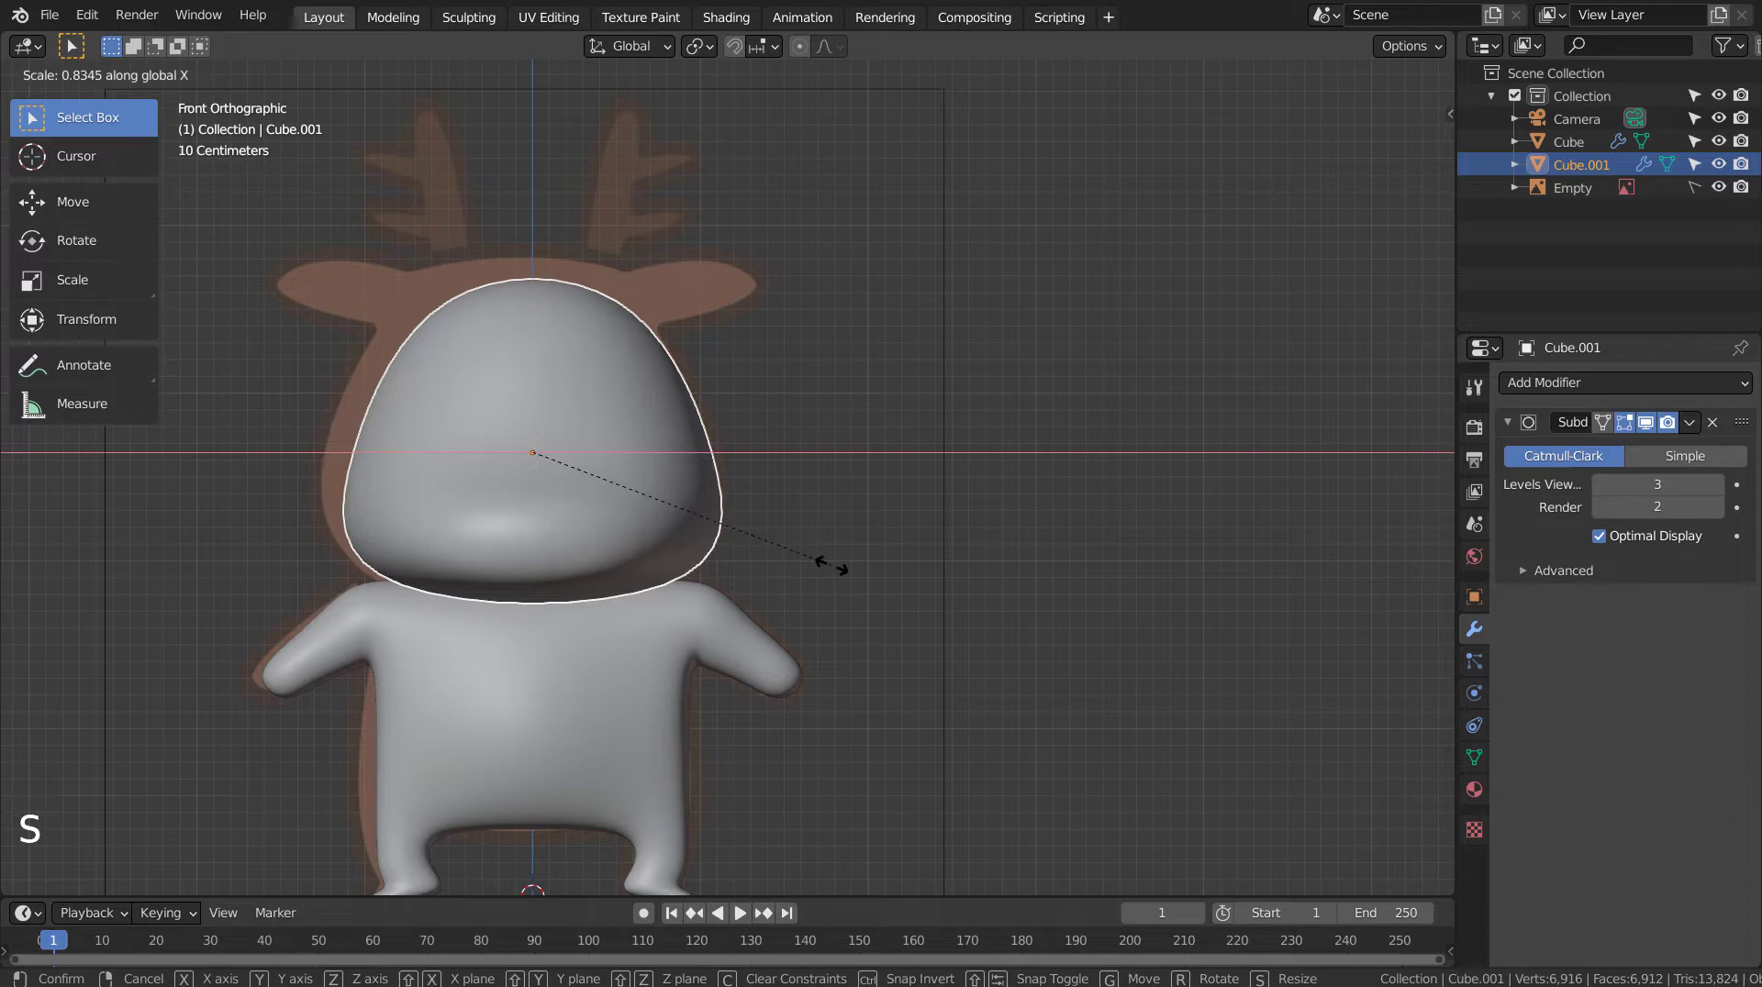
click(912, 601)
middle_click(925, 683)
middle_click(883, 704)
middle_click(659, 663)
middle_click(723, 627)
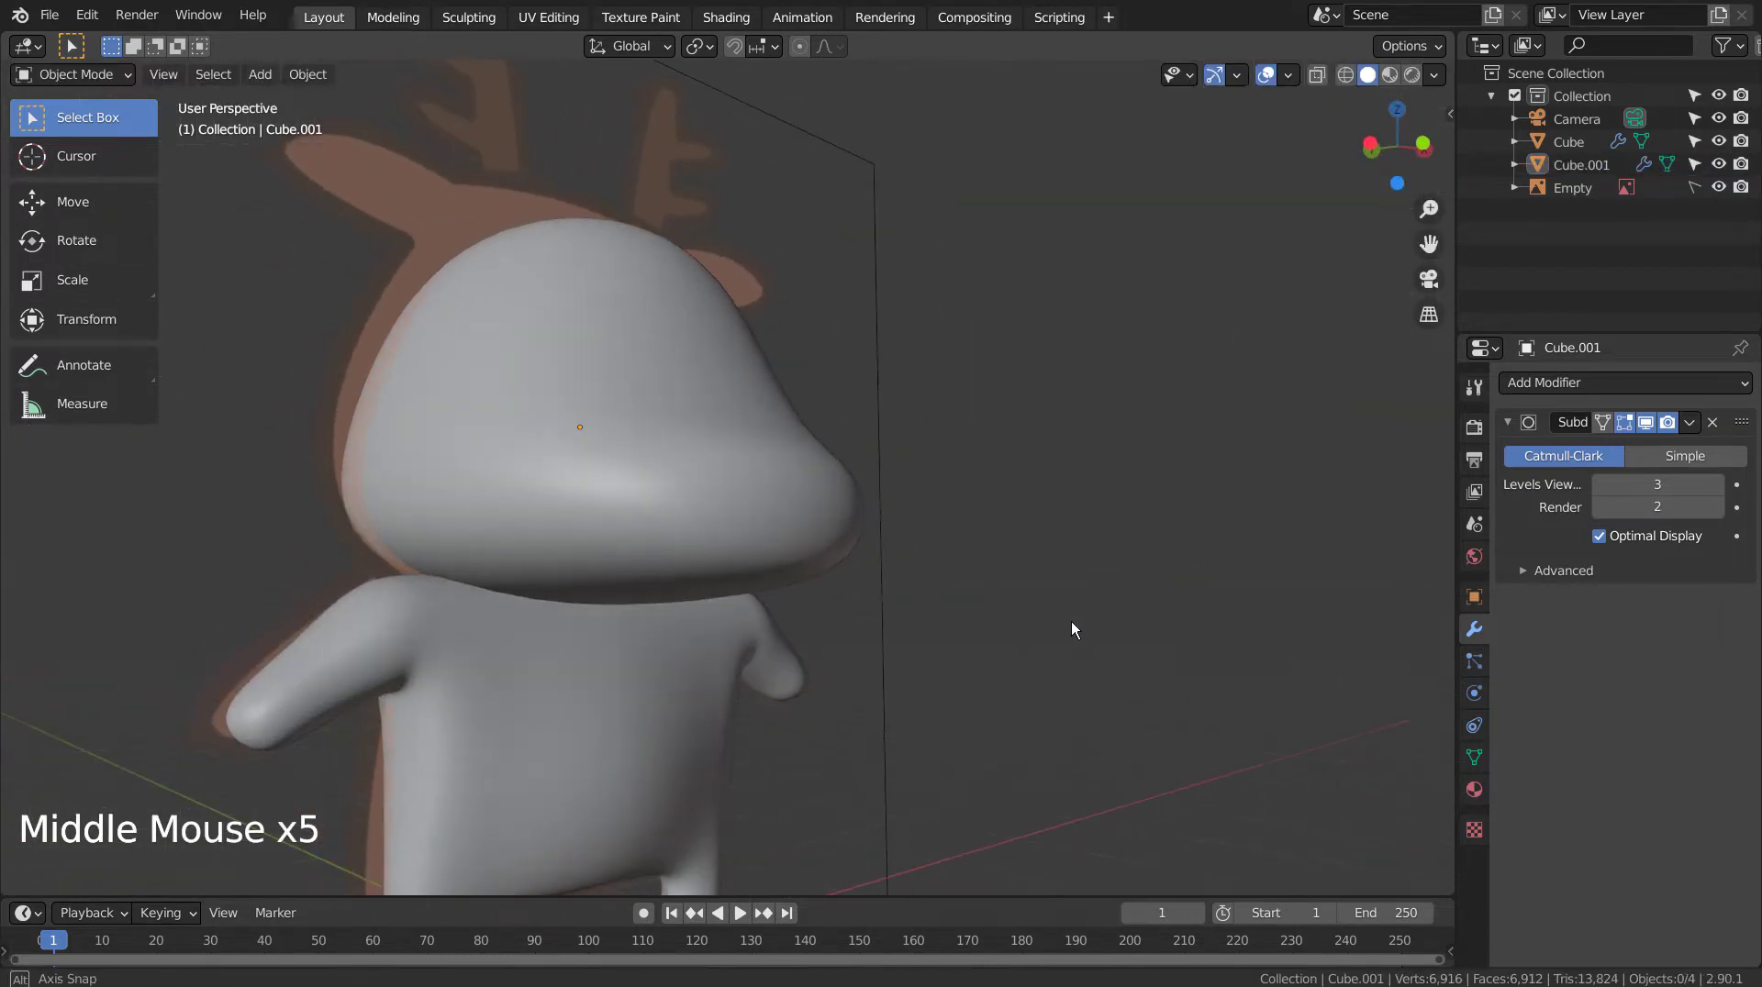
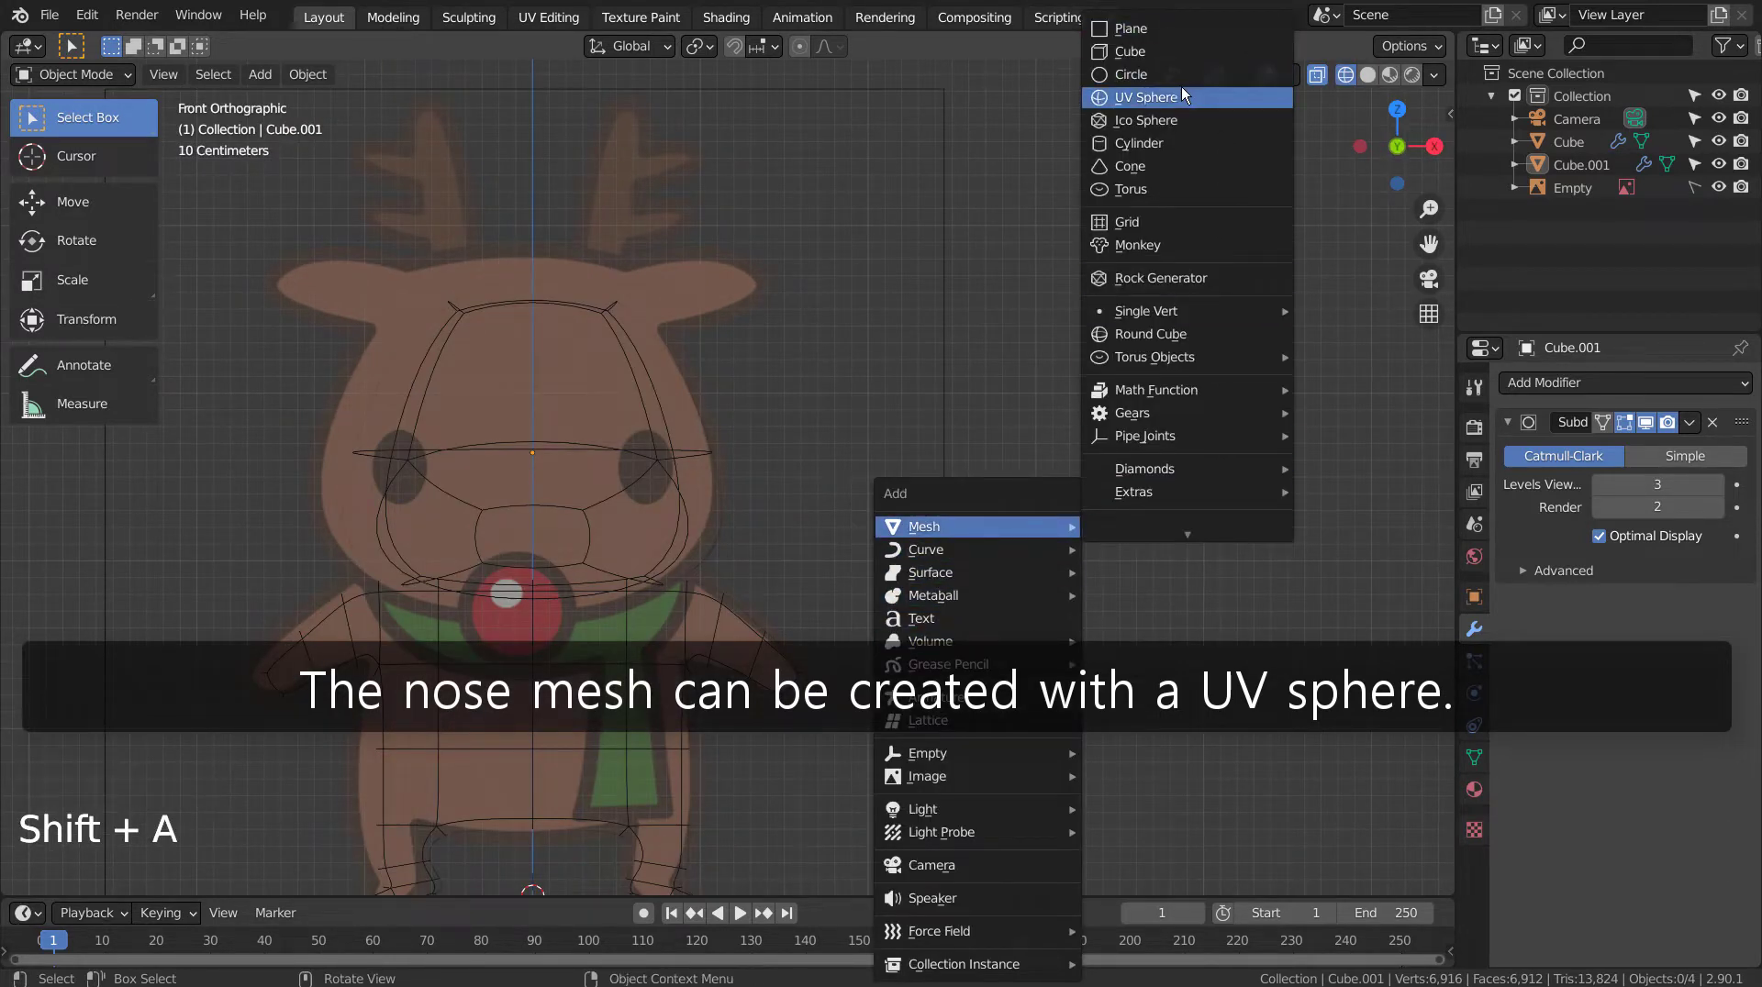
Step: Rotate and shrink the UV sphere into an eye, lowering it along Z and moving it forward along Y
key(r)
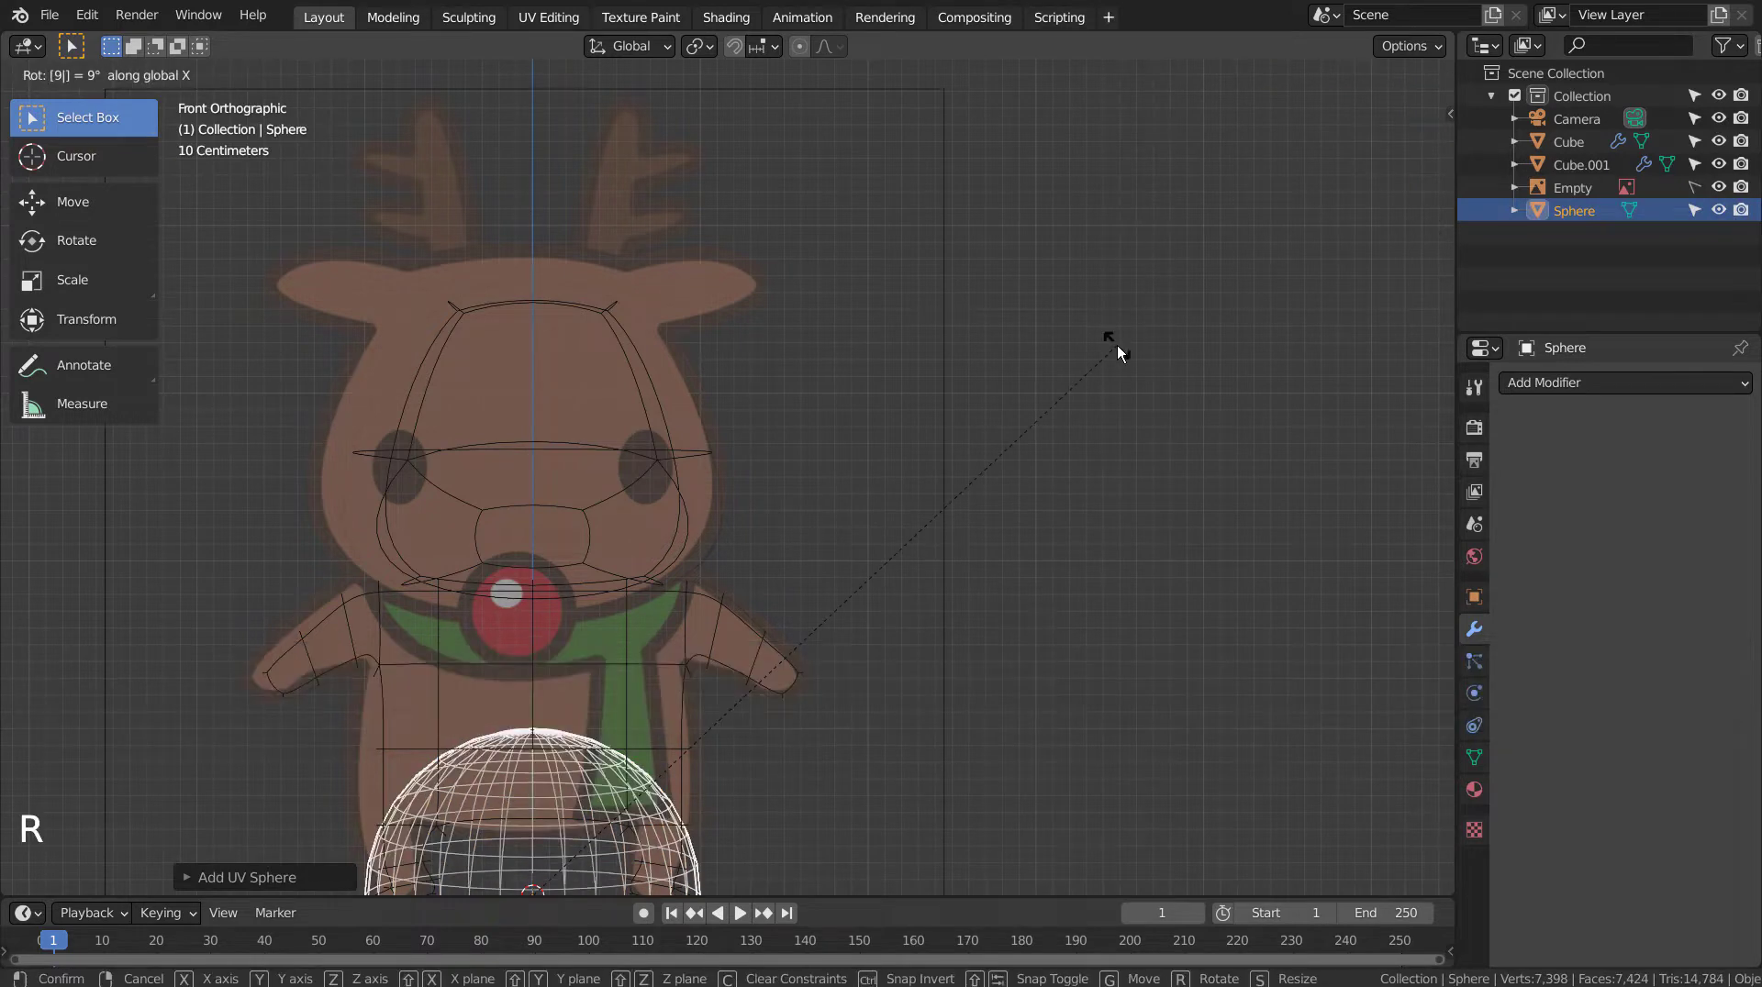
key(s)
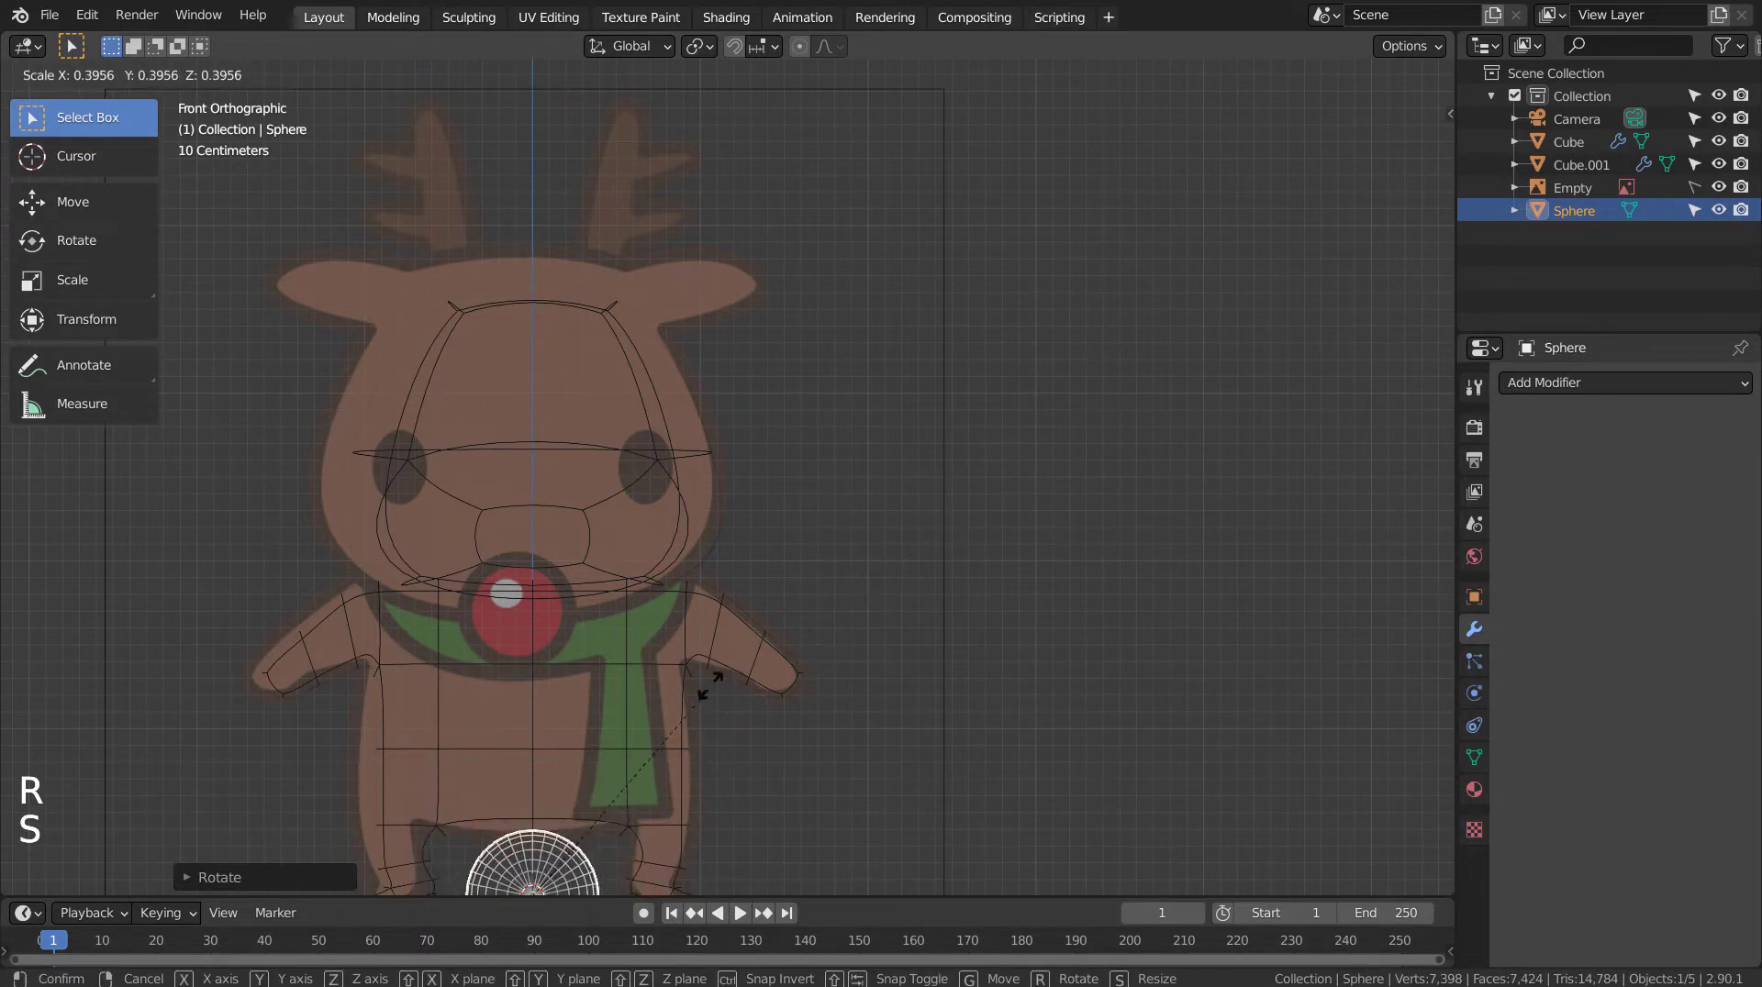
key(g)
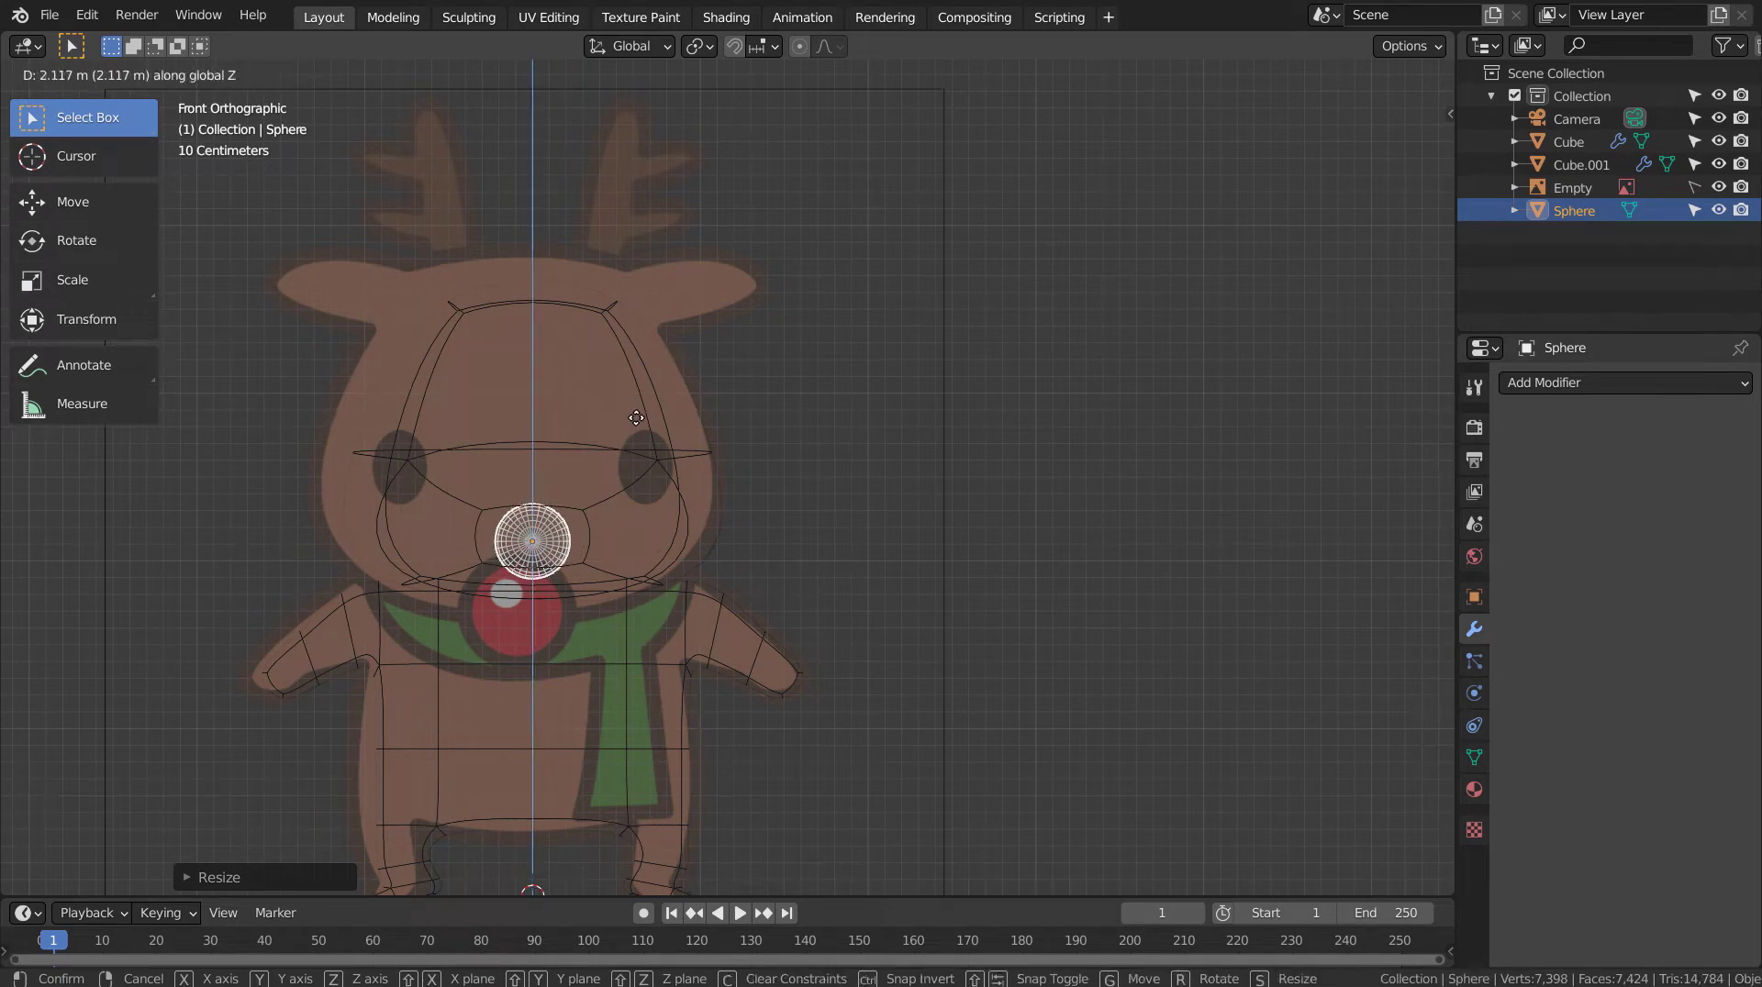
key(s)
key(KP_3)
key(g)
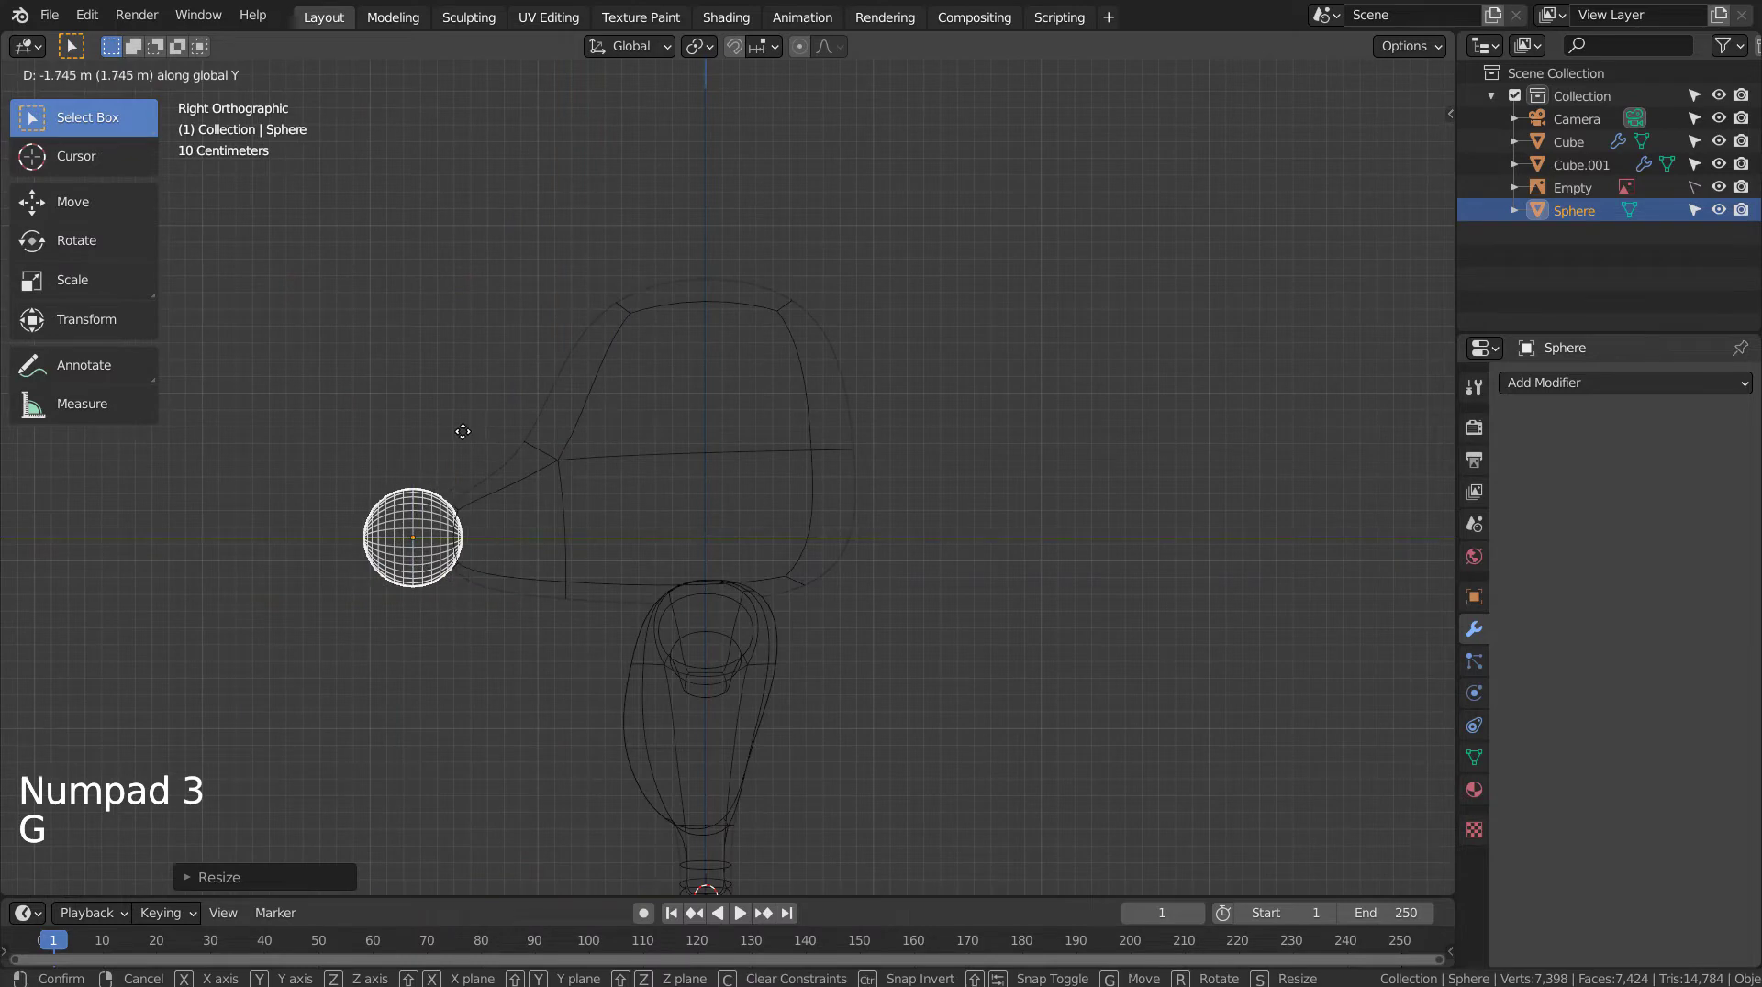
Step: Settle the eye's position at the front of the head and review it while orbiting
right_click(421, 509)
key(shift+z)
click(523, 661)
middle_click(500, 694)
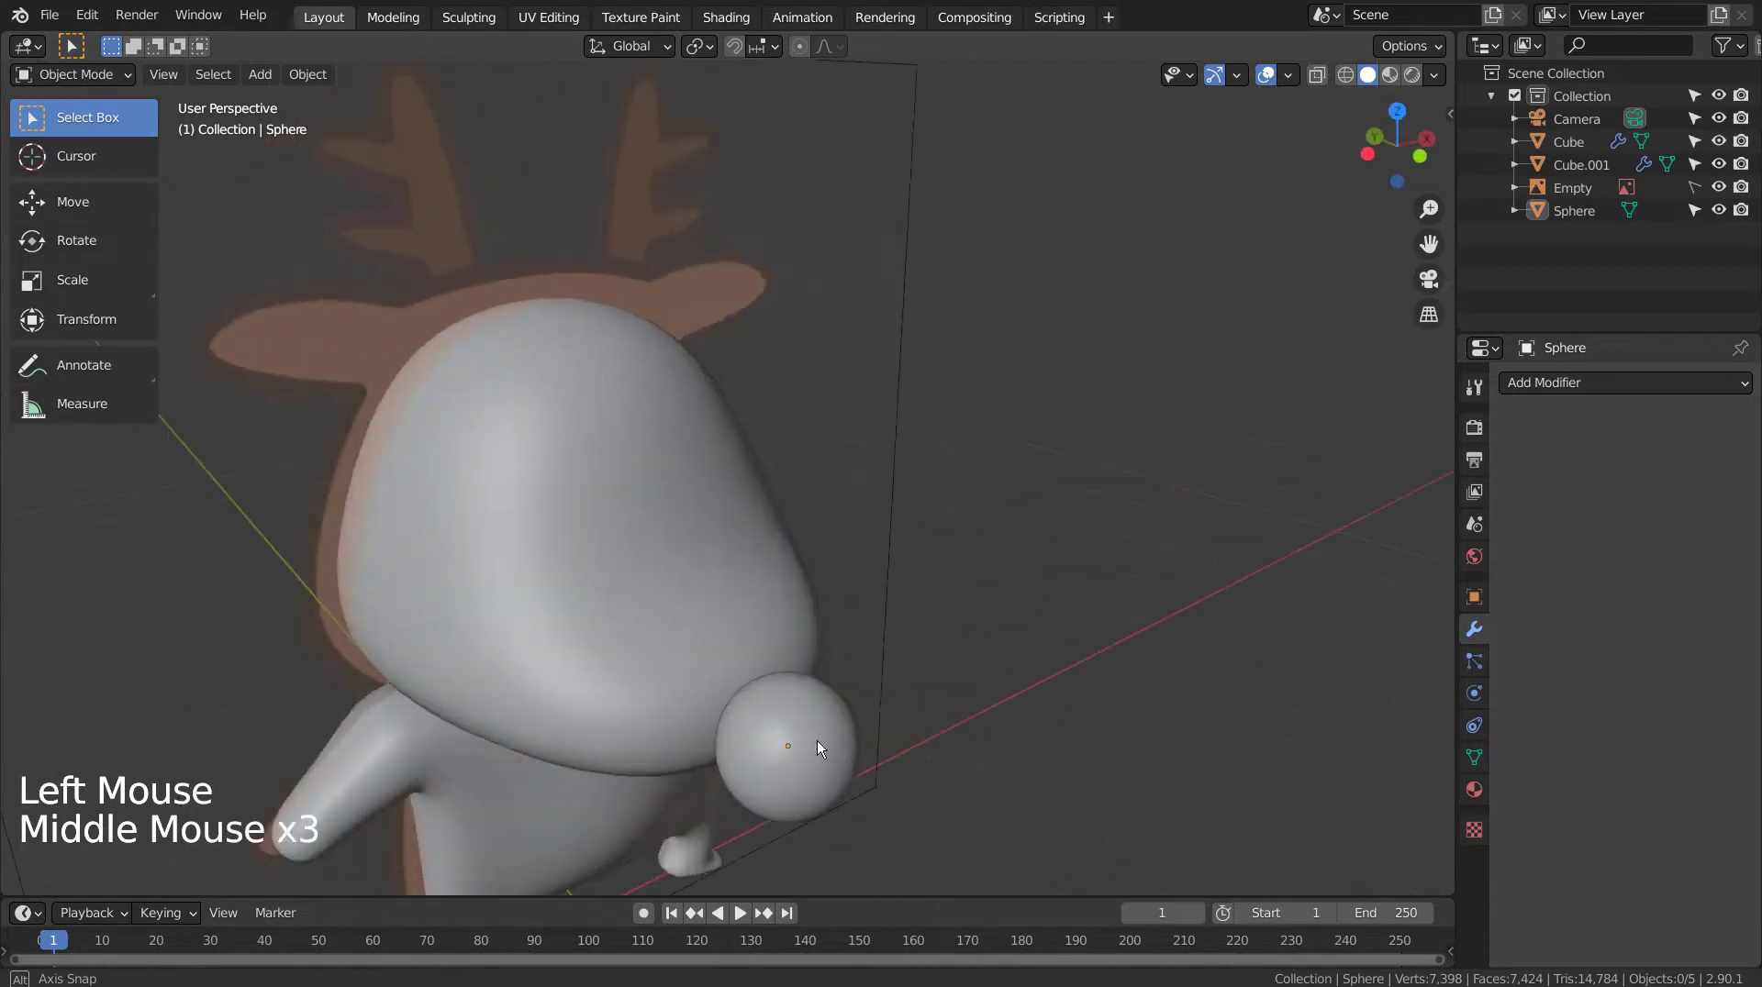
middle_click(752, 720)
middle_click(747, 711)
Step: Duplicate the sphere as an eye over the right side and squash it along X and Z
key(KP_1)
click(870, 550)
key(shift+a)
click(544, 533)
key(shift+z)
key(shift+d)
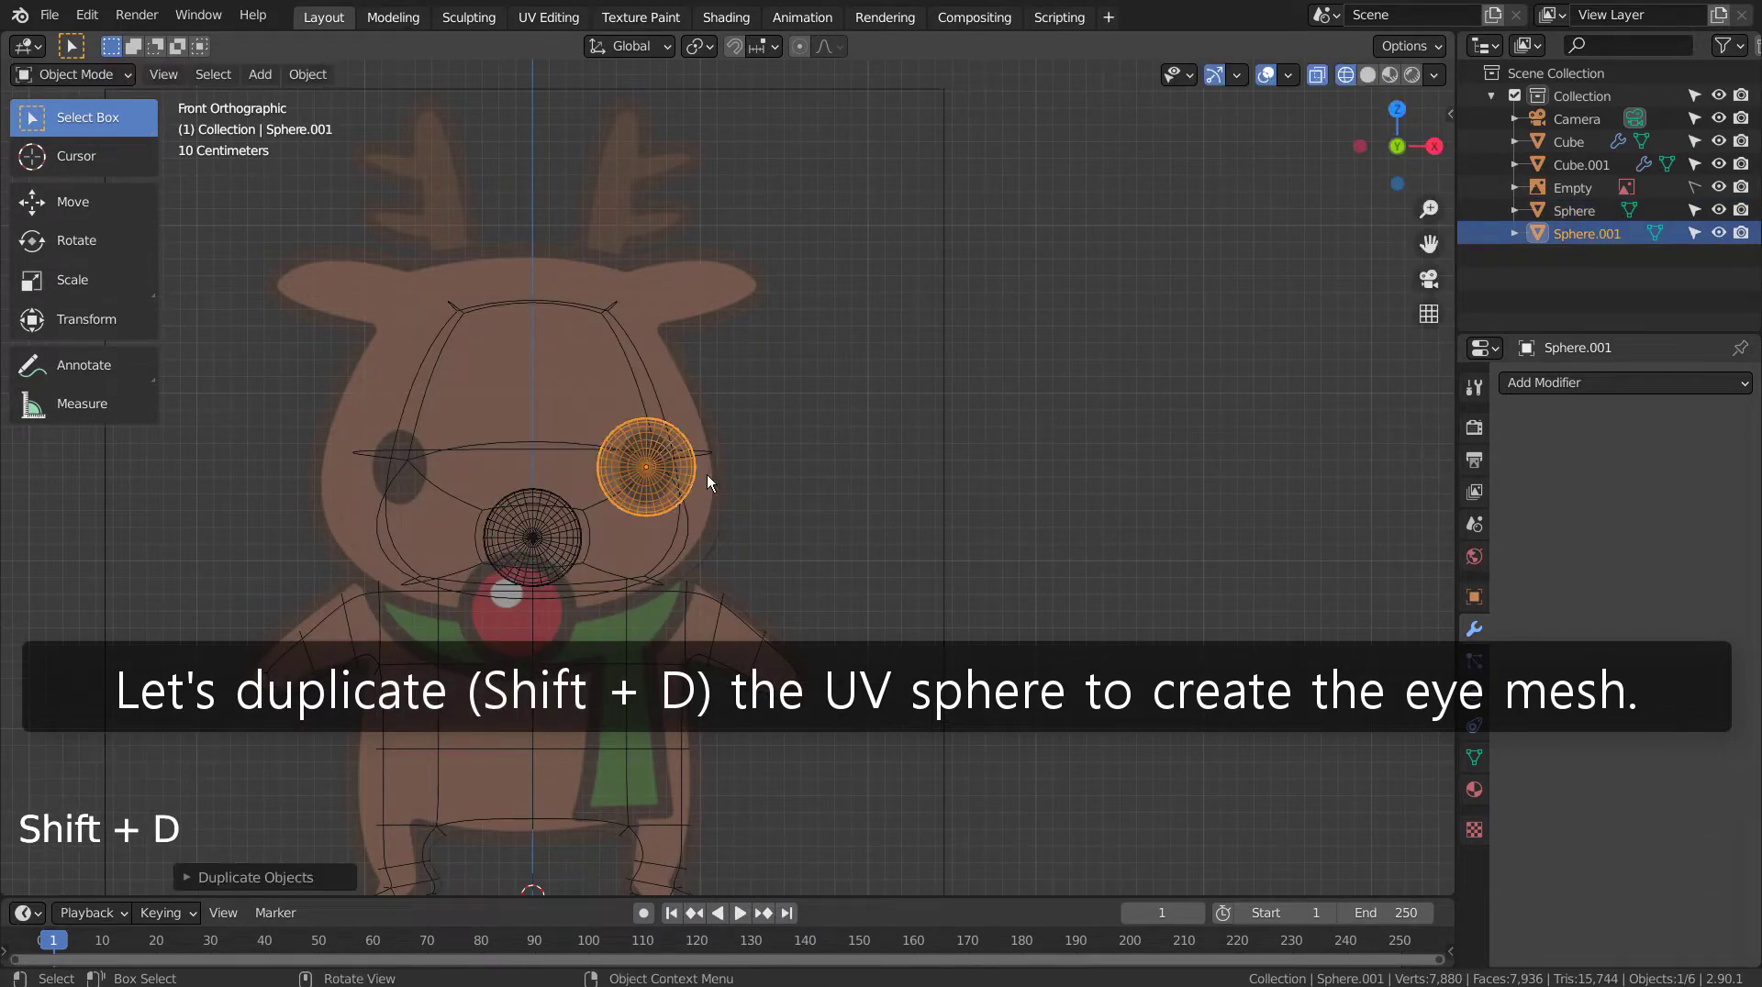
key(s)
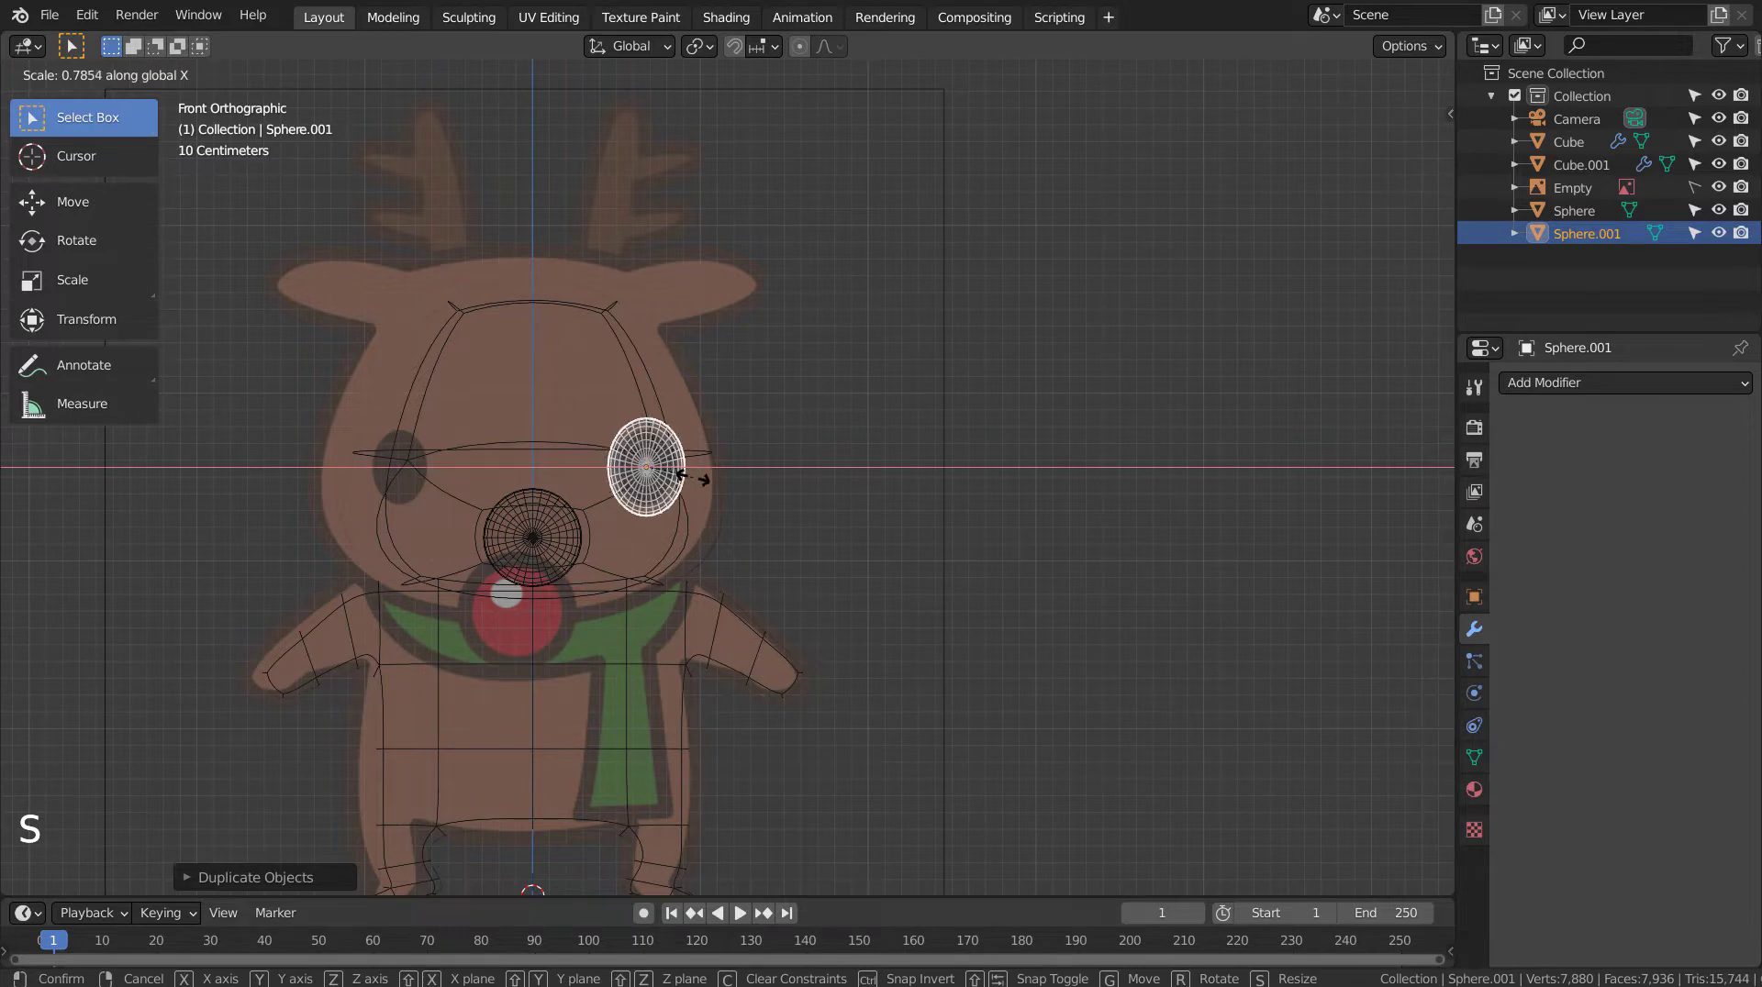
key(s)
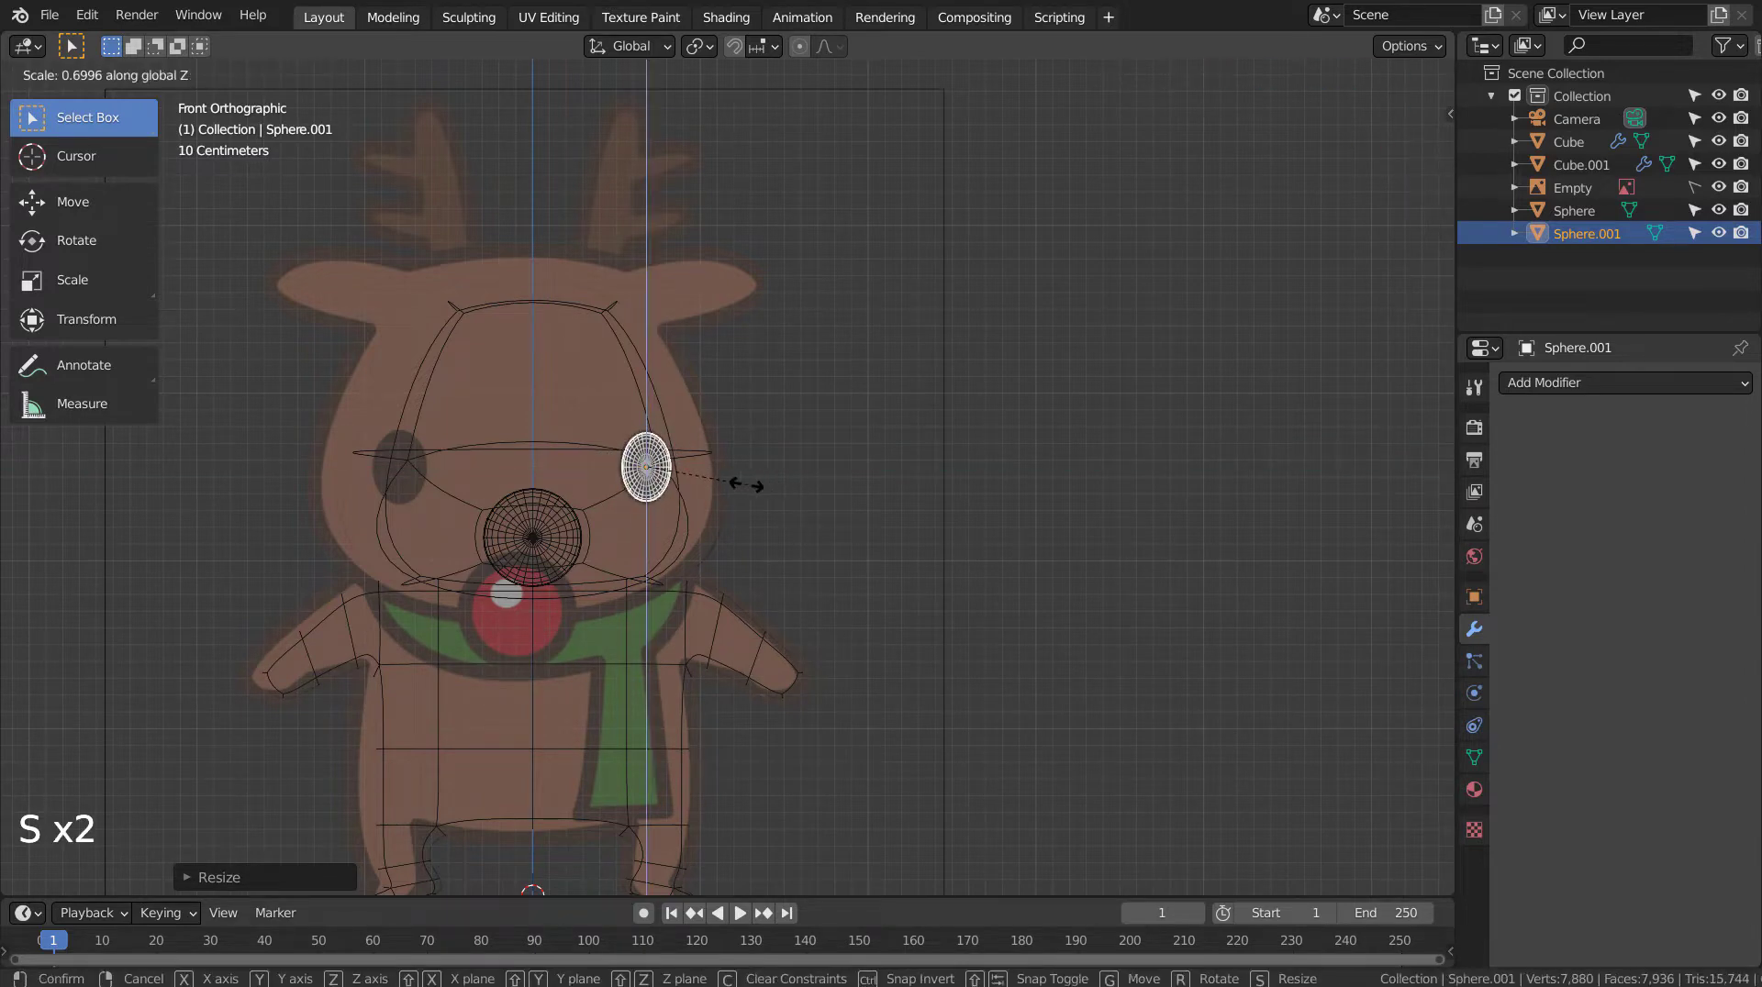
Step: From side and top views, move and tilt the eye onto the face surface
key(KP_3)
key(s)
key(shift+z)
key(g)
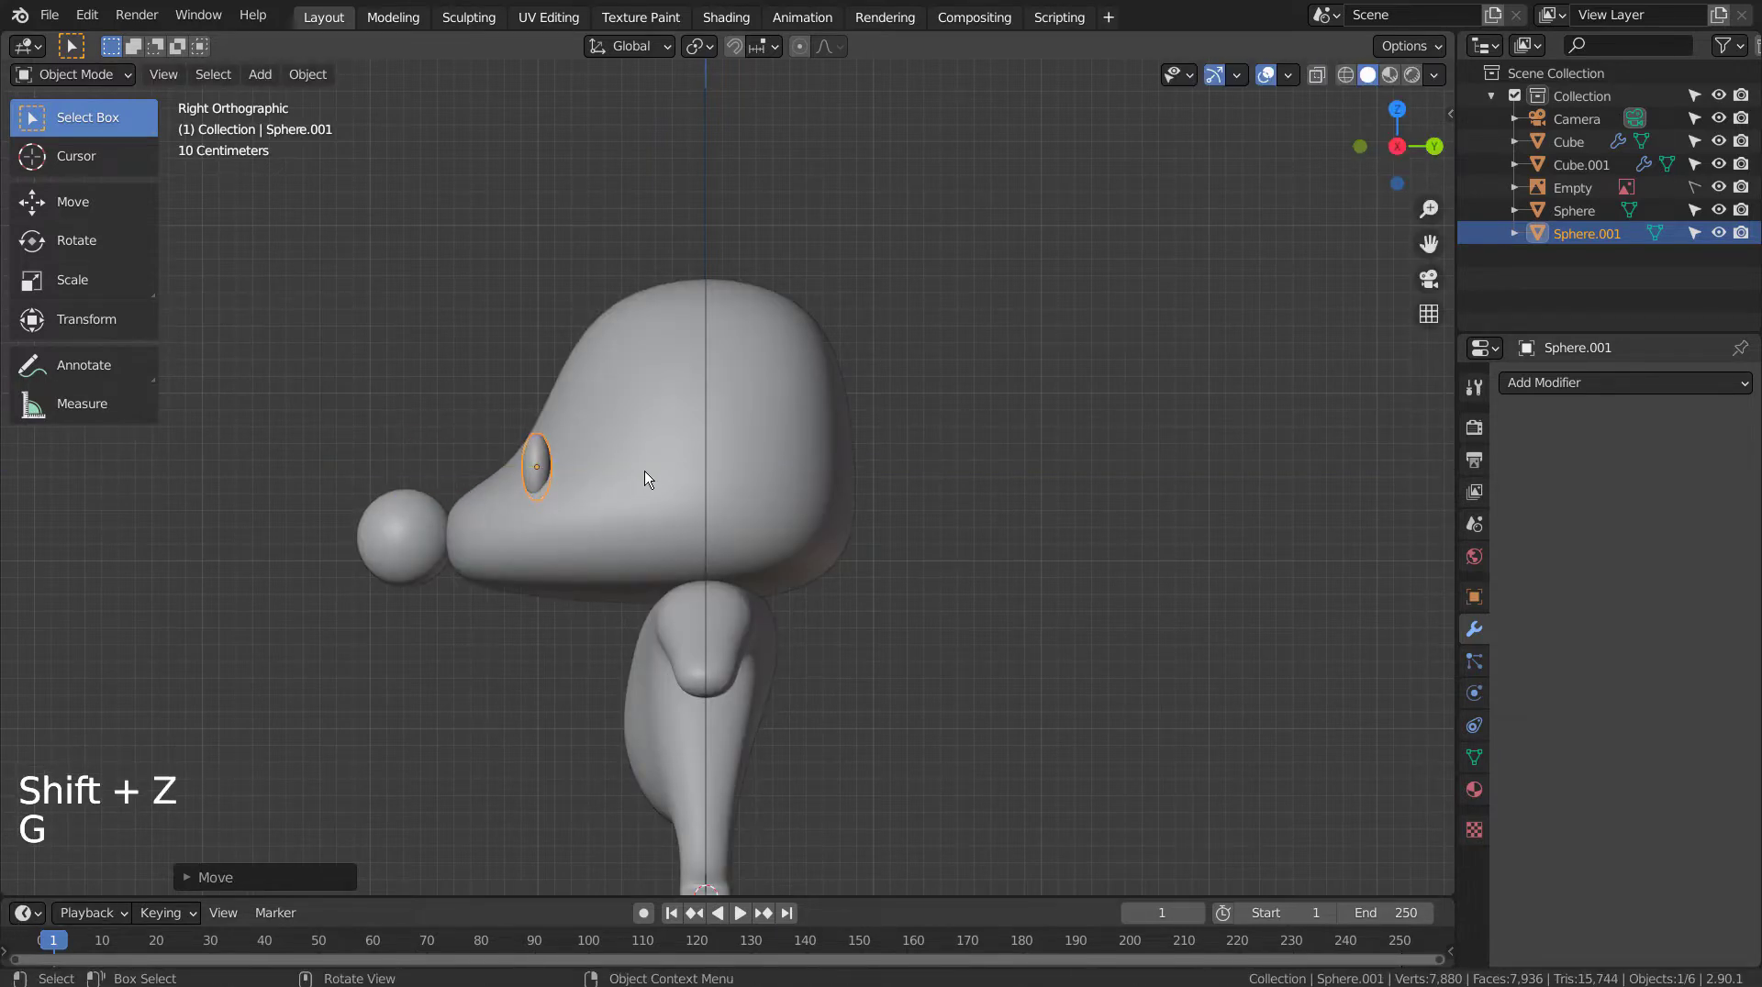
key(r)
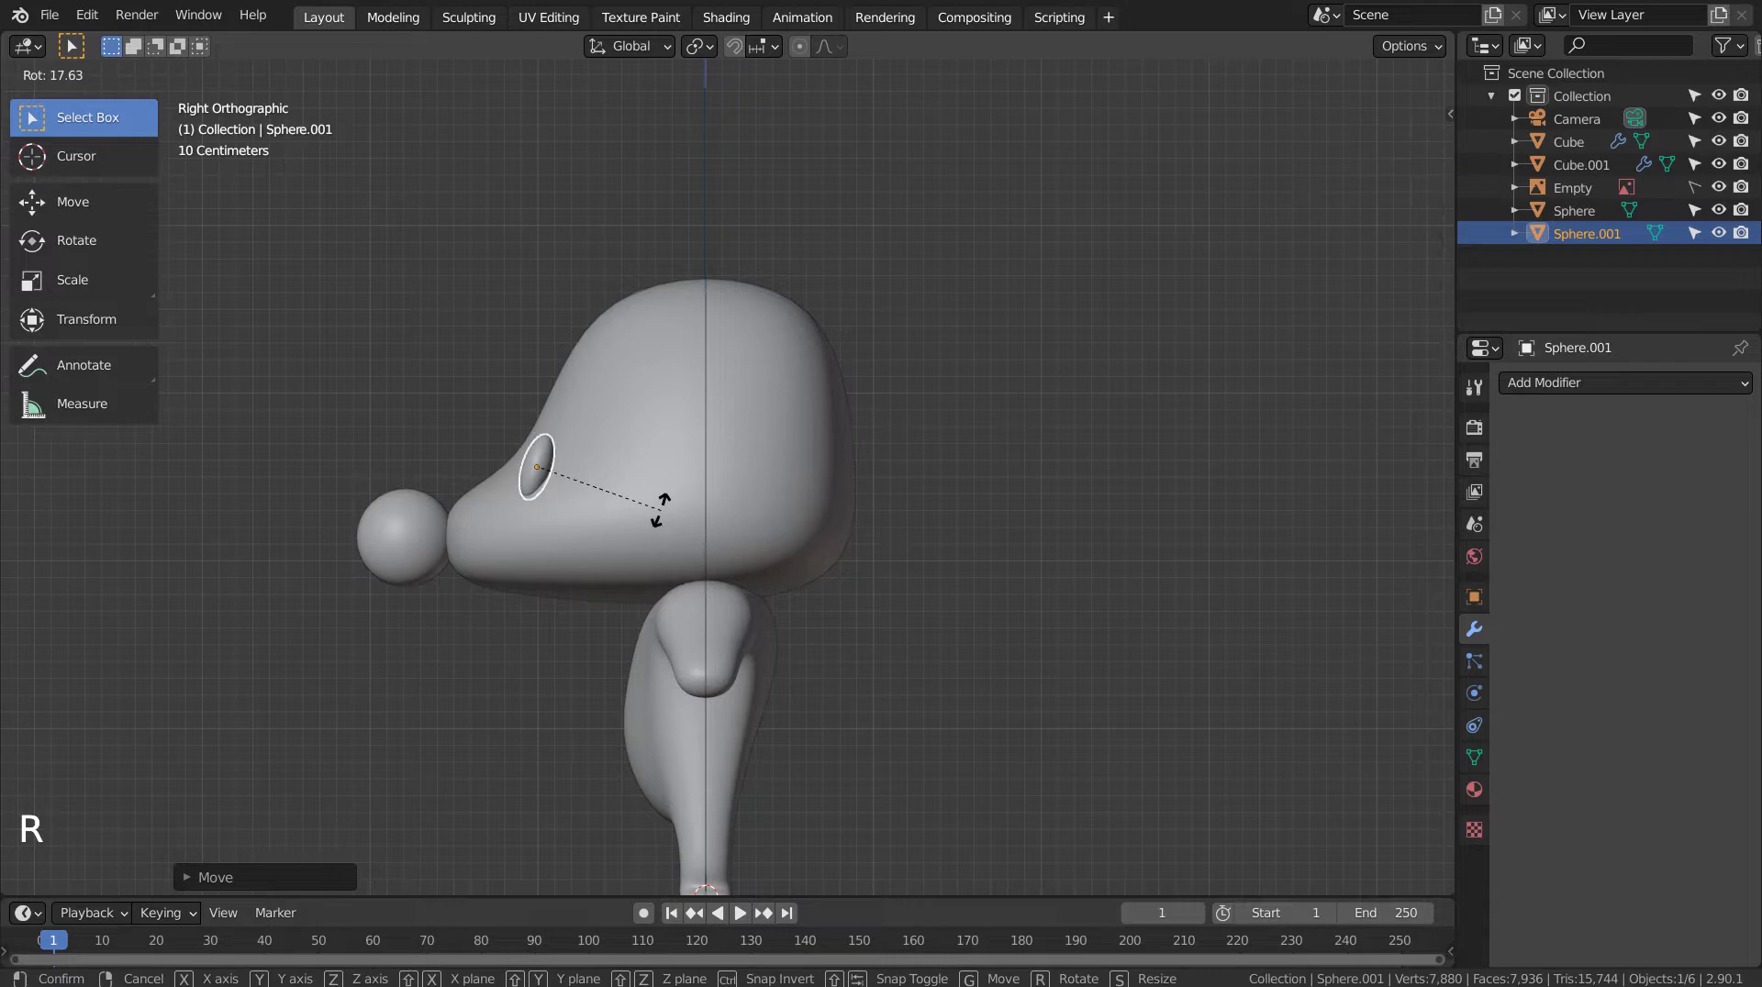
key(g)
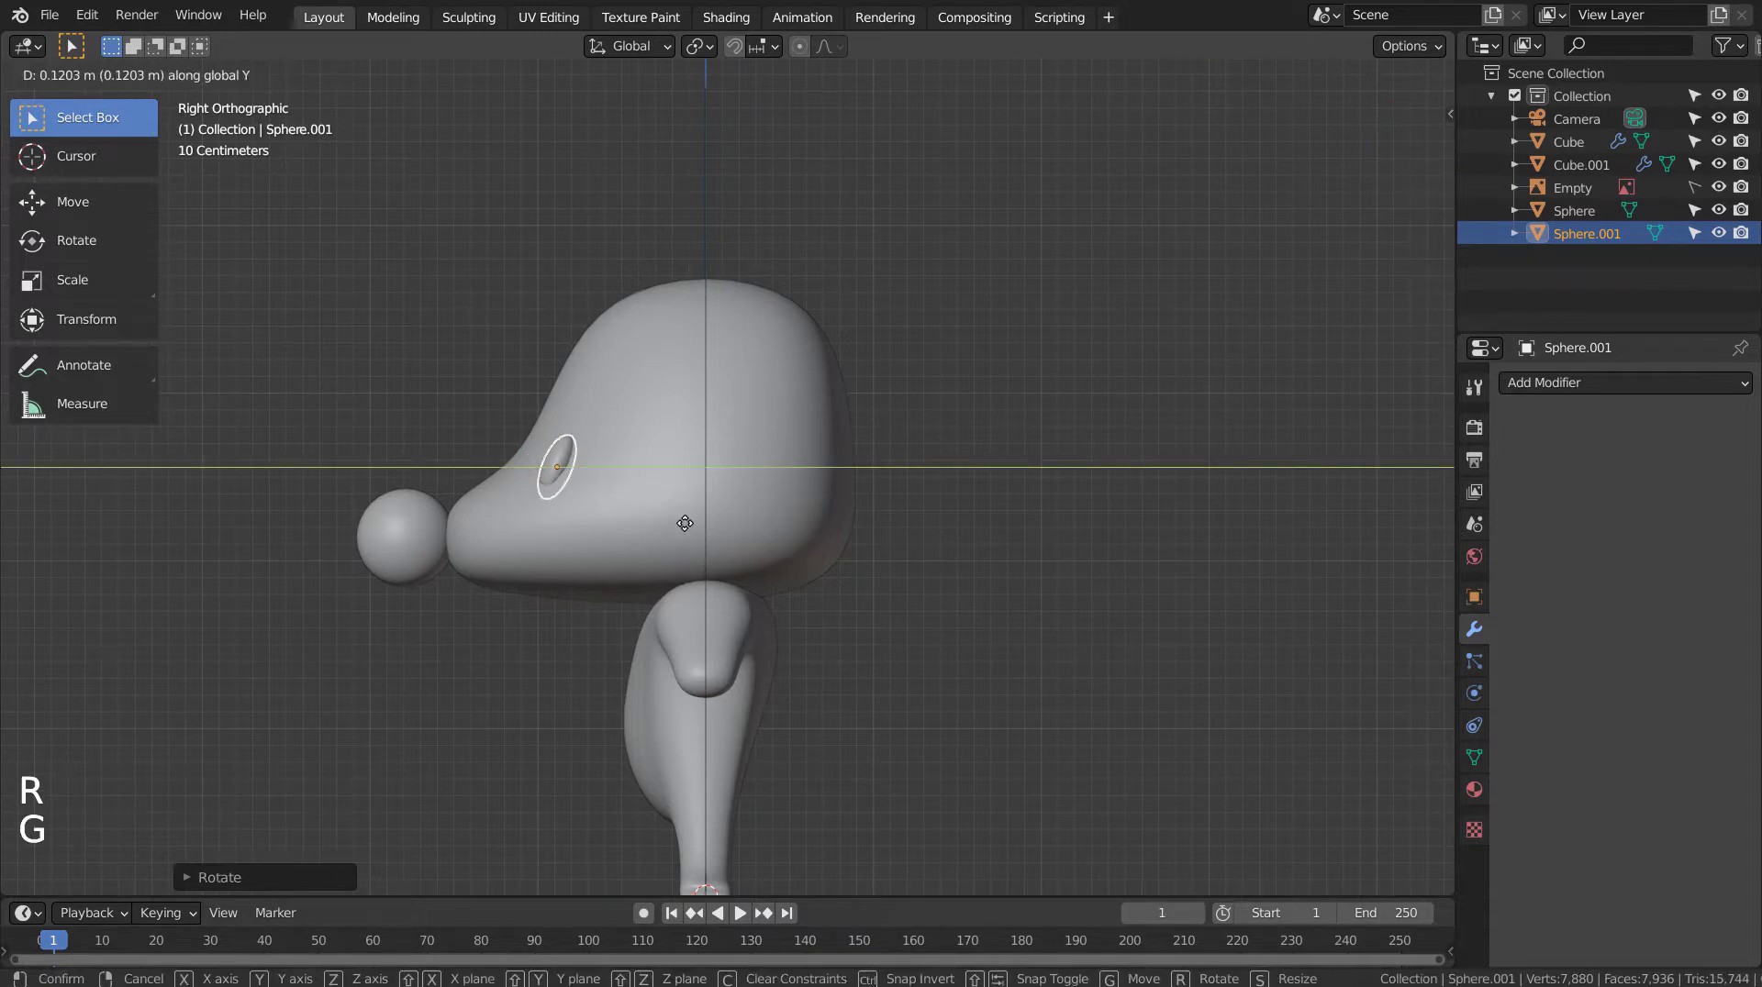
key(KP_7)
key(r)
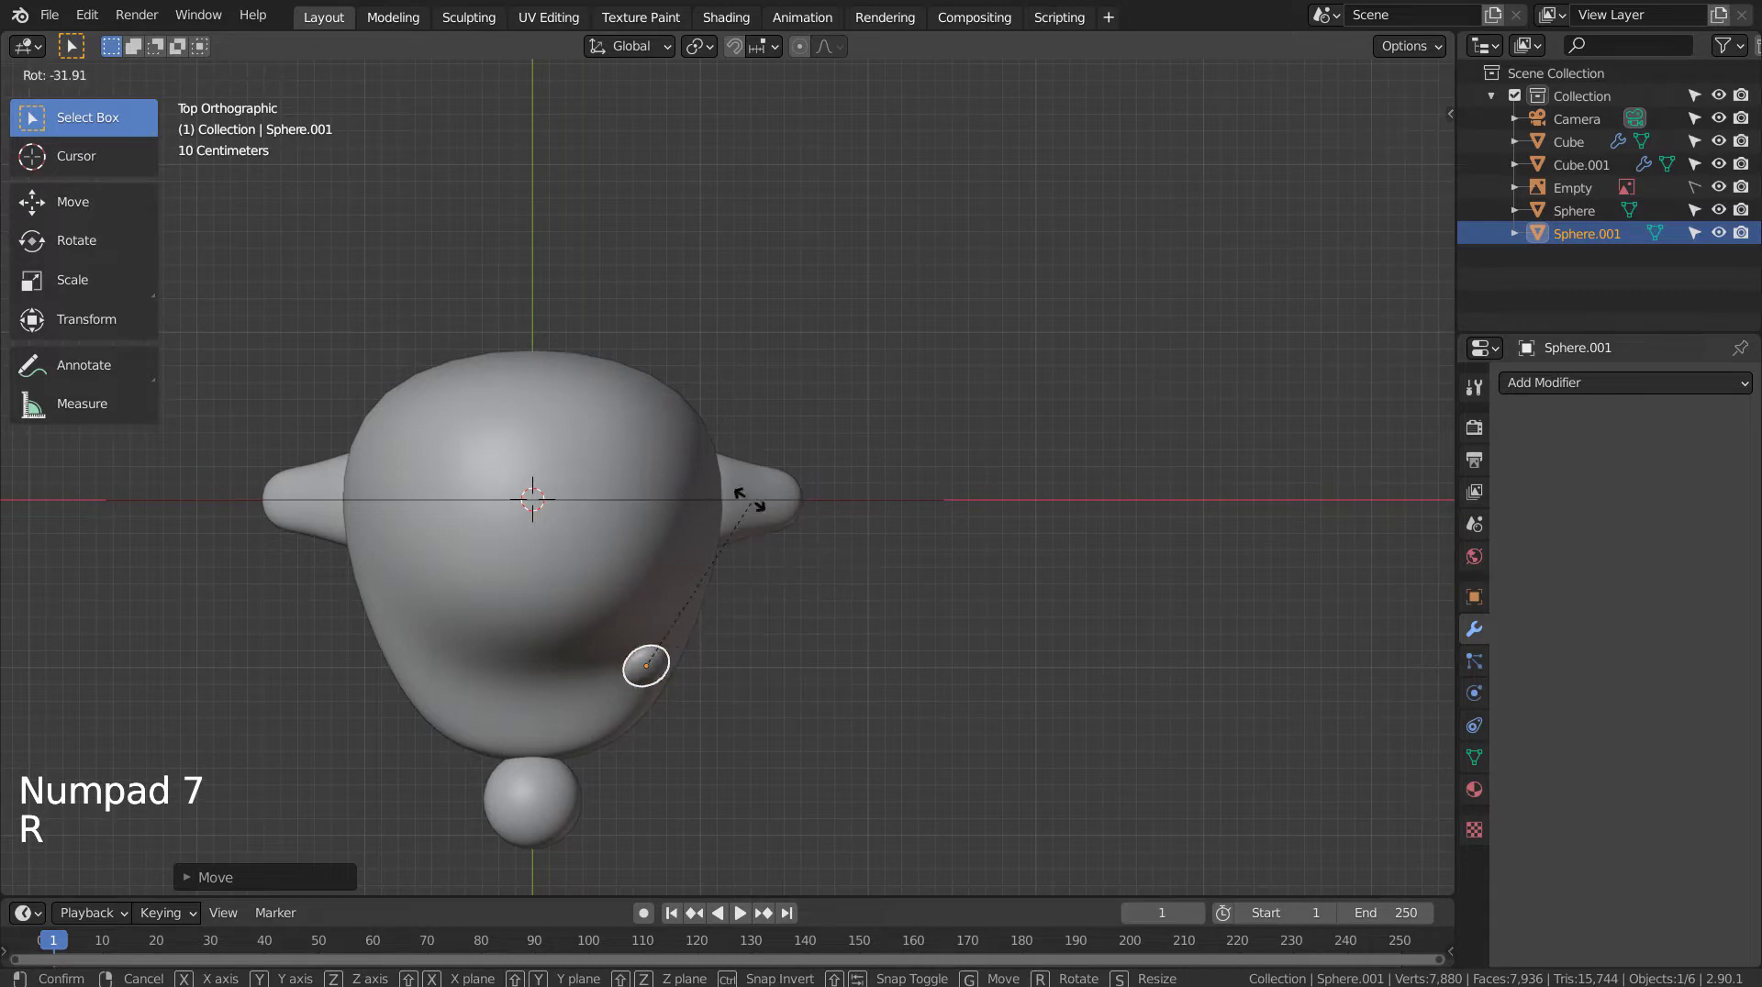
key(g)
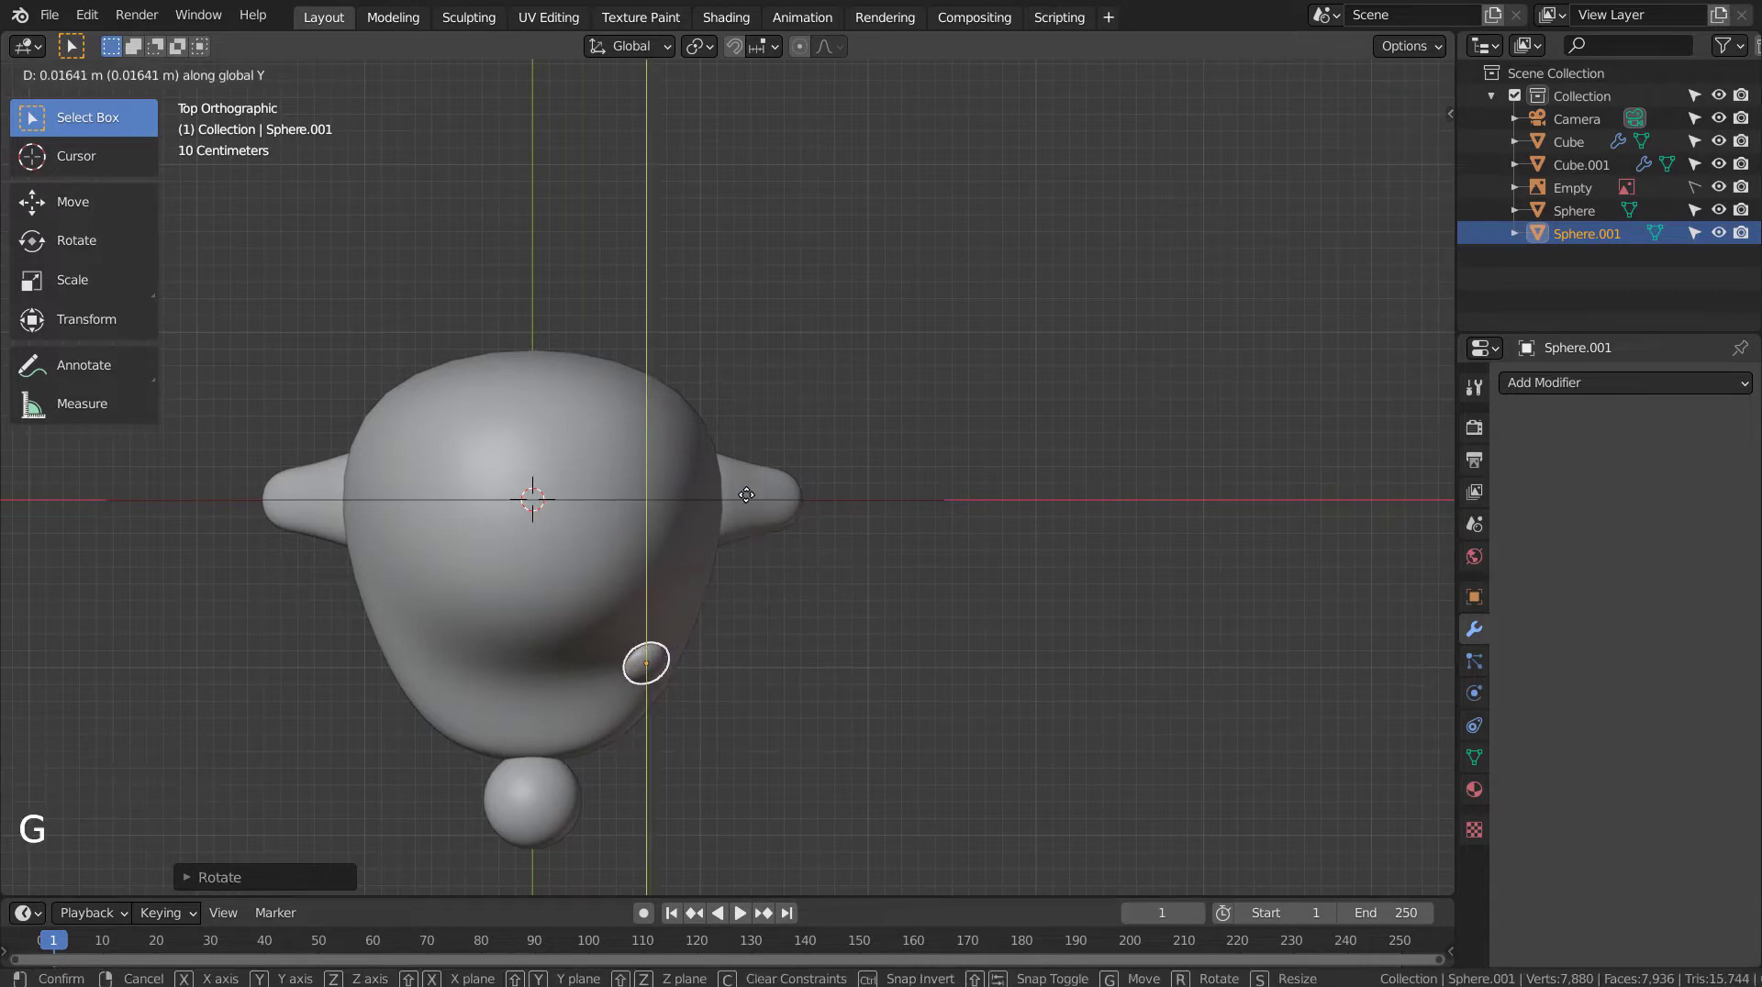
Step: Nudge the eye along Y and tilt it around Y so it sits flush on the head
key(KP_3)
scroll(up, 3)
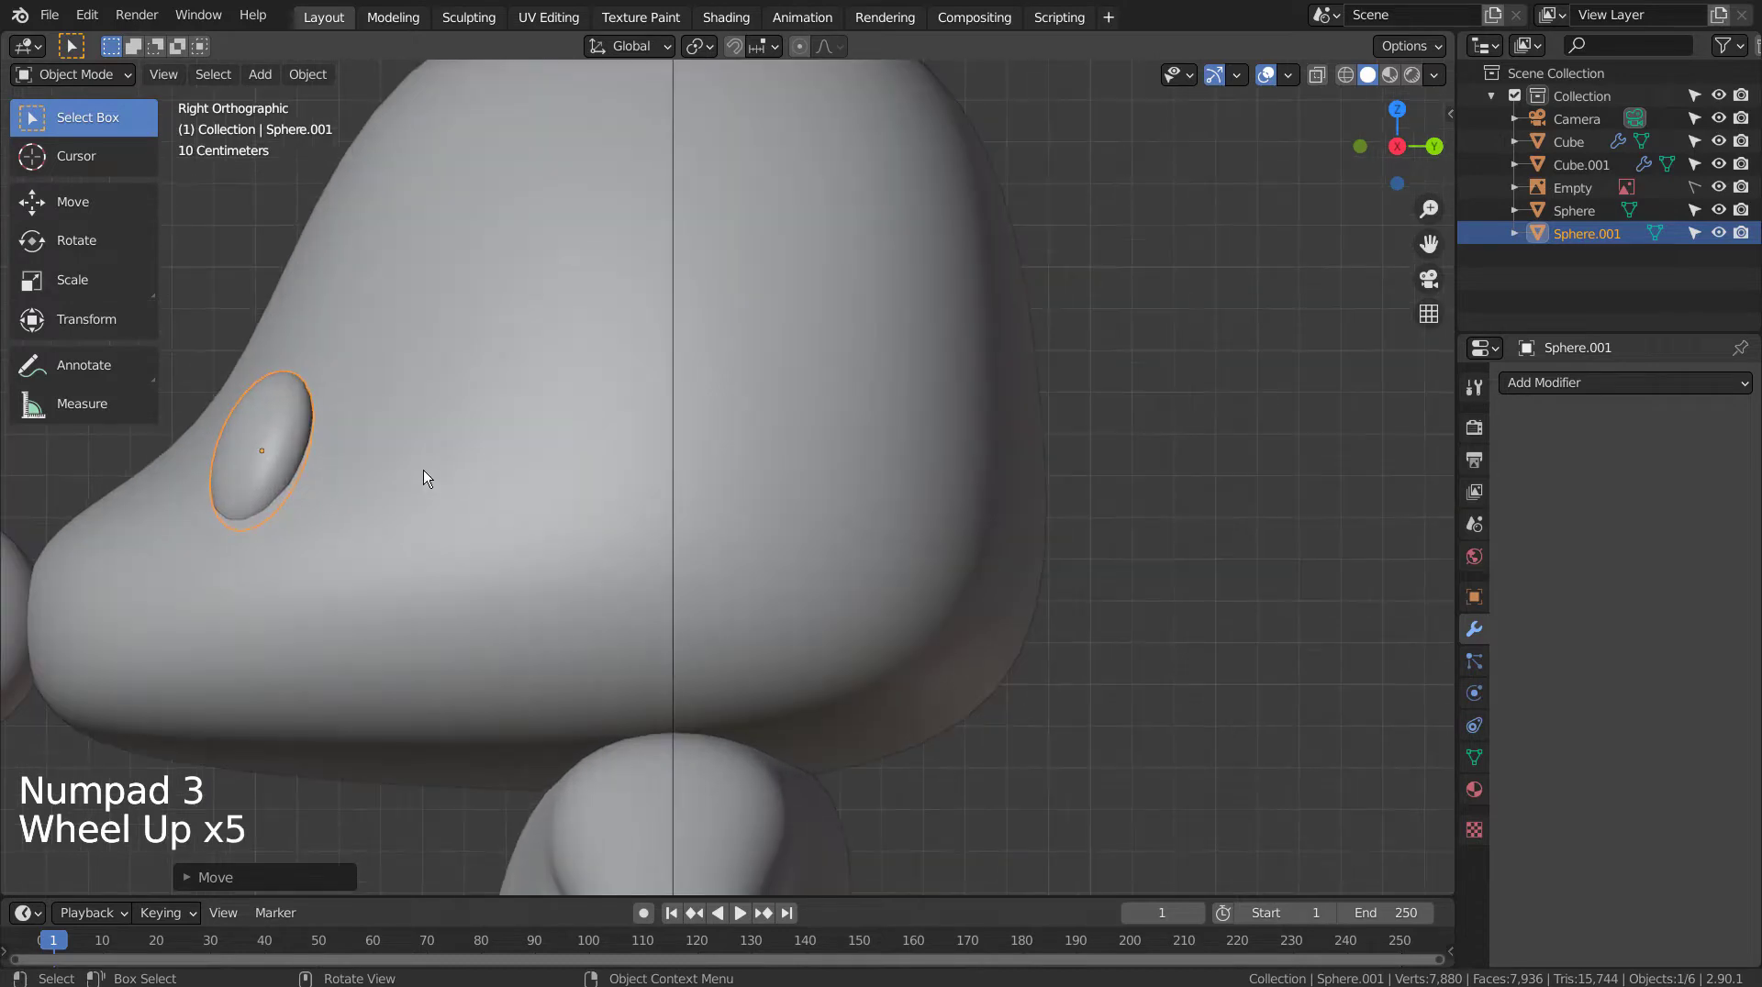
middle_click(485, 472)
middle_click(472, 471)
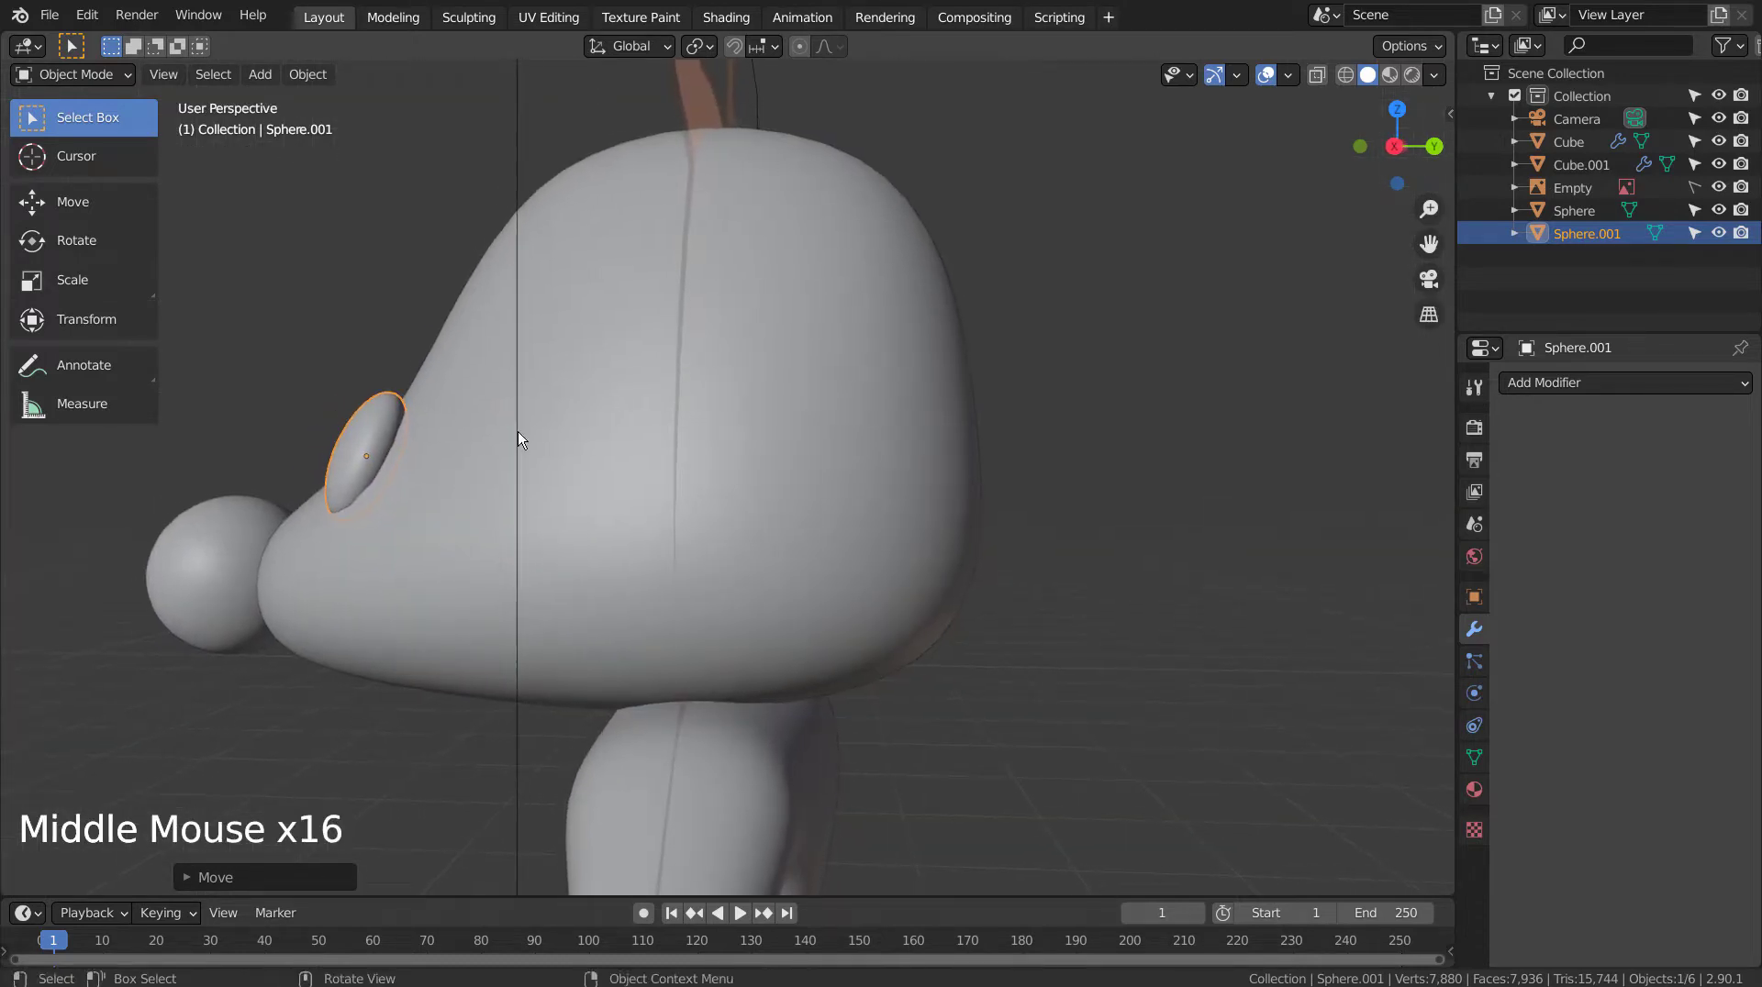
key(r)
key(g)
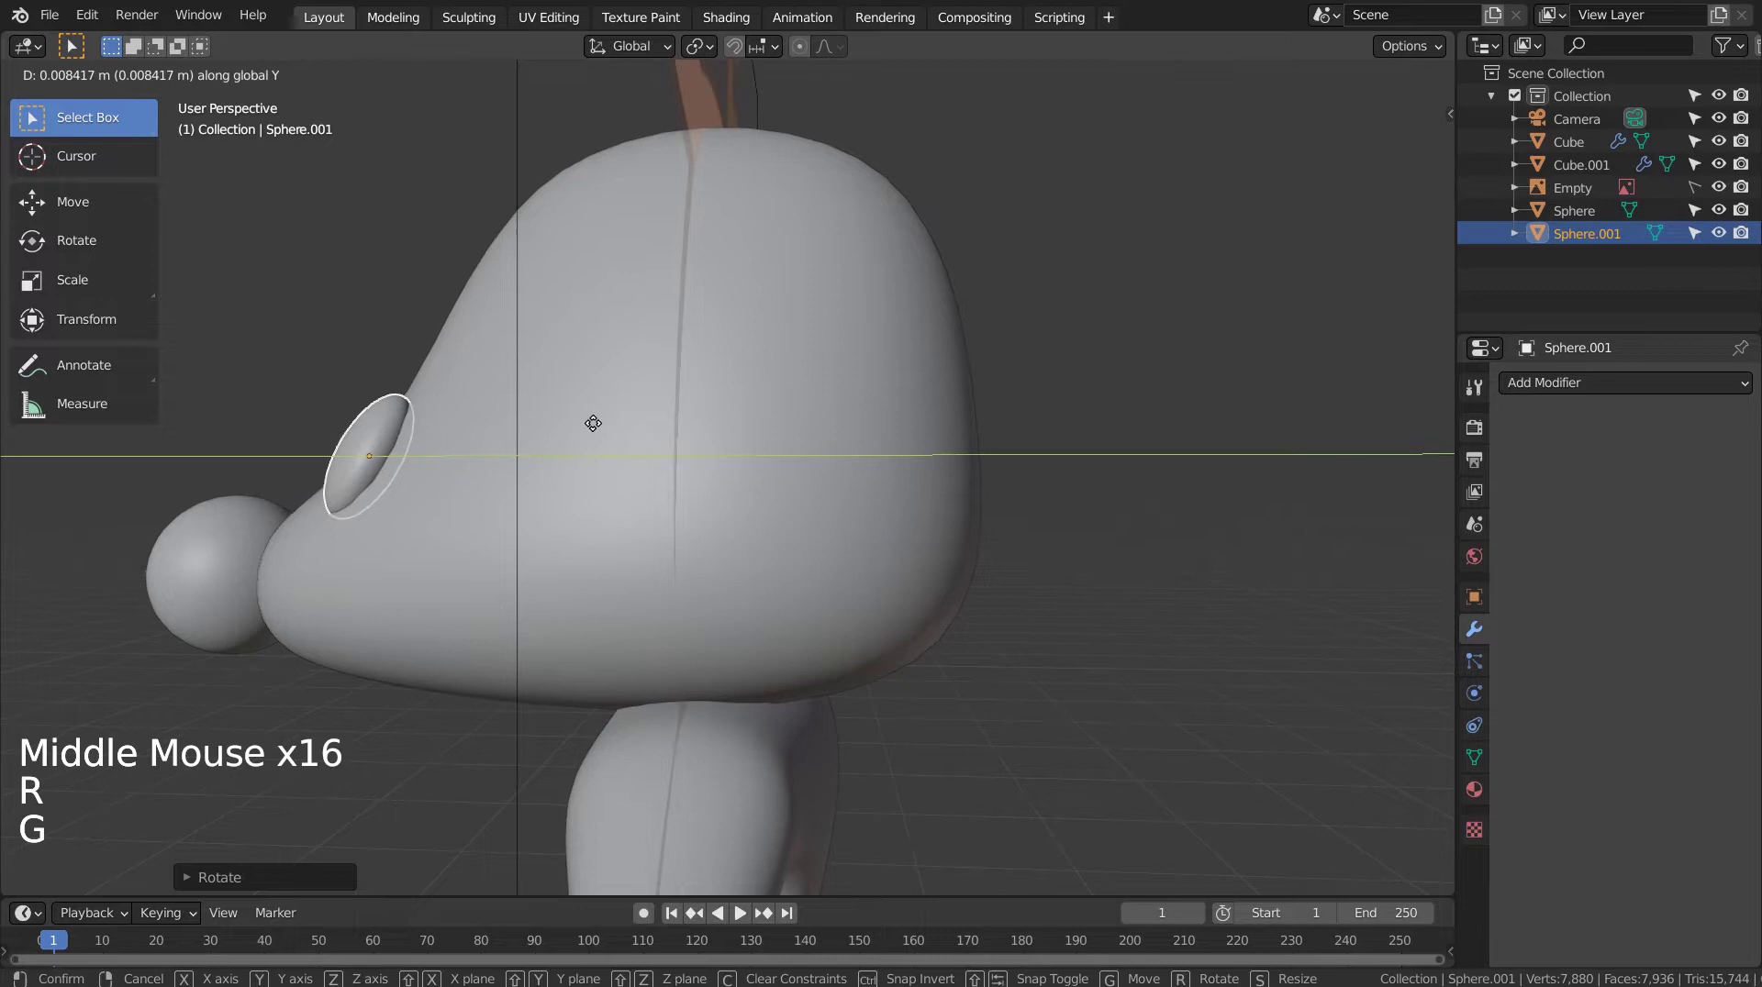
key(g)
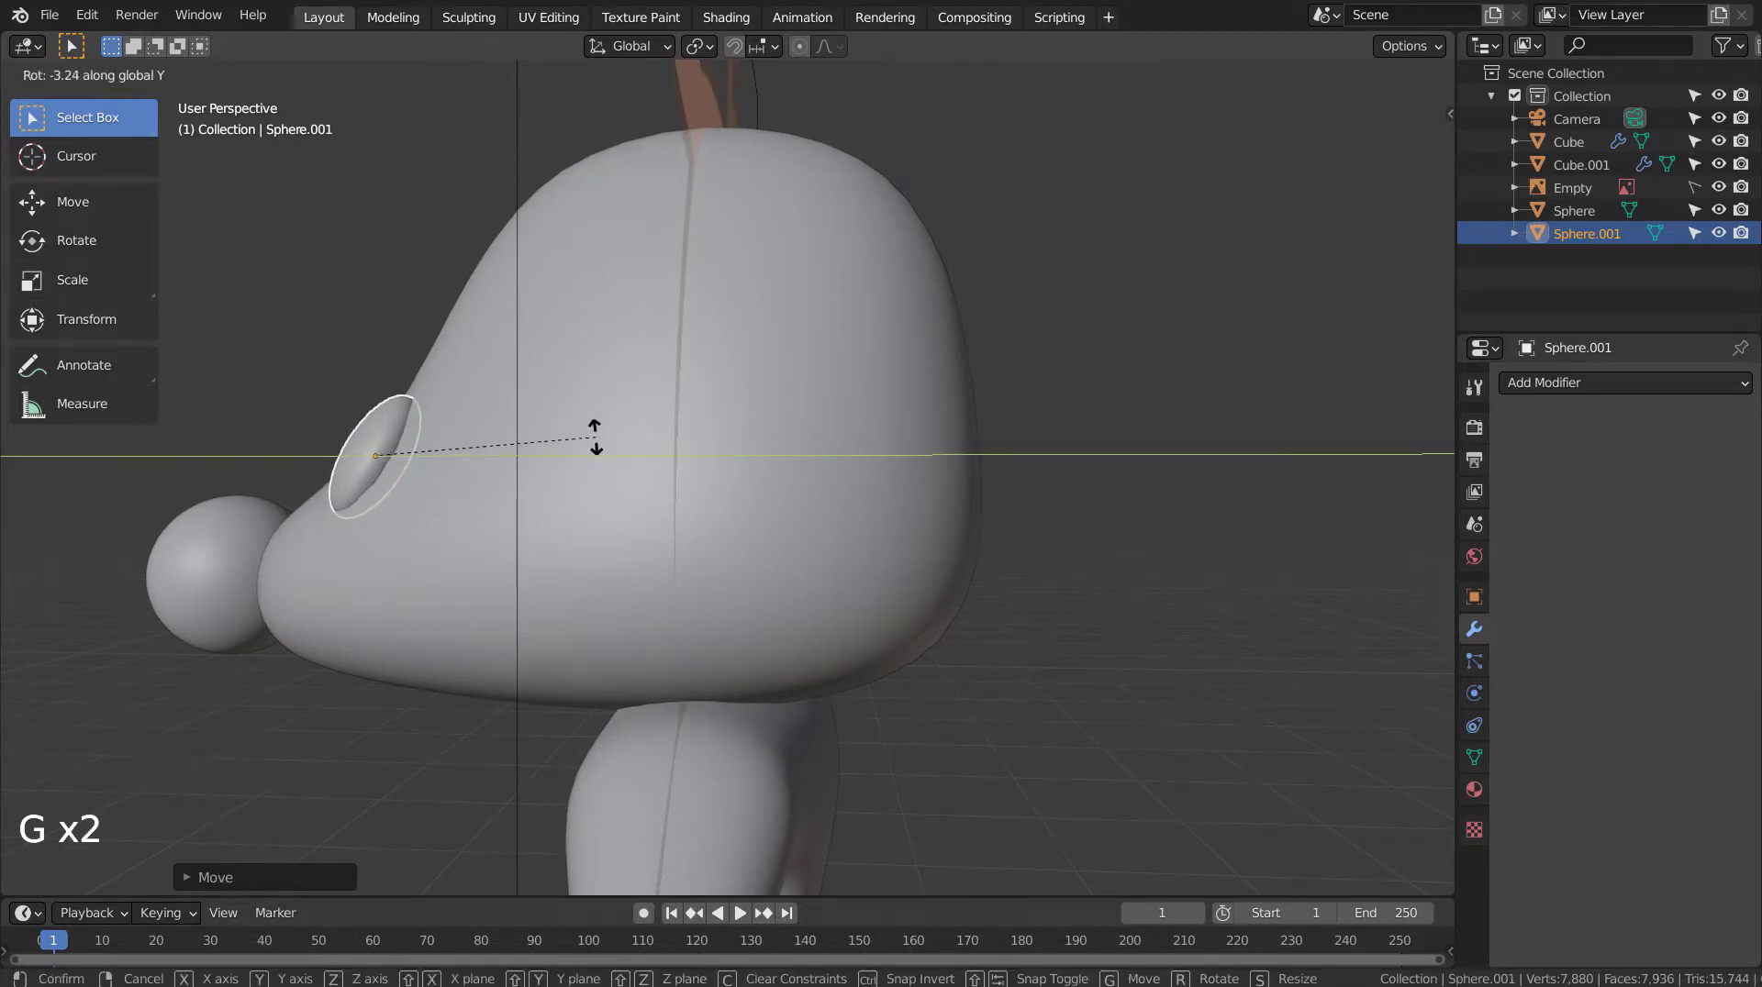
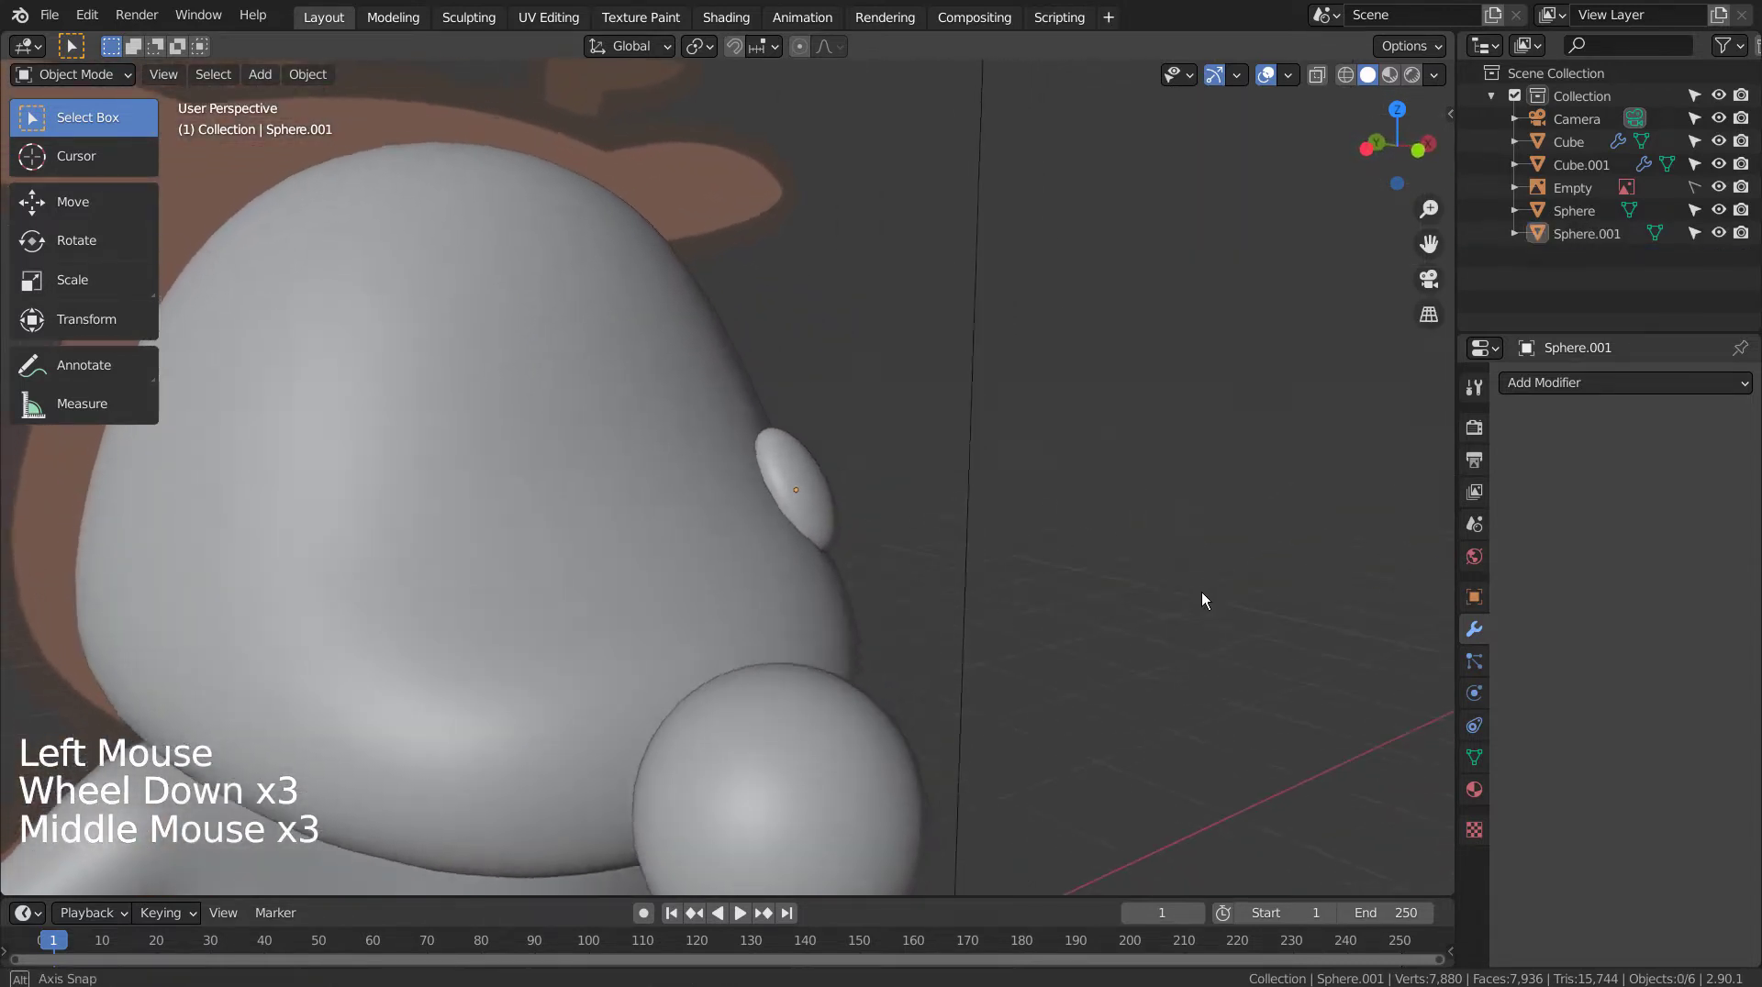
Step: Give the eye a Mirror modifier on X using Cube.001 as the mirror object
click(598, 453)
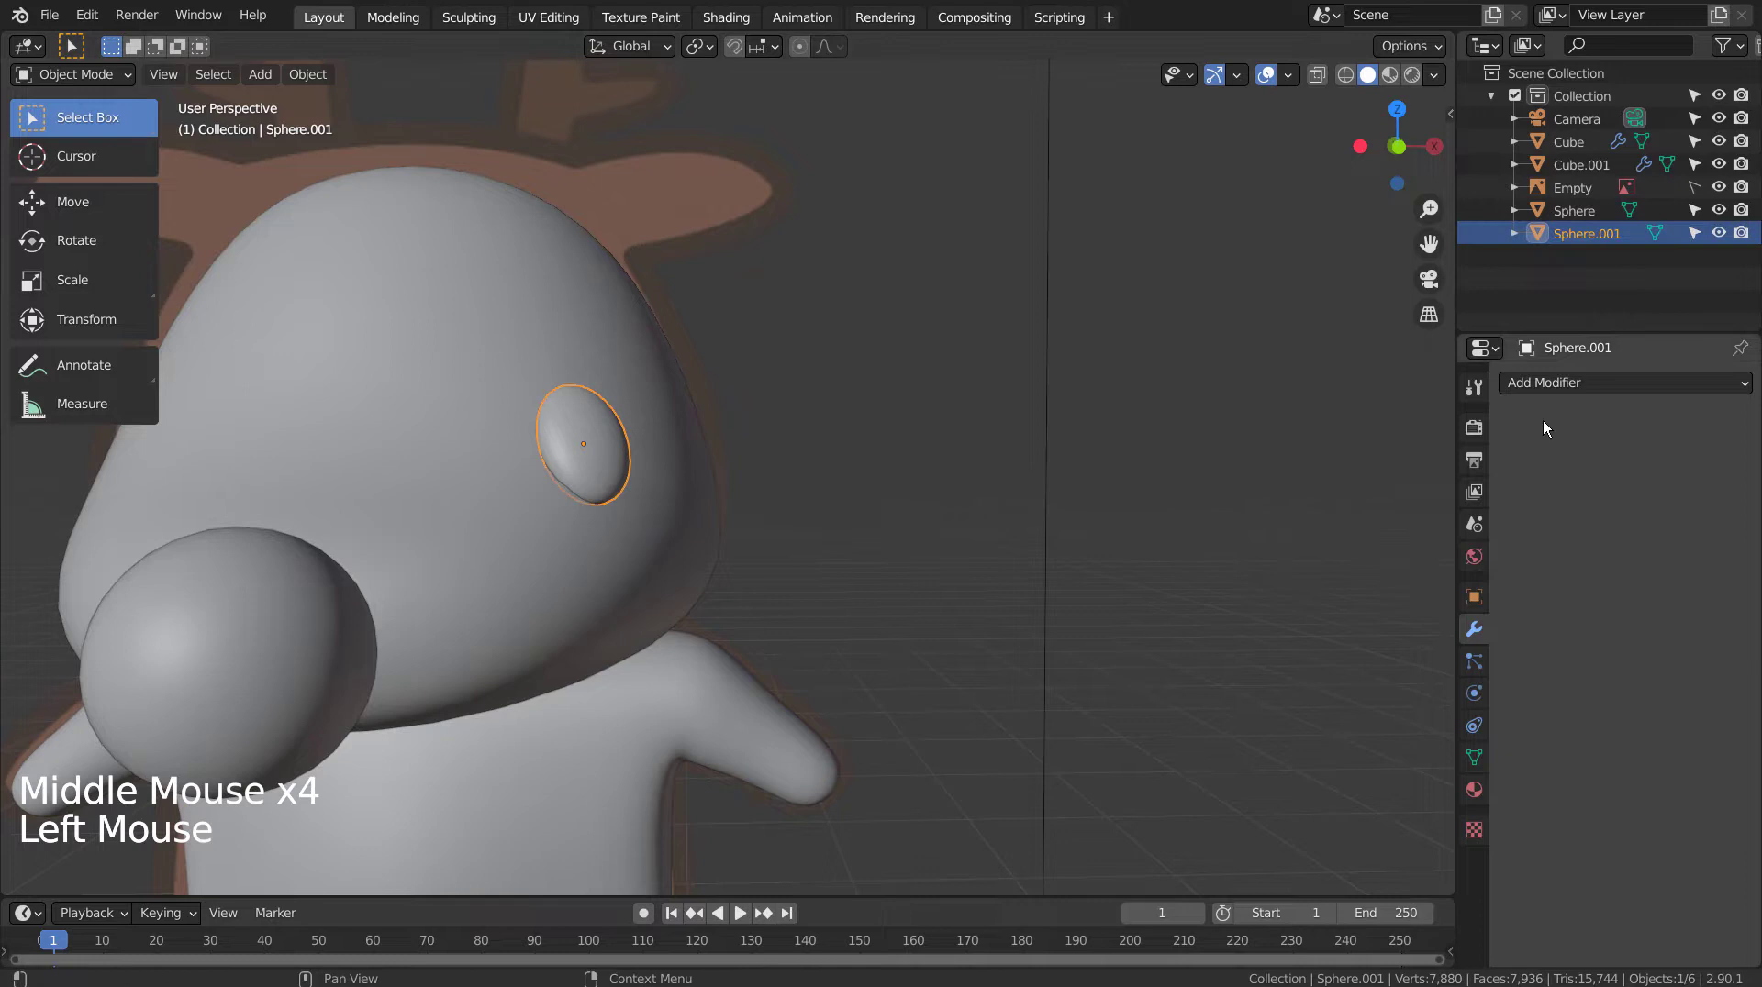
click(1574, 398)
click(1576, 391)
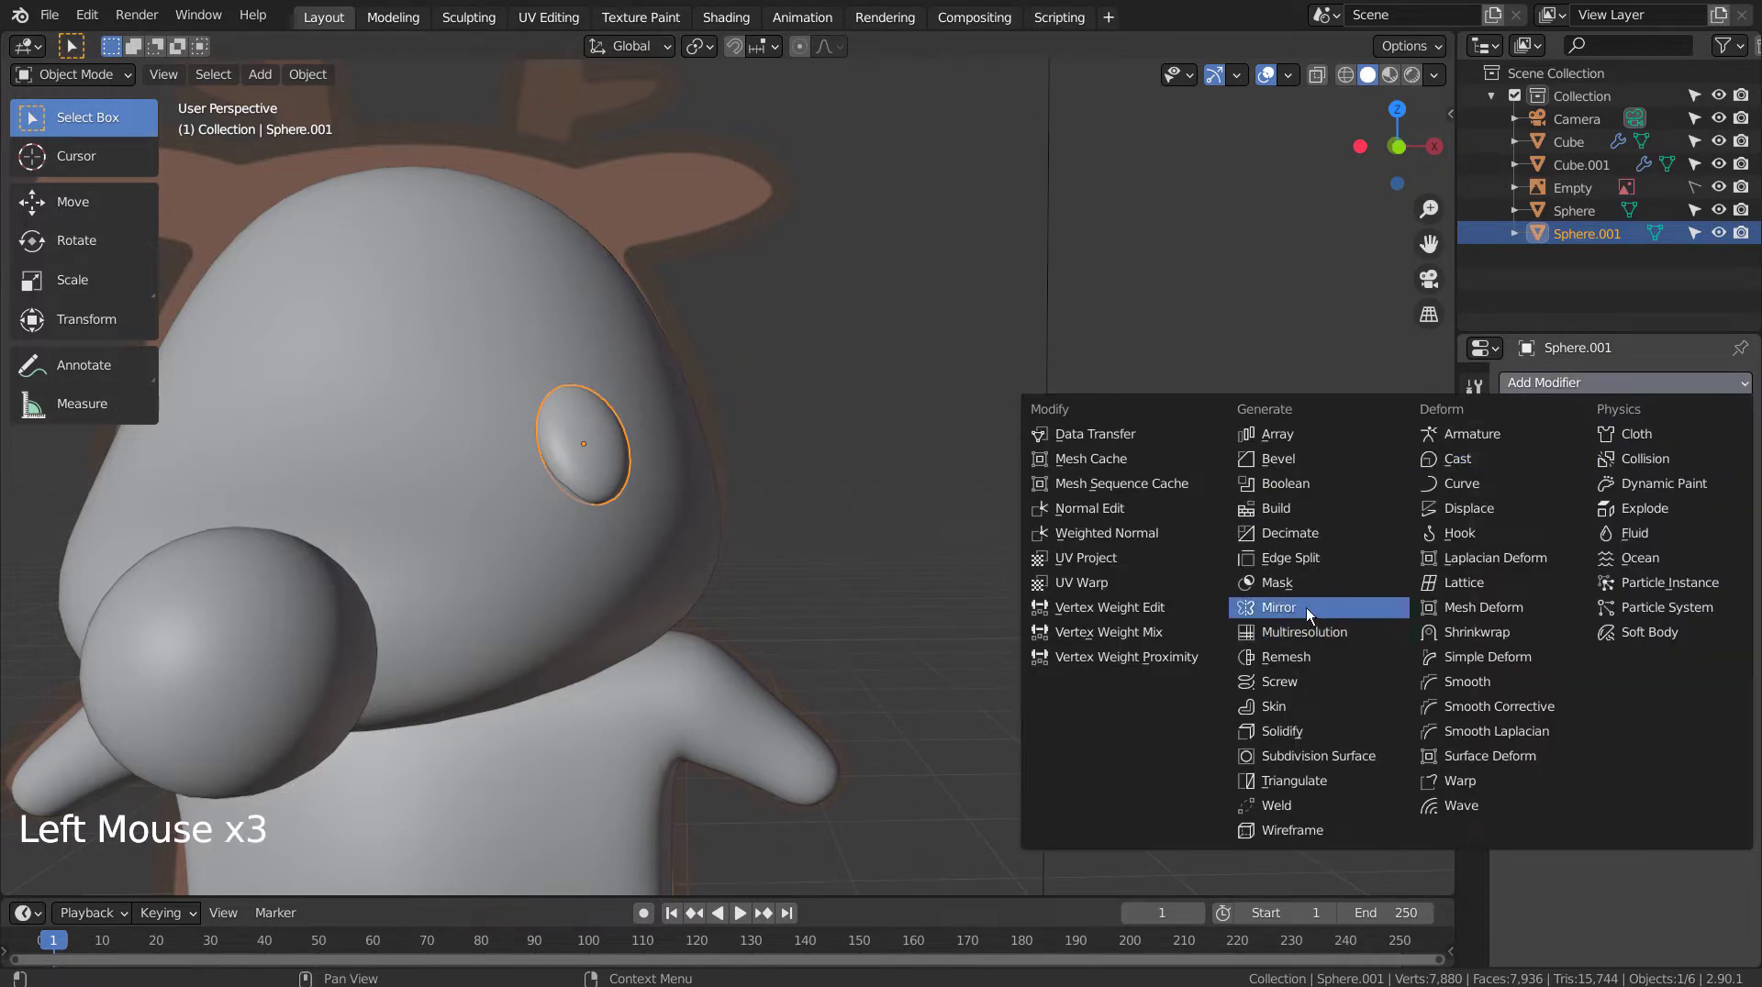
click(1721, 541)
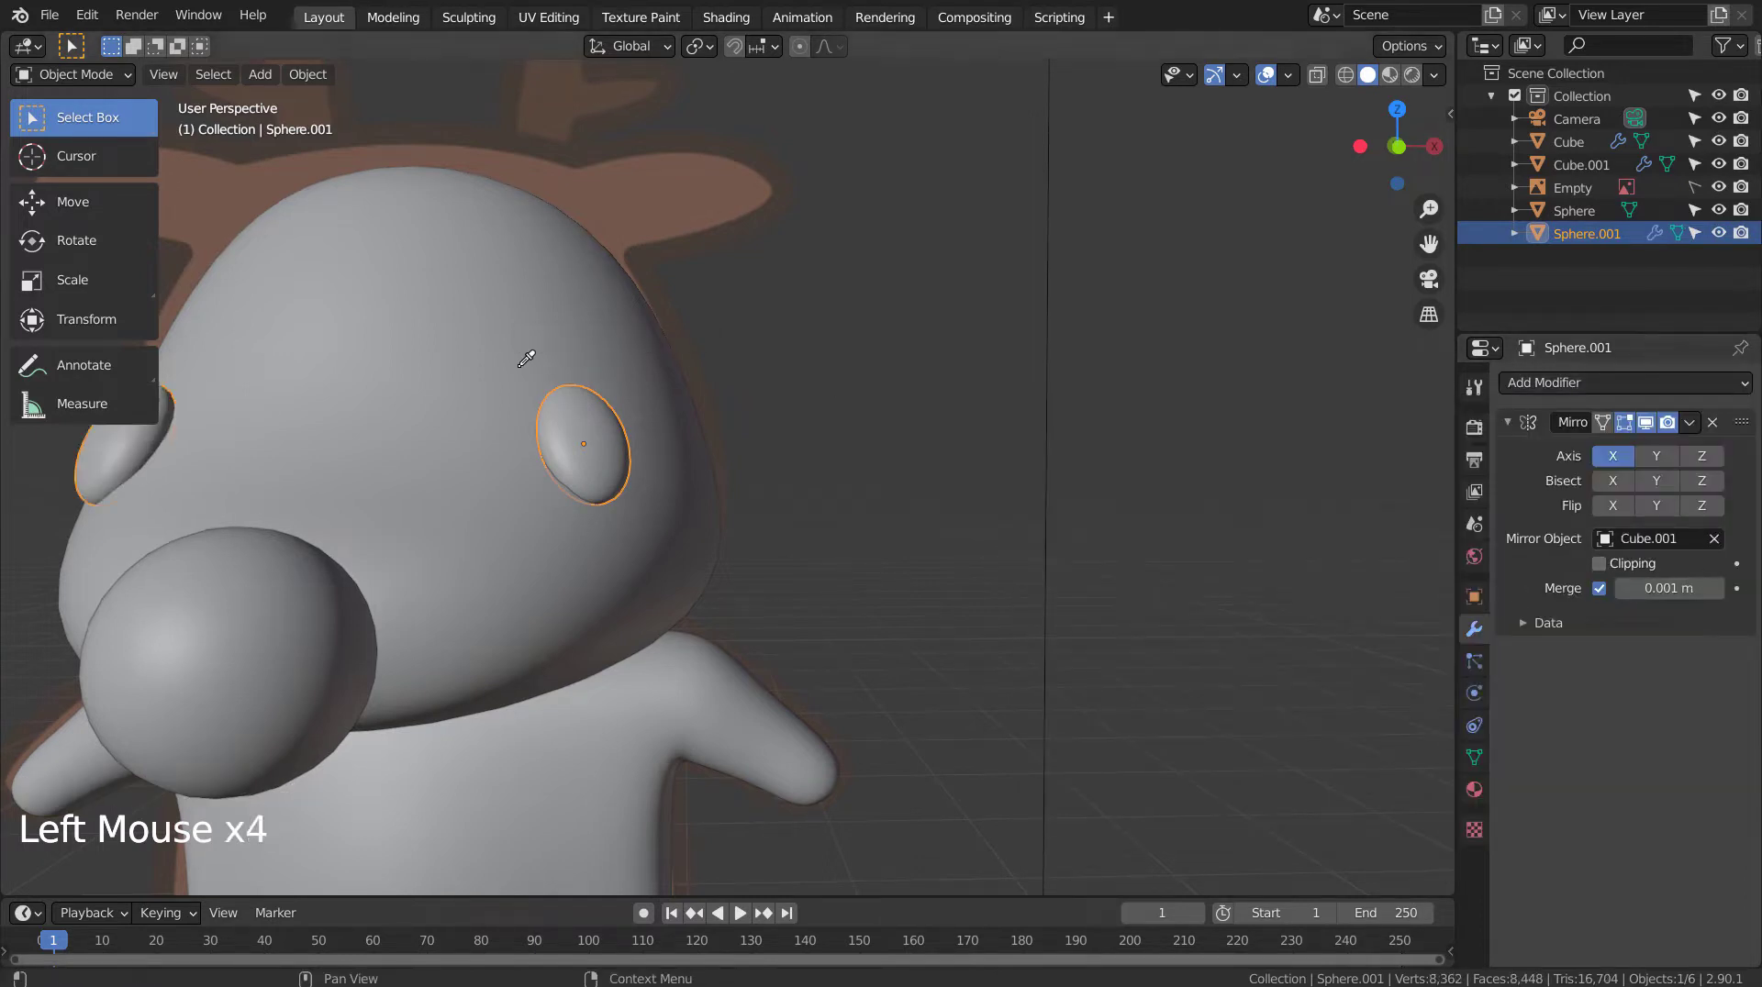
click(928, 511)
scroll(down, 3)
click(940, 545)
Step: Orbit to check both eyes, then view the whole reindeer from the front
middle_click(932, 595)
middle_click(1069, 566)
middle_click(799, 598)
middle_click(868, 599)
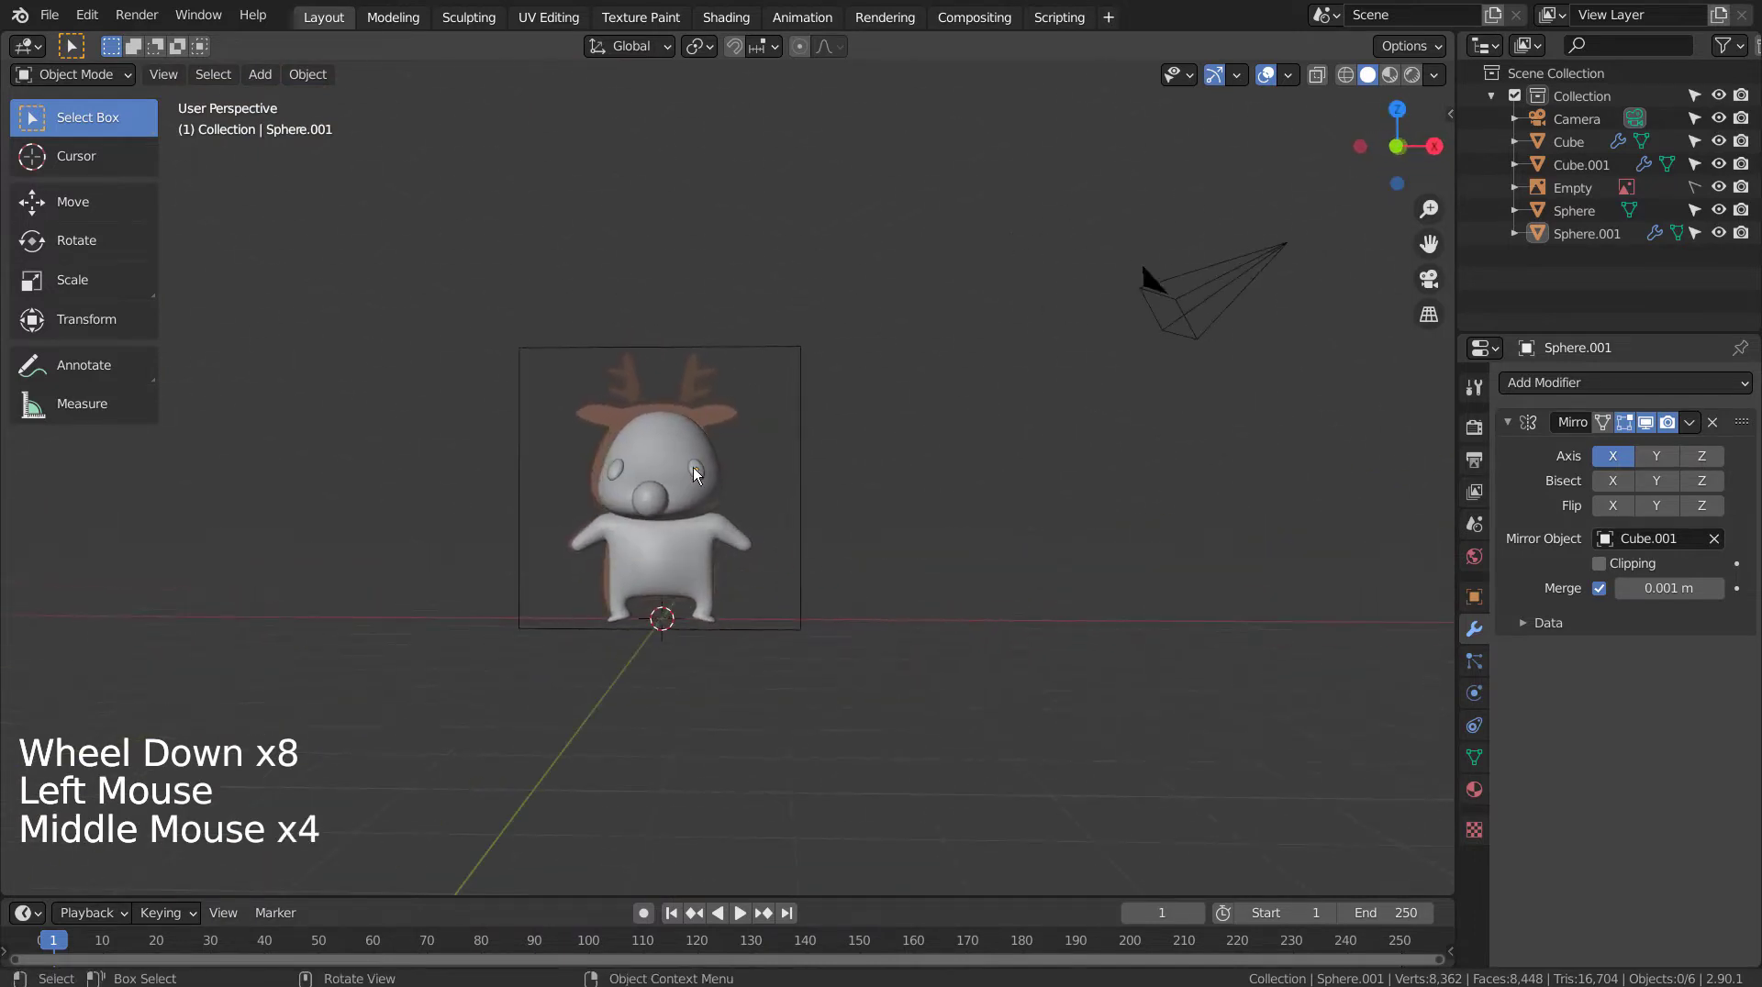
key(shift+z)
scroll(up, 3)
key(shift+z)
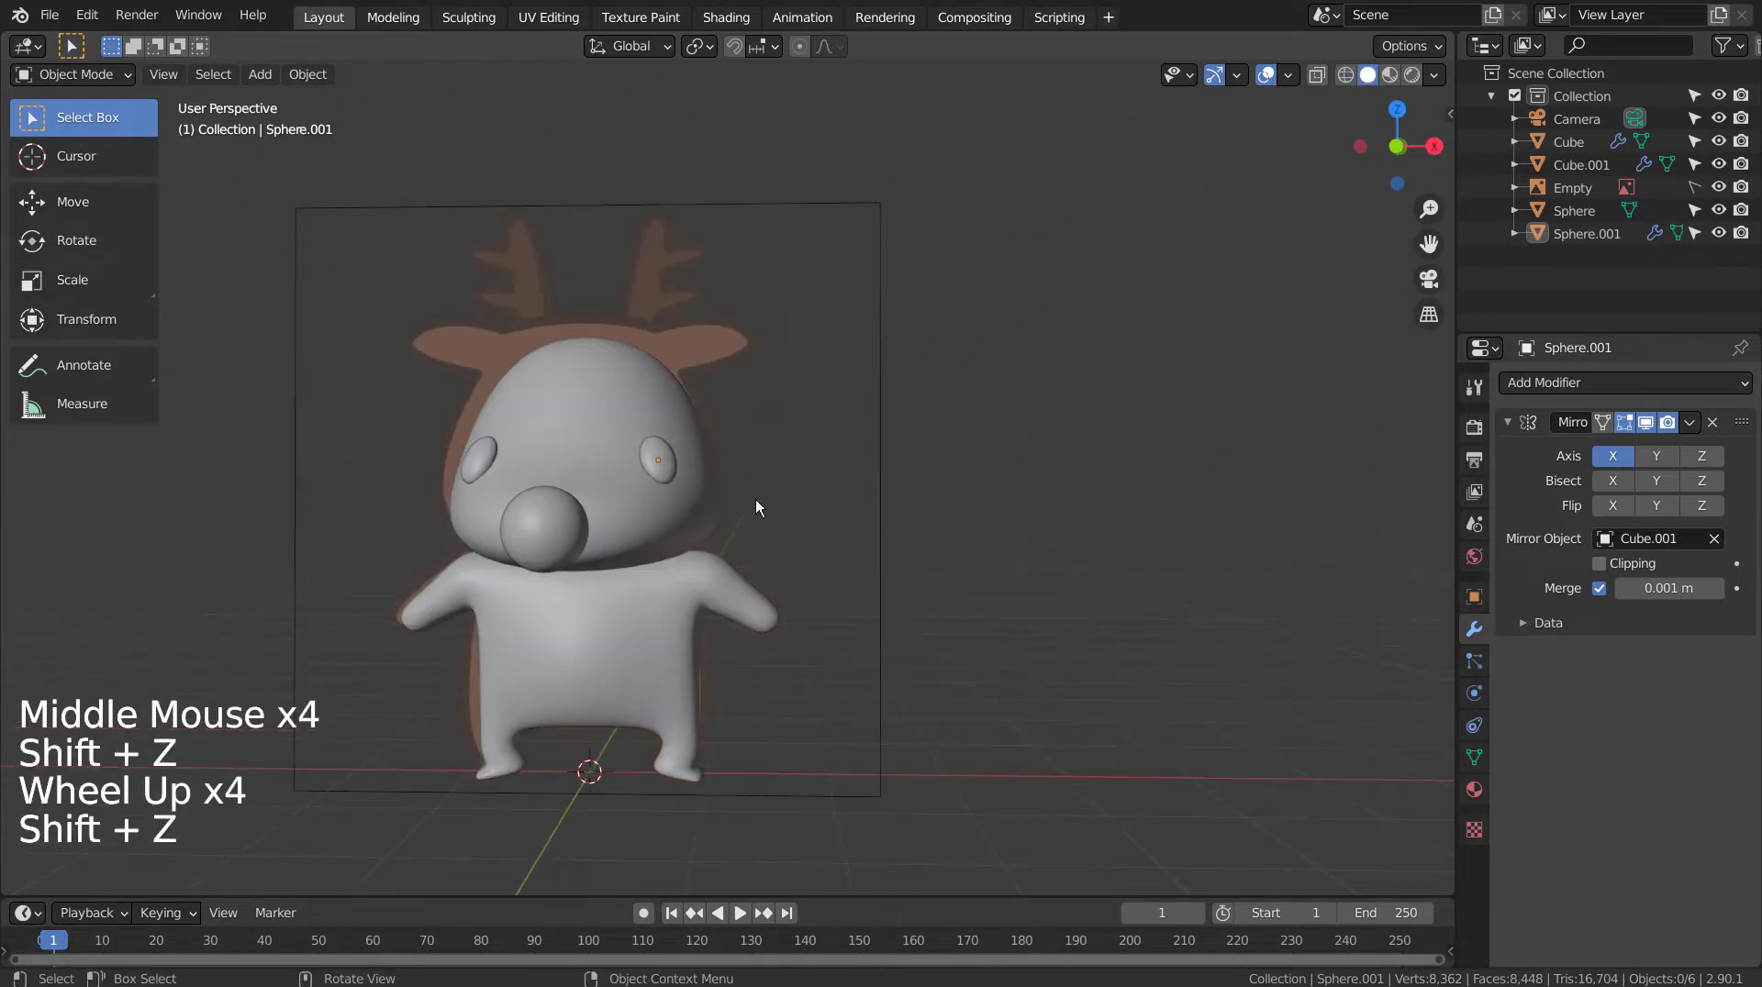
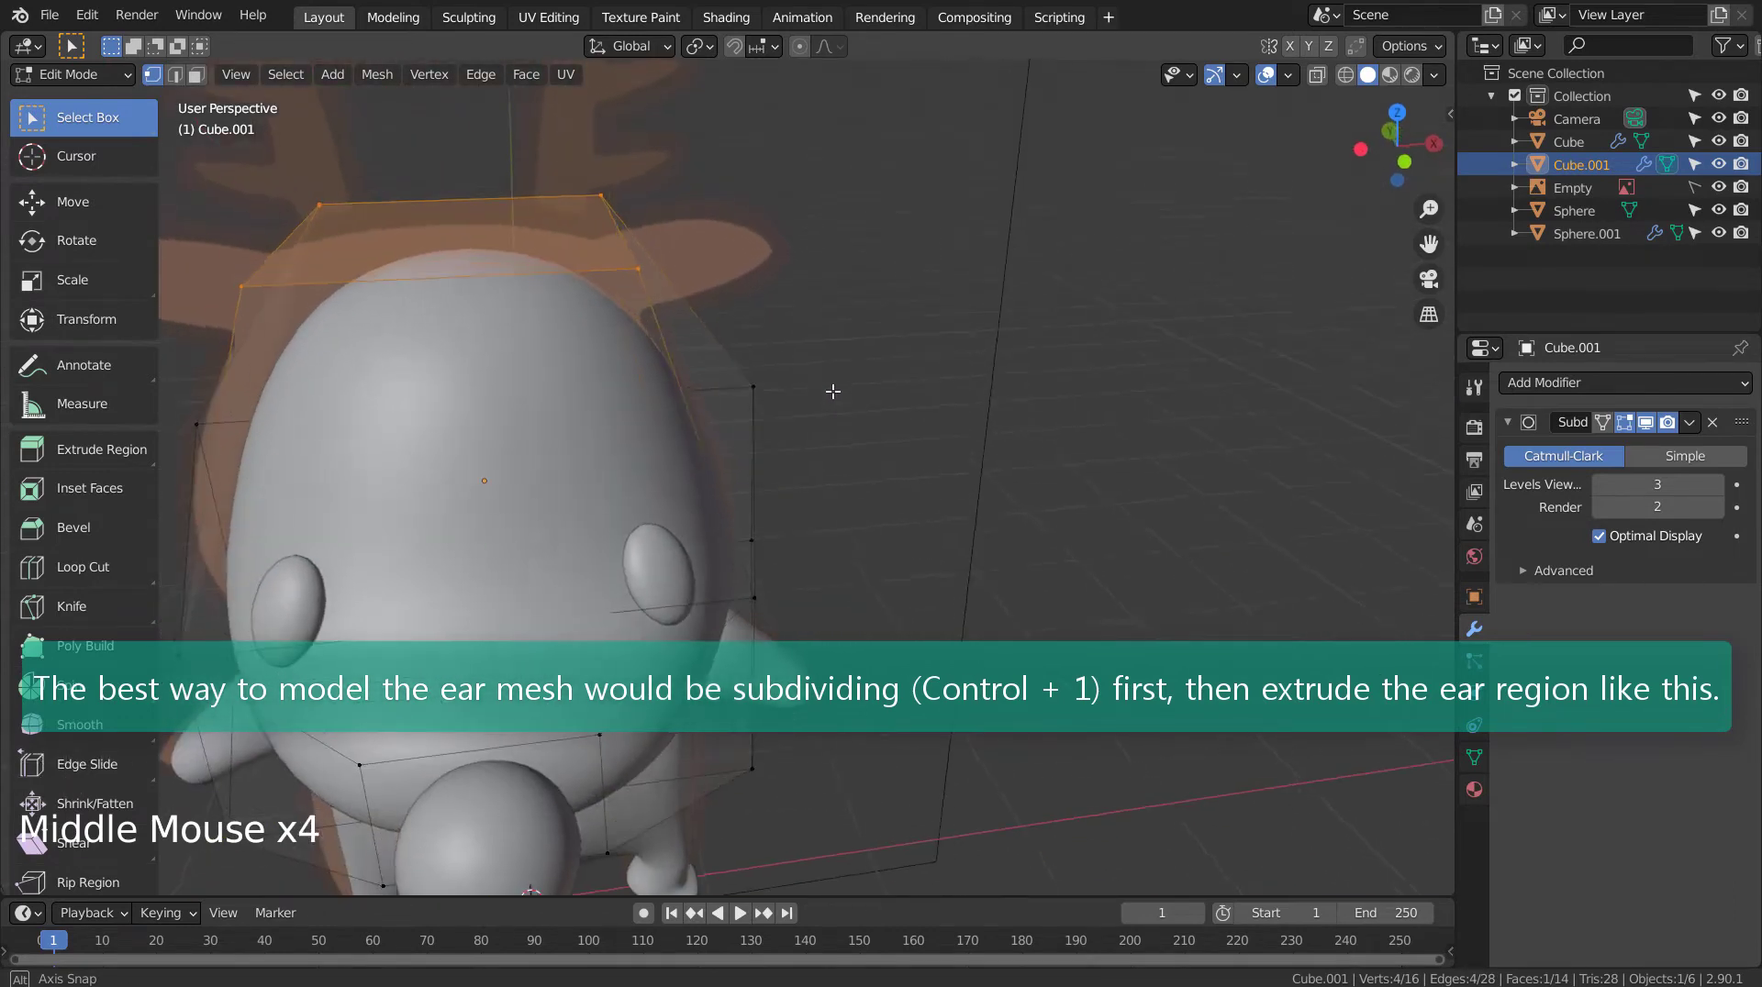
Step: Apply the head's Subdivision modifier at level 1 and resume editing the denser mesh
key(Tab)
key(ctrl+1)
key(Tab)
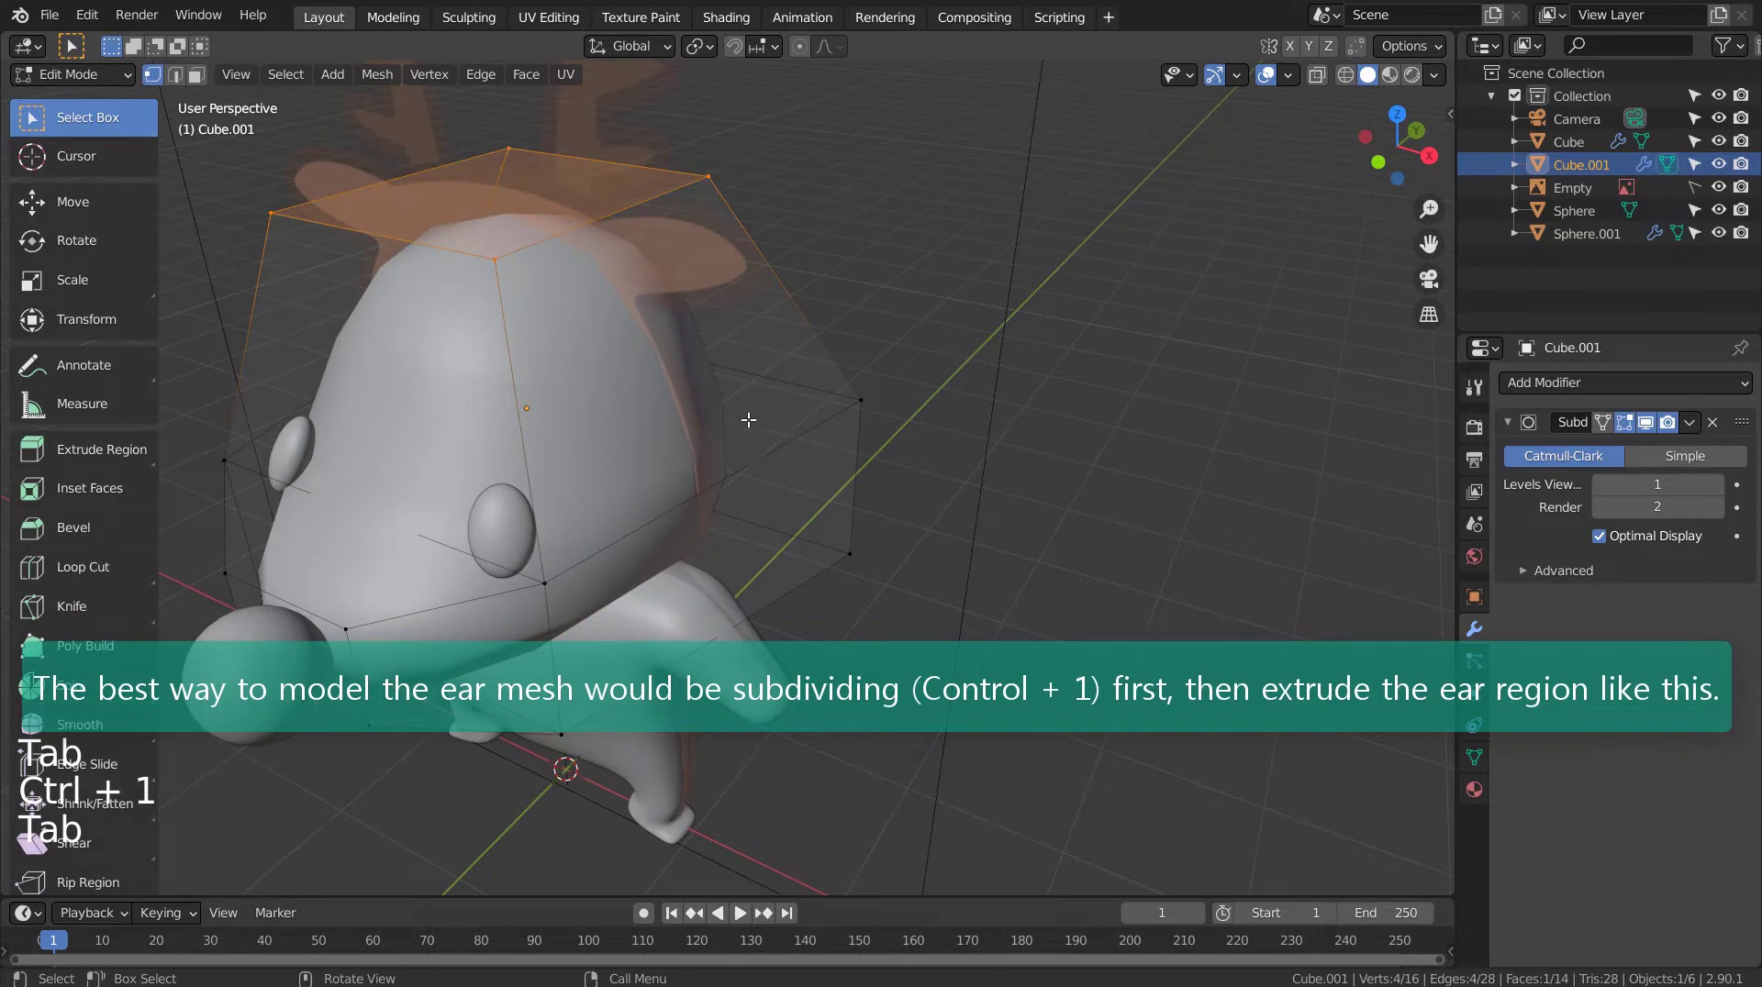
key(Tab)
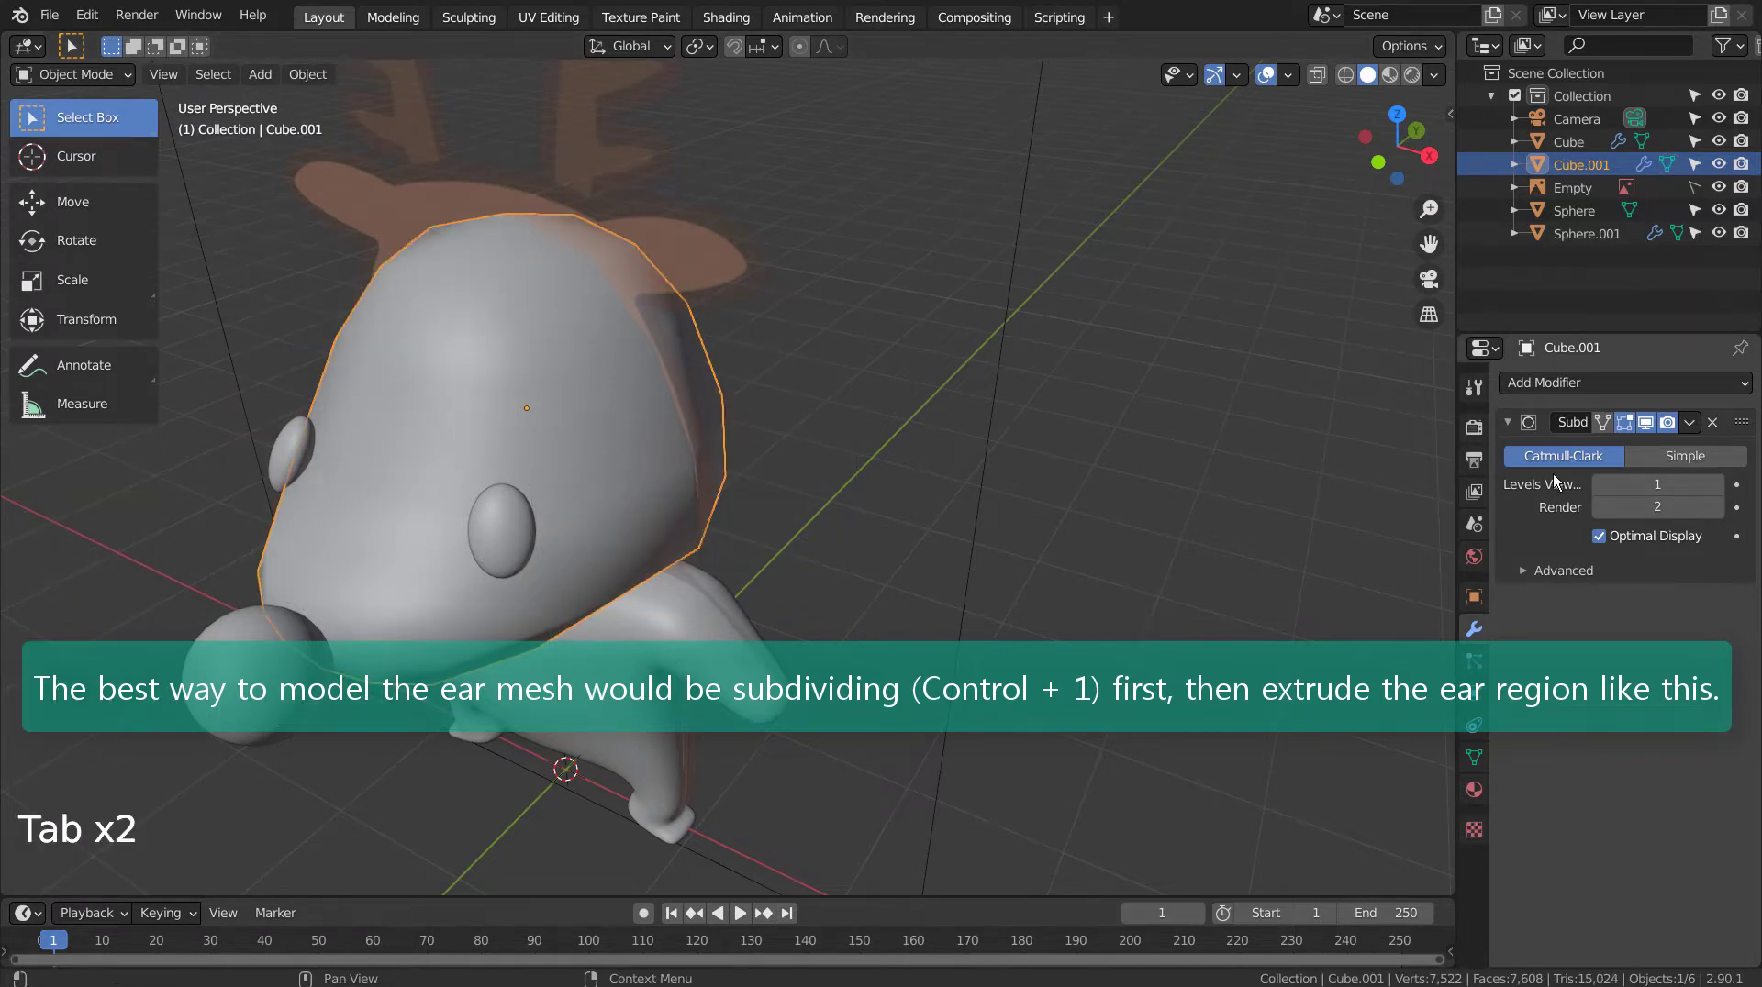
key(ctrl+a)
key(Tab)
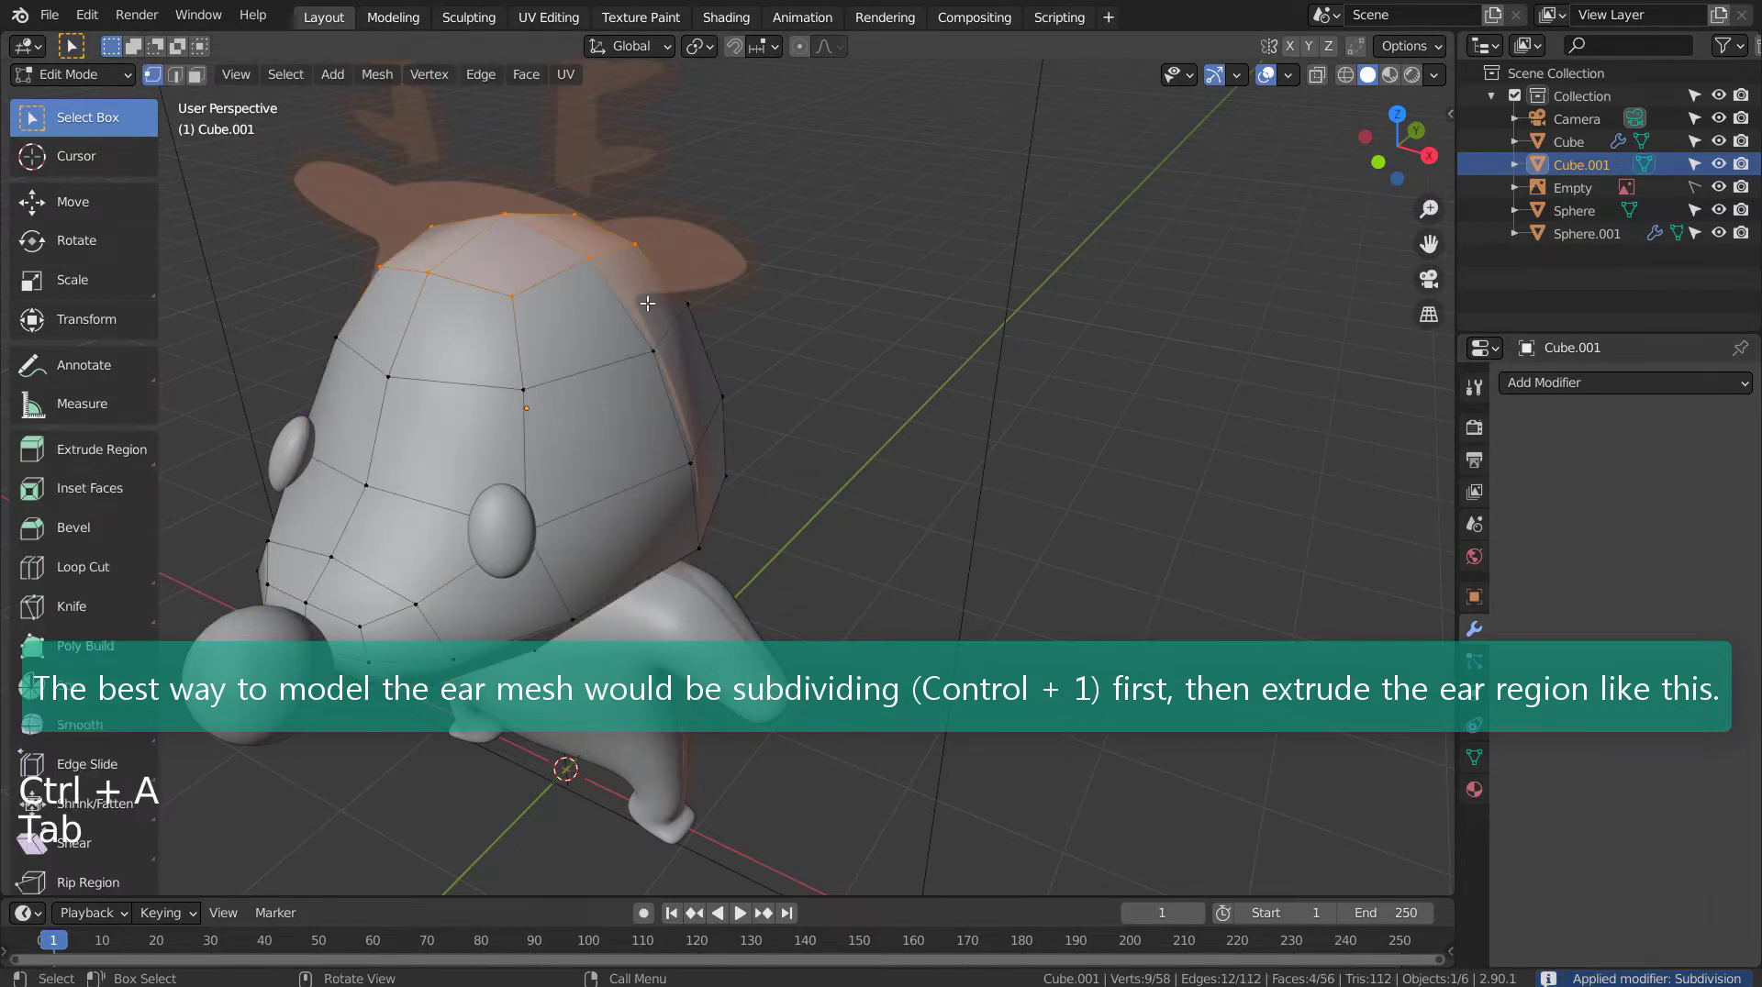
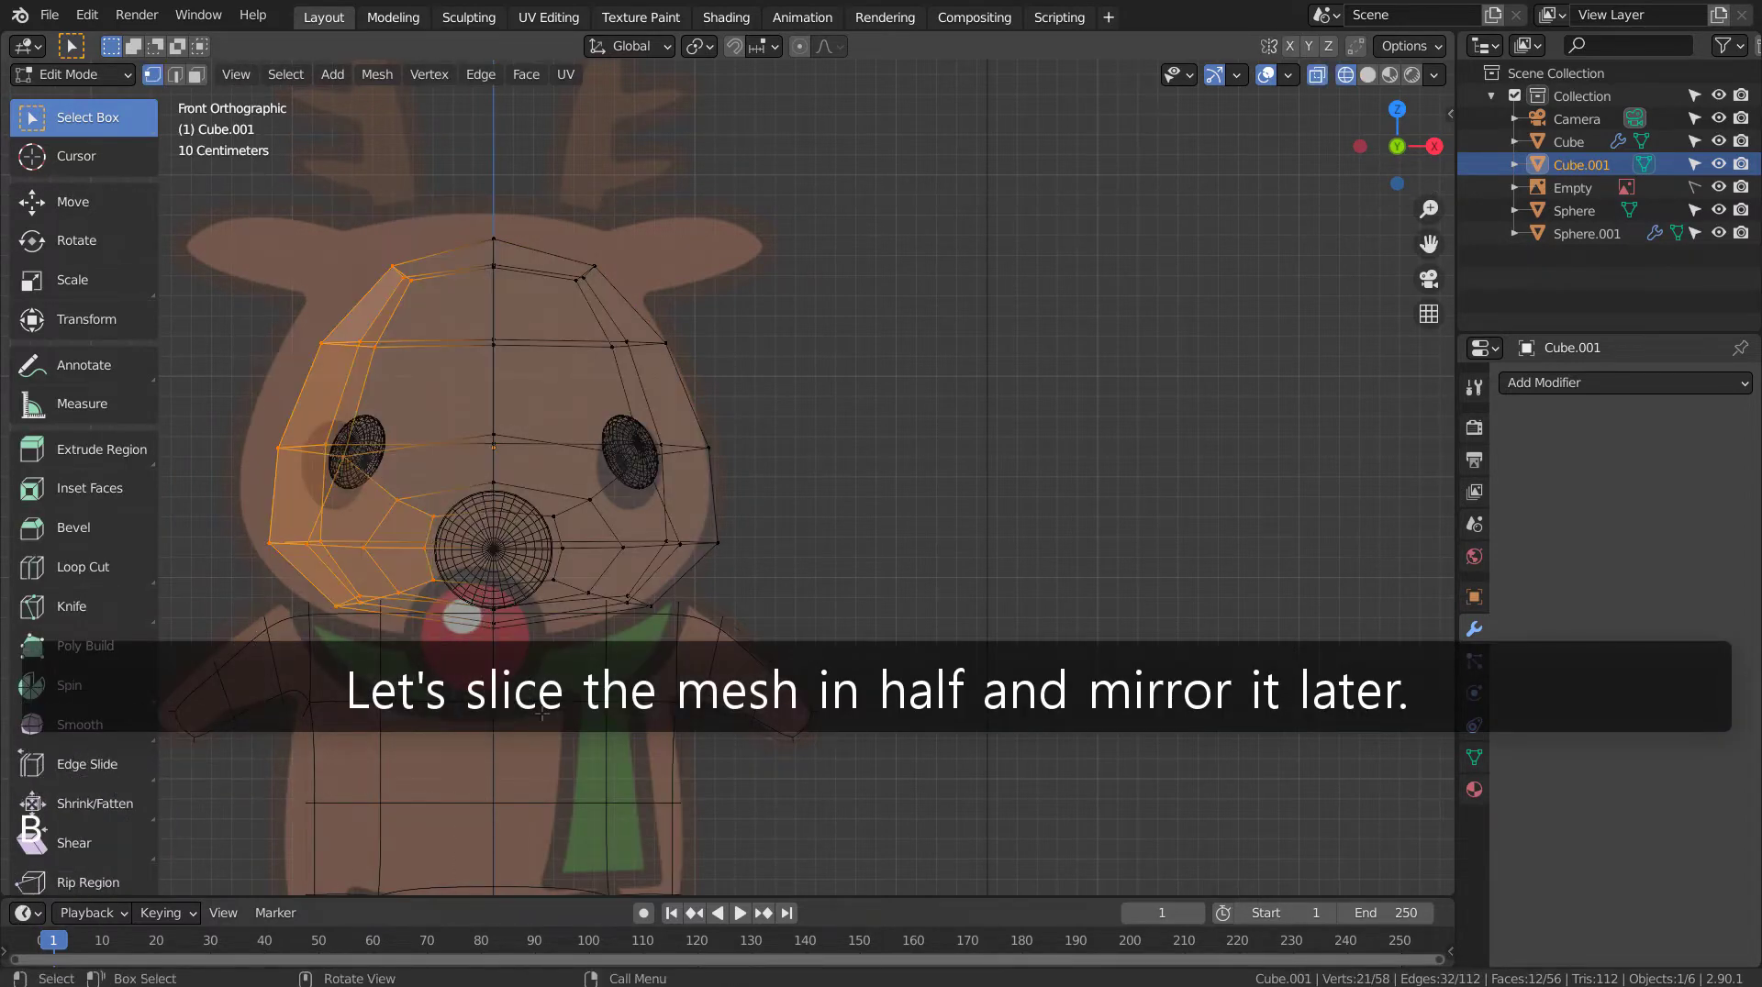
Step: In face select, delete the left half of the head mesh
key(3)
key(b)
key(x)
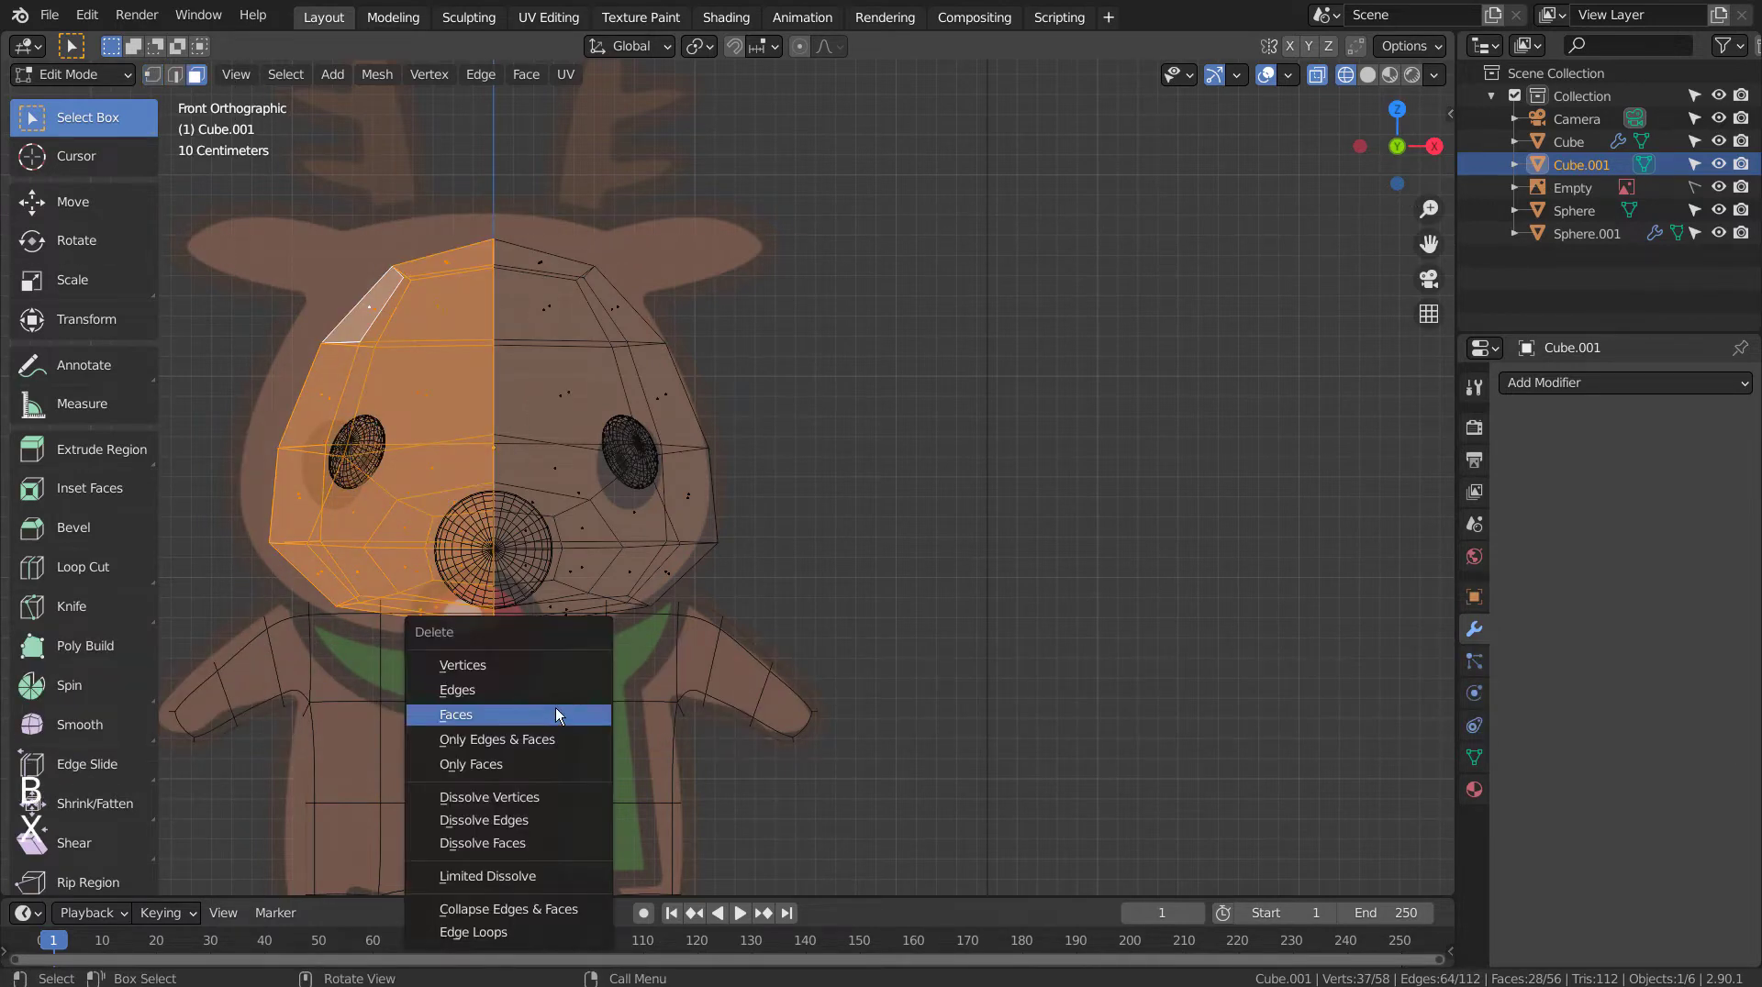
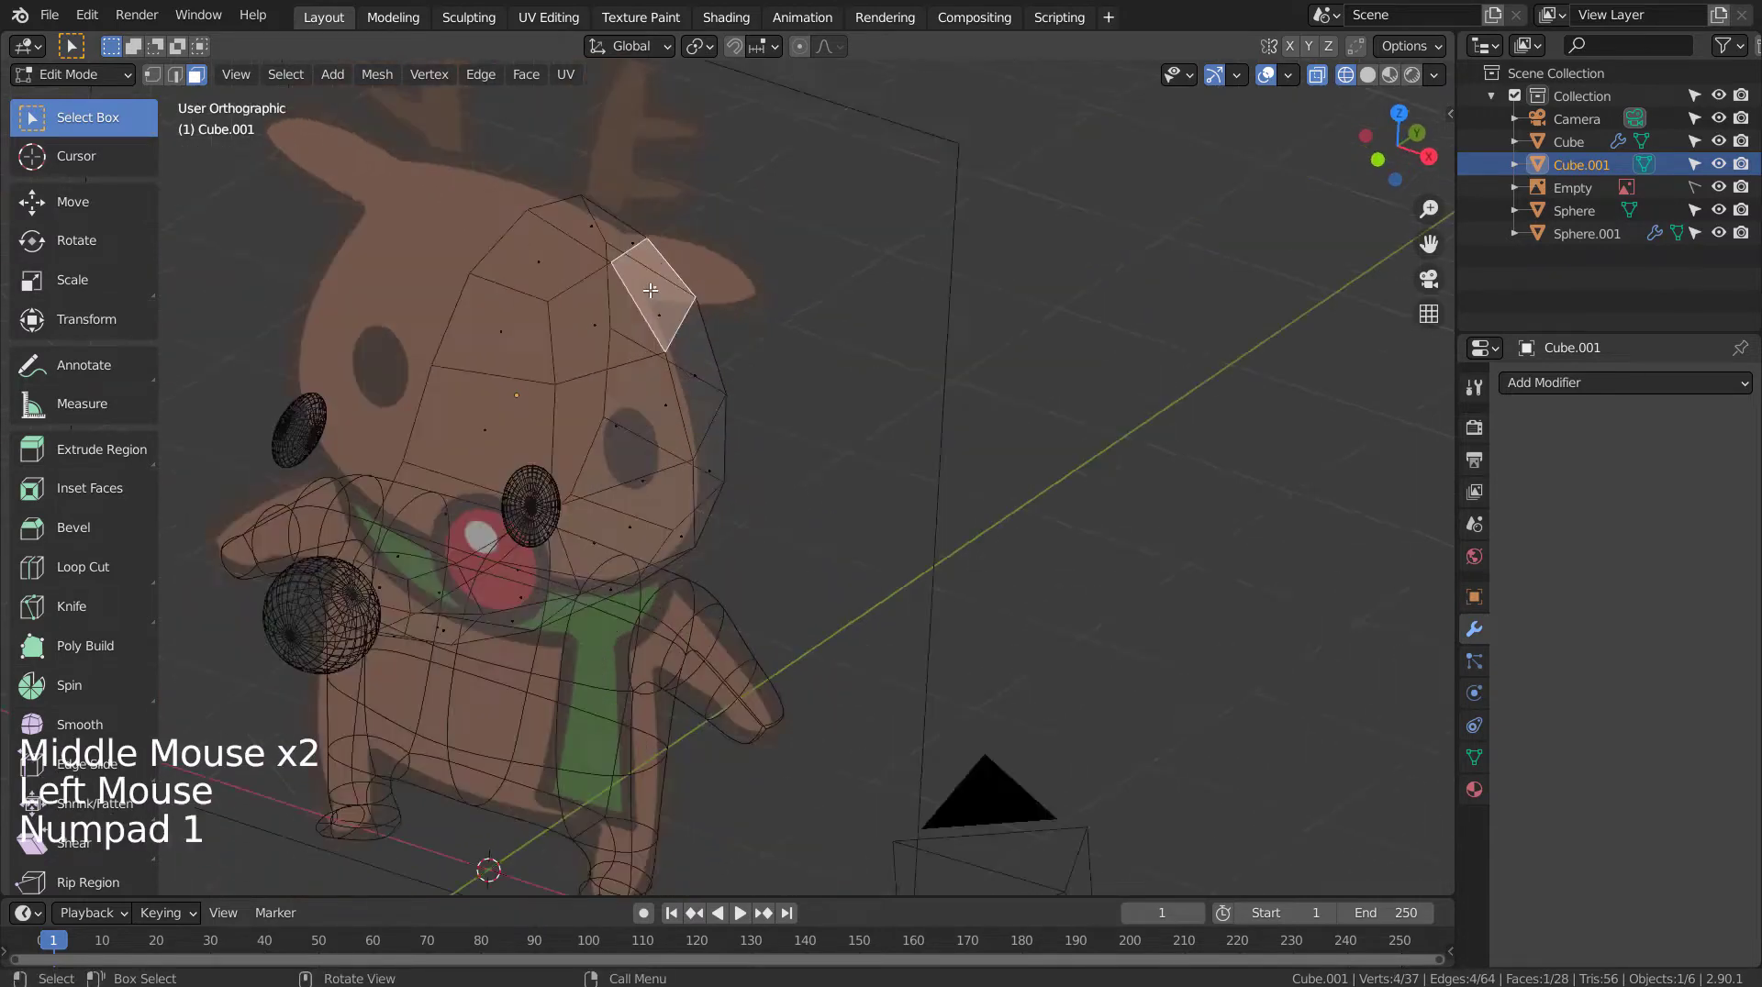
Step: Extrude an upper face into a tapered pointed ear, then re-smooth the head at level 3
key(e)
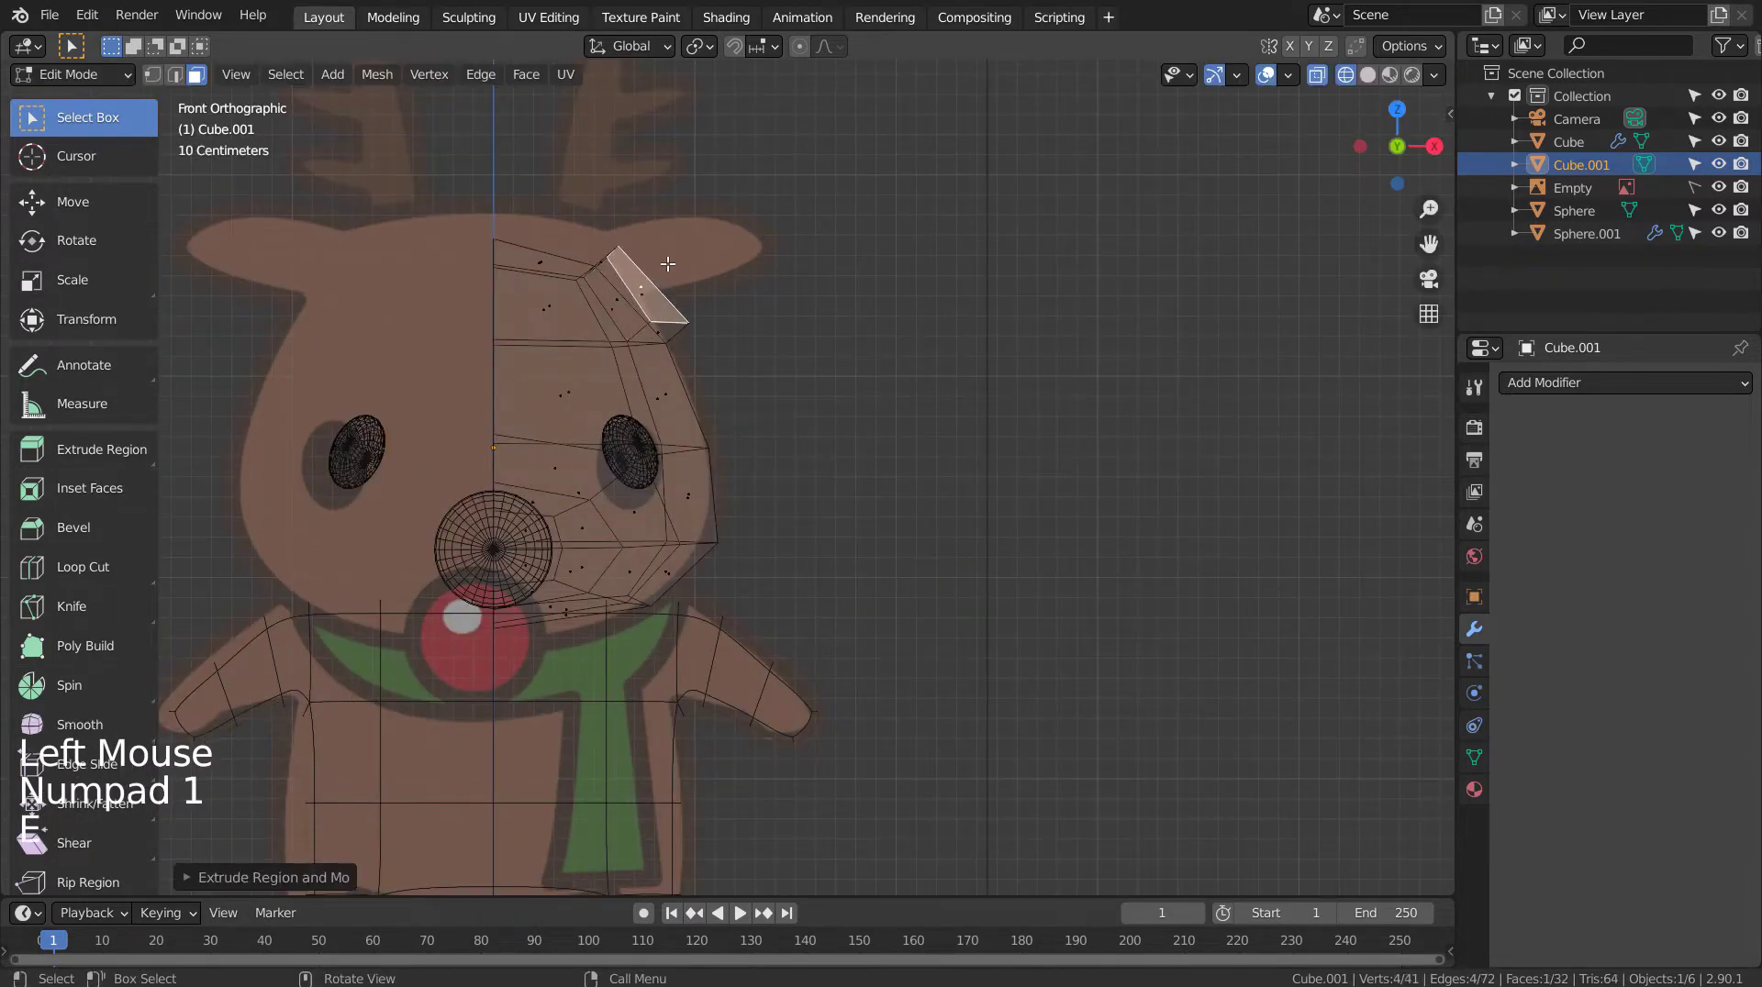
key(s)
key(e)
key(g)
key(s)
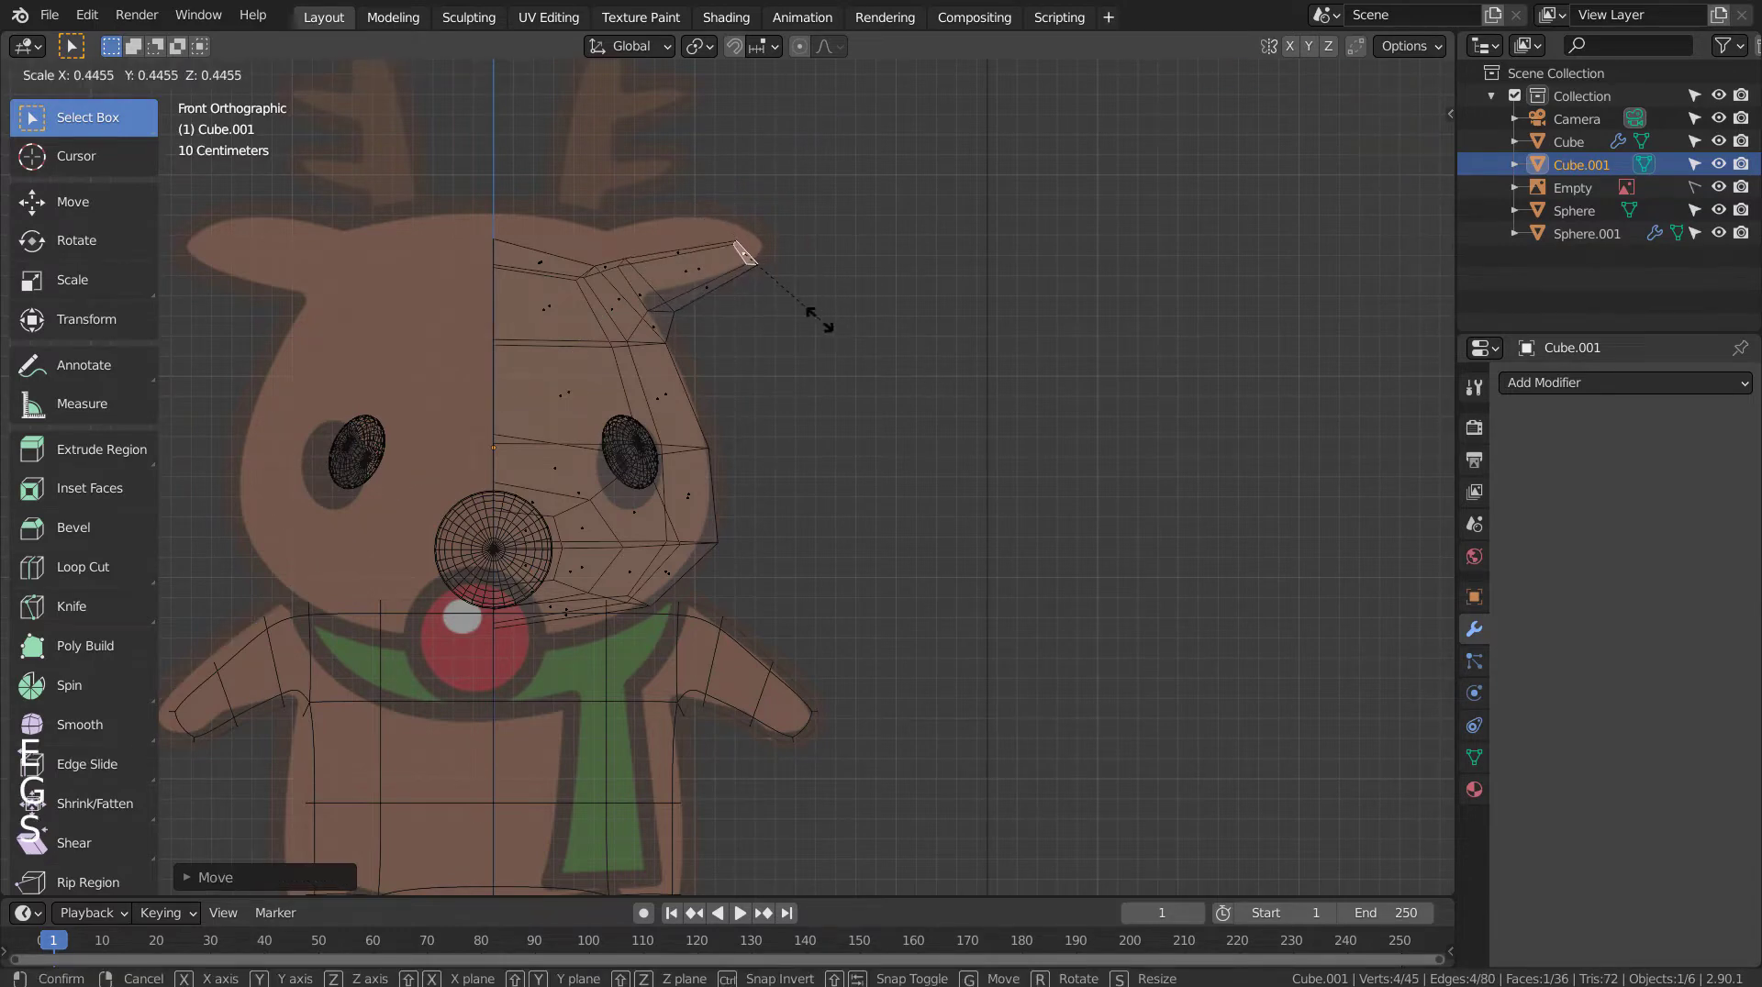
key(r)
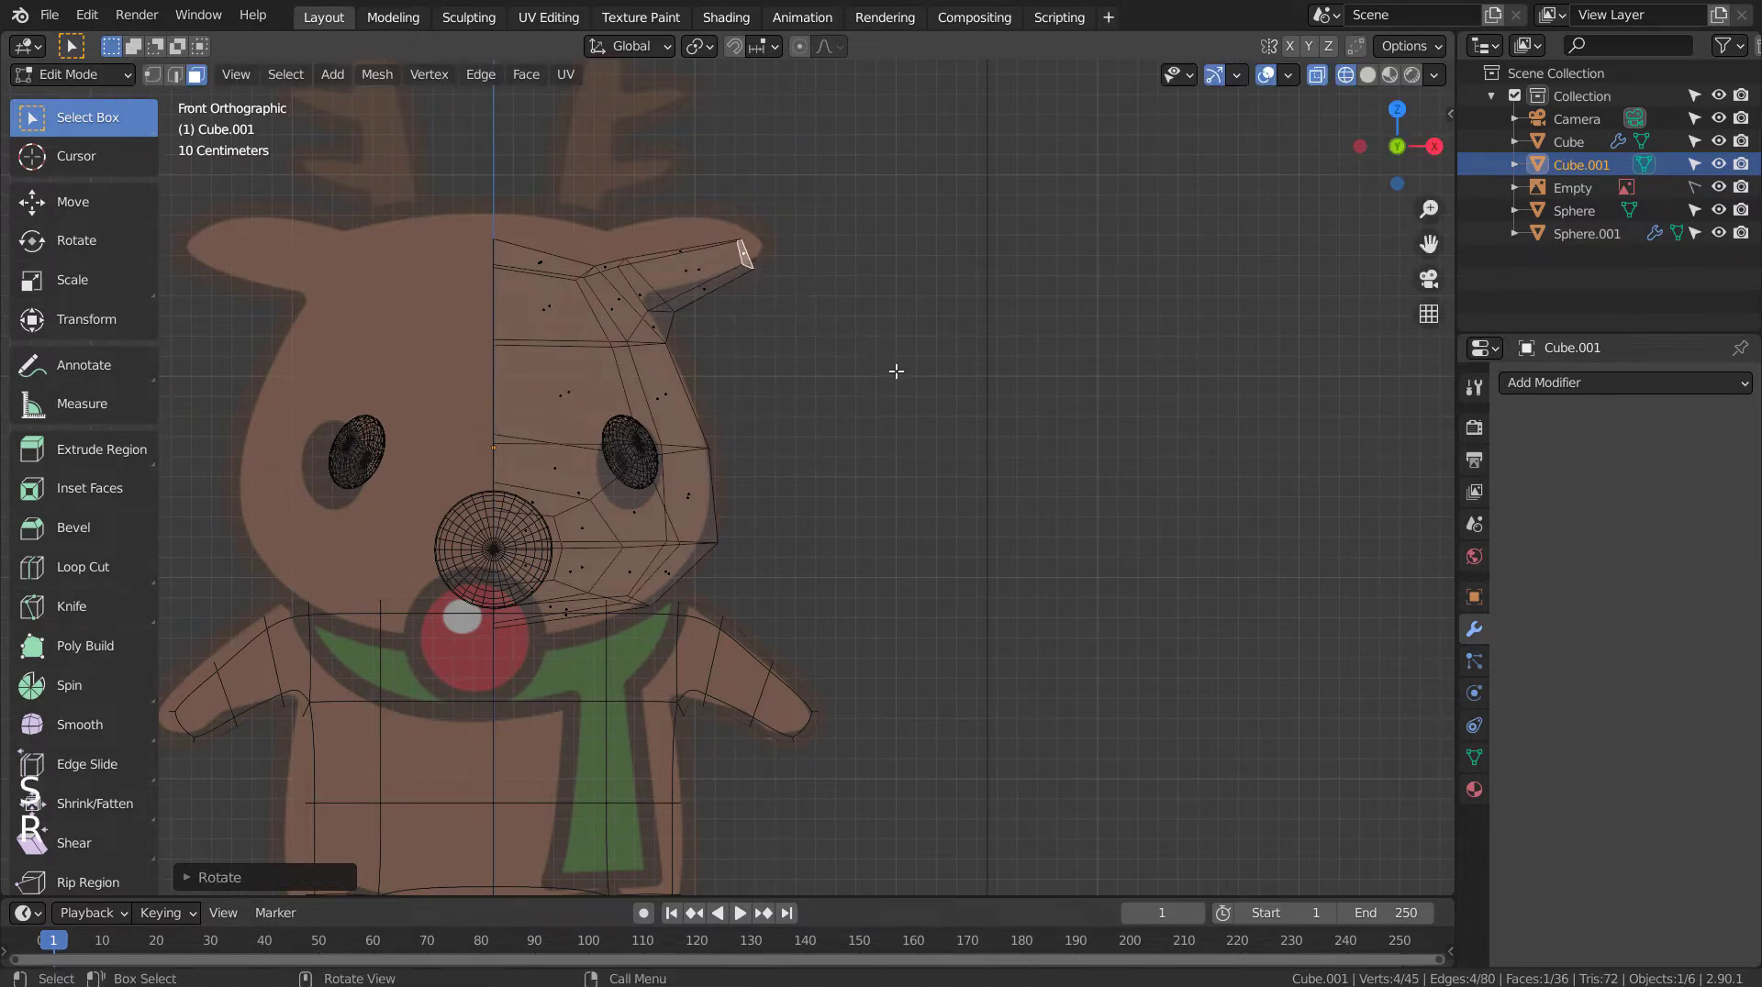
key(Tab)
key(ctrl+3)
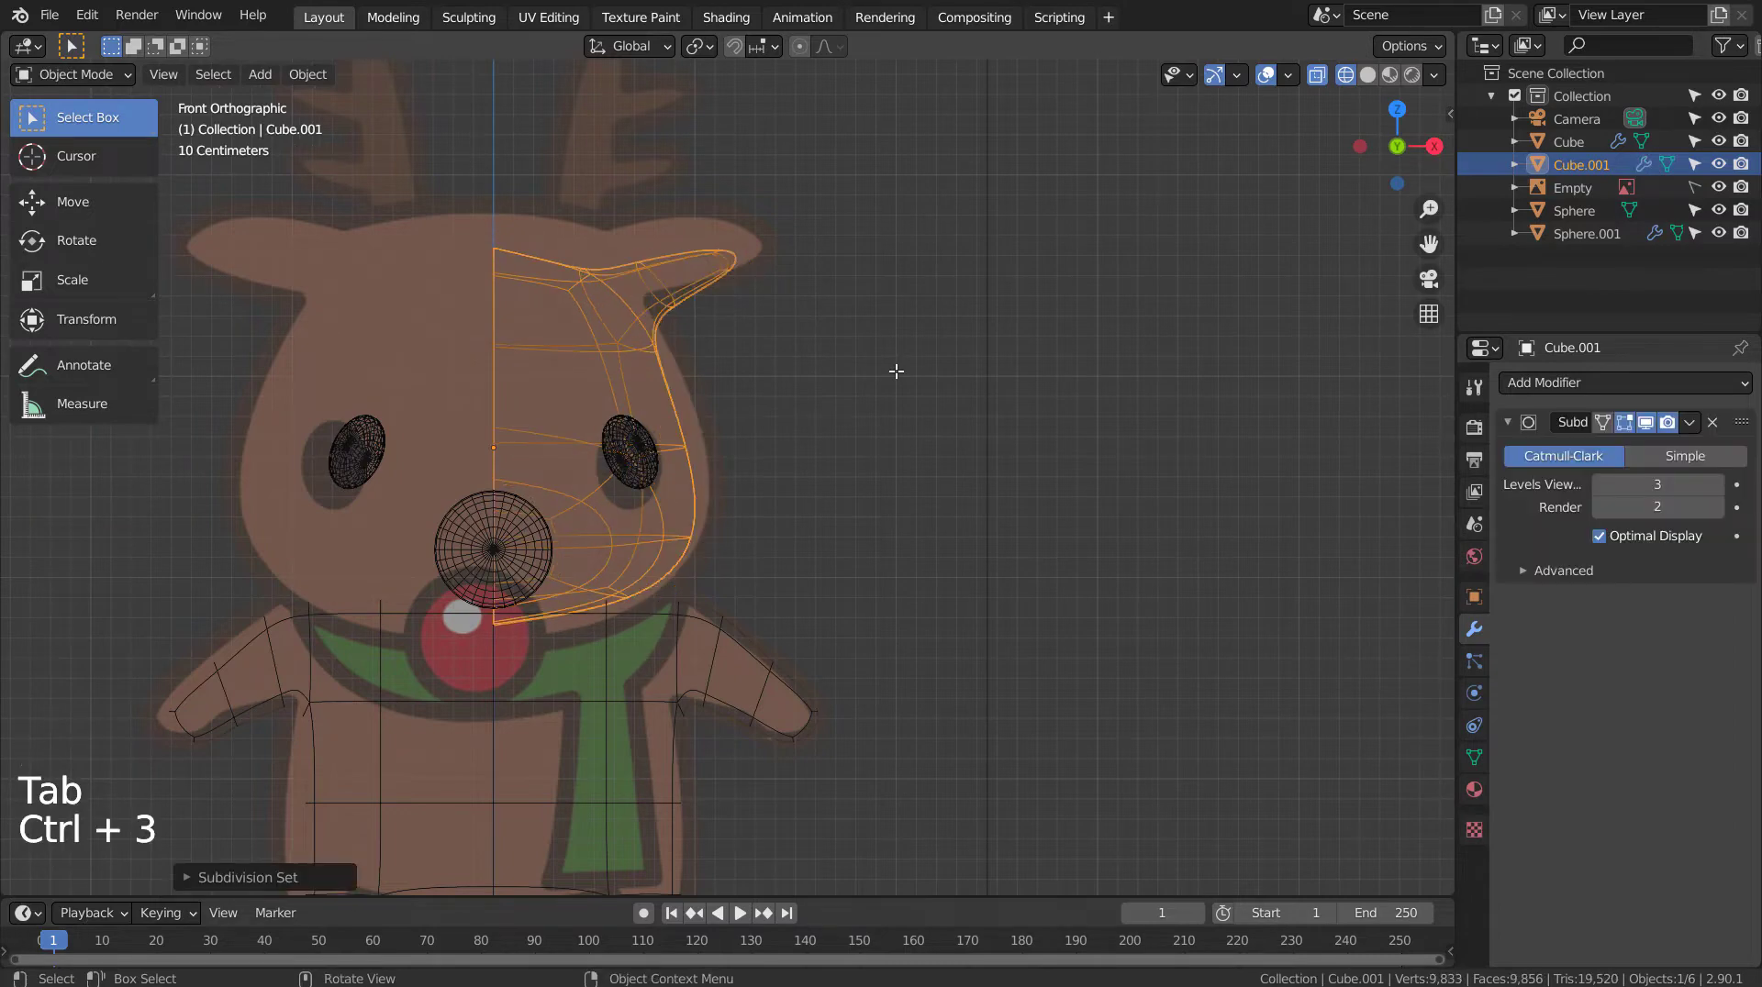
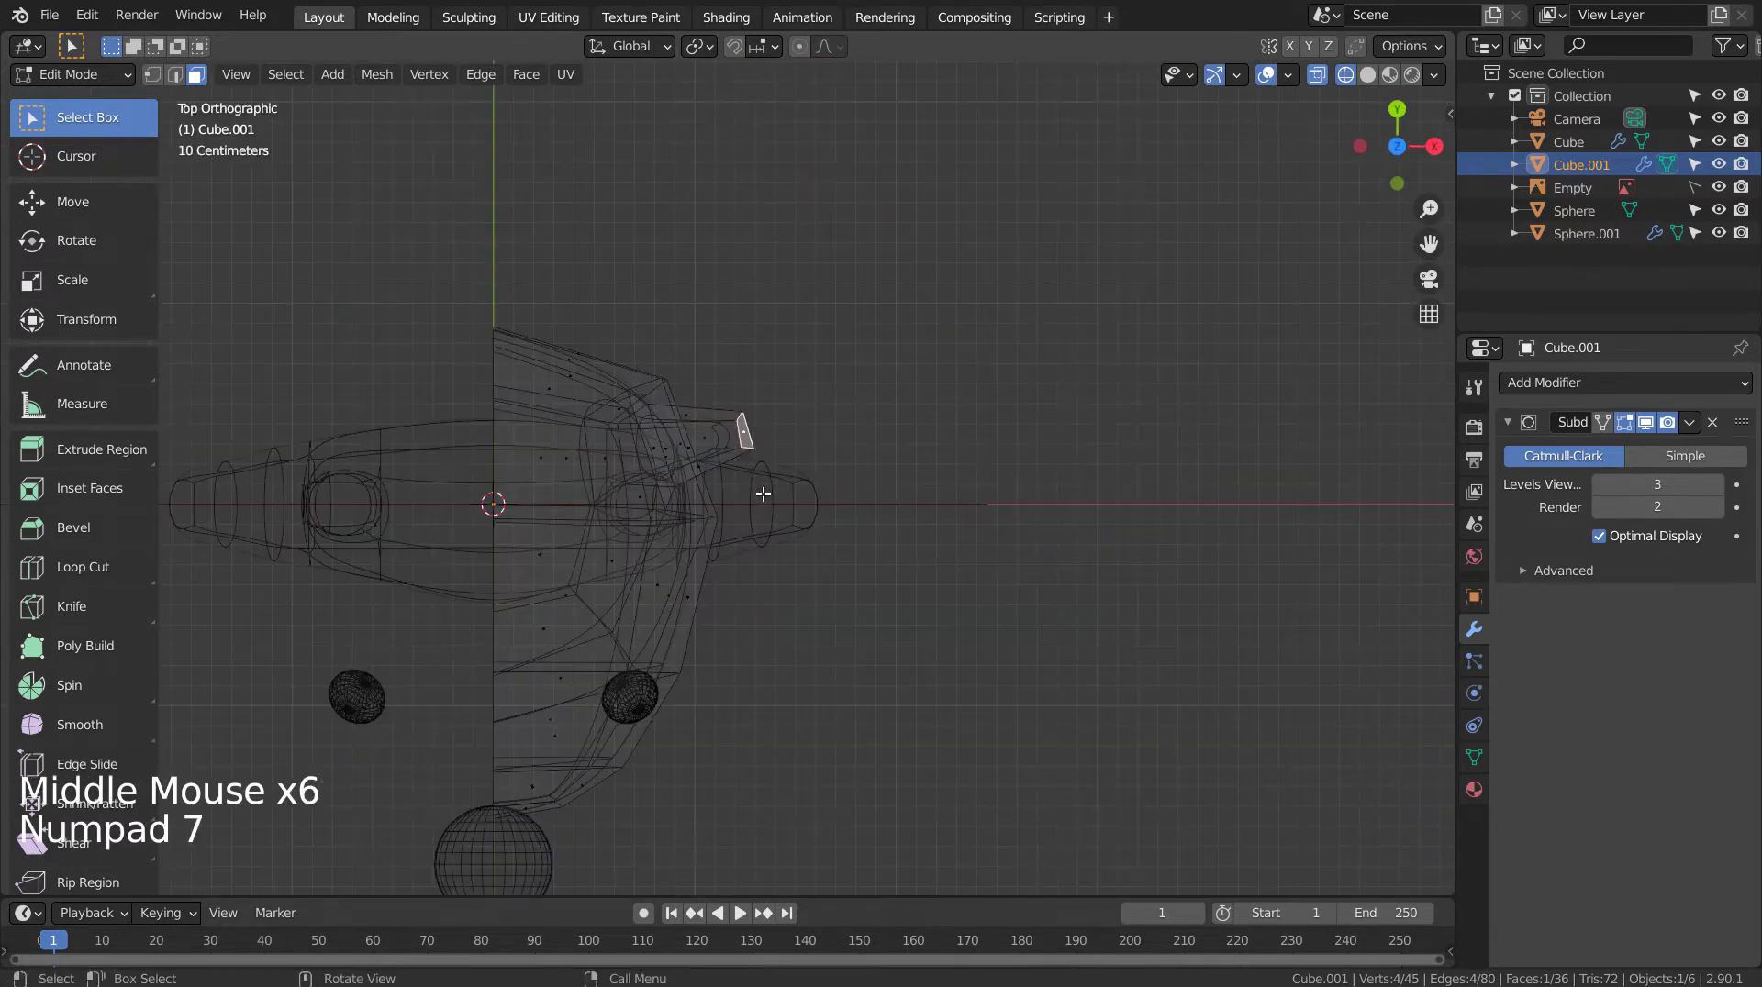
Step: Flatten the ear tip along Y and mirror the half-head, with Mirror placed before Subdivision
key(s)
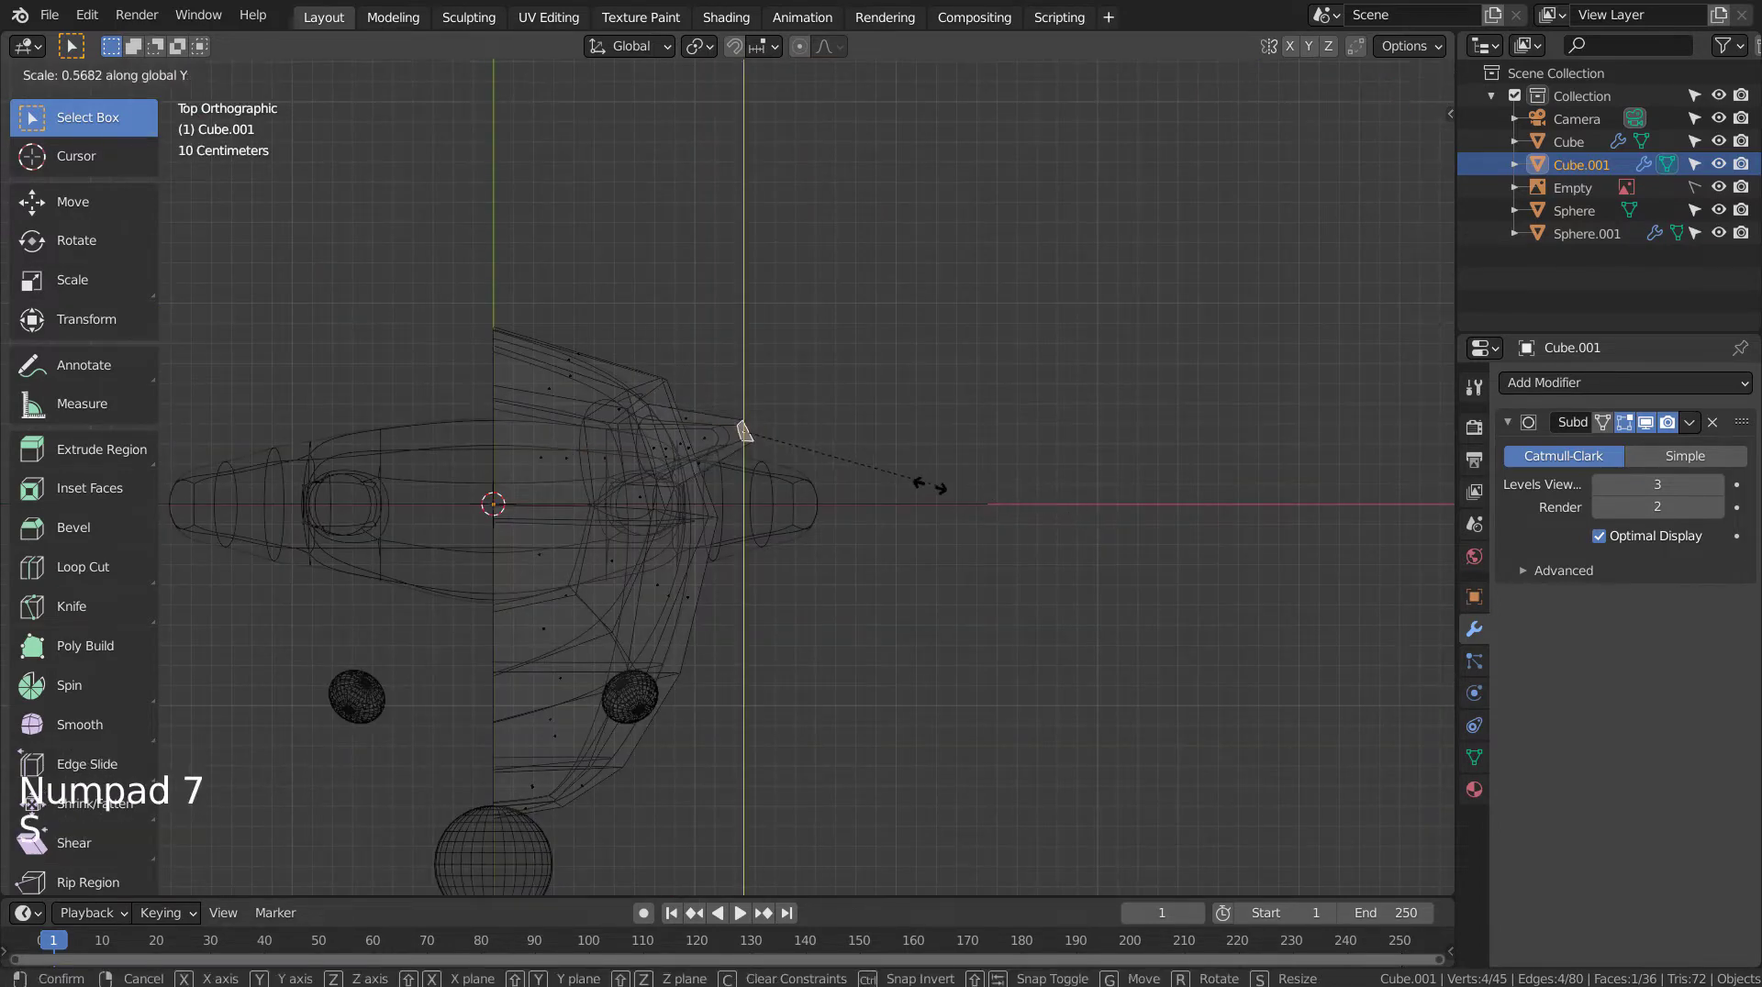
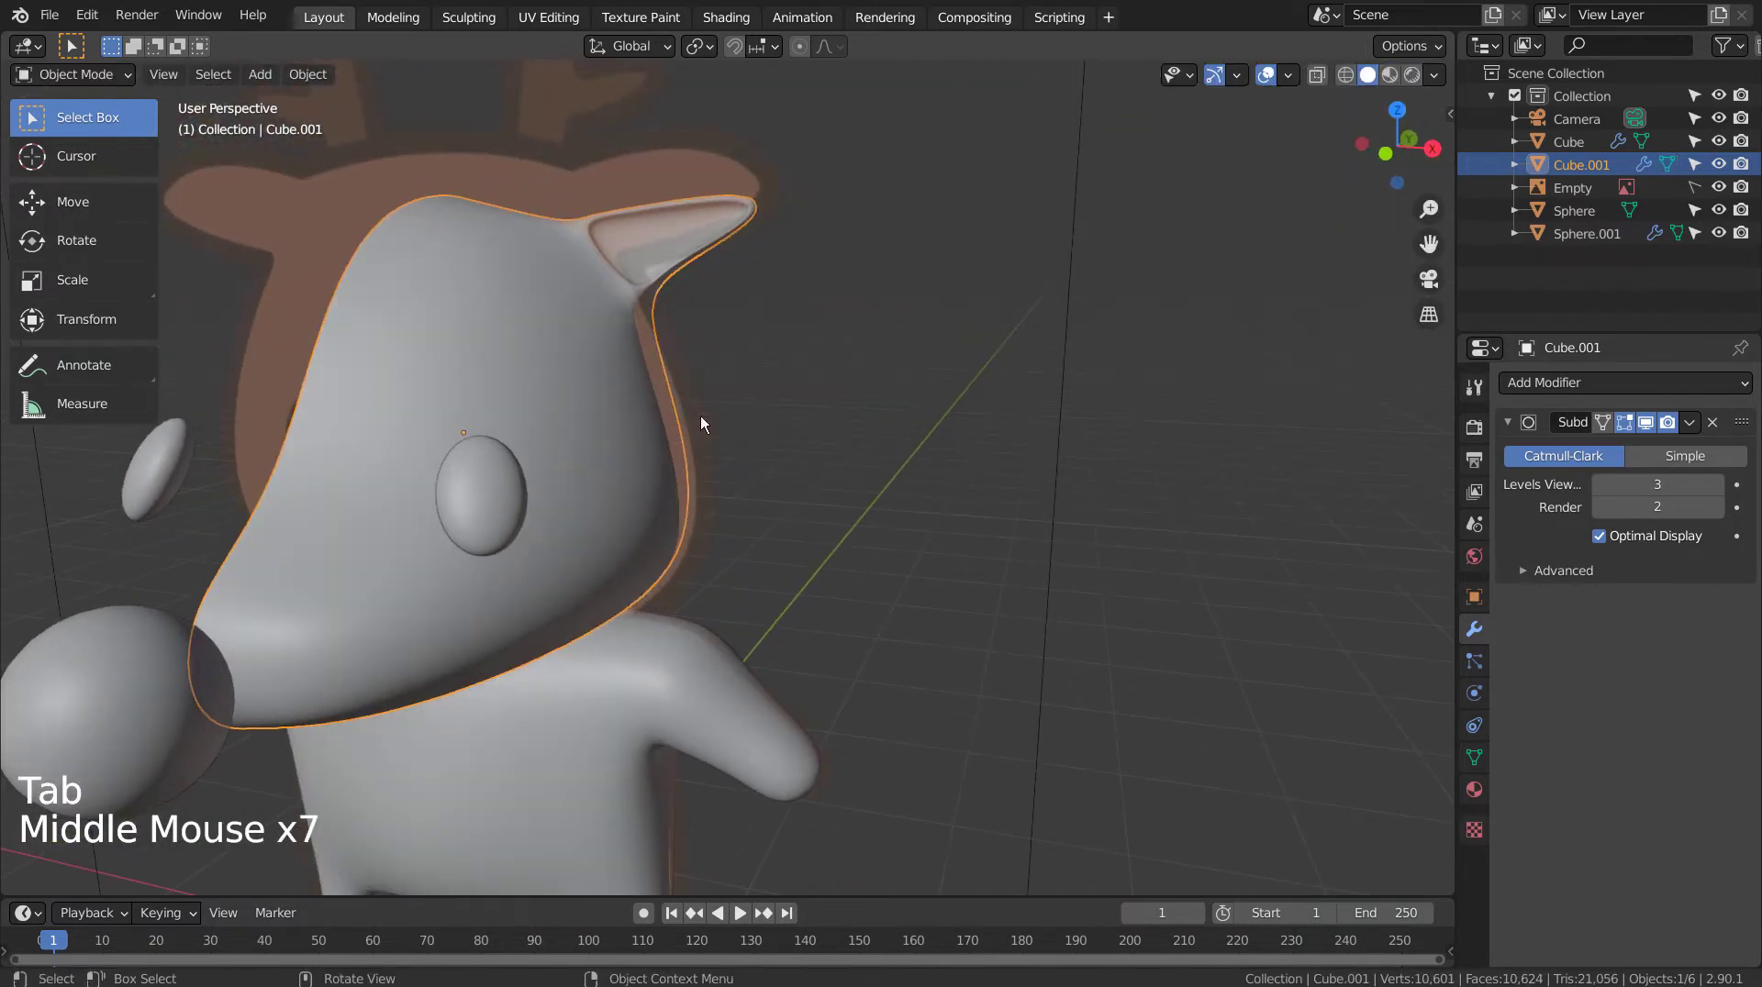
middle_click(800, 413)
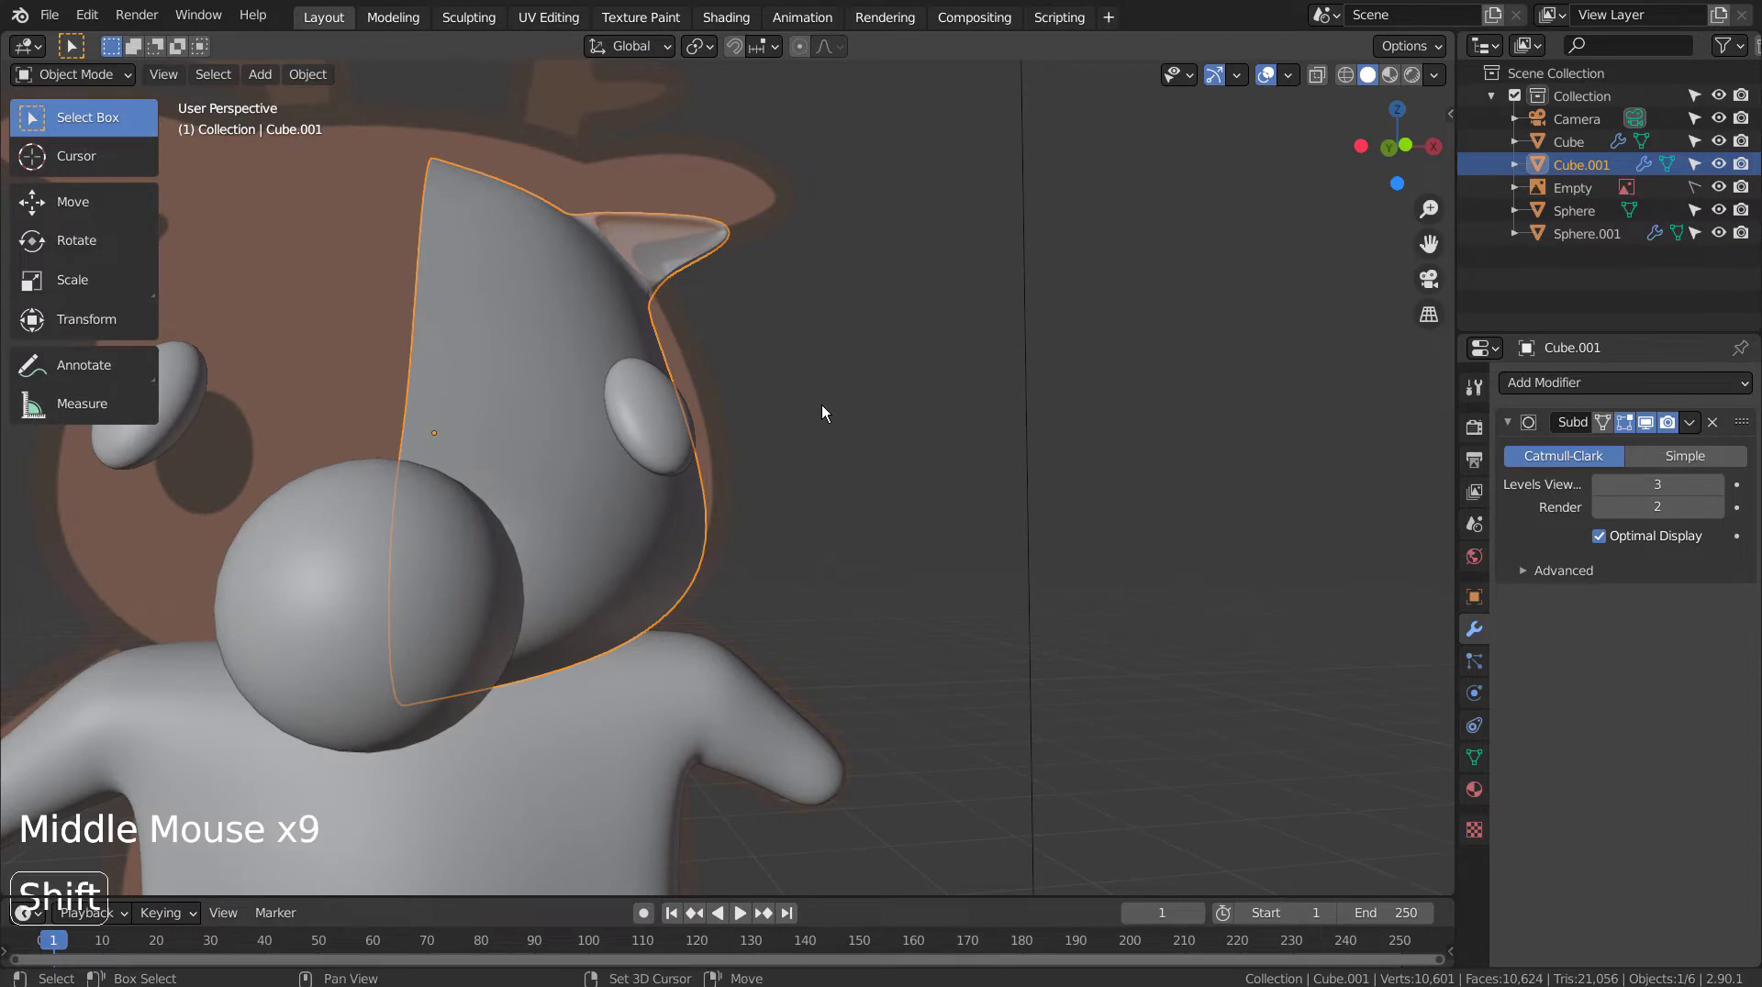
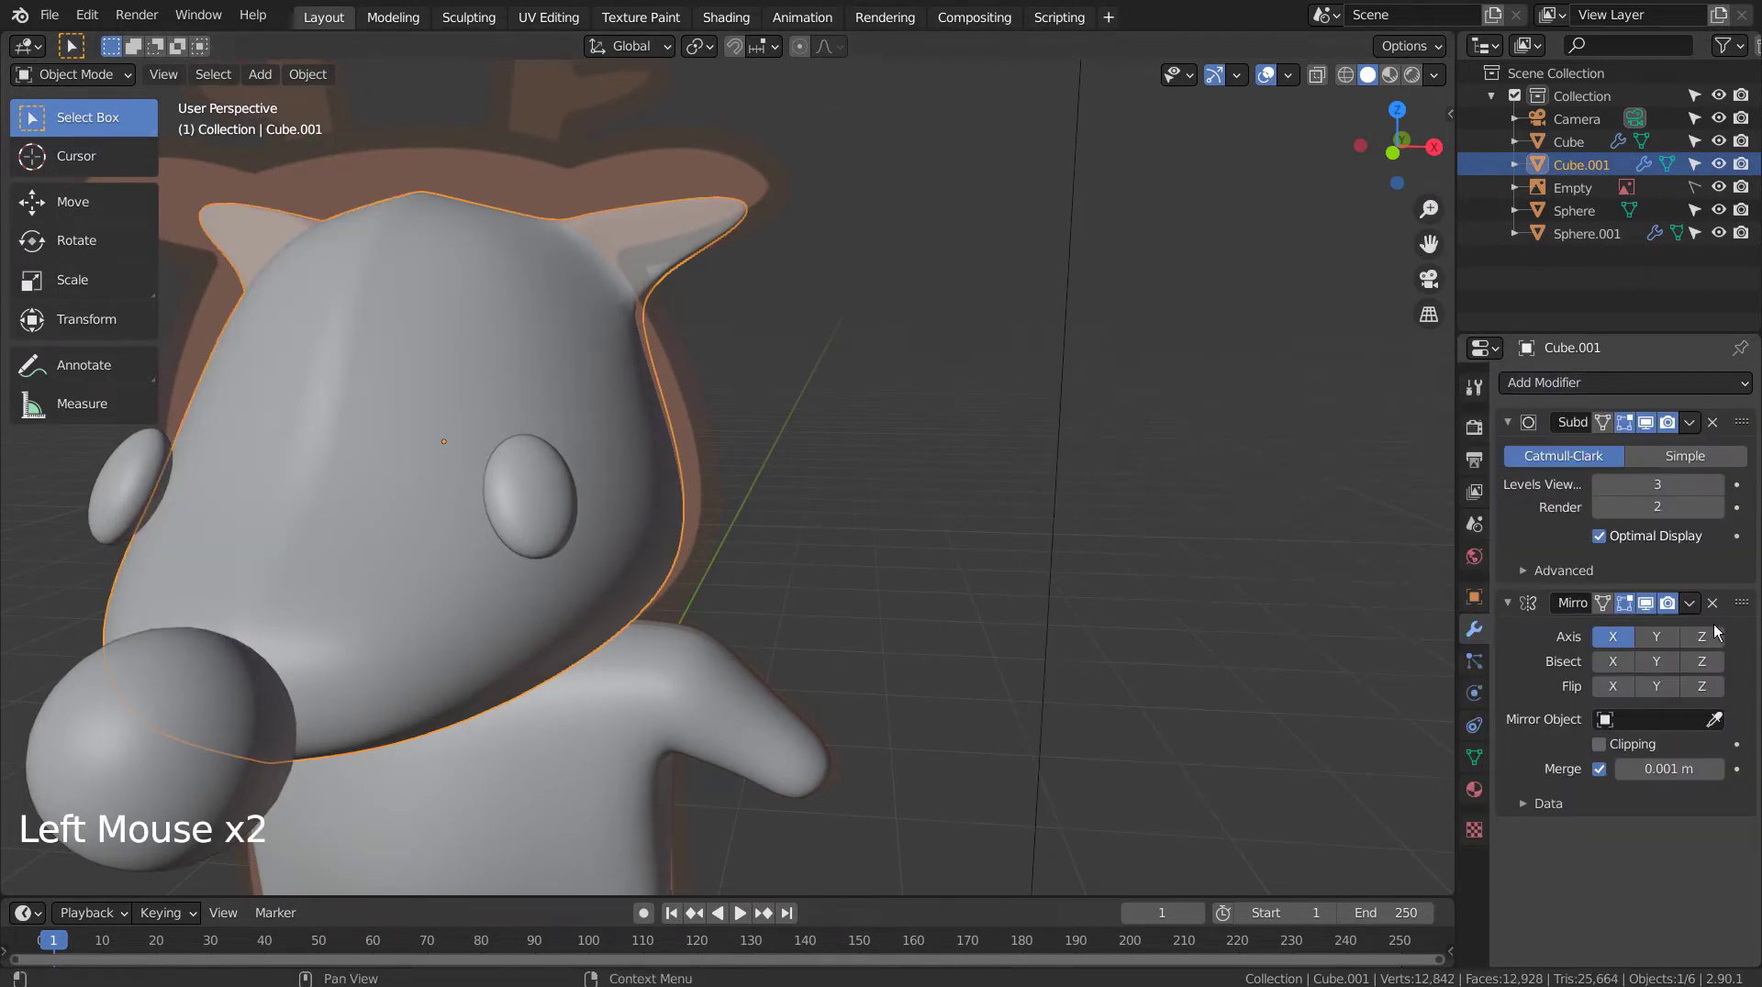
click(1743, 610)
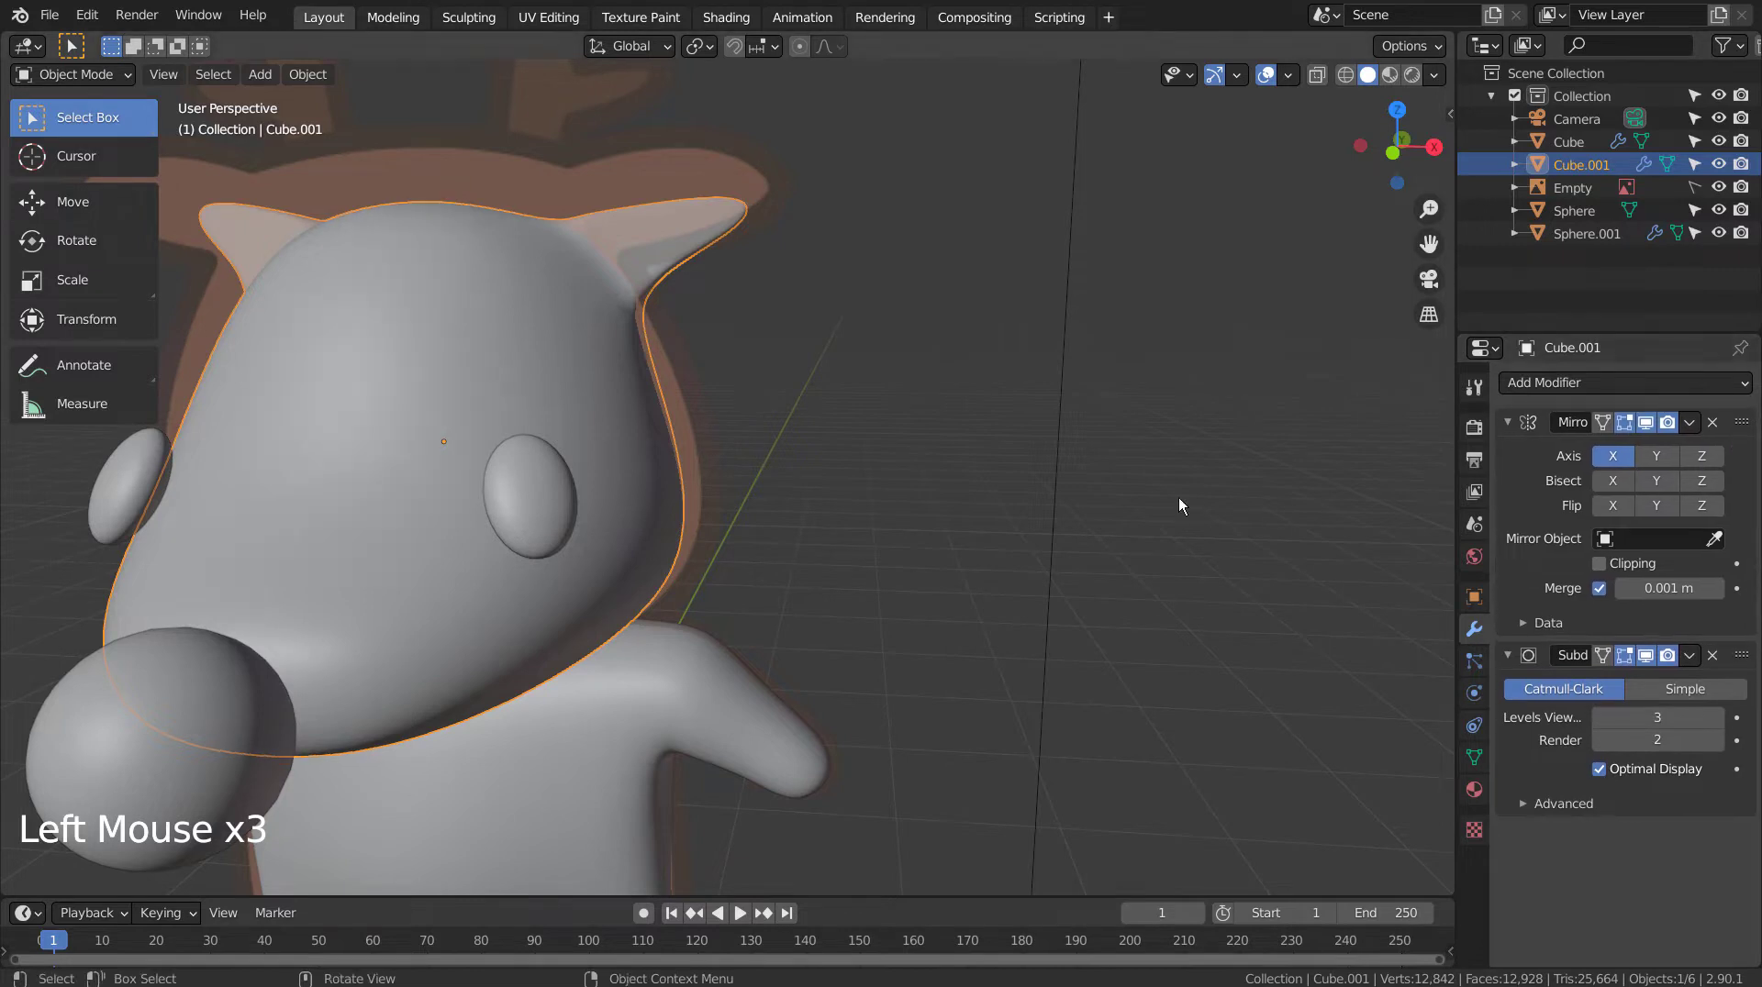
click(1170, 503)
scroll(down, 3)
click(643, 490)
scroll(down, 3)
click(621, 393)
Step: Enlarge the head slightly and raise the eyes along Z
key(KP_1)
key(s)
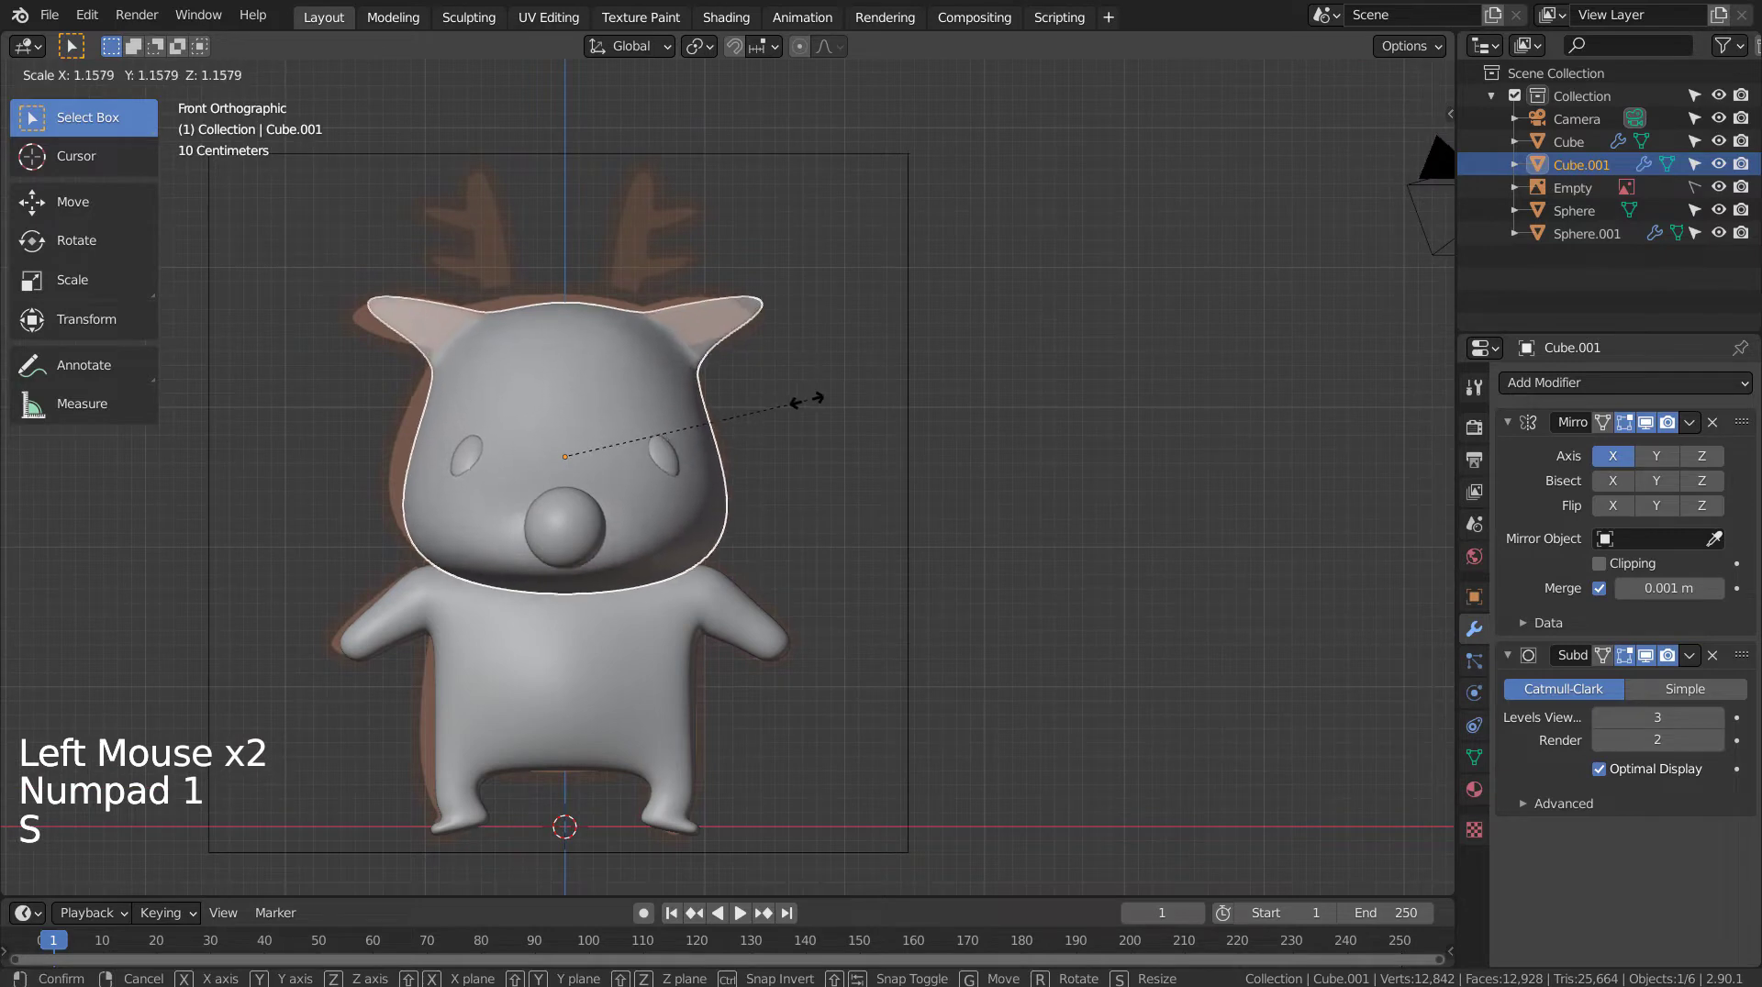
key(g)
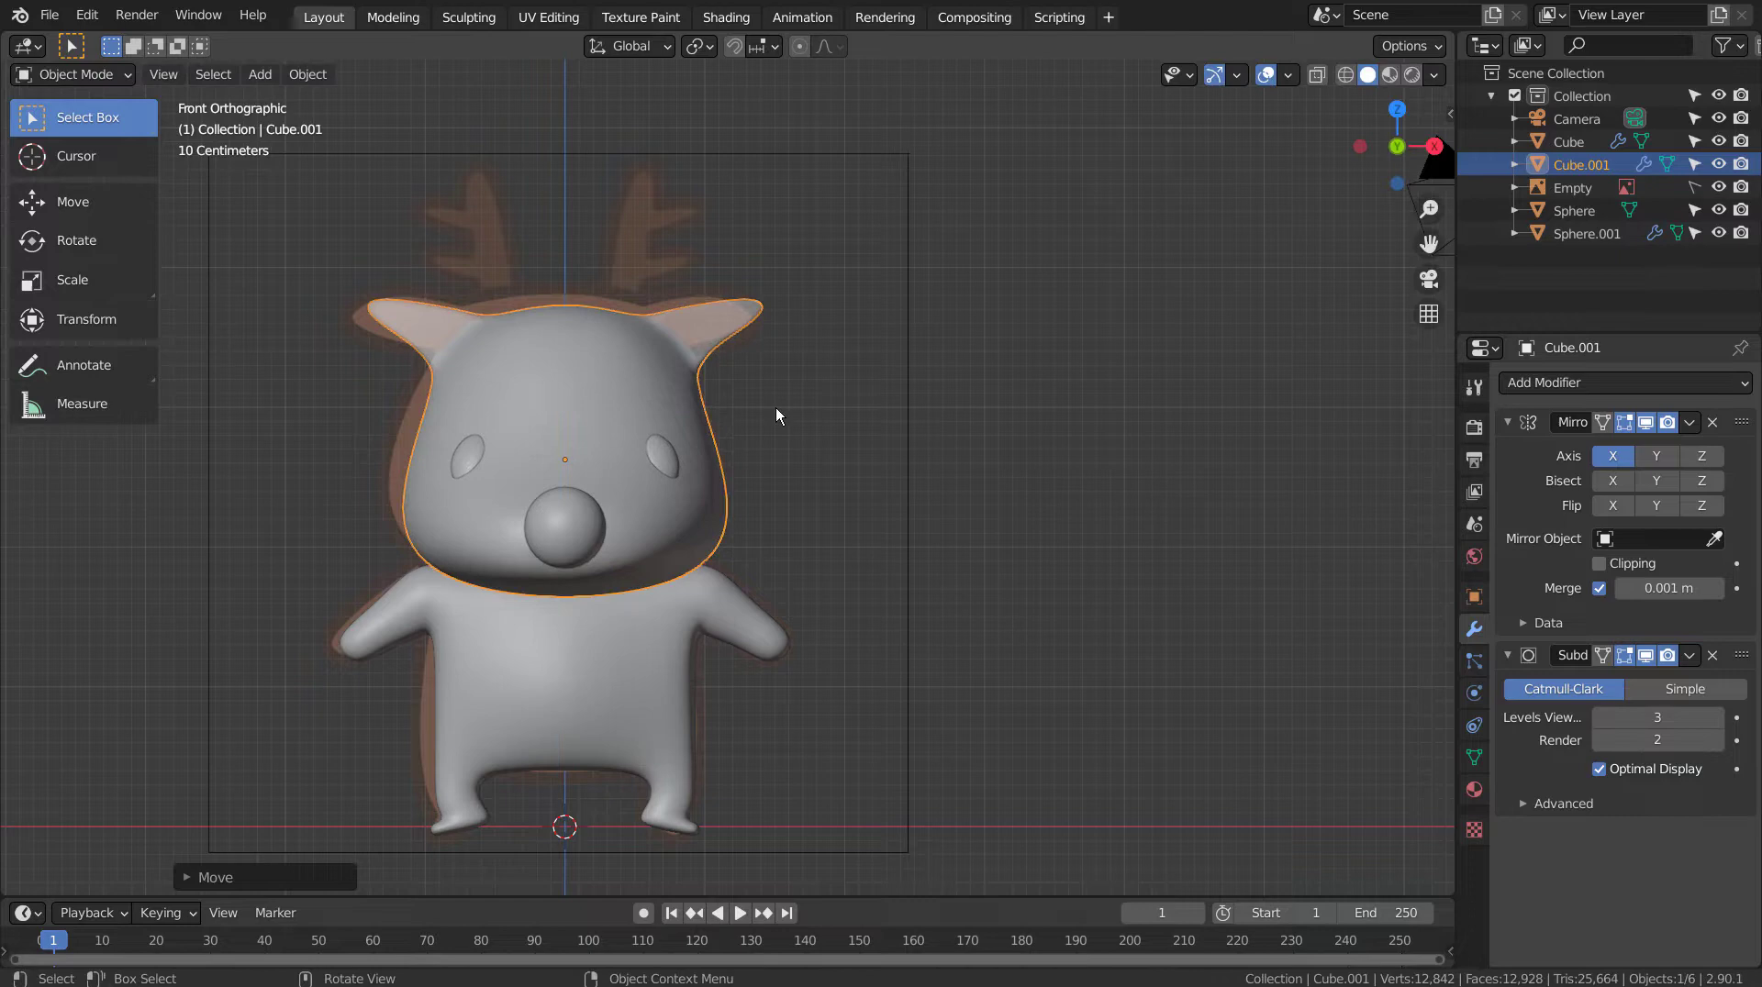
click(675, 457)
key(g)
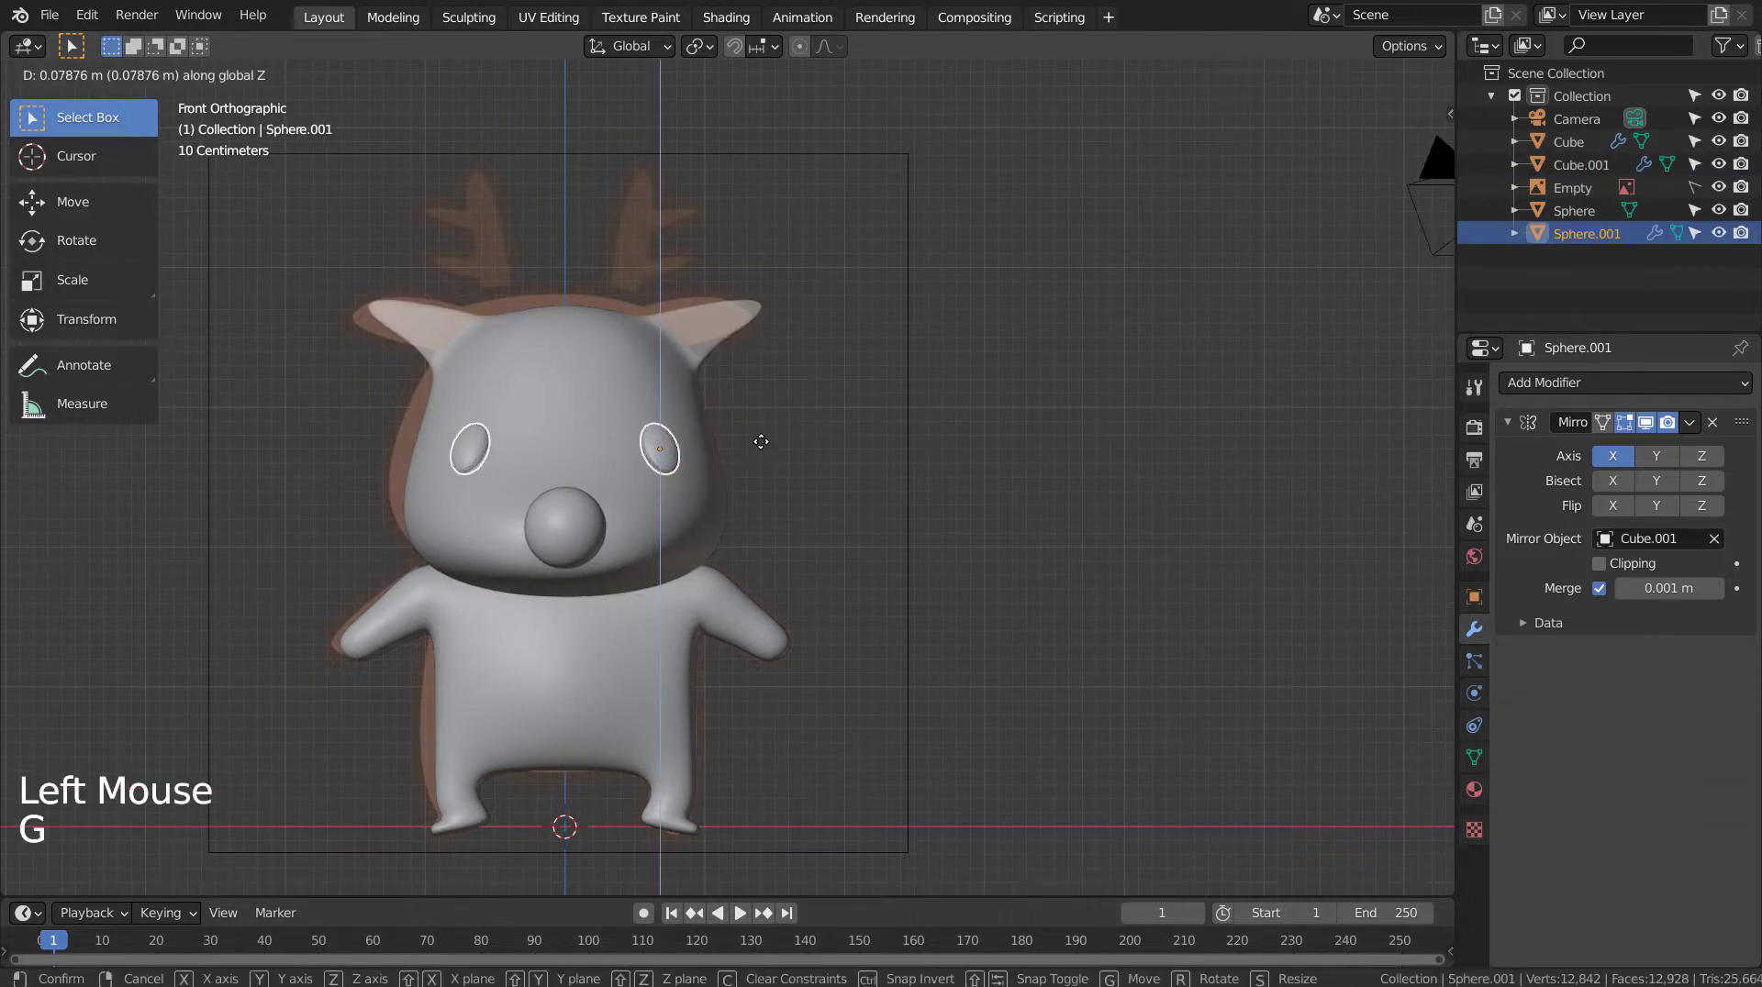
Step: Inspect the reindeer from all sides, then add a third cube from the front view
key(KP_3)
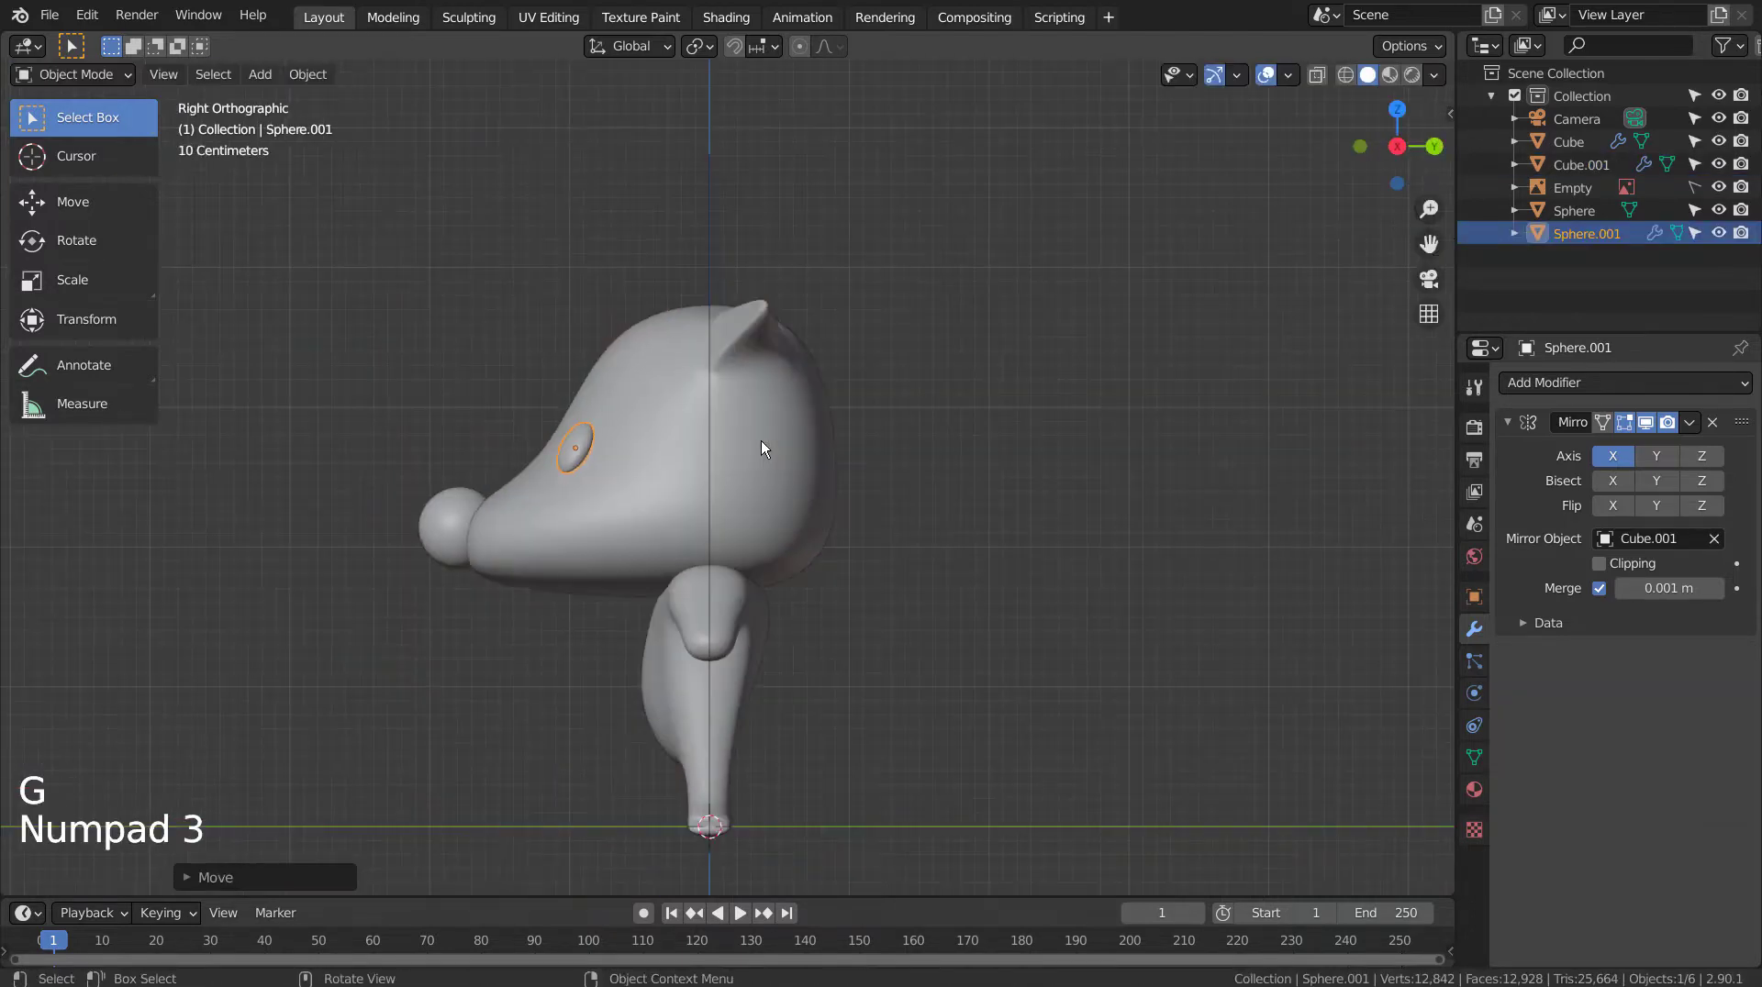
middle_click(648, 528)
middle_click(703, 525)
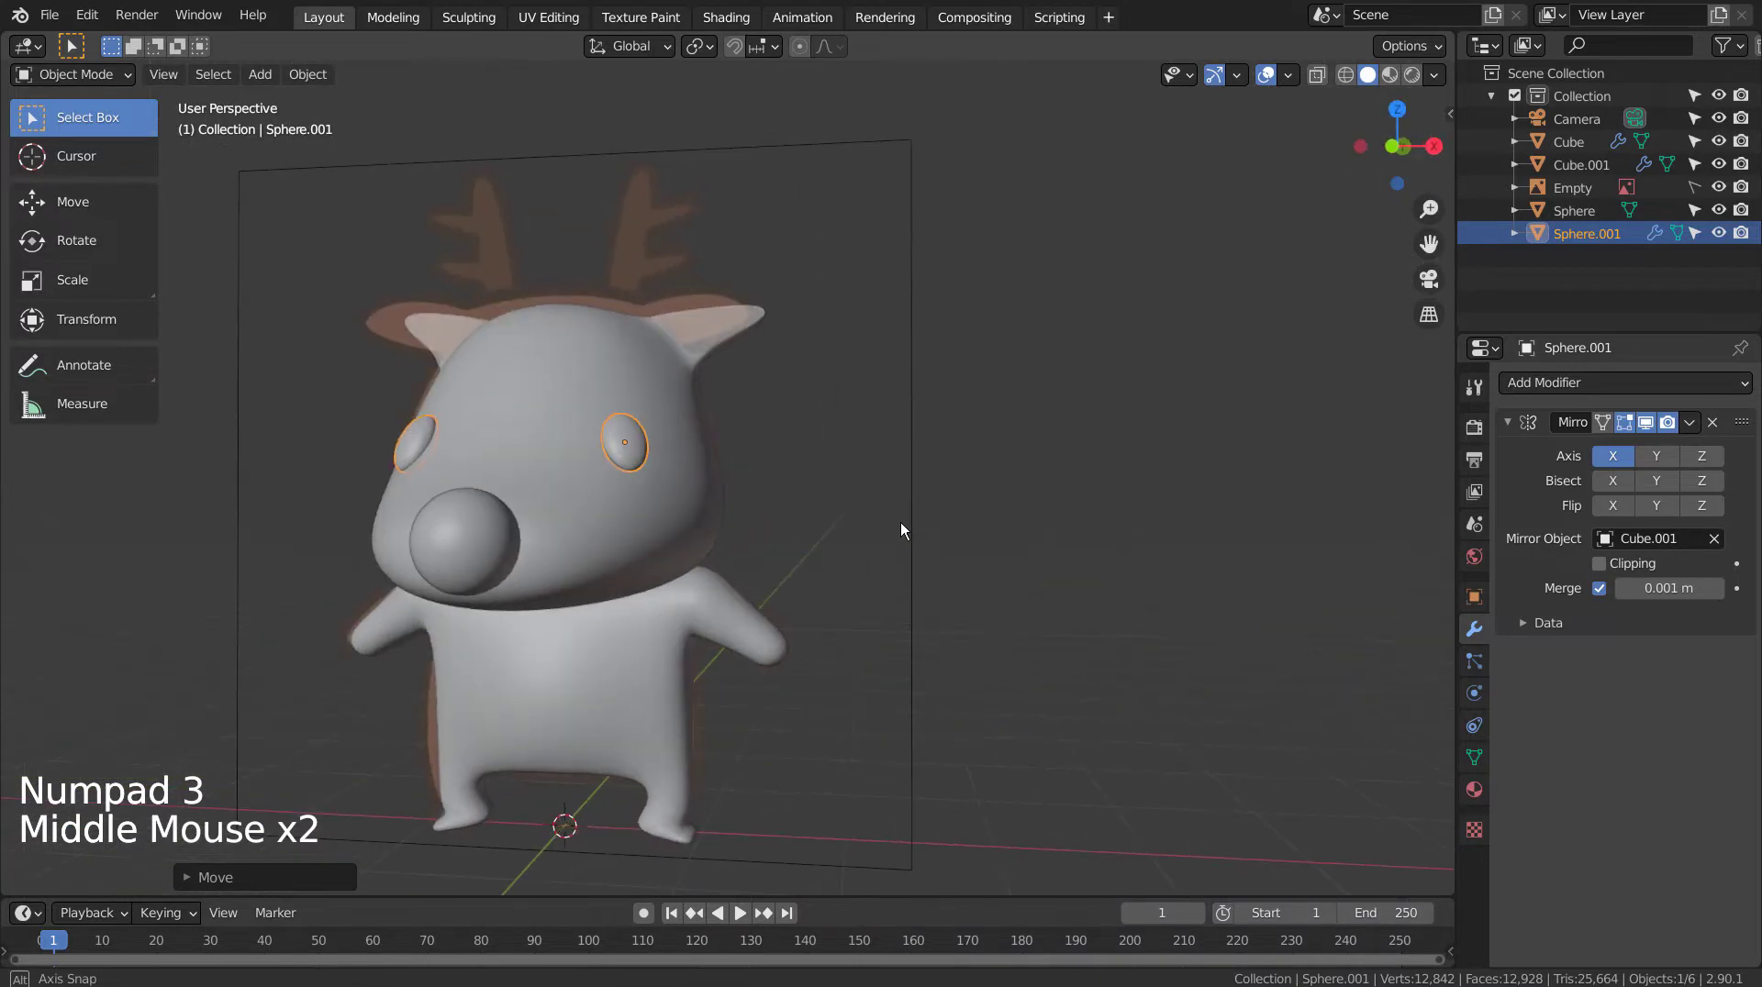
click(908, 527)
middle_click(883, 551)
middle_click(936, 551)
key(KP_1)
click(936, 548)
Step: Add a new cube and shrink it down to antler size
key(shift+a)
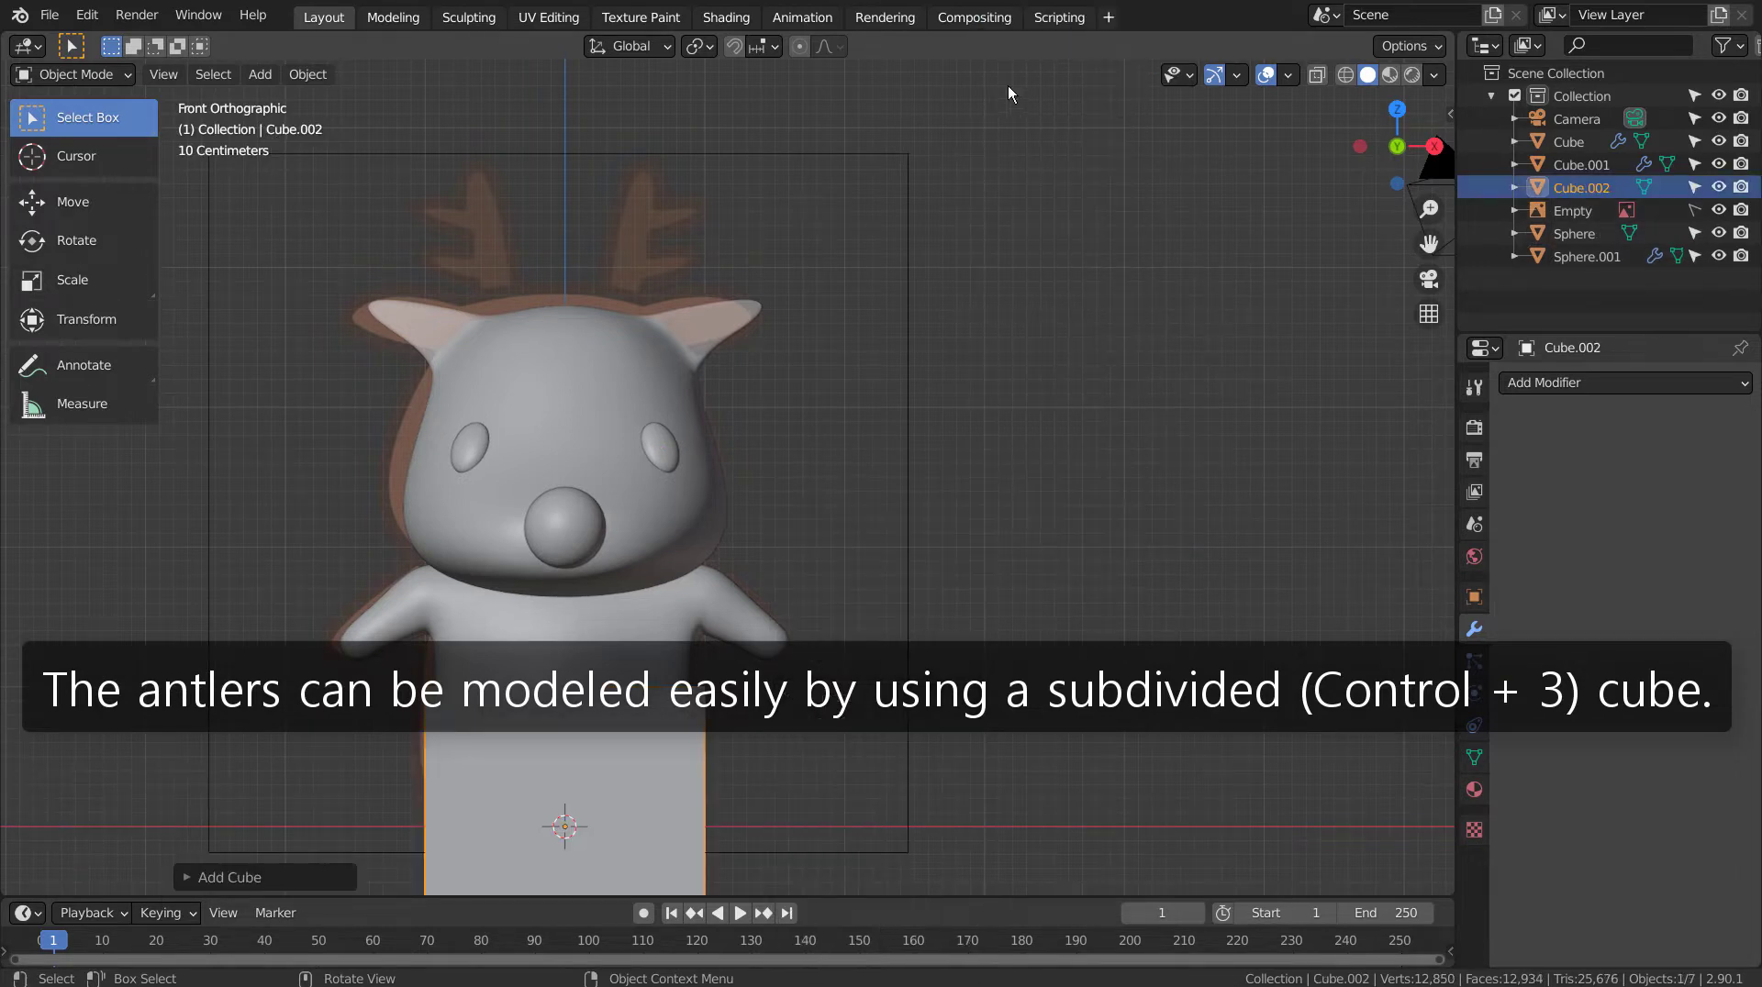
key(s)
key(g)
key(shift+z)
key(s)
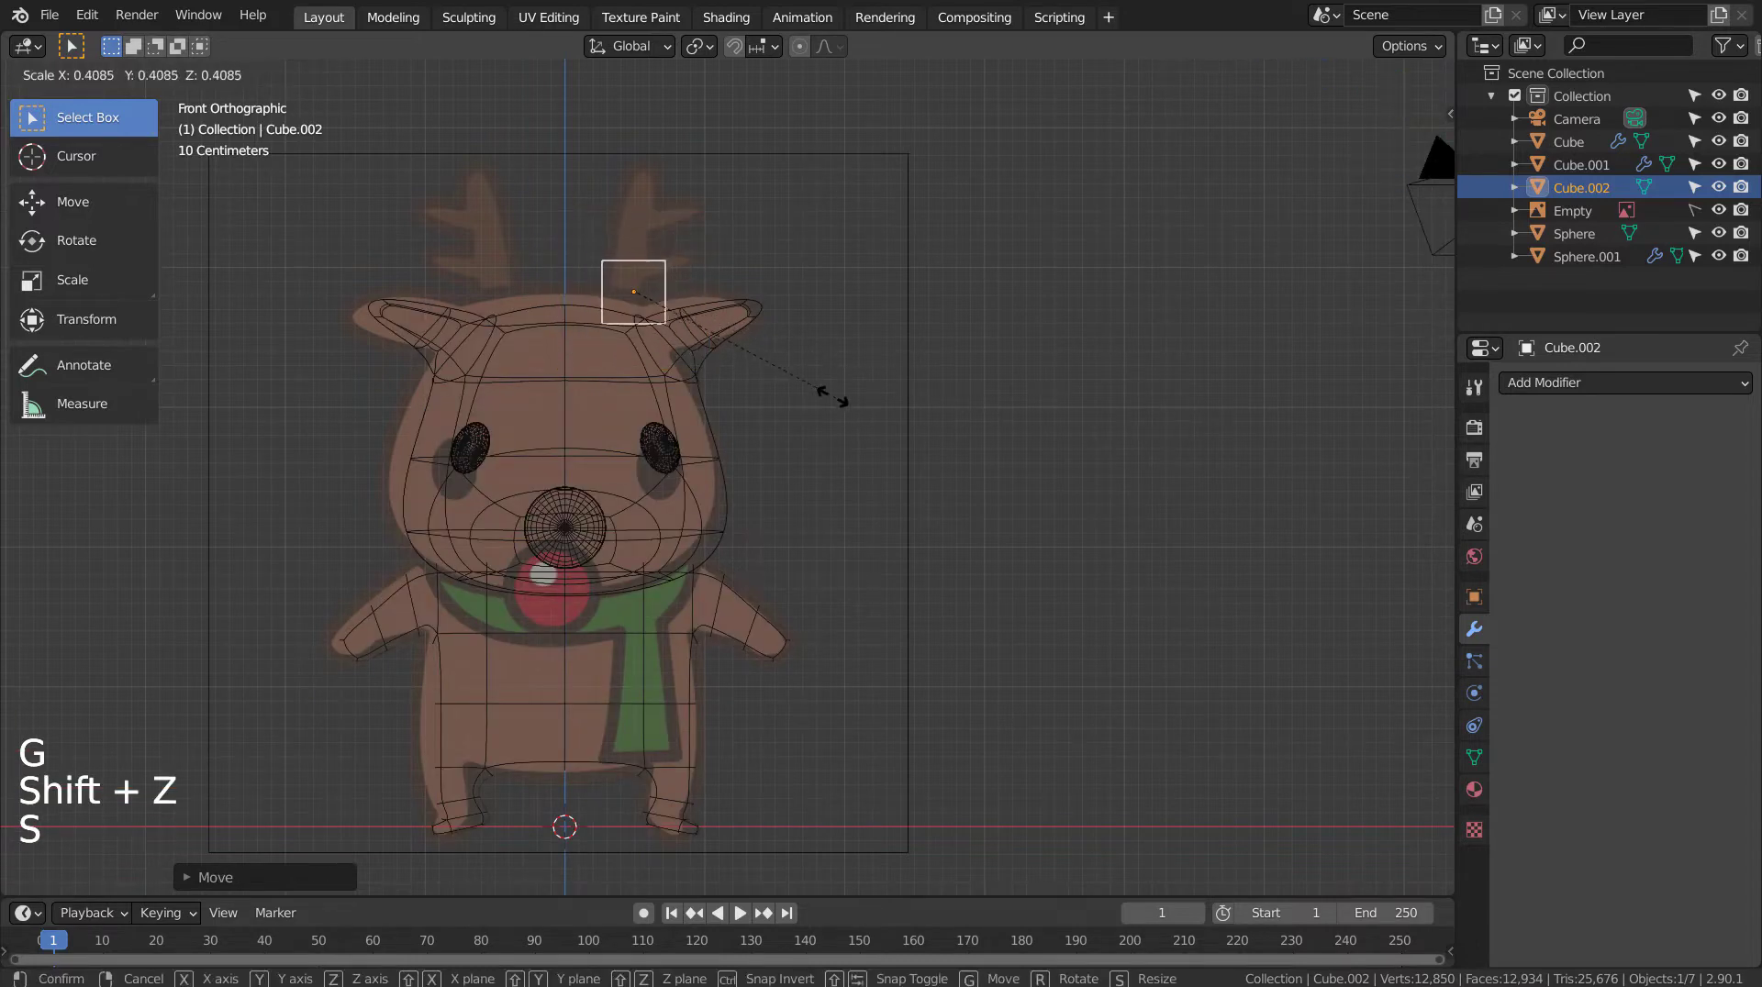
key(KP_3)
Step: From the side view, move the small cube up to the top of the head
key(KP_2)
key(KP_3)
key(KP_3)
key(g)
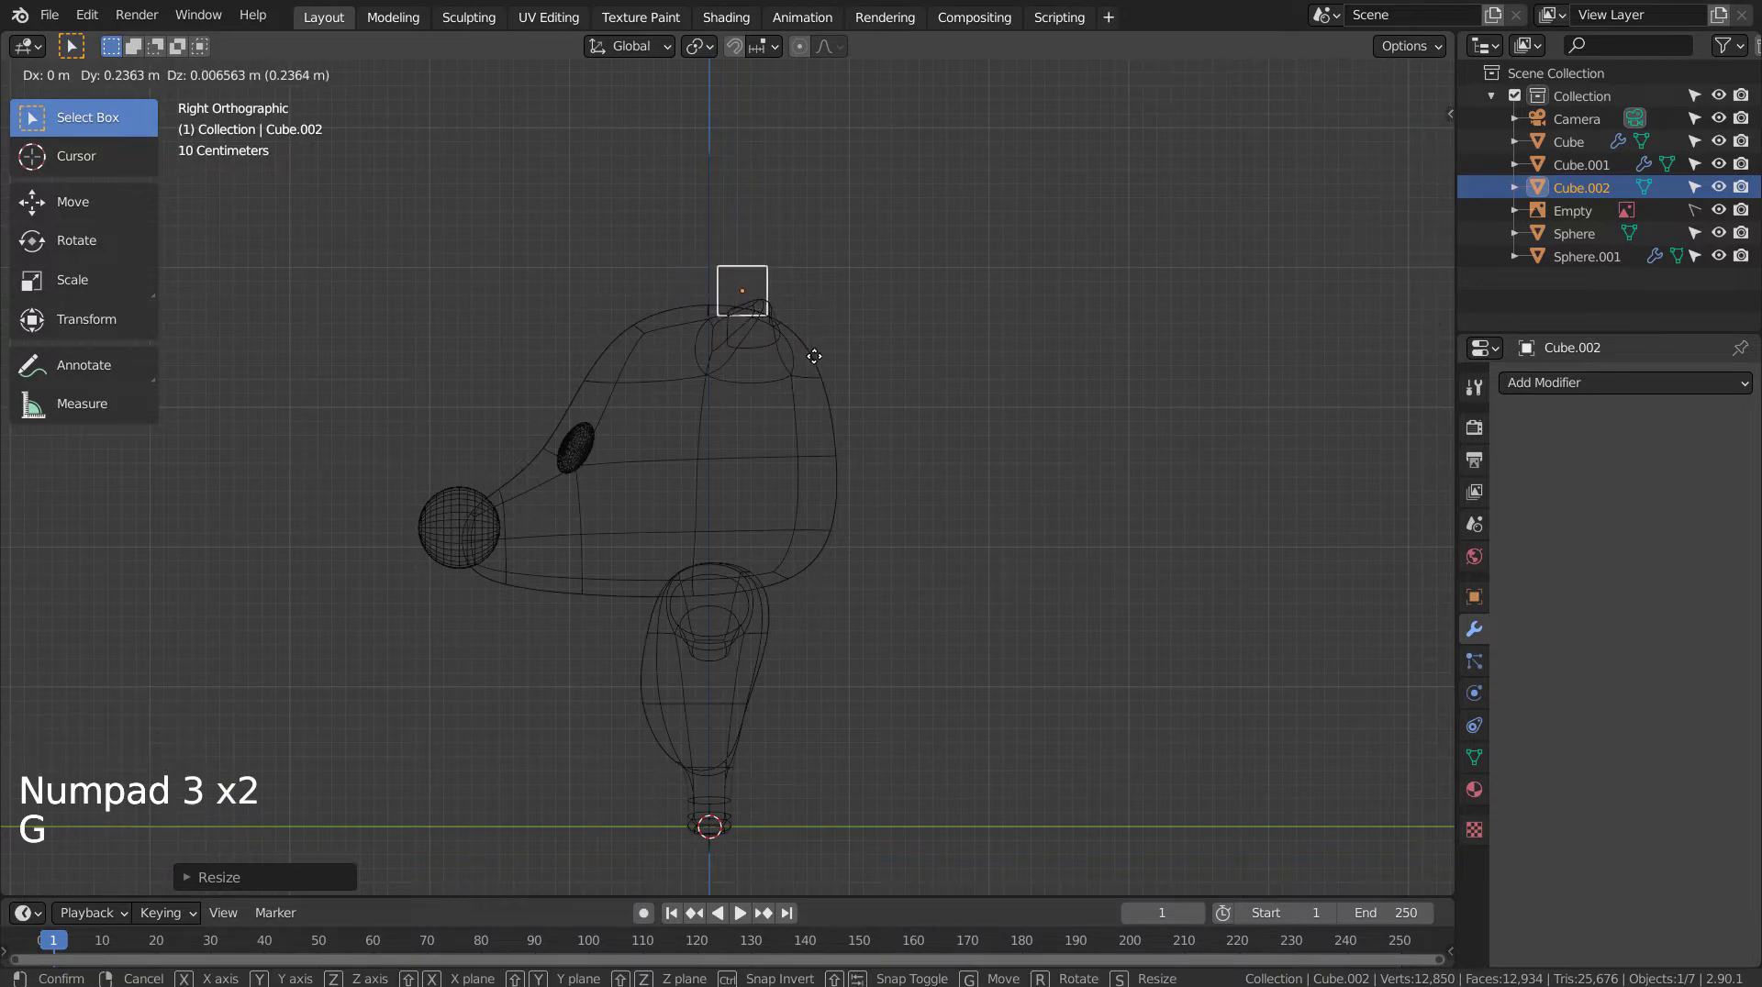
key(KP_1)
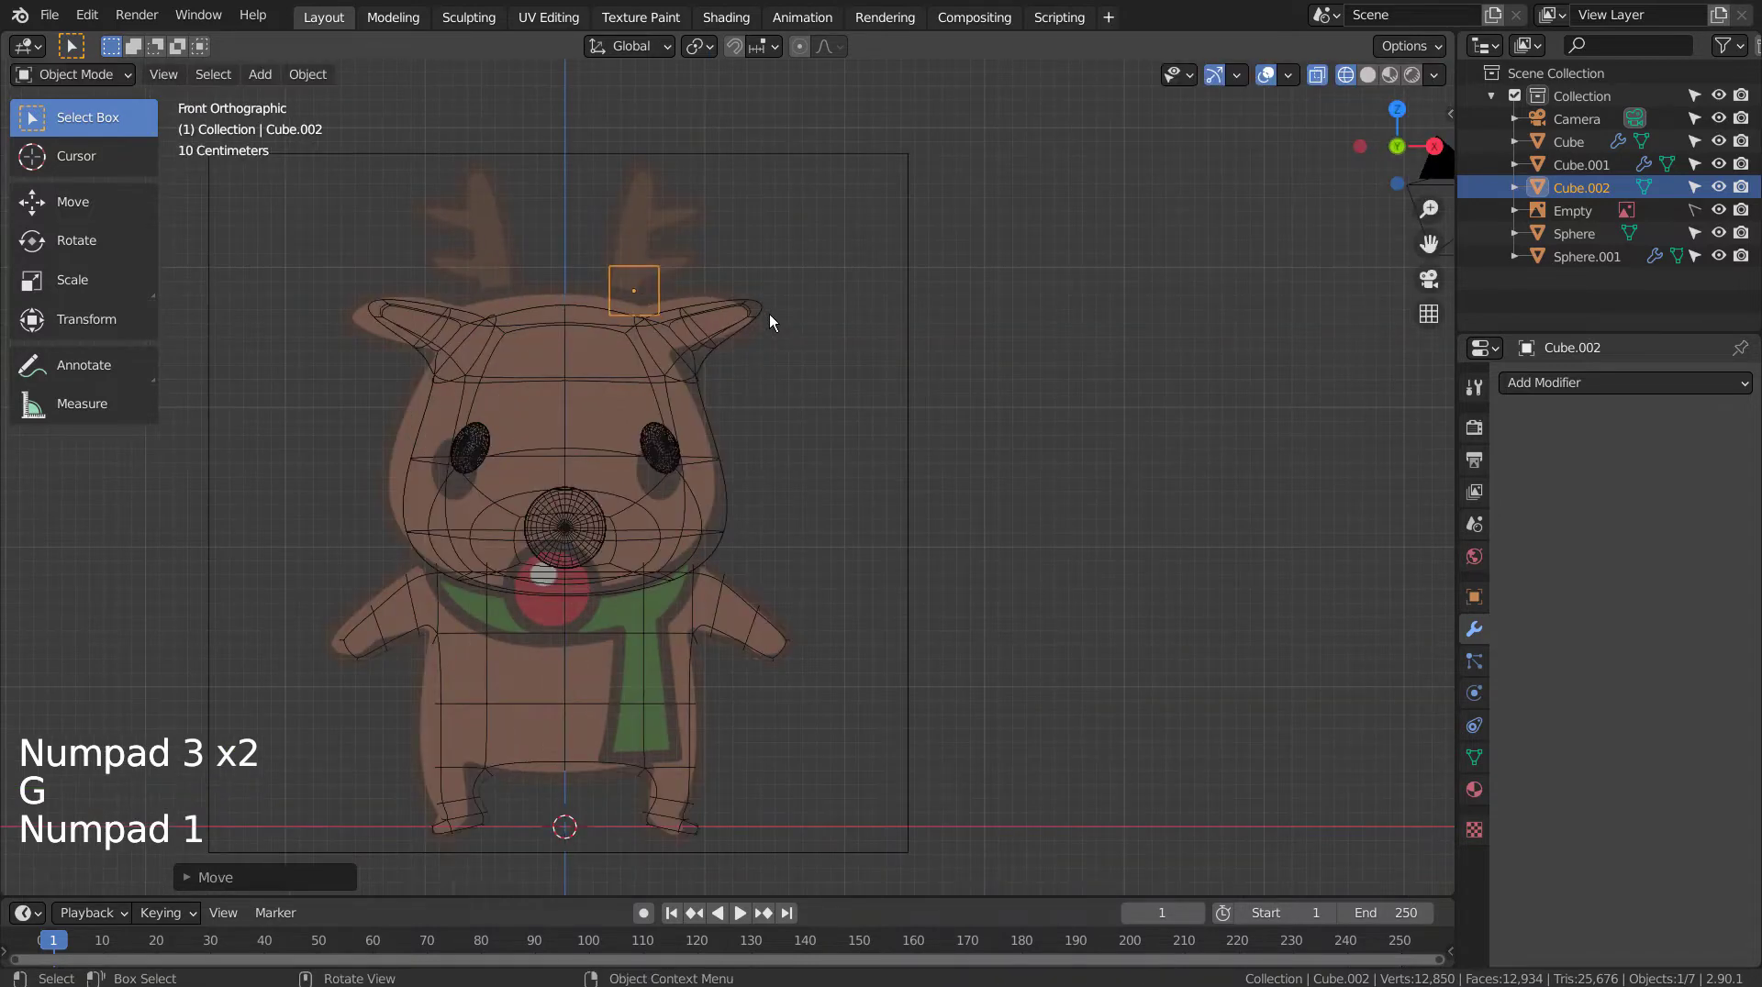
Step: Zoom onto the antler area and fine-tune the cube's size, position and tilt at the antler base
scroll(down, 3)
scroll(up, 3)
middle_click(742, 365)
scroll(up, 3)
key(s)
key(g)
key(r)
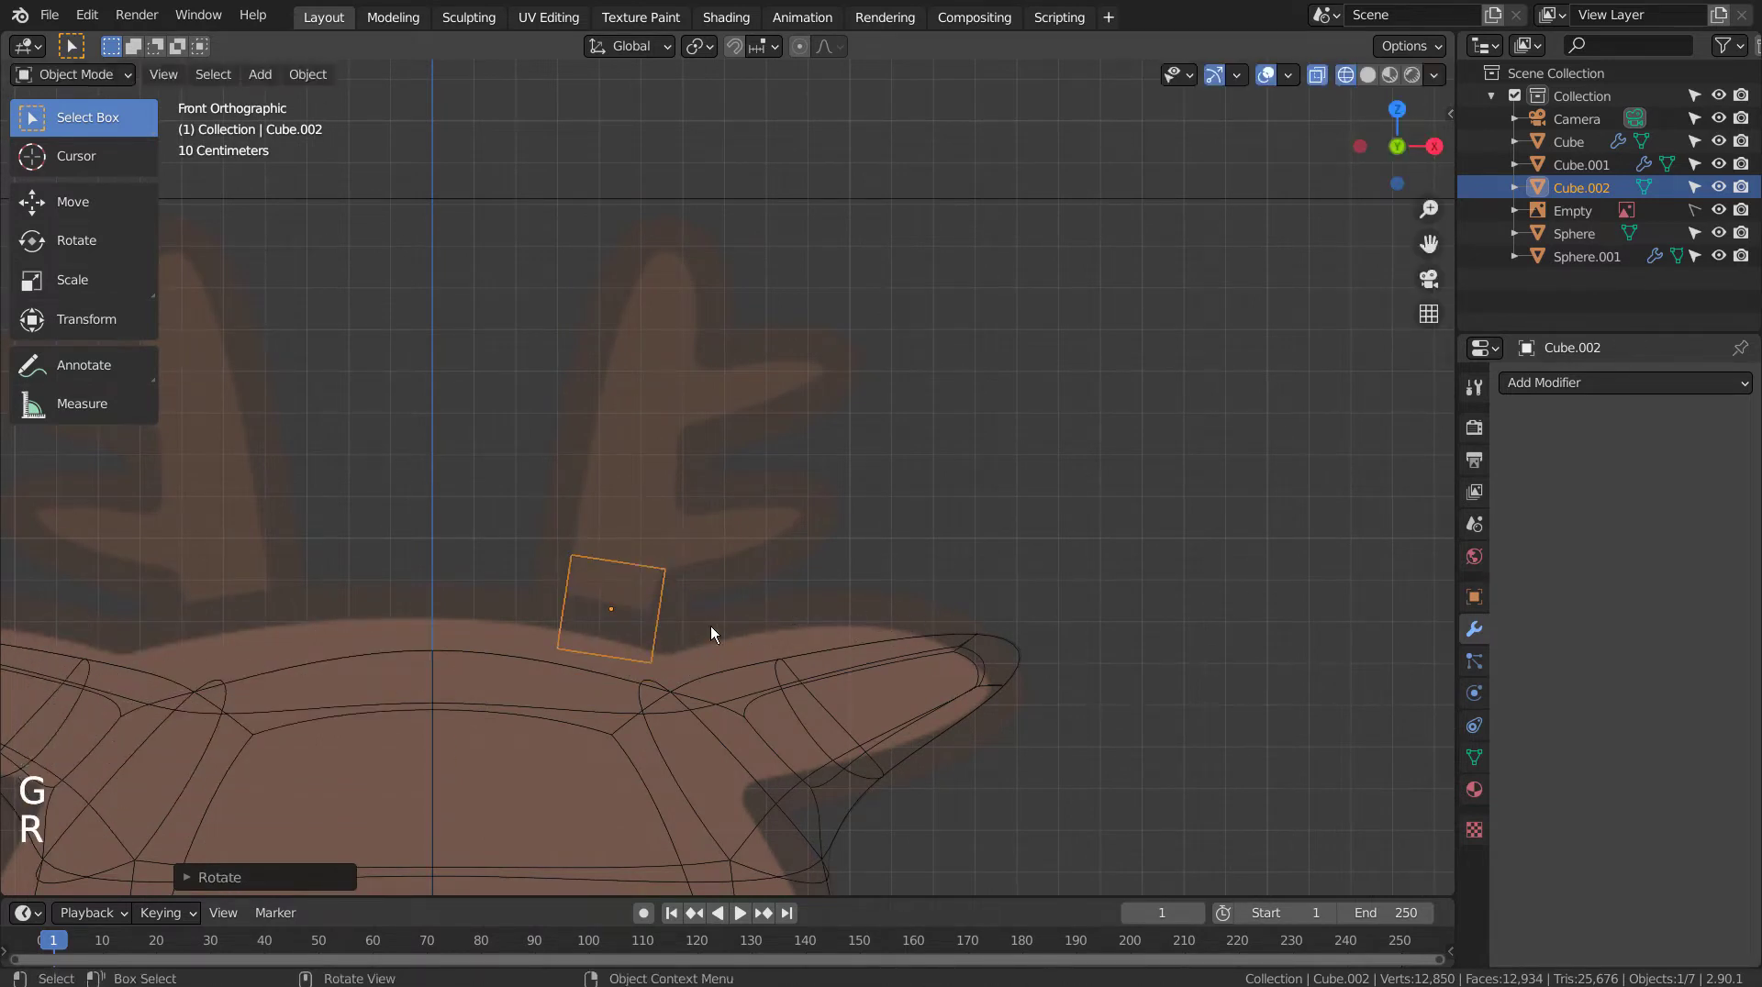
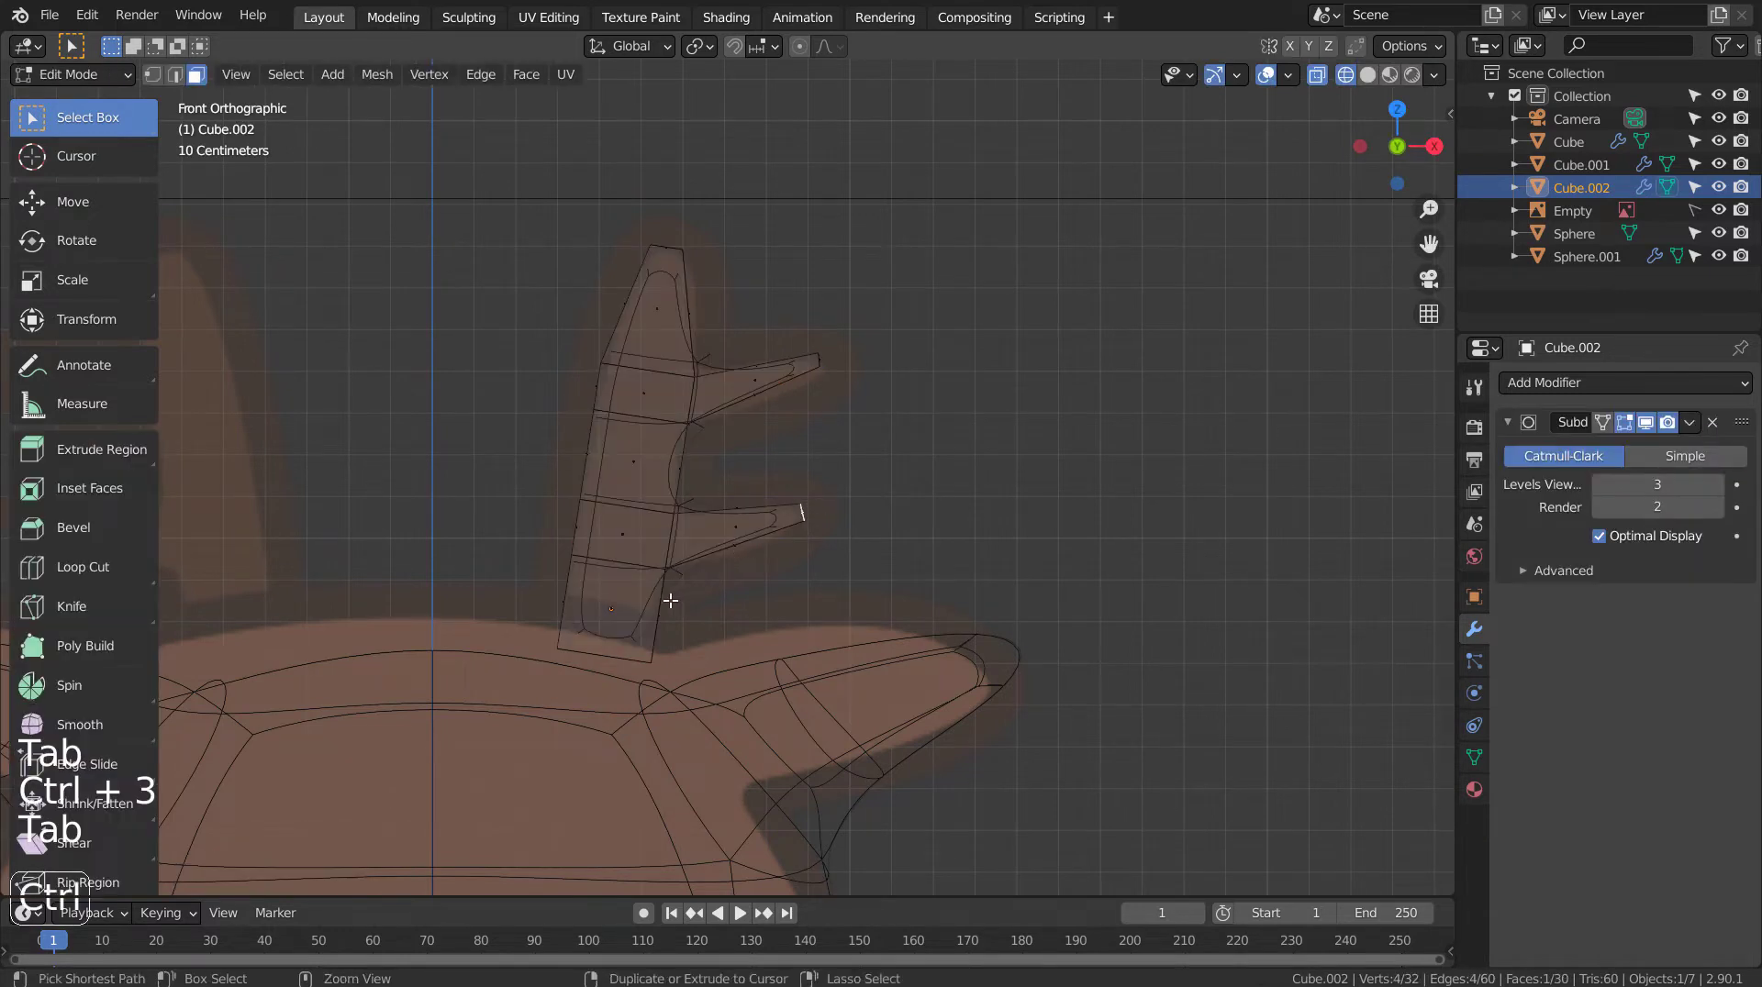
Step: Add five edge loops along the antler stalk and around the branch joint
key(ctrl+r)
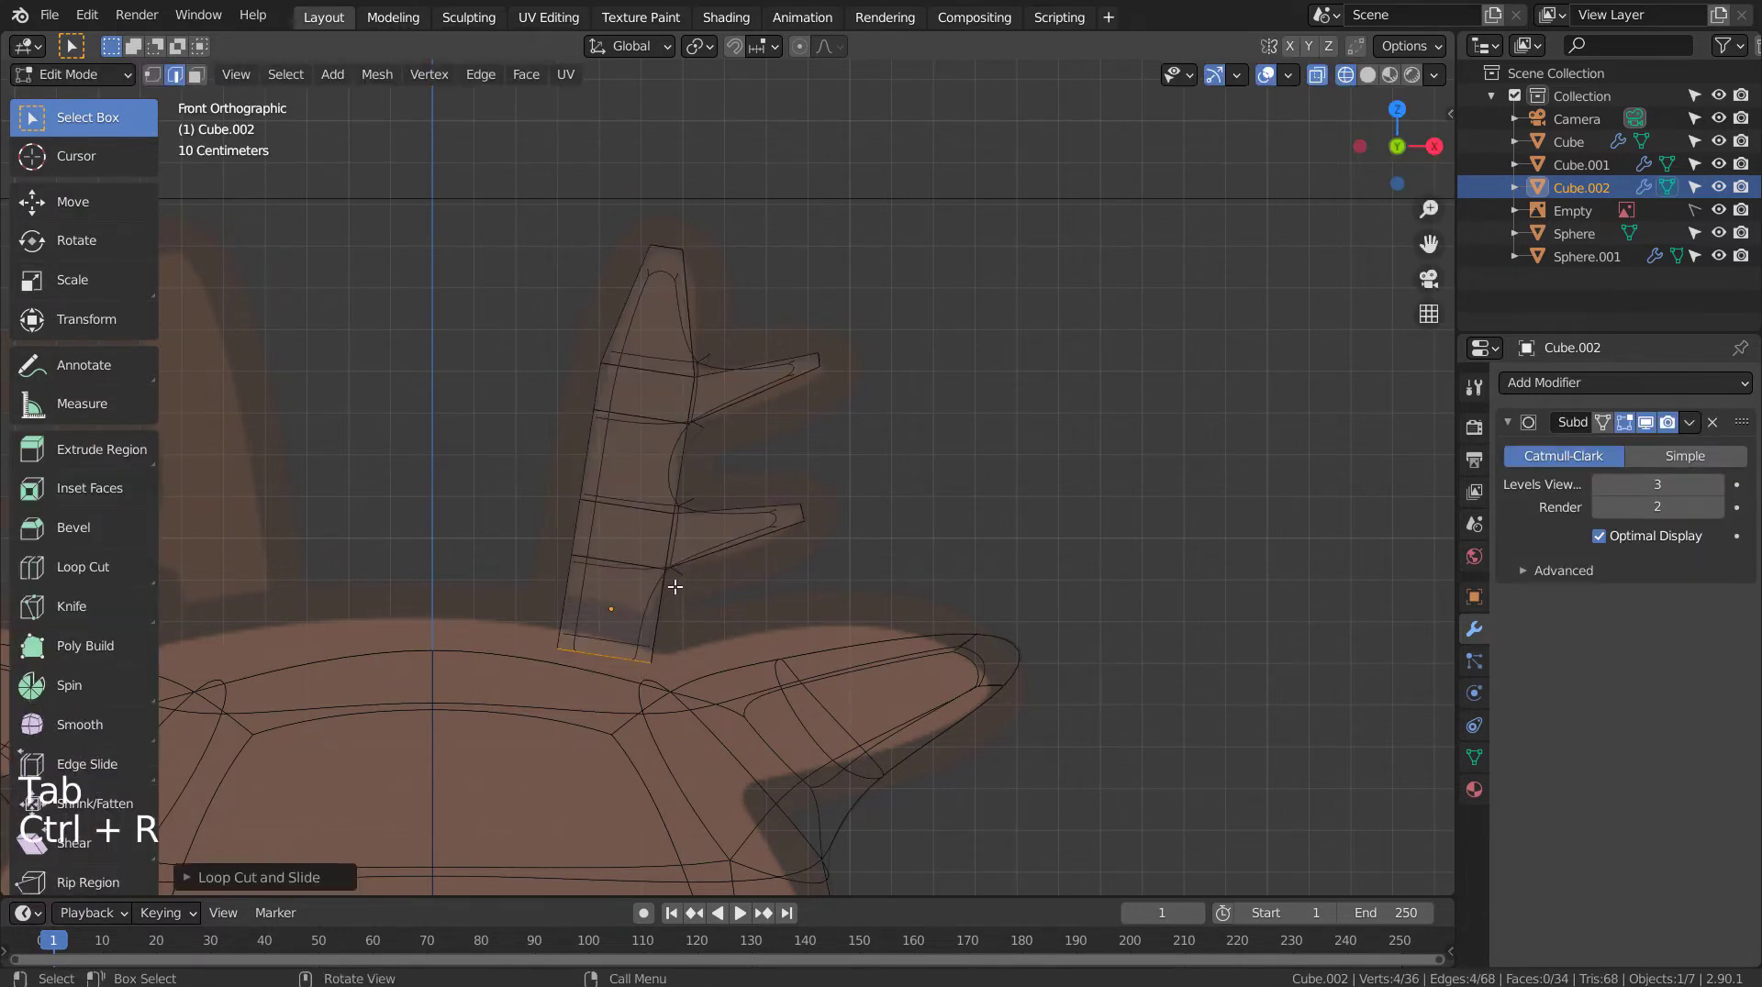
key(ctrl+r)
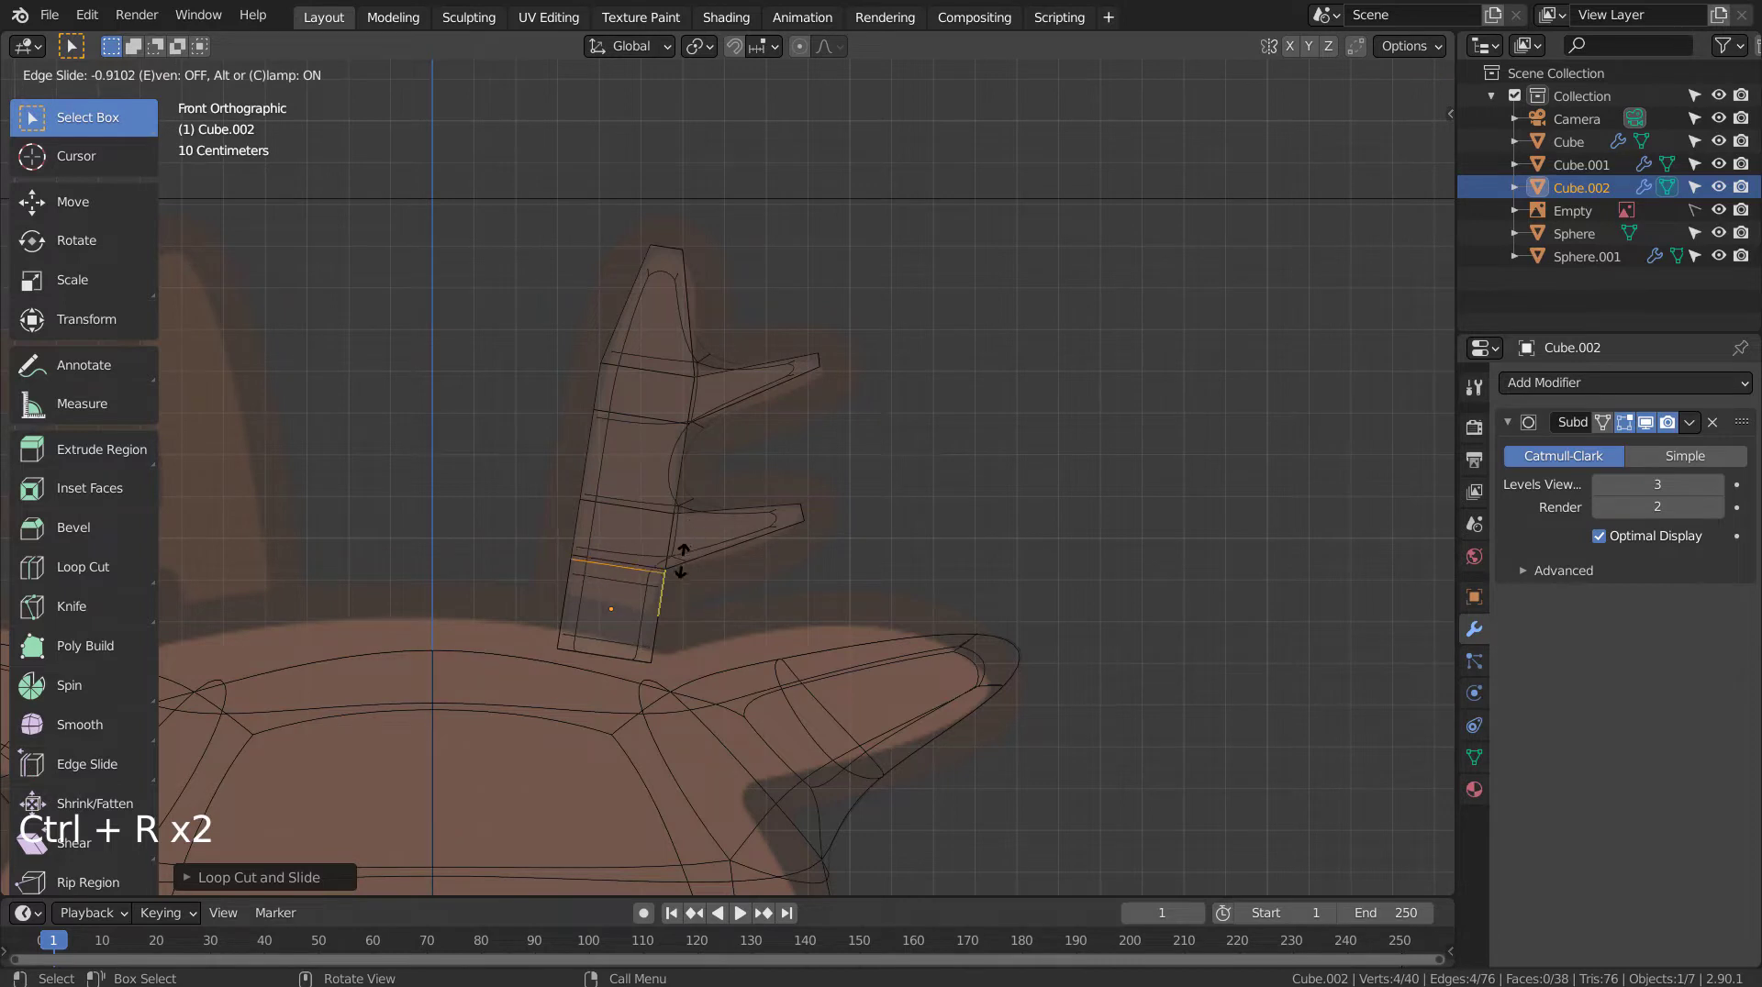
key(ctrl+r)
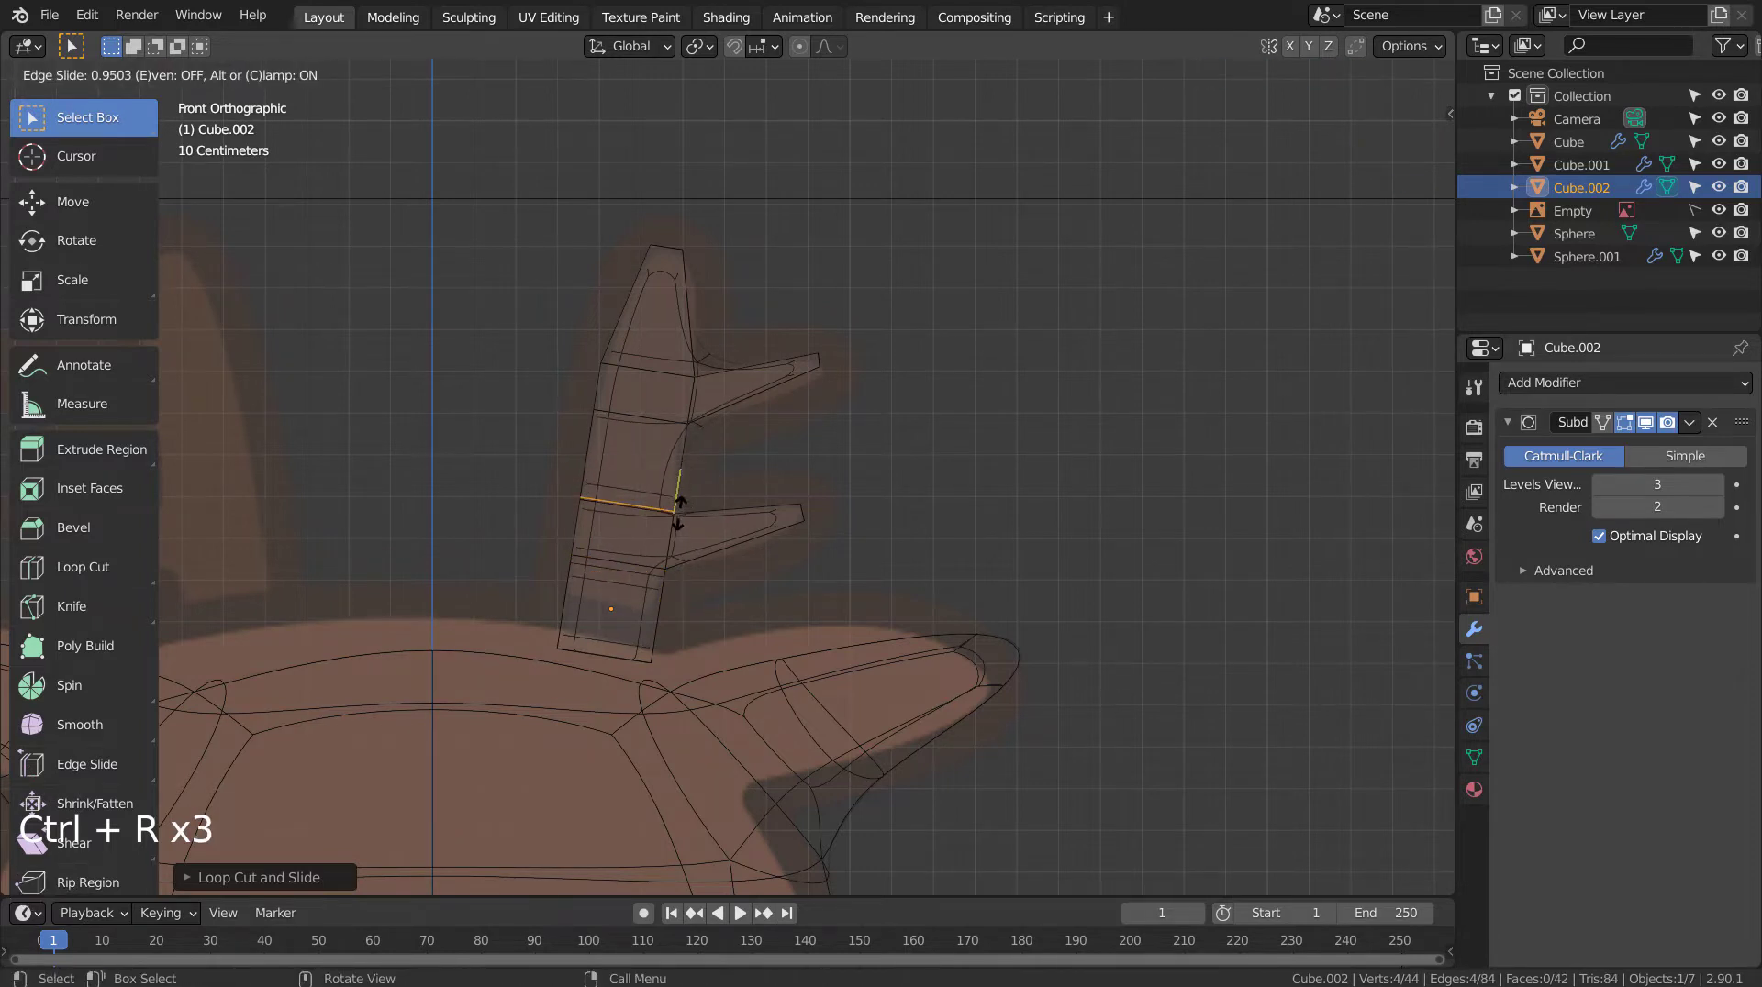
key(ctrl+r)
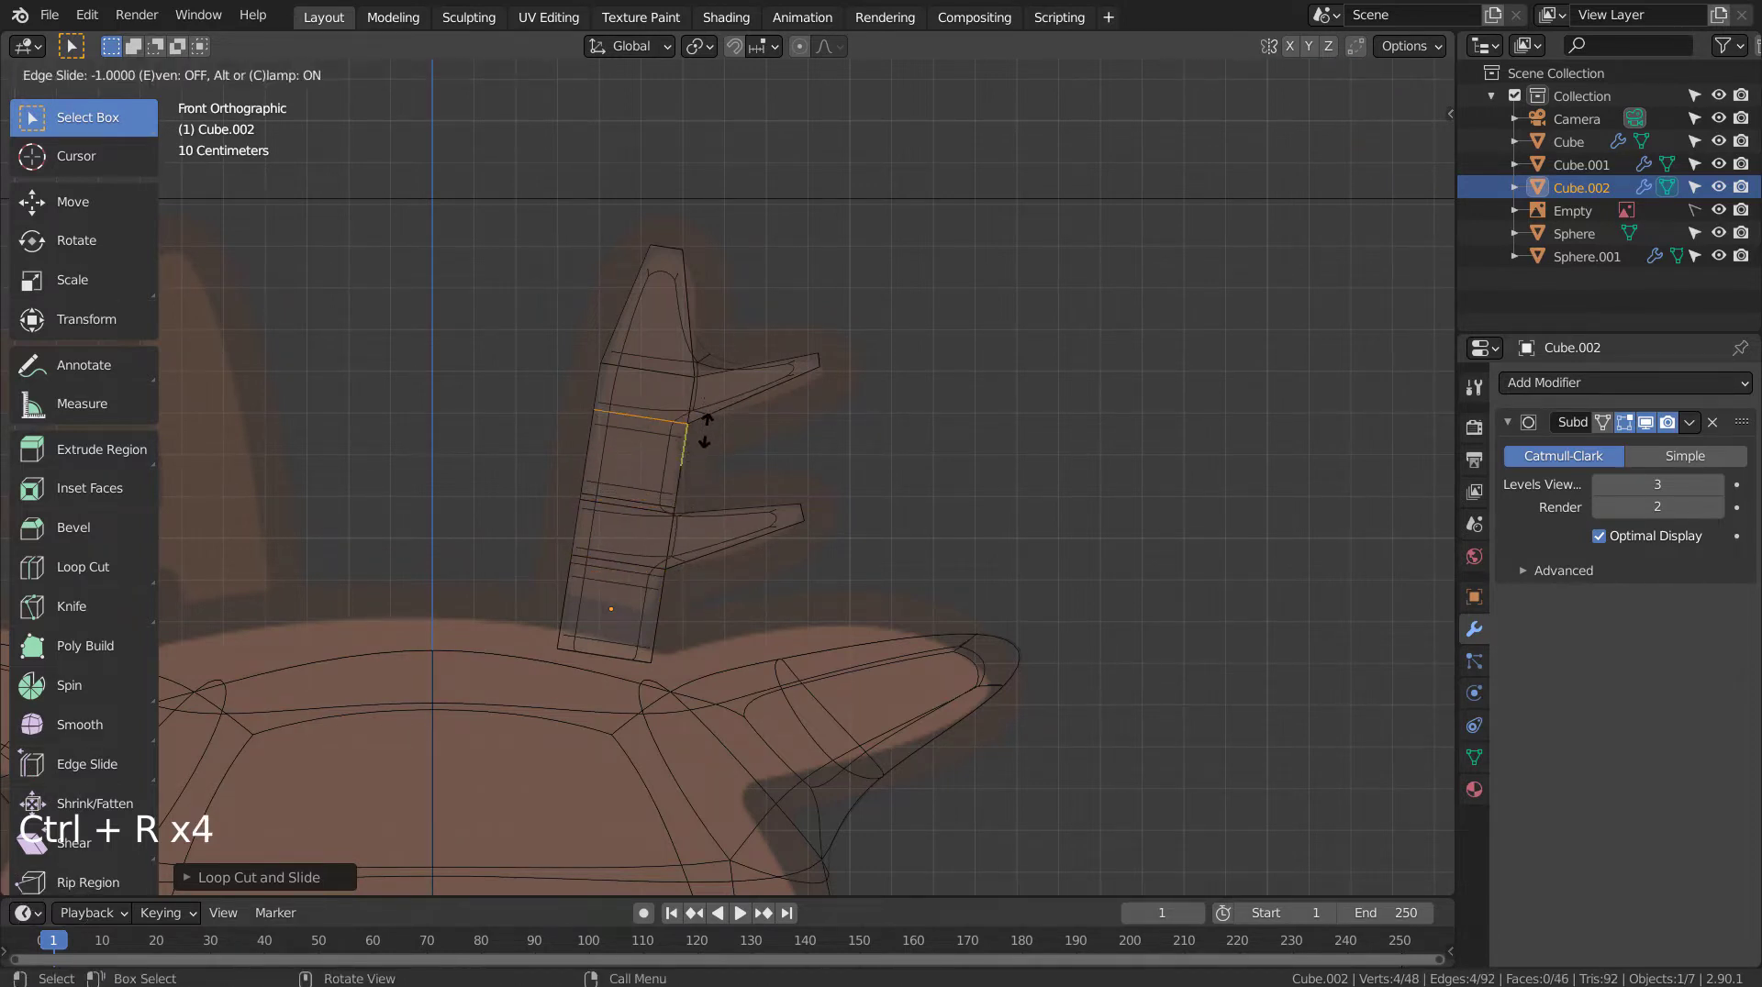
key(ctrl+r)
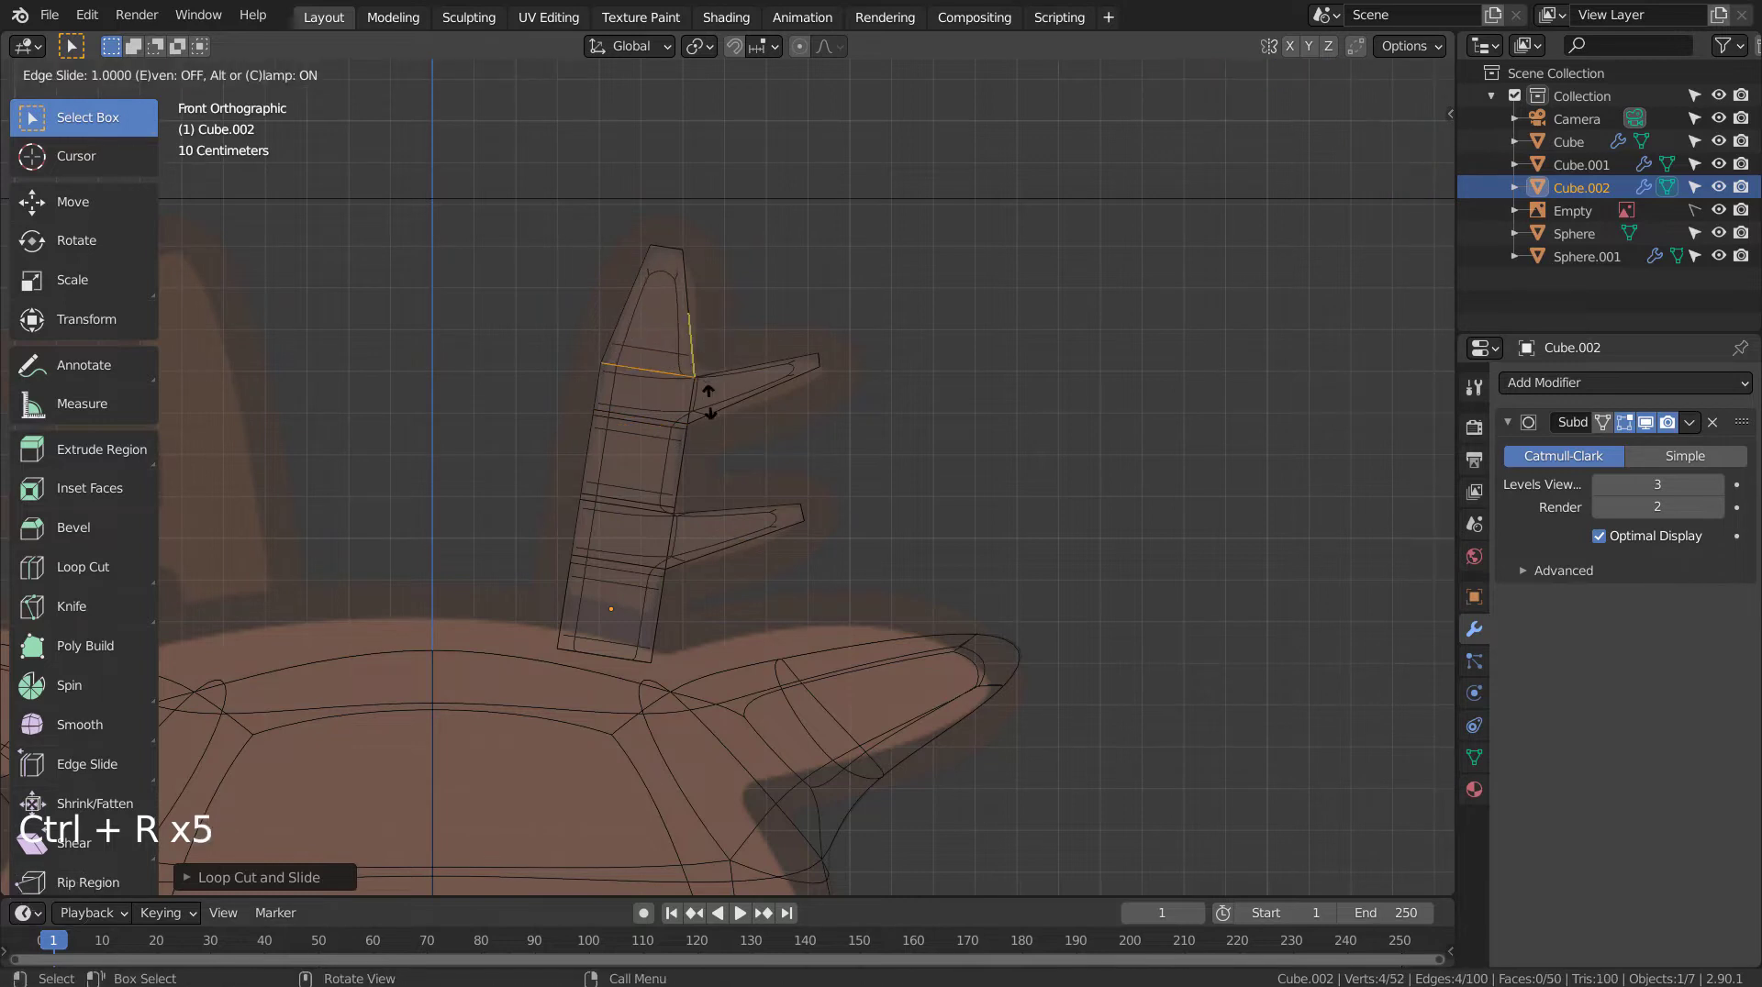
Step: Back in Object Mode with solid shading, set the antler to Shade Smooth
key(Tab)
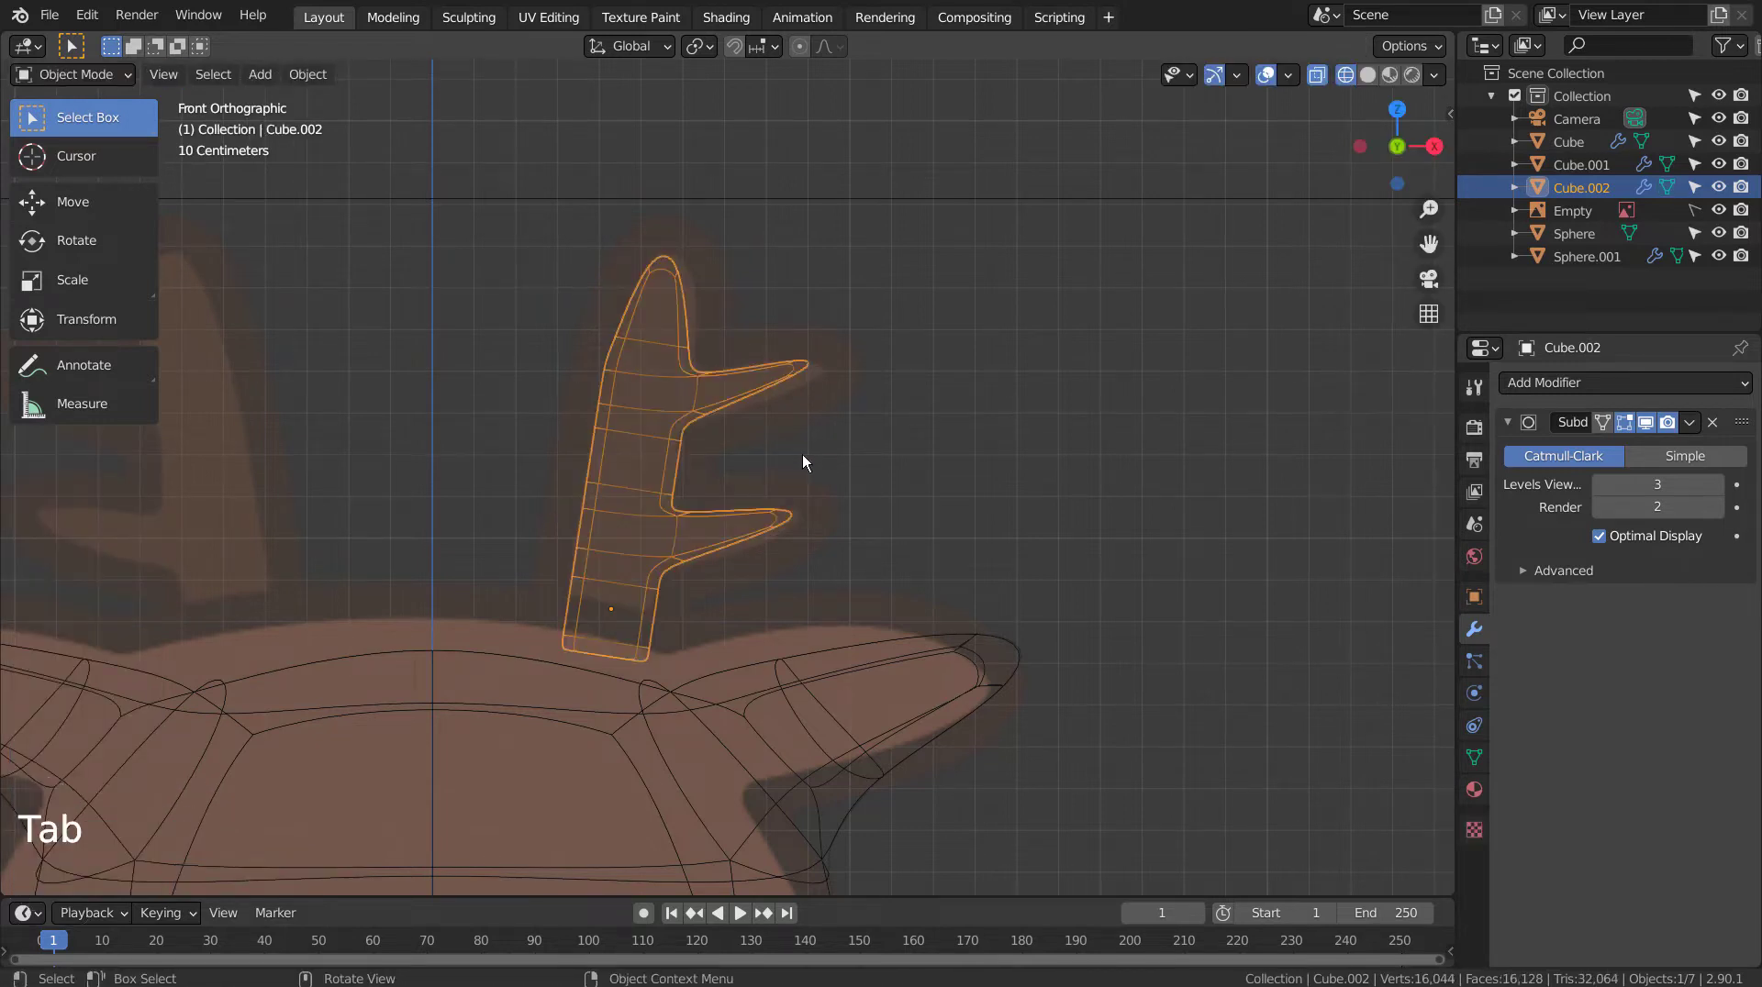
key(Tab)
key(Tab)
key(shift+z)
click(640, 526)
right_click(641, 526)
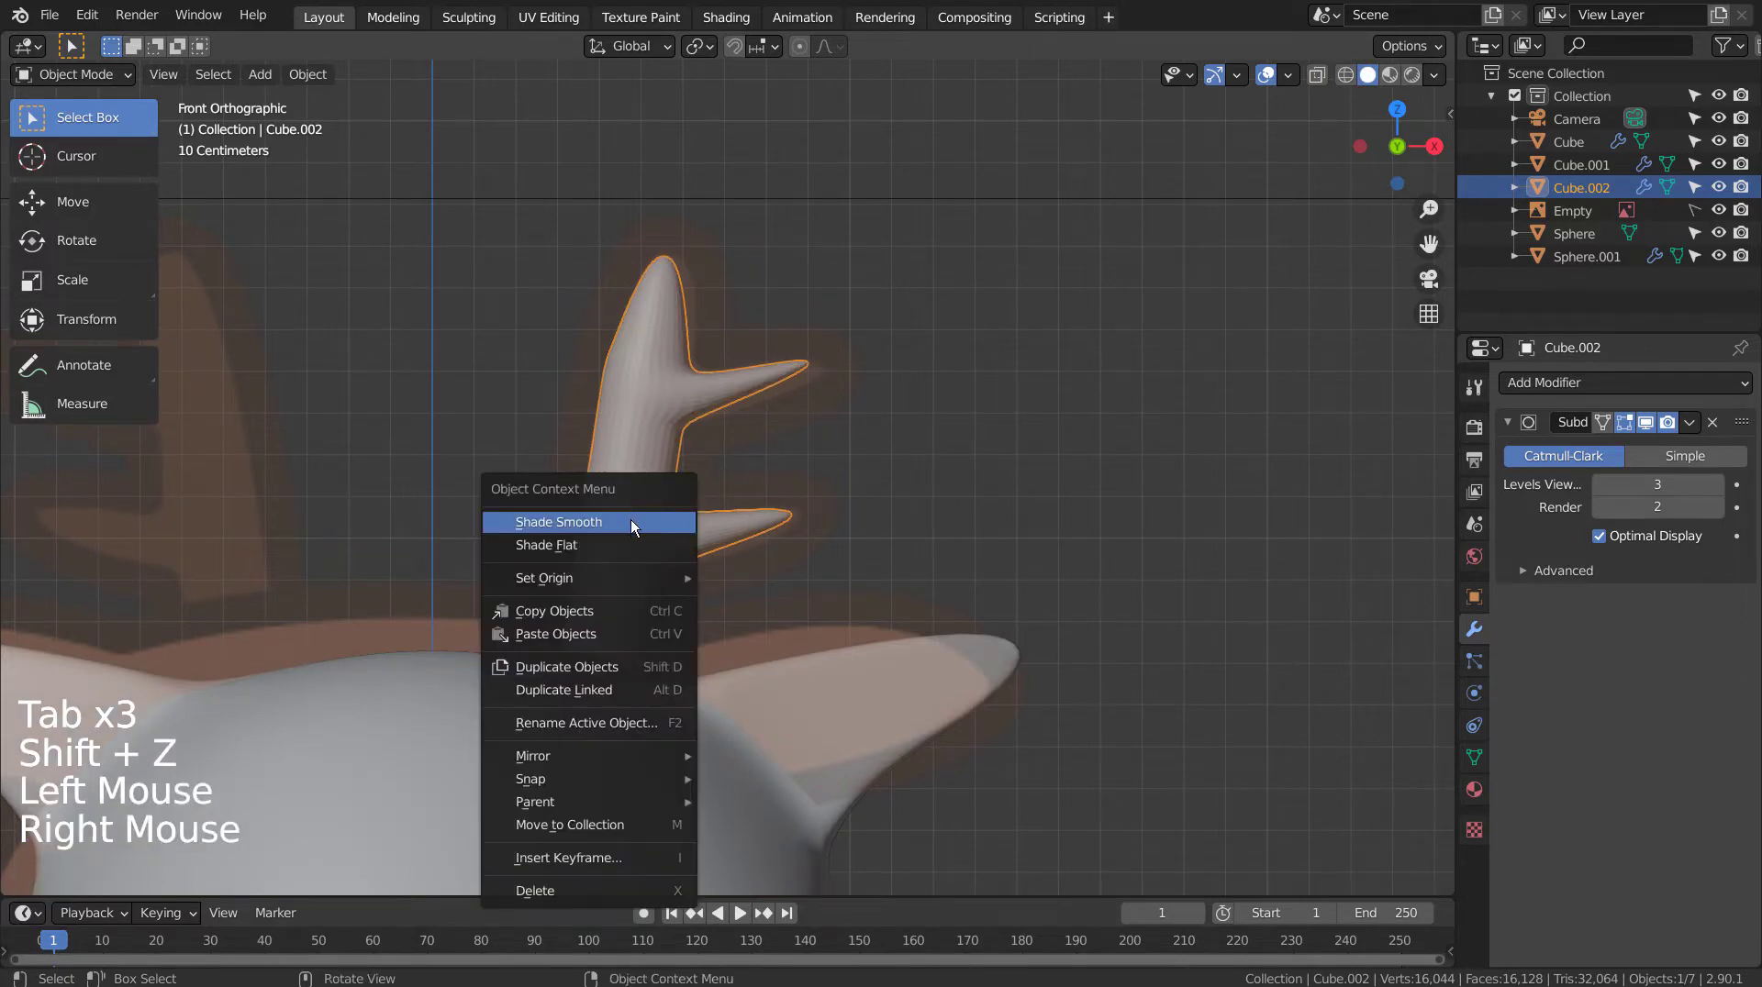
click(635, 526)
Step: Give the antler a Mirror modifier with Cube.001 picked as the mirror object
key(g)
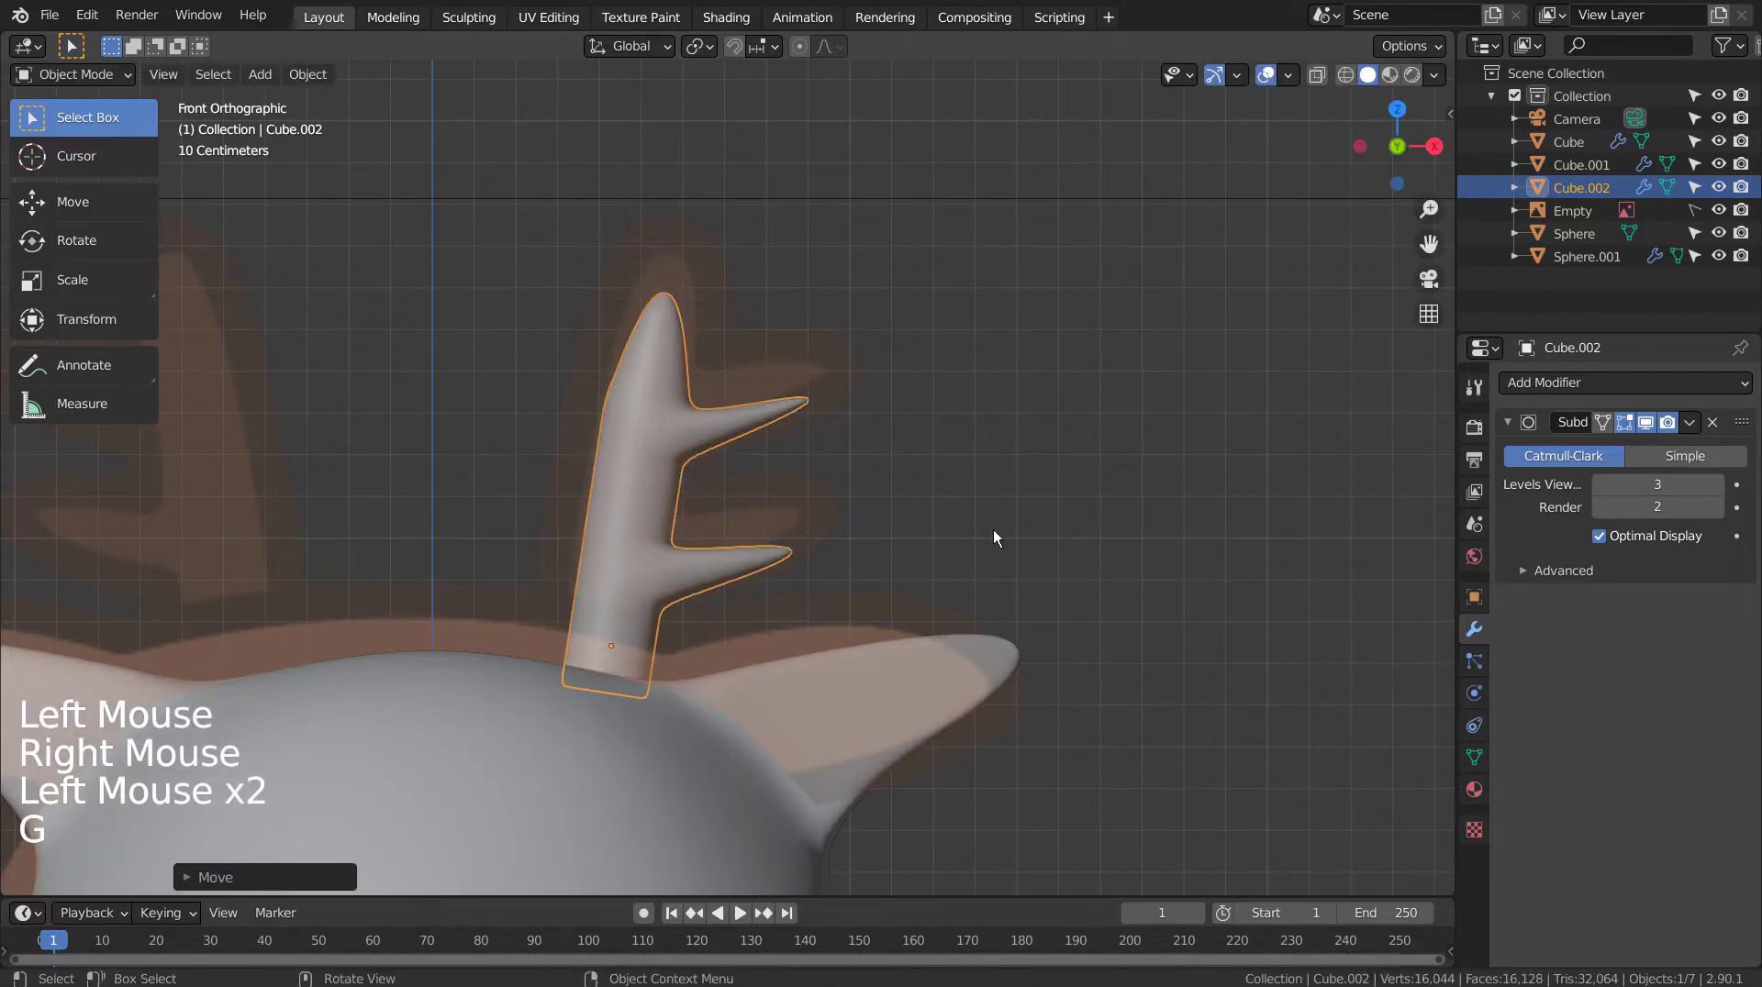
scroll(down, 3)
click(1721, 391)
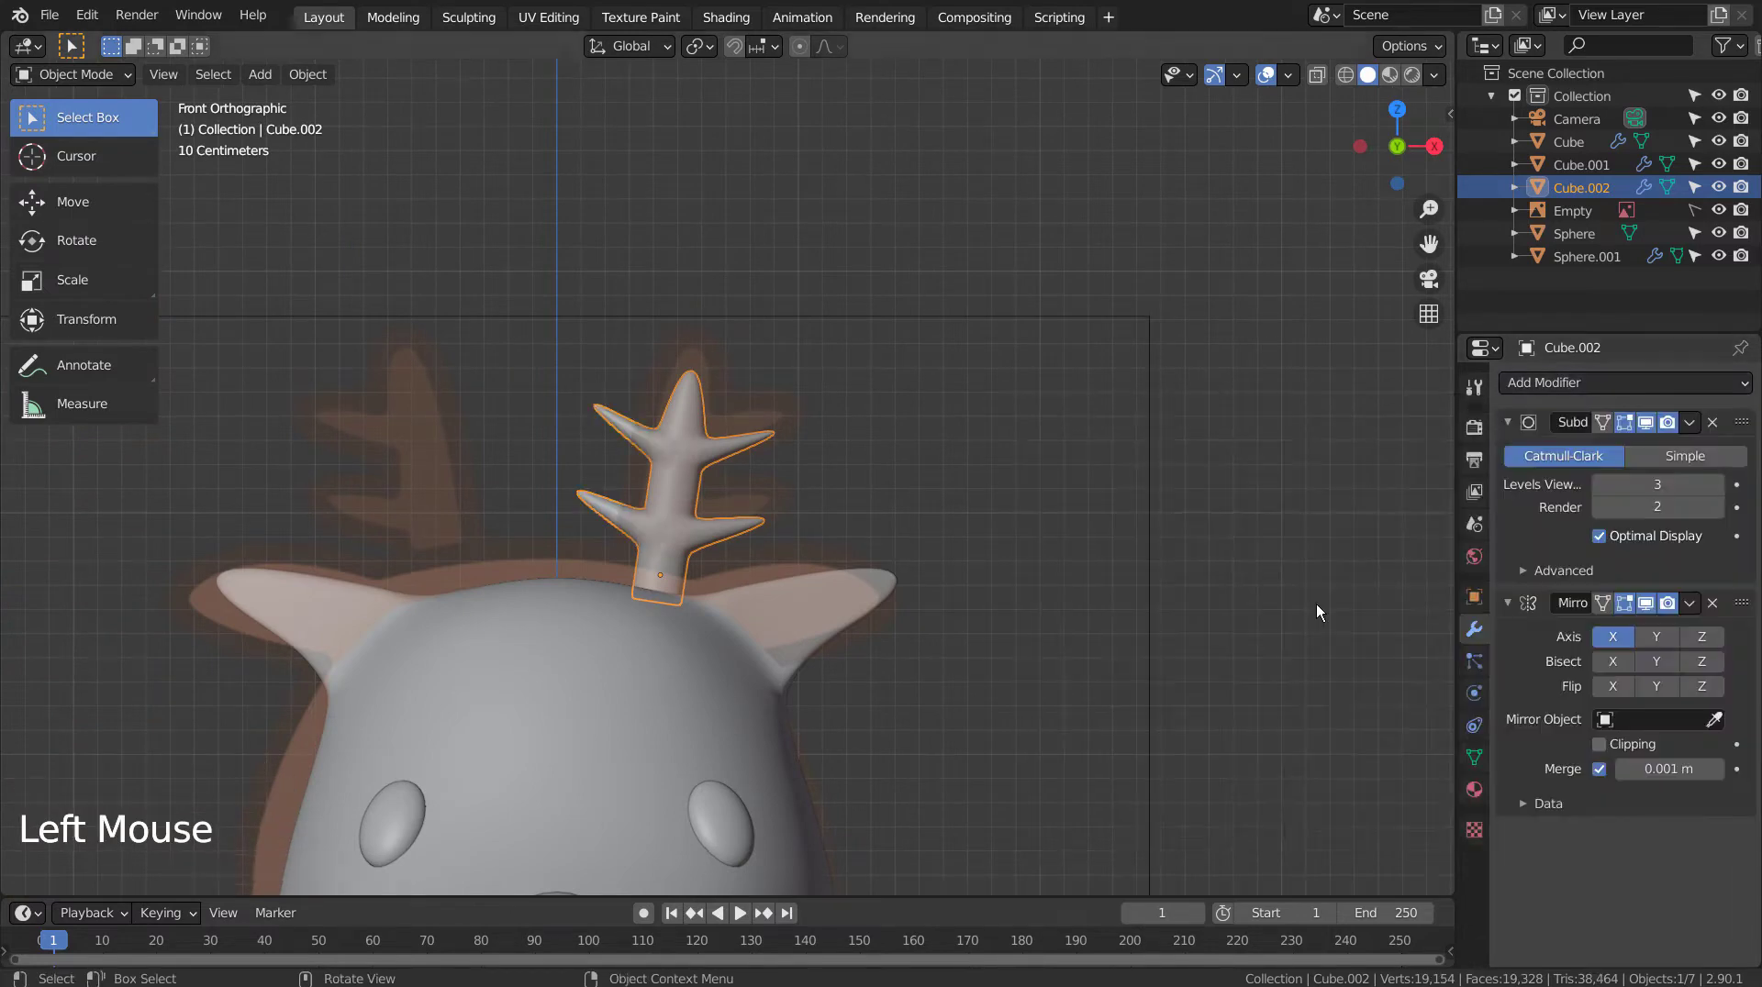
click(1725, 720)
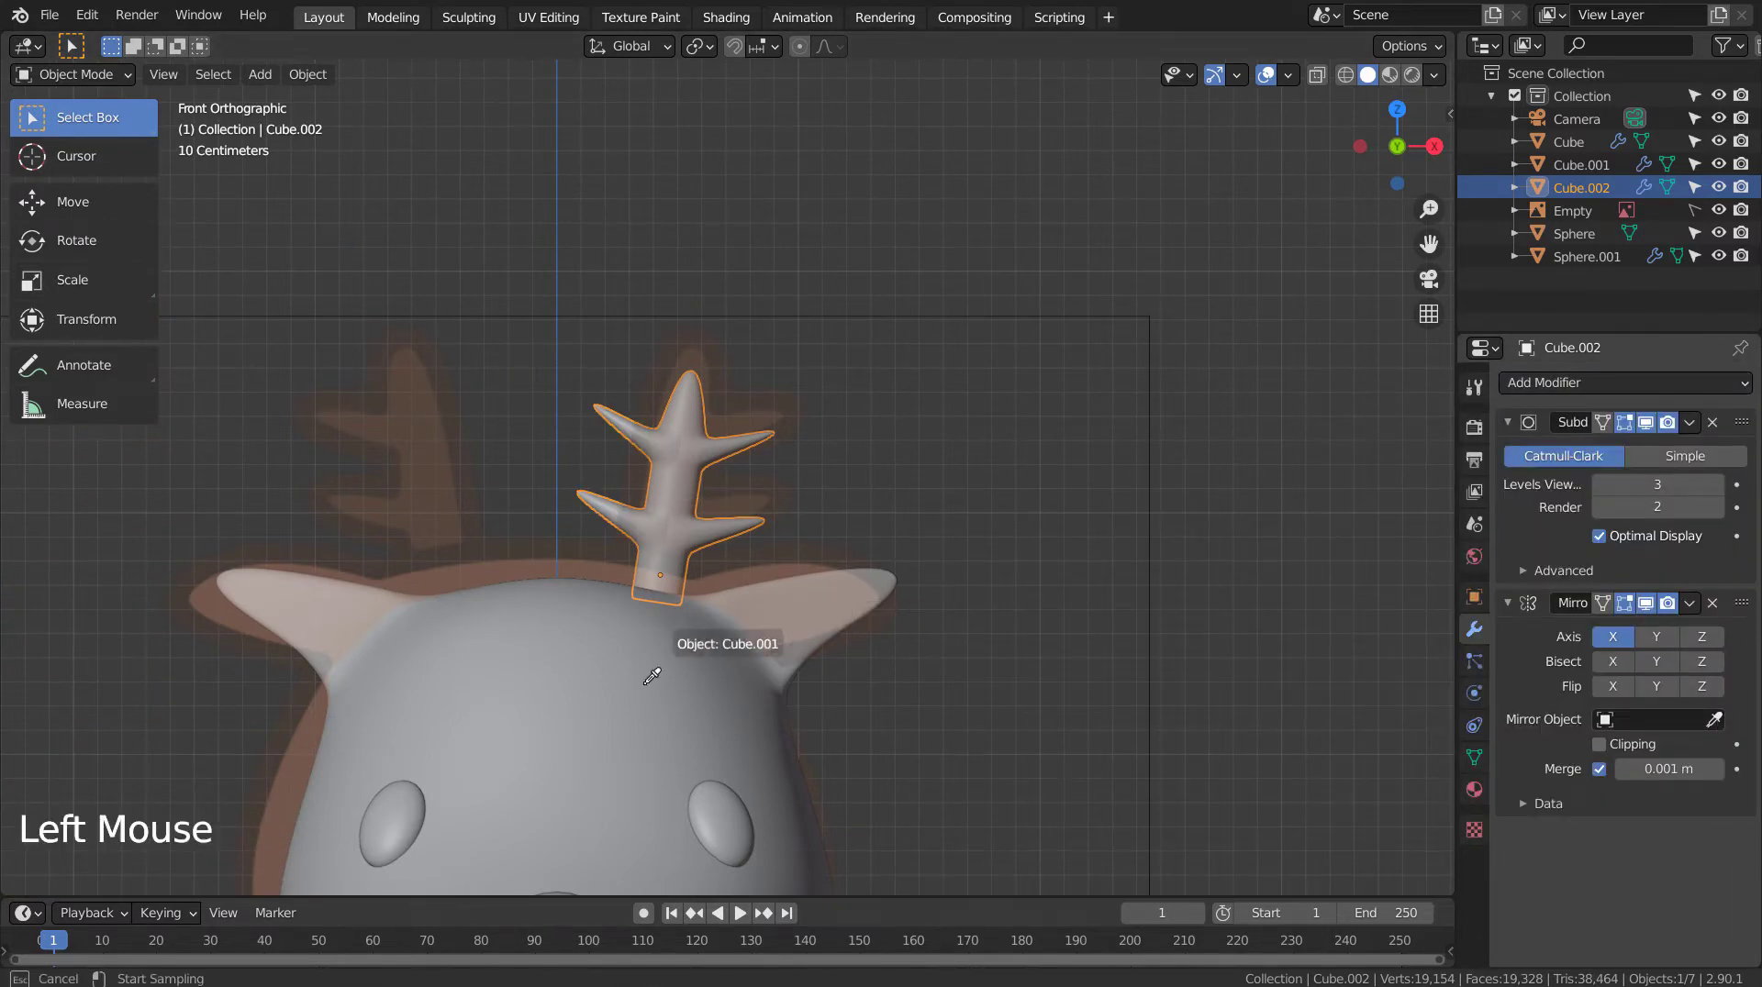
click(946, 685)
click(998, 675)
Step: Inspect the mirrored antlers in wireframe and shaded views, ending in front view
scroll(down, 3)
middle_click(1010, 712)
middle_click(911, 567)
scroll(up, 3)
key(shift+z)
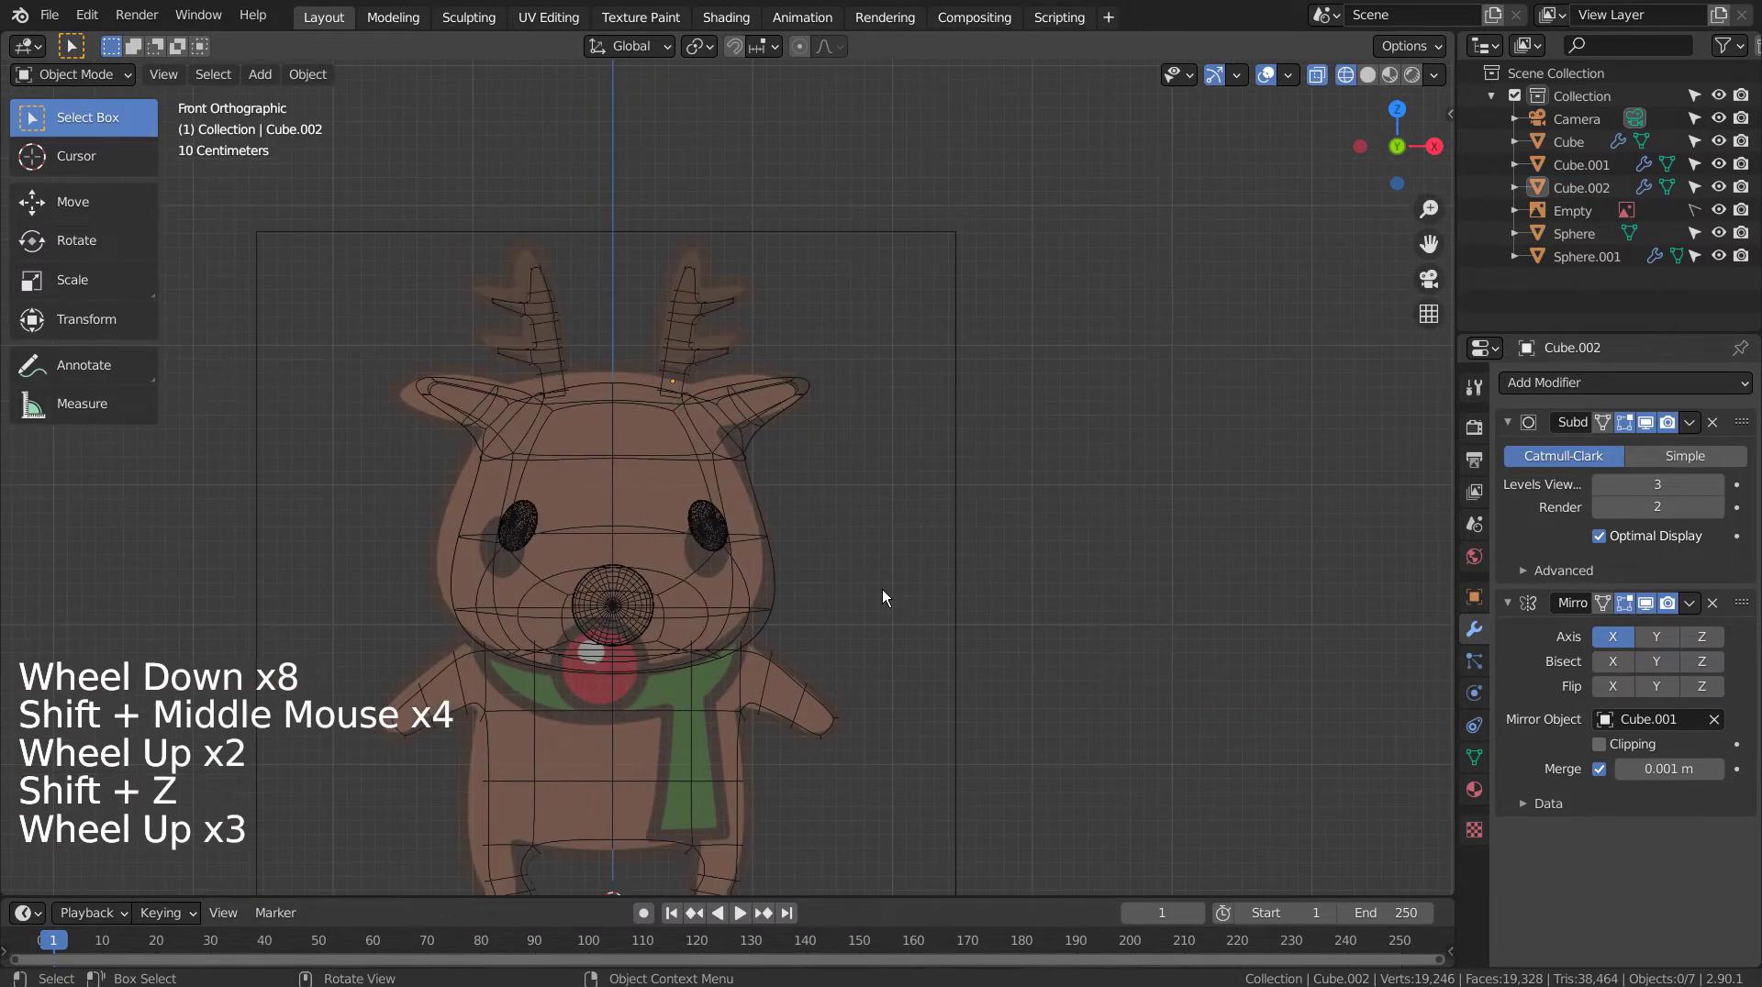
scroll(up, 3)
key(shift+z)
click(904, 592)
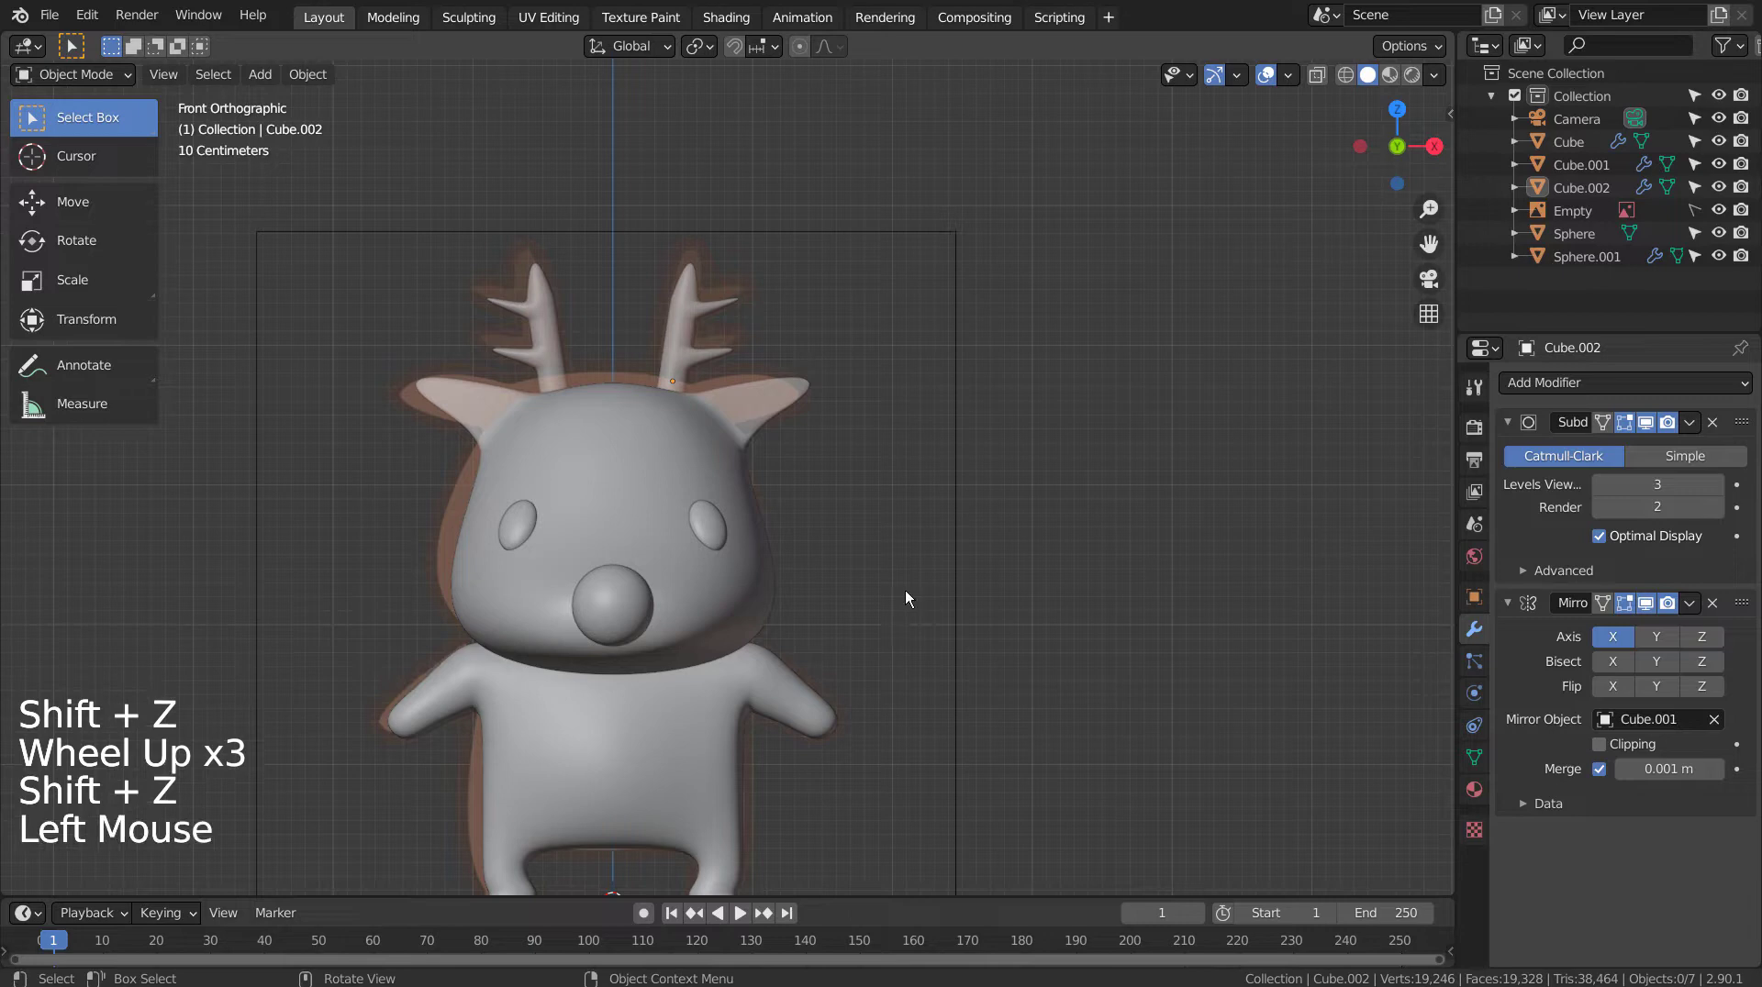
key(shift+z)
key(shift+z)
click(1000, 618)
key(KP_1)
Step: Add a Point curve, move it down near the neck from the side view, and toggle Quad View
key(shift+a)
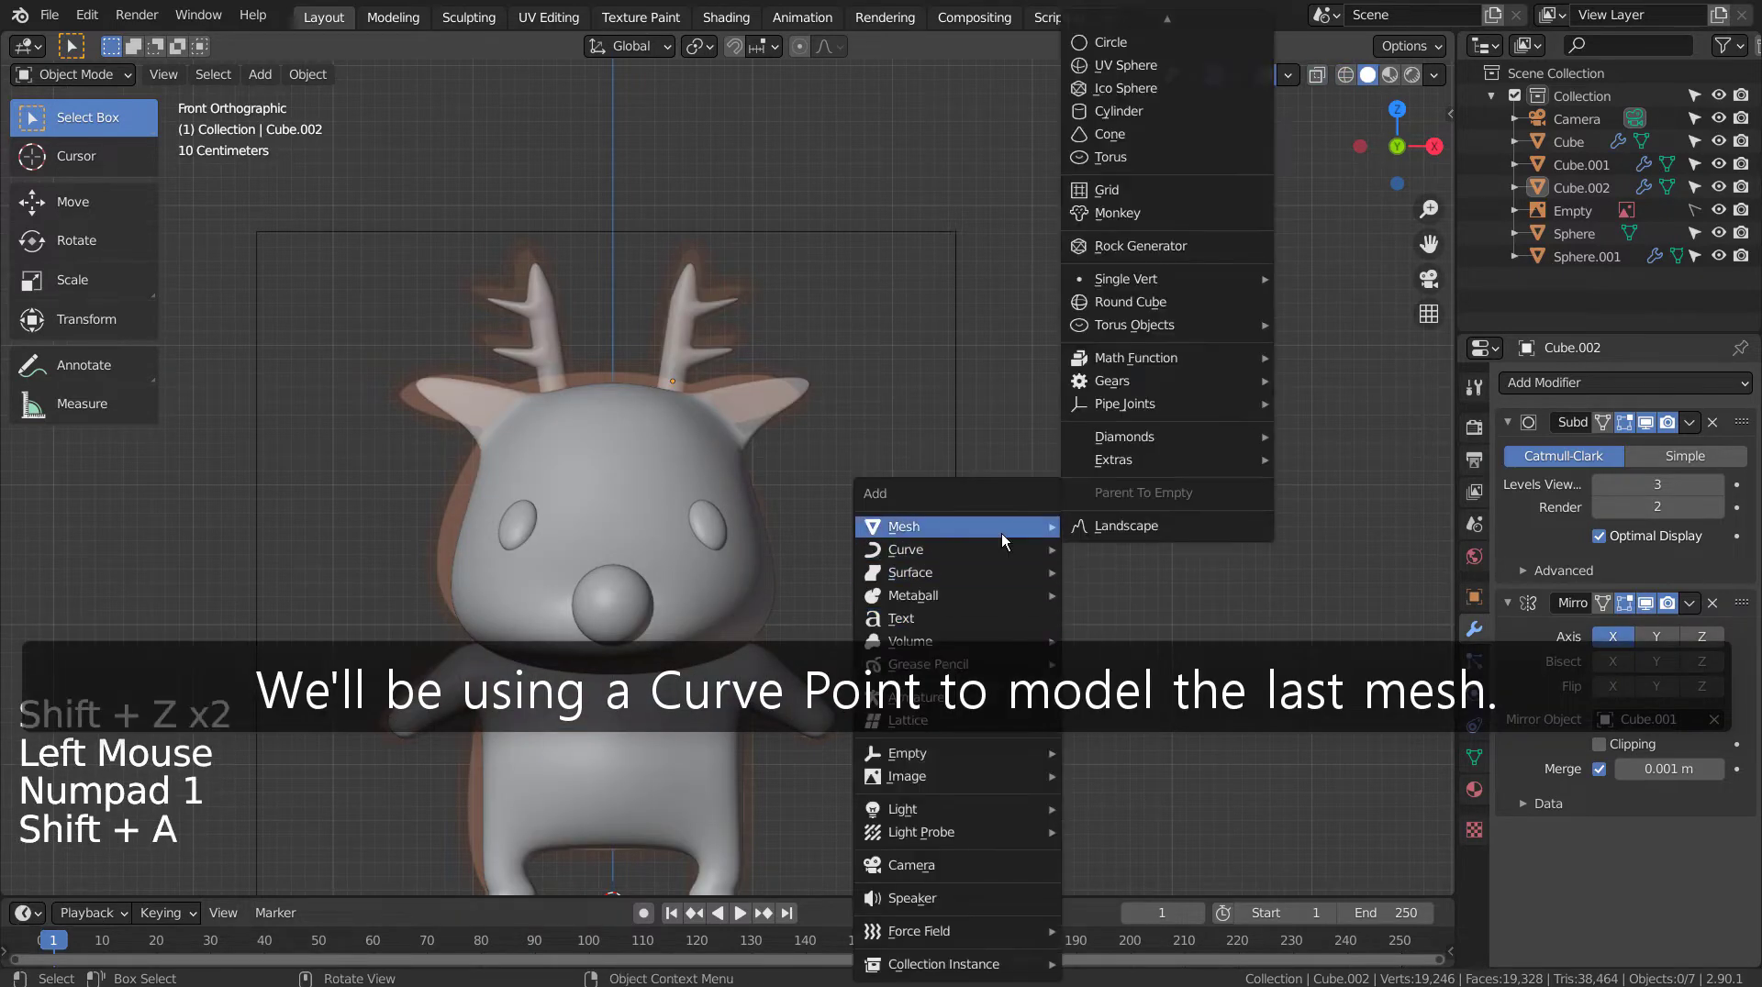
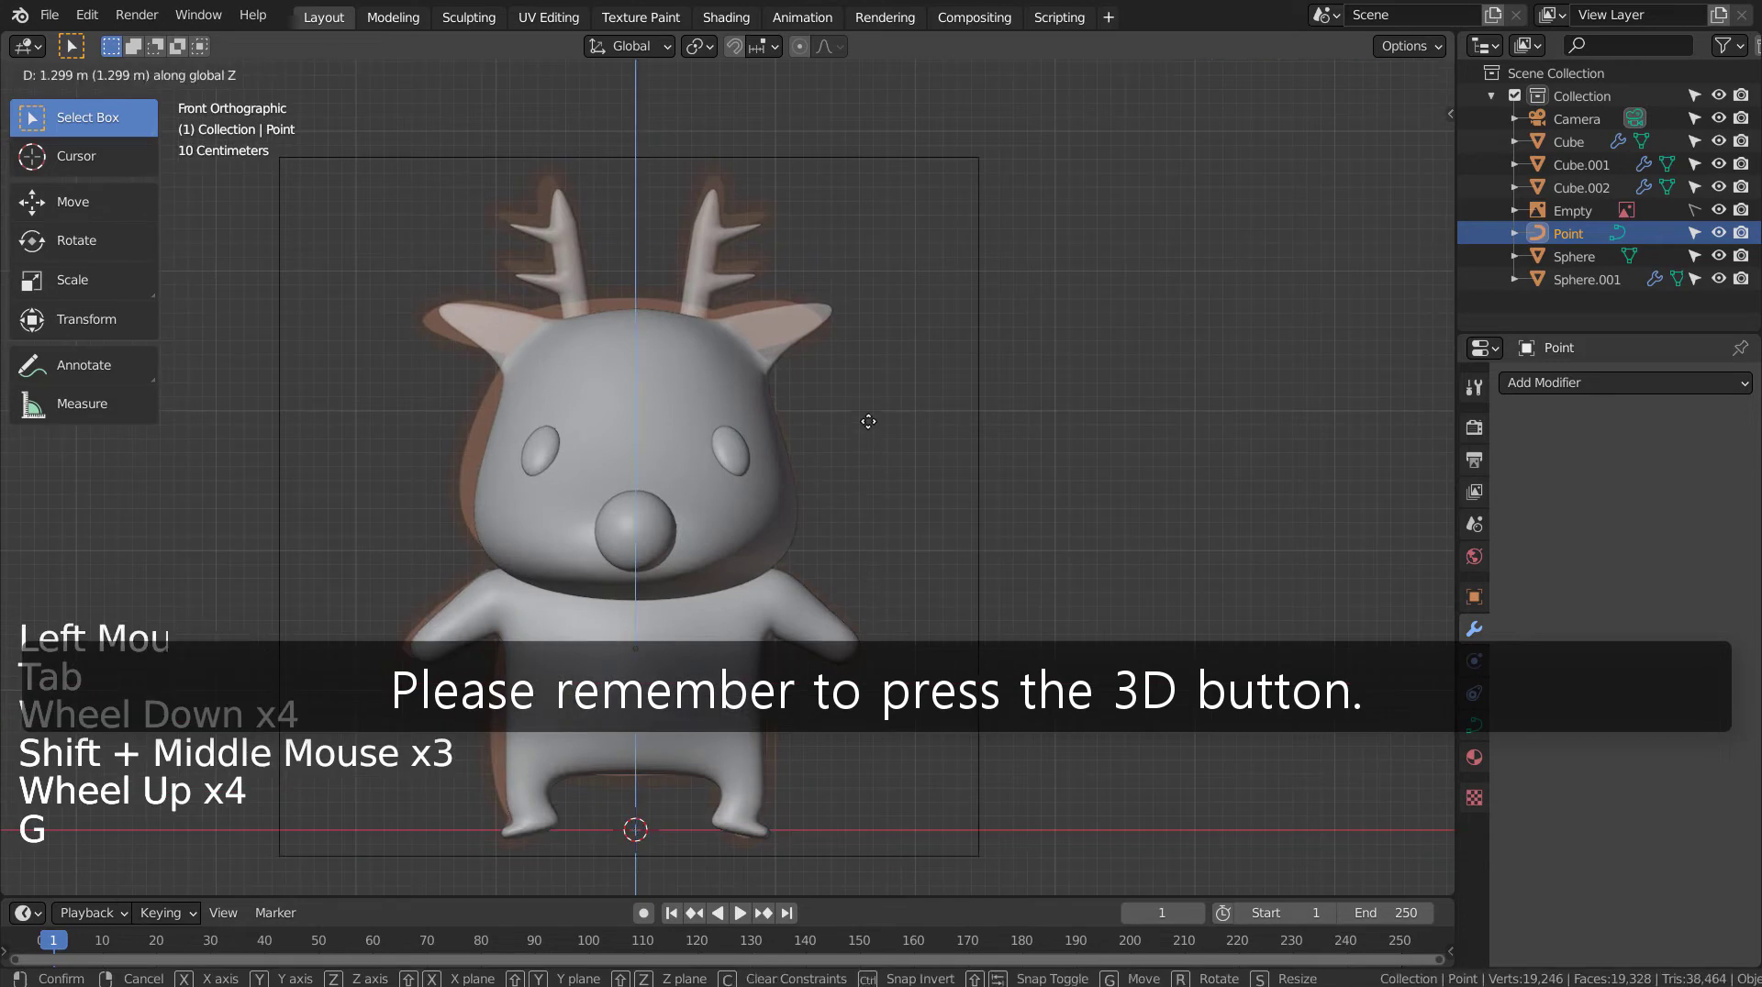
key(KP_3)
key(g)
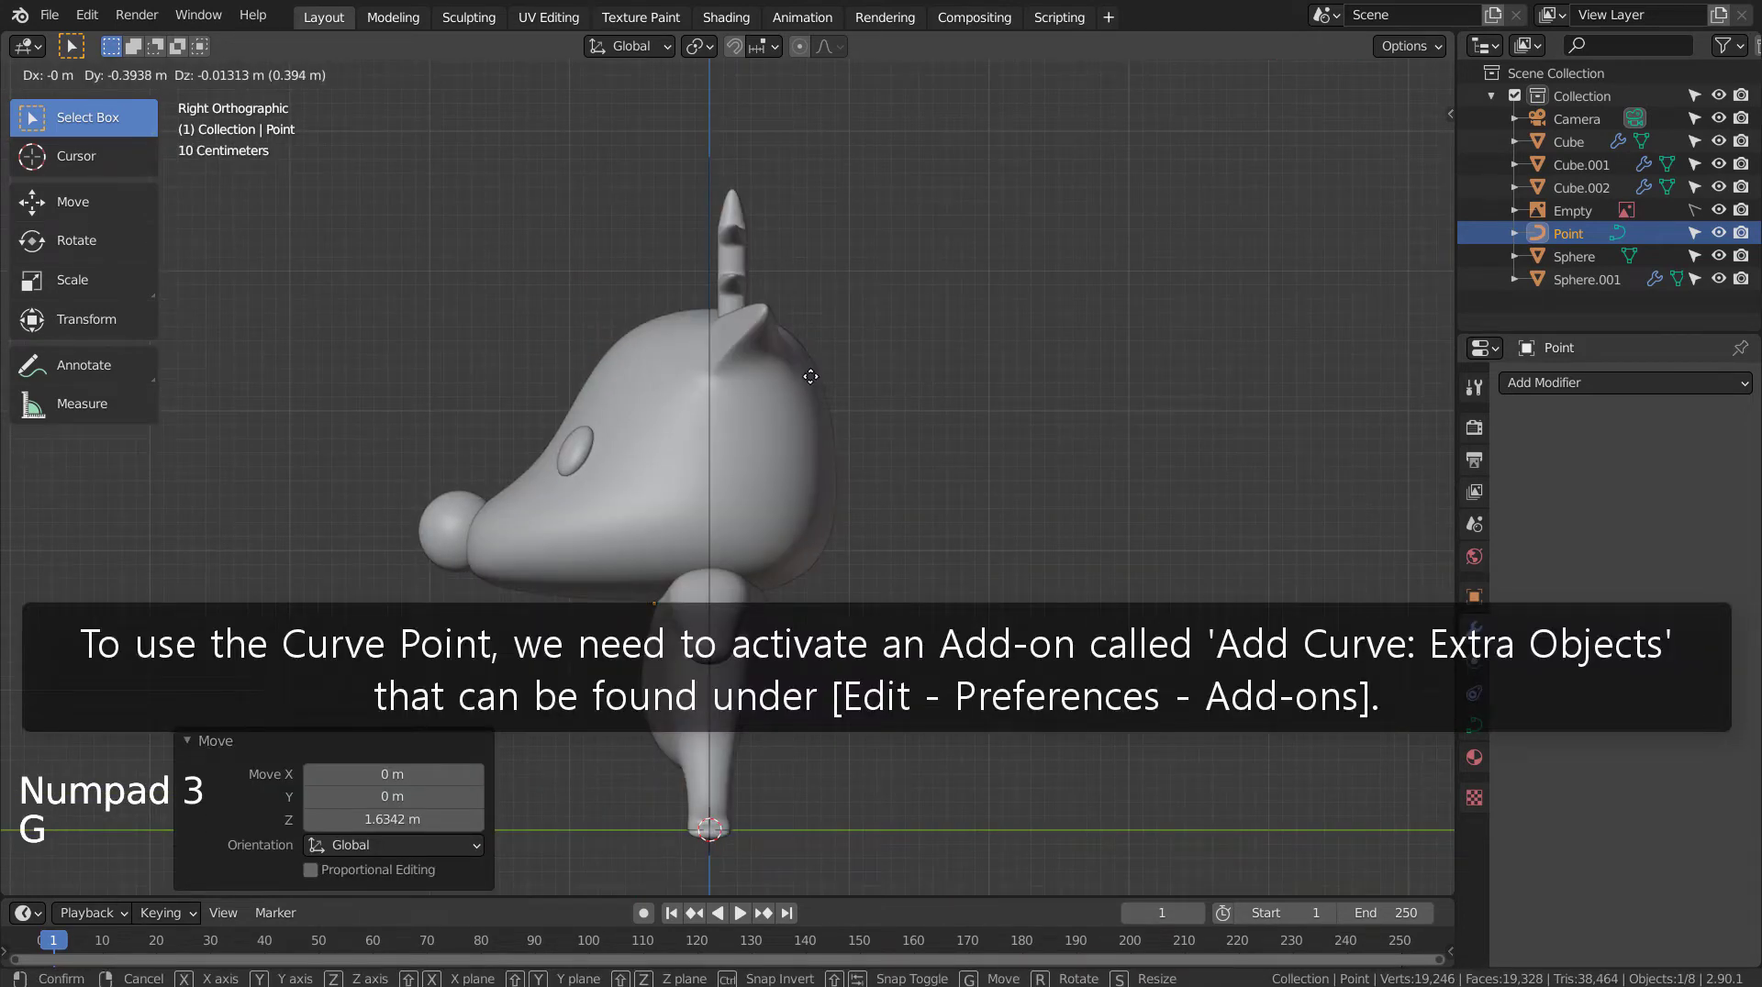
key(ctrl+alt+q)
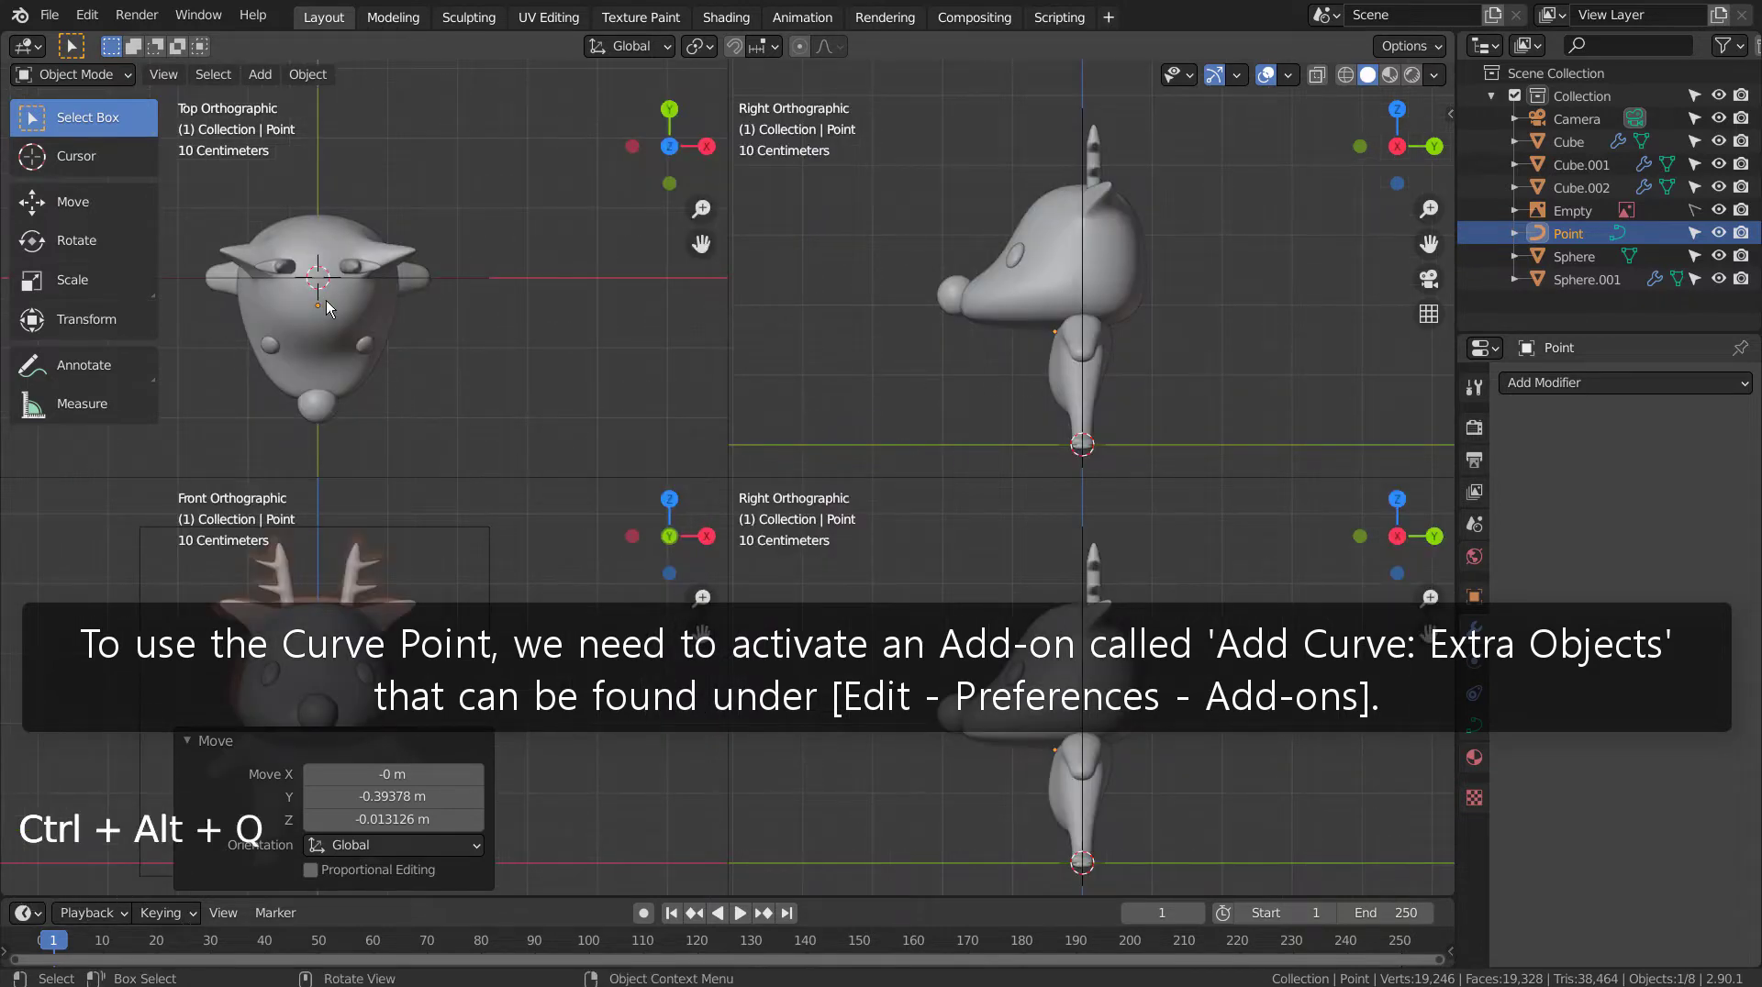
Step: In wireframe view, start extruding the neck curve's points around one side of the neck
middle_click(848, 362)
middle_click(894, 362)
key(shift+z)
middle_click(367, 311)
scroll(up, 3)
middle_click(668, 326)
key(e)
key(Tab)
key(e)
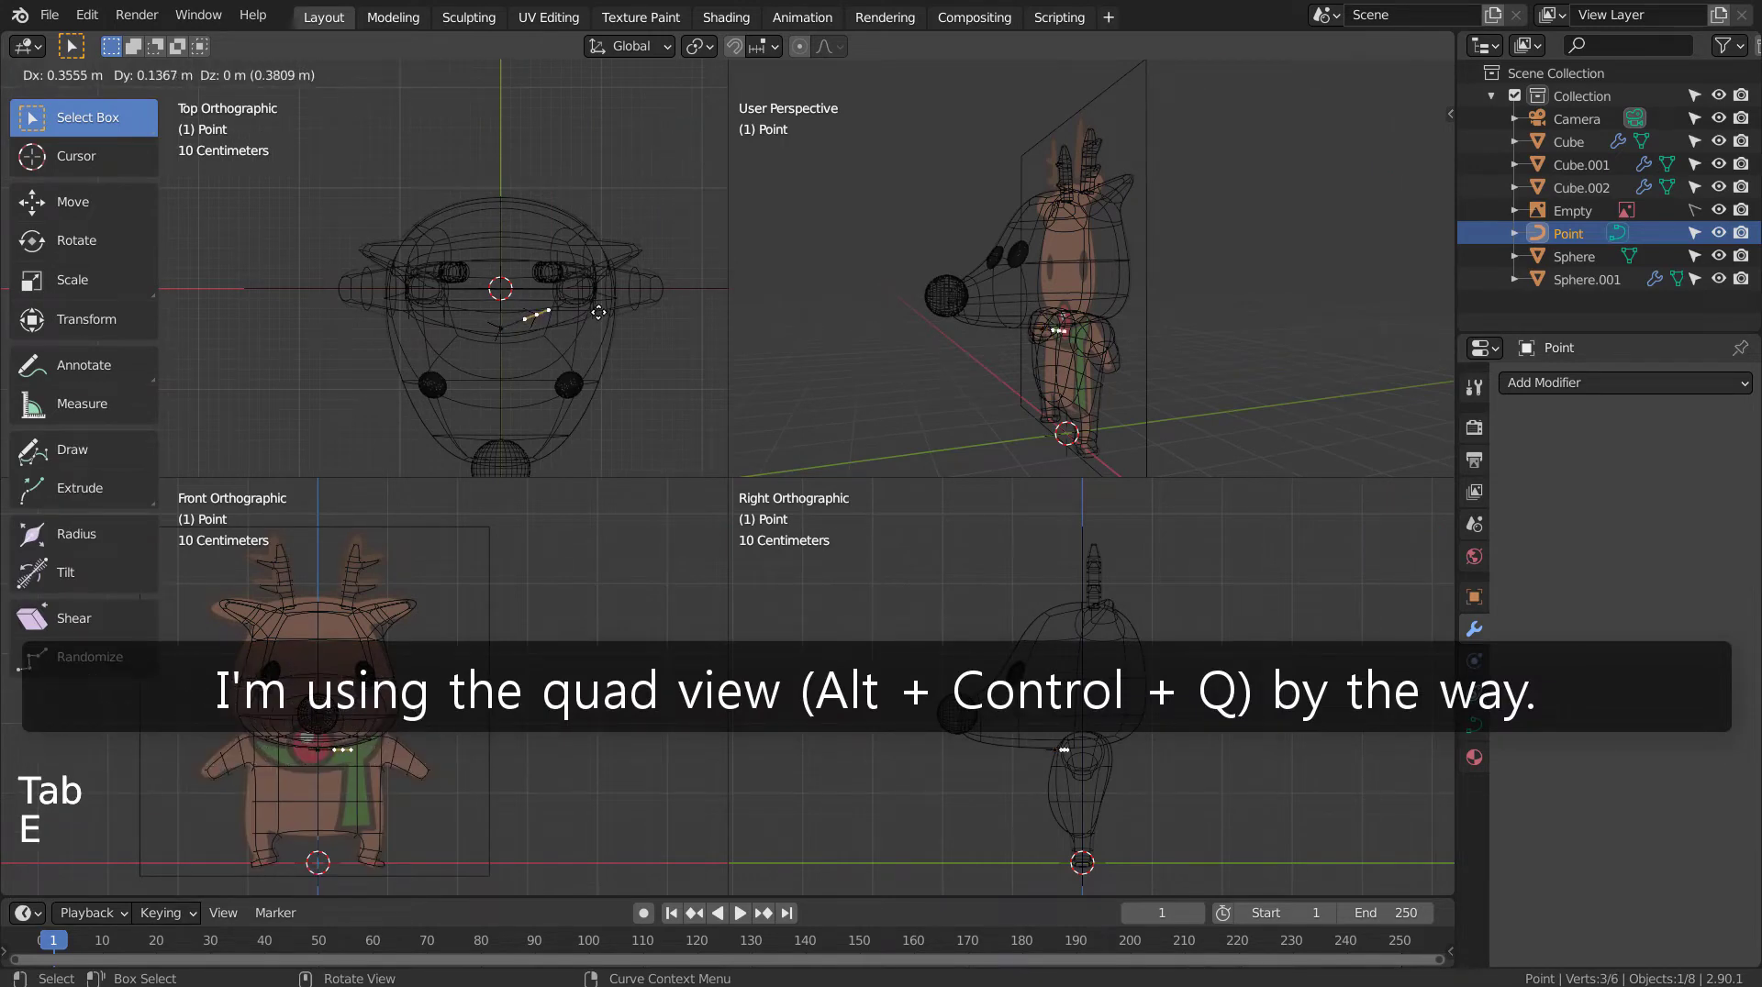
Step: Continue extruding points around the rest of the neck back toward the curve's start
key(e)
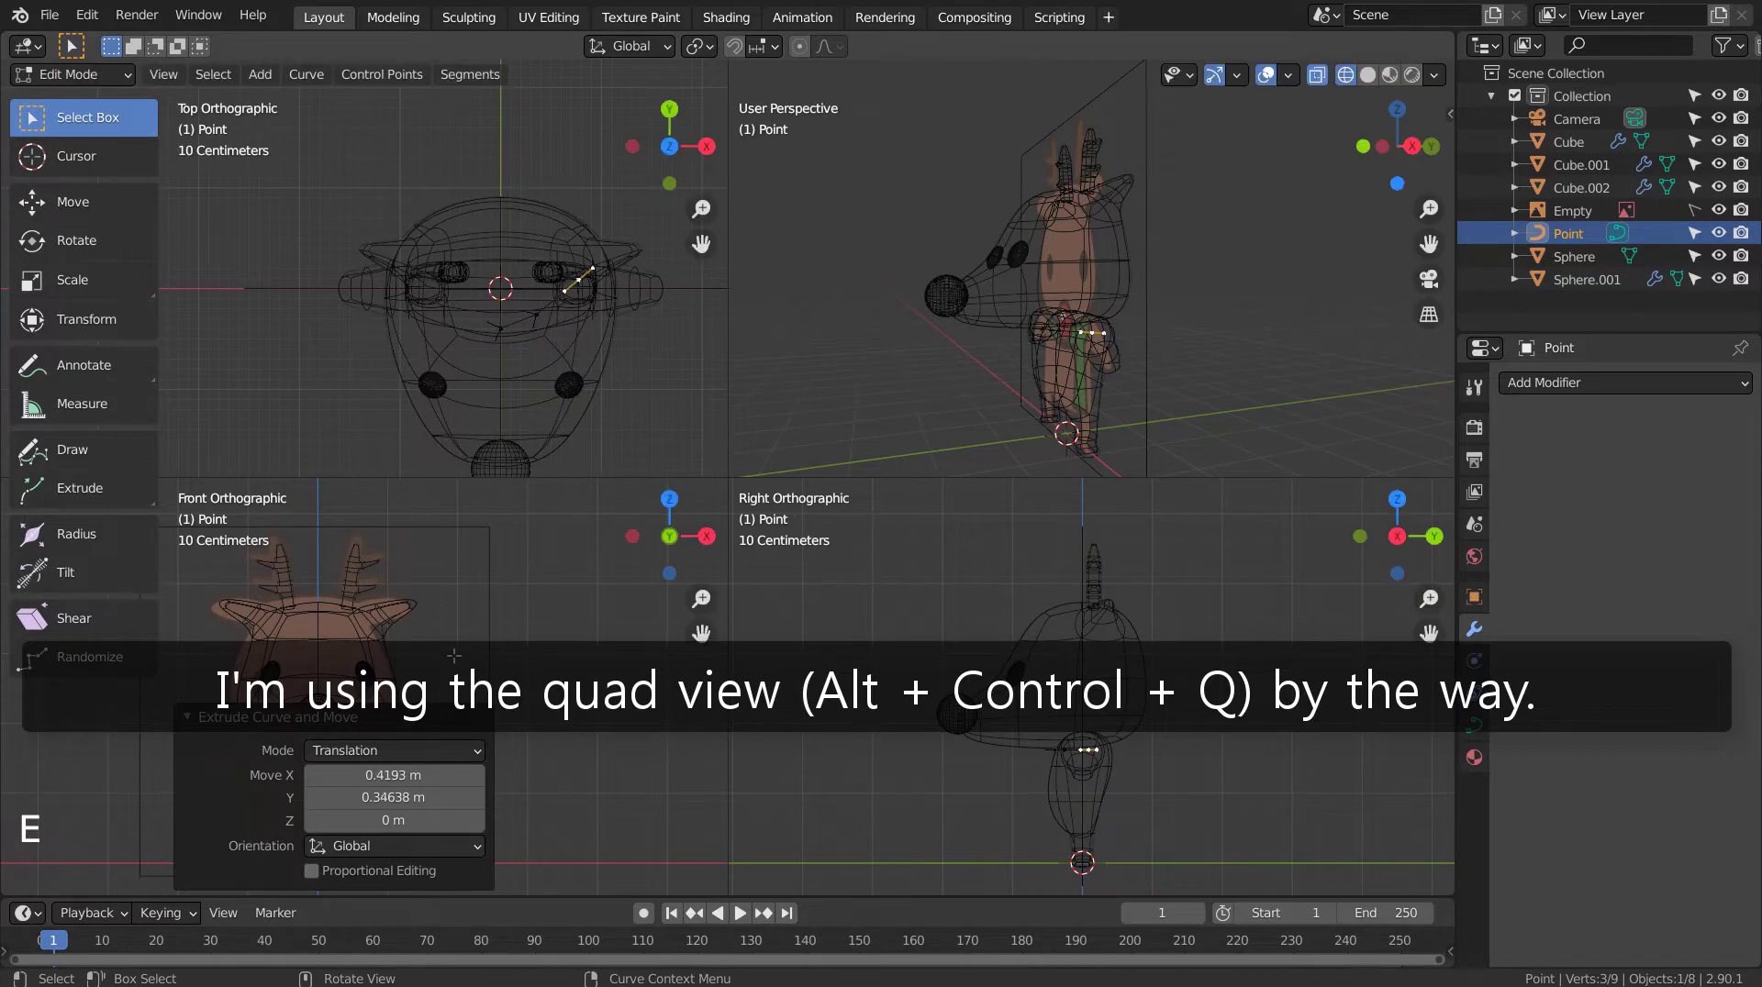
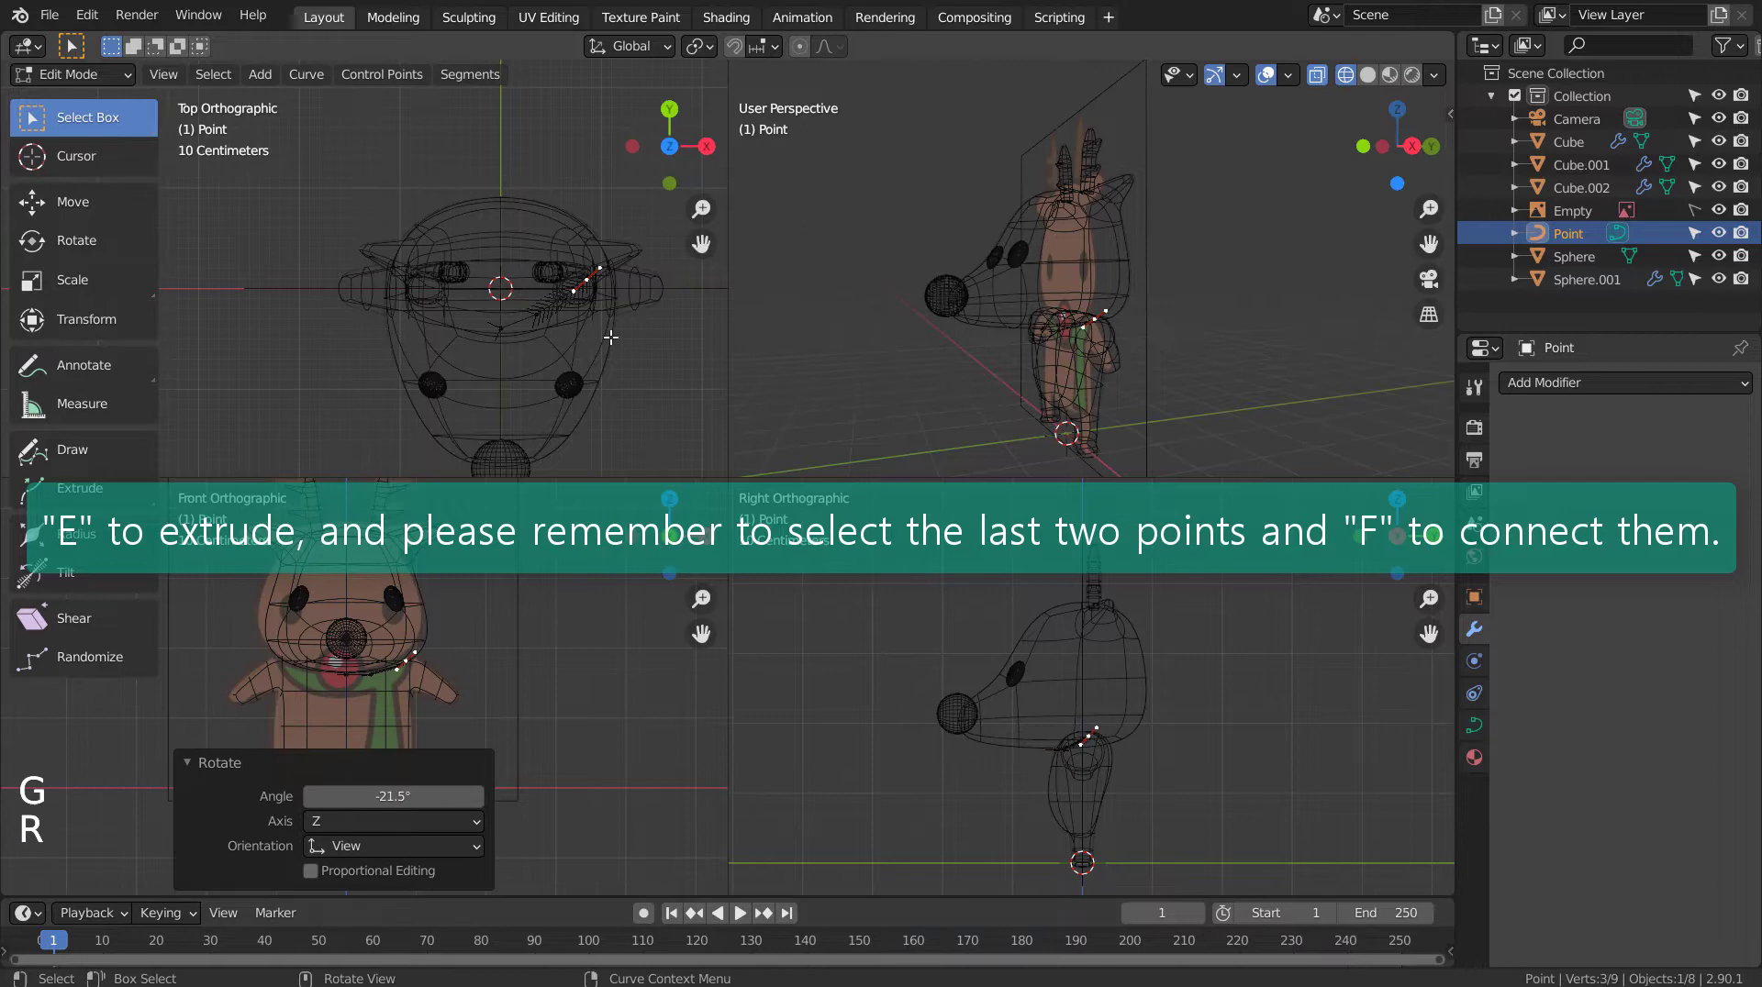
key(e)
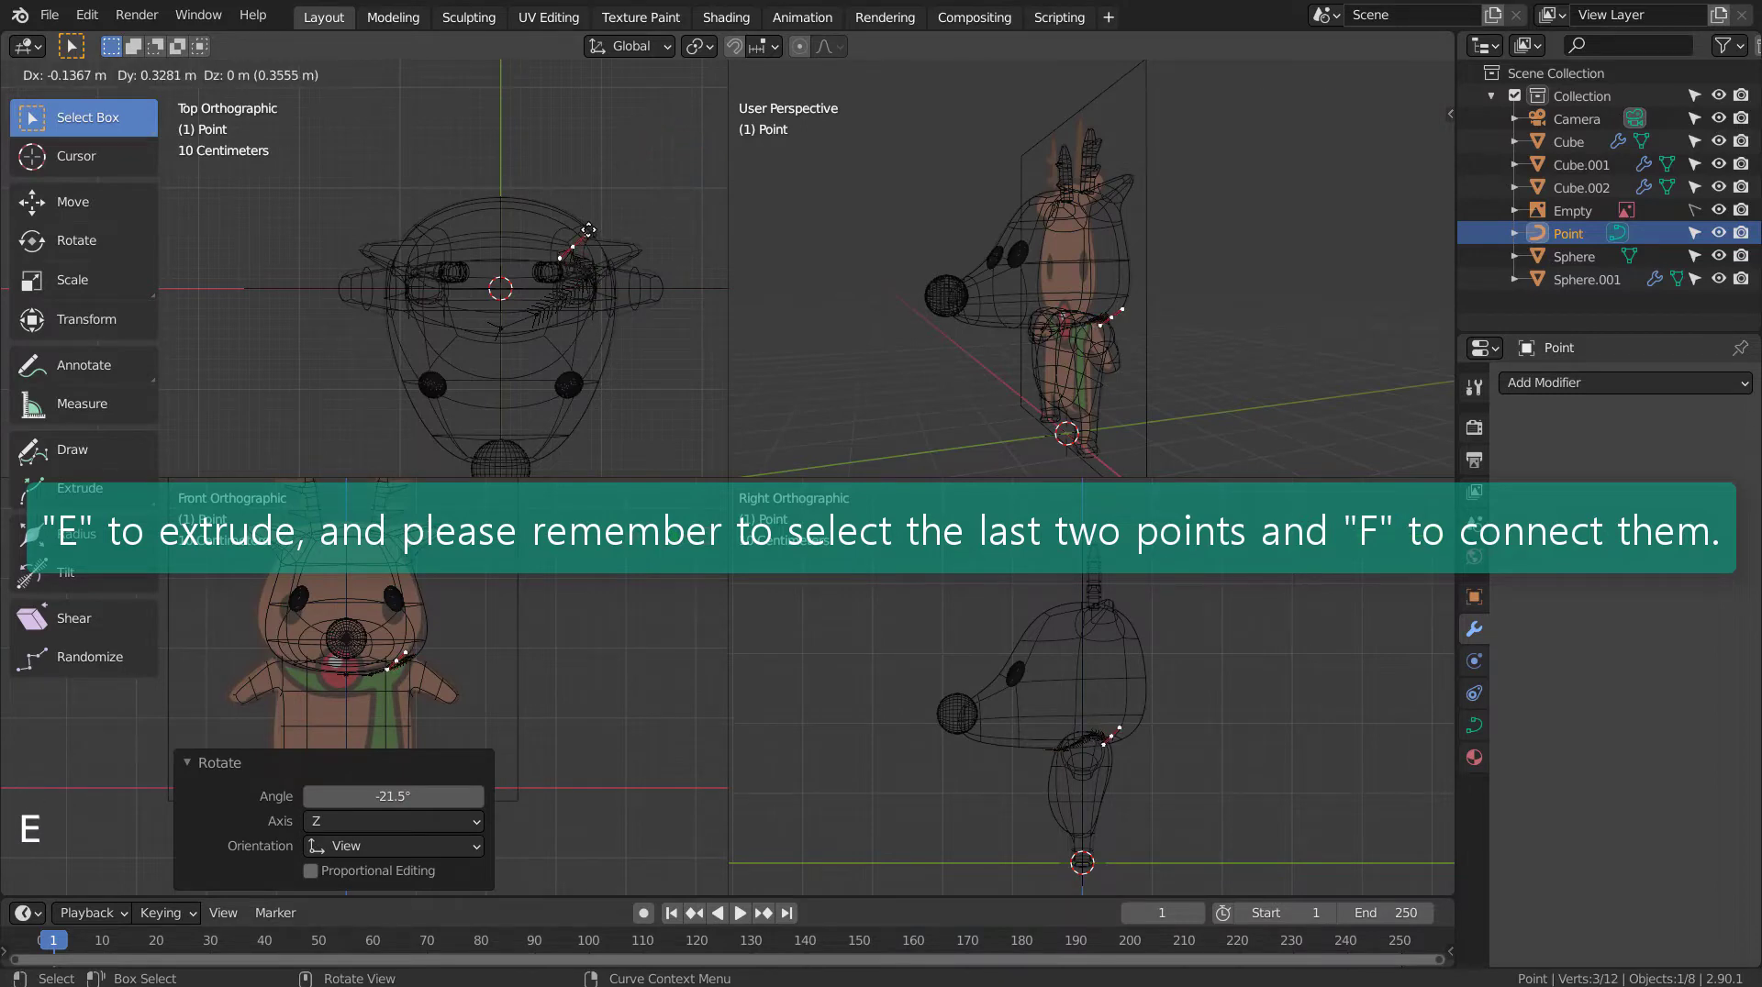
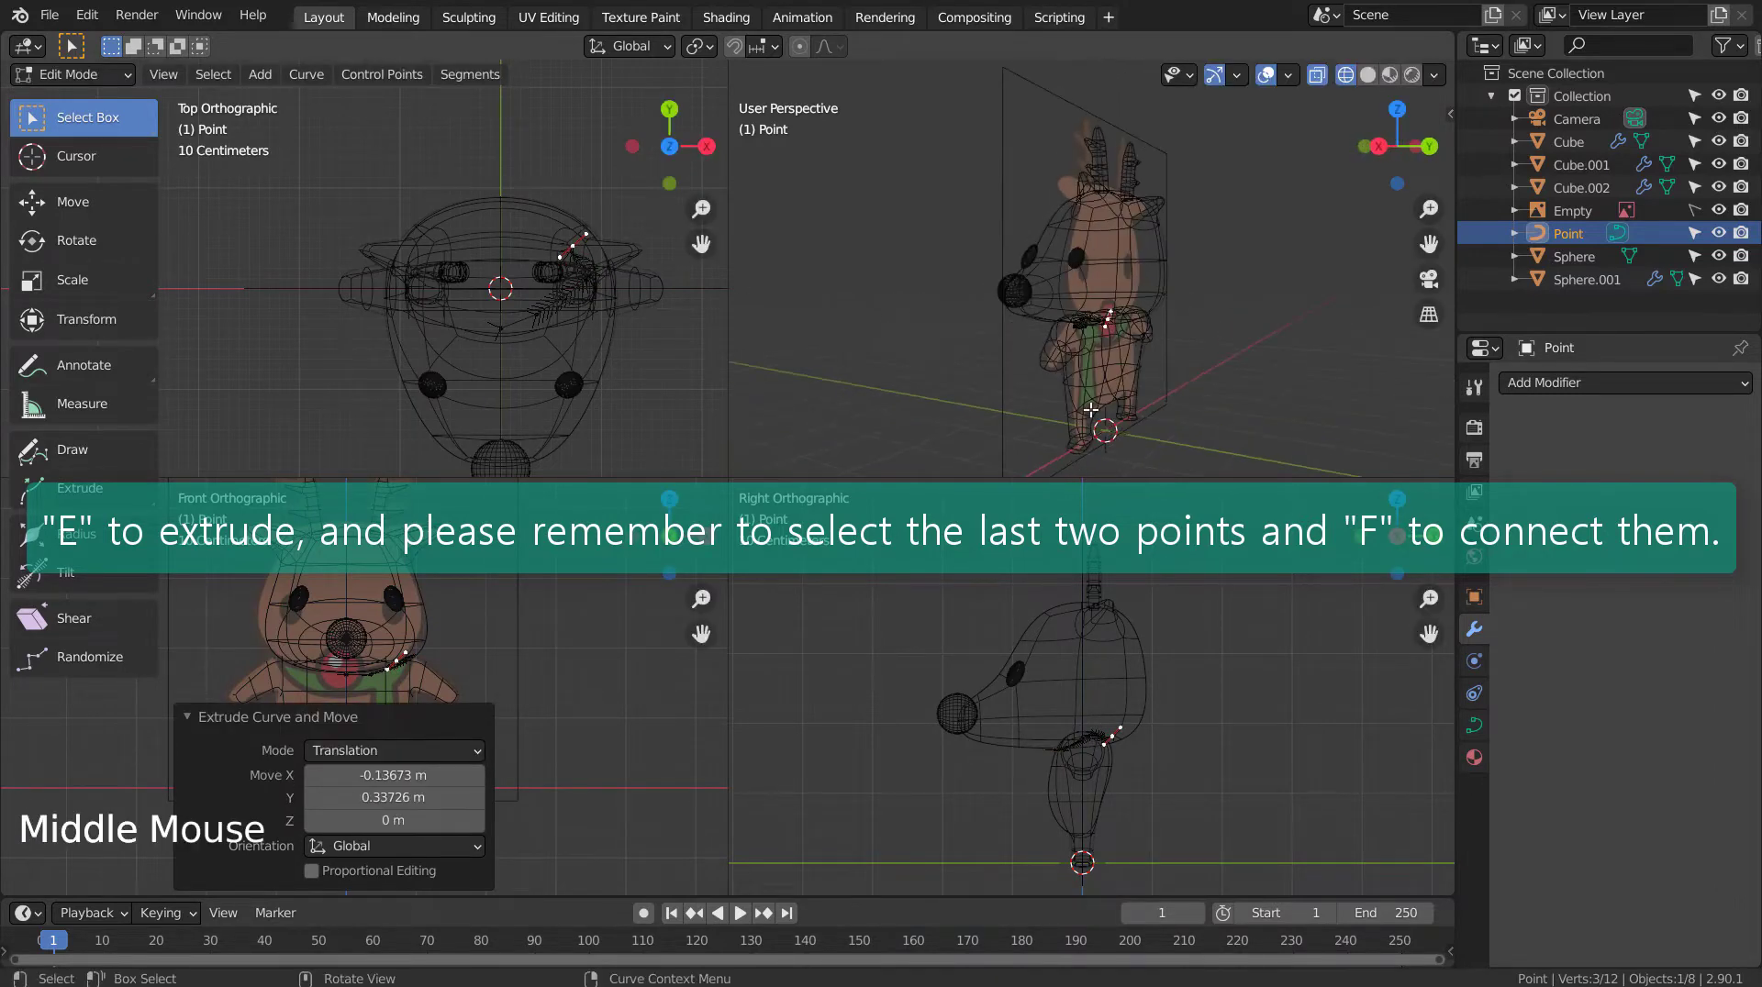
key(g)
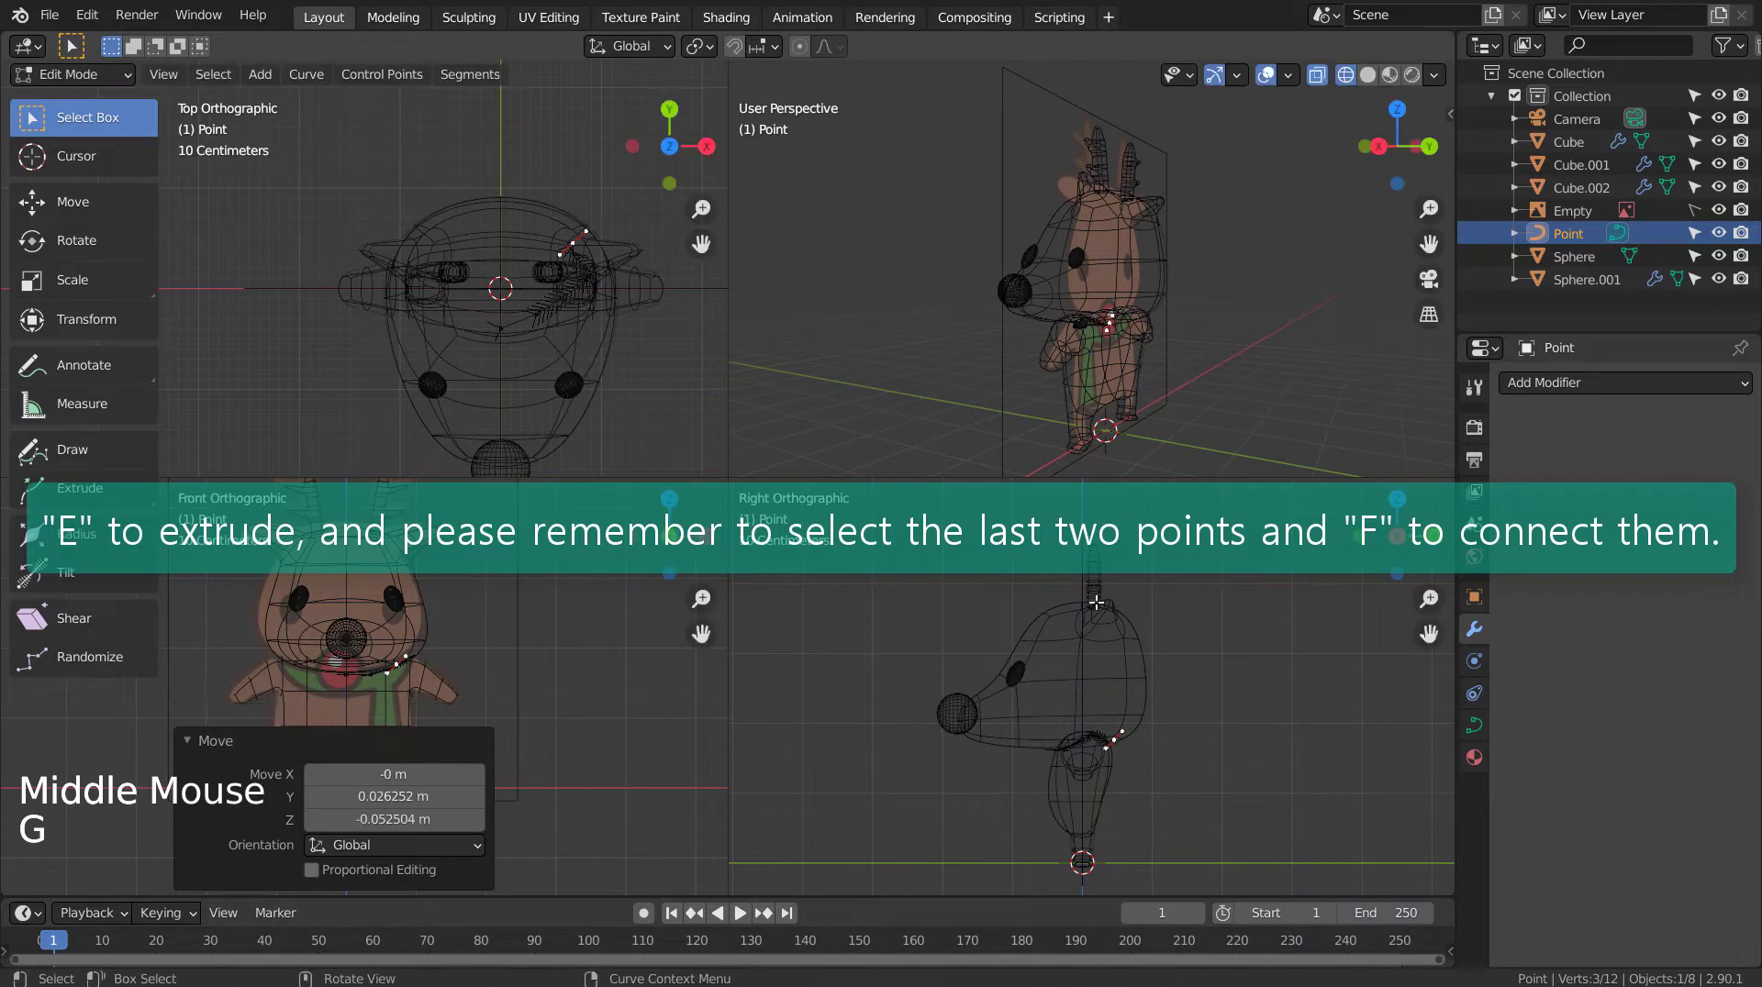
key(e)
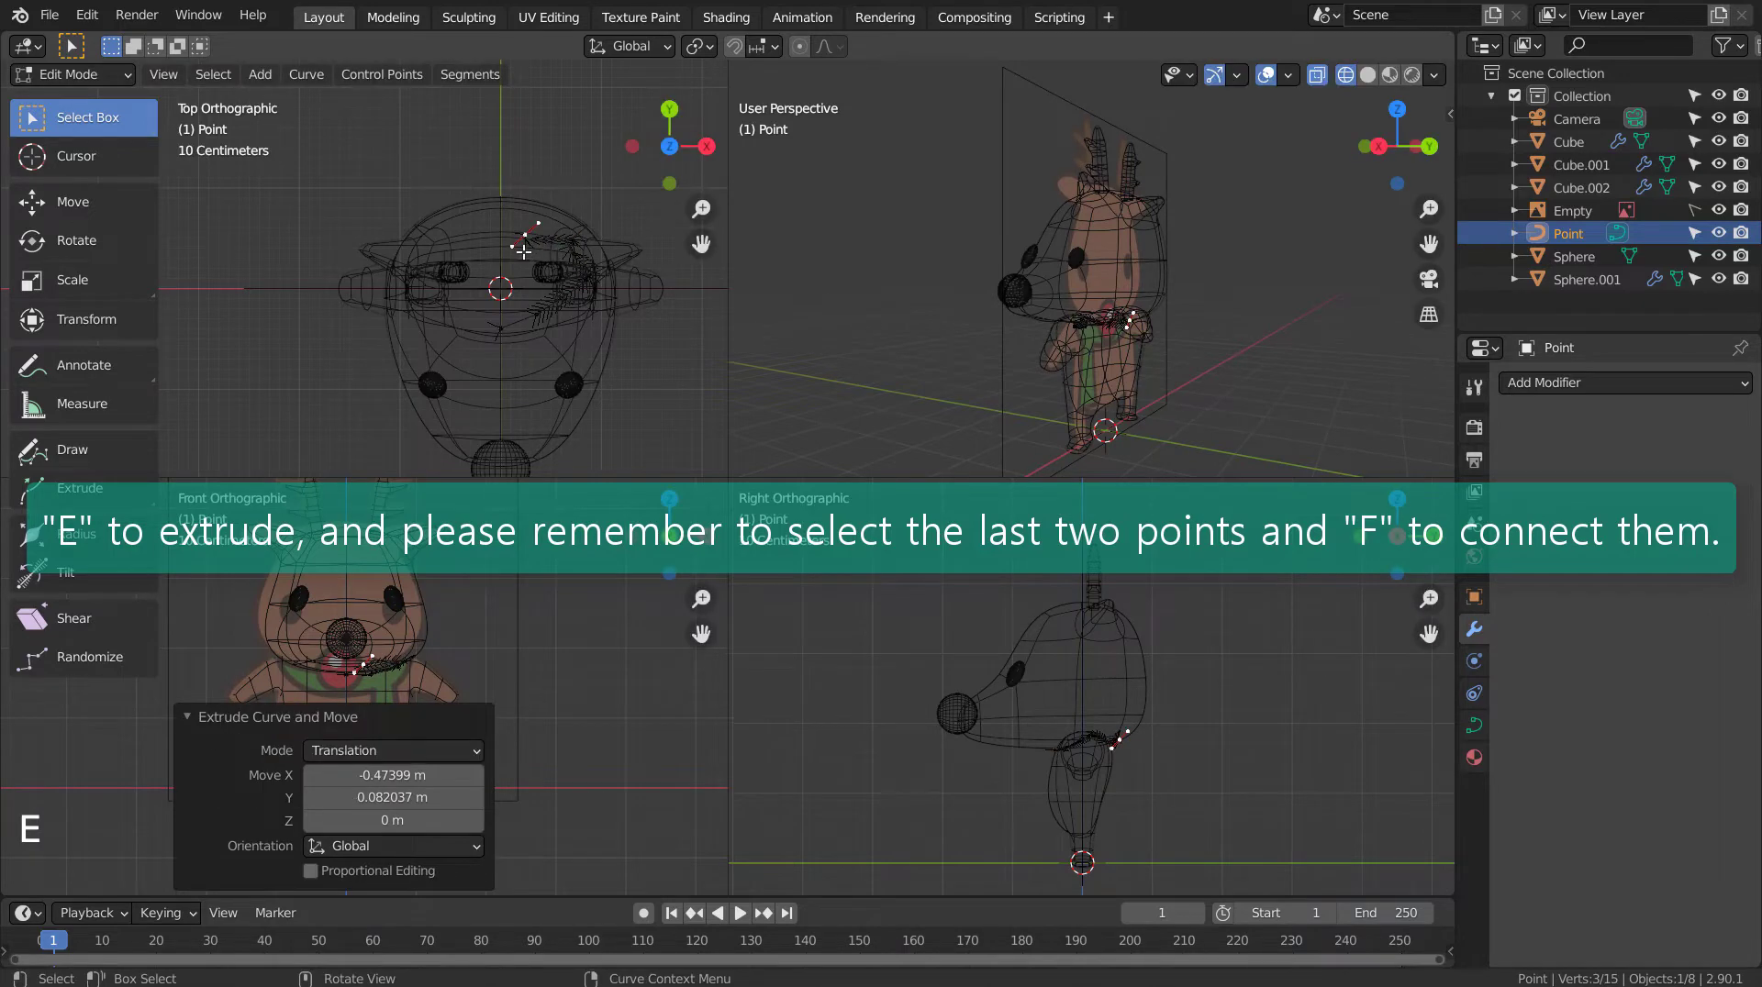
key(e)
key(e)
key(e)
key(e)
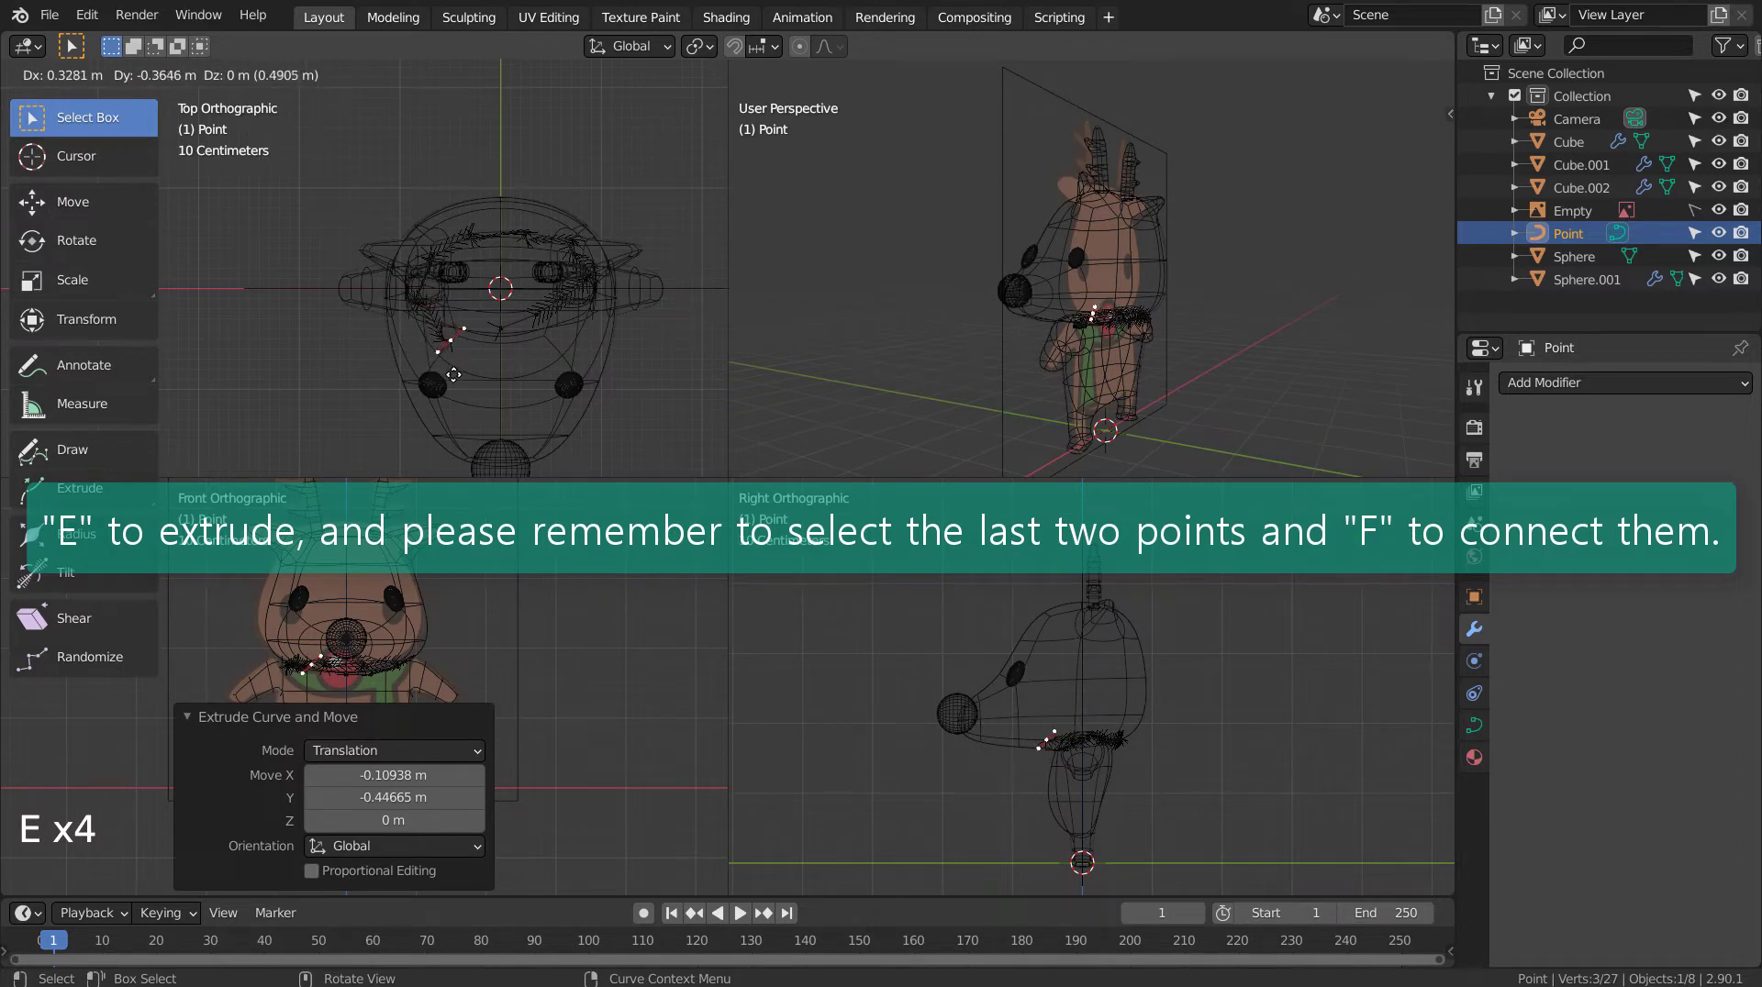
key(e)
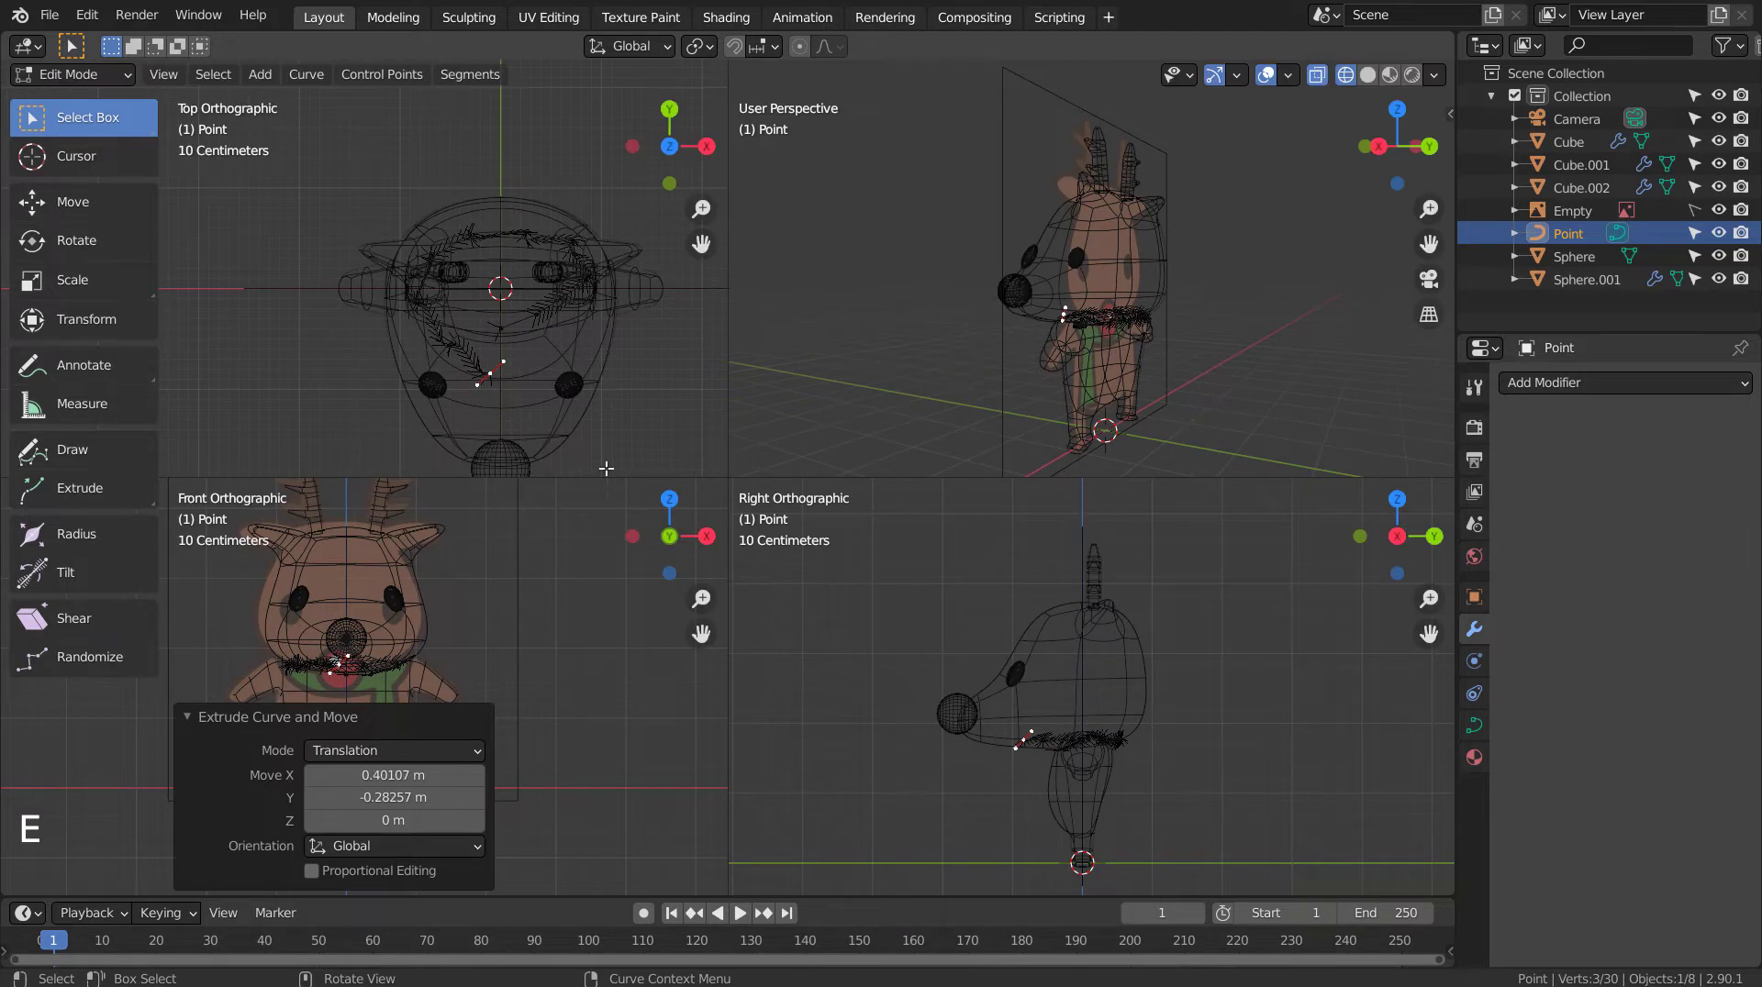
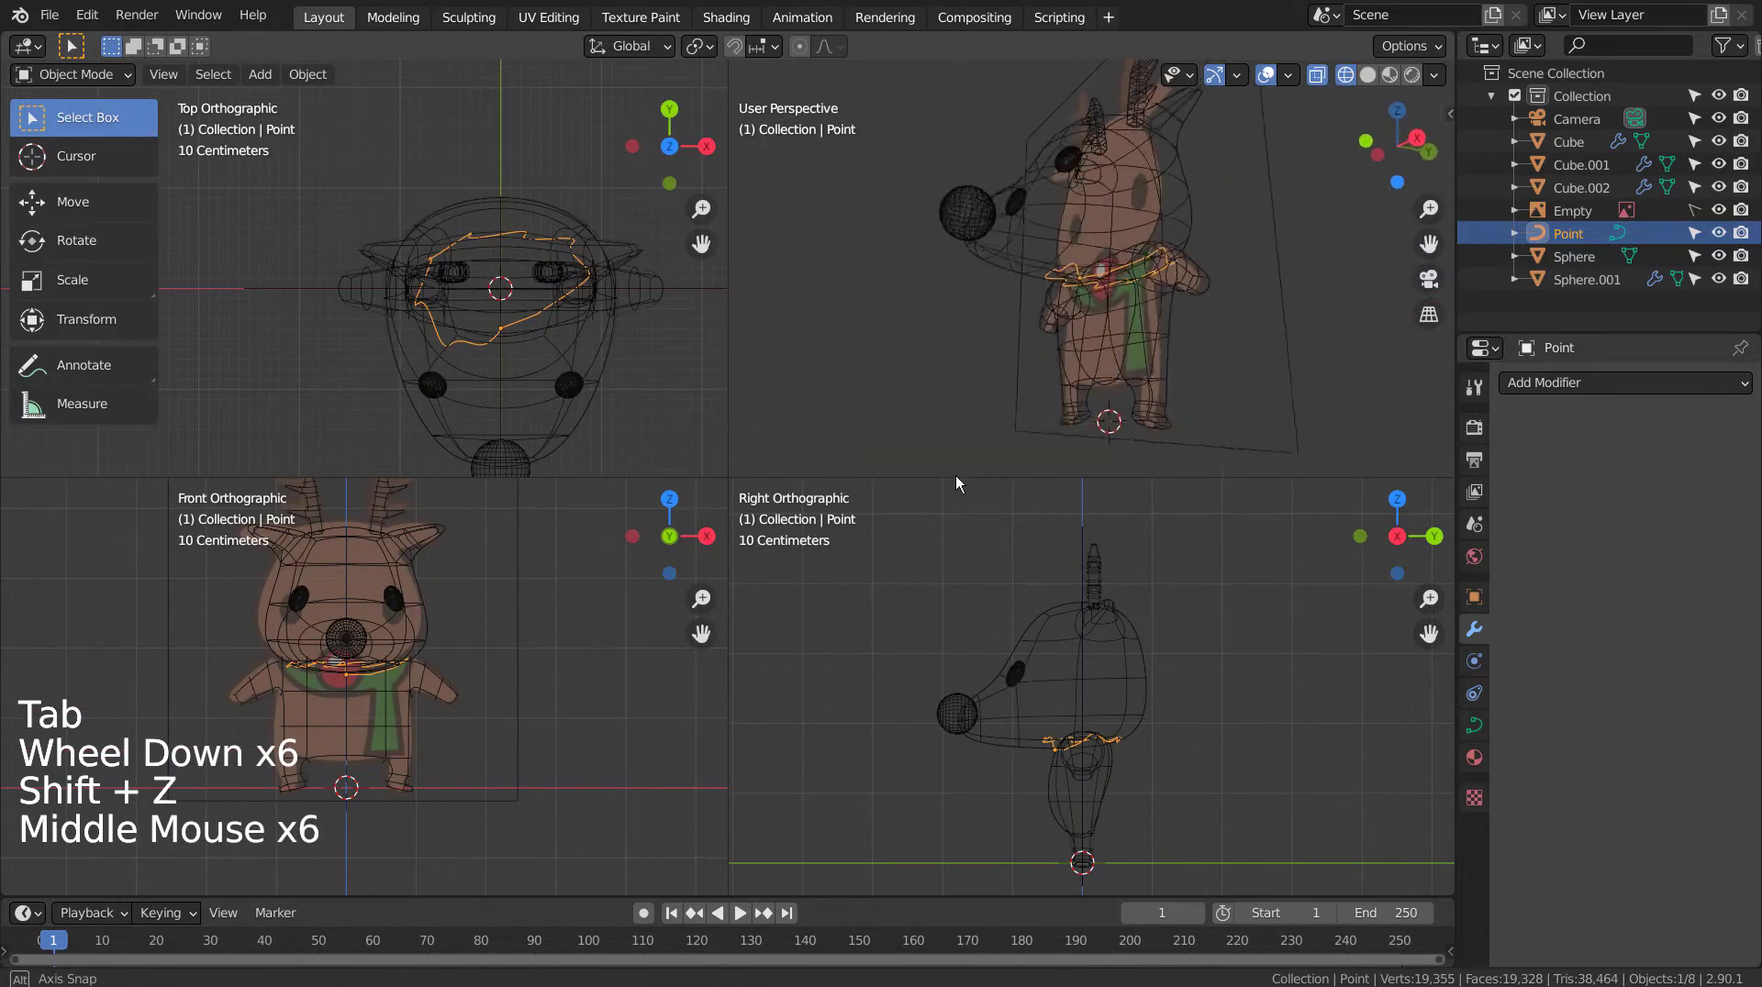
Step: Select all points of the neck curve and smooth them into an even loop
middle_click(1067, 394)
scroll(up, 3)
middle_click(1193, 350)
middle_click(1076, 353)
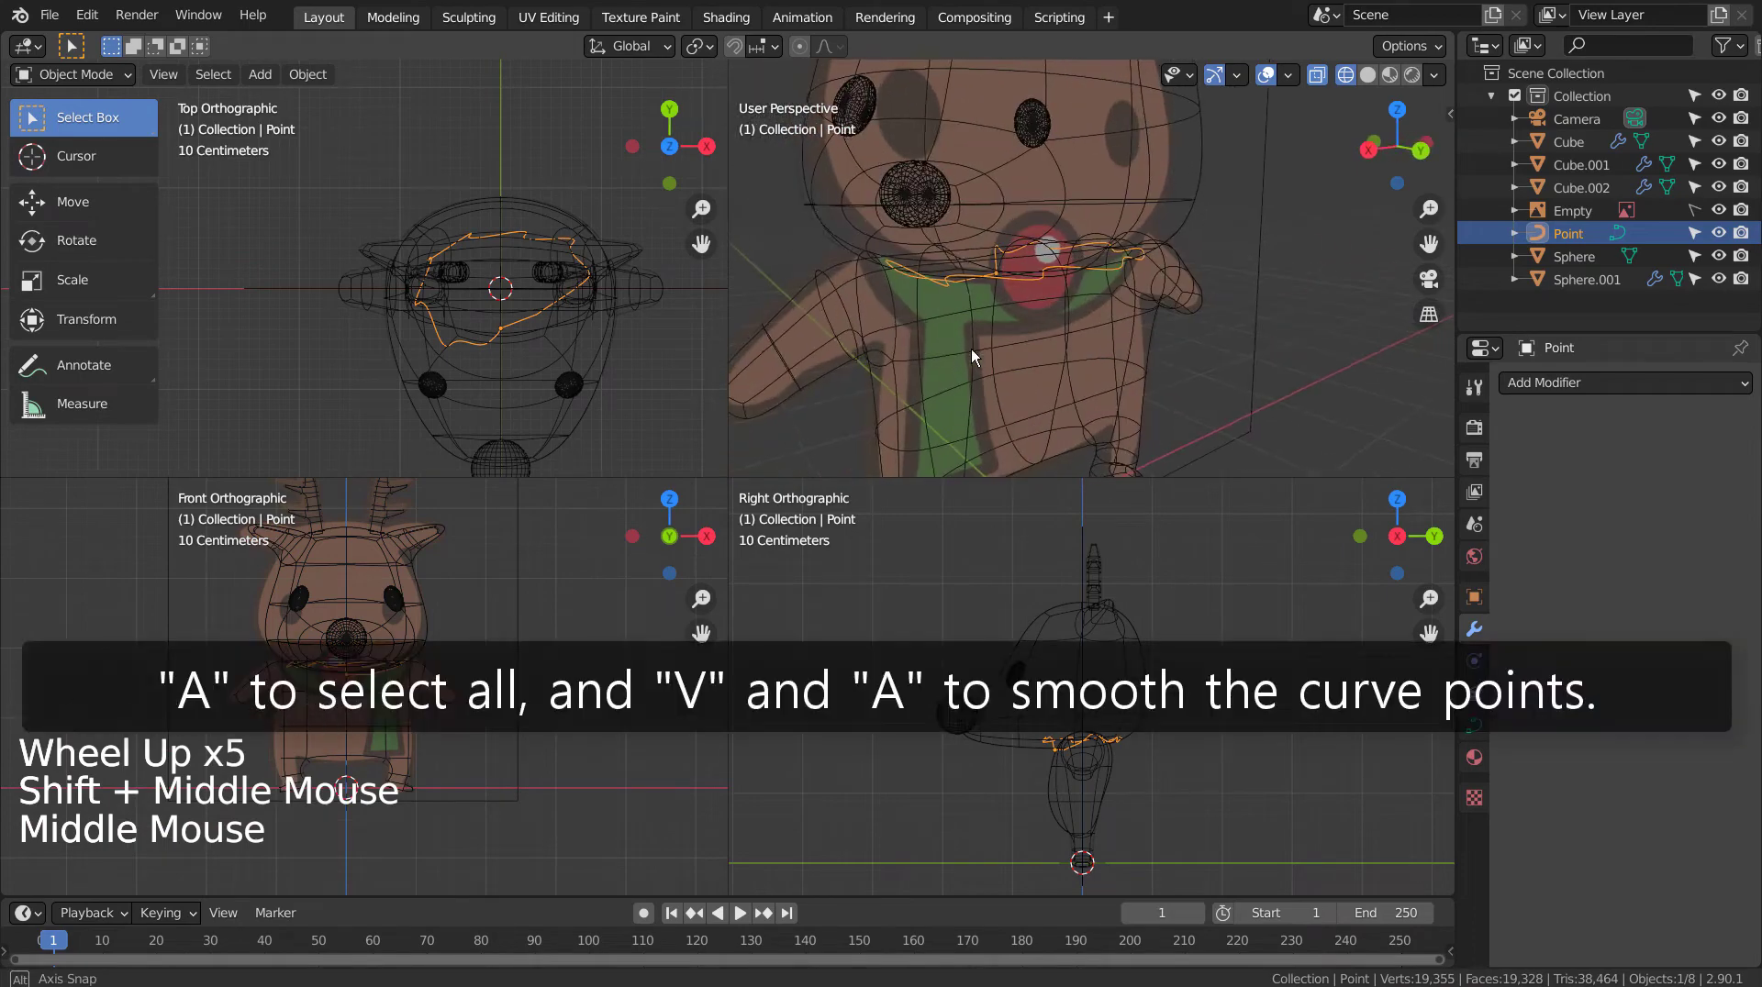
key(Tab)
key(a)
key(v)
key(Tab)
Step: From the front view, nudge a curve point into place and return to Object Mode
middle_click(1122, 325)
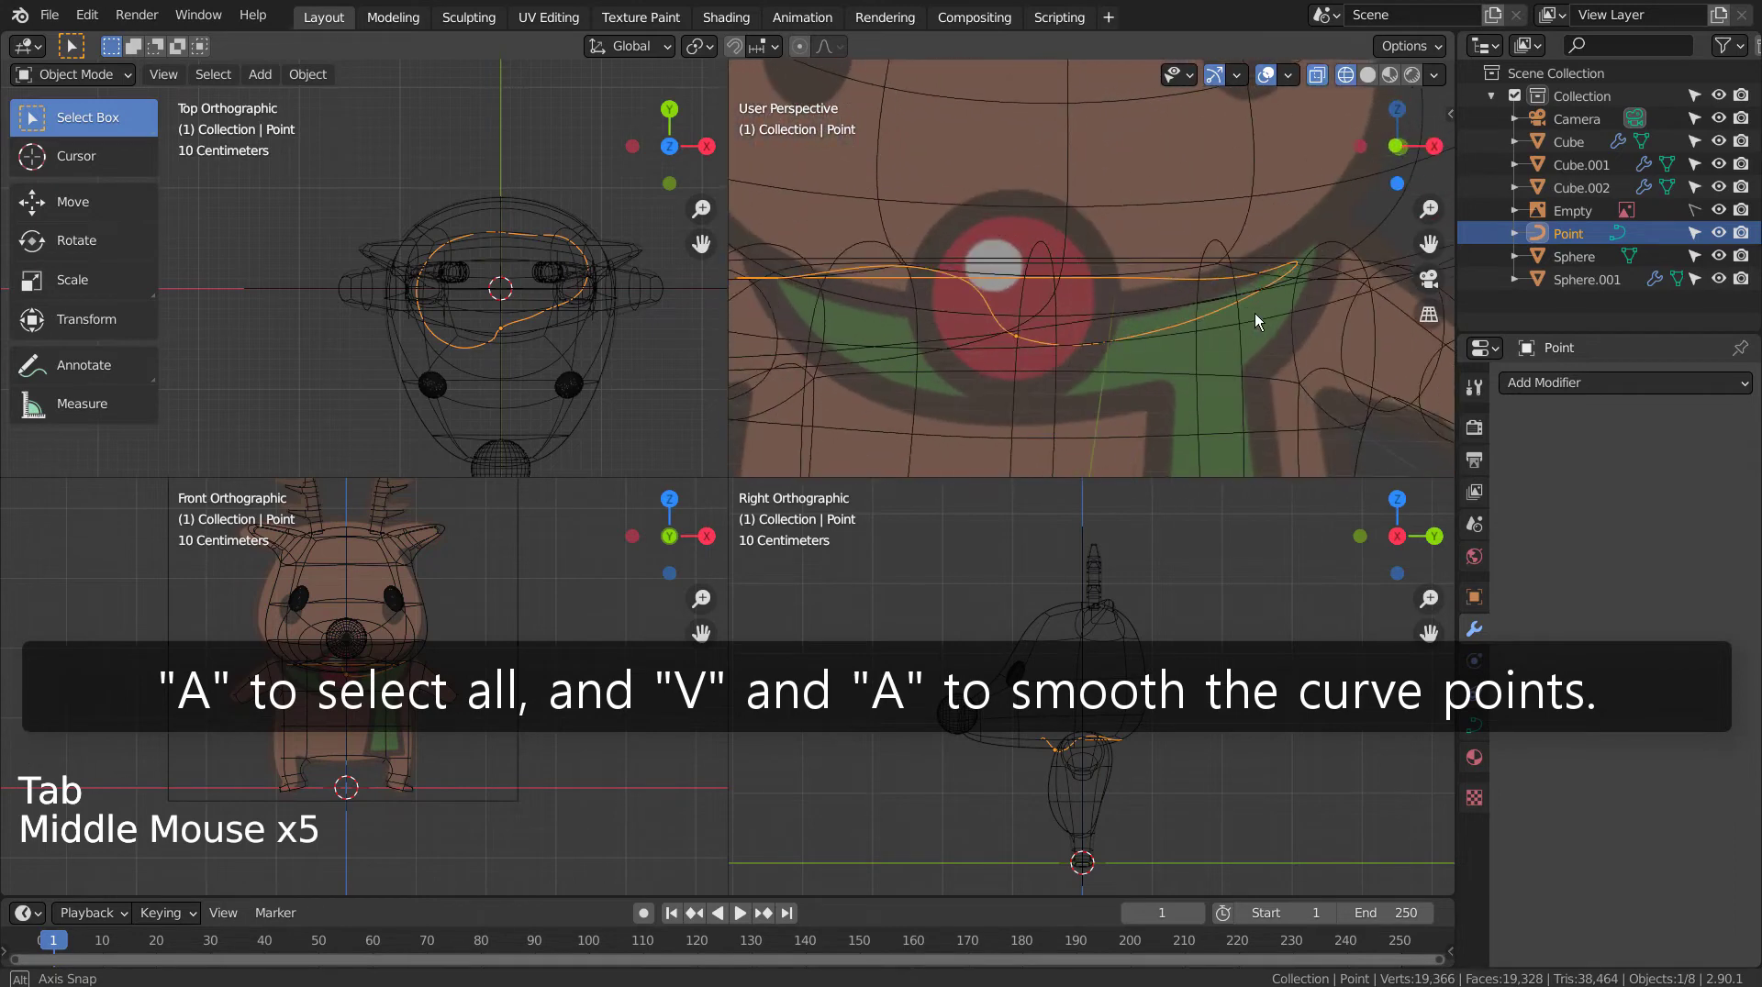
key(KP_1)
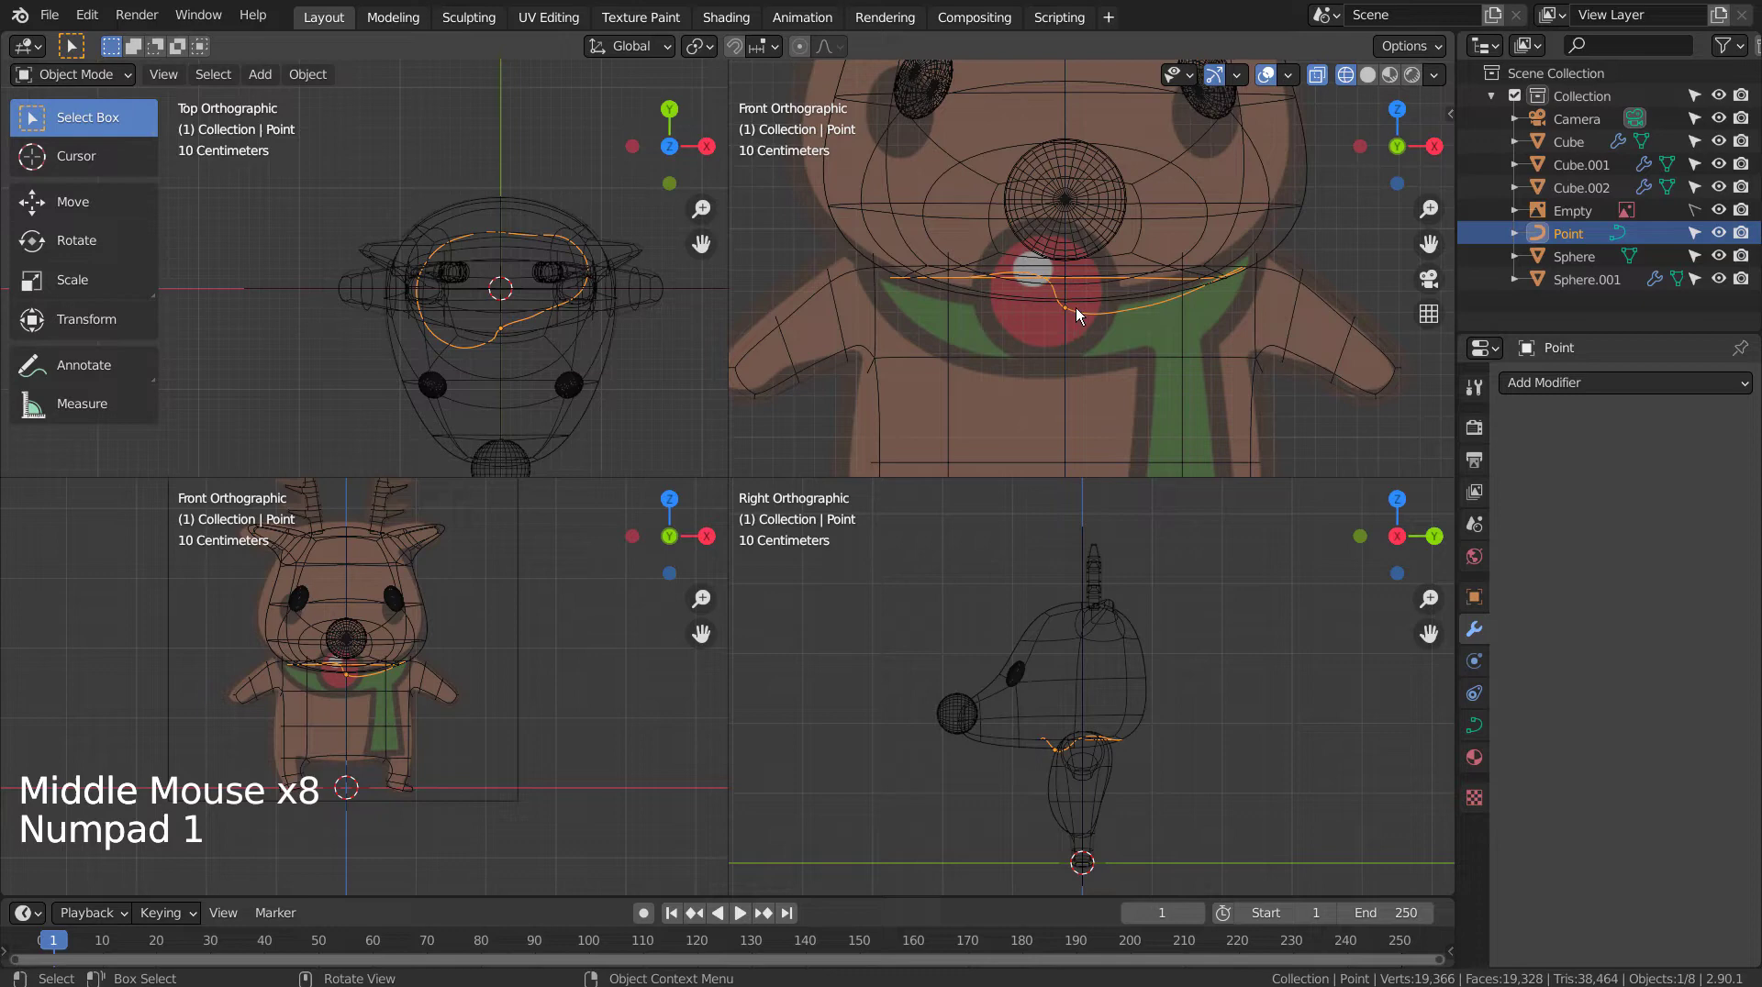
key(Tab)
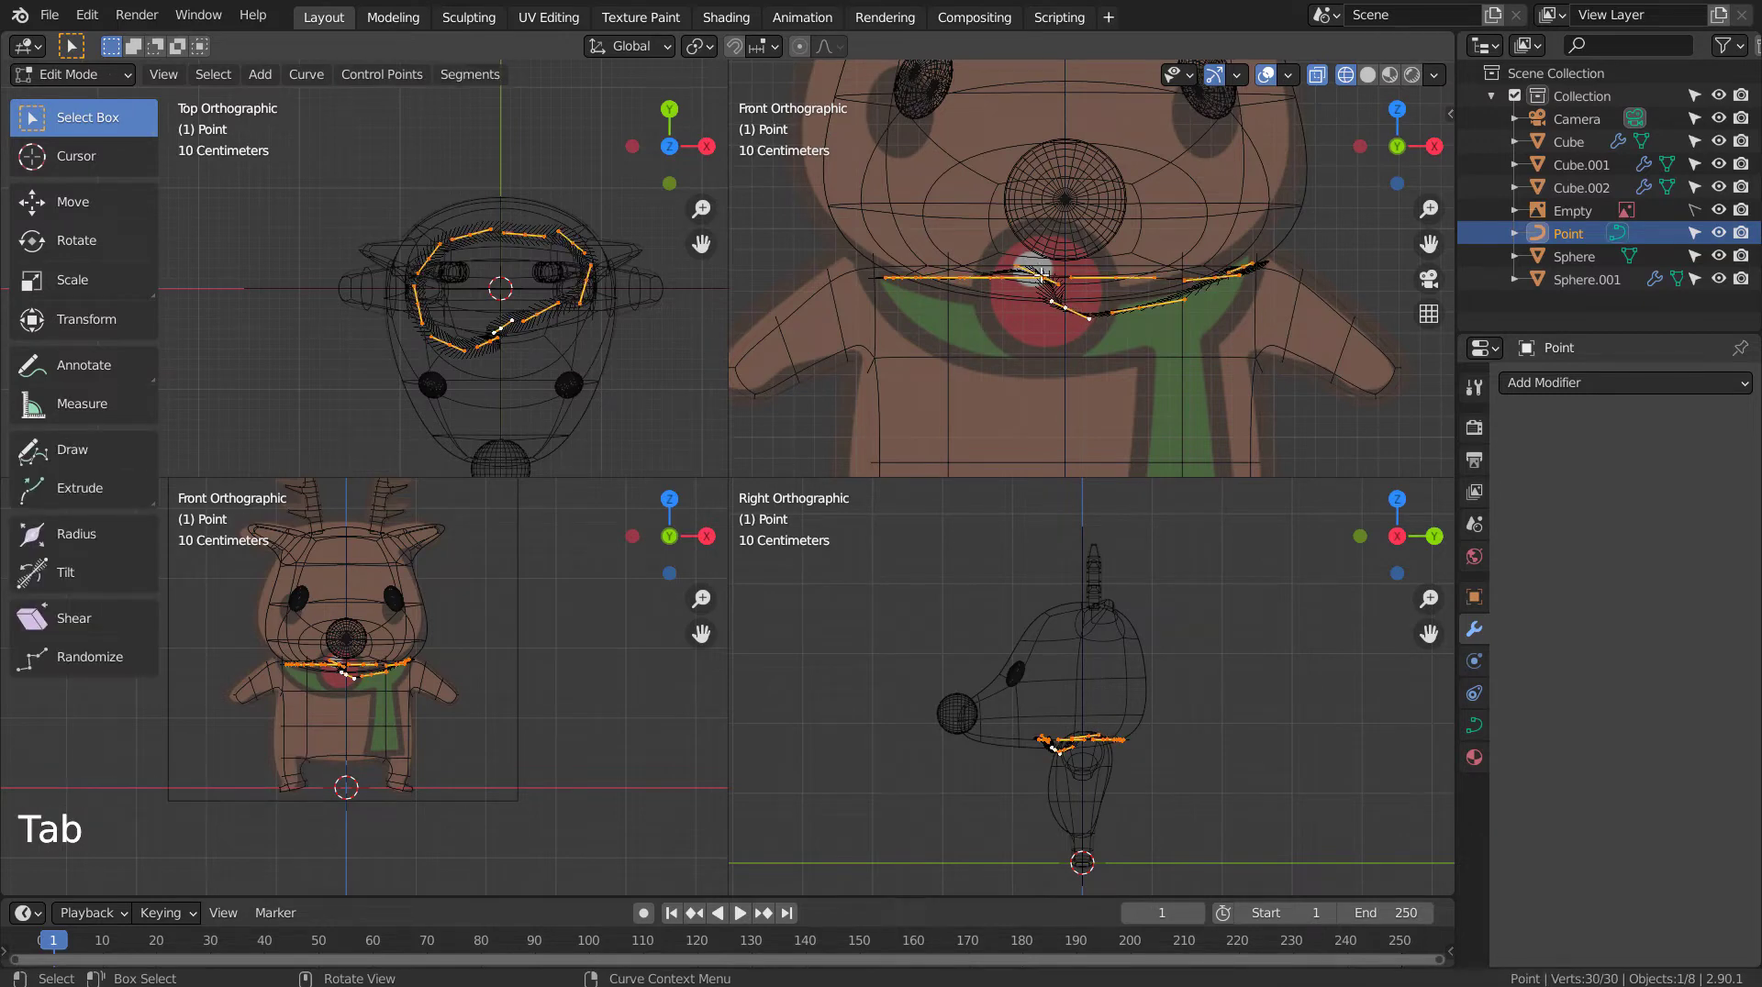
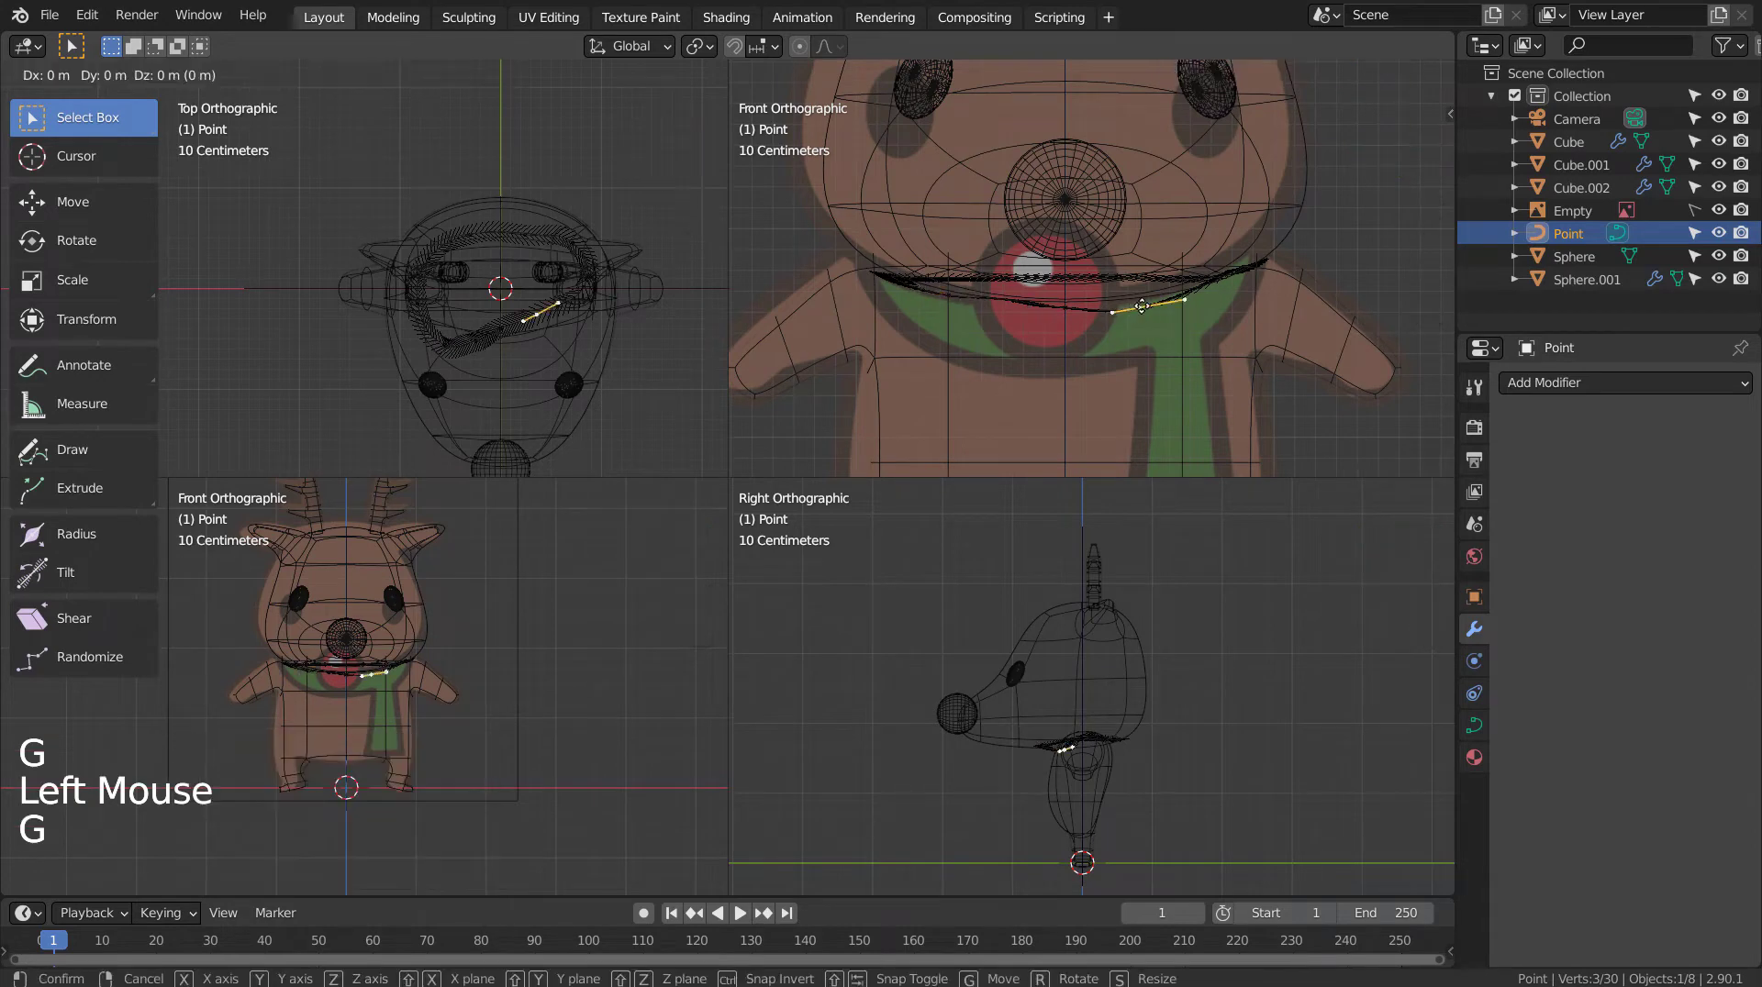
key(Tab)
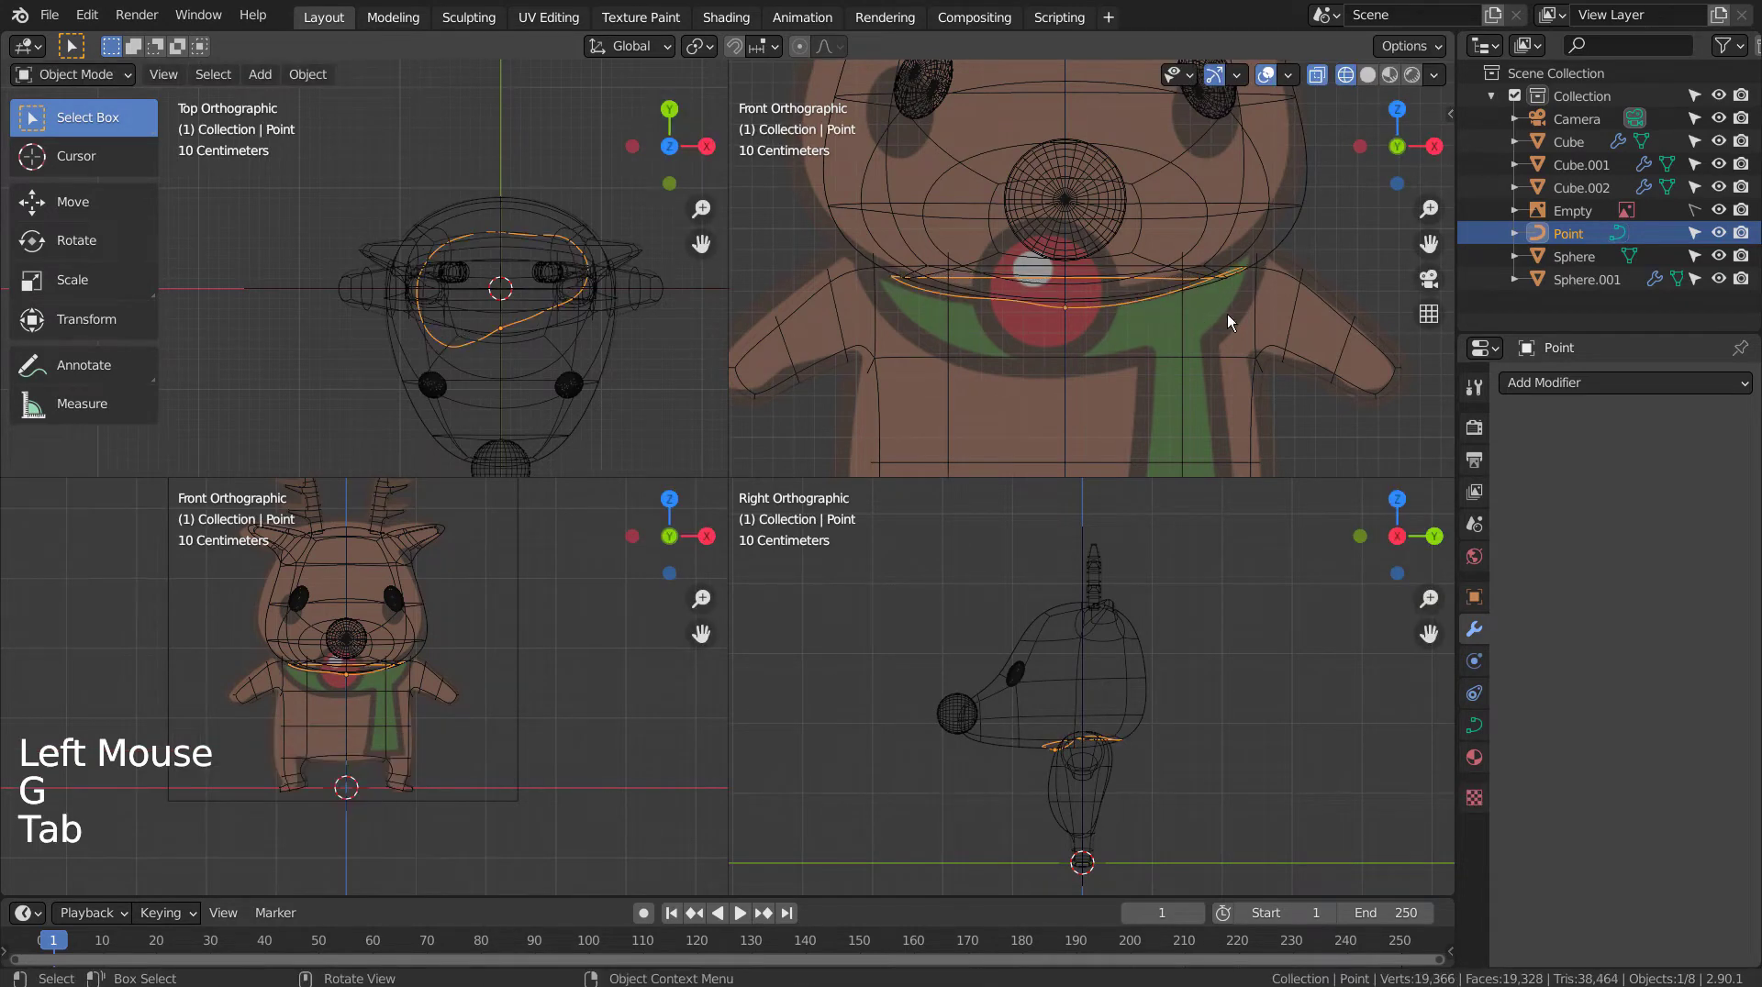
middle_click(1241, 320)
middle_click(1227, 330)
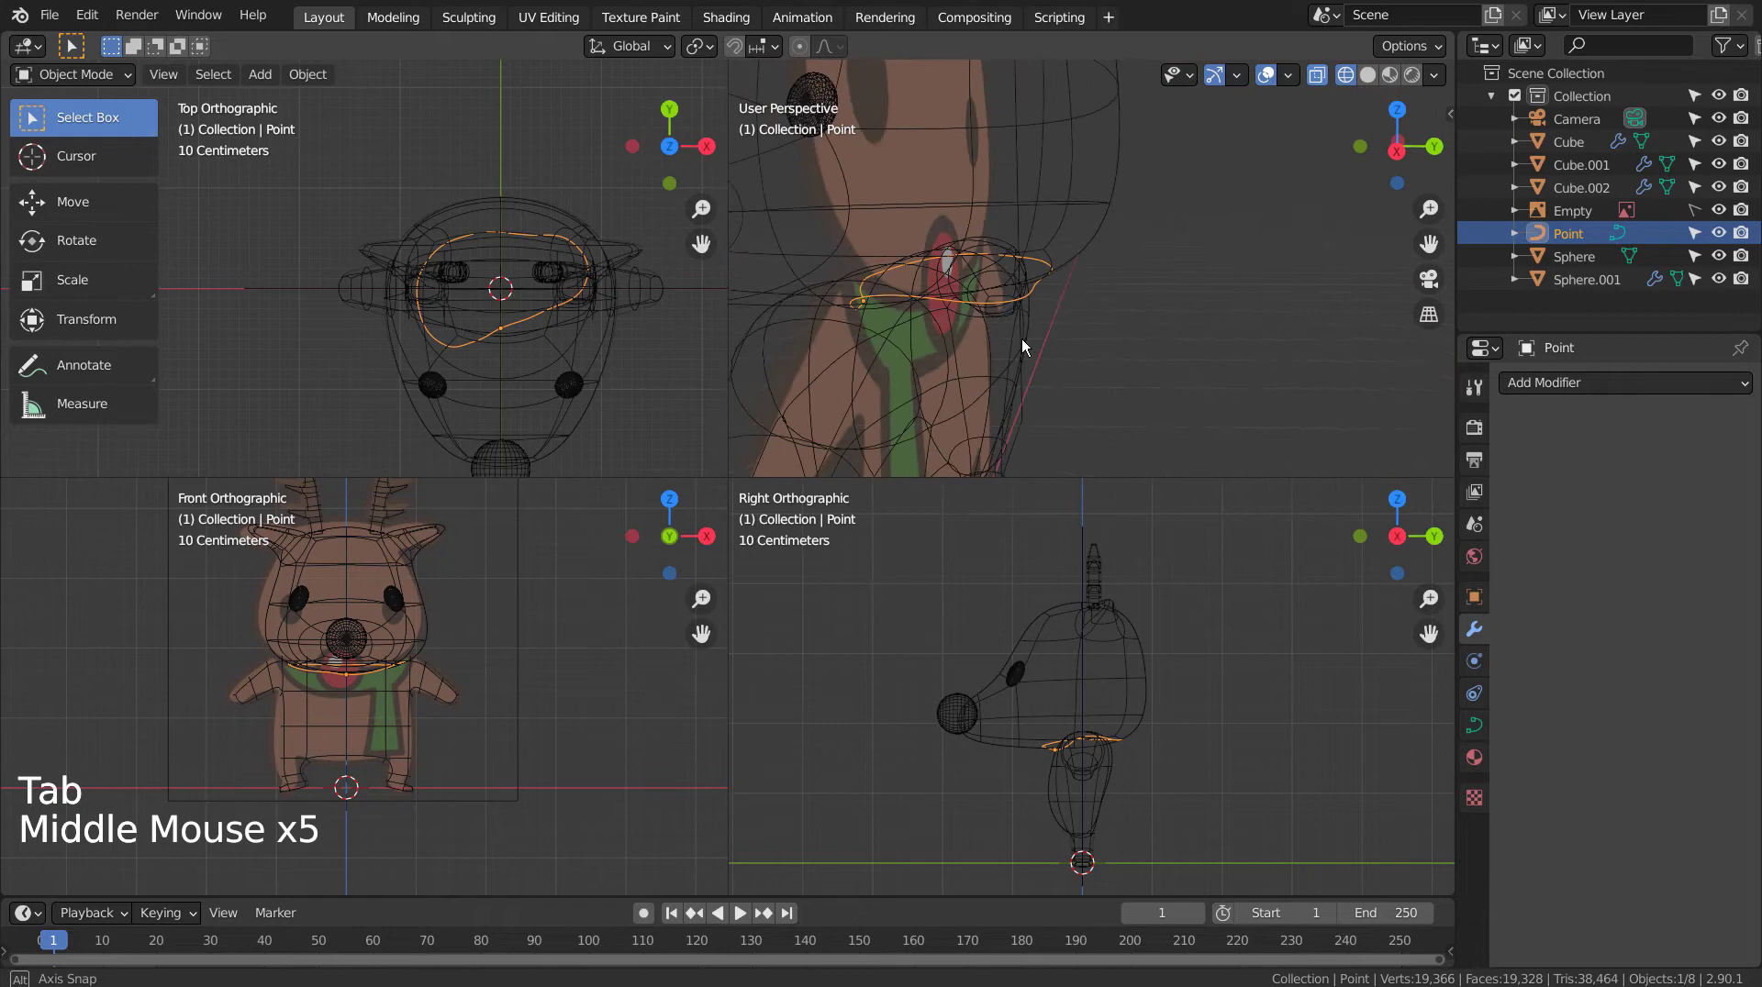
scroll(down, 3)
Step: Add a Rectangle curve, assign it as the neck curve's Bevel Object, and save the file
click(1232, 403)
scroll(down, 3)
key(shift+a)
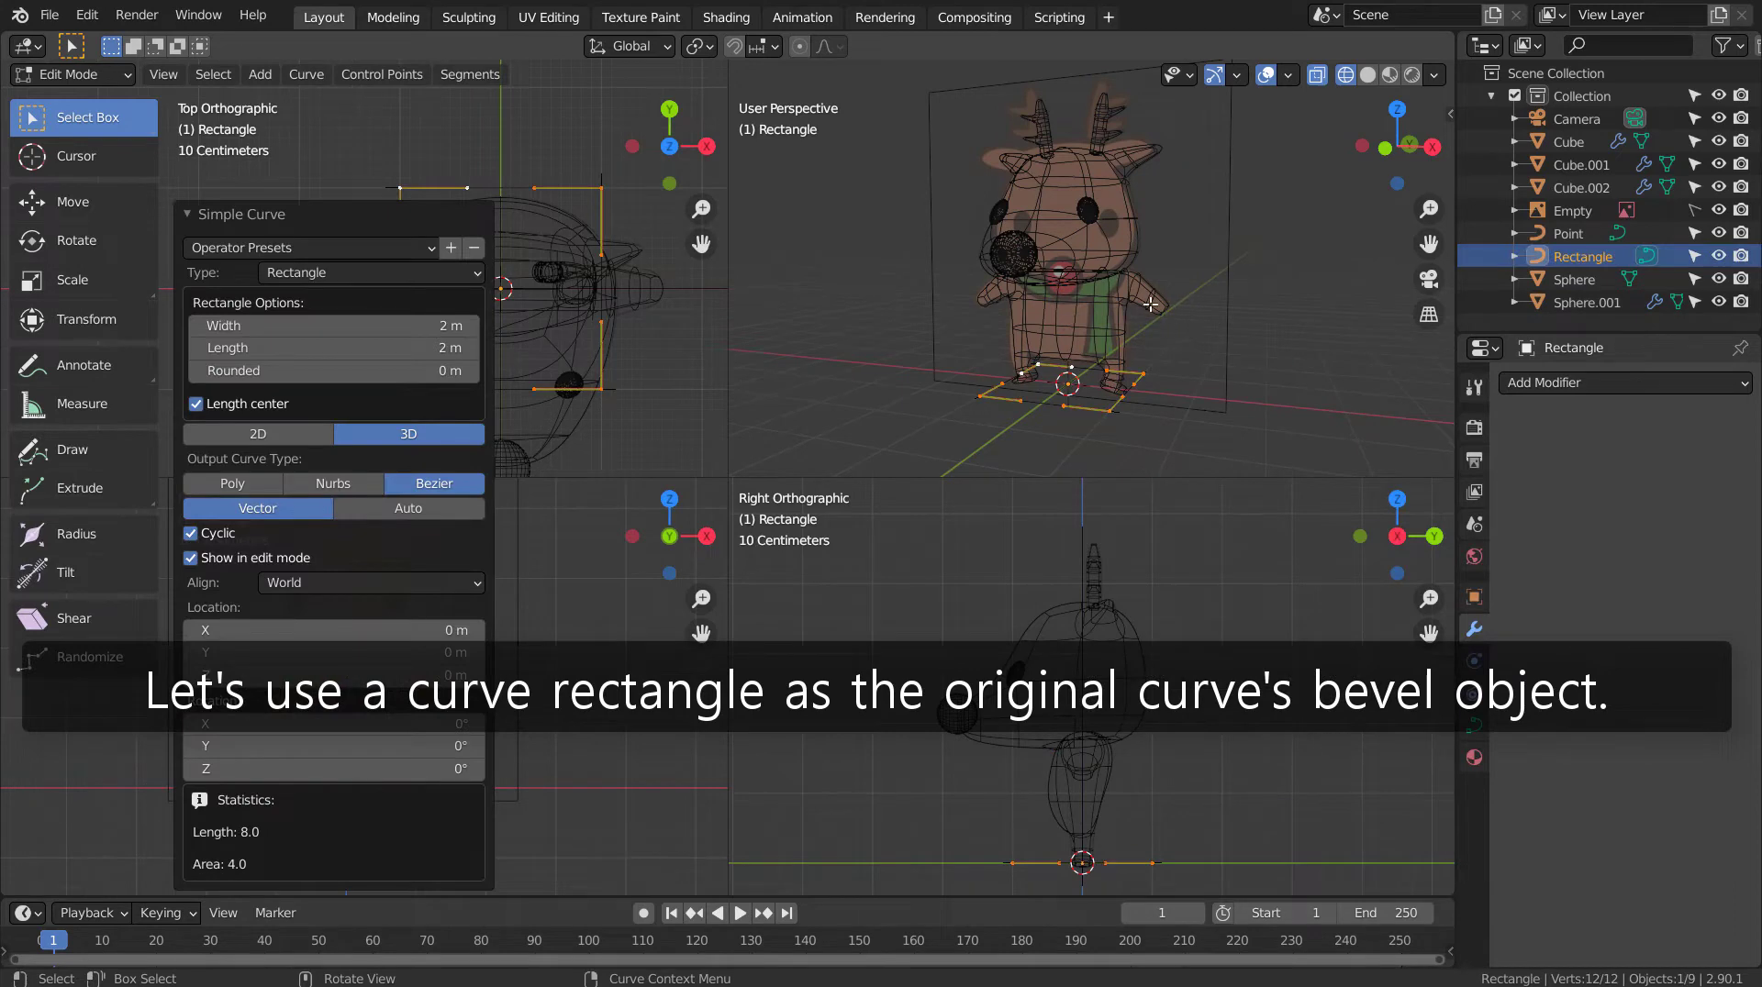
key(Tab)
click(1113, 277)
click(1102, 289)
click(1102, 289)
key(ctrl+s)
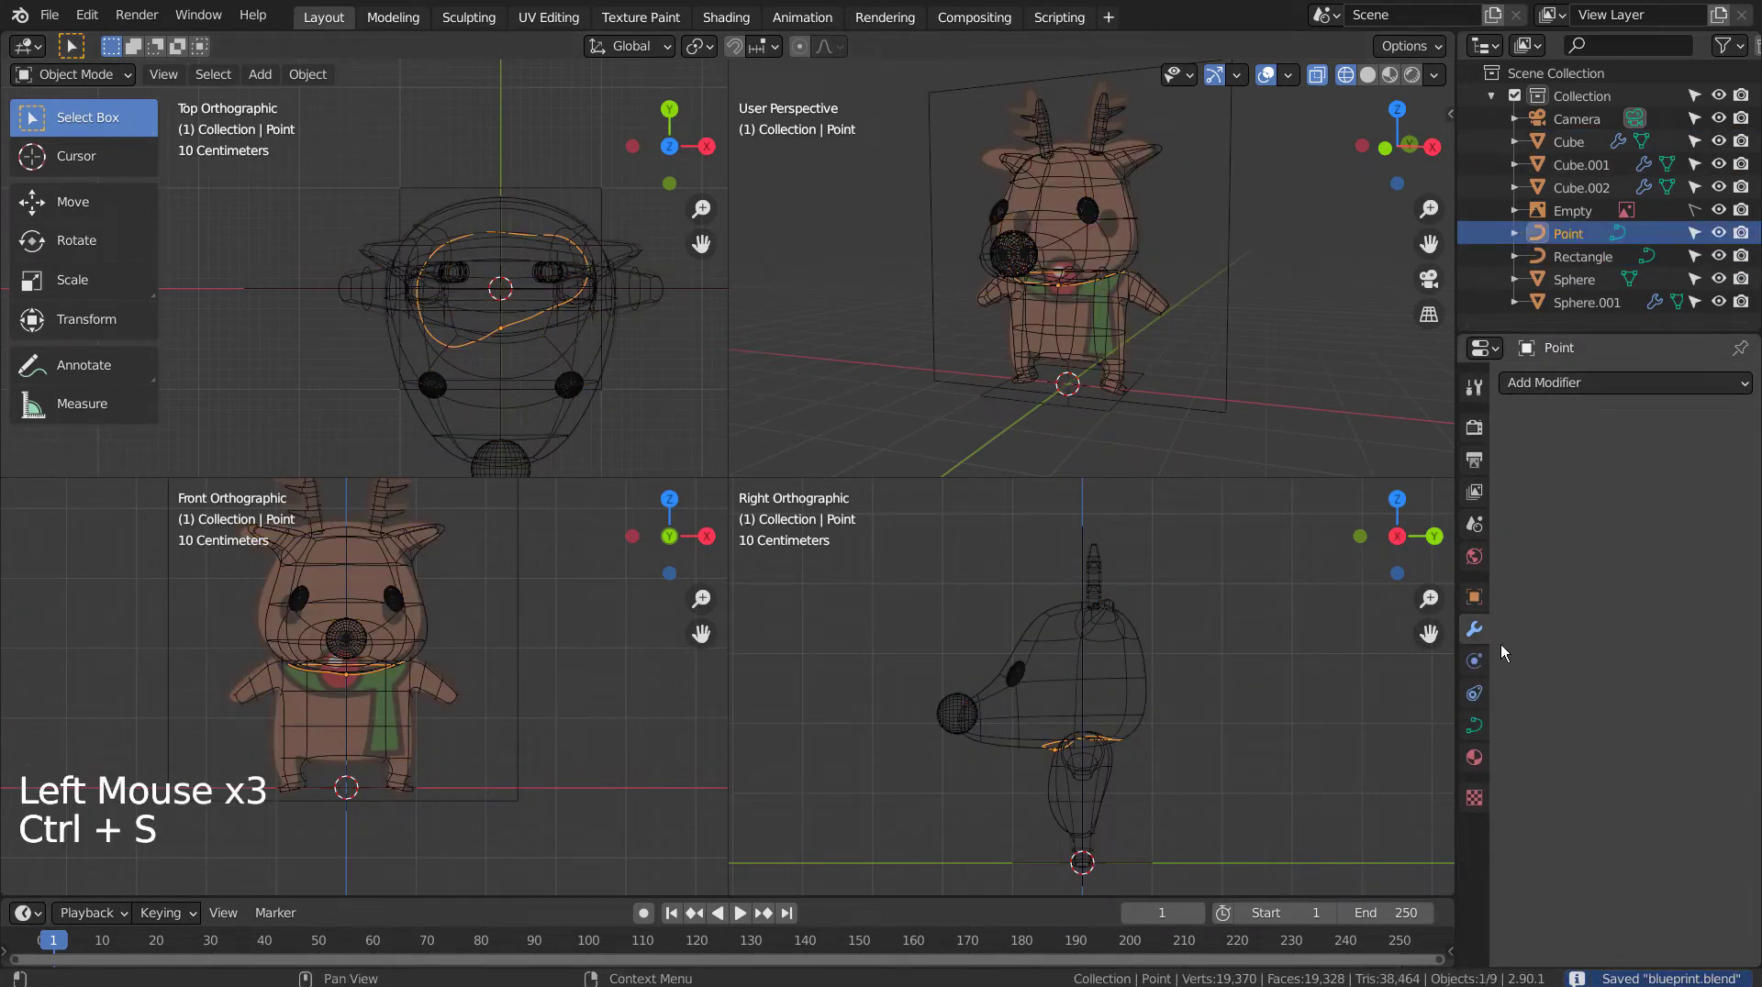
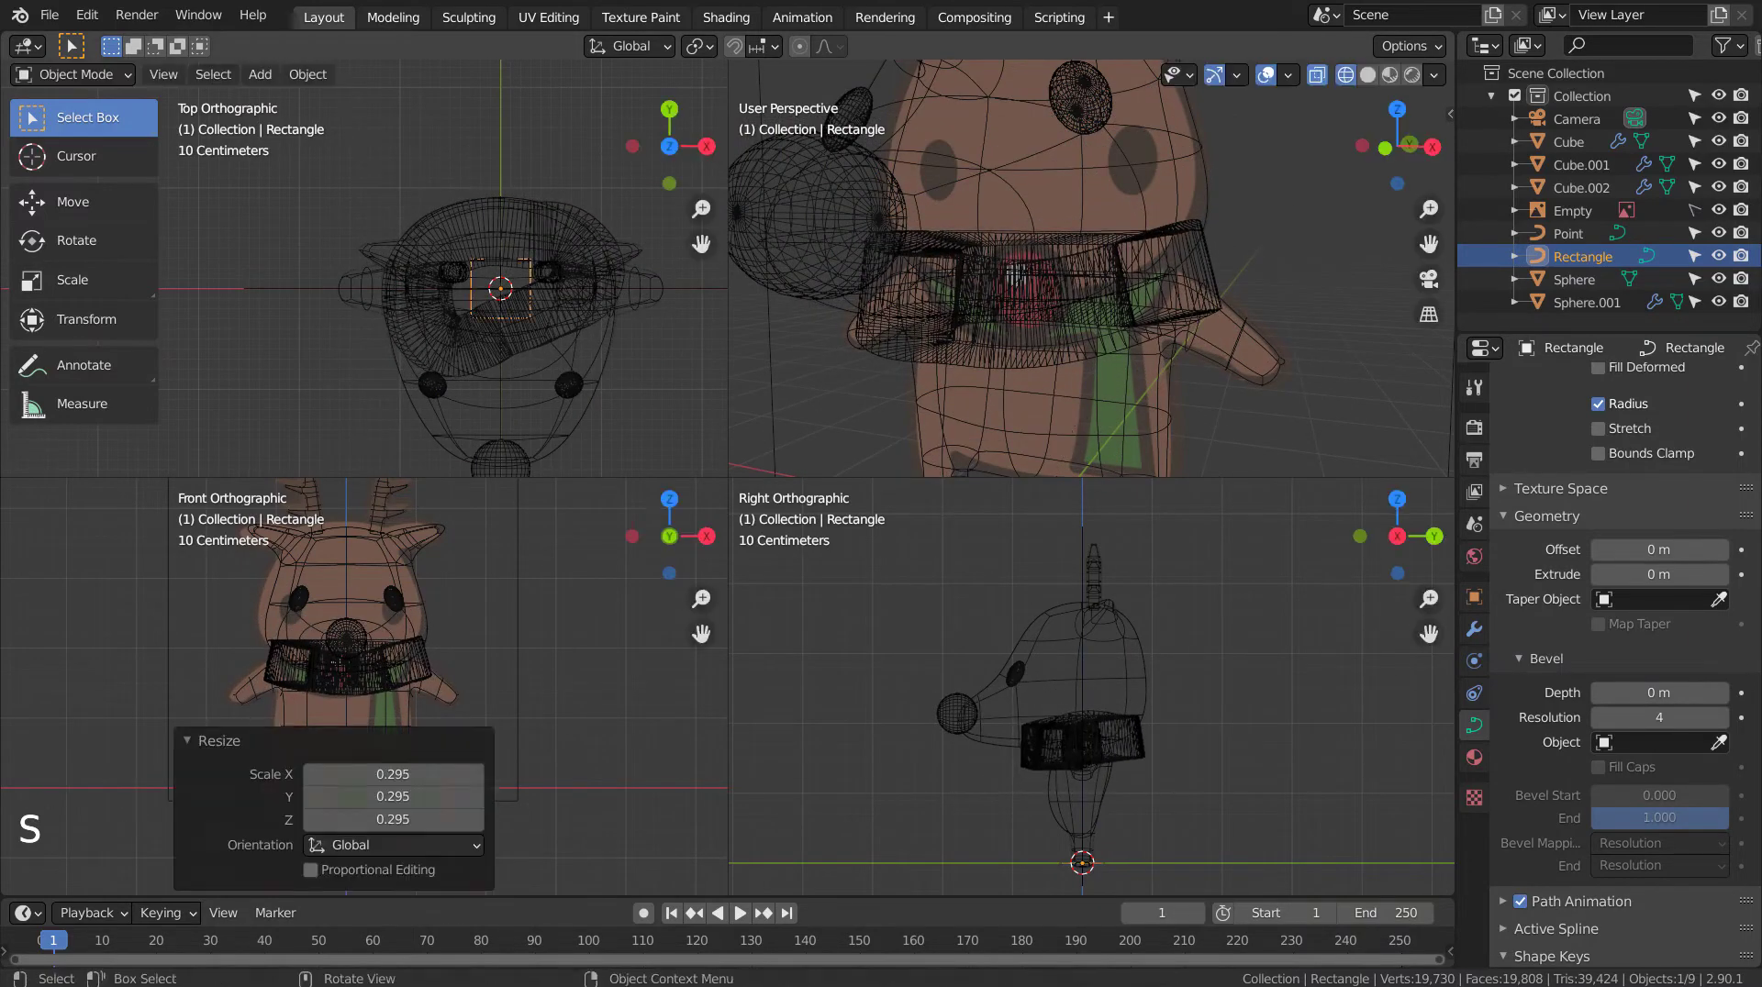
Step: Scale the rectangle profile and check the resulting neck band in solid shading
scroll(down, 3)
key(s)
scroll(up, 3)
key(s)
scroll(up, 3)
key(shift+z)
middle_click(1196, 351)
middle_click(1213, 328)
key(s)
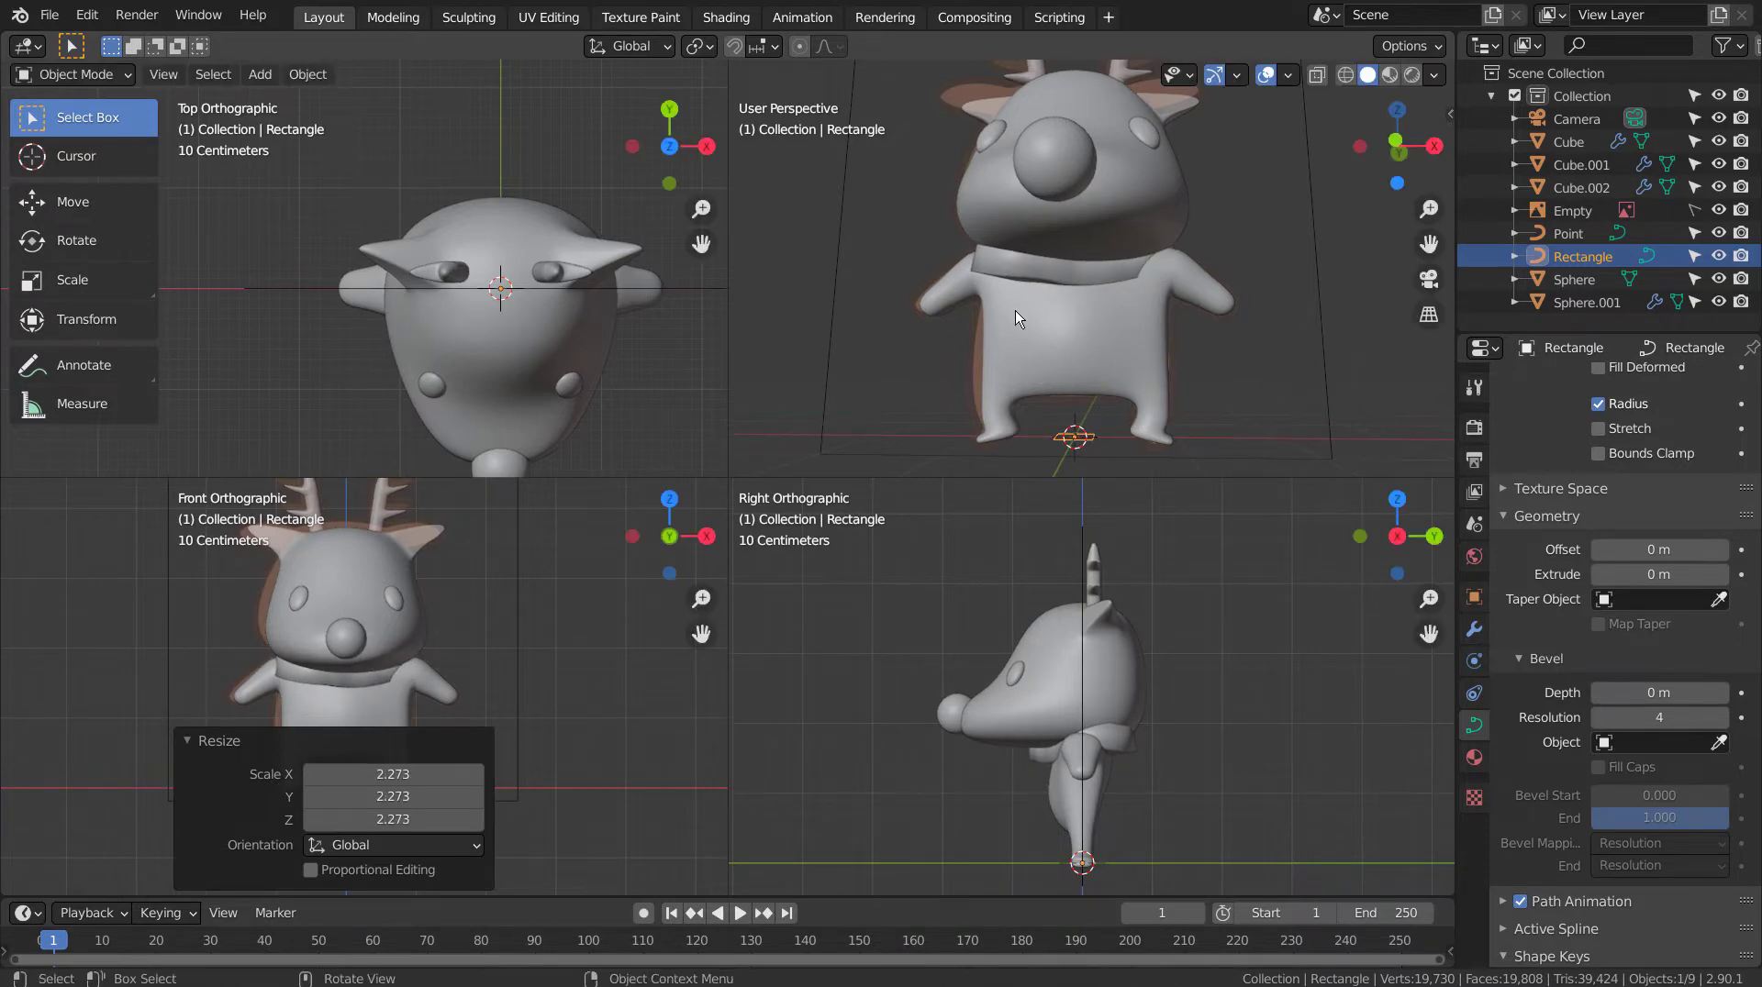
Step: From the side view, rotate the rectangle profile about 95 degrees
key(KP_3)
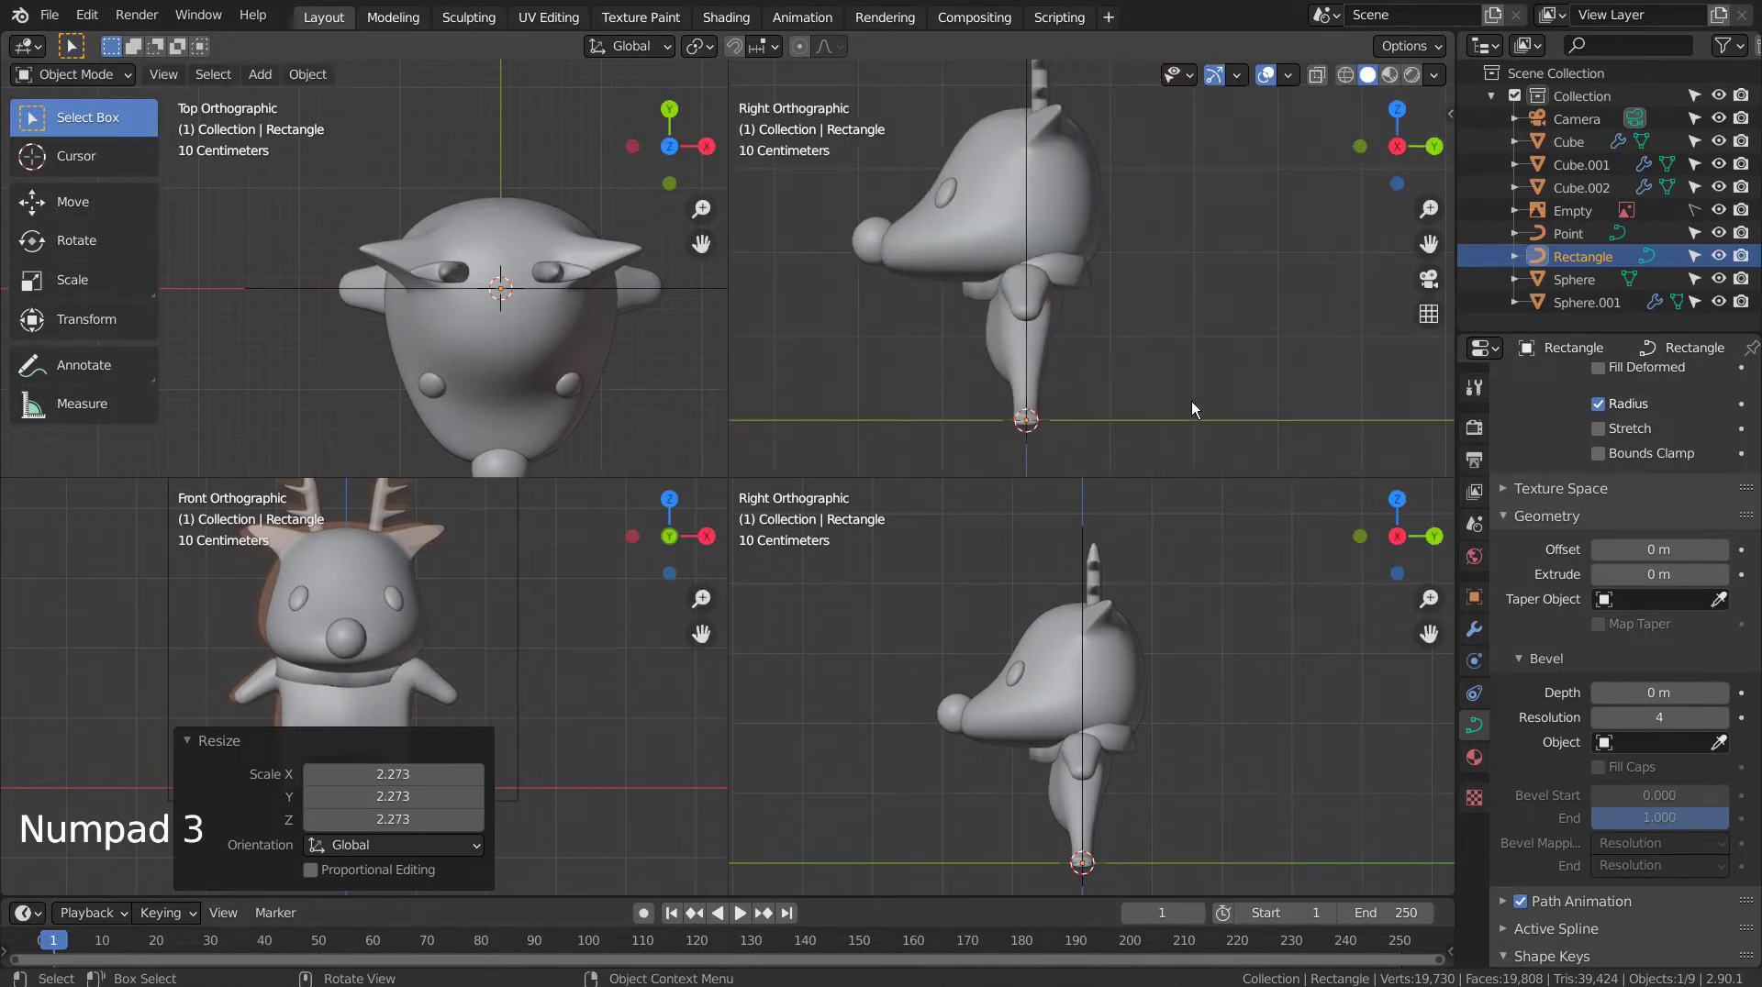
key(r)
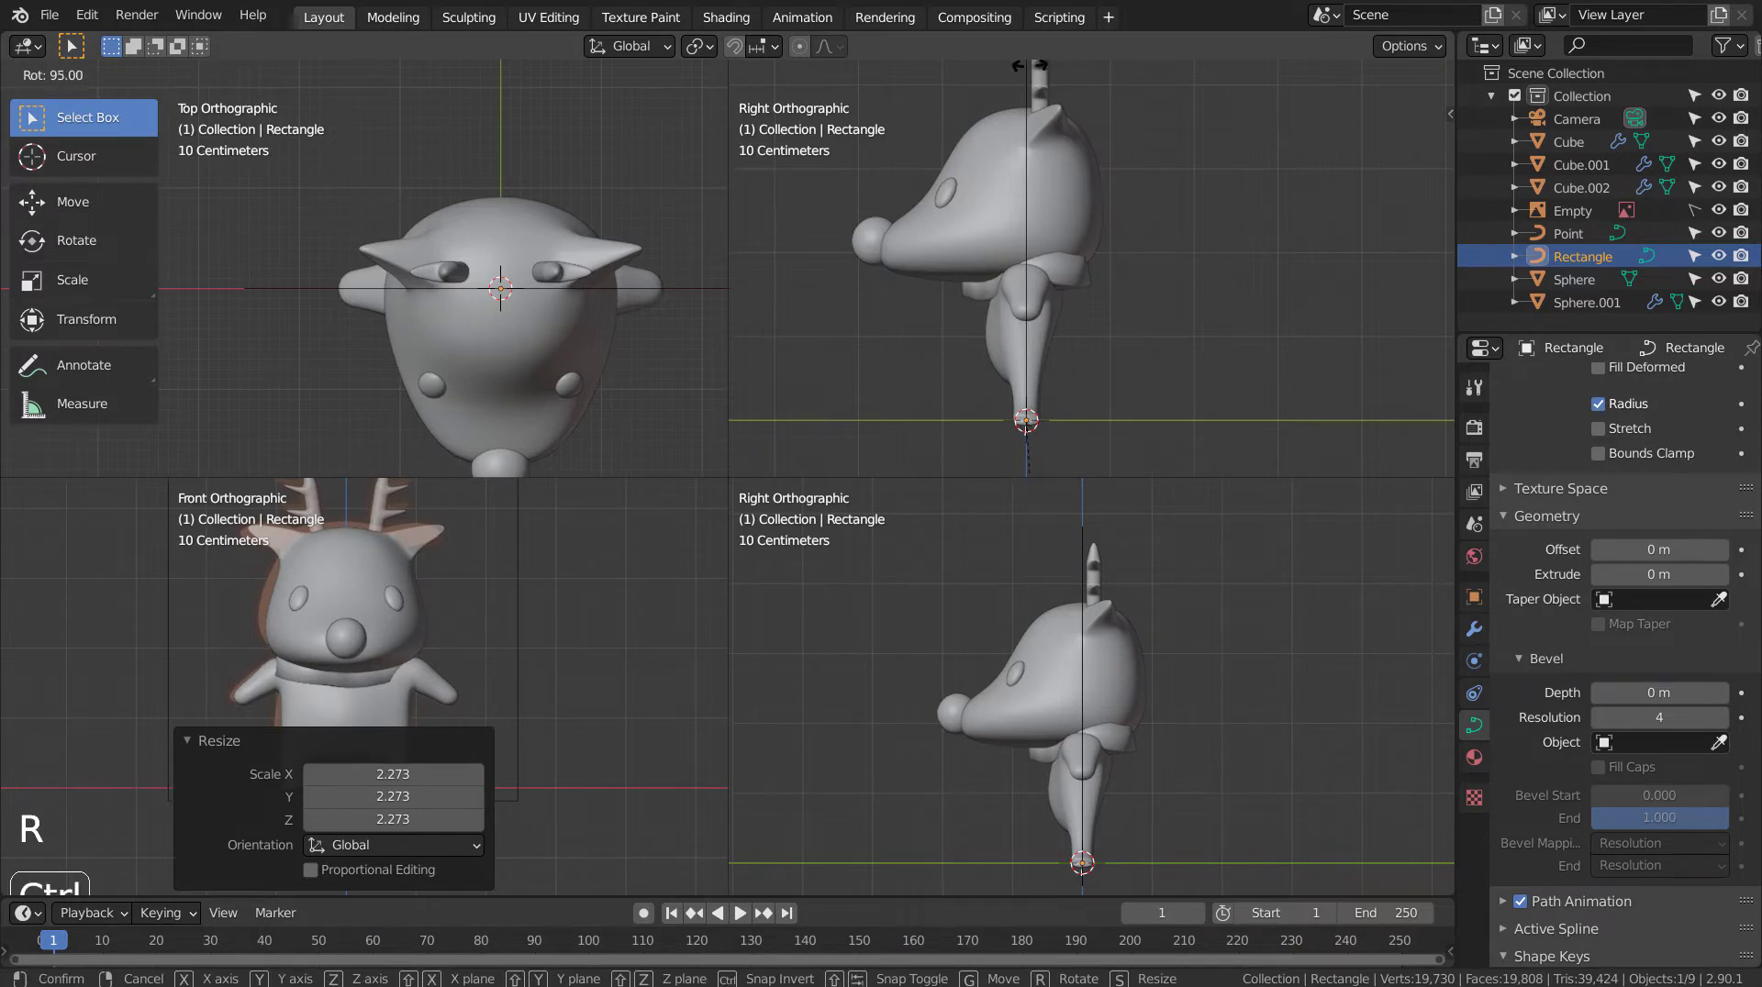
key(ctrl+a)
key(ctrl+a)
scroll(up, 3)
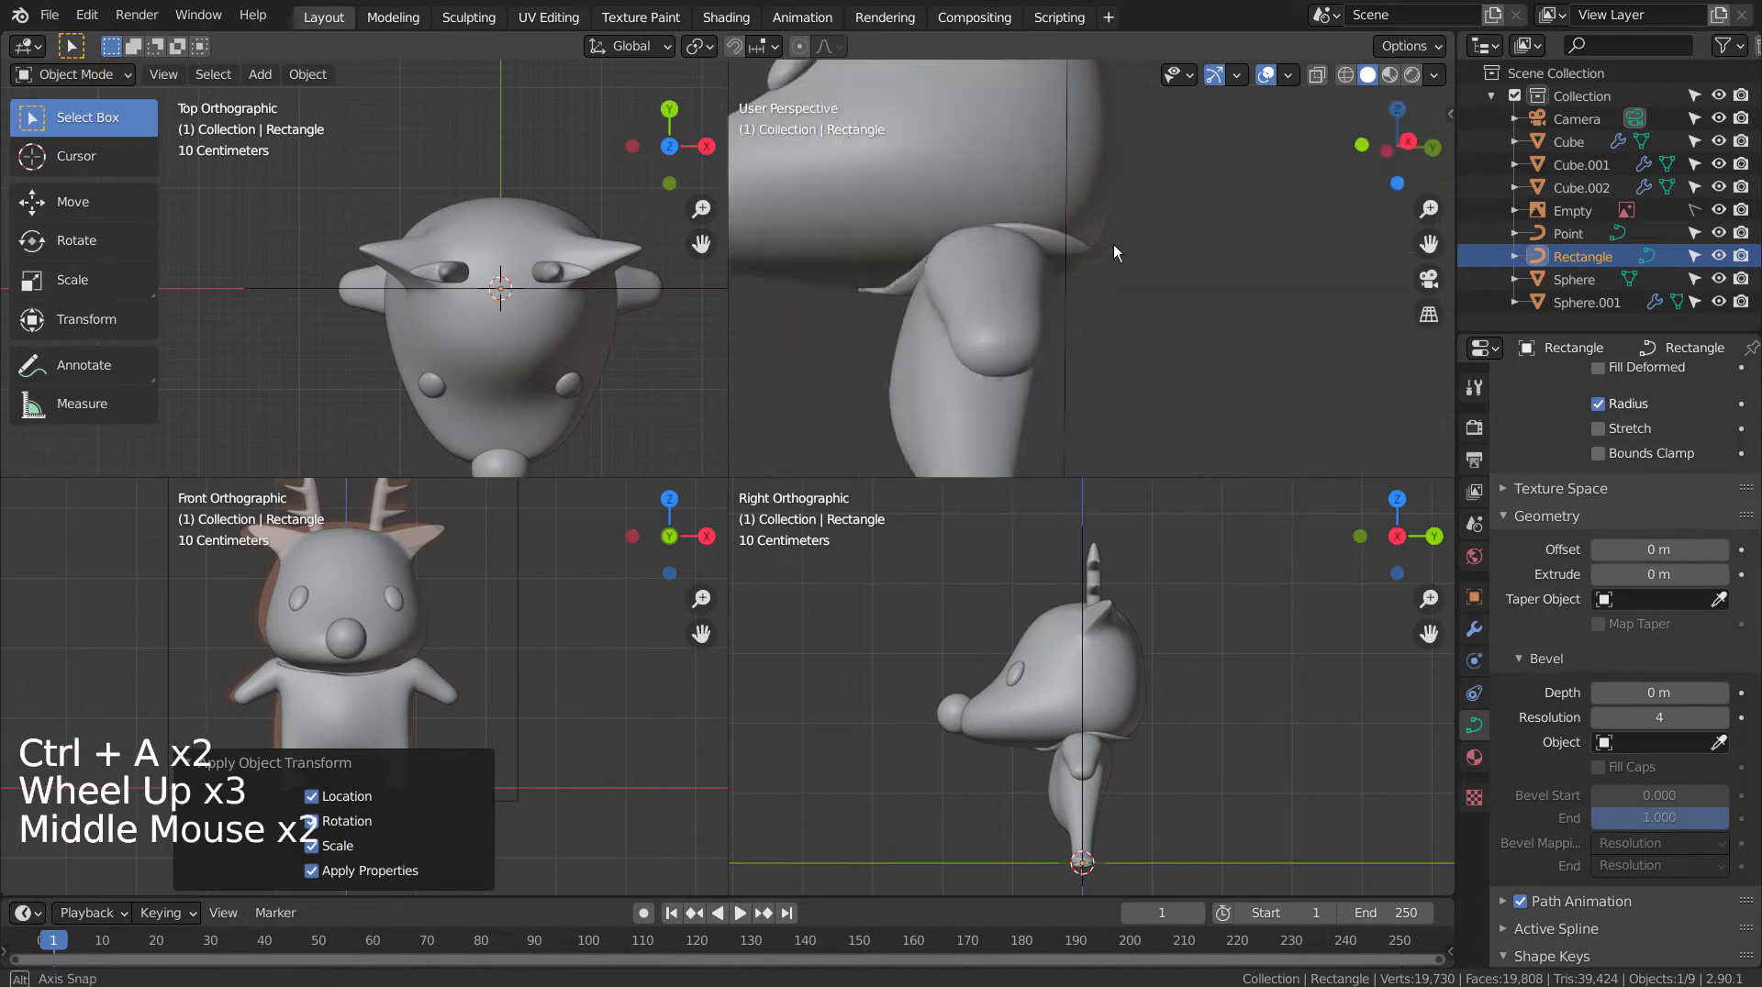
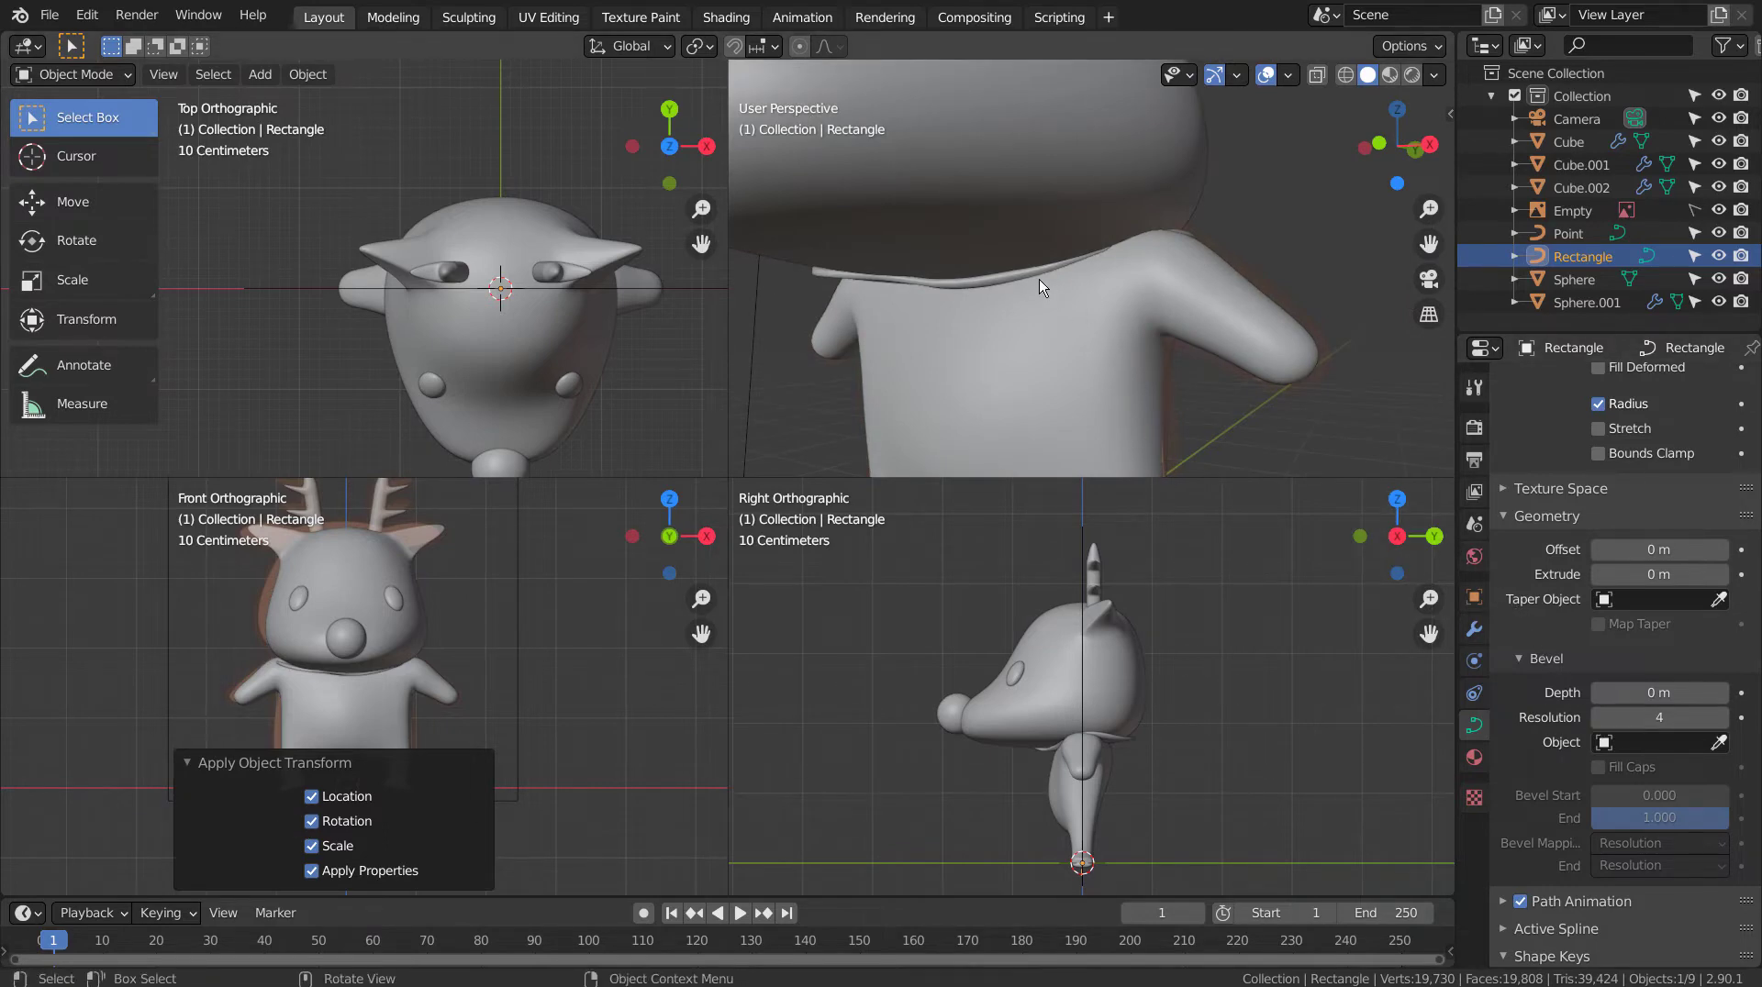
Step: Scale up the neck band curve so it fits around the neck
click(1021, 274)
click(1005, 285)
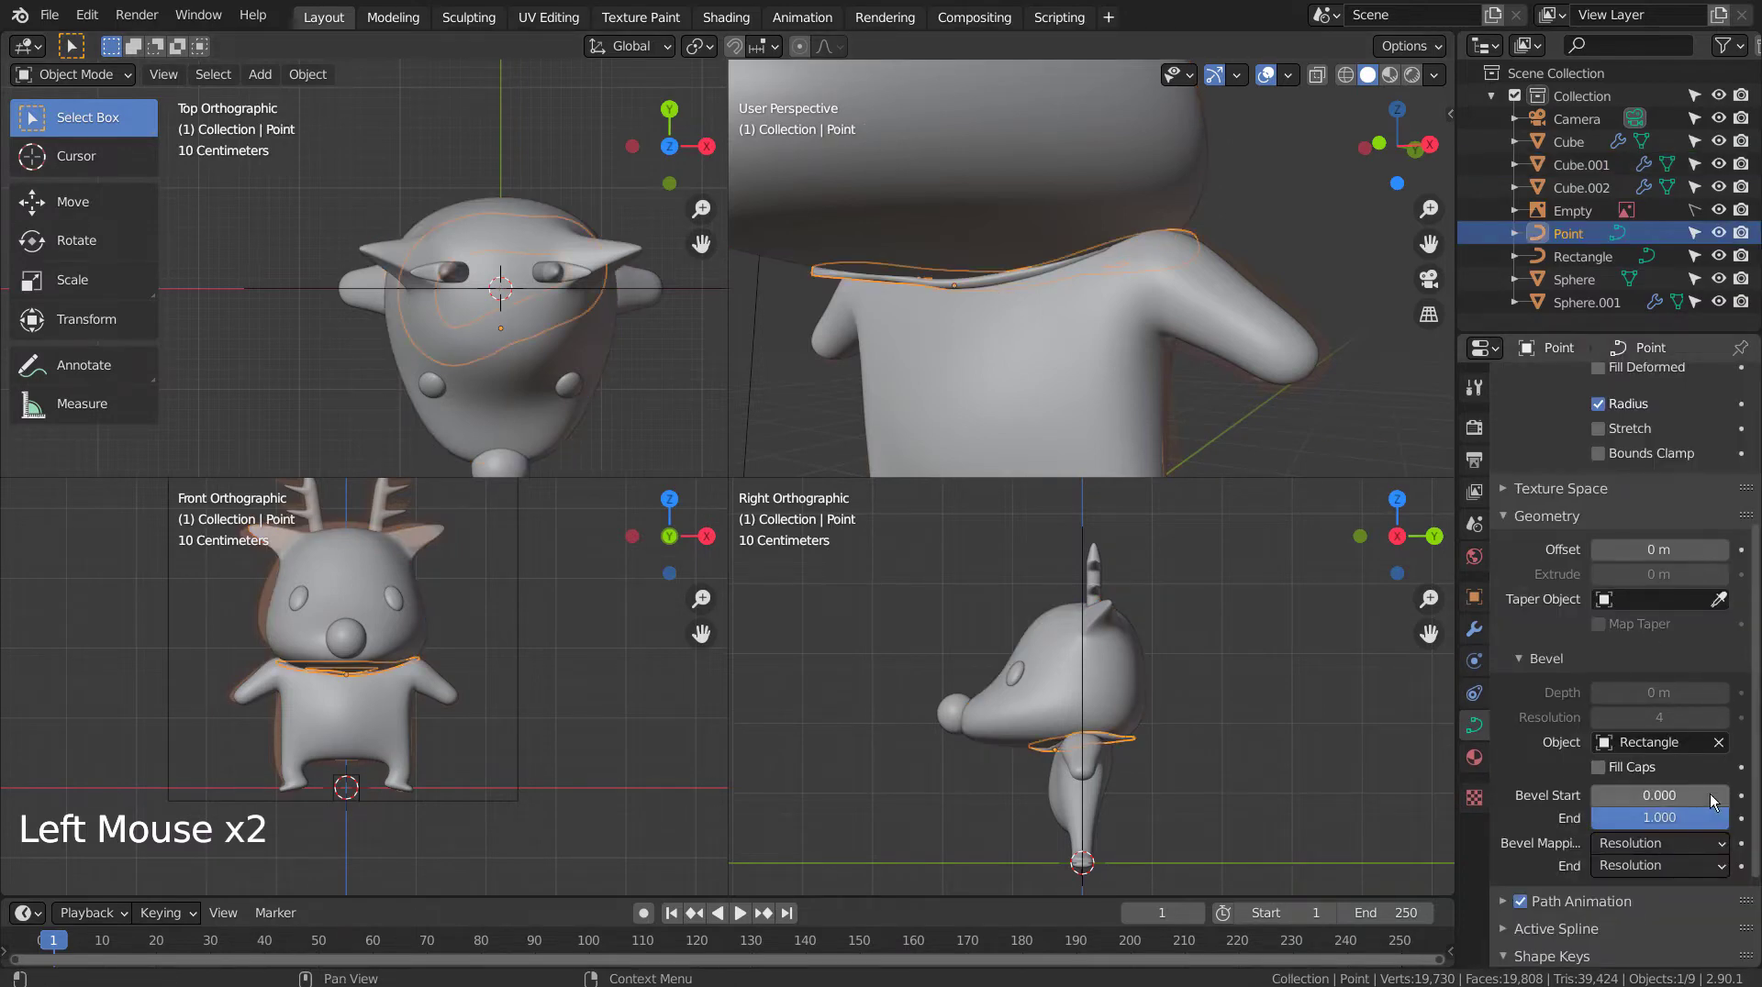
key(s)
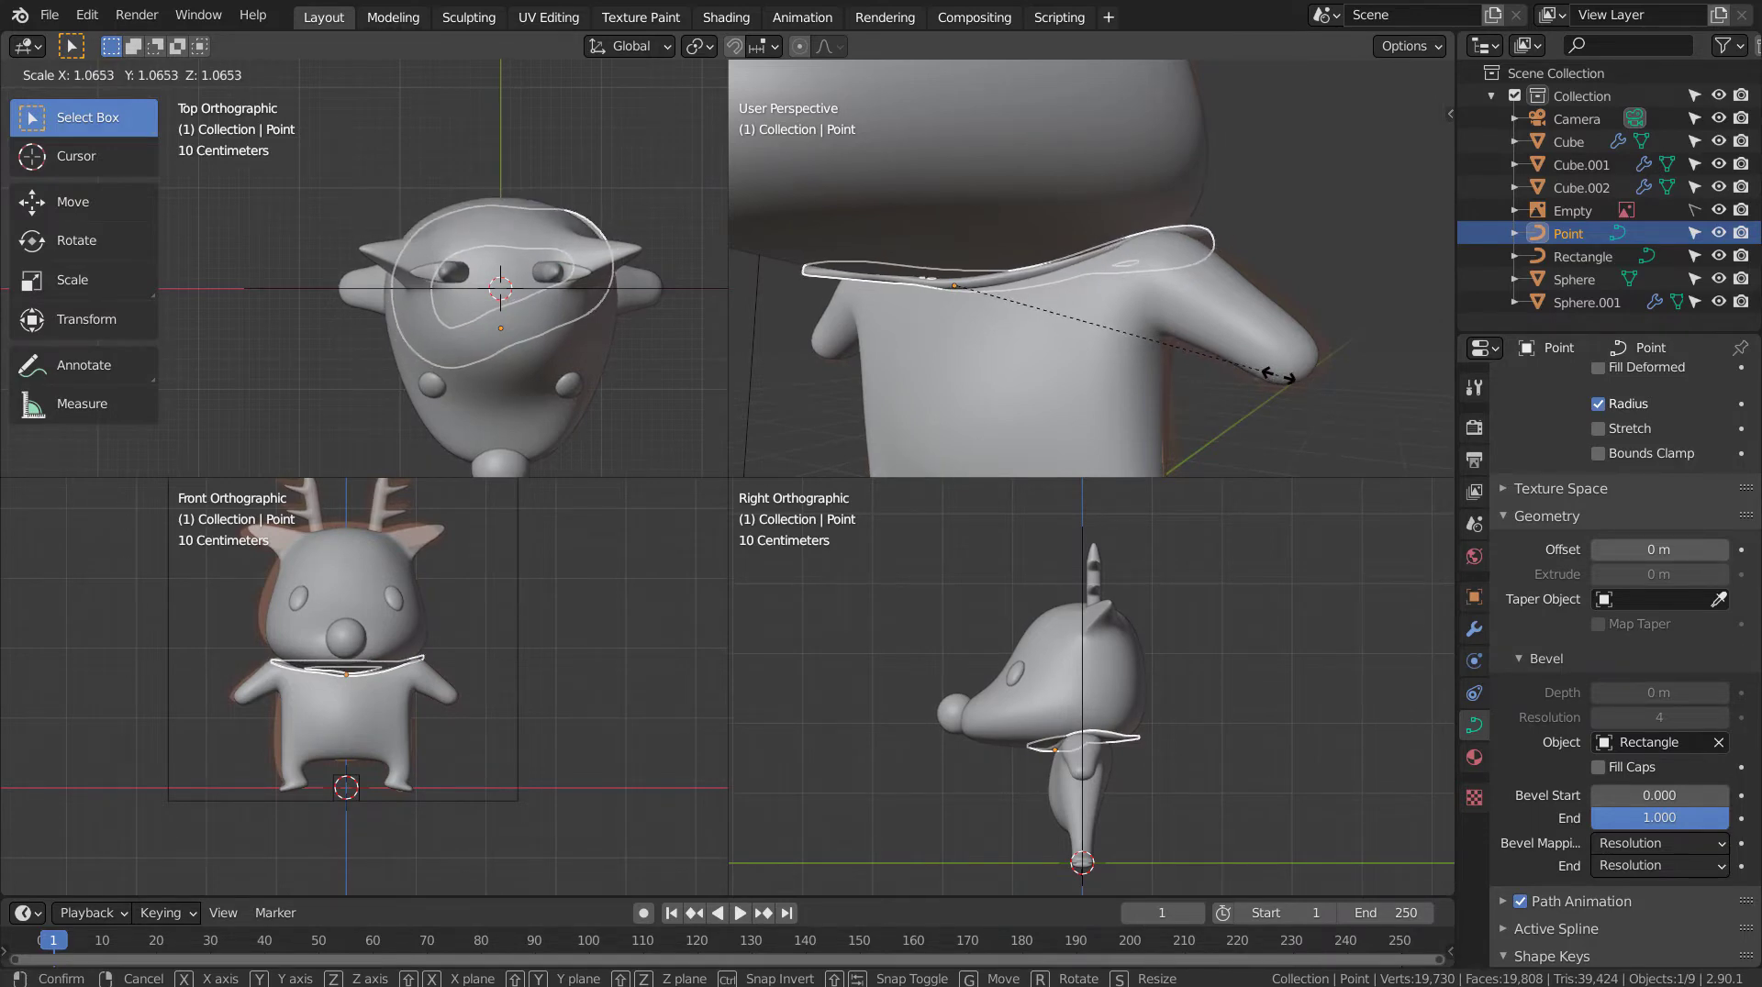
scroll(down, 3)
middle_click(1211, 372)
click(1077, 341)
middle_click(1256, 387)
middle_click(1235, 387)
Step: Rotate the Rectangle profile 90 degrees about X so the band stands upright
key(g)
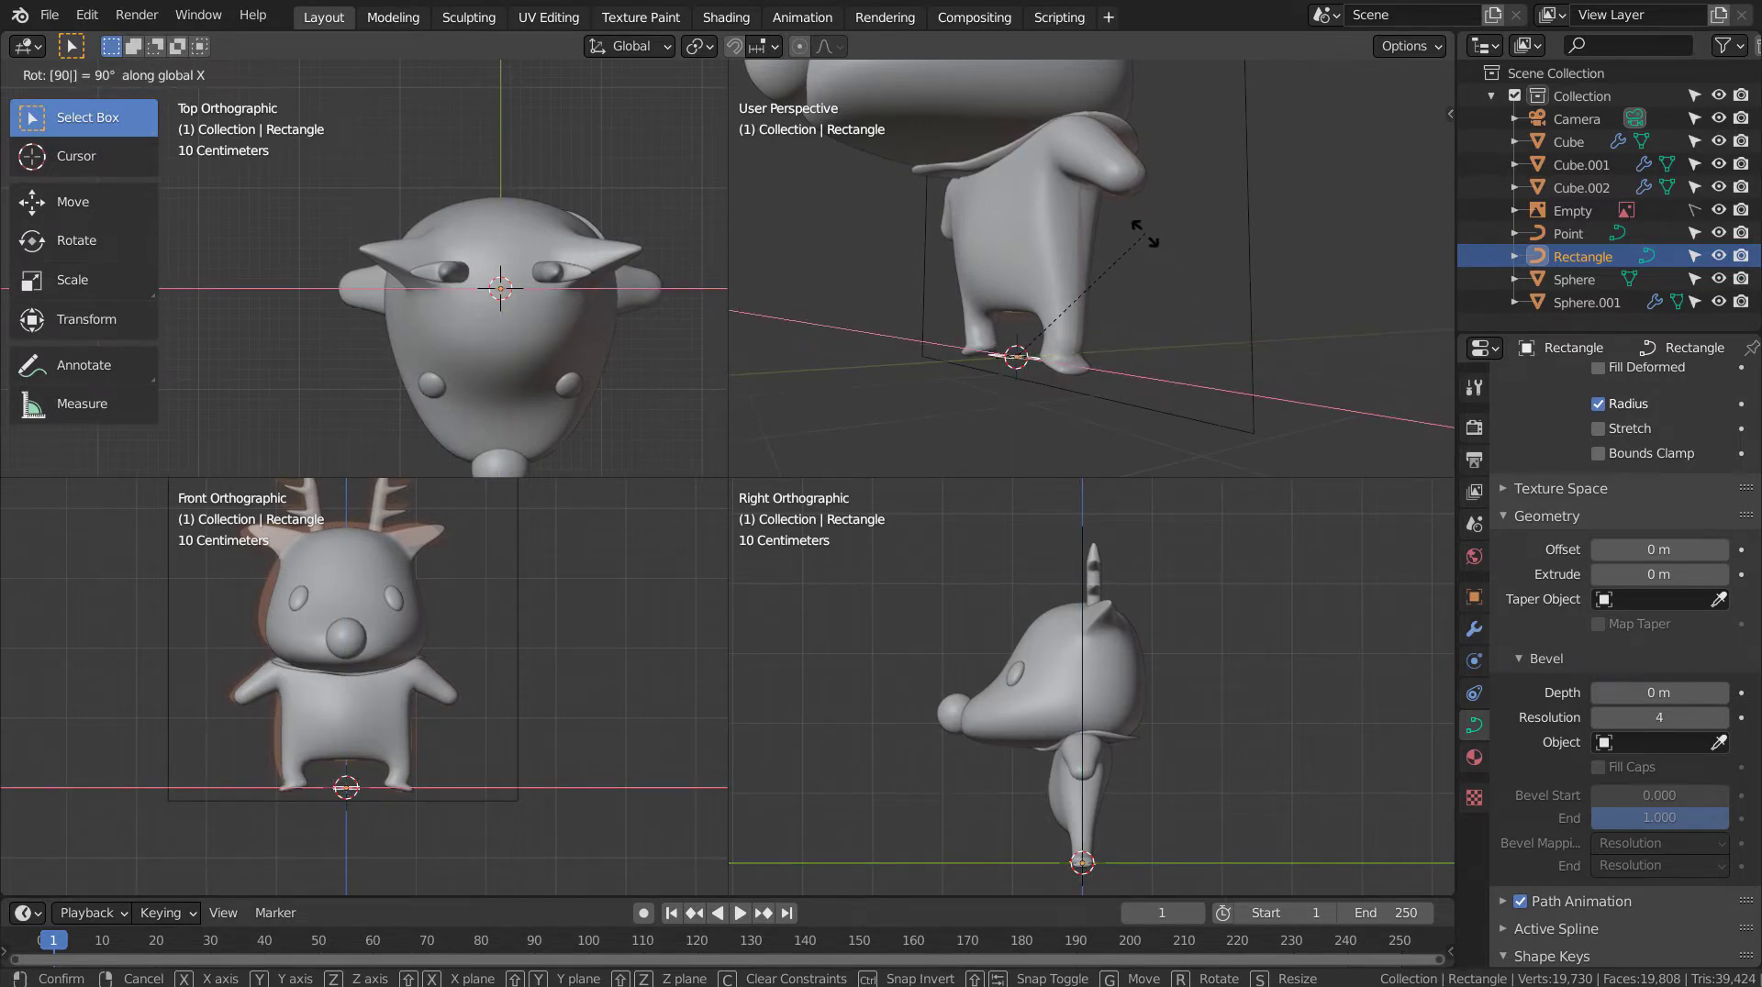
key(ctrl+a)
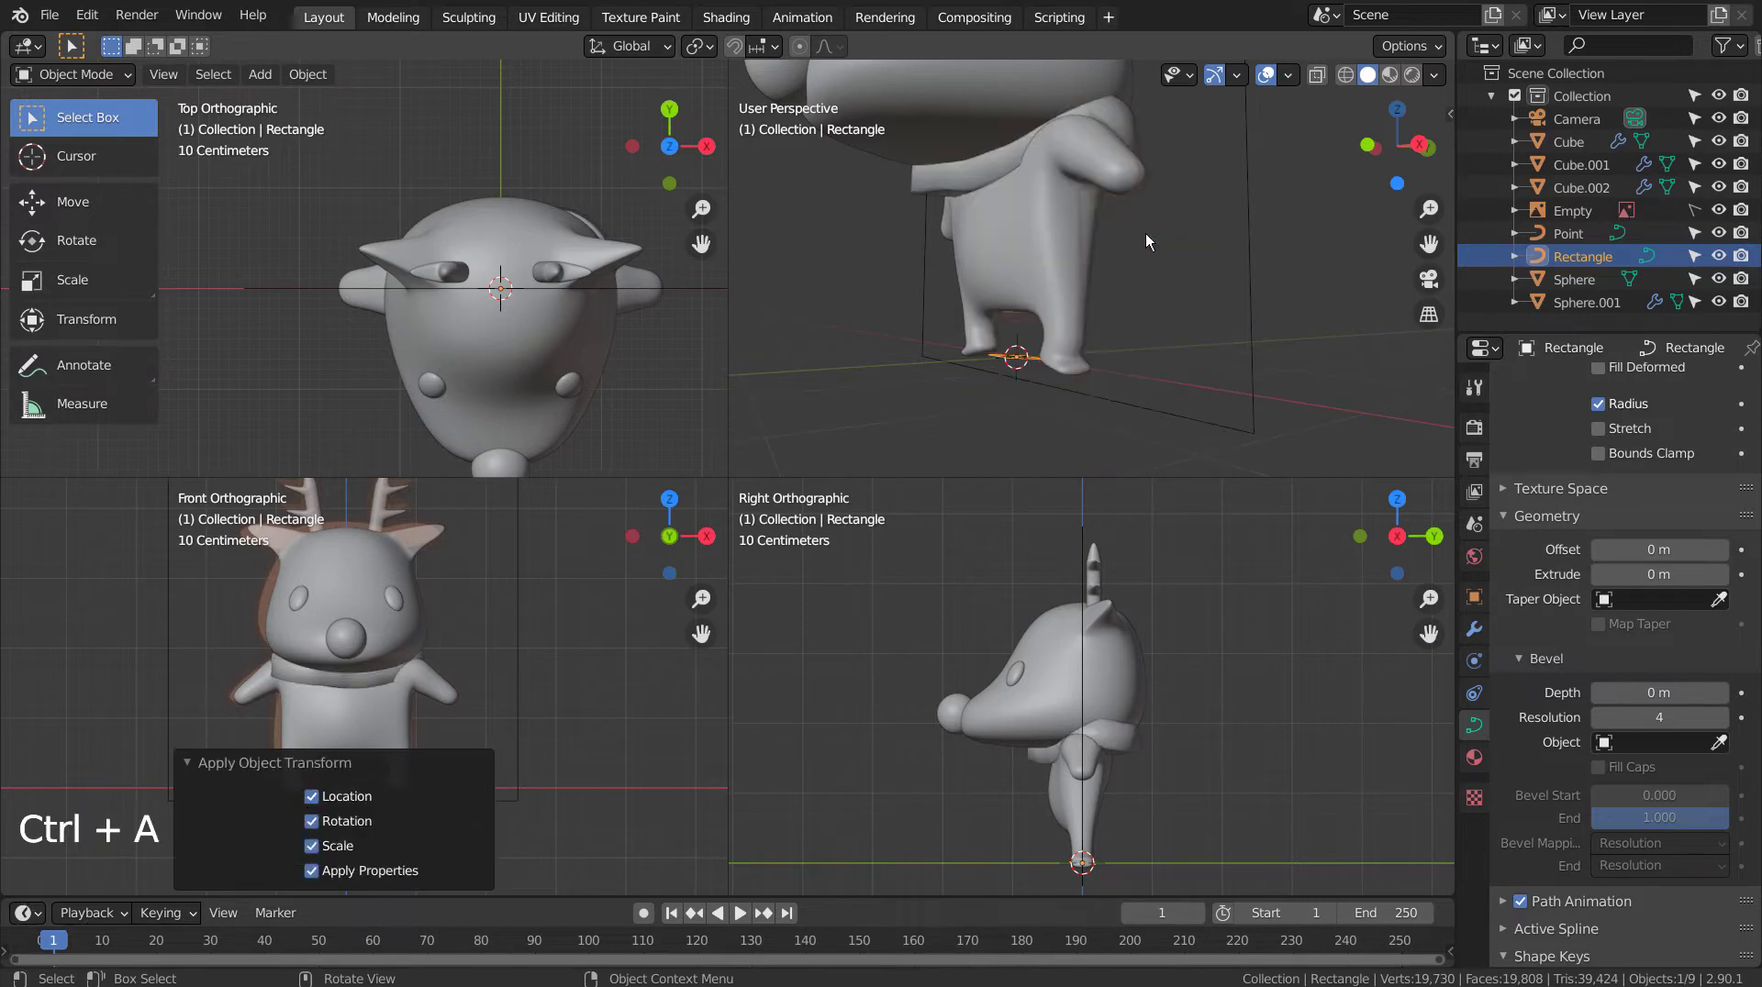
scroll(up, 3)
middle_click(1154, 240)
middle_click(1233, 245)
scroll(down, 3)
middle_click(1266, 263)
middle_click(1255, 312)
Step: Reselect the band curve and fine-tune its size and position from the front view
click(1113, 381)
middle_click(1143, 385)
middle_click(1157, 376)
key(KP_1)
key(s)
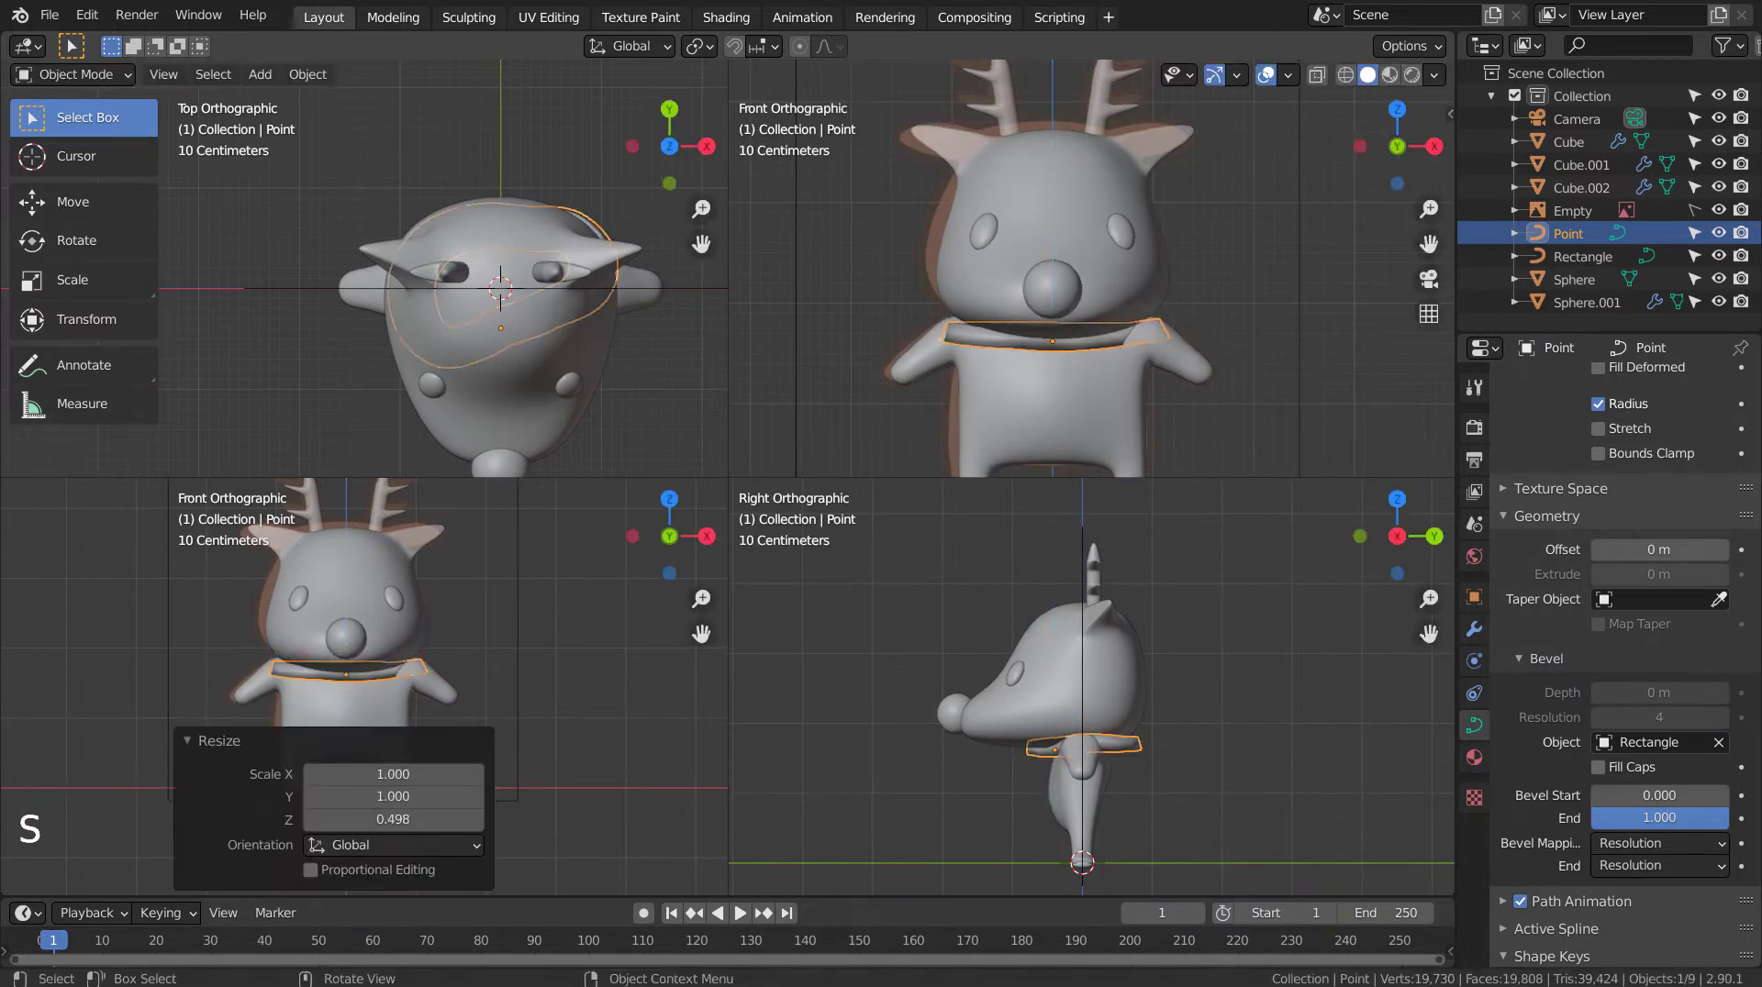
key(g)
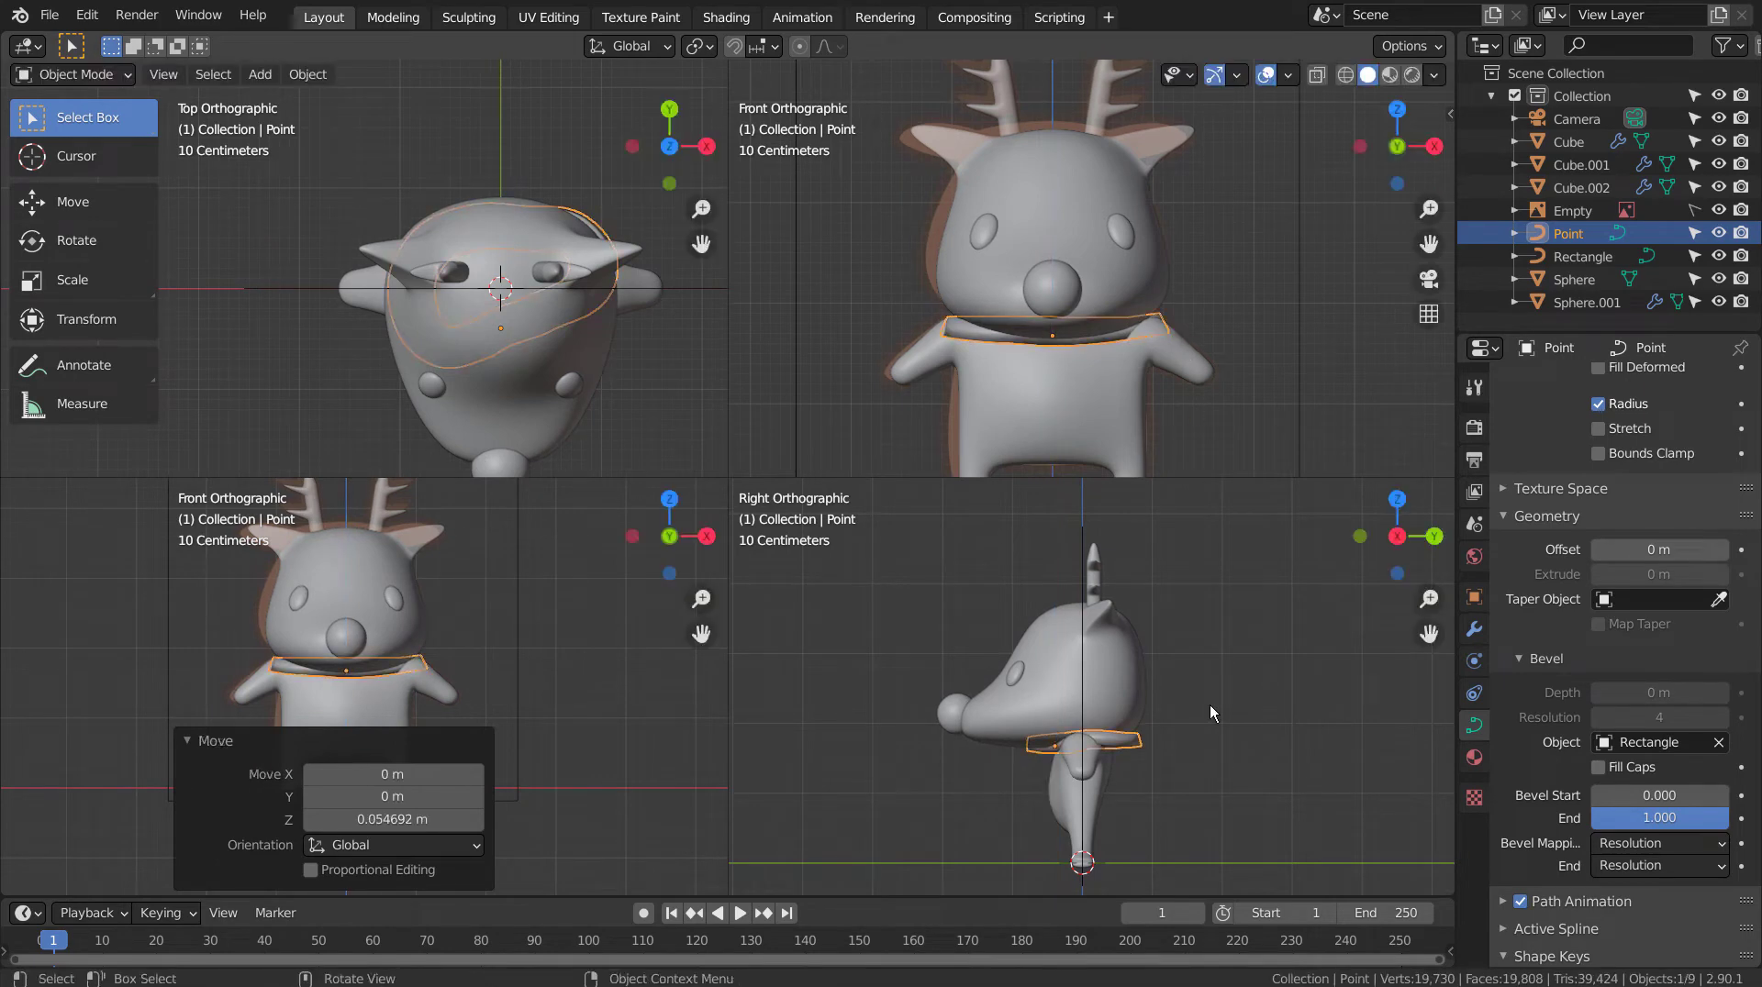
scroll(up, 3)
middle_click(1193, 666)
scroll(up, 3)
key(Tab)
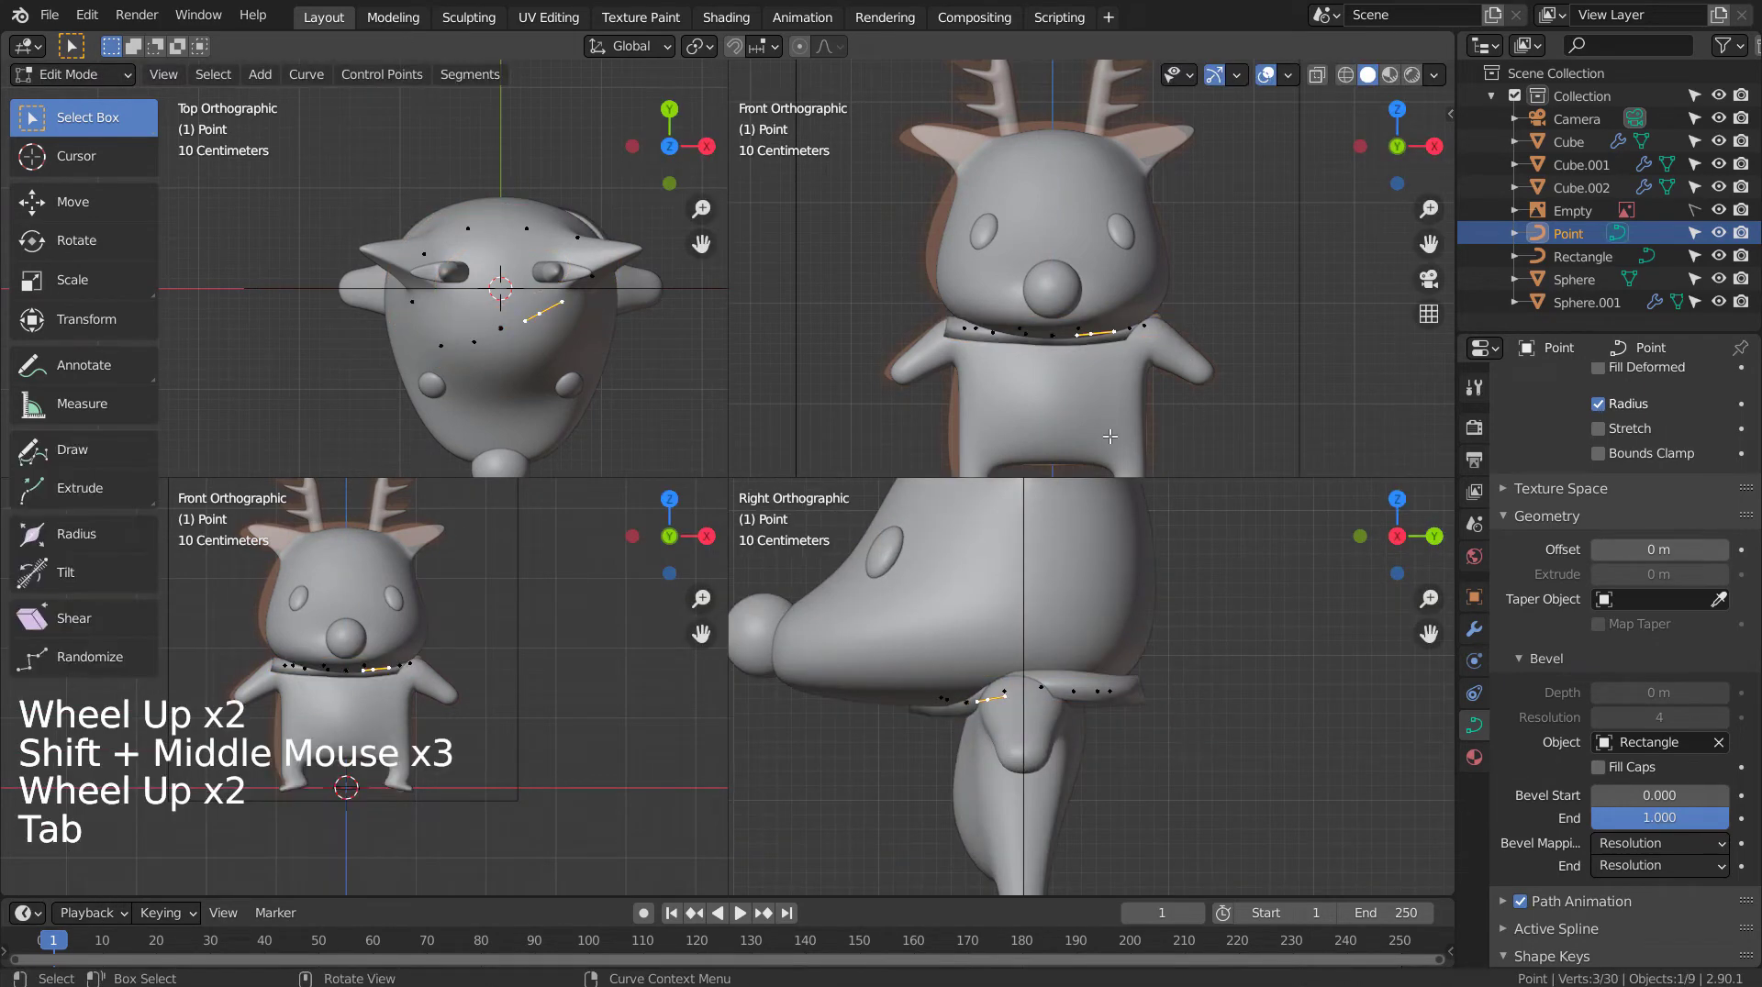
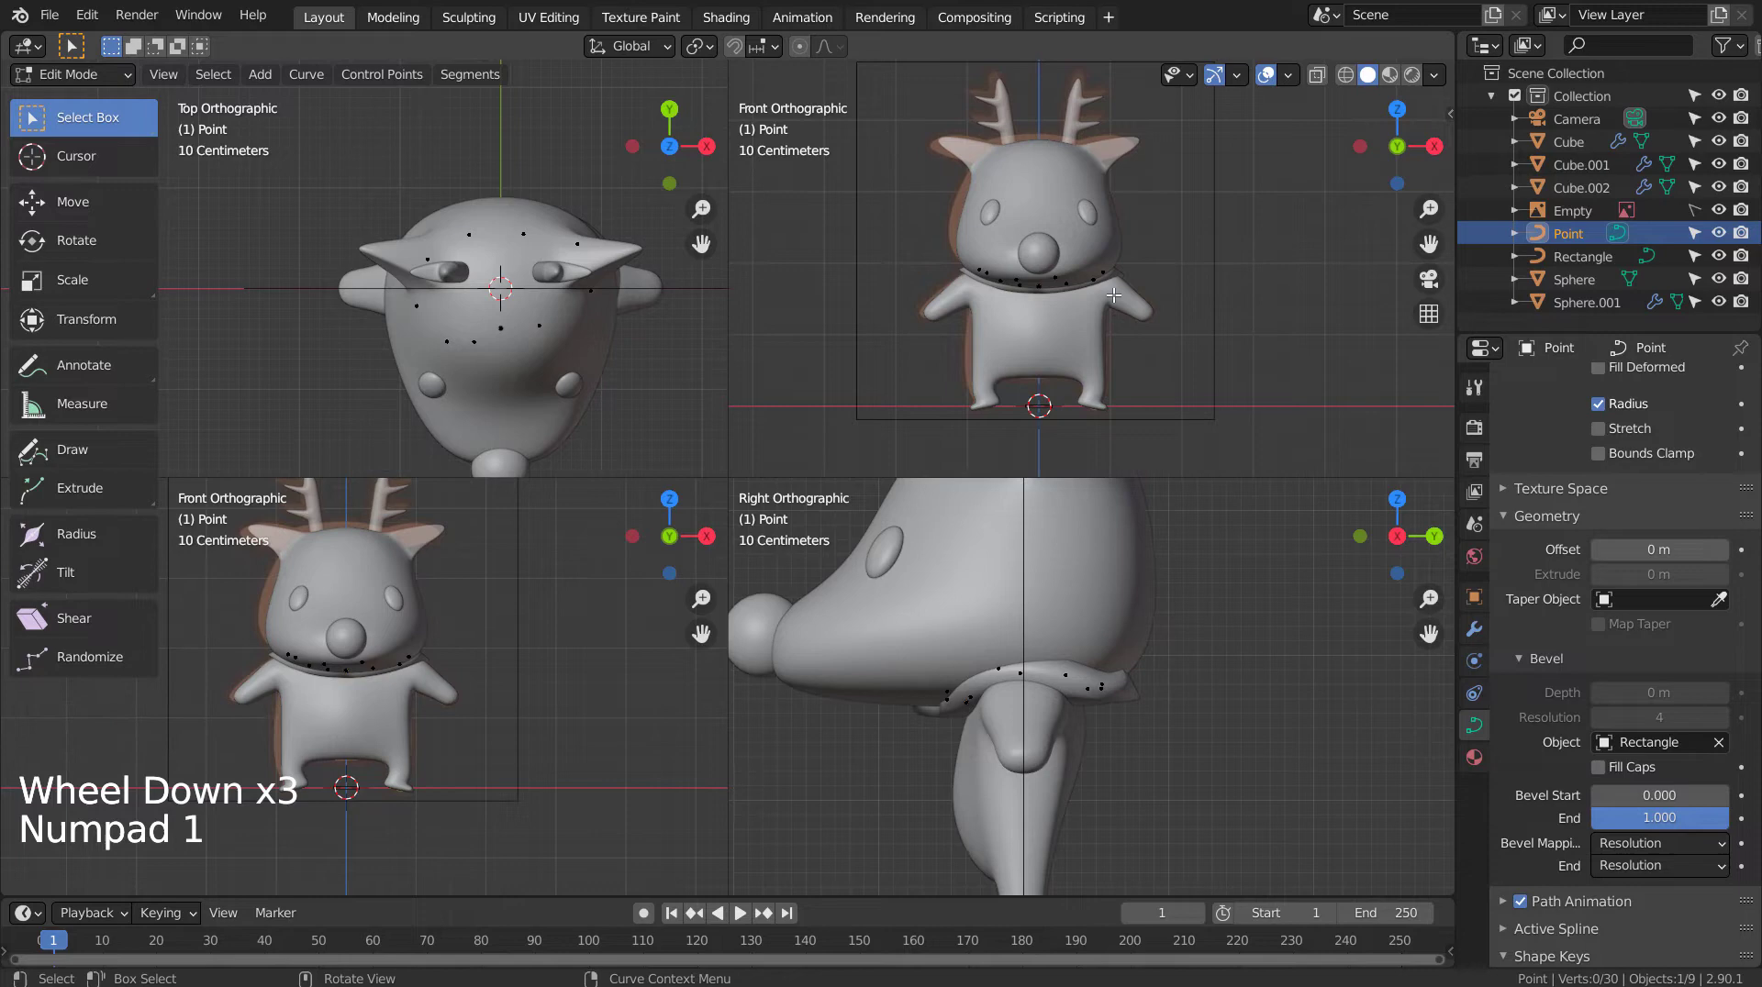
Step: Move the scarf band down along Z to sit lower on the neck
key(Tab)
key(g)
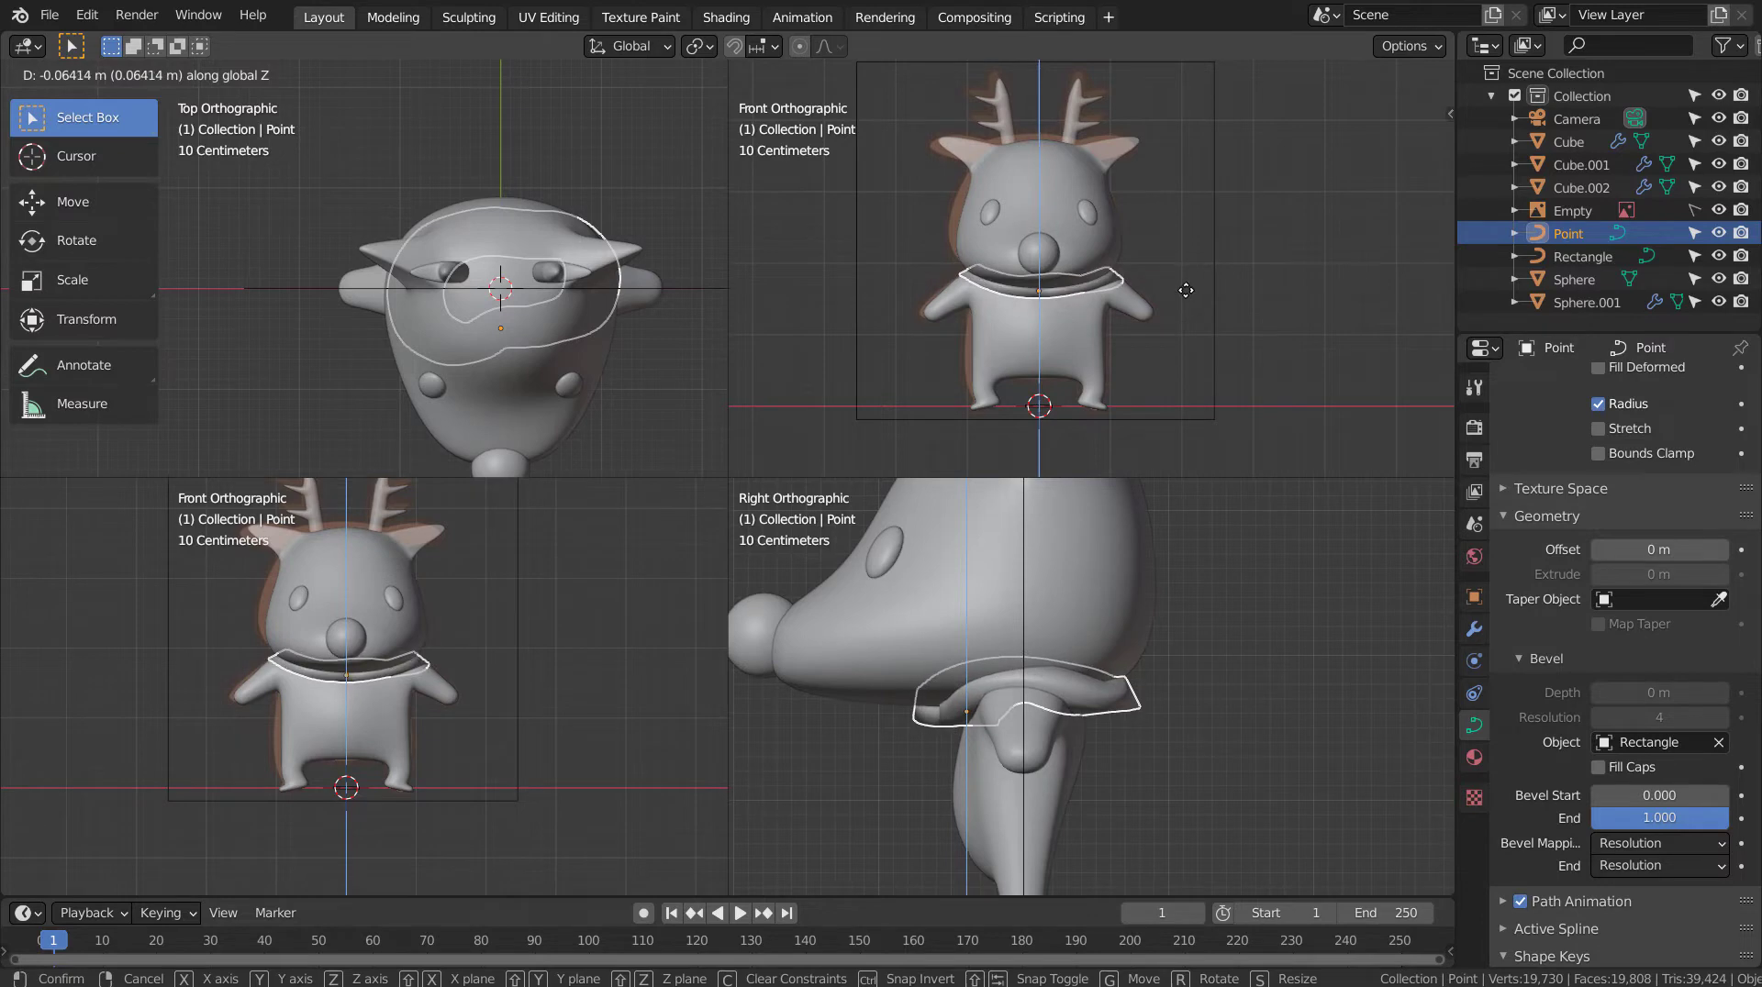
click(1195, 628)
middle_click(1057, 281)
middle_click(1104, 262)
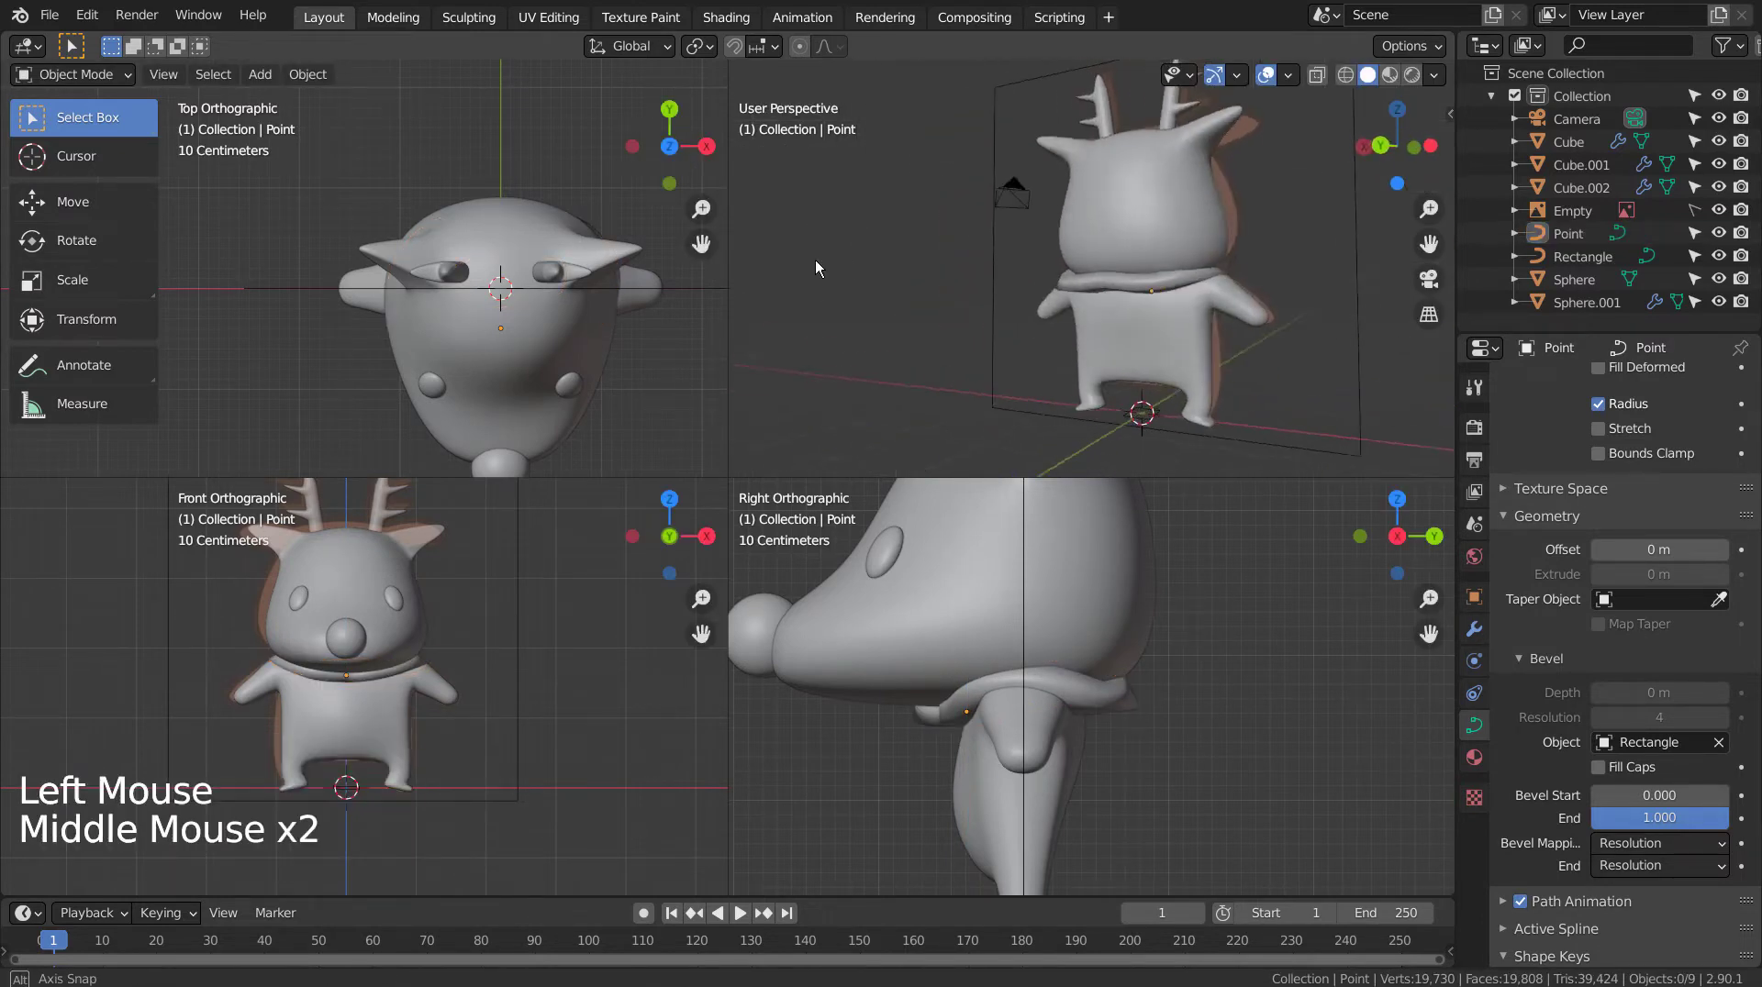
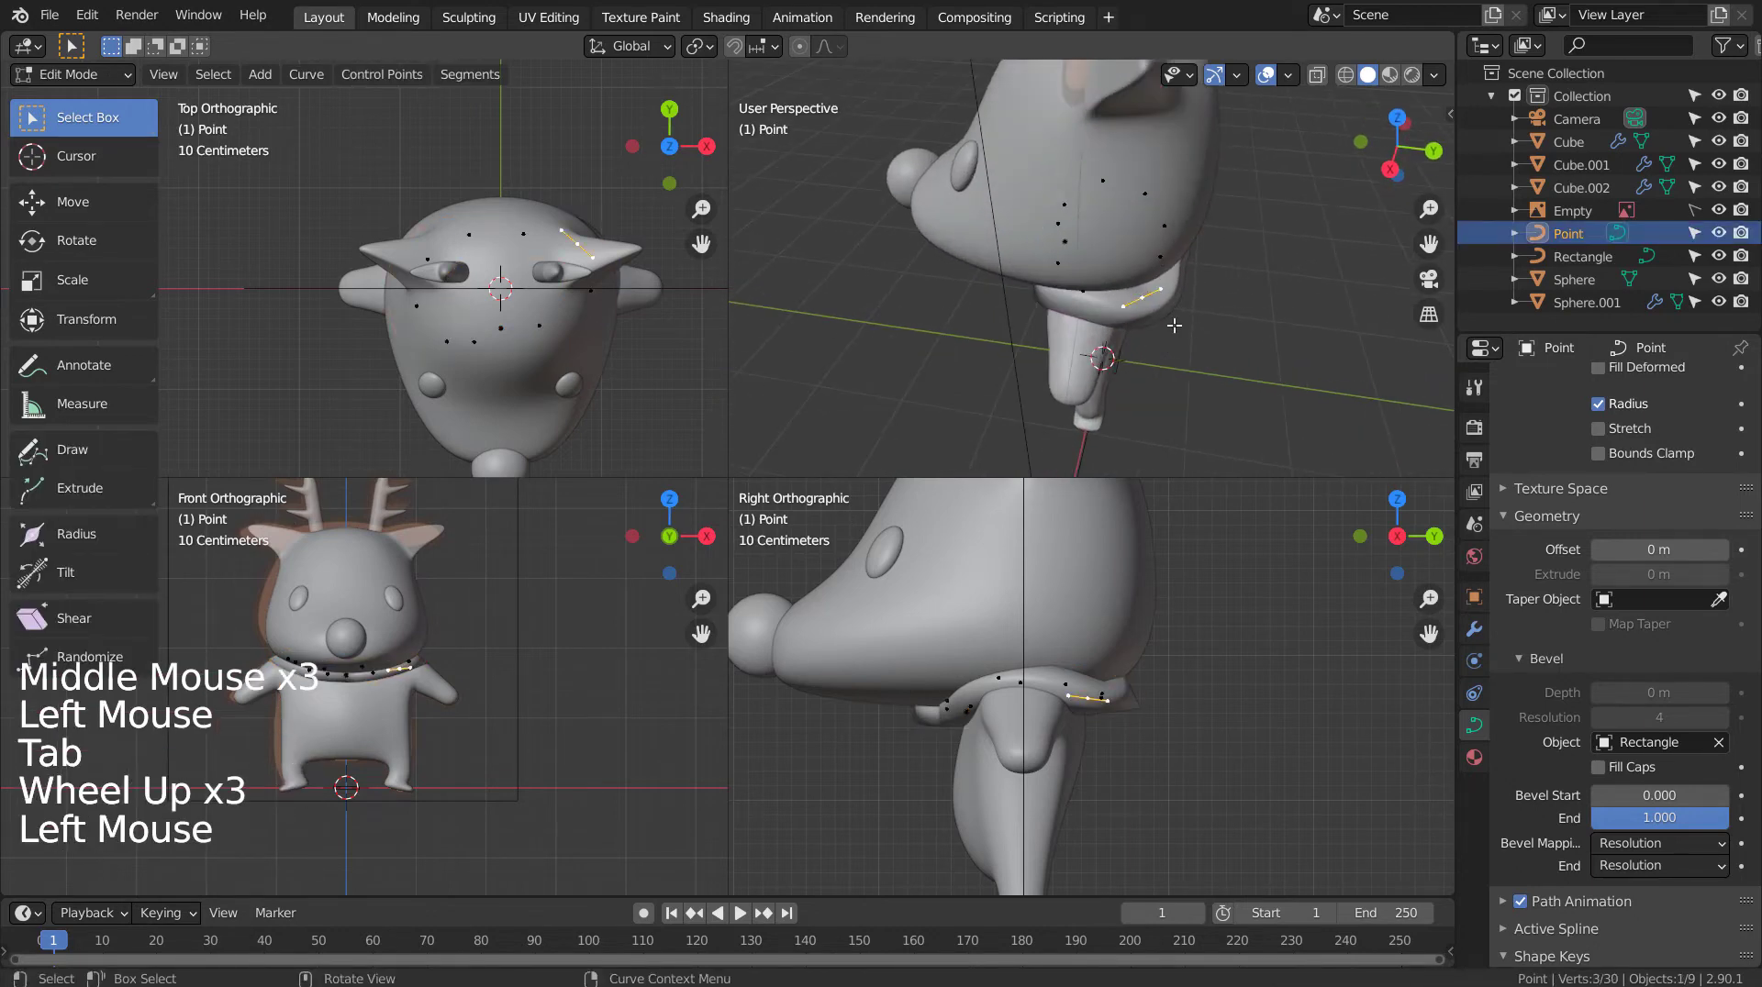
Step: In top wireframe view, shift control points so the band sits evenly, then return to Object Mode
key(KP_7)
key(shift+z)
key(g)
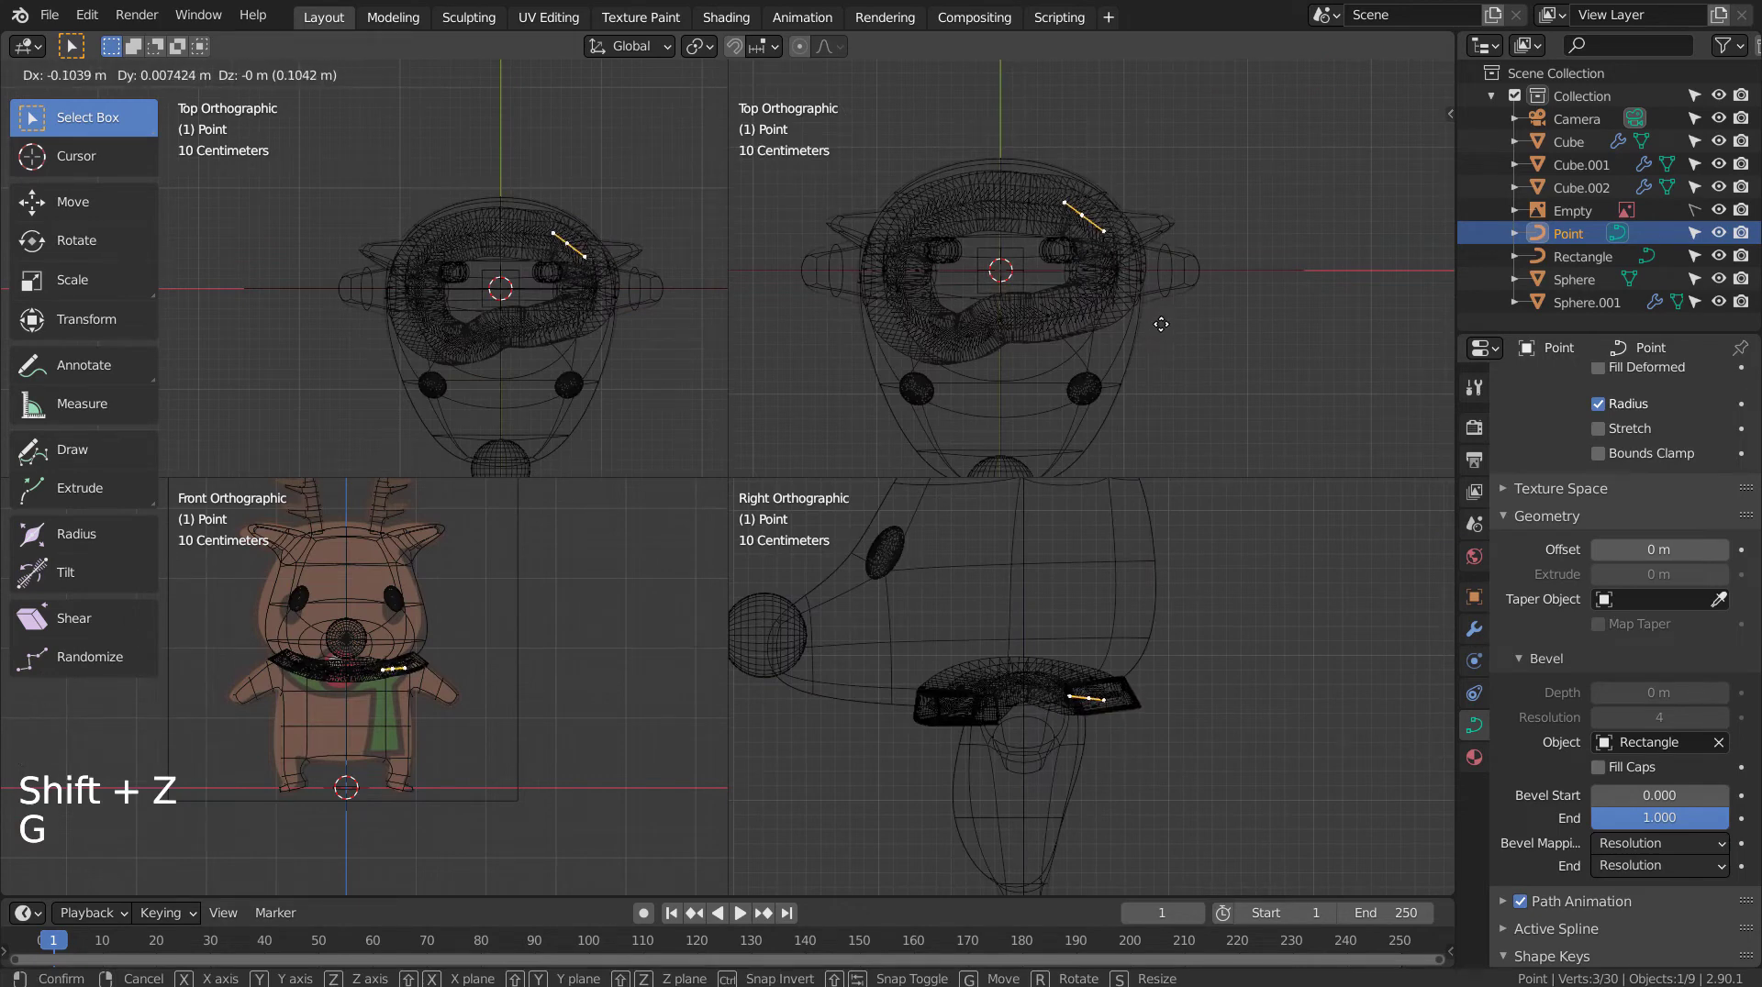
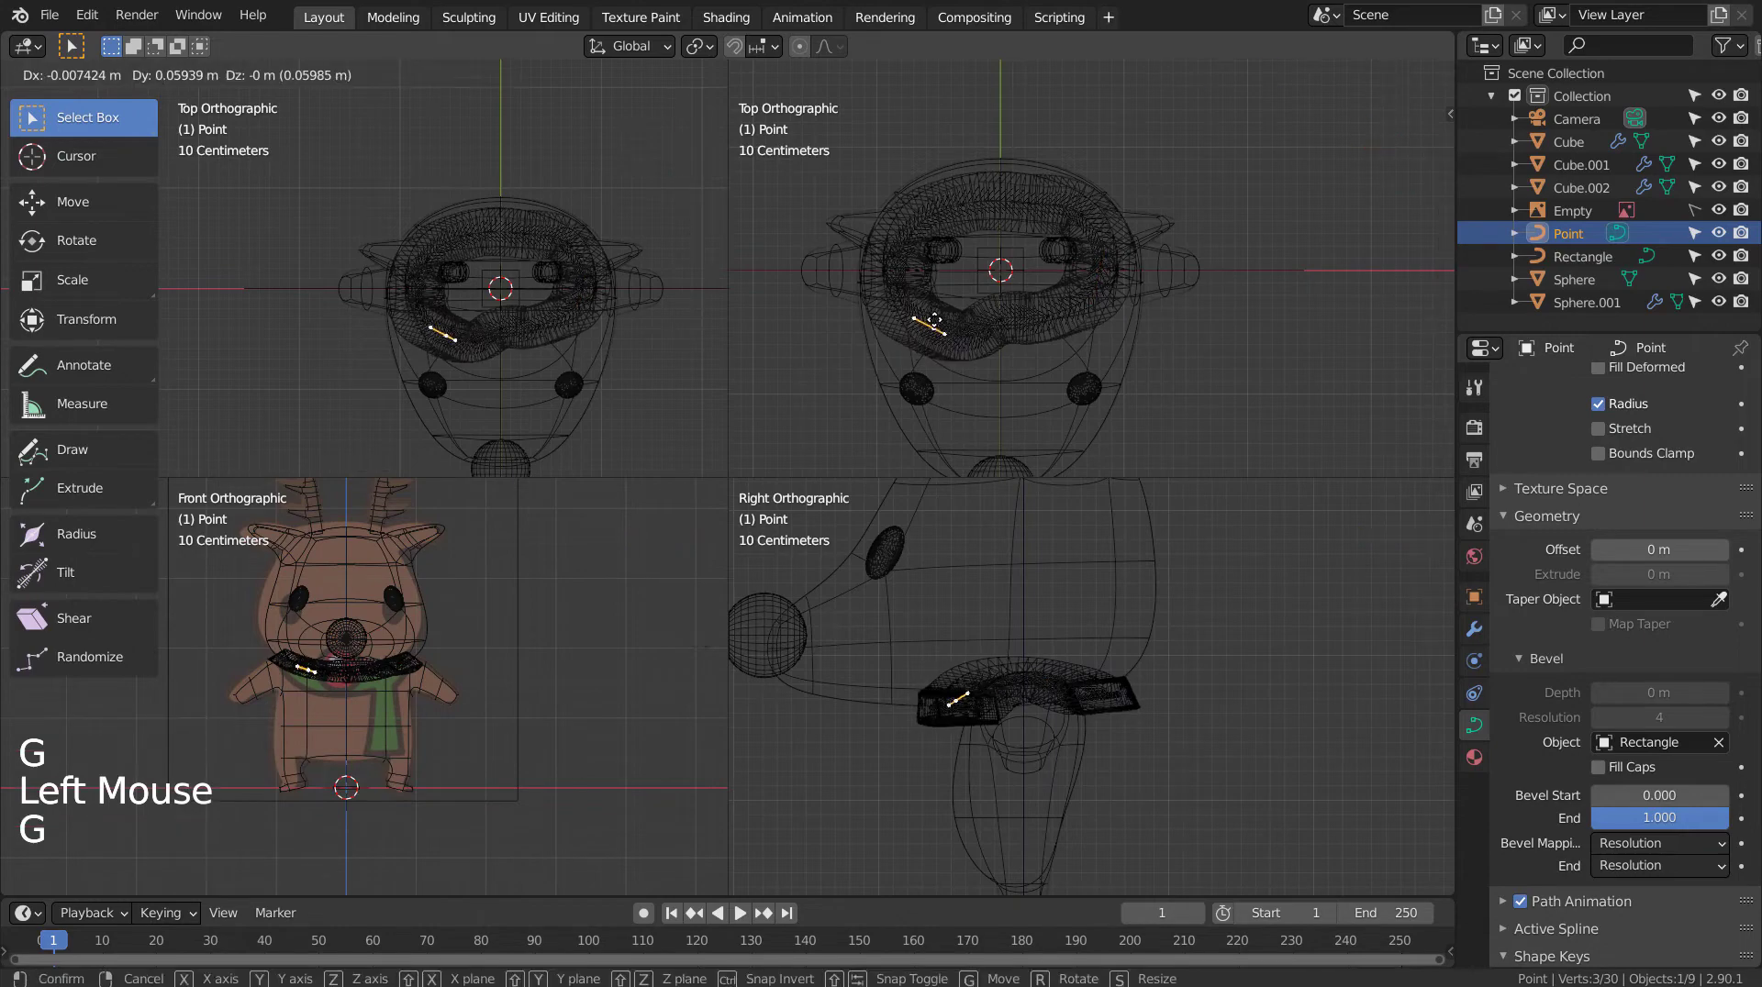
key(Tab)
middle_click(1123, 364)
key(shift+z)
middle_click(1132, 311)
middle_click(1130, 269)
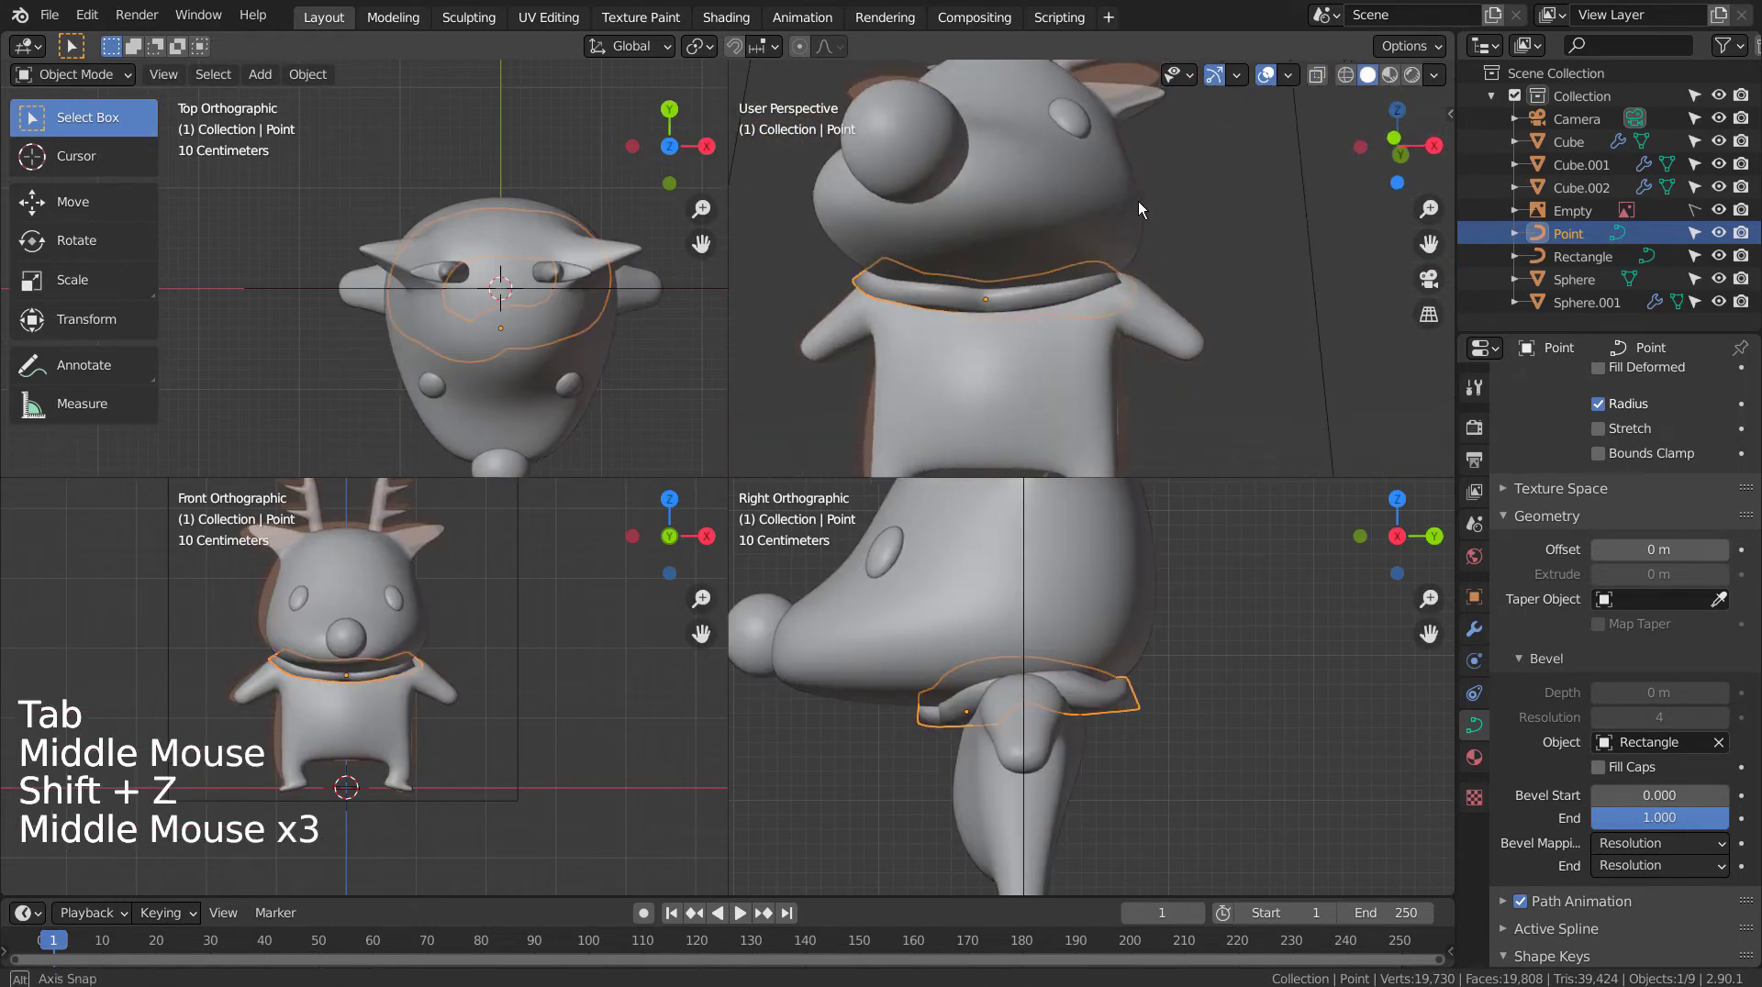
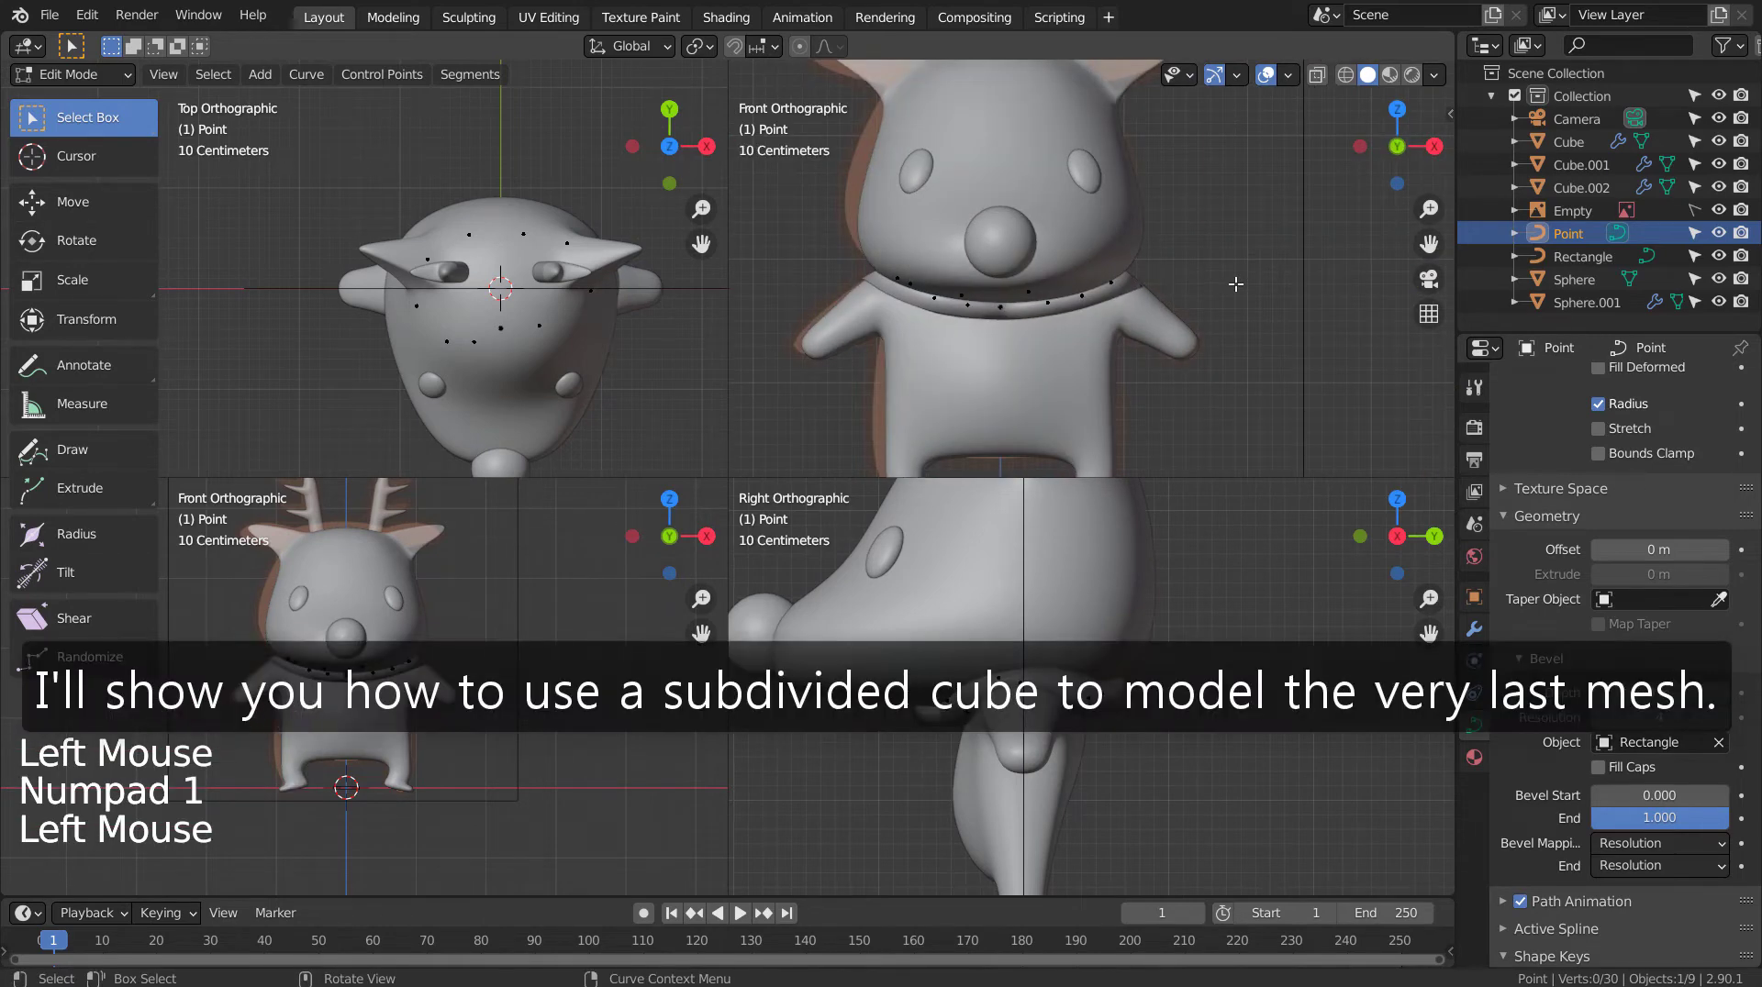
click(1267, 370)
key(shift+a)
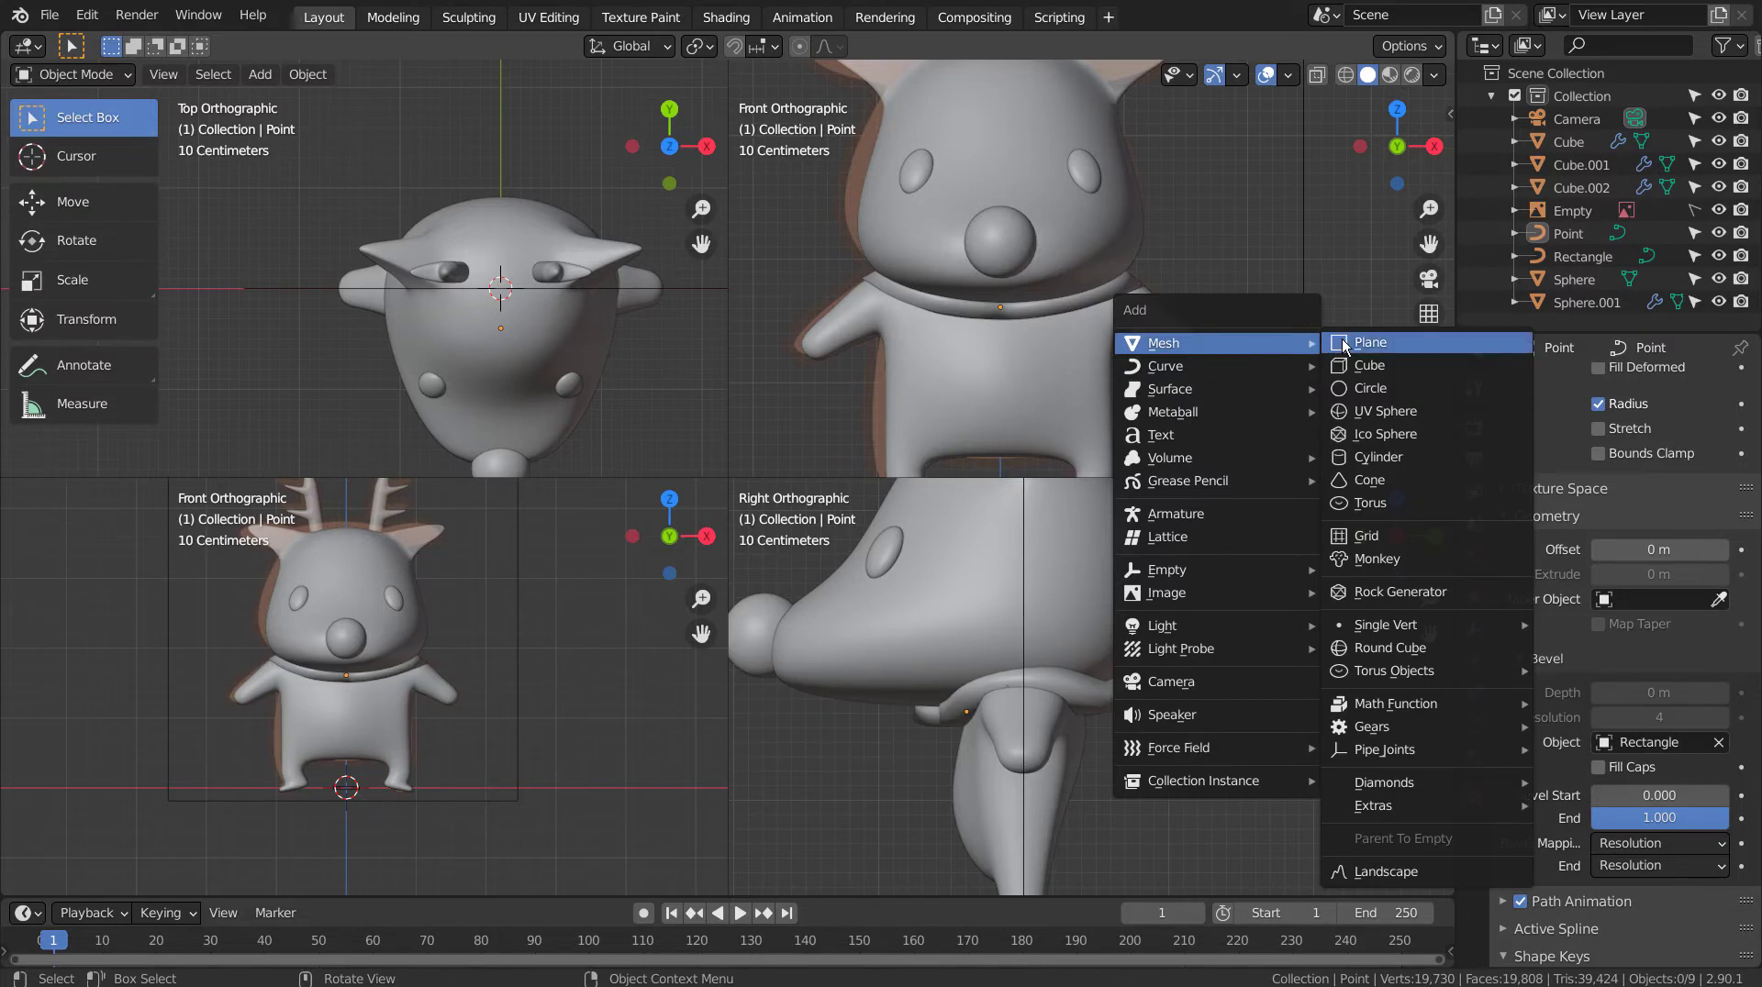
Step: Shrink Cube.003, flatten it along Y, and tilt it about 38 degrees at the collar front
key(s)
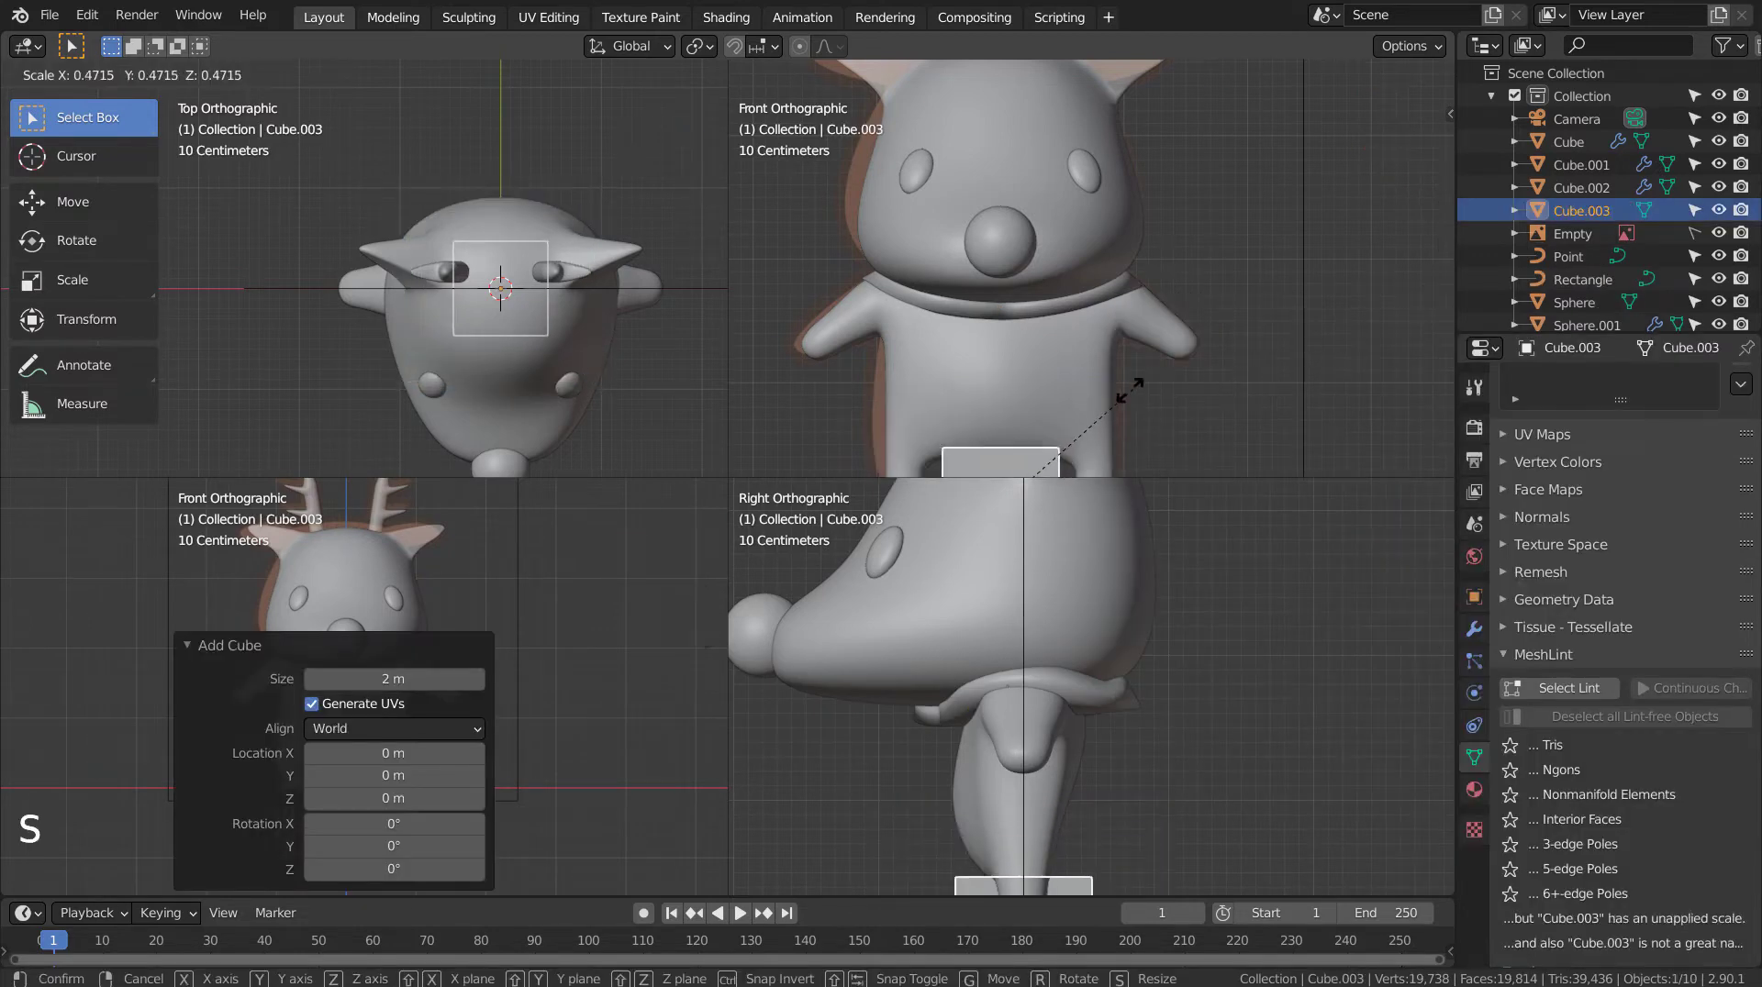
key(g)
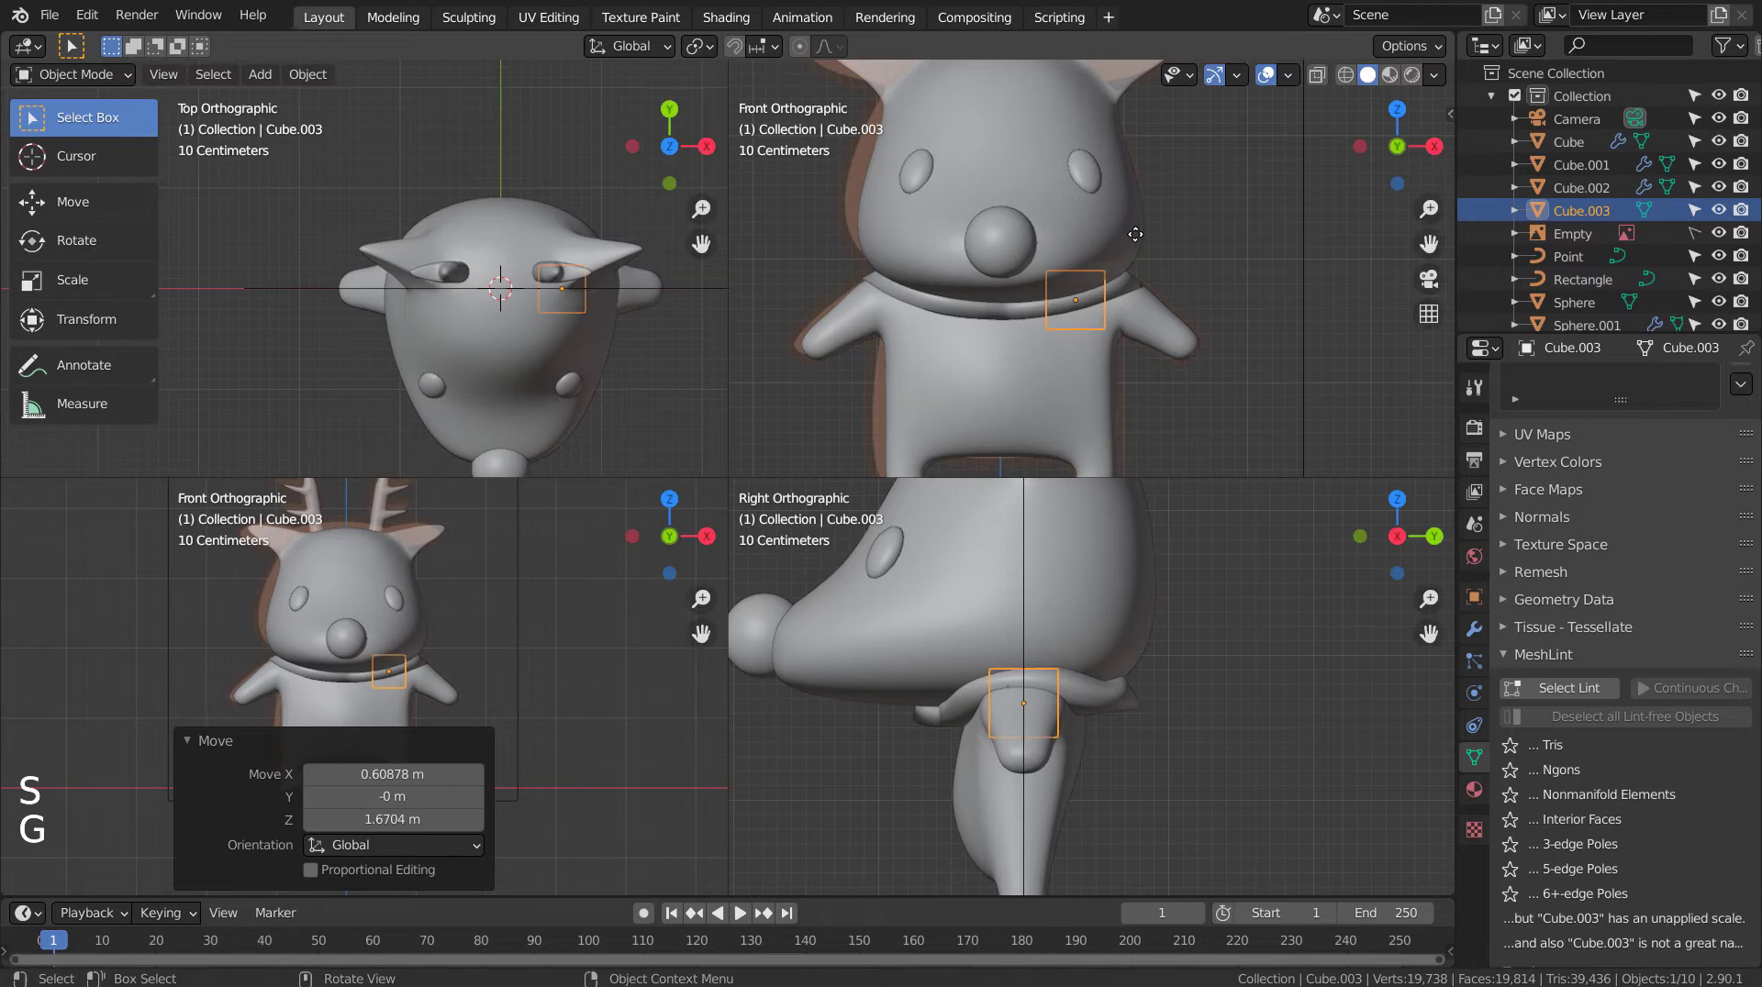
key(s)
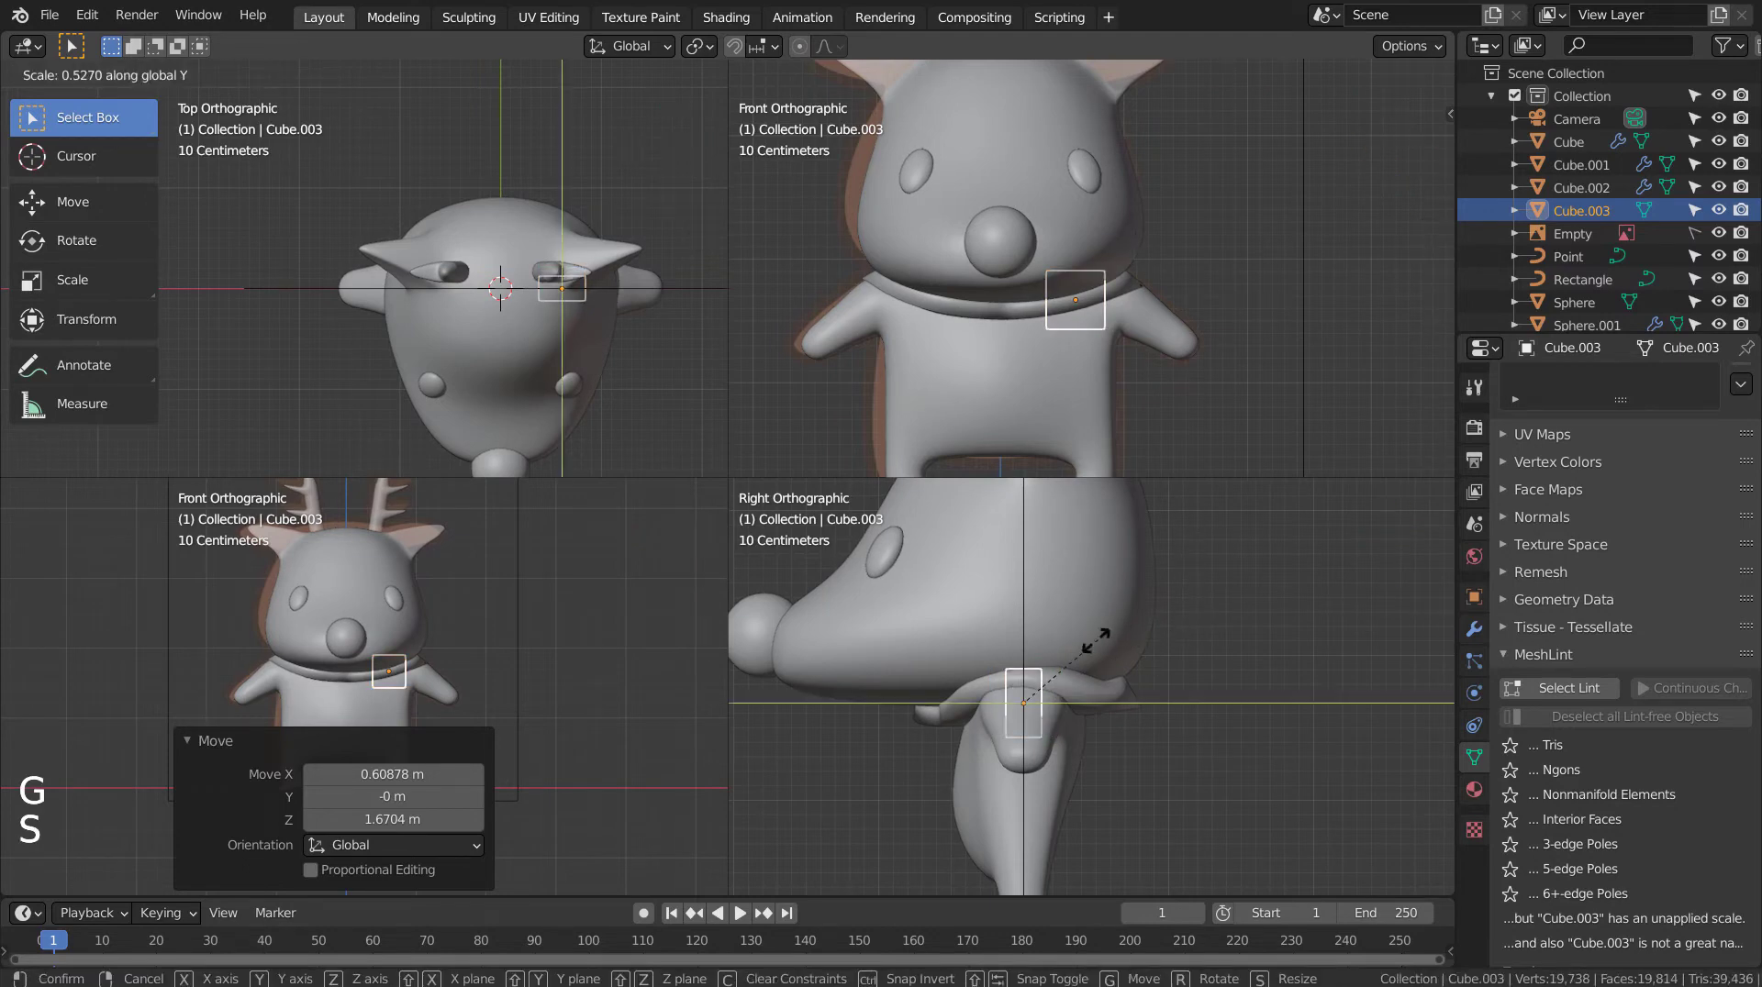
key(s)
key(g)
key(r)
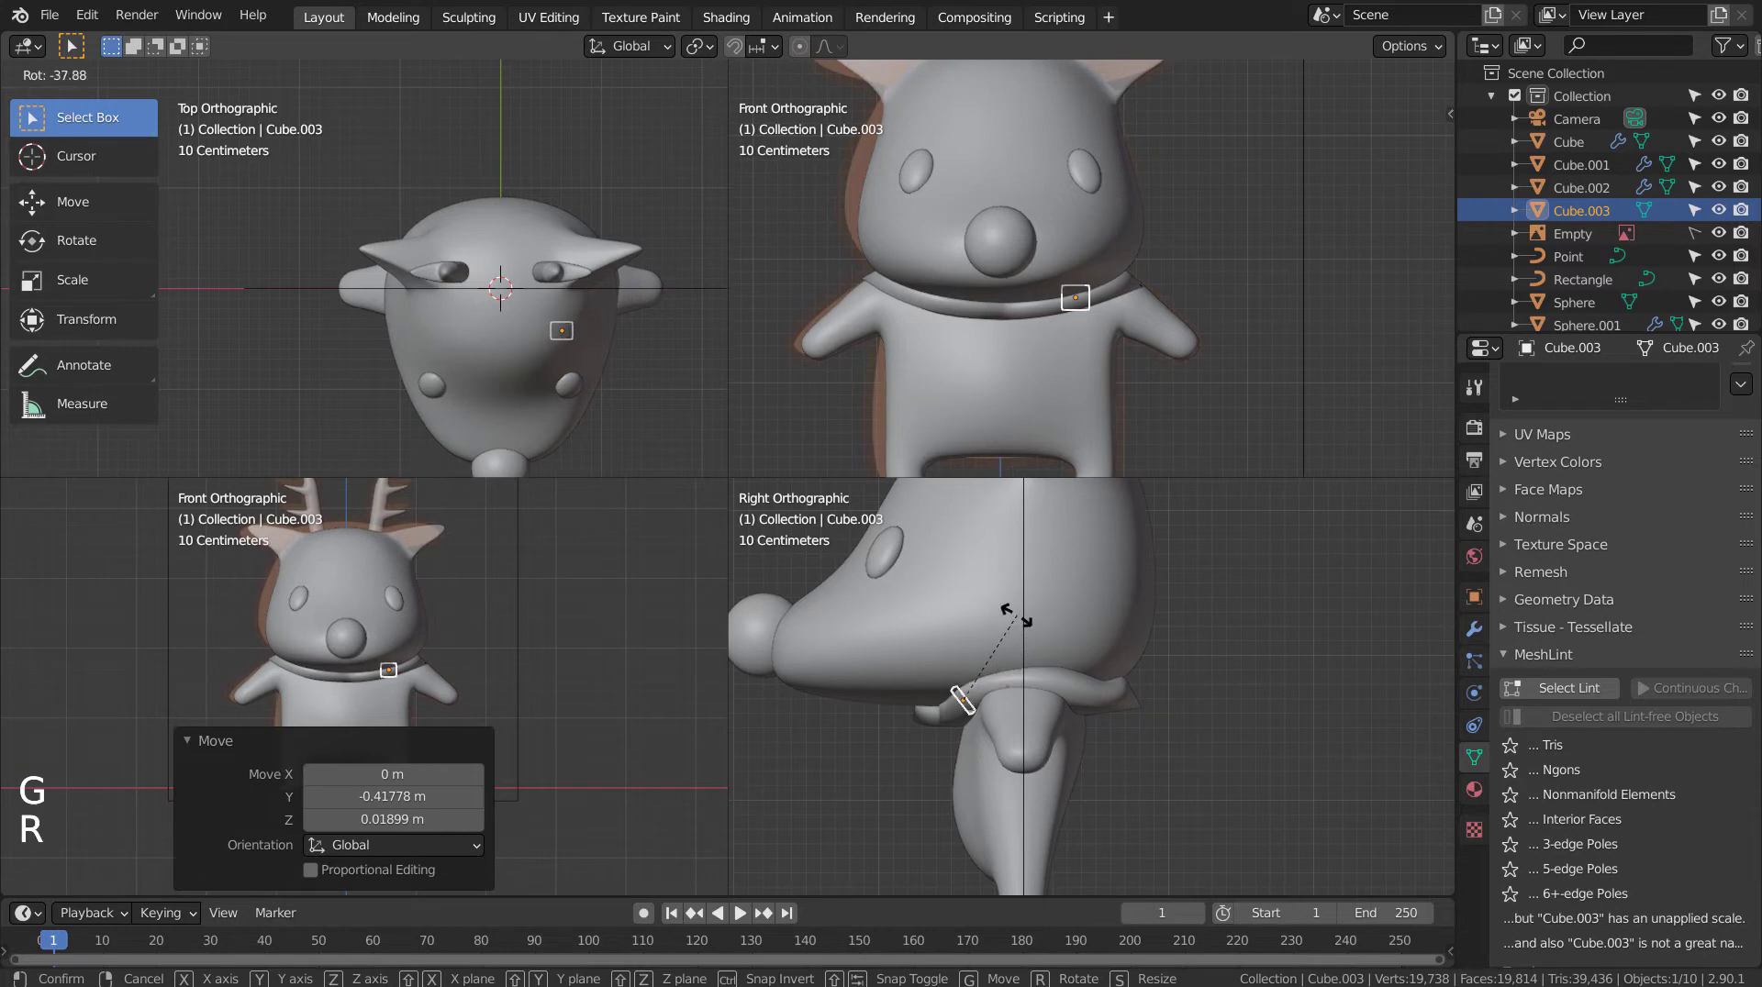
scroll(up, 3)
middle_click(1080, 657)
scroll(up, 3)
middle_click(1002, 595)
key(g)
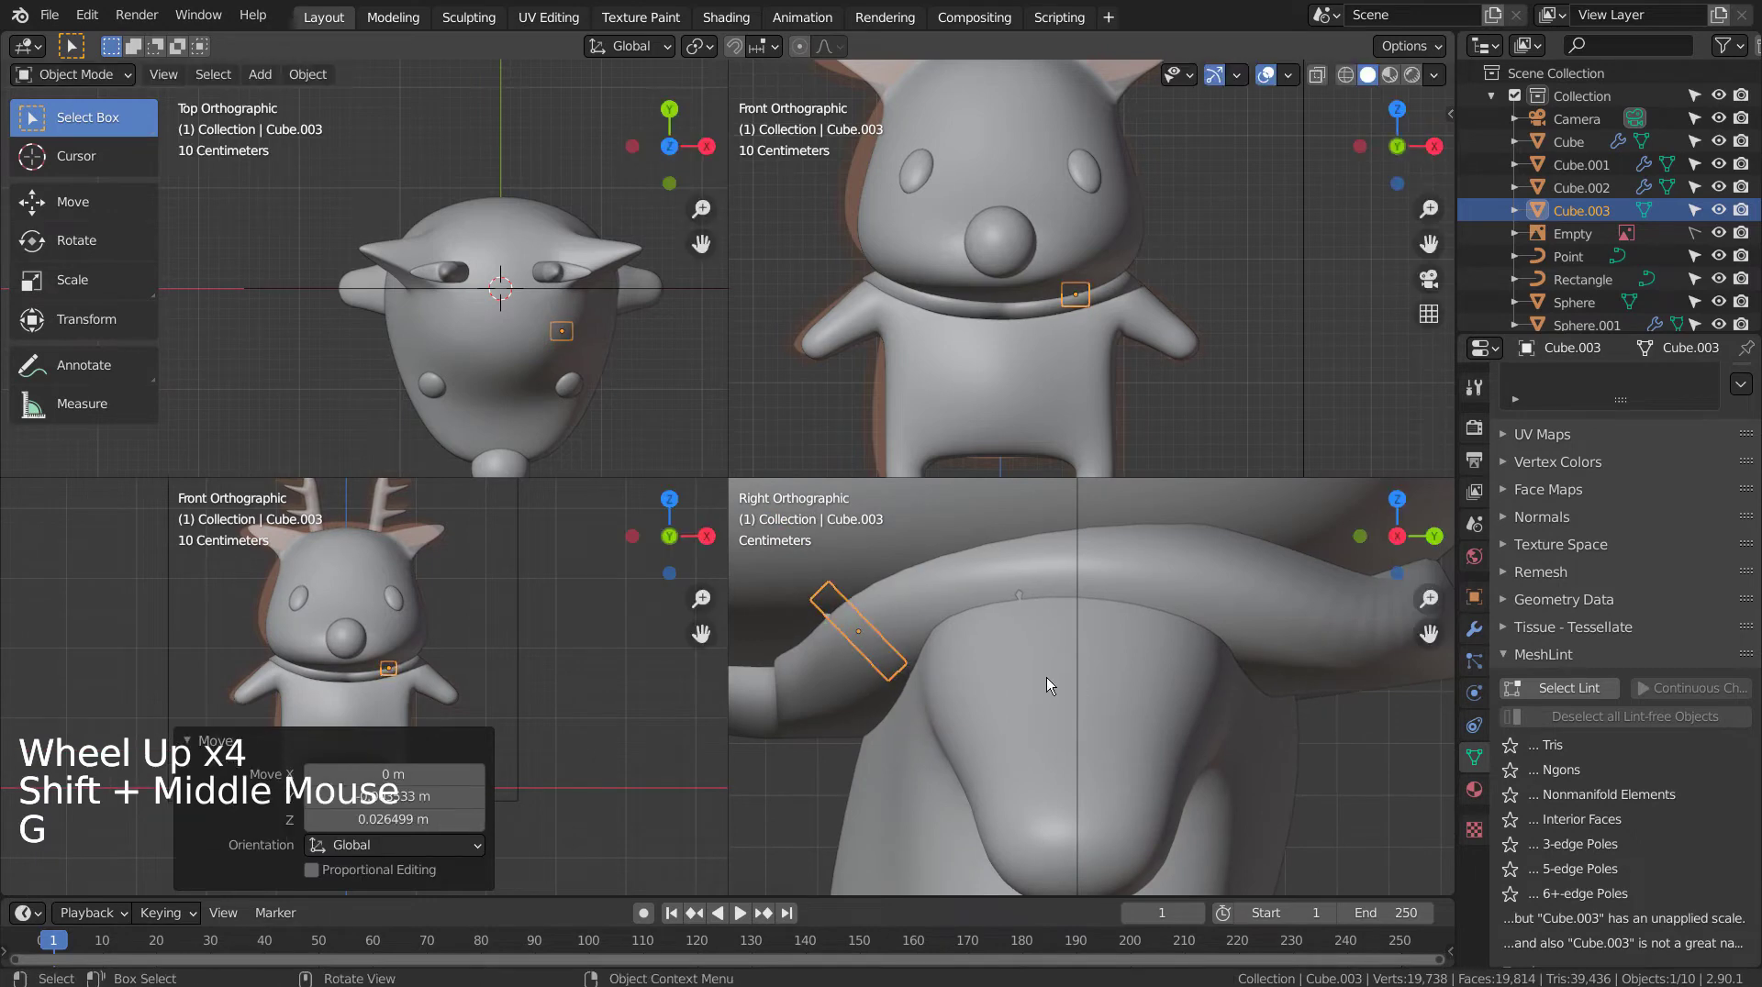
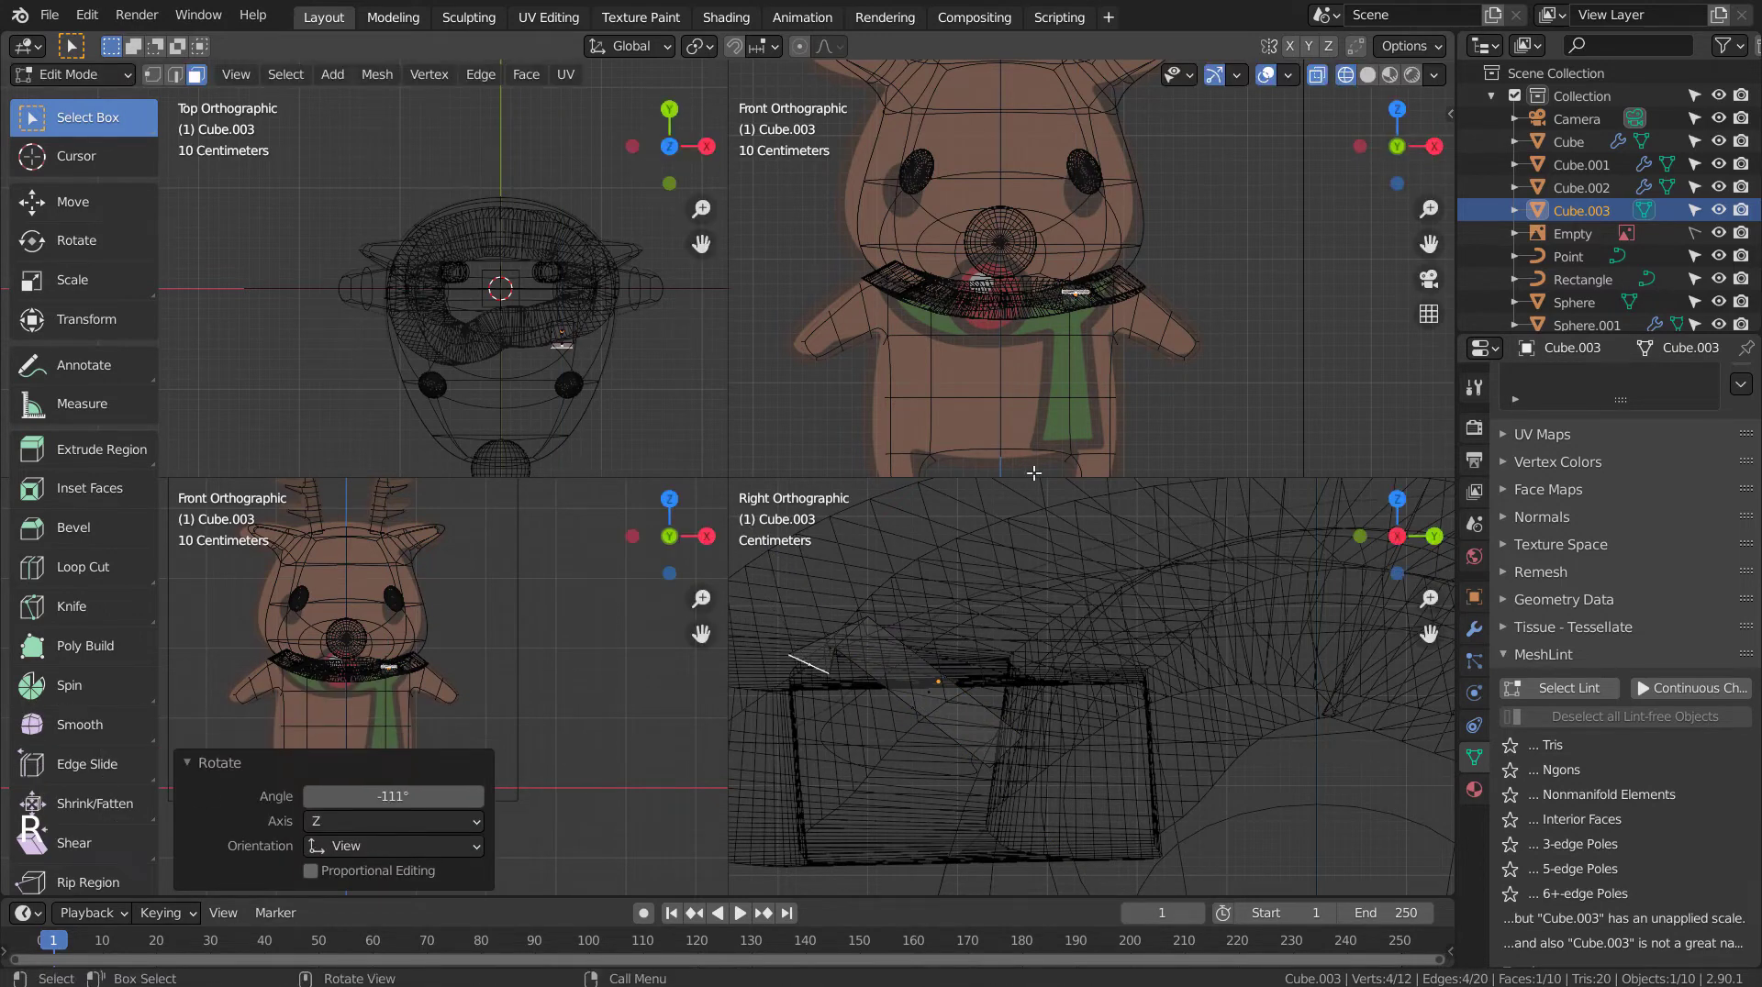
Step: Extrude the block's bottom face downward several times, widening each new section
key(e)
key(s)
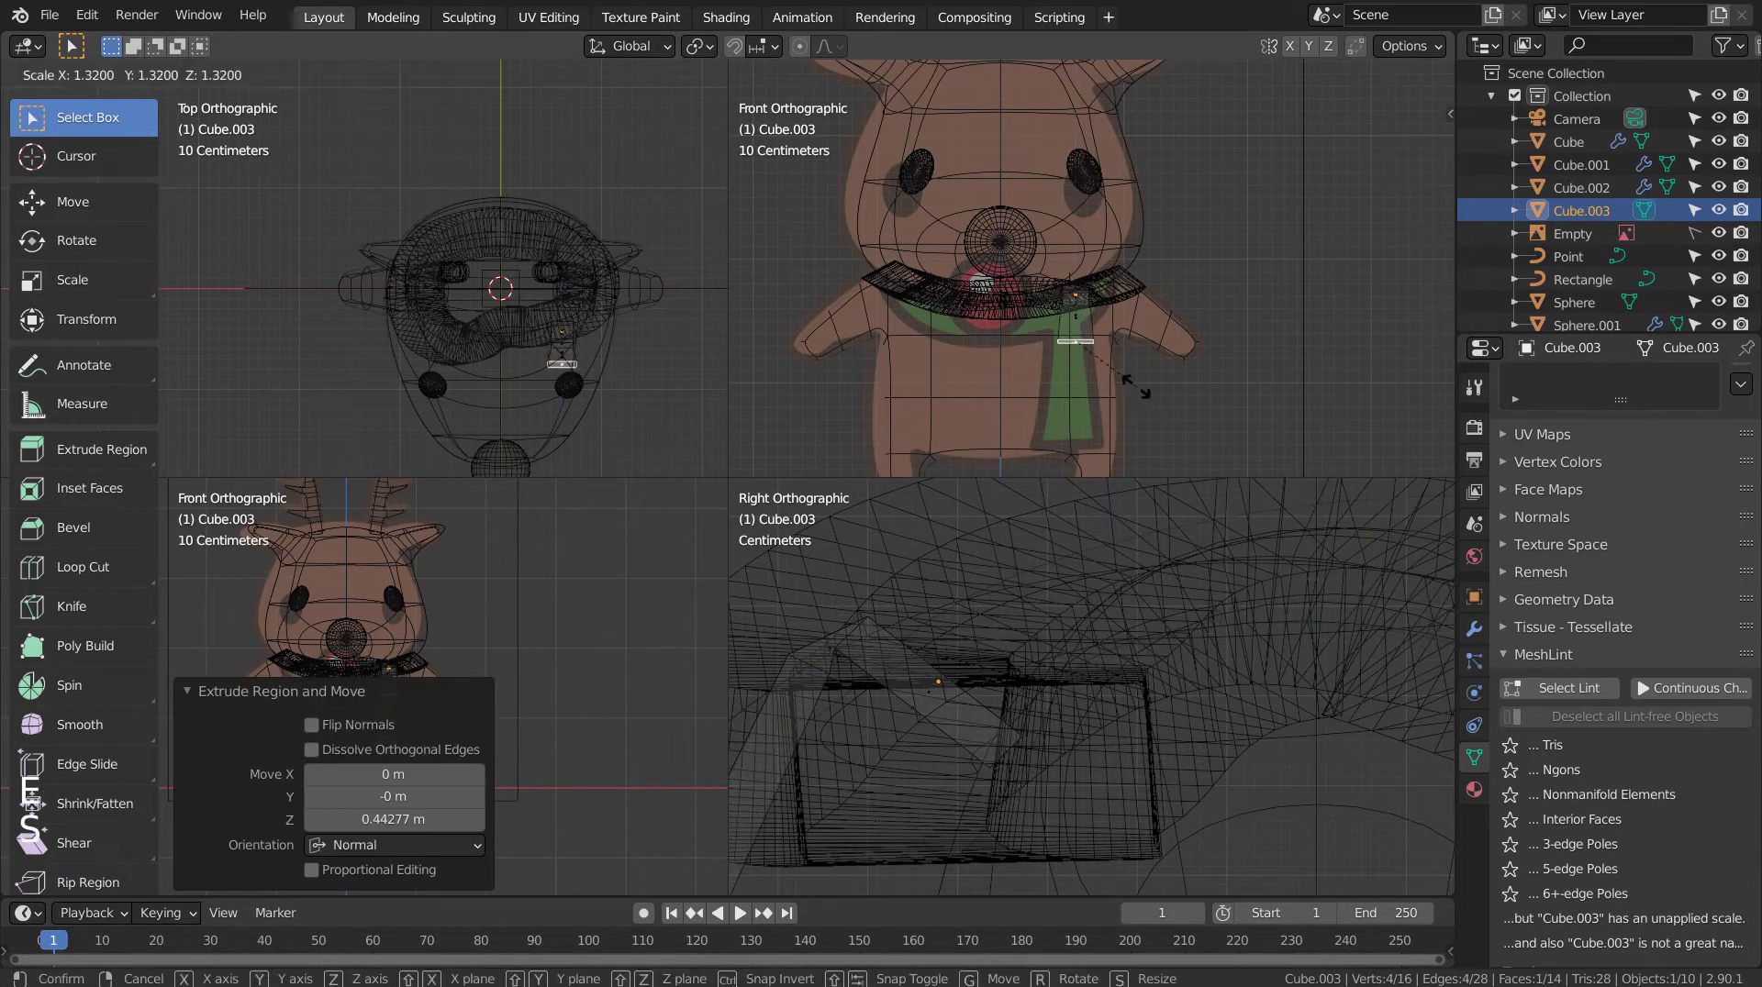
key(e)
key(s)
key(e)
key(s)
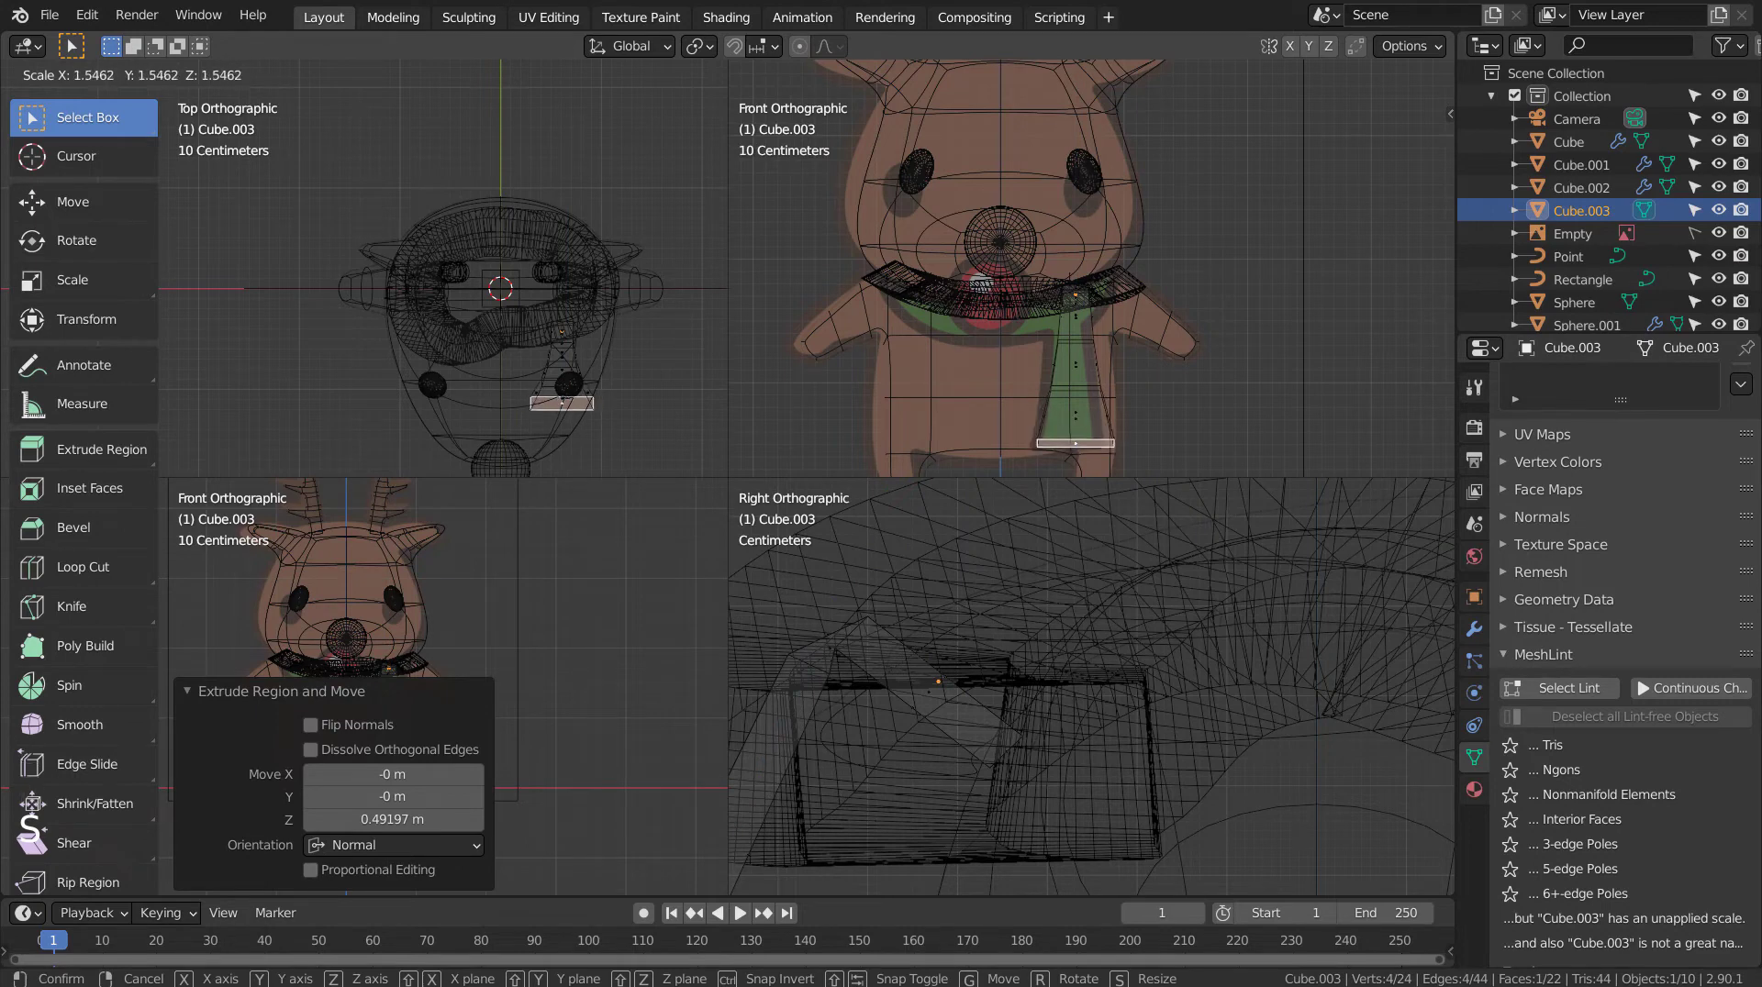
key(Tab)
Step: Add a level-3 subdivision and an edge loop, spreading the scarf bottom wider
key(ctrl+3)
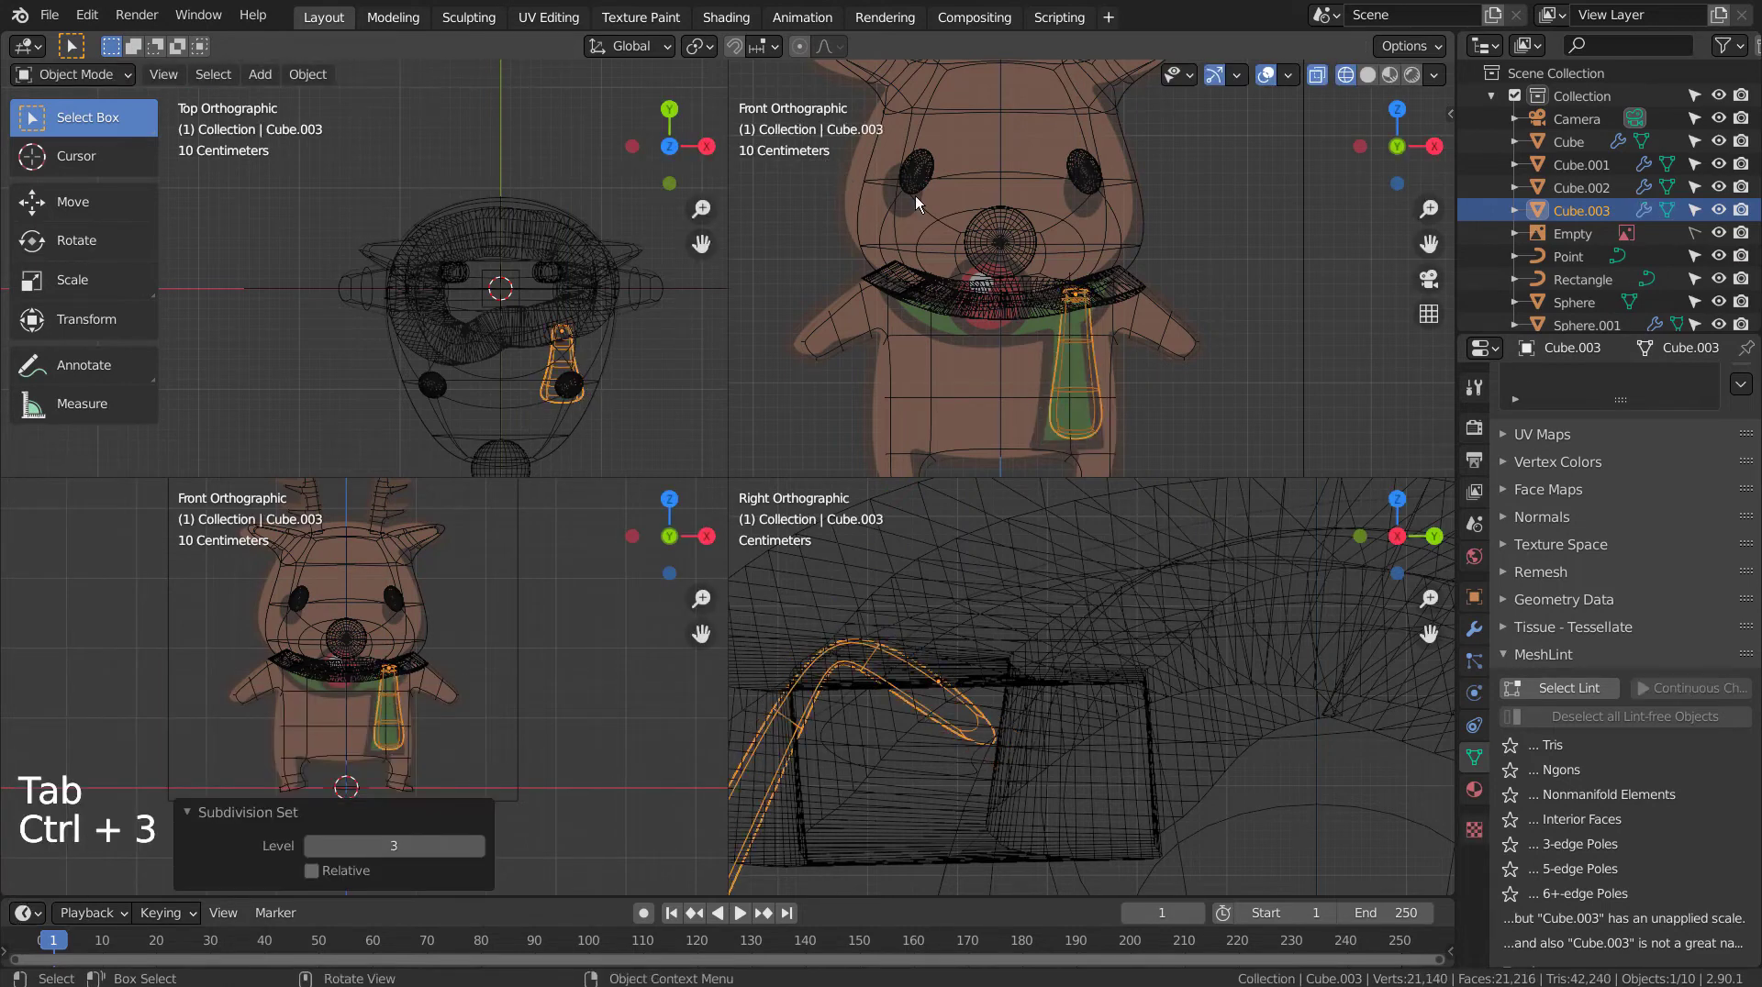
key(Tab)
key(Tab)
key(ctrl+r)
key(Tab)
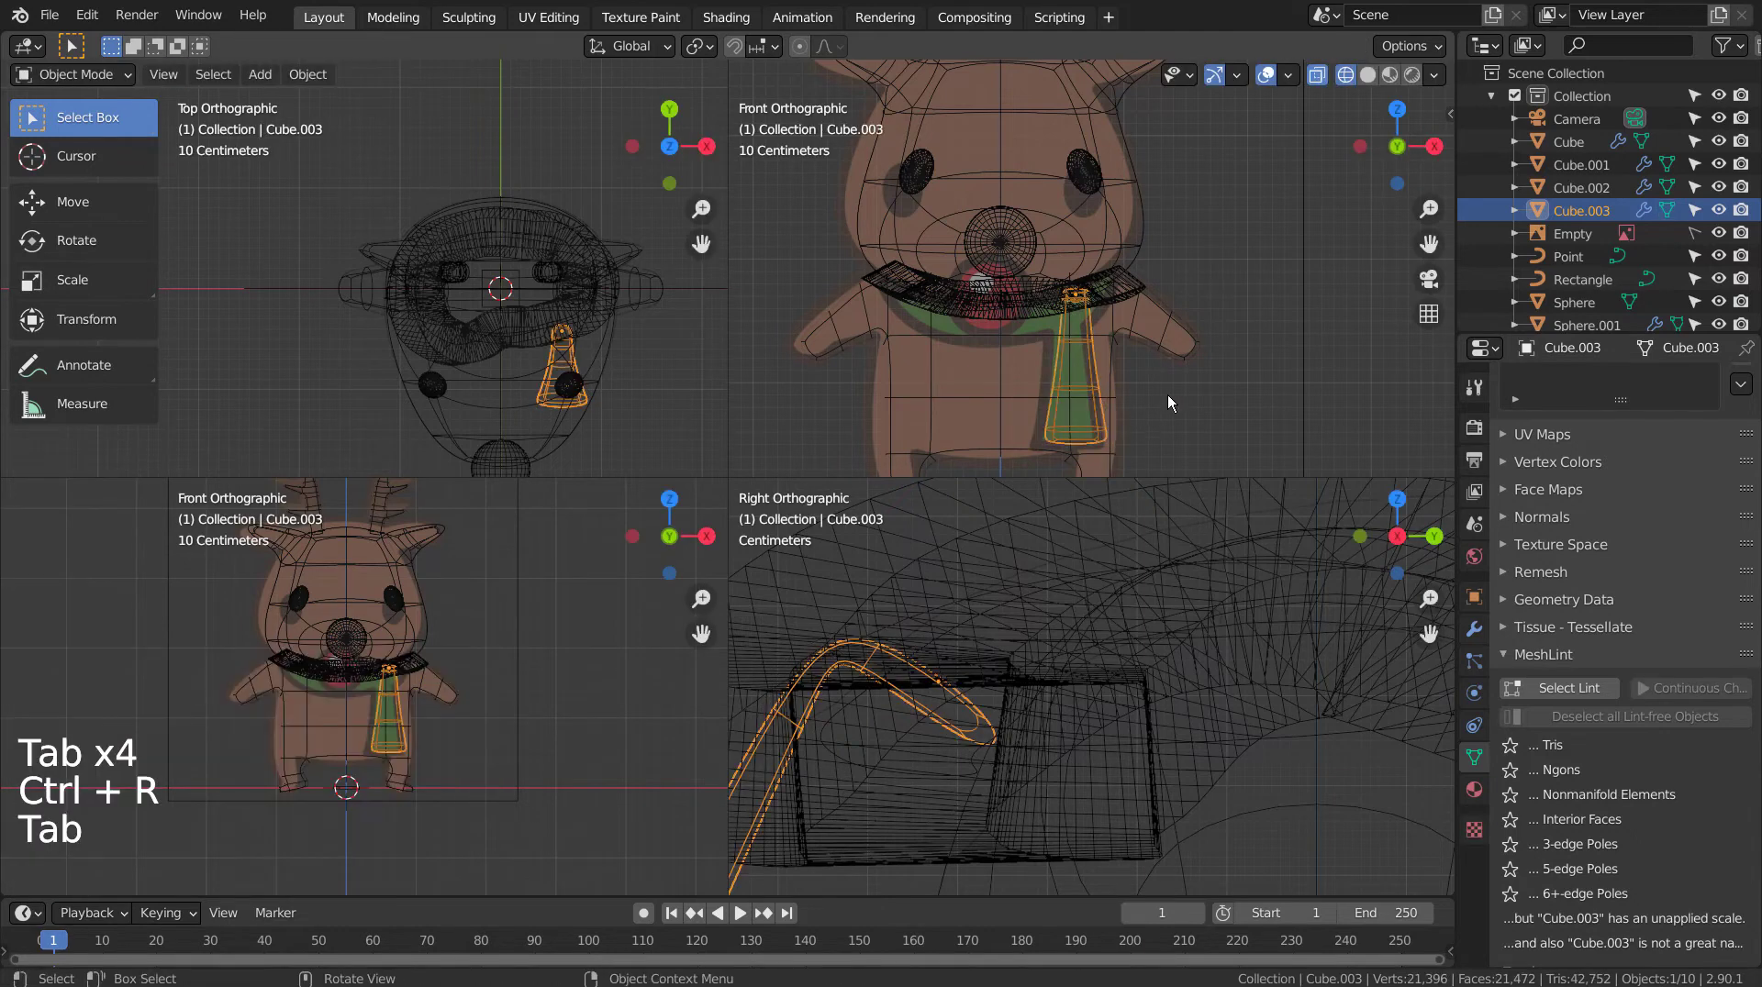
Step: Inspect the tapered scarf tail in solid shading from several angles
key(shift+z)
click(1185, 382)
click(1242, 402)
middle_click(1216, 414)
middle_click(1176, 415)
click(975, 400)
Step: With X-ray and proportional editing, pull scarf vertices toward the chest from the side view
key(Tab)
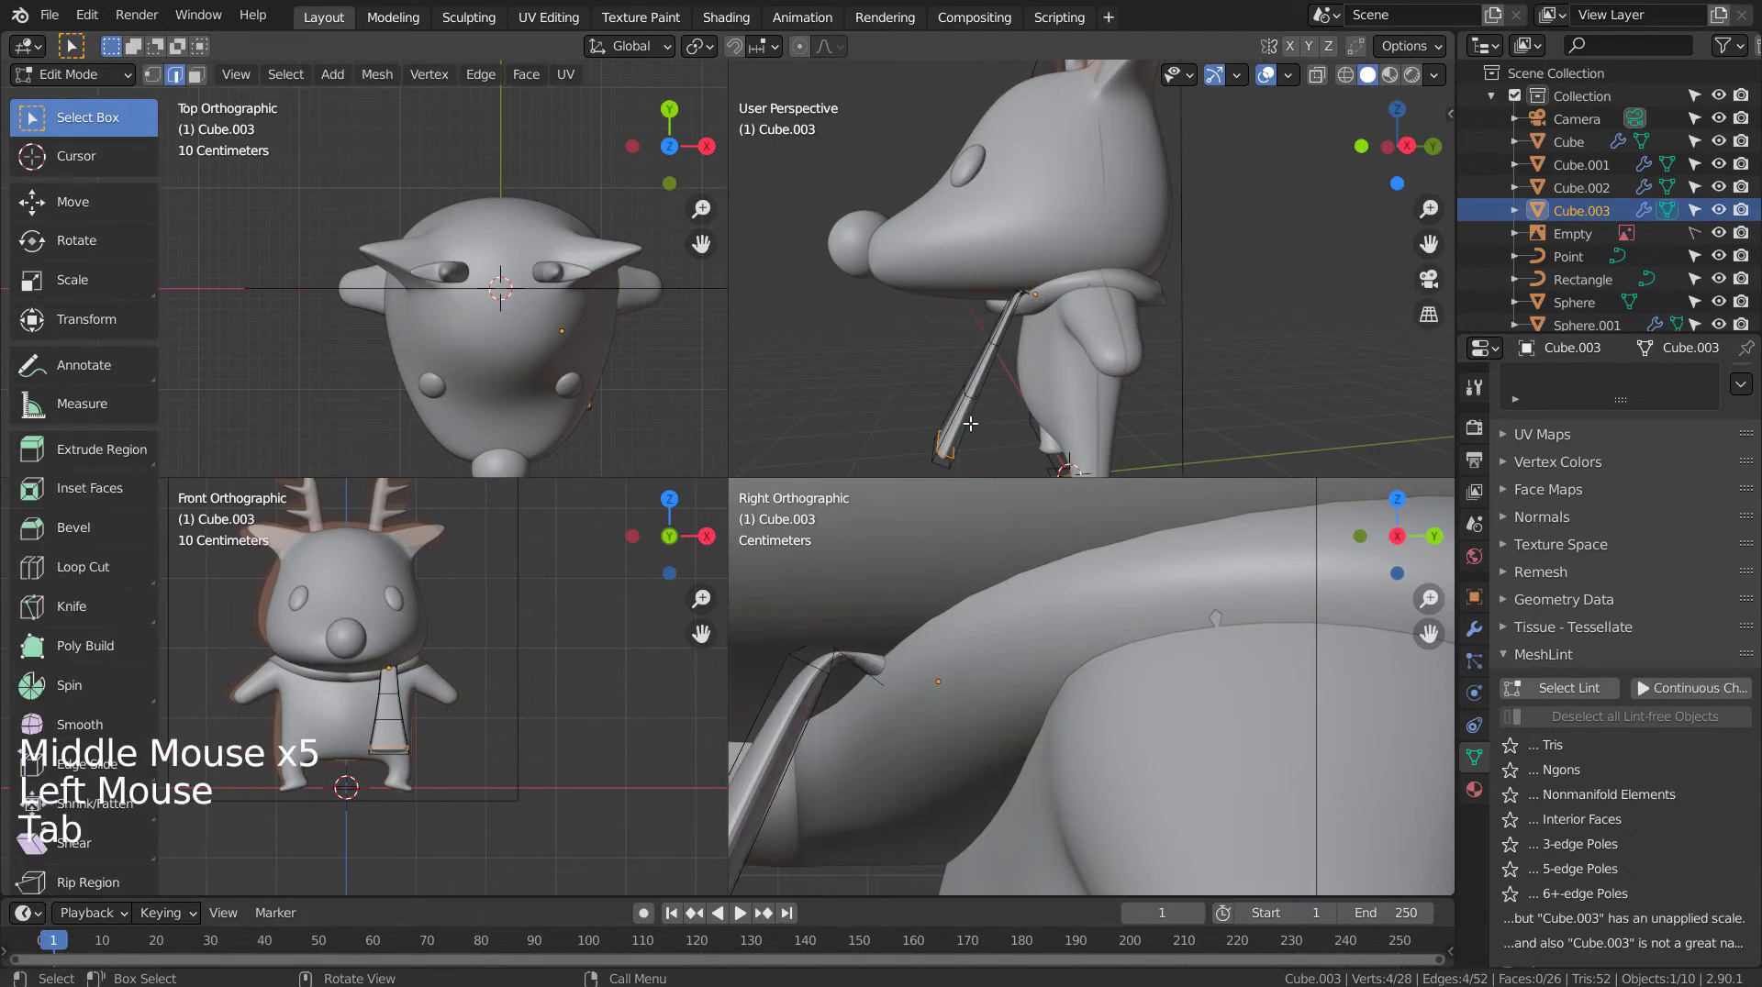
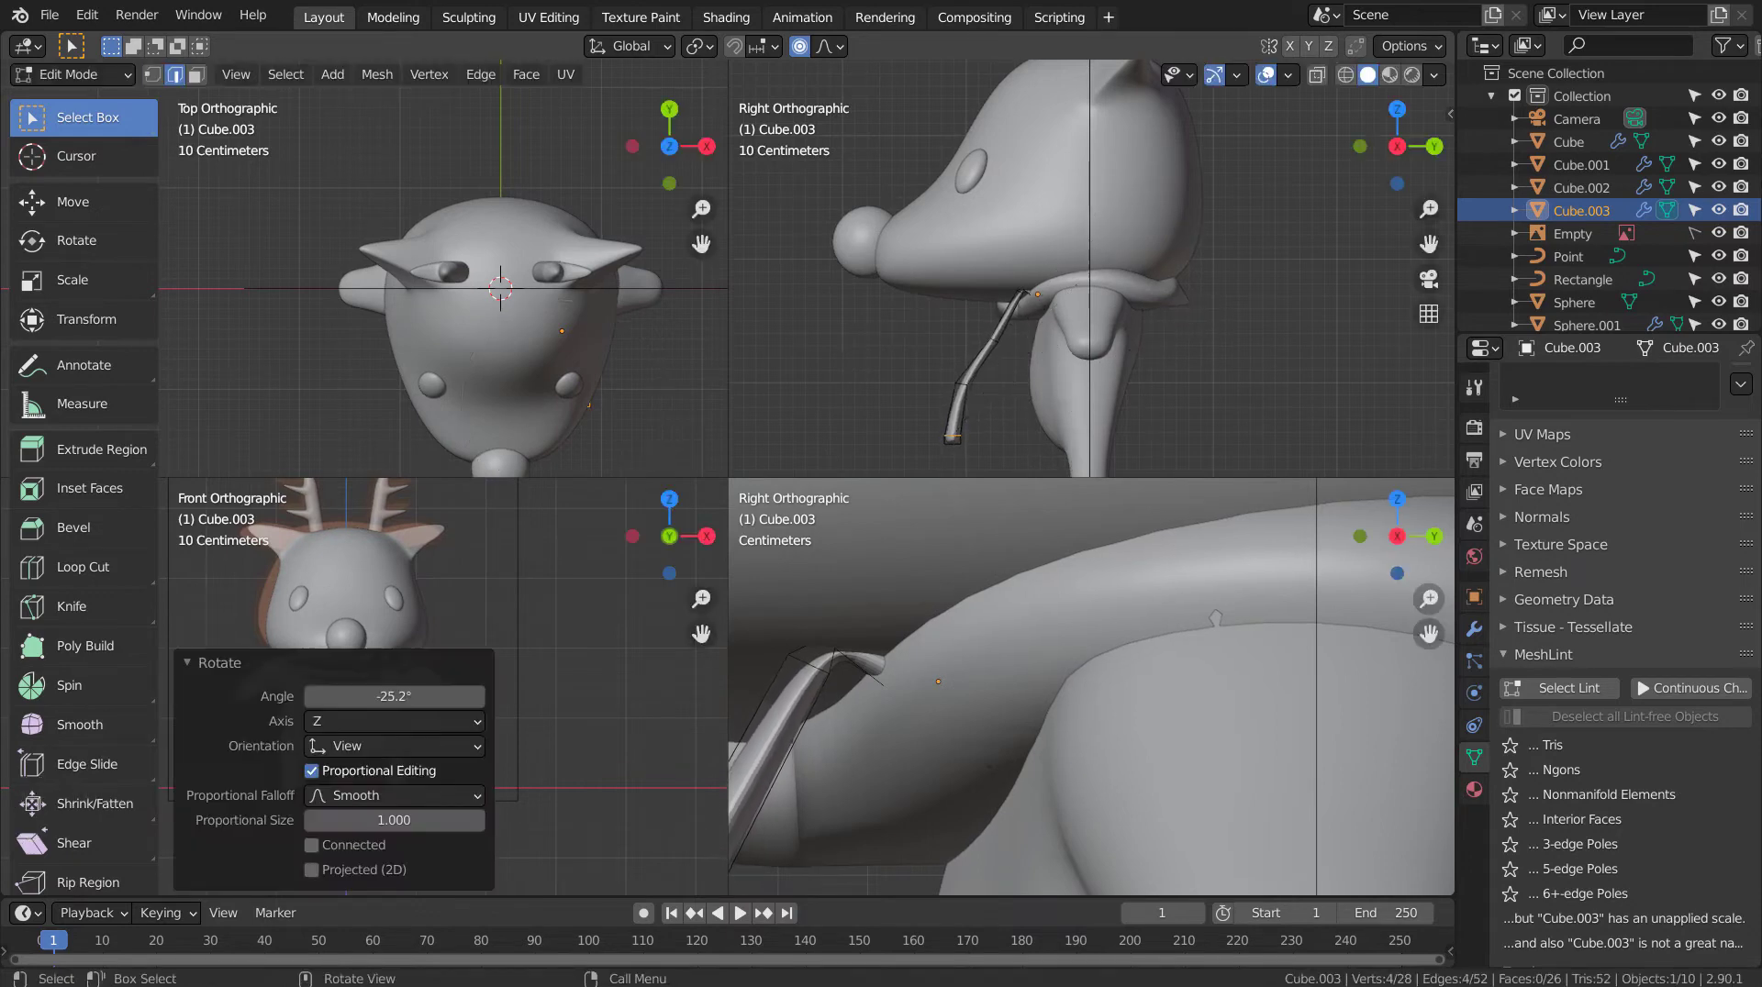
key(g)
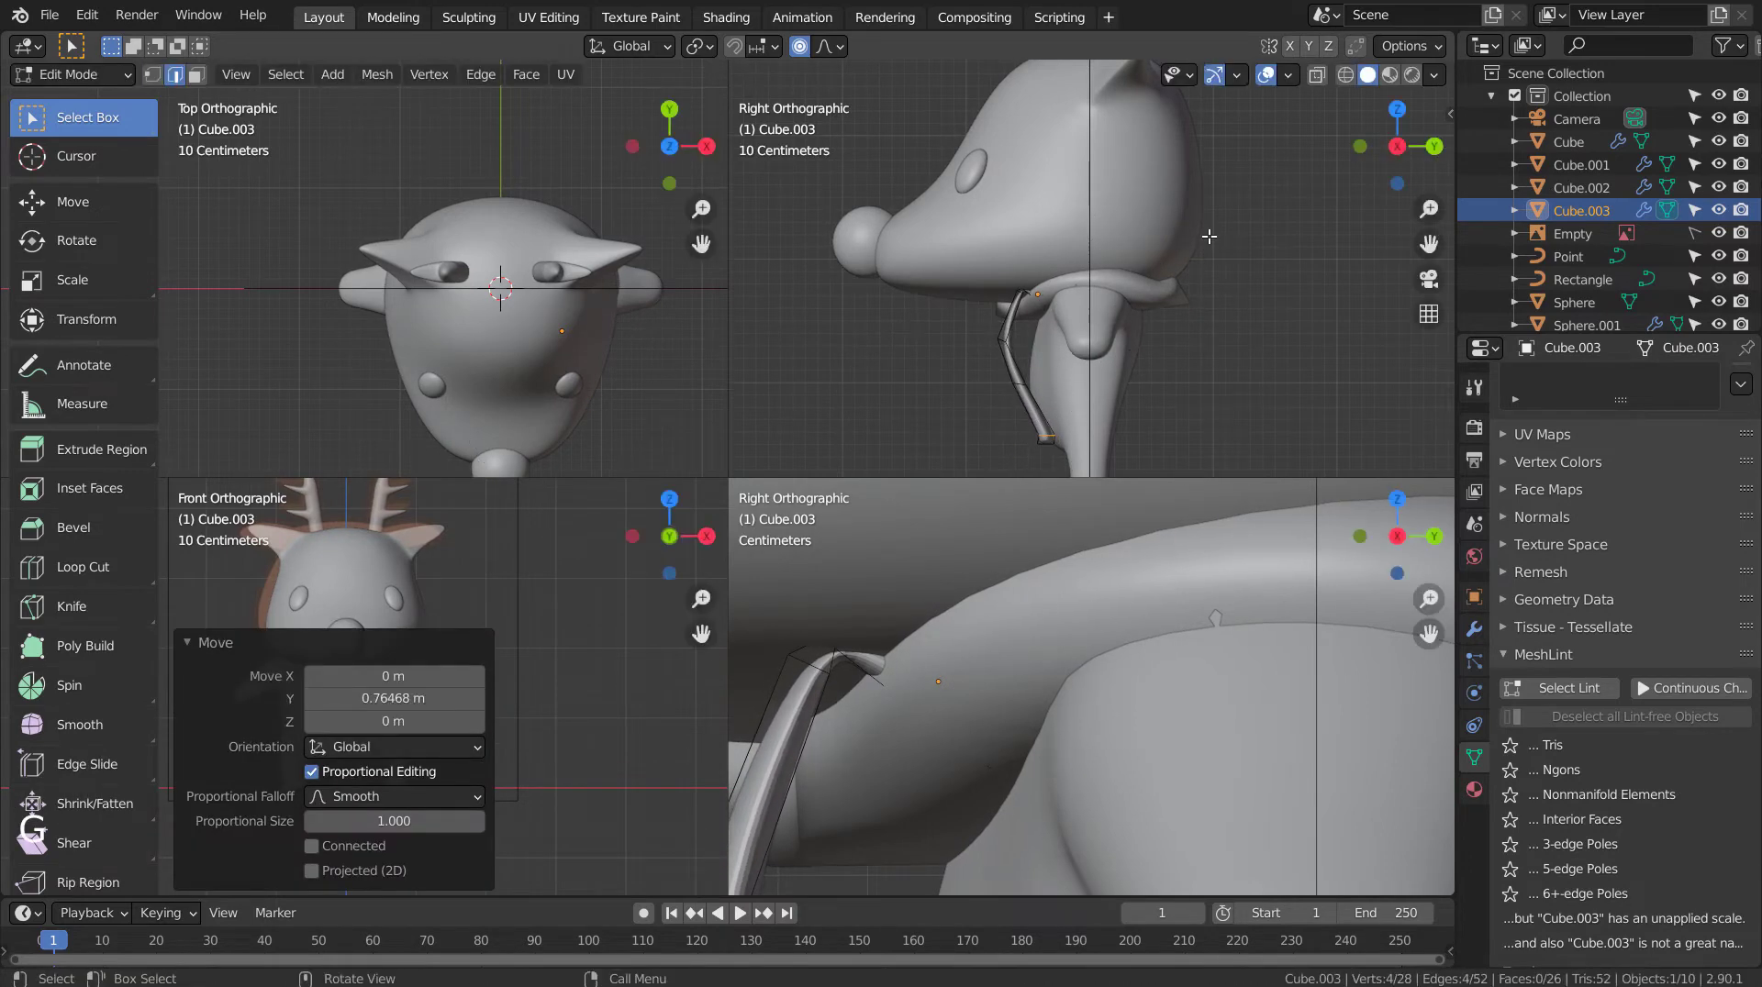
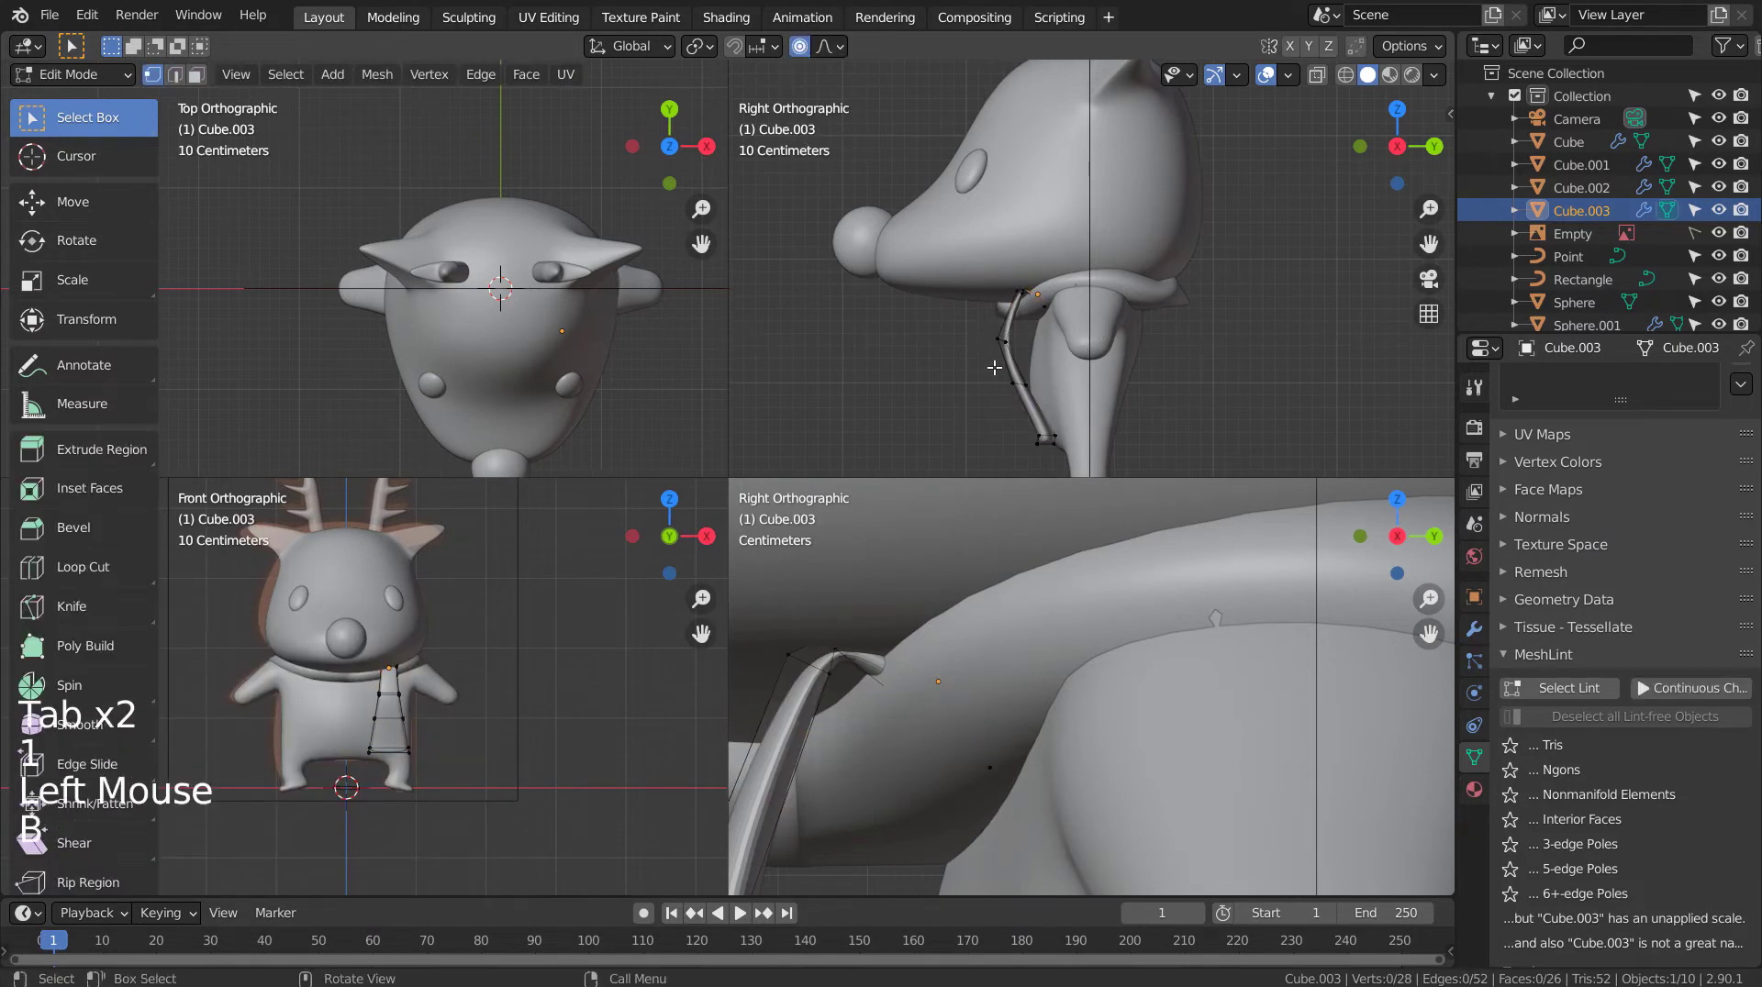
key(shift+z)
key(b)
key(g)
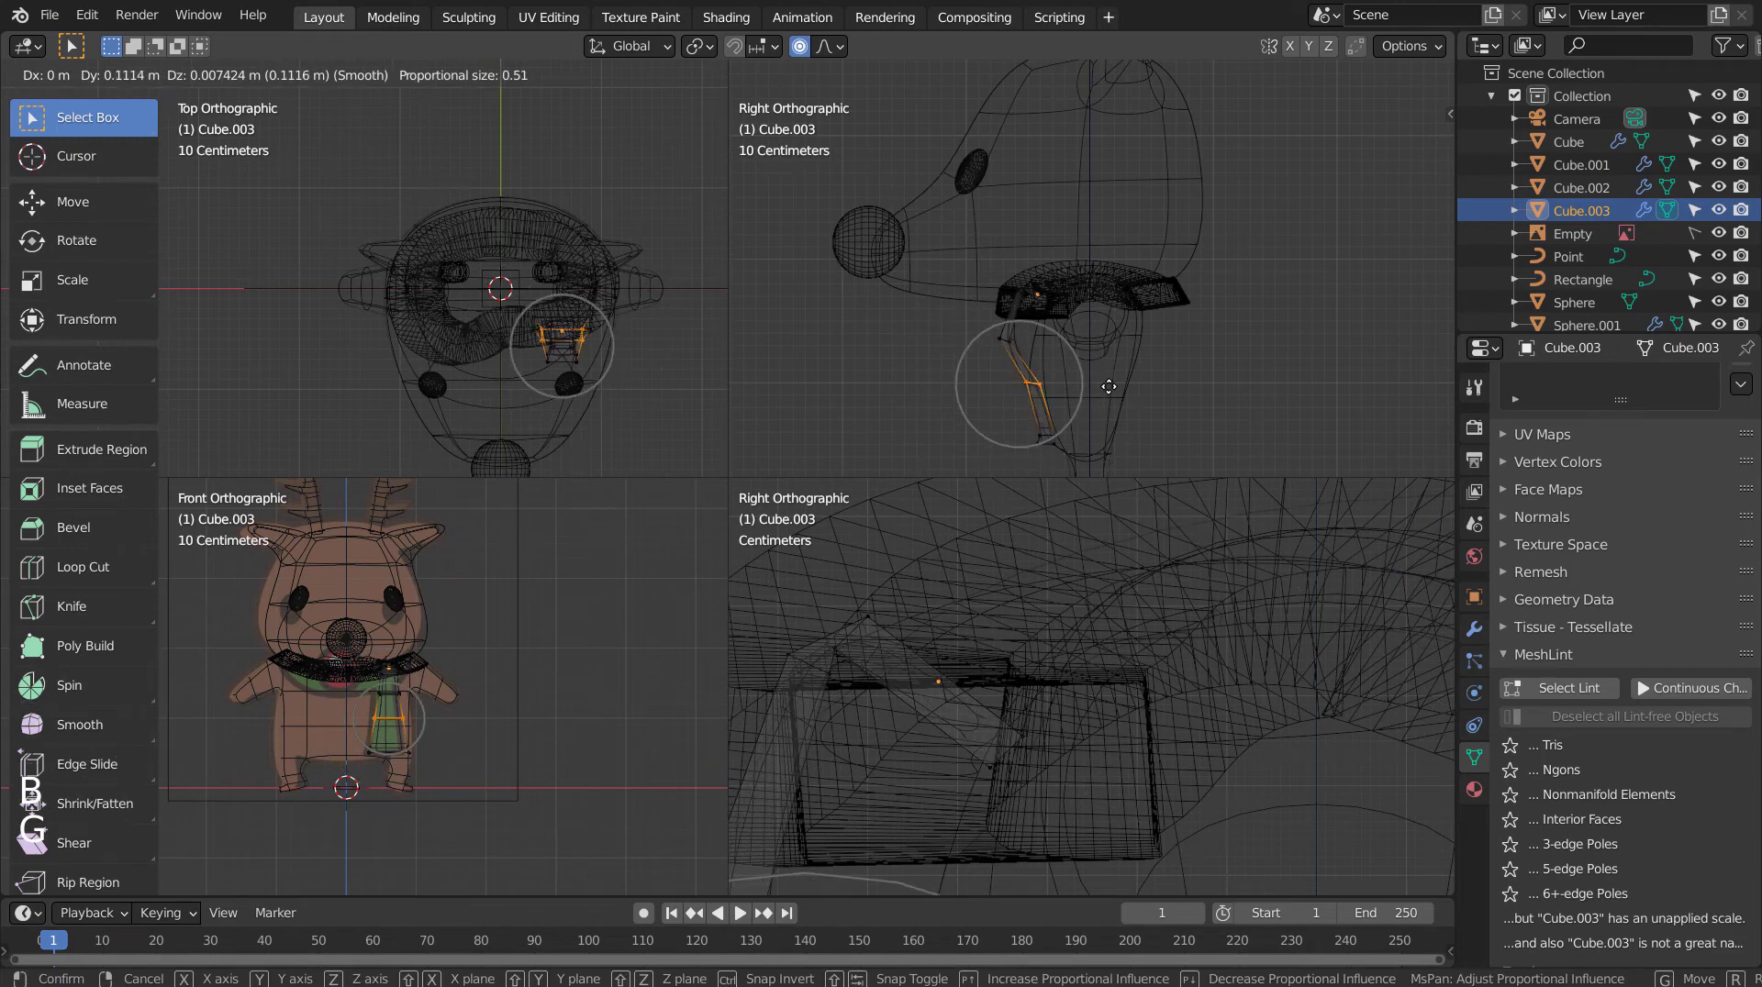
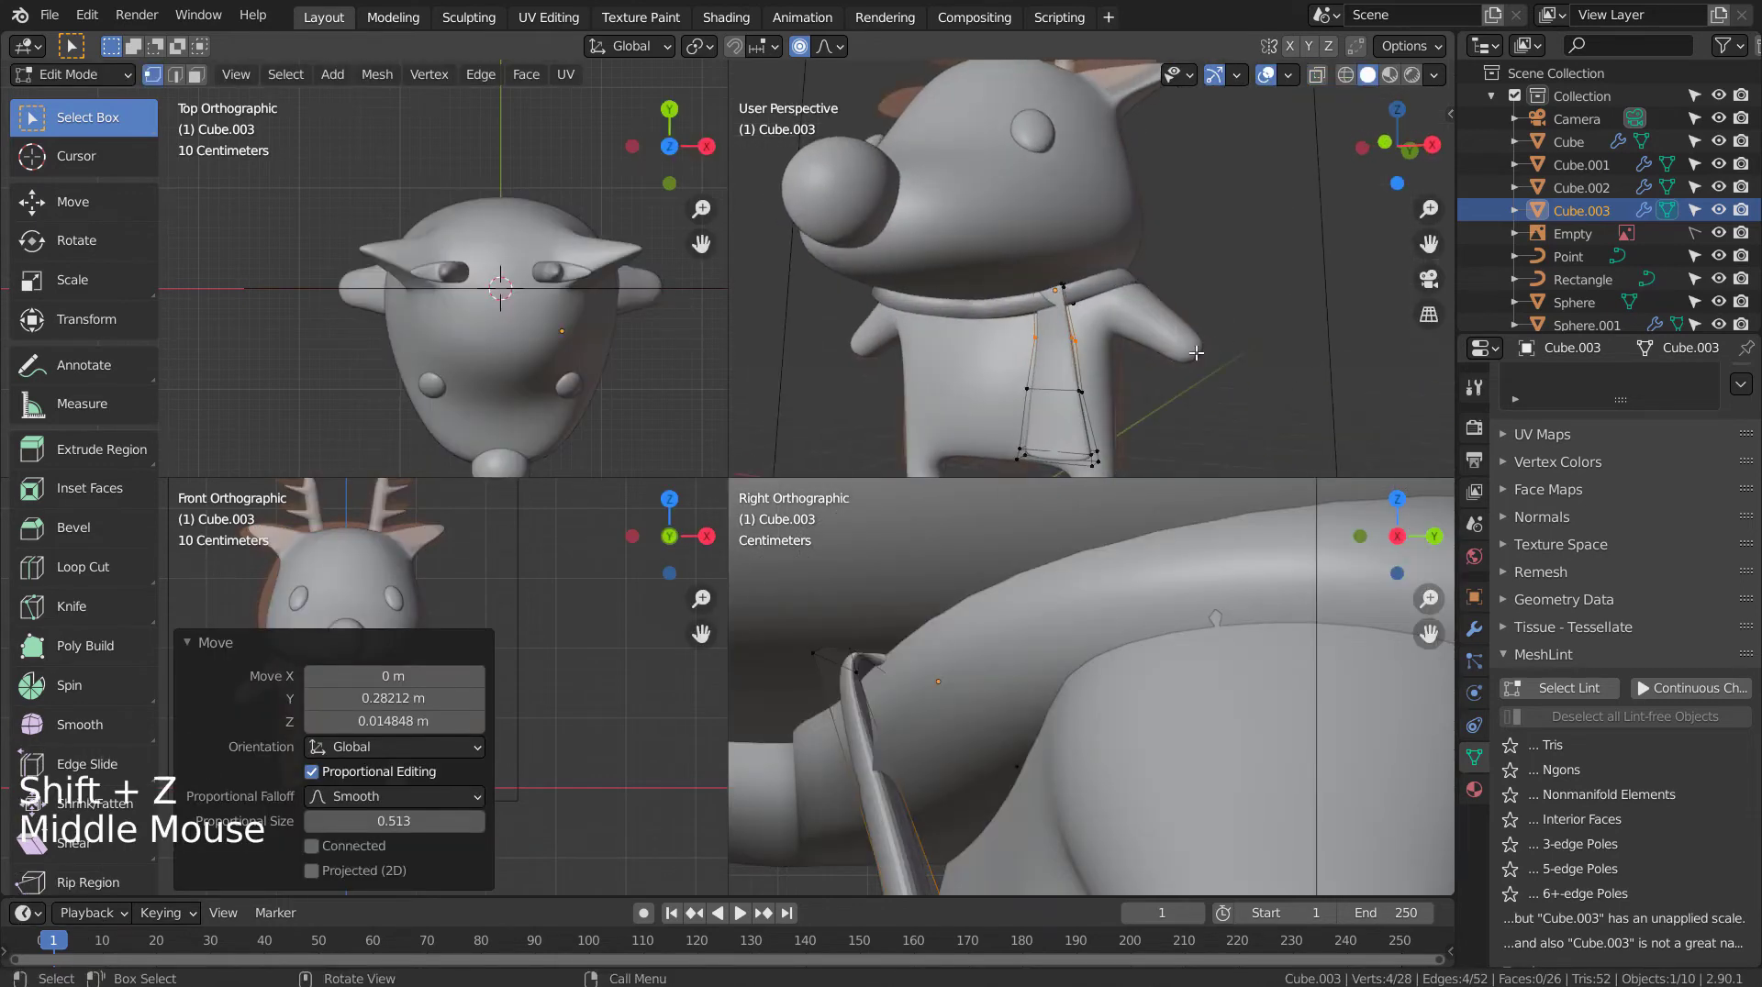
key(KP_3)
key(g)
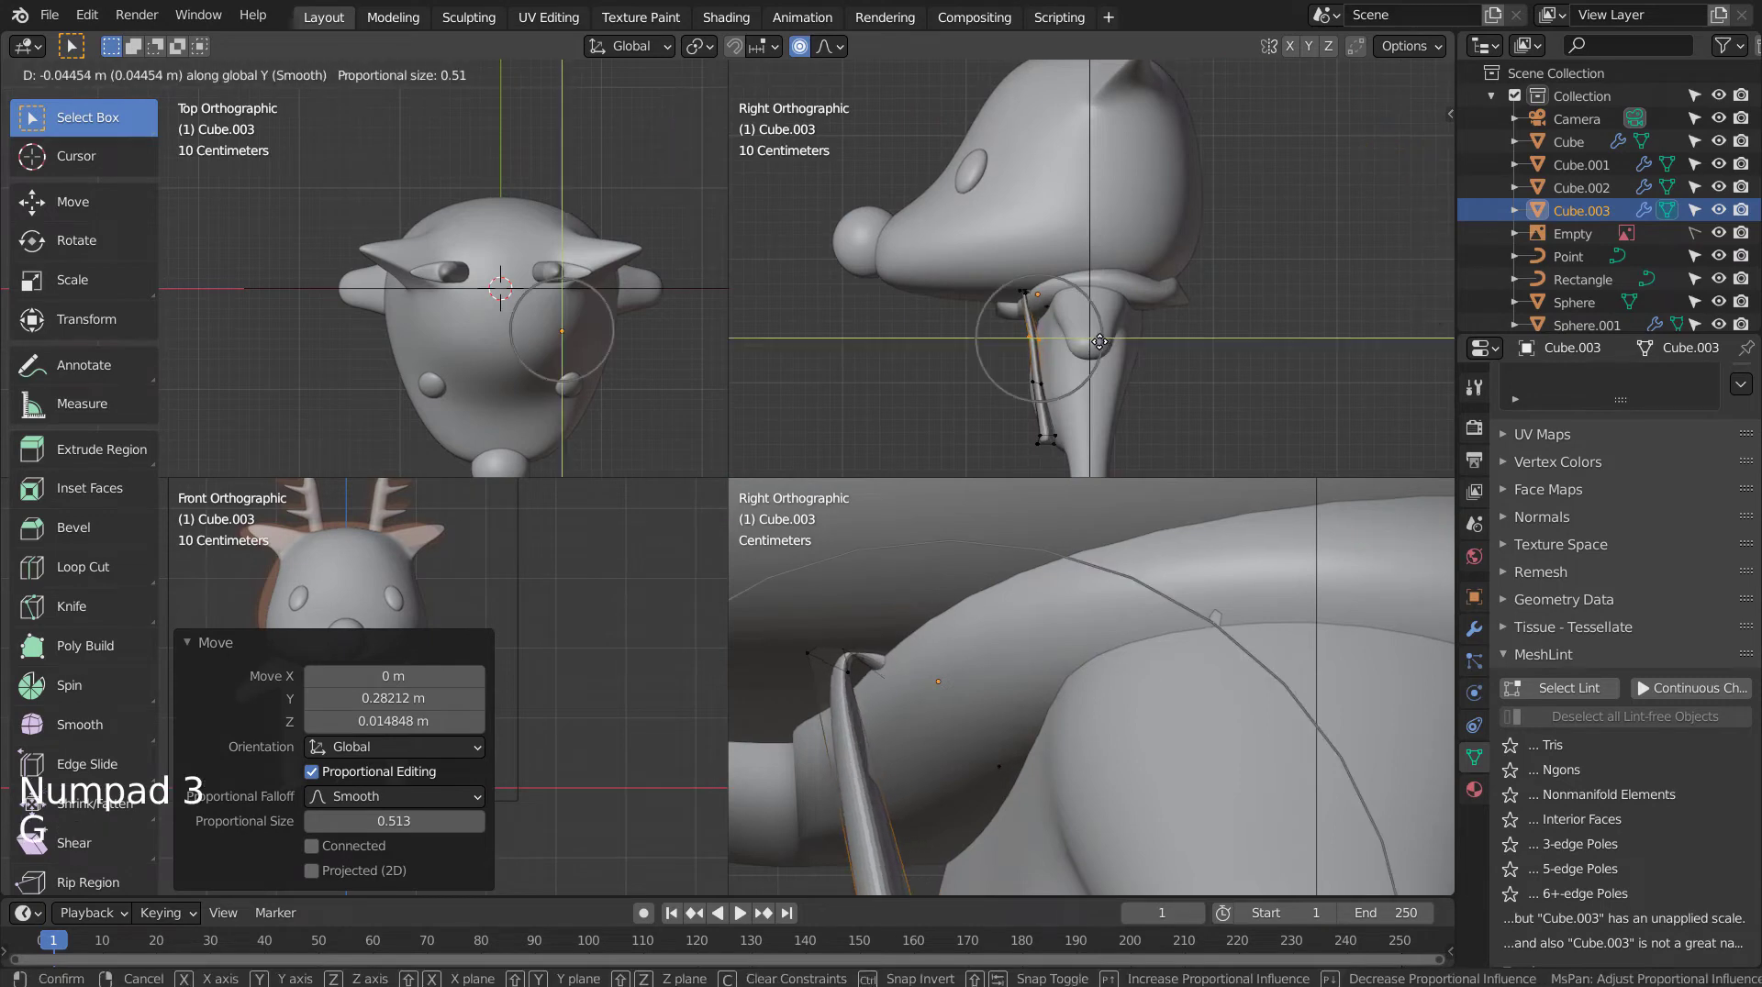
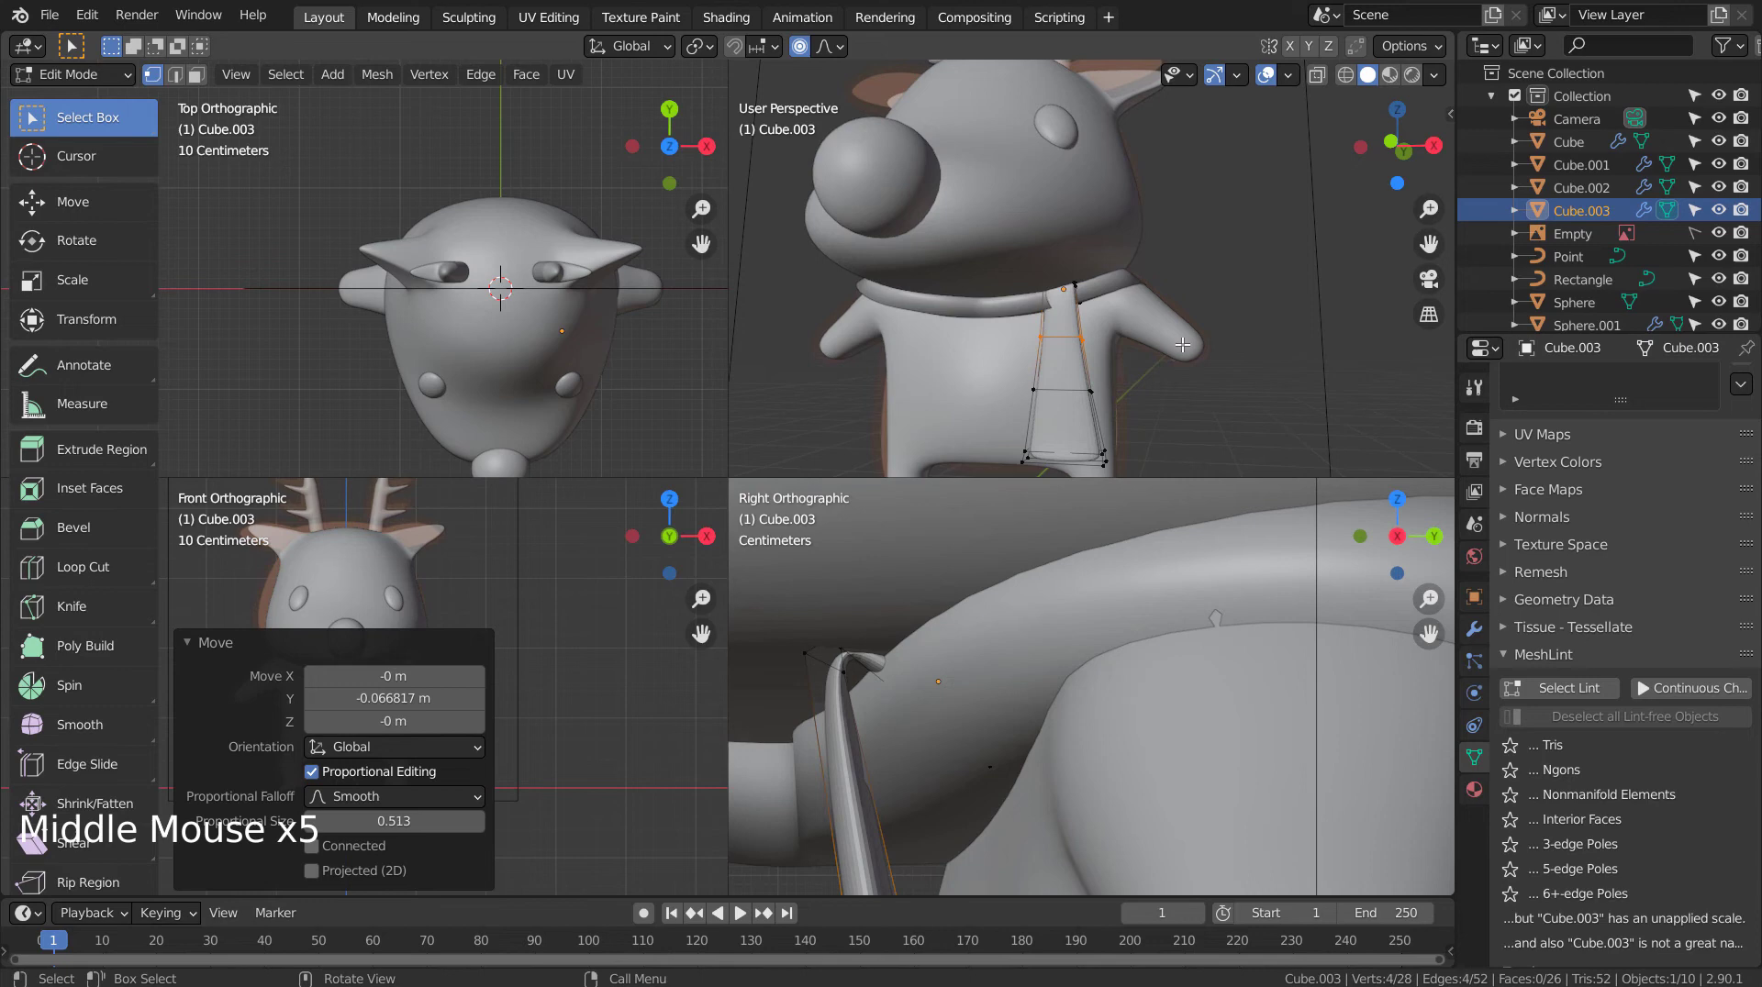
Step: From the top view, move the scarf vertices along Y to tuck the top under the collar
key(KP_7)
key(shift+z)
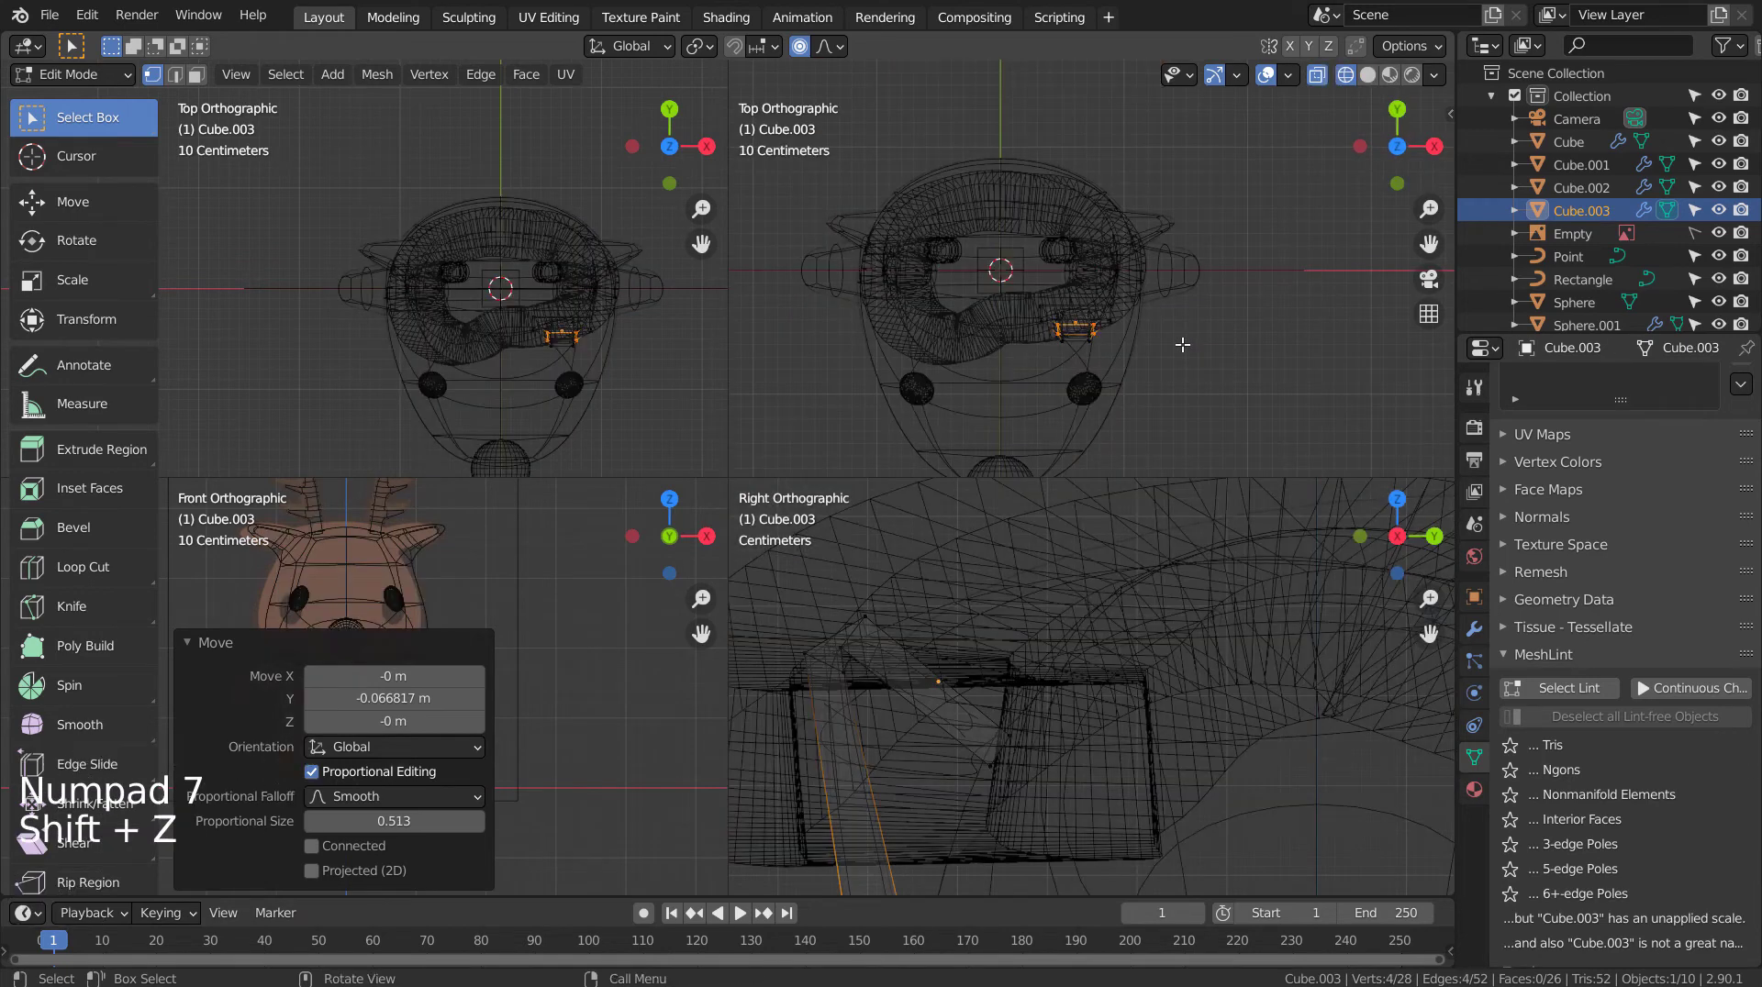
key(r)
key(g)
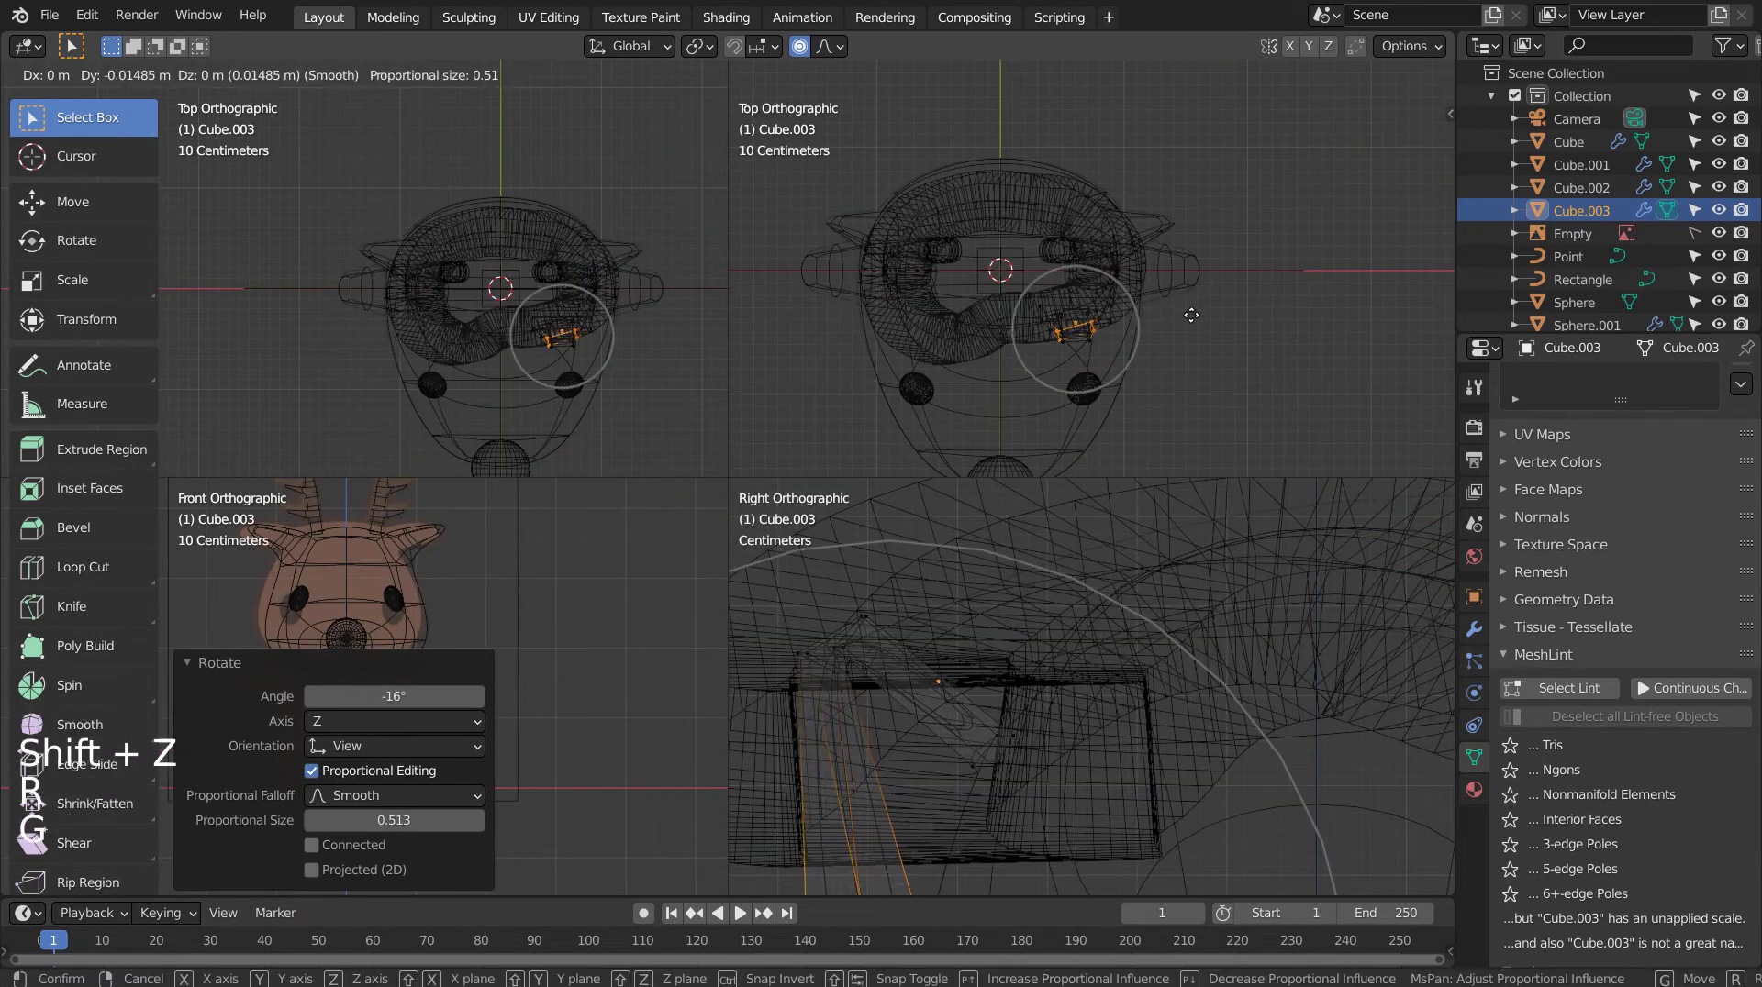
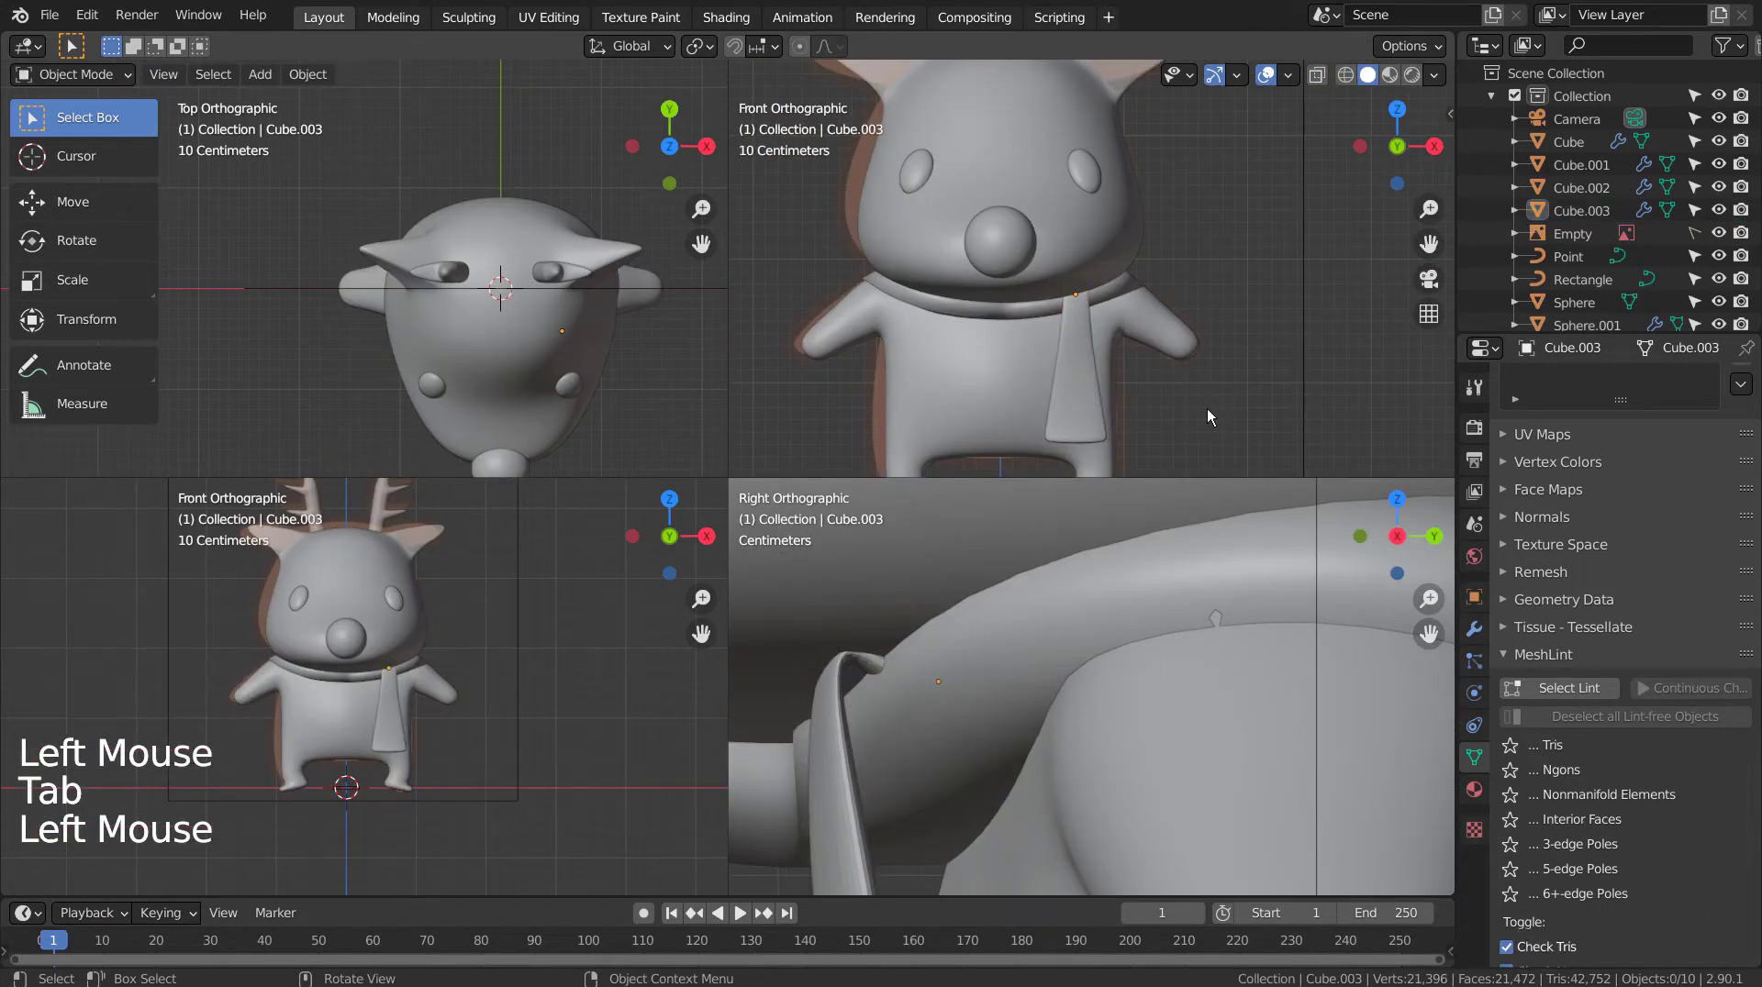
scroll(down, 3)
middle_click(1211, 413)
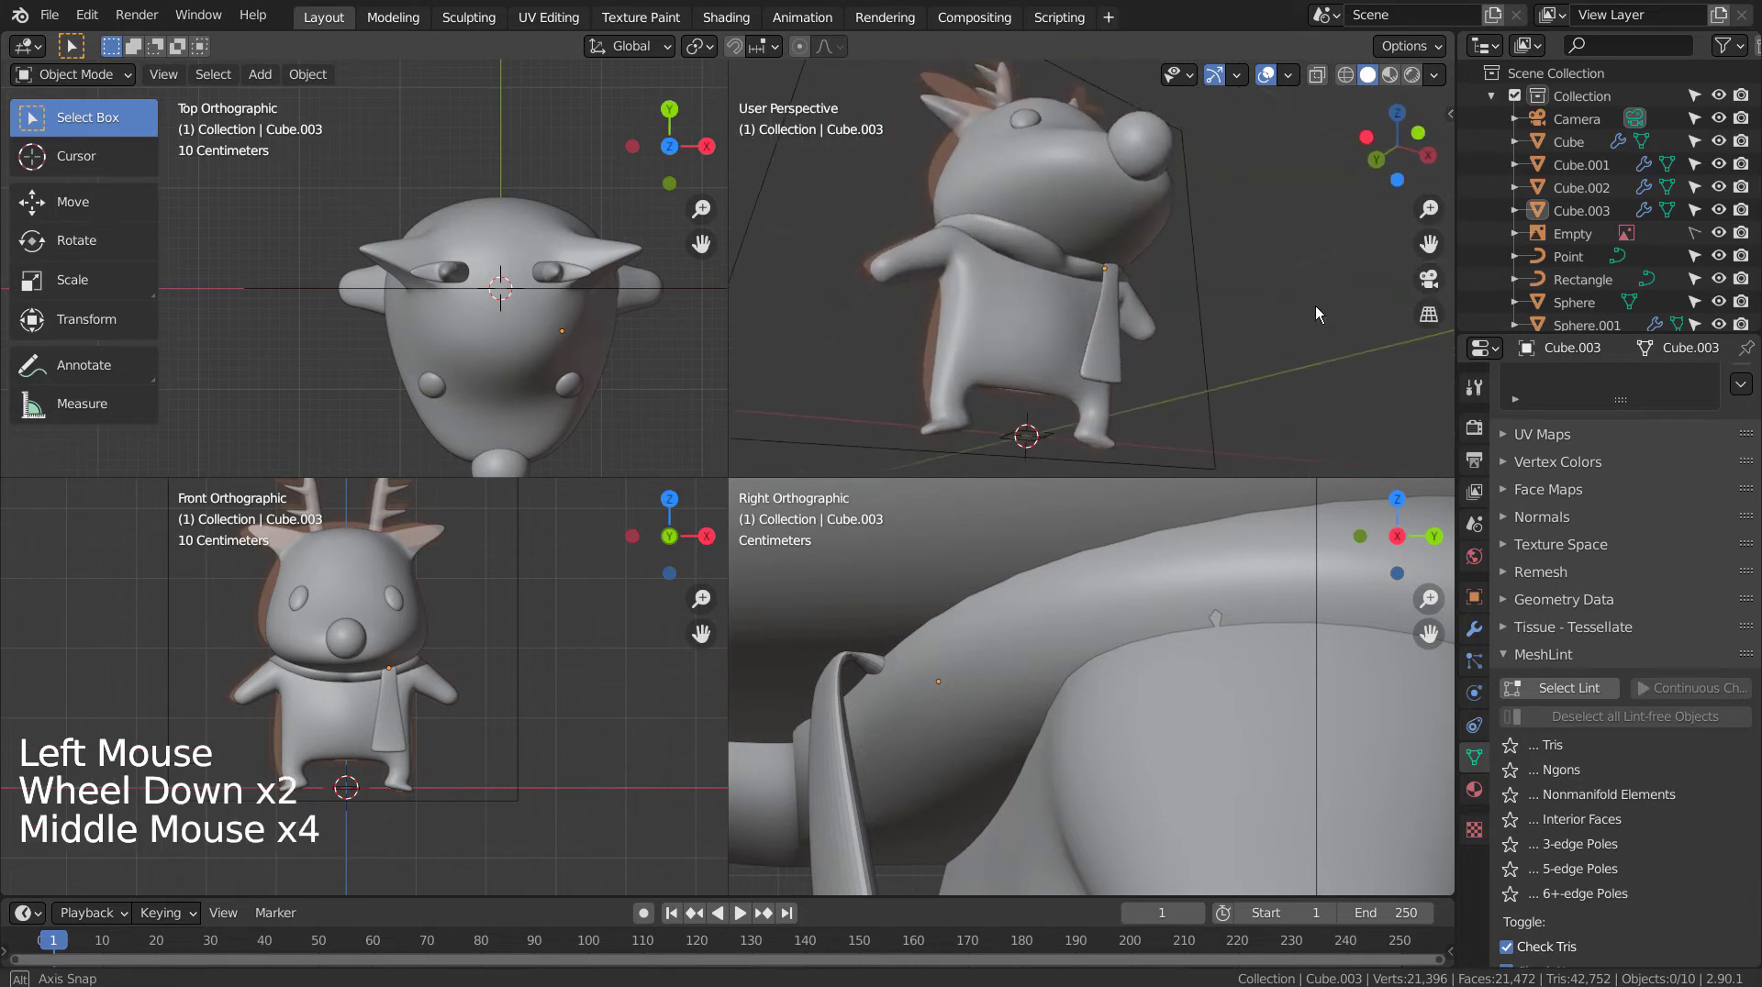
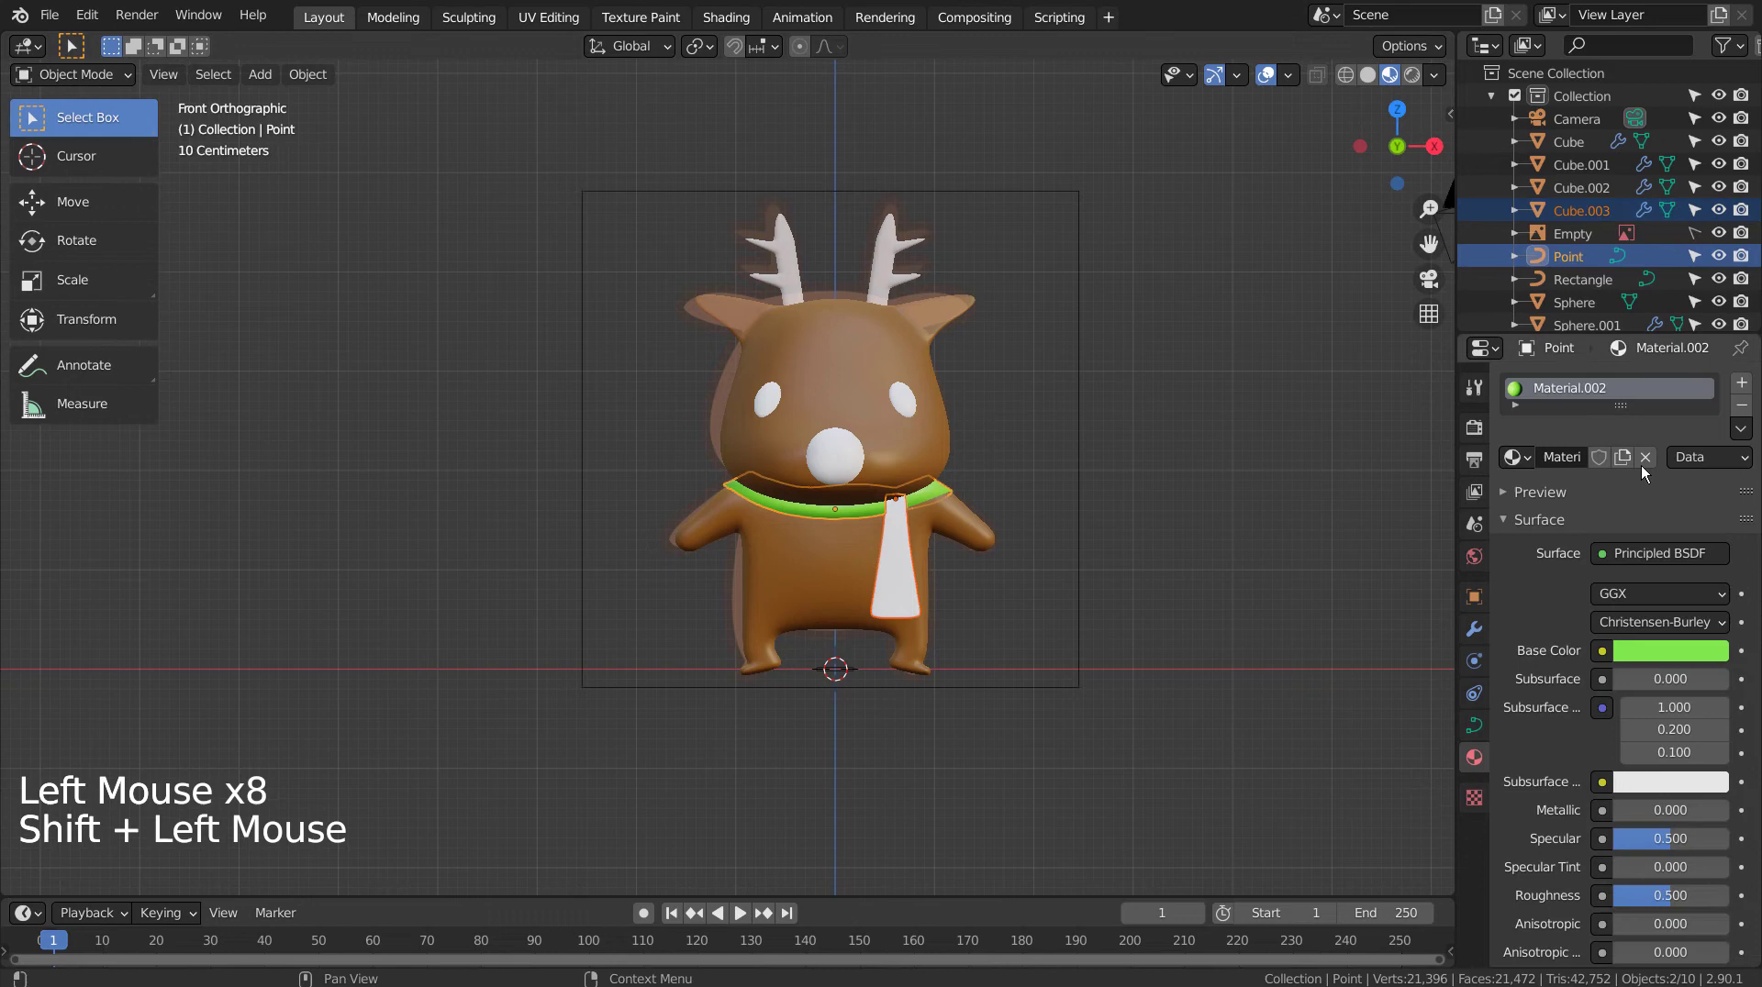
Step: Give the scarf end the existing green material and the nose a new red material
click(1744, 426)
click(1249, 490)
click(1614, 462)
click(1668, 656)
click(1330, 536)
click(920, 399)
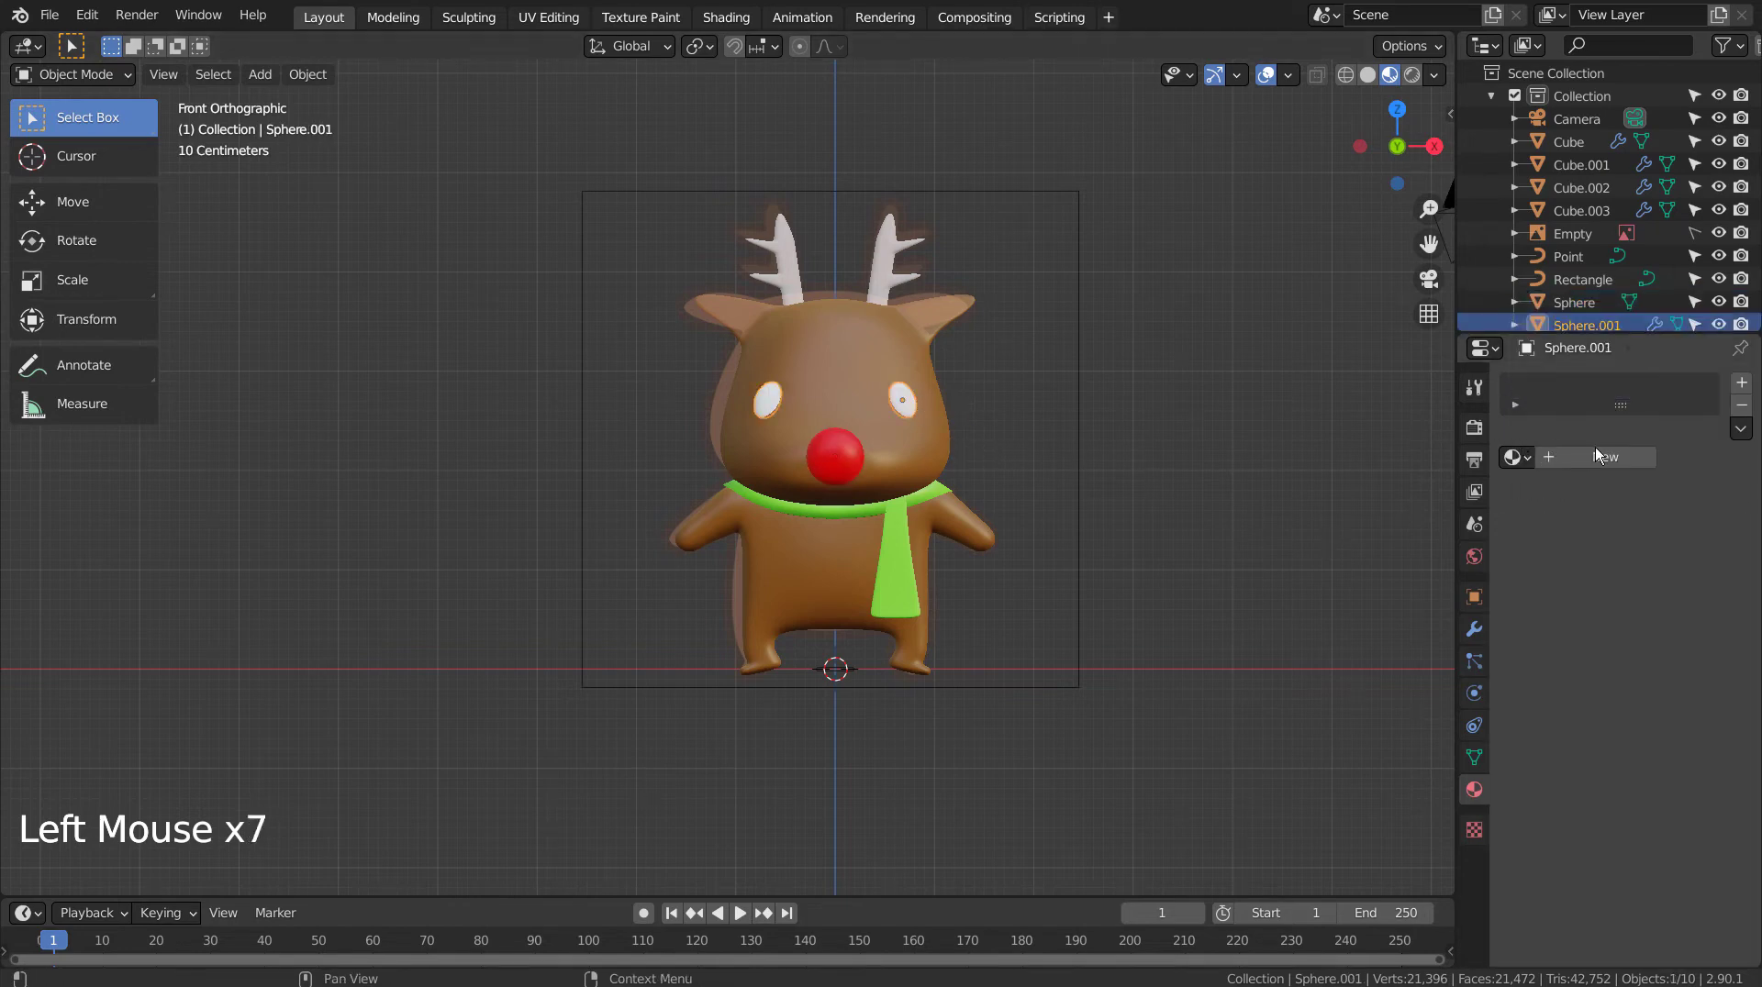
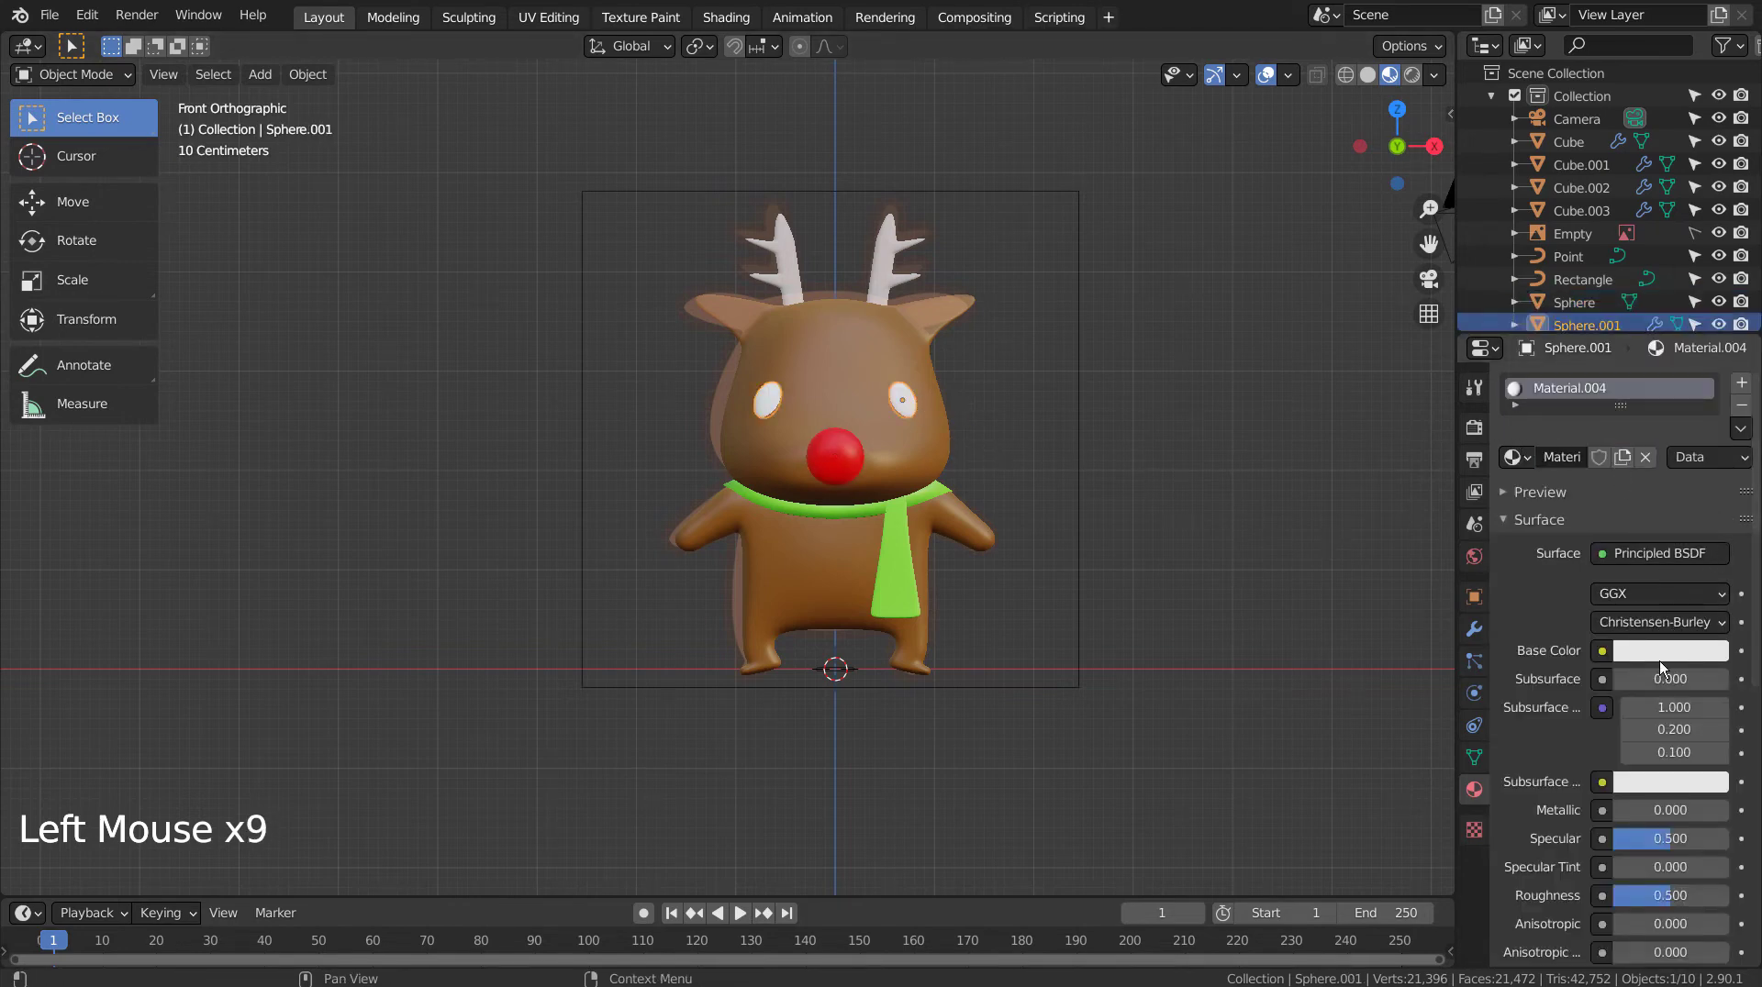
Step: Make the eyes black and the antlers brown, then check the reindeer from the side
click(1664, 665)
click(1268, 450)
click(918, 256)
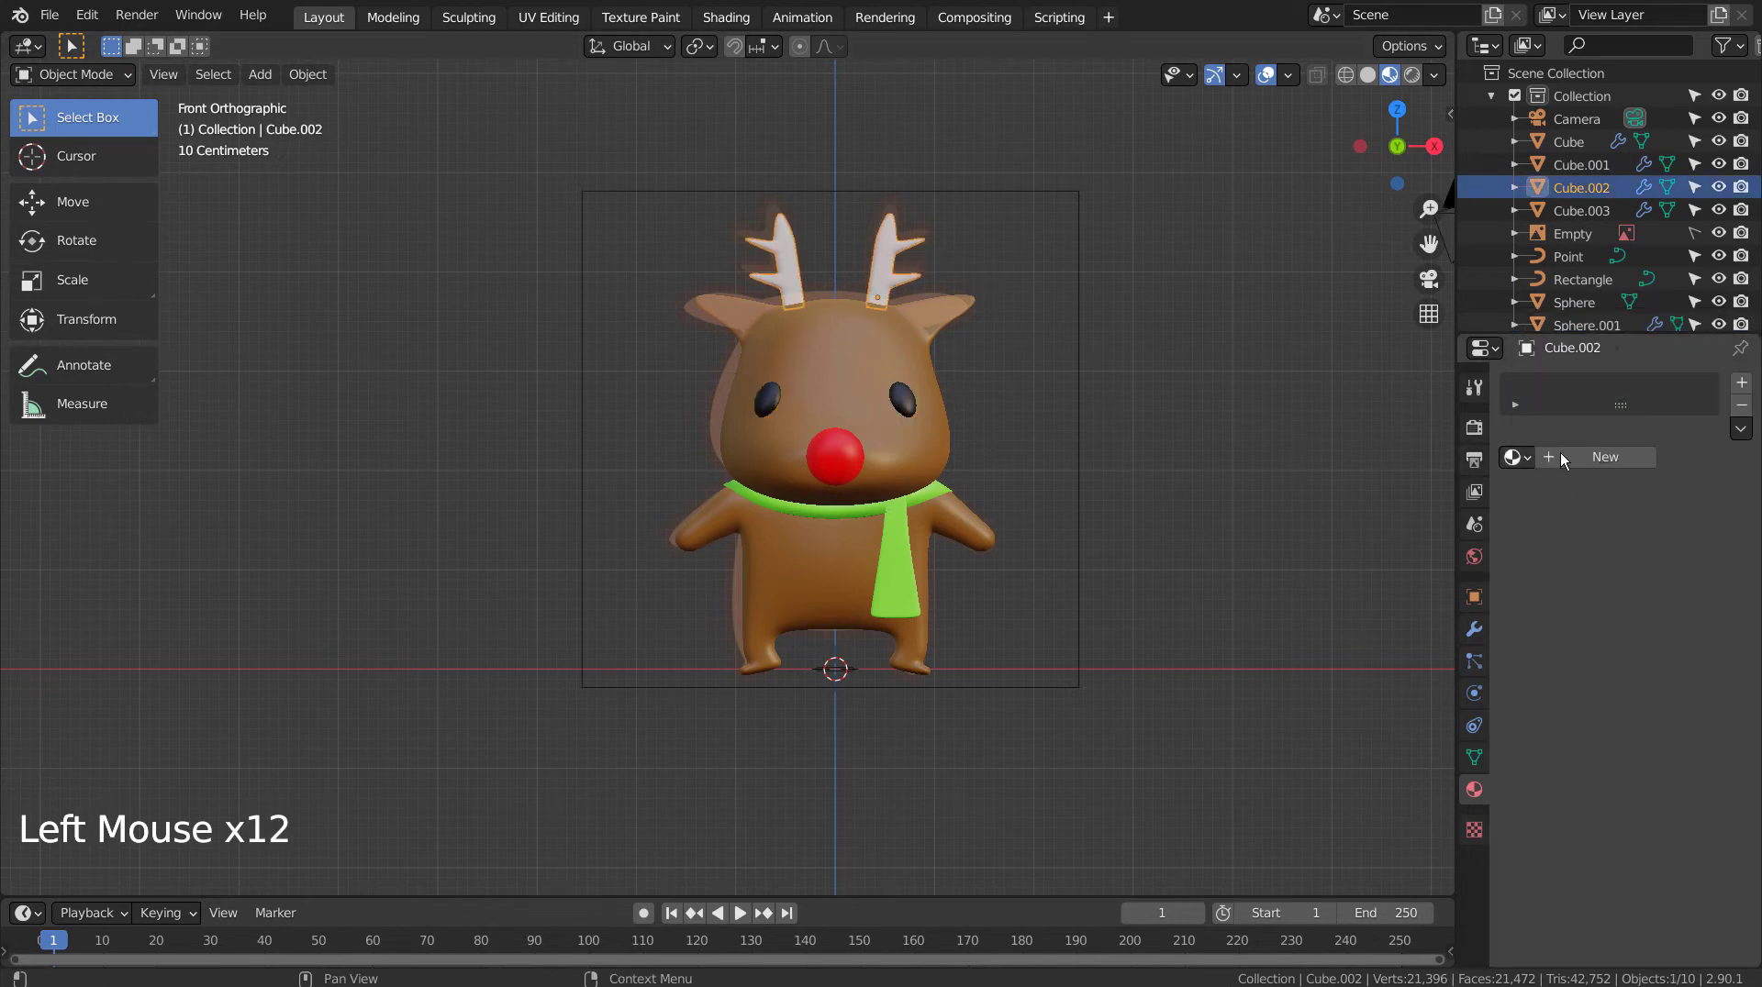
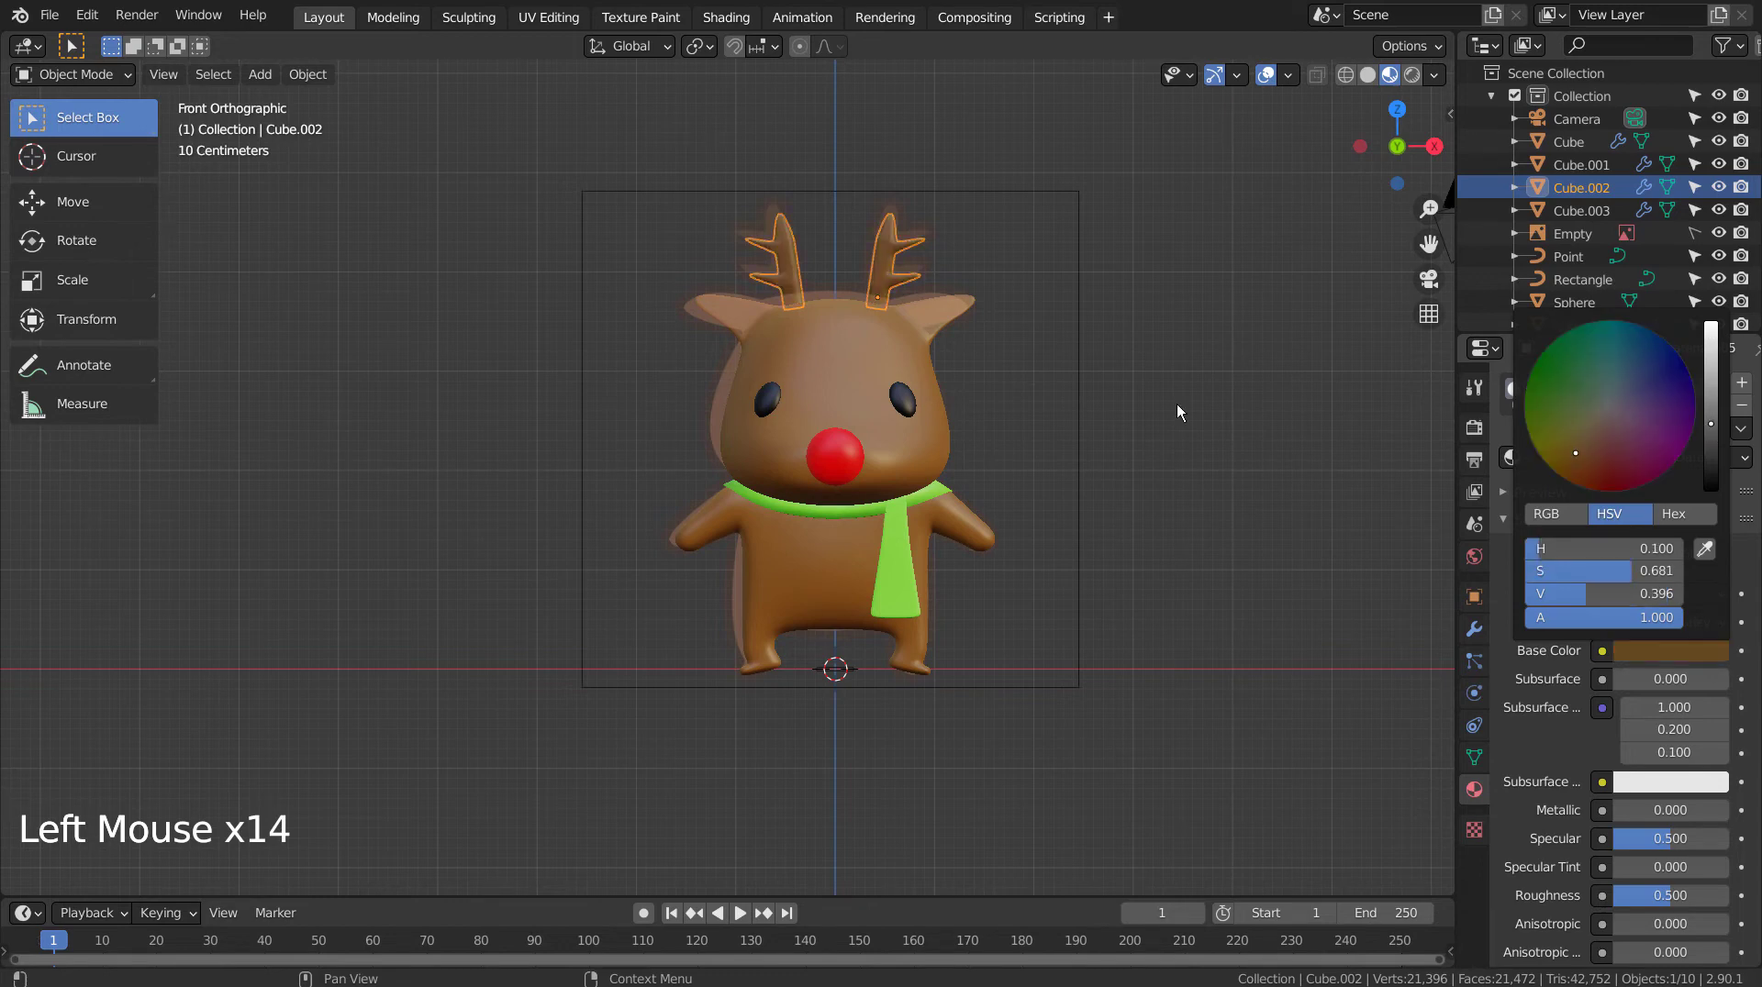
click(999, 420)
middle_click(1136, 481)
middle_click(1015, 434)
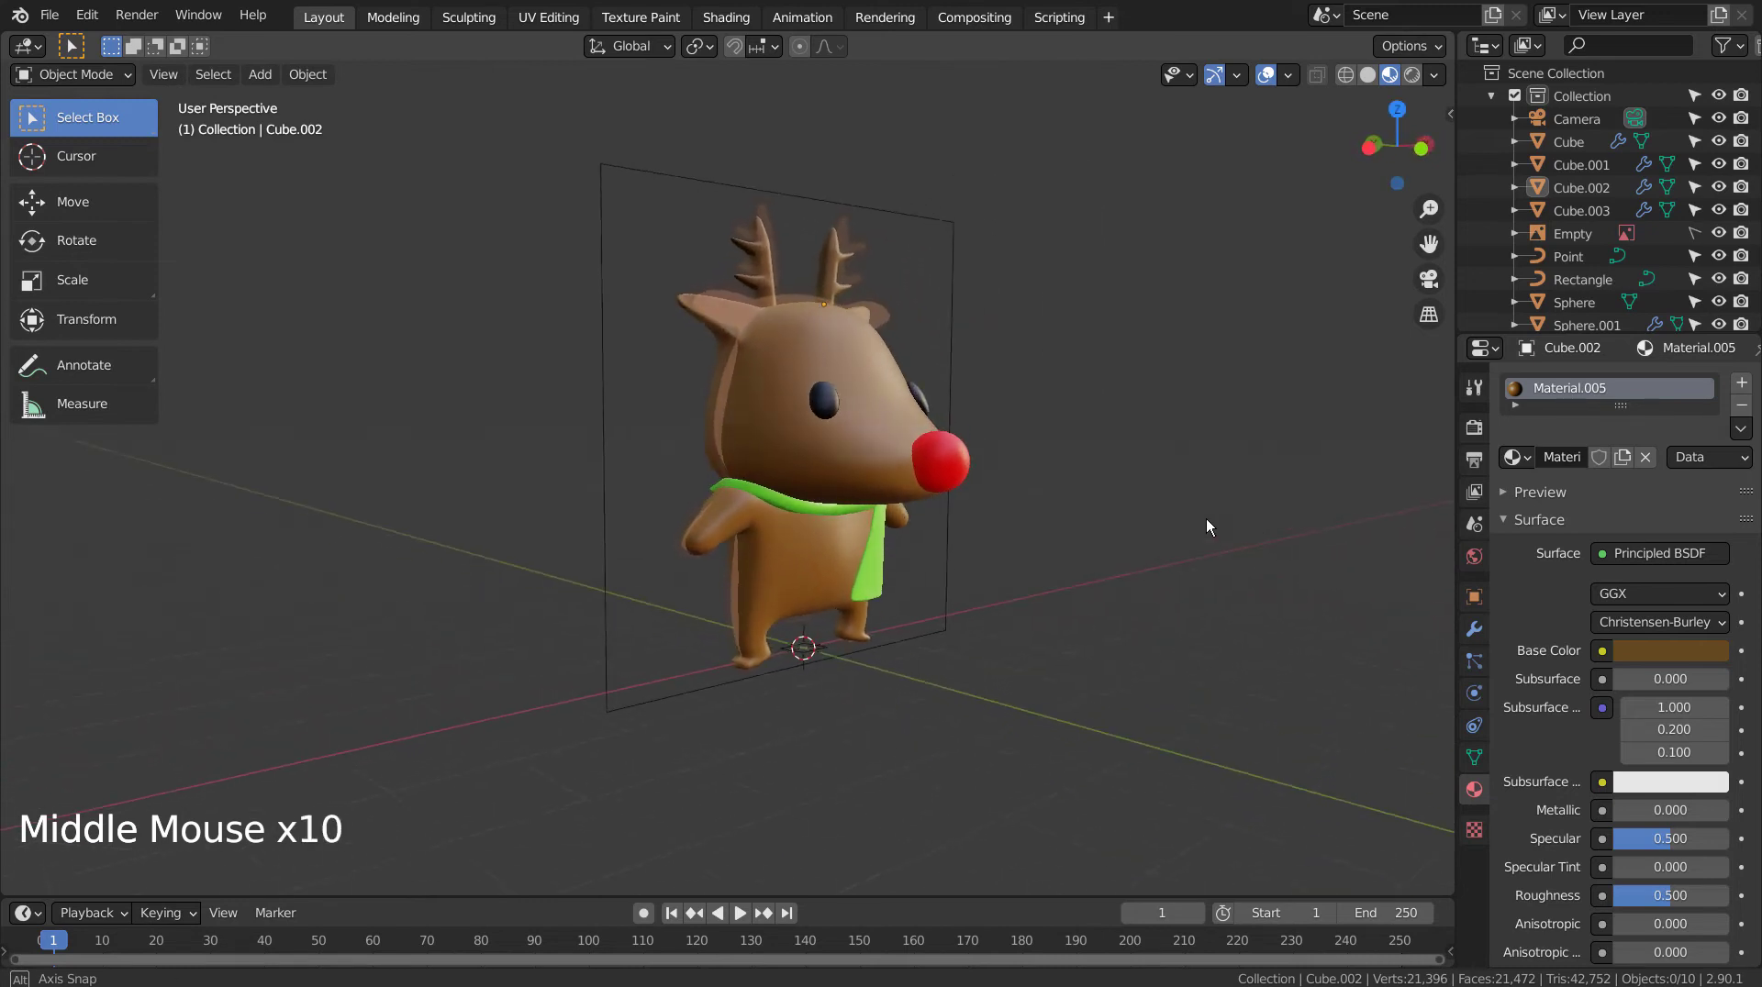
Step: Select the reindeer parts with the body and merge them one by one into the body mesh
click(1719, 236)
click(1746, 236)
click(1580, 147)
click(1477, 632)
key(ctrl+a)
key(ctrl+a)
click(1594, 177)
key(ctrl+a)
key(ctrl+a)
click(1609, 190)
key(ctrl+a)
key(ctrl+a)
click(1607, 213)
key(ctrl+a)
key(ctrl+a)
Step: Find the remaining separate parts and join them into the single Sphere.001 mesh
scroll(down, 3)
click(1606, 317)
key(ctrl+a)
click(1318, 540)
middle_click(1205, 603)
middle_click(1140, 603)
middle_click(1087, 600)
middle_click(1052, 685)
click(1082, 669)
key(b)
key(ctrl+j)
Step: Inspect the joined reindeer and view the scene through the camera
click(1020, 788)
middle_click(1020, 789)
middle_click(1018, 784)
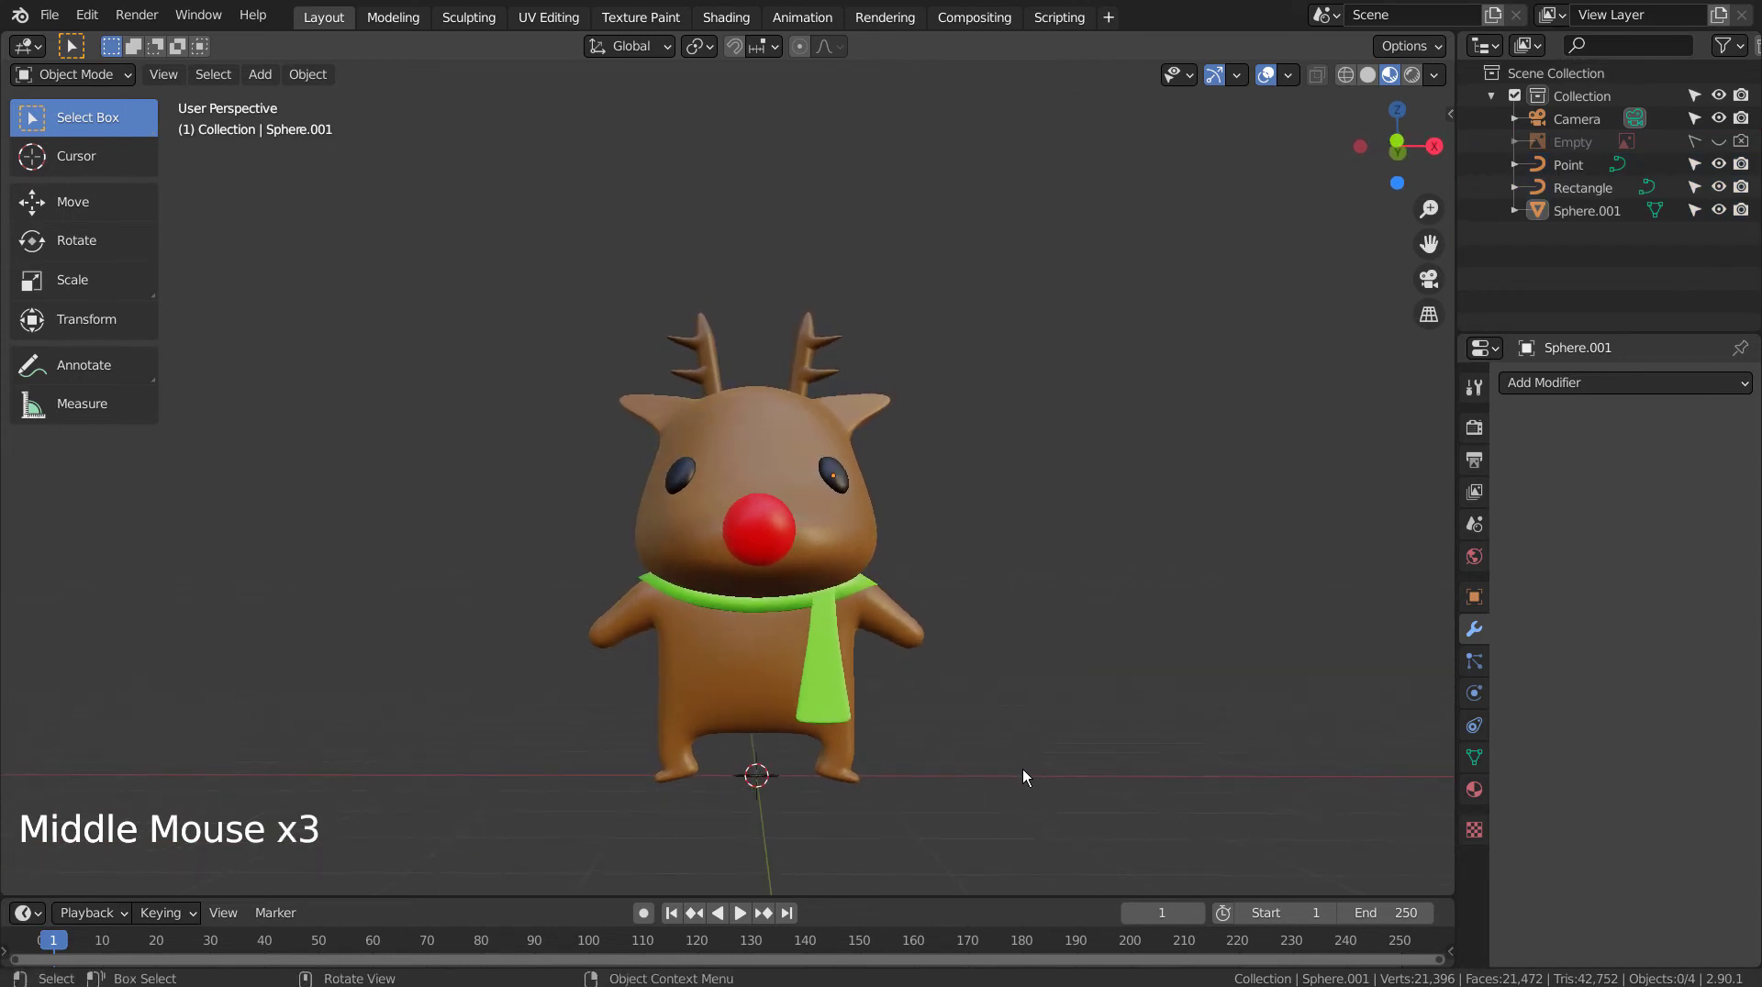
key(ctrl+alt+KP_0)
key(shift+`)
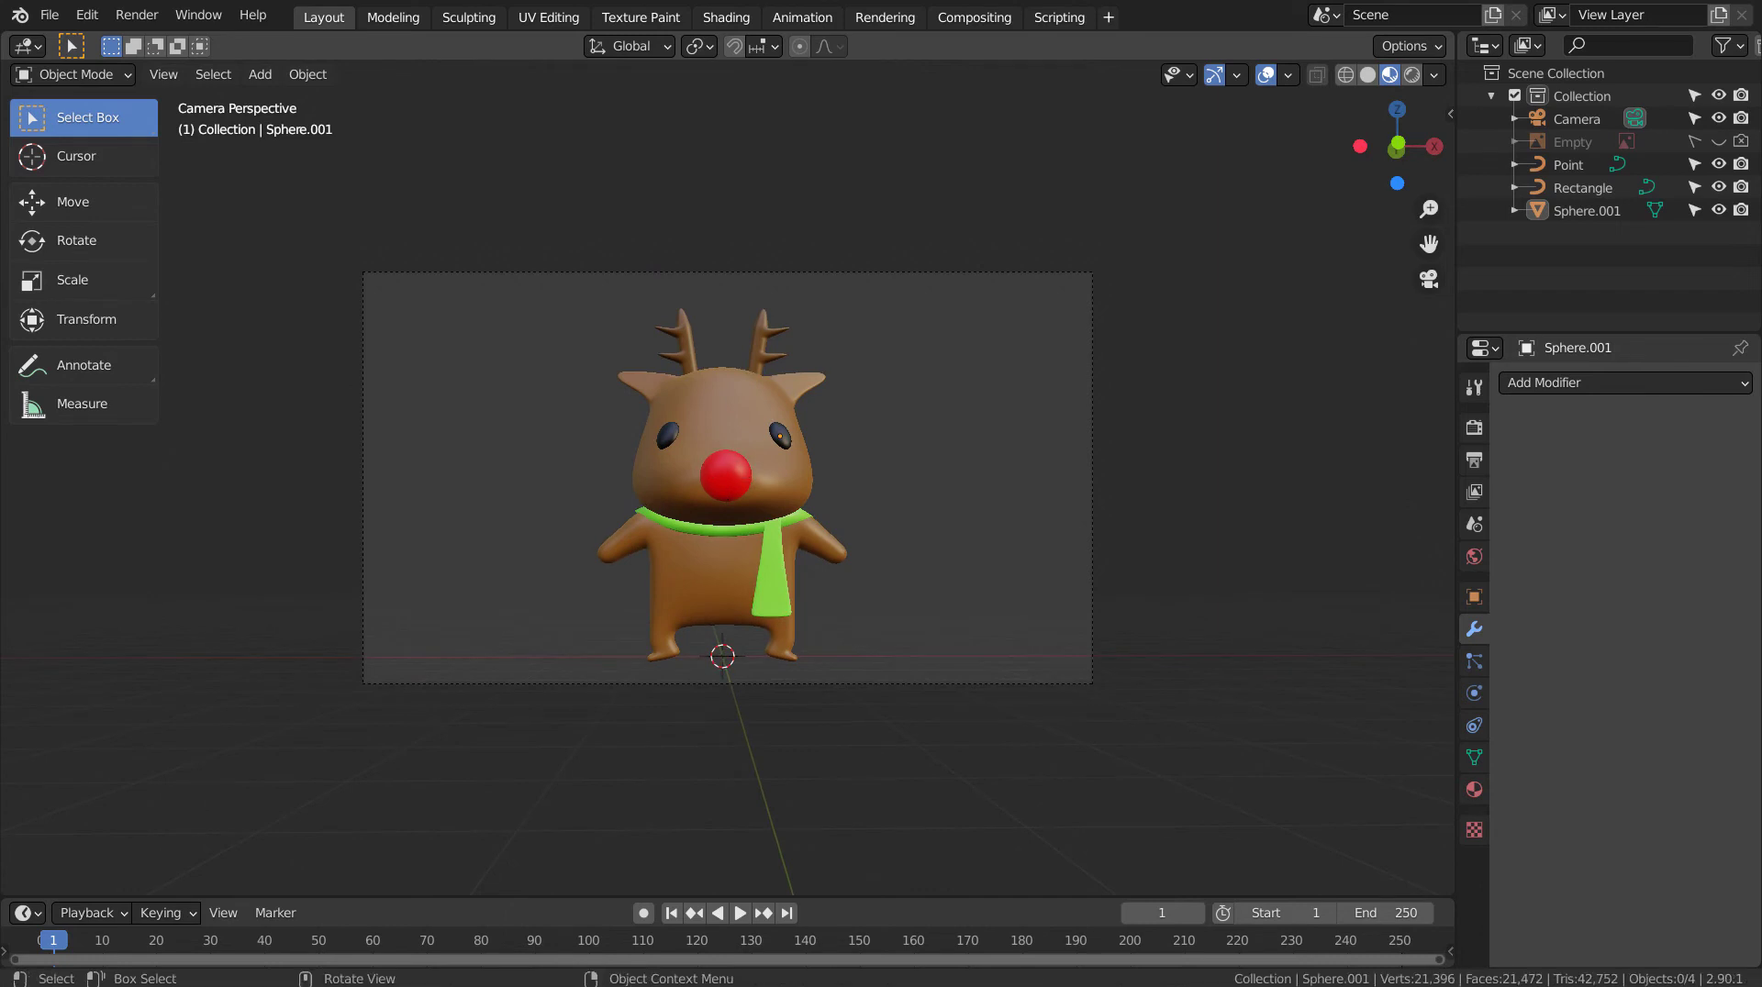
Step: Add an enlarged upright backdrop plane and move it along Y behind the reindeer, seen through the camera
click(928, 453)
key(shift+a)
key(r)
key(s)
key(s)
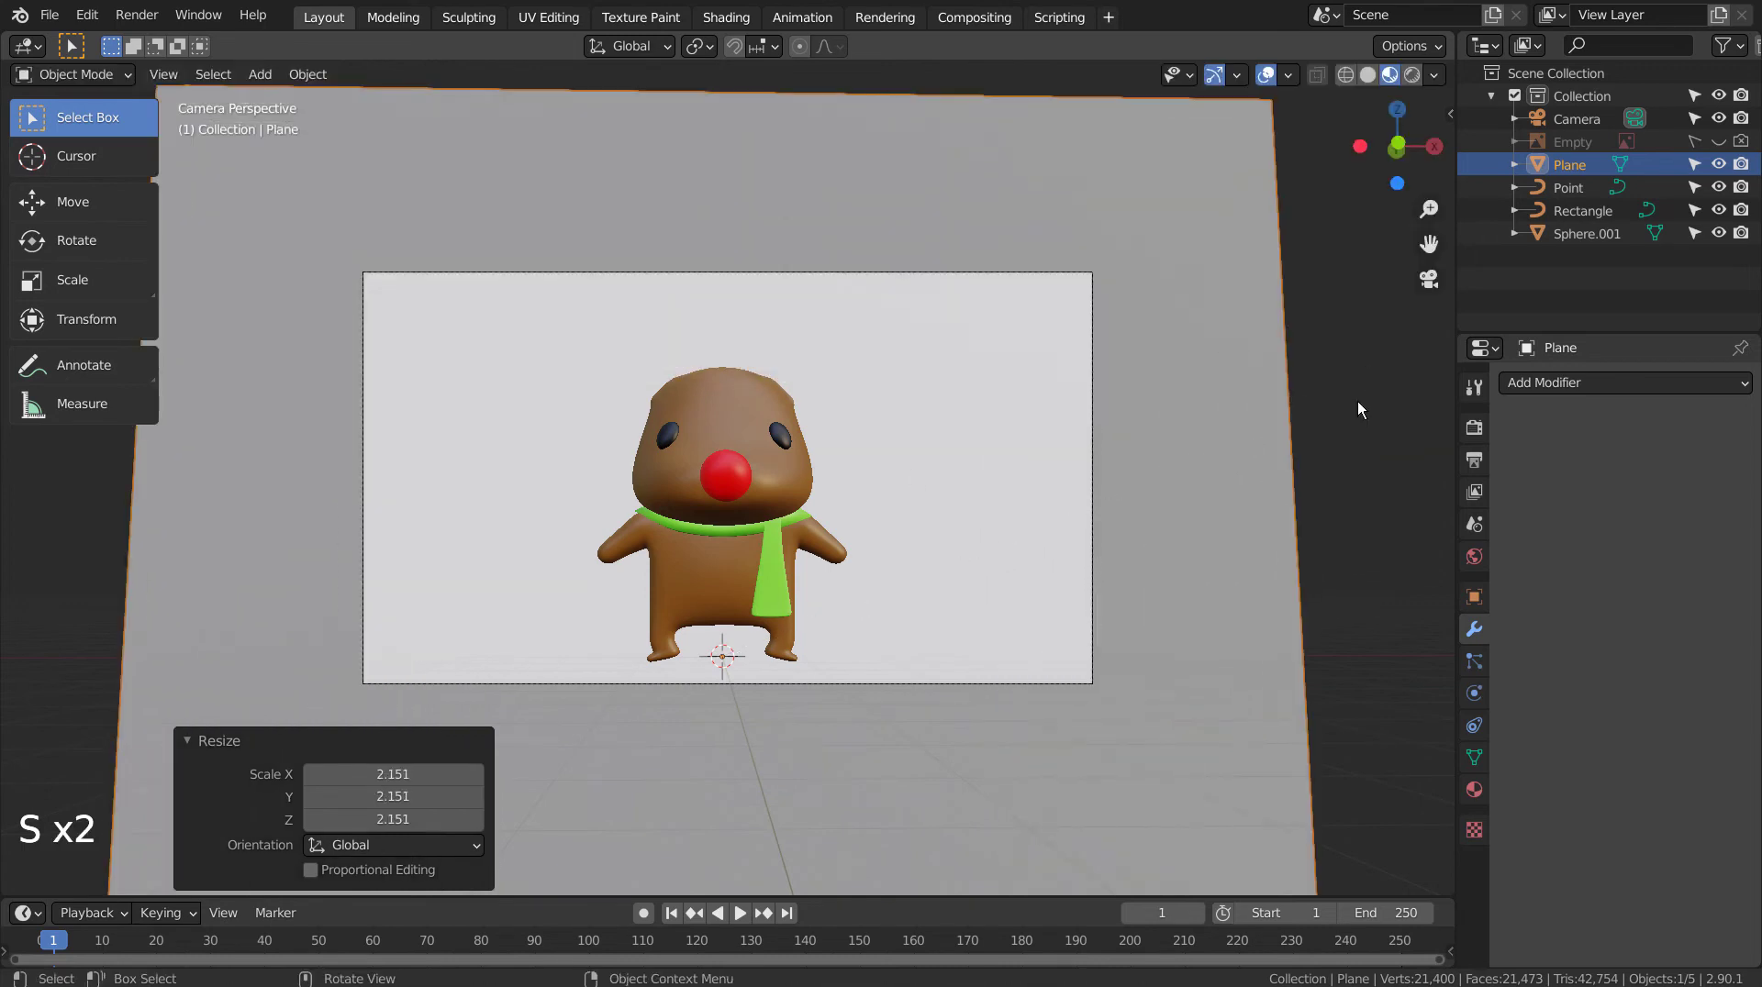
key(KP_3)
key(g)
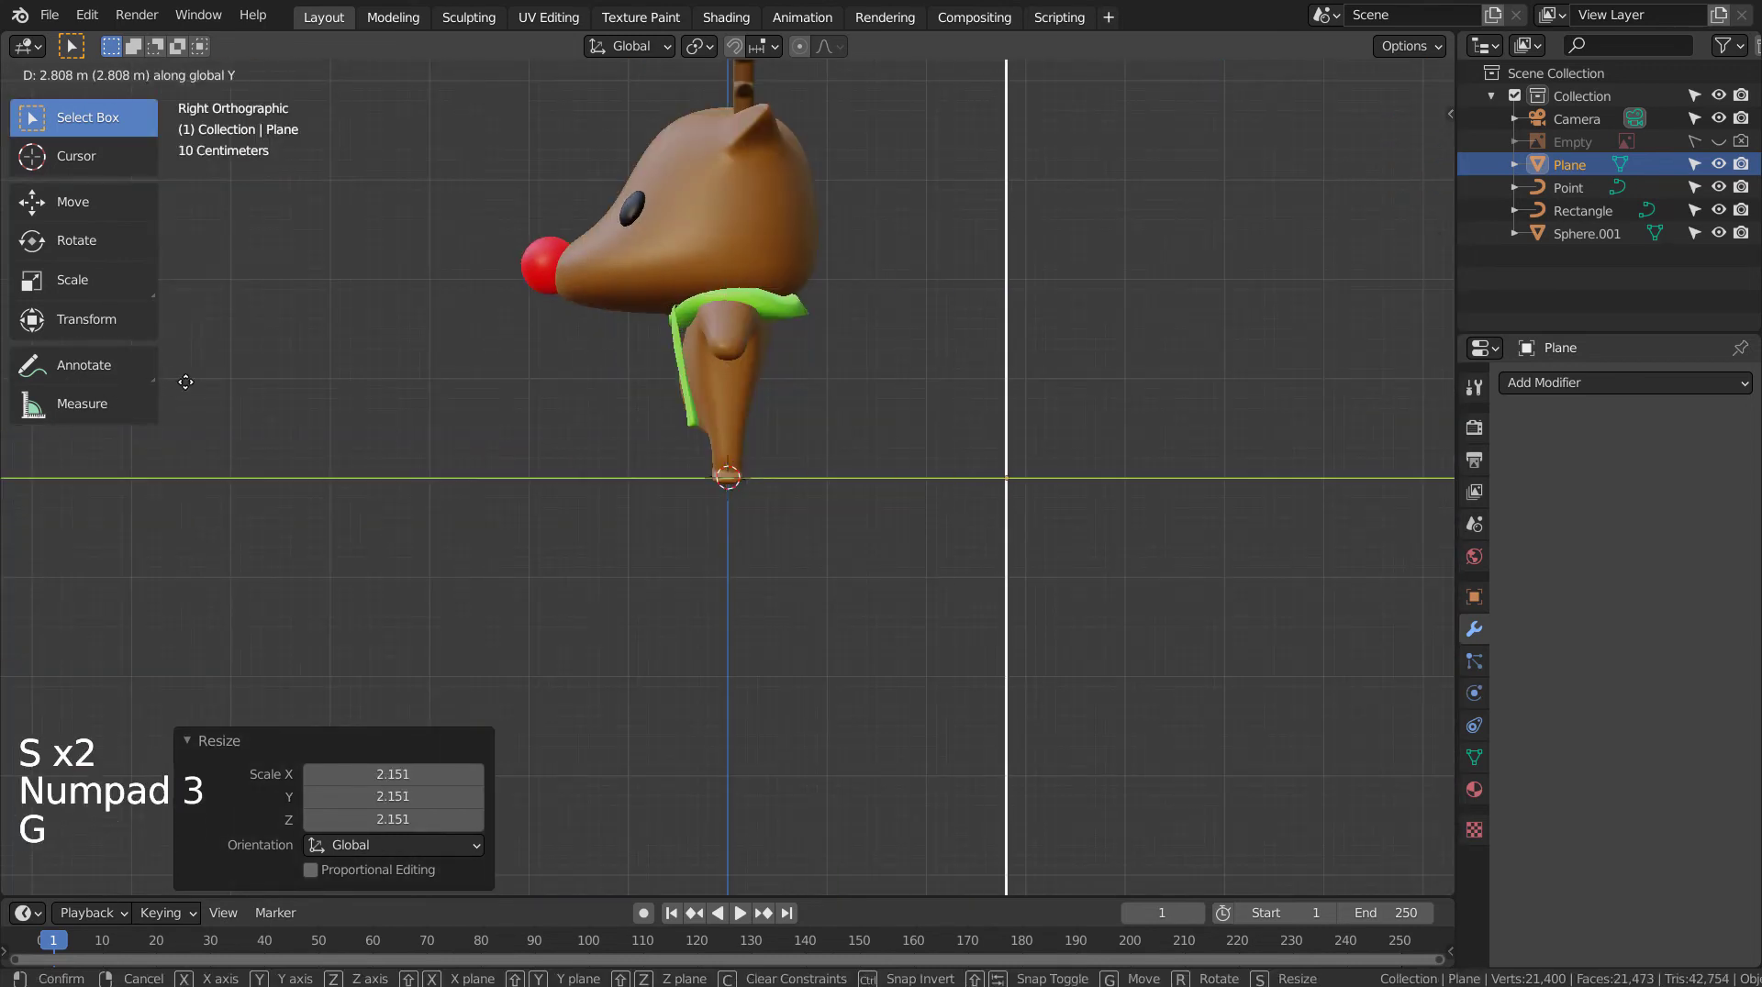
key(KP_0)
key(g)
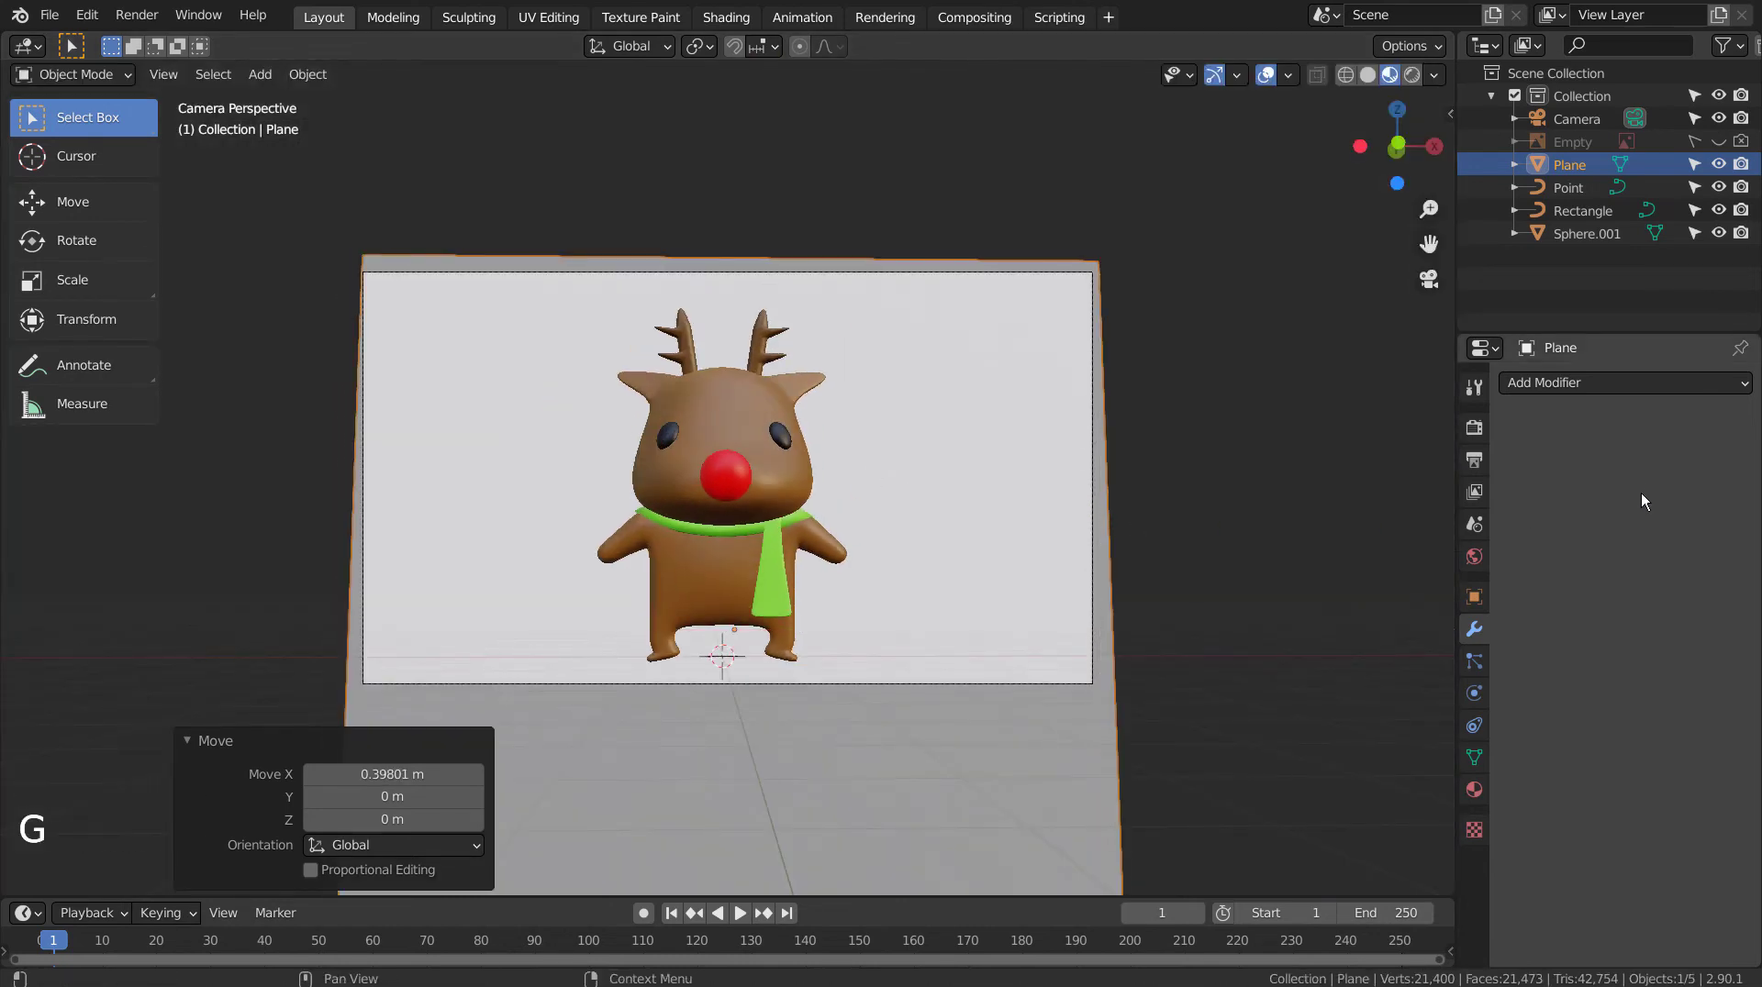
Step: Give the backdrop plane a new material with a pink Base Color
click(1480, 786)
click(1616, 450)
click(1665, 655)
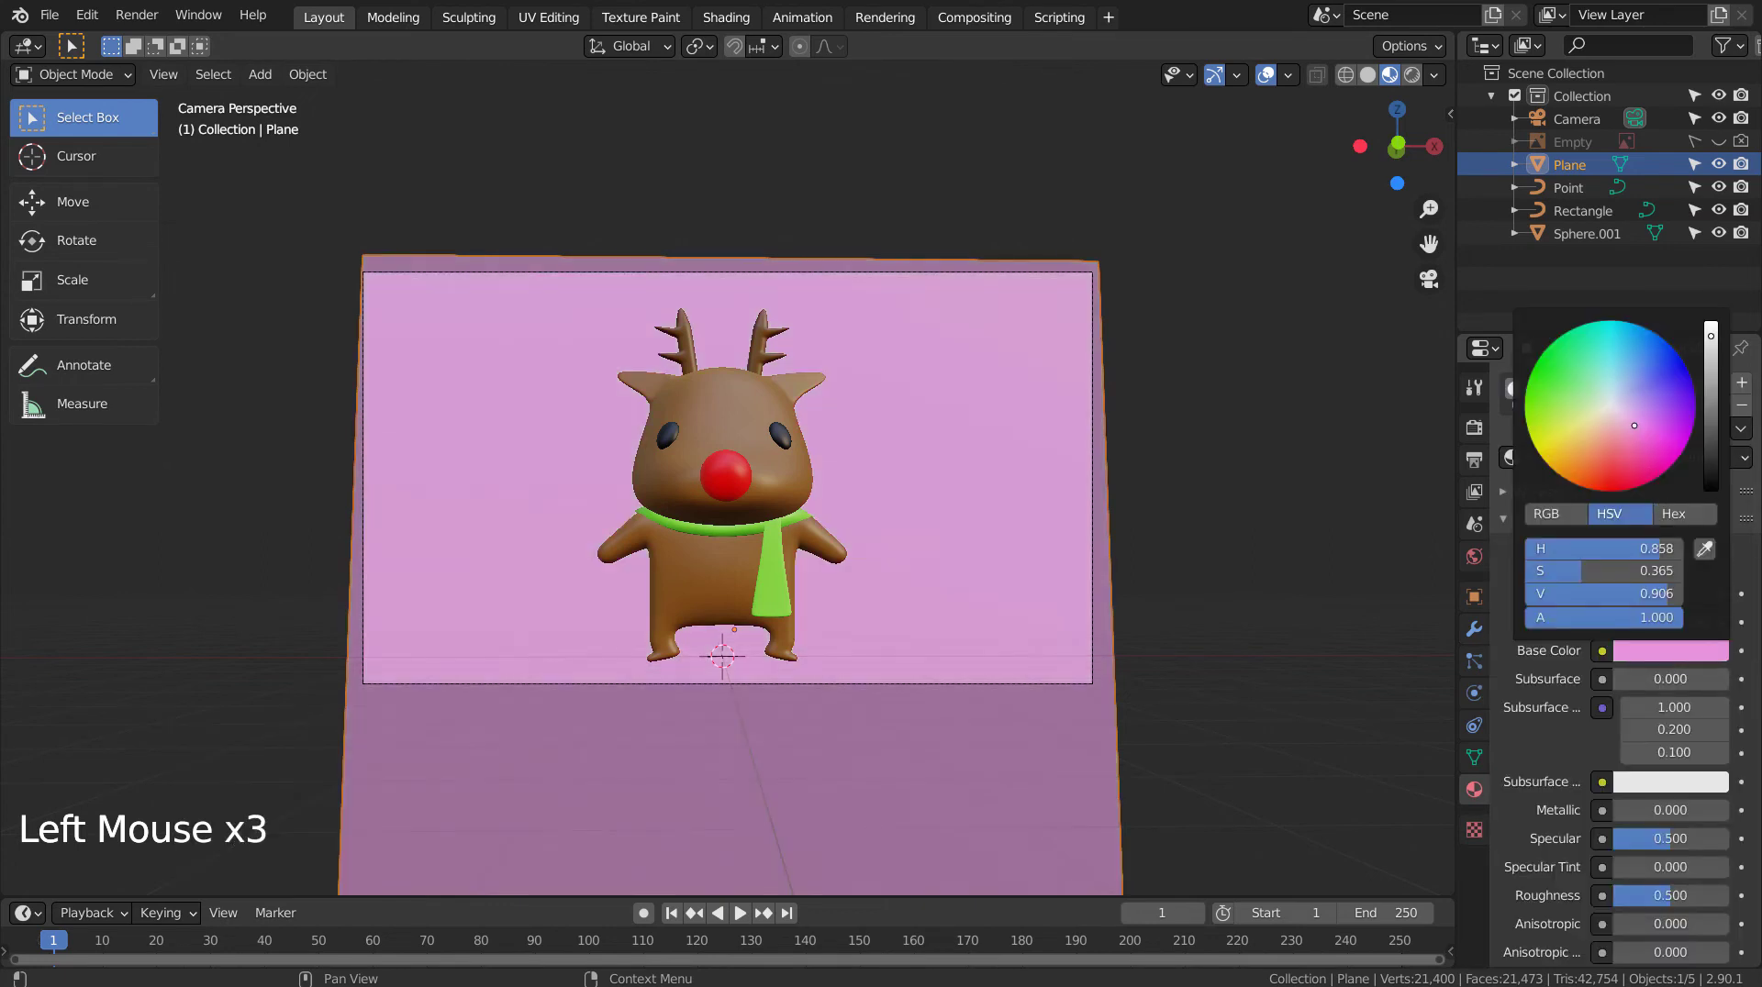
click(1242, 475)
click(650, 583)
click(746, 588)
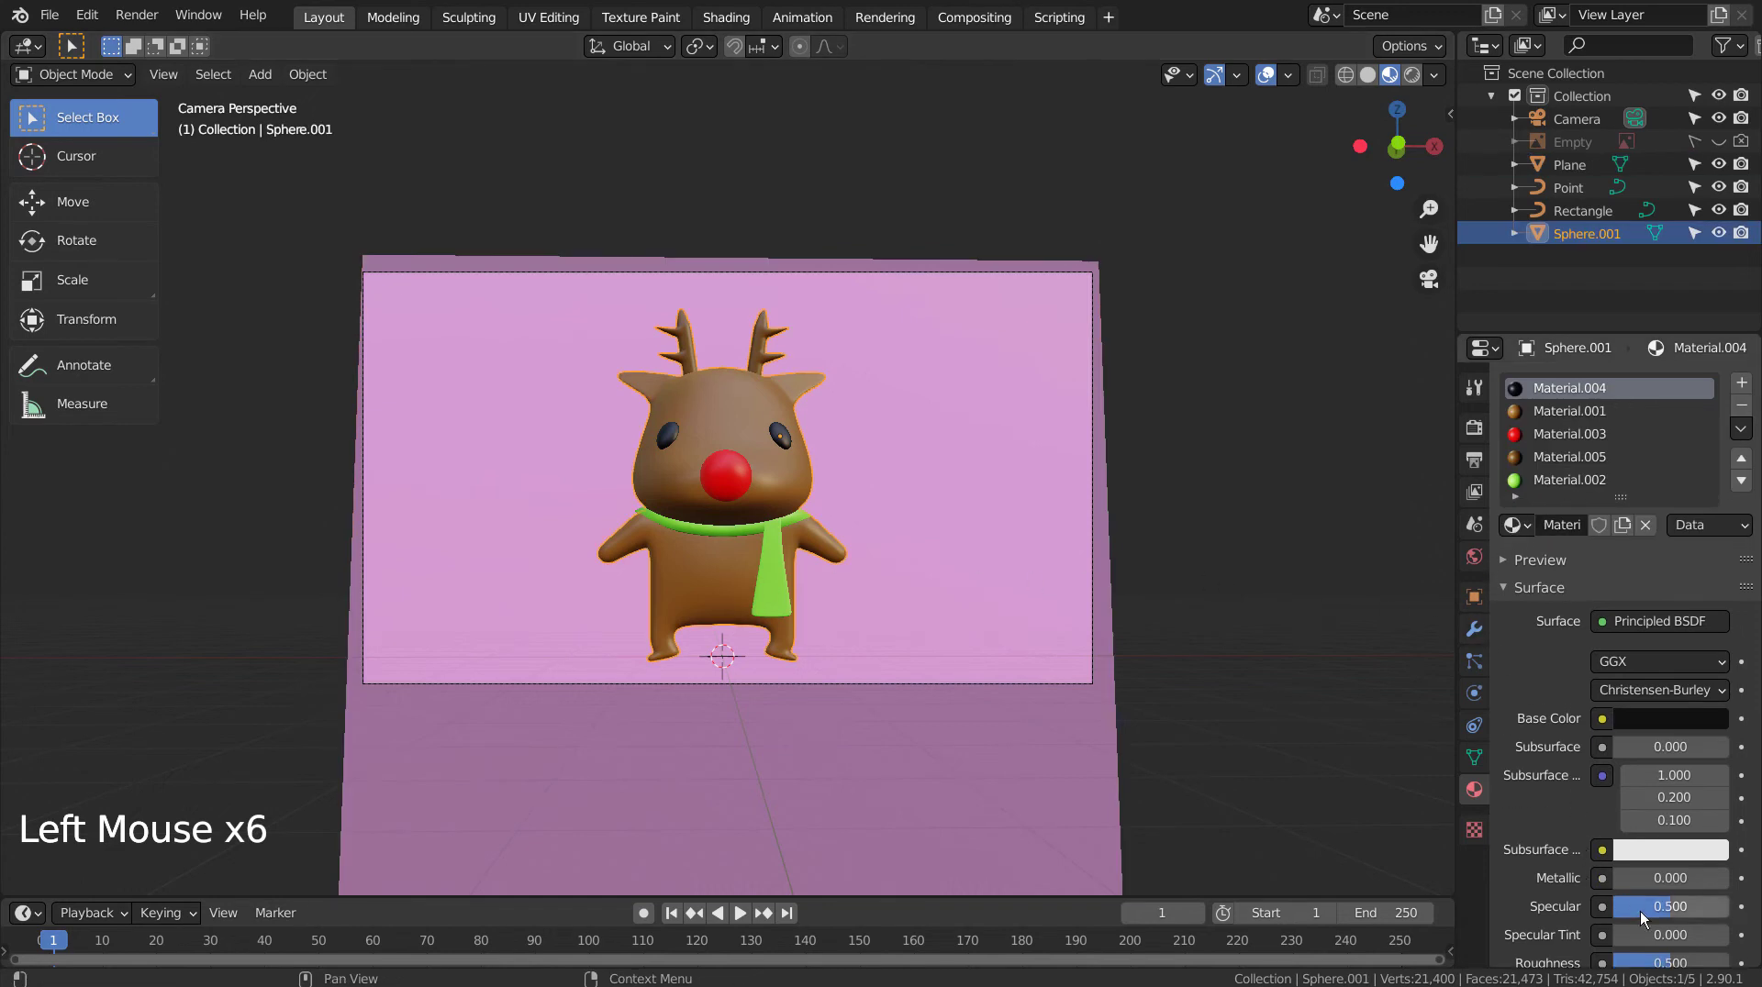
click(1665, 917)
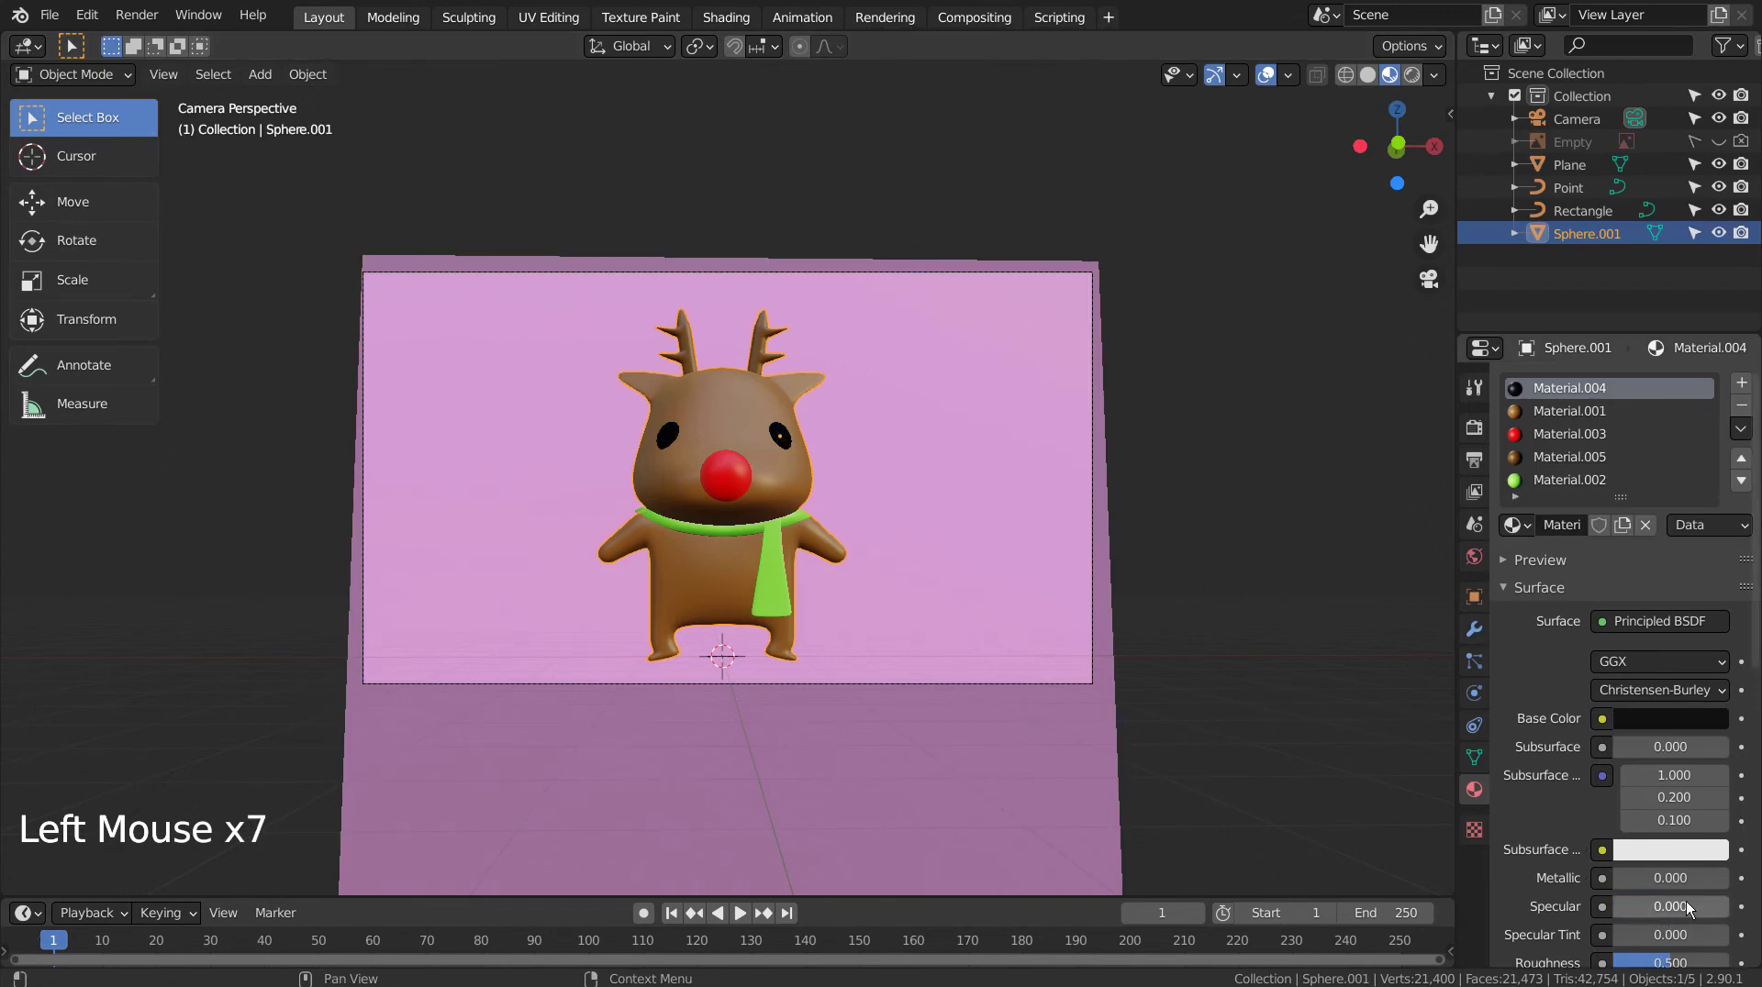
key(ctrl+z)
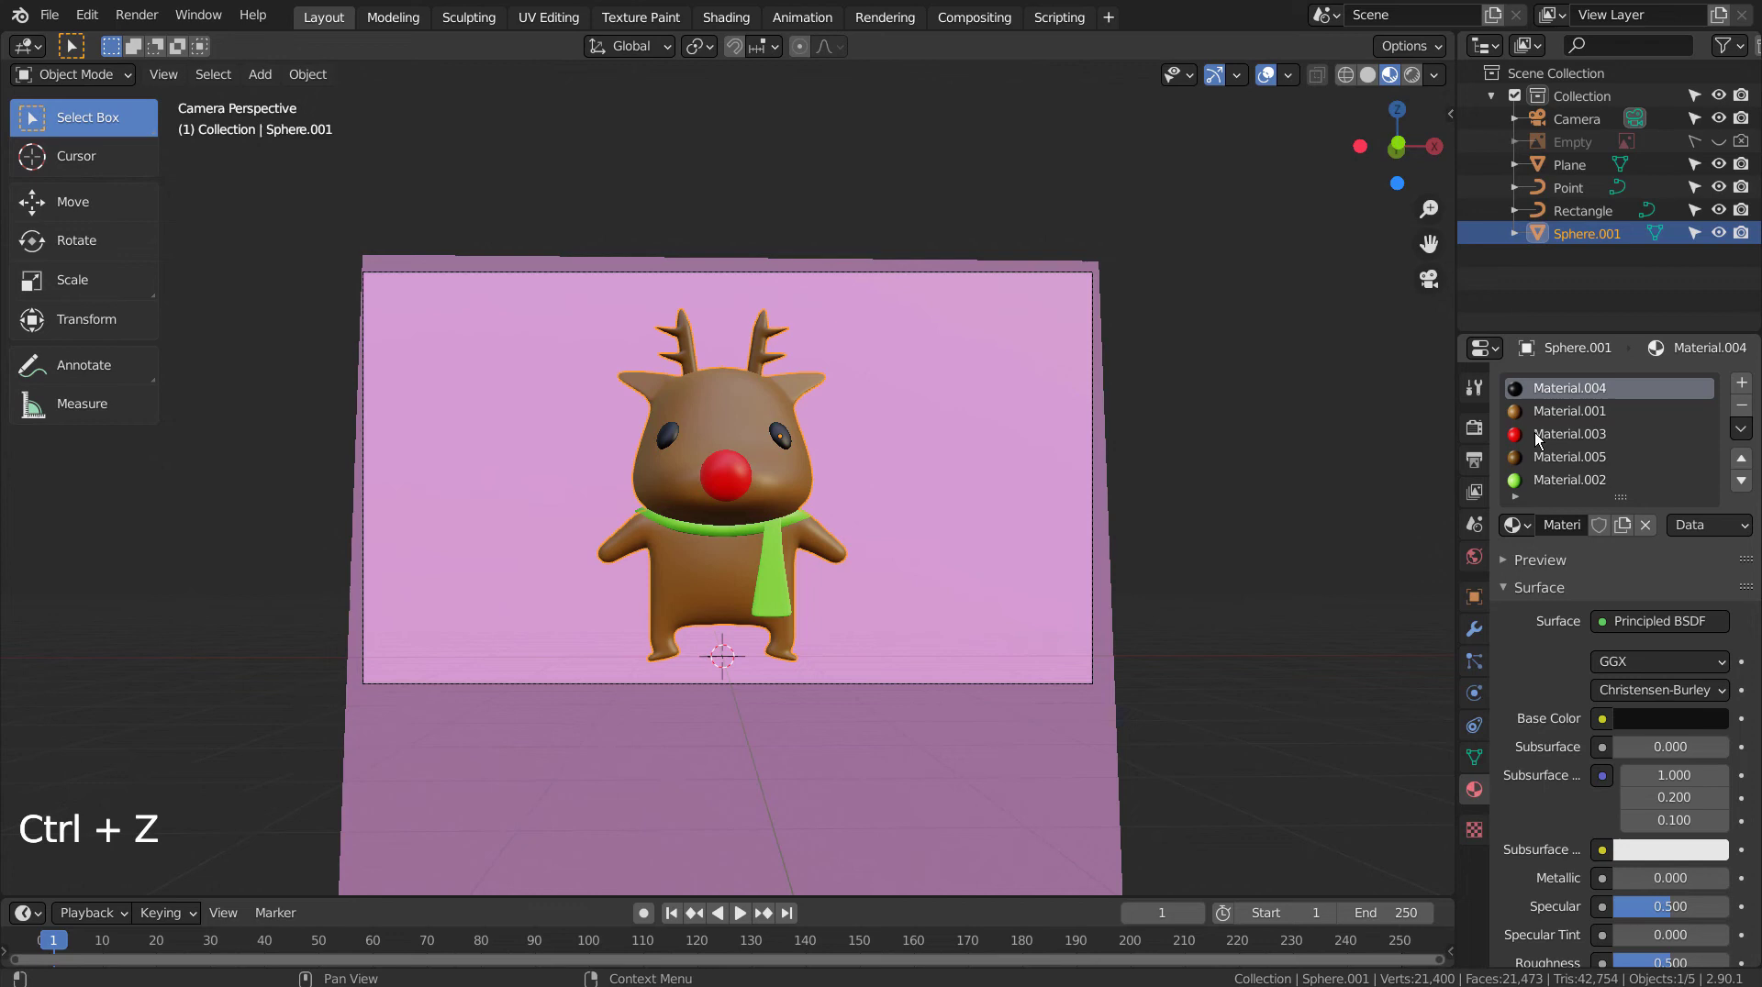
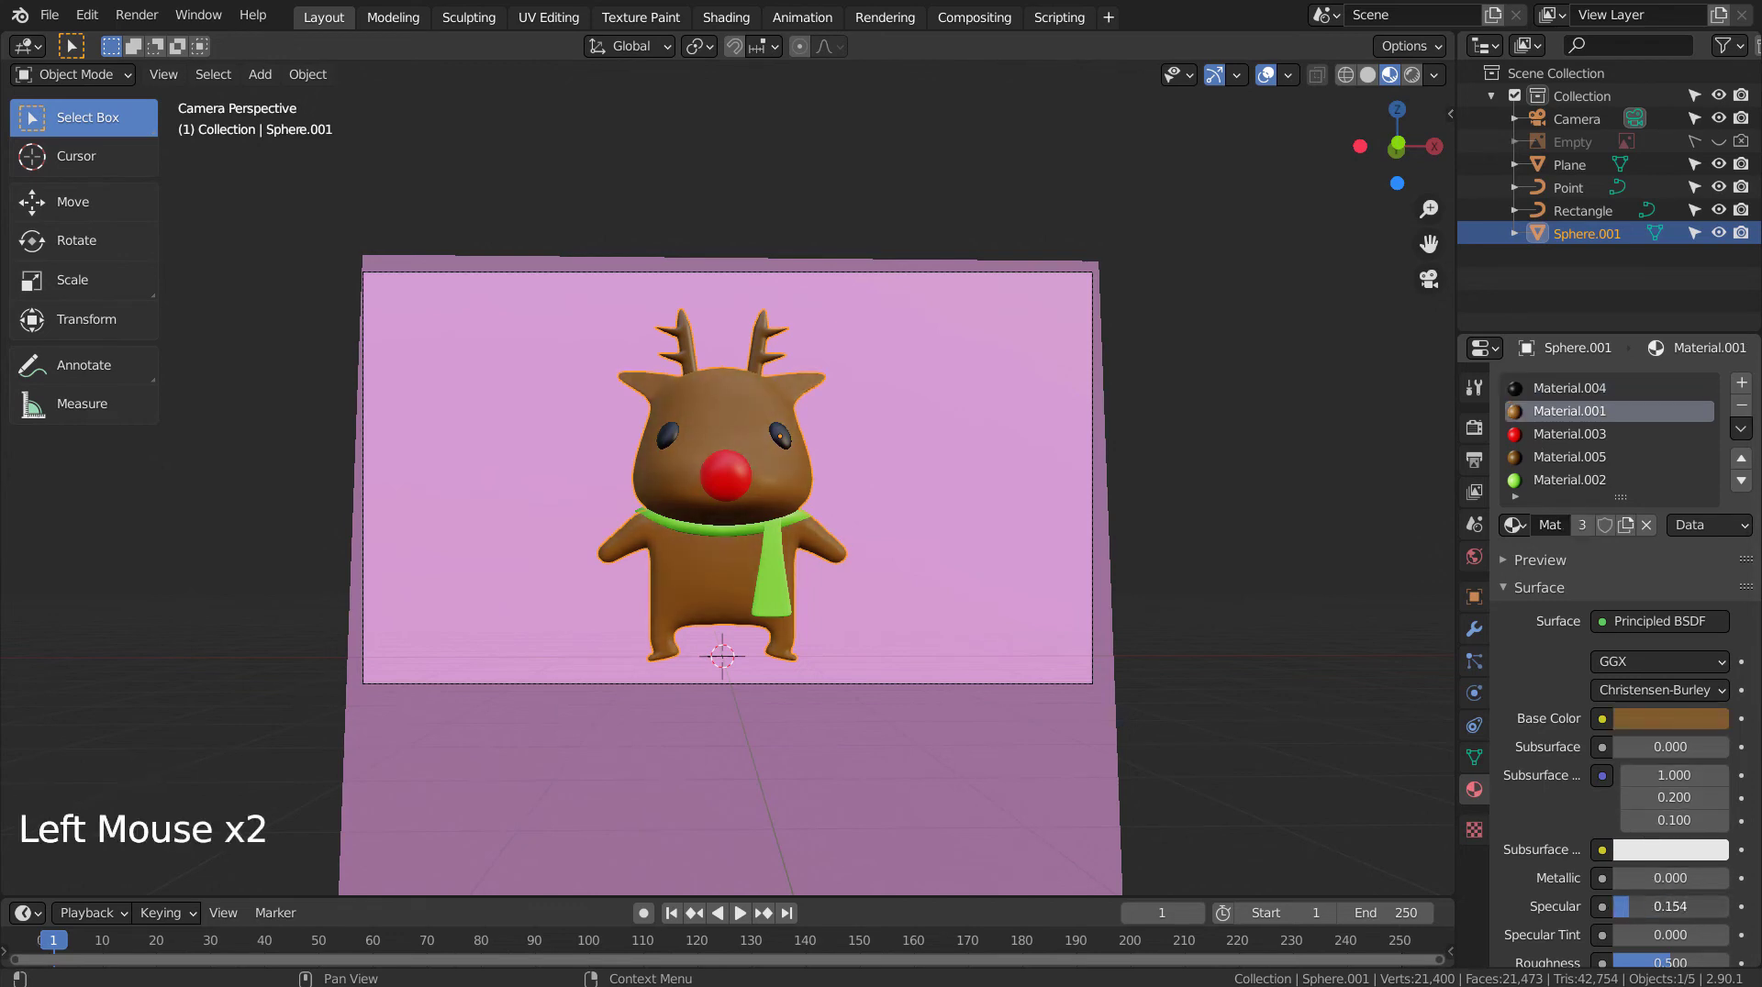
click(1299, 625)
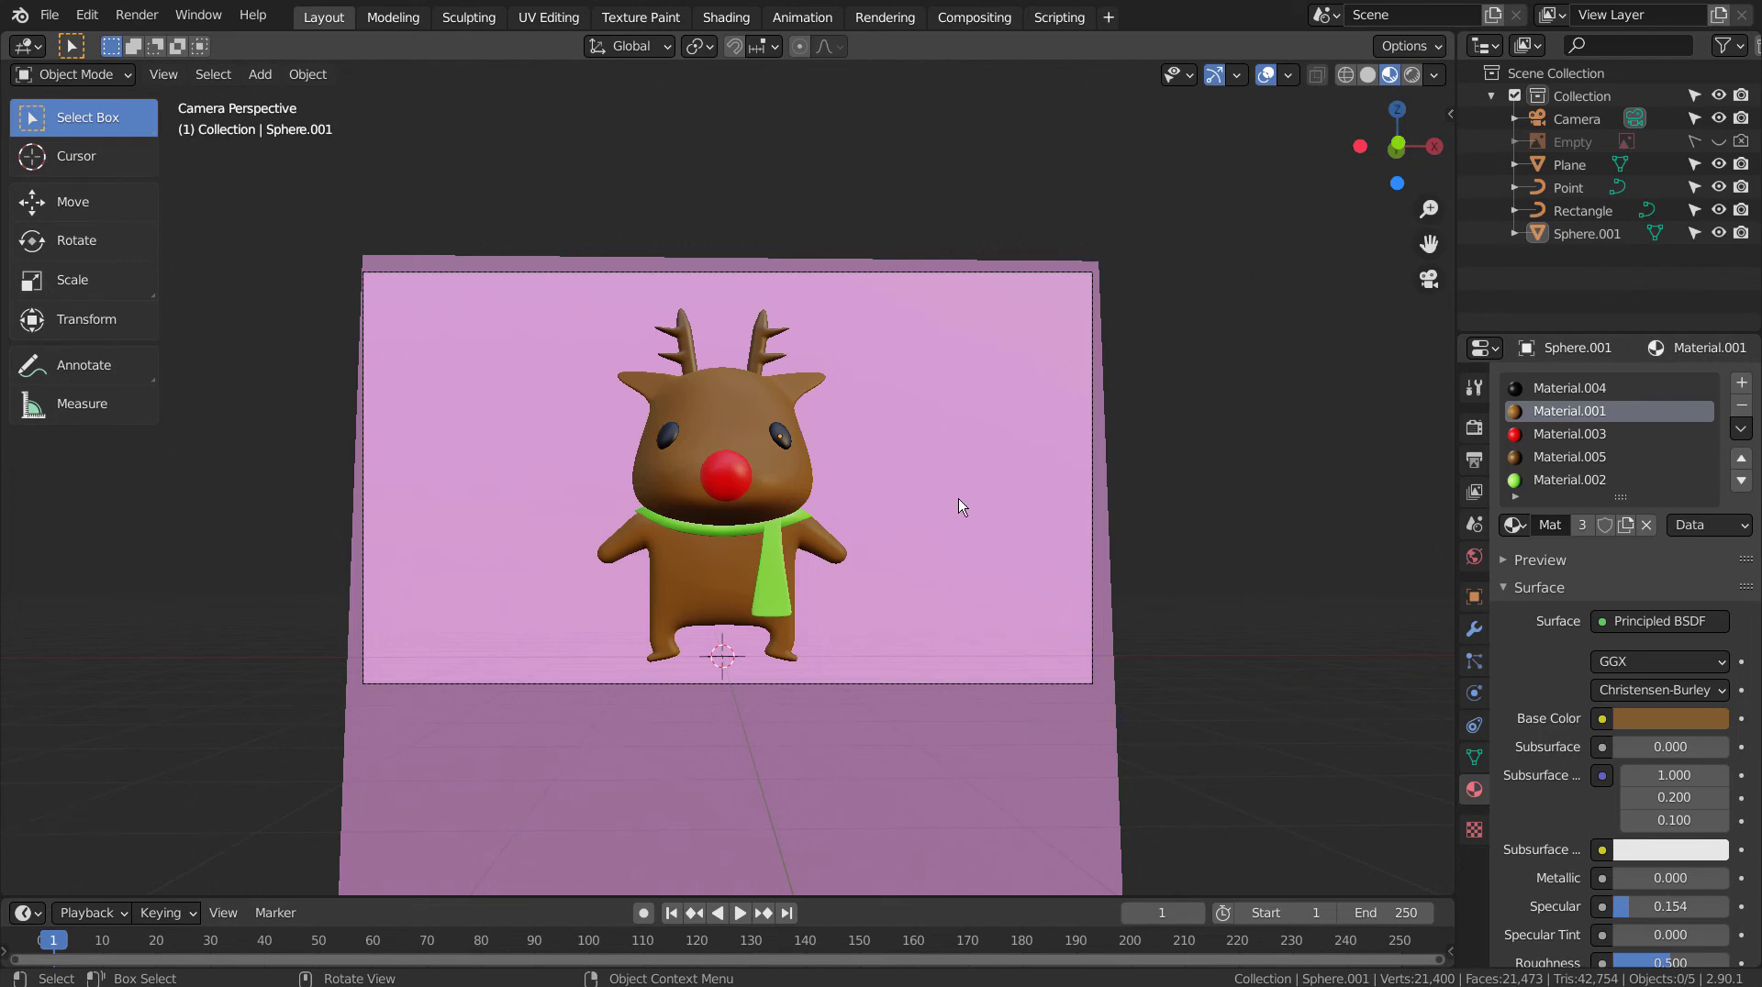
click(1200, 461)
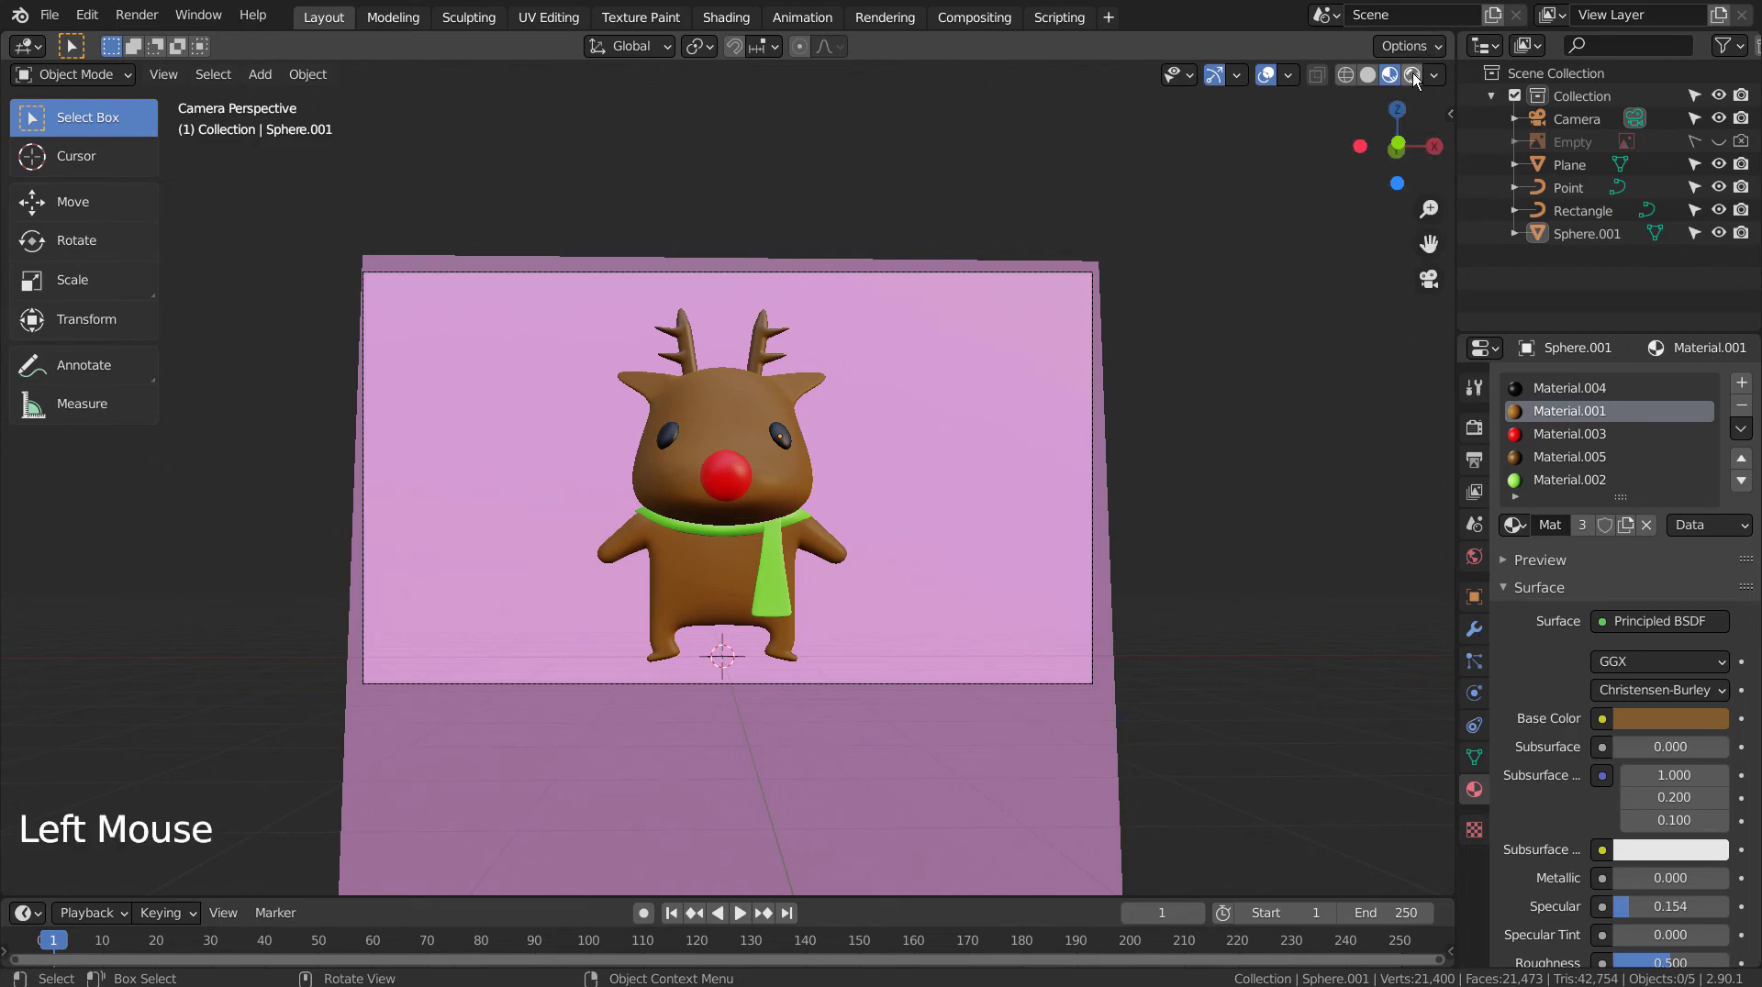
Step: Switch to Rendered shading and hide Rectangle and Point from viewport and renders
click(1416, 77)
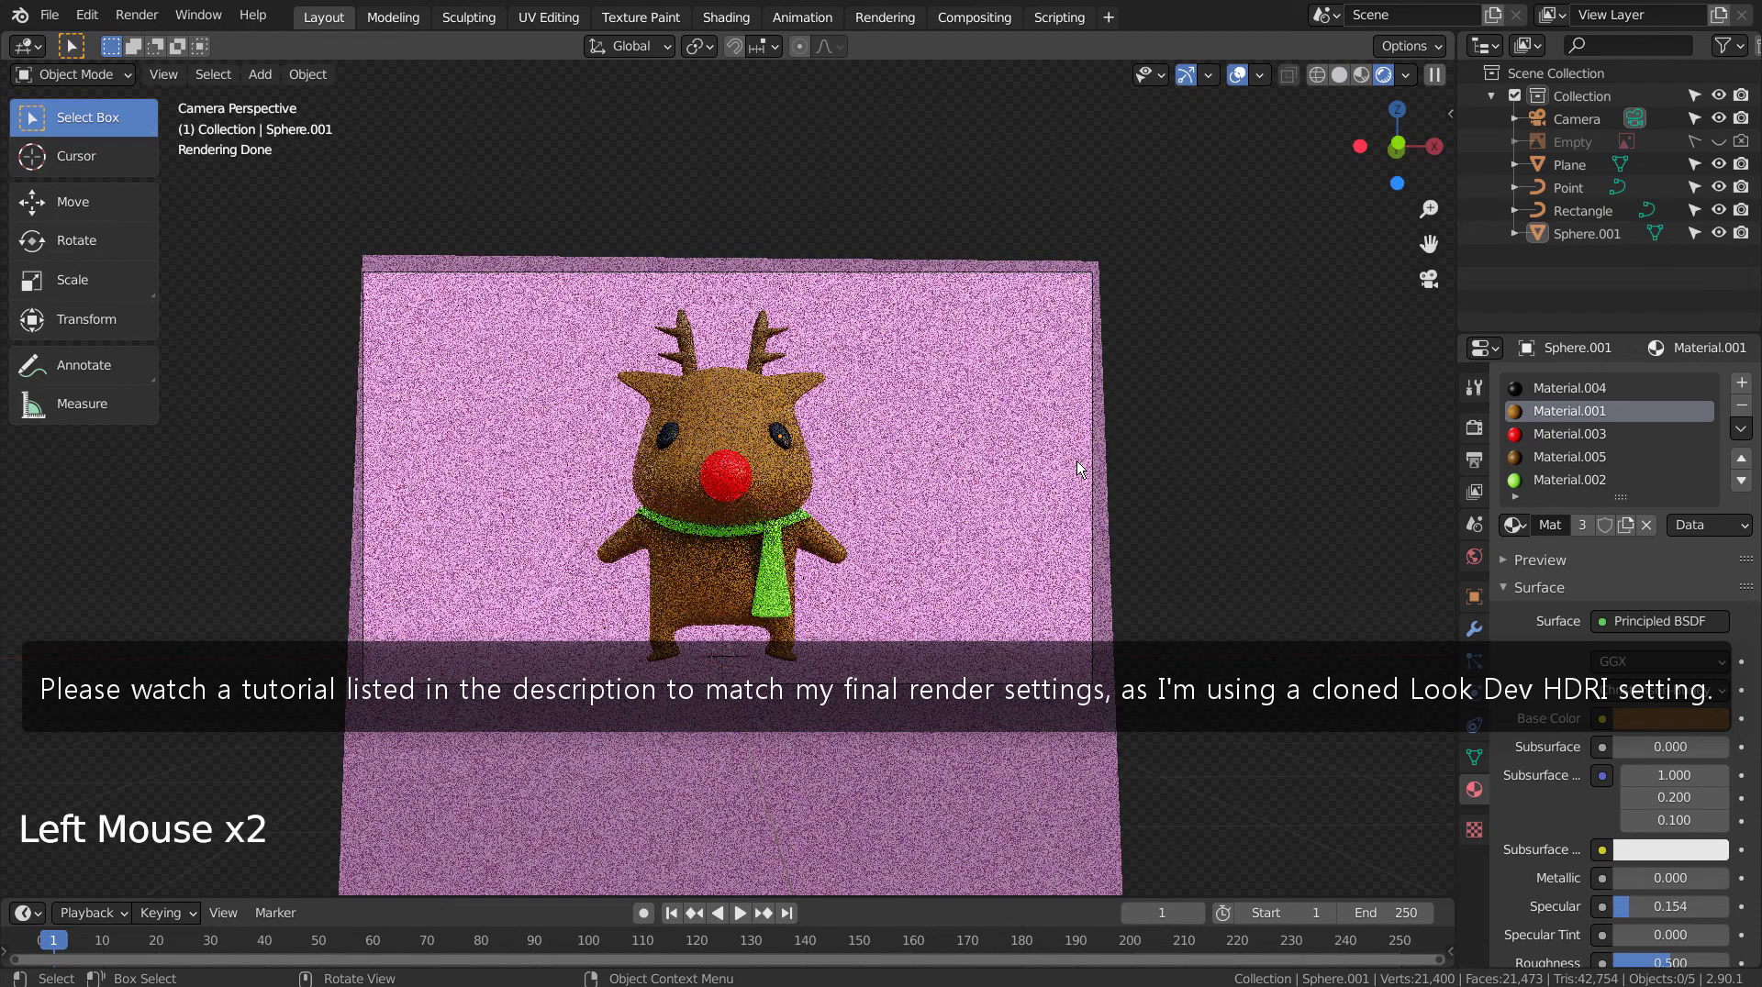
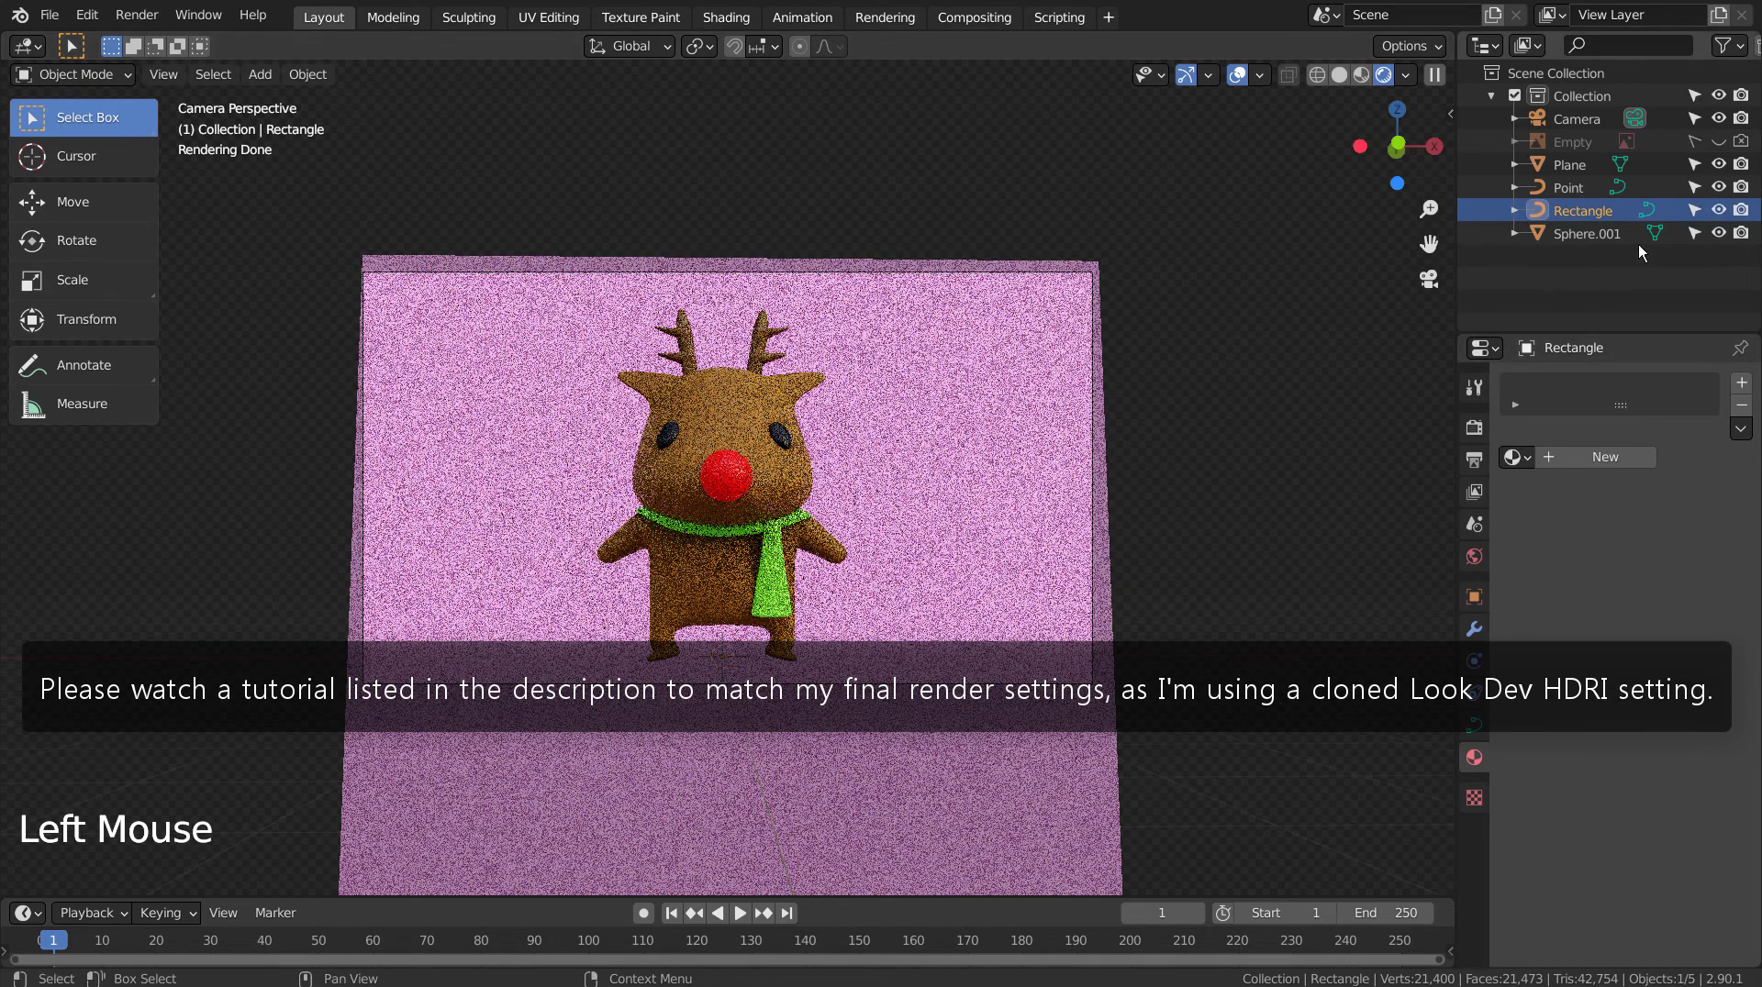
click(1723, 214)
click(1744, 214)
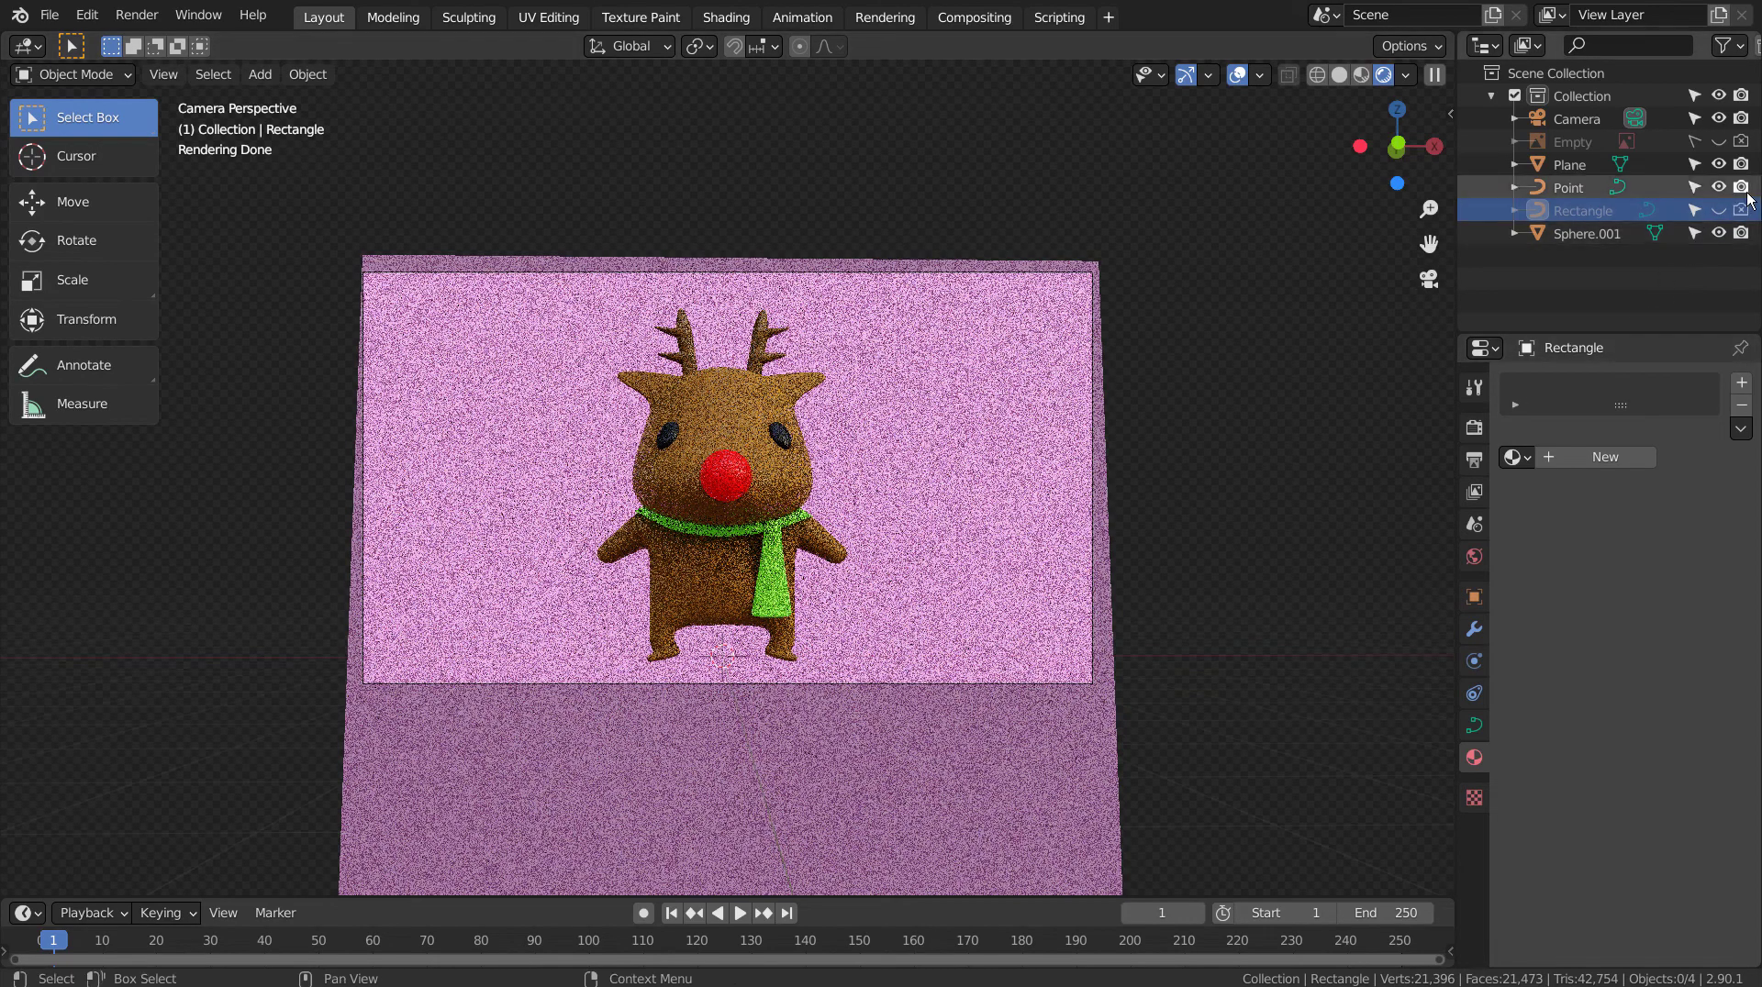
click(1721, 191)
click(1746, 191)
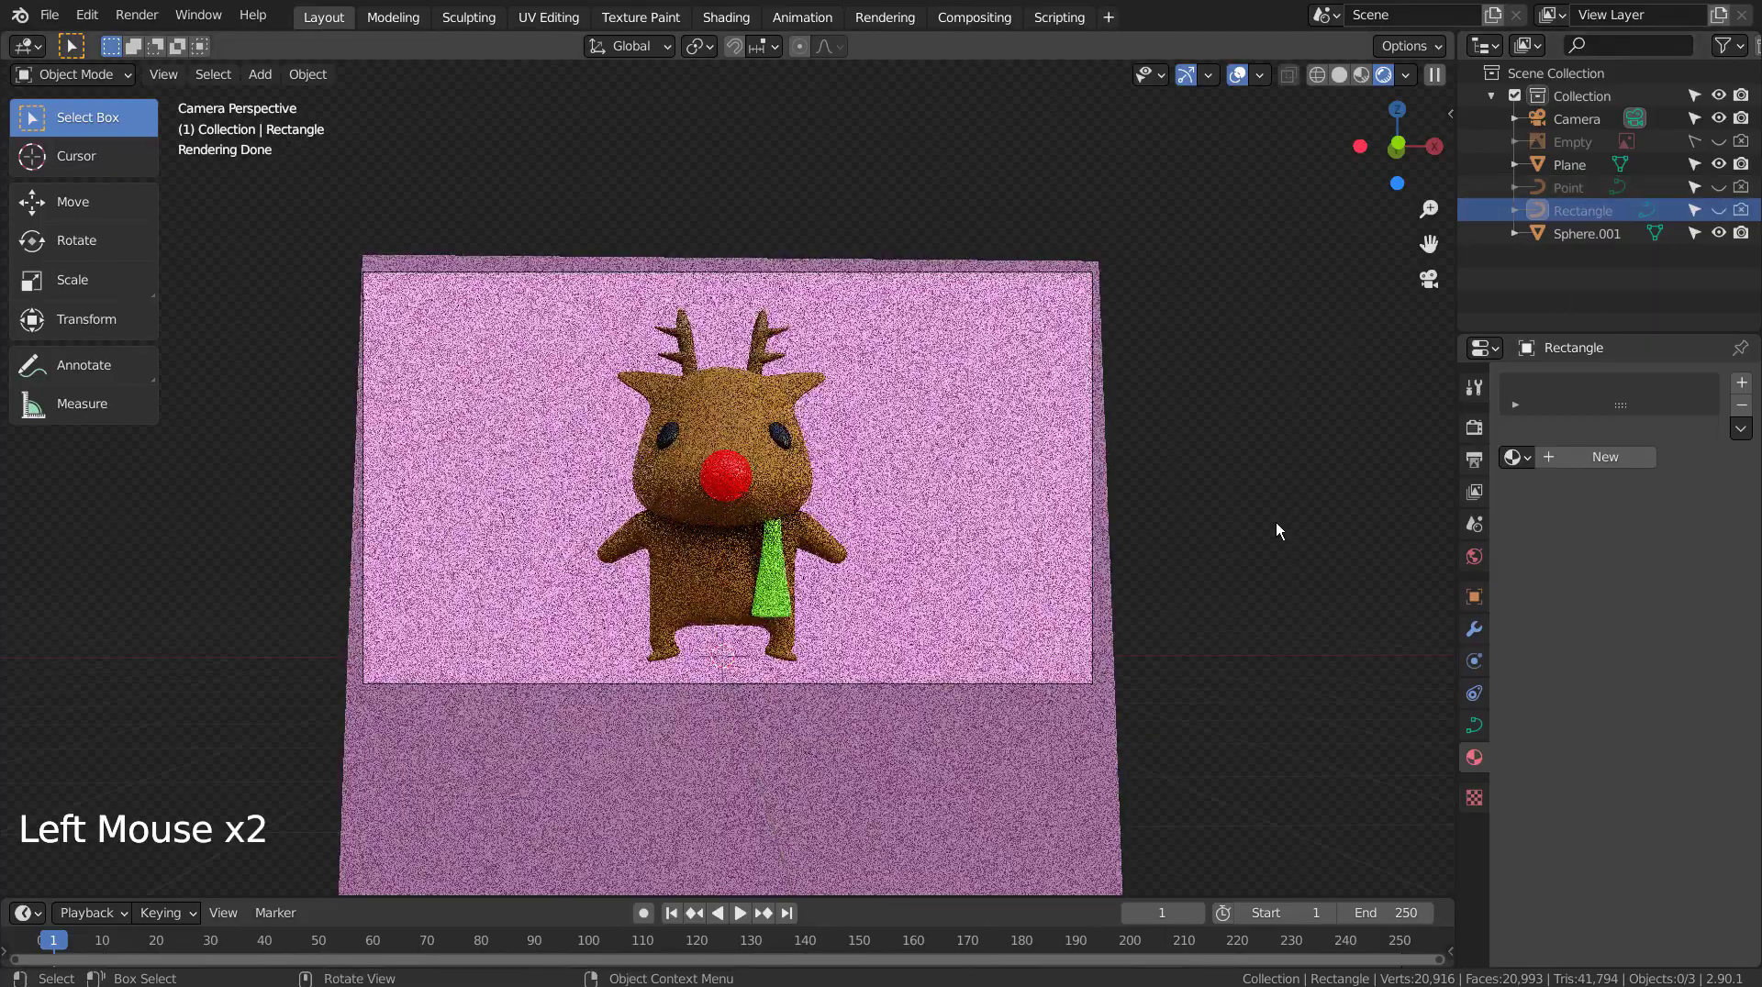
Step: Orbit around the scene, select the backdrop plane and return to the camera view
middle_click(1285, 524)
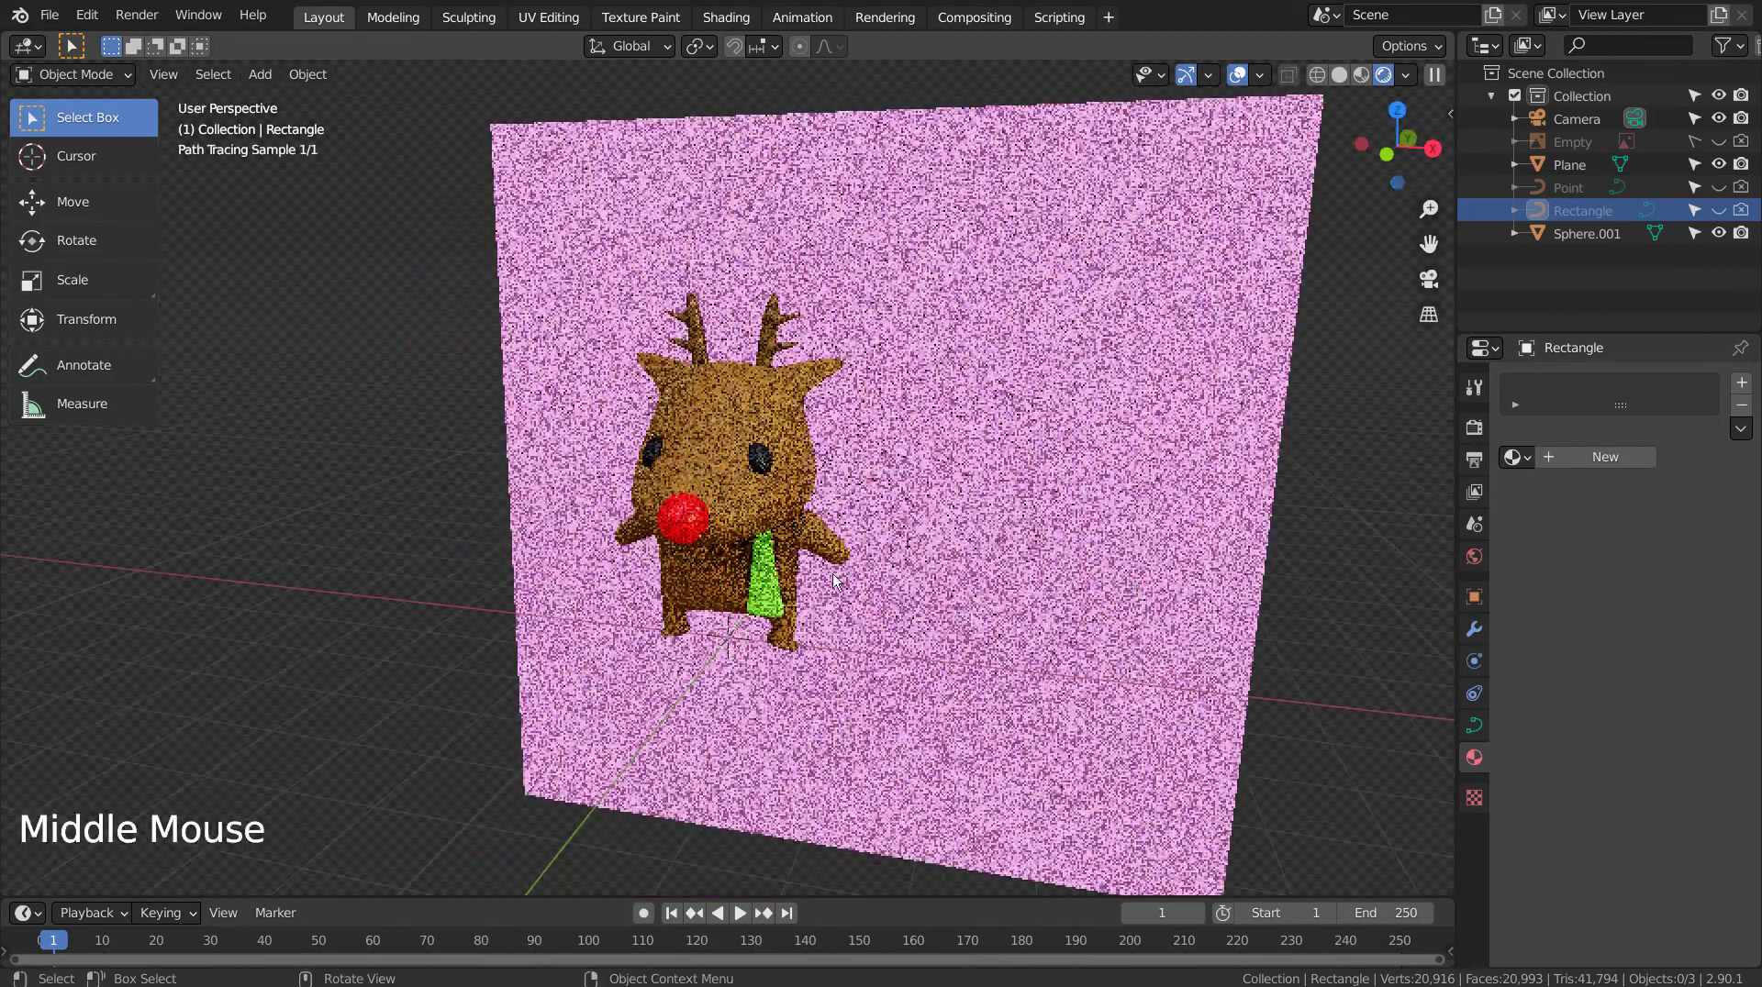
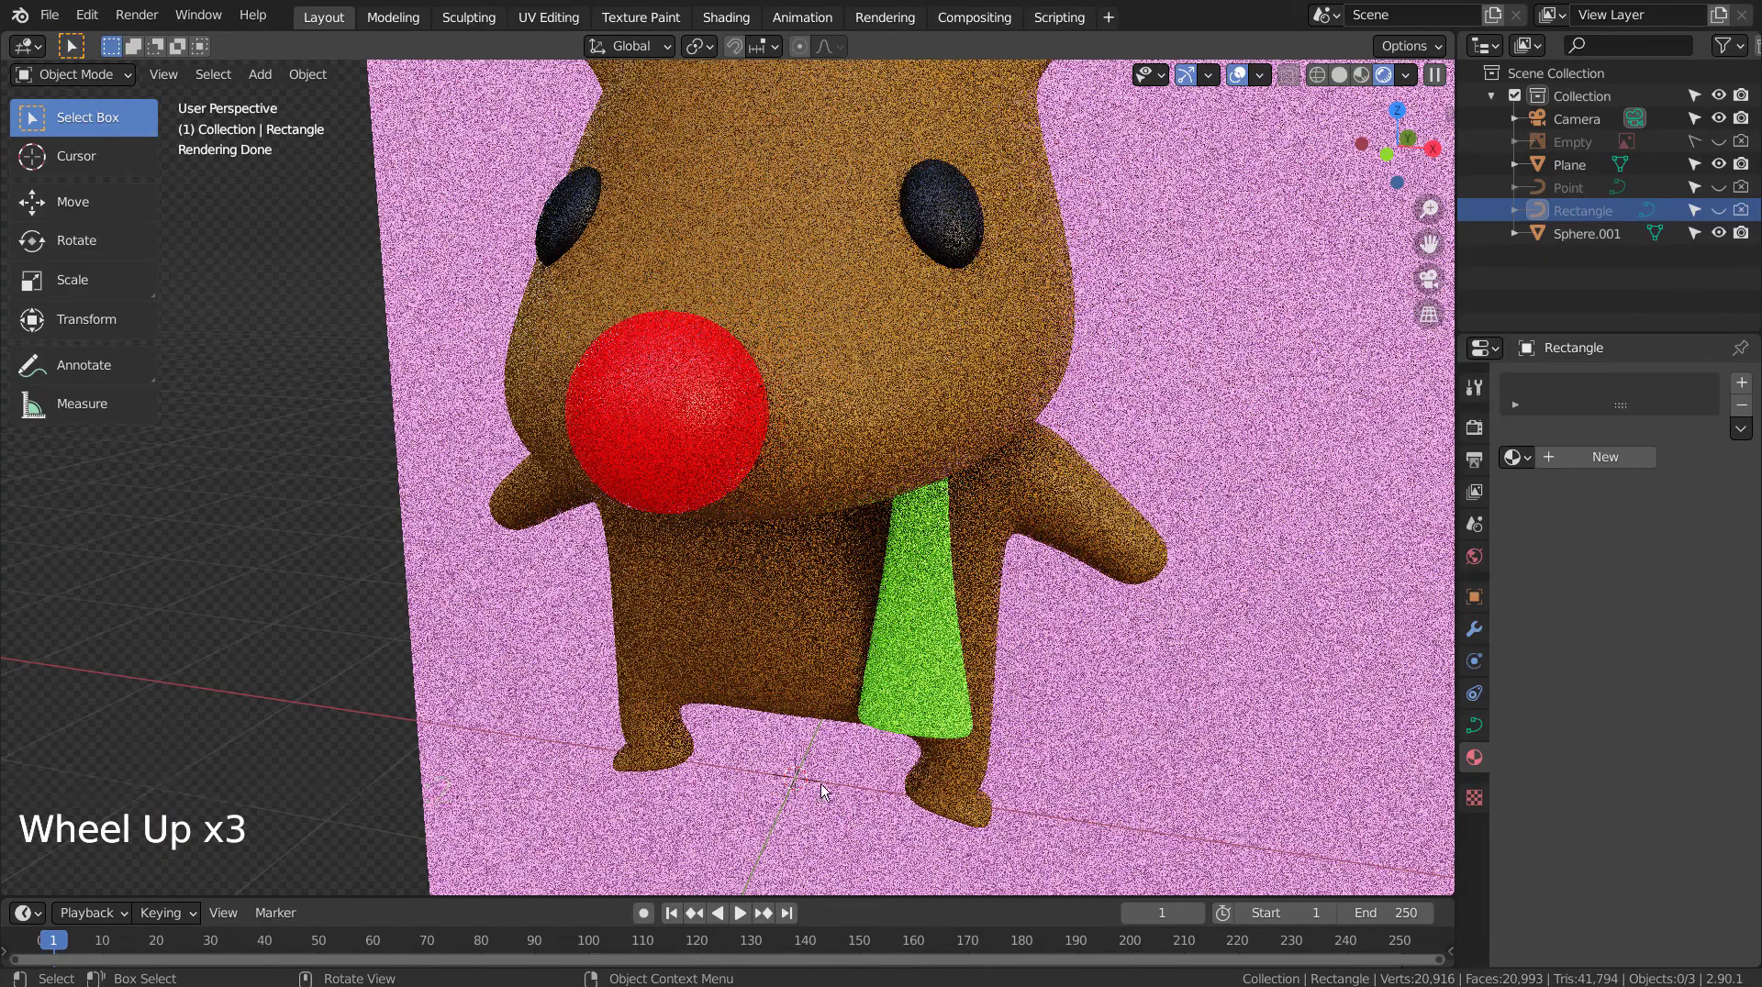
scroll(down, 3)
middle_click(1015, 601)
middle_click(1107, 551)
click(1612, 237)
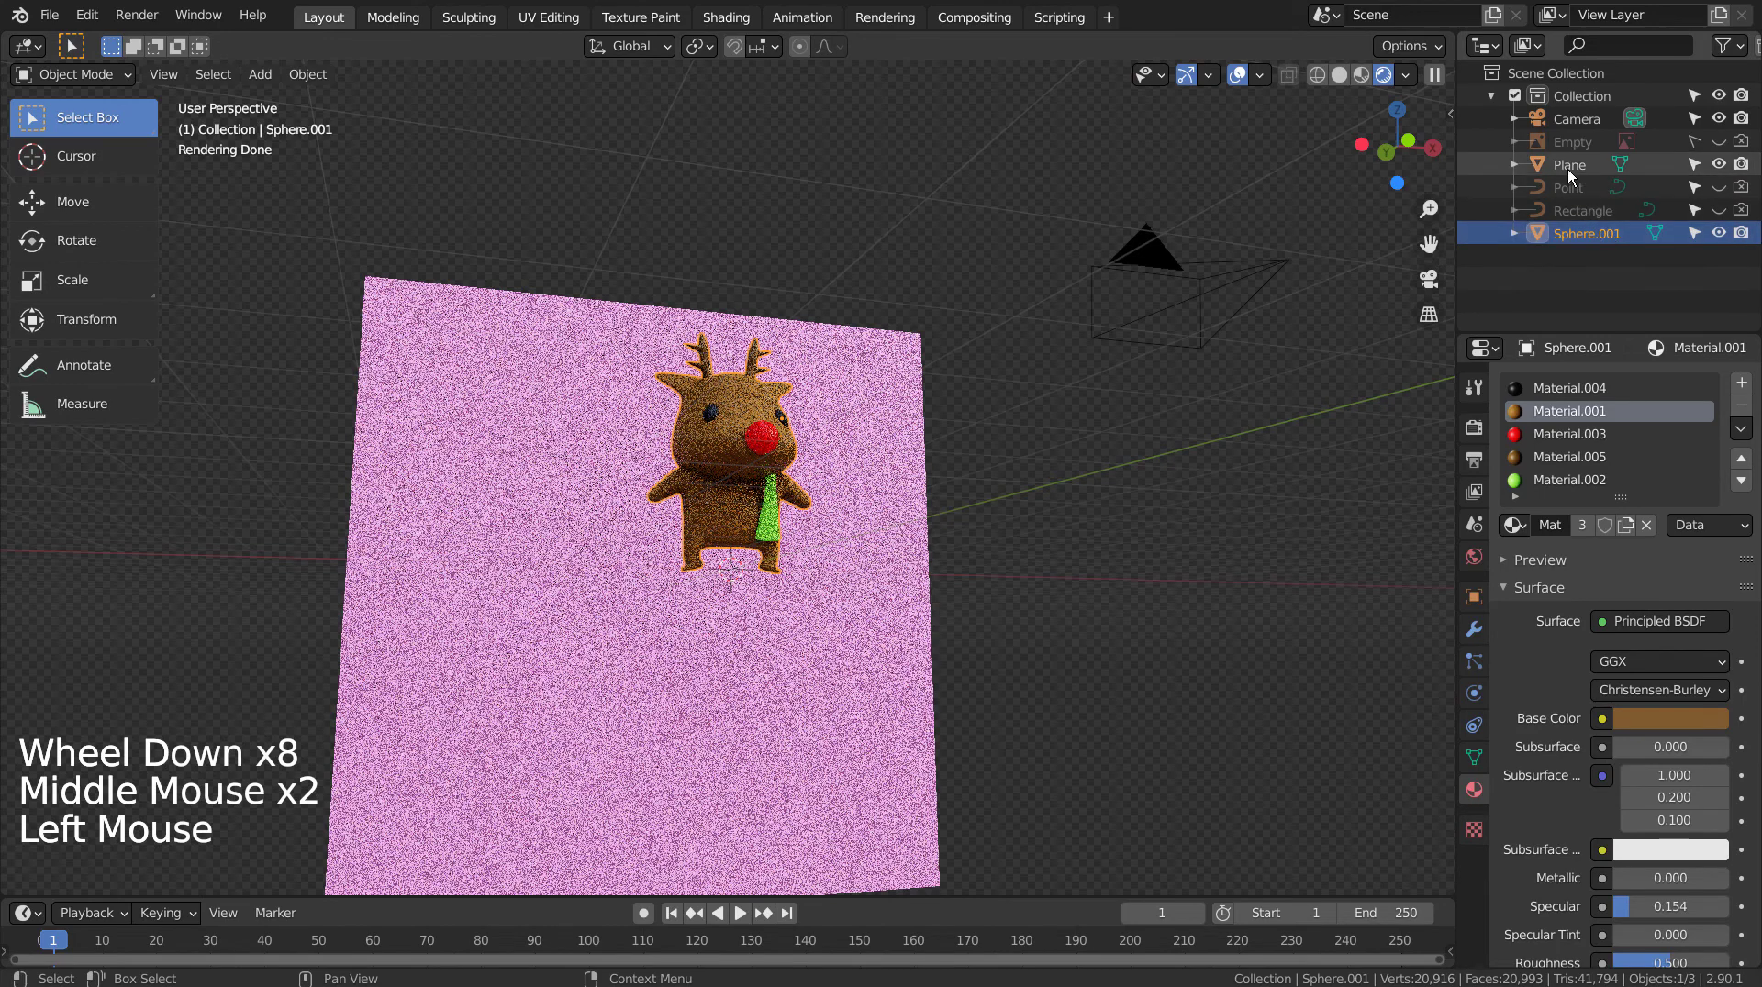
click(1572, 173)
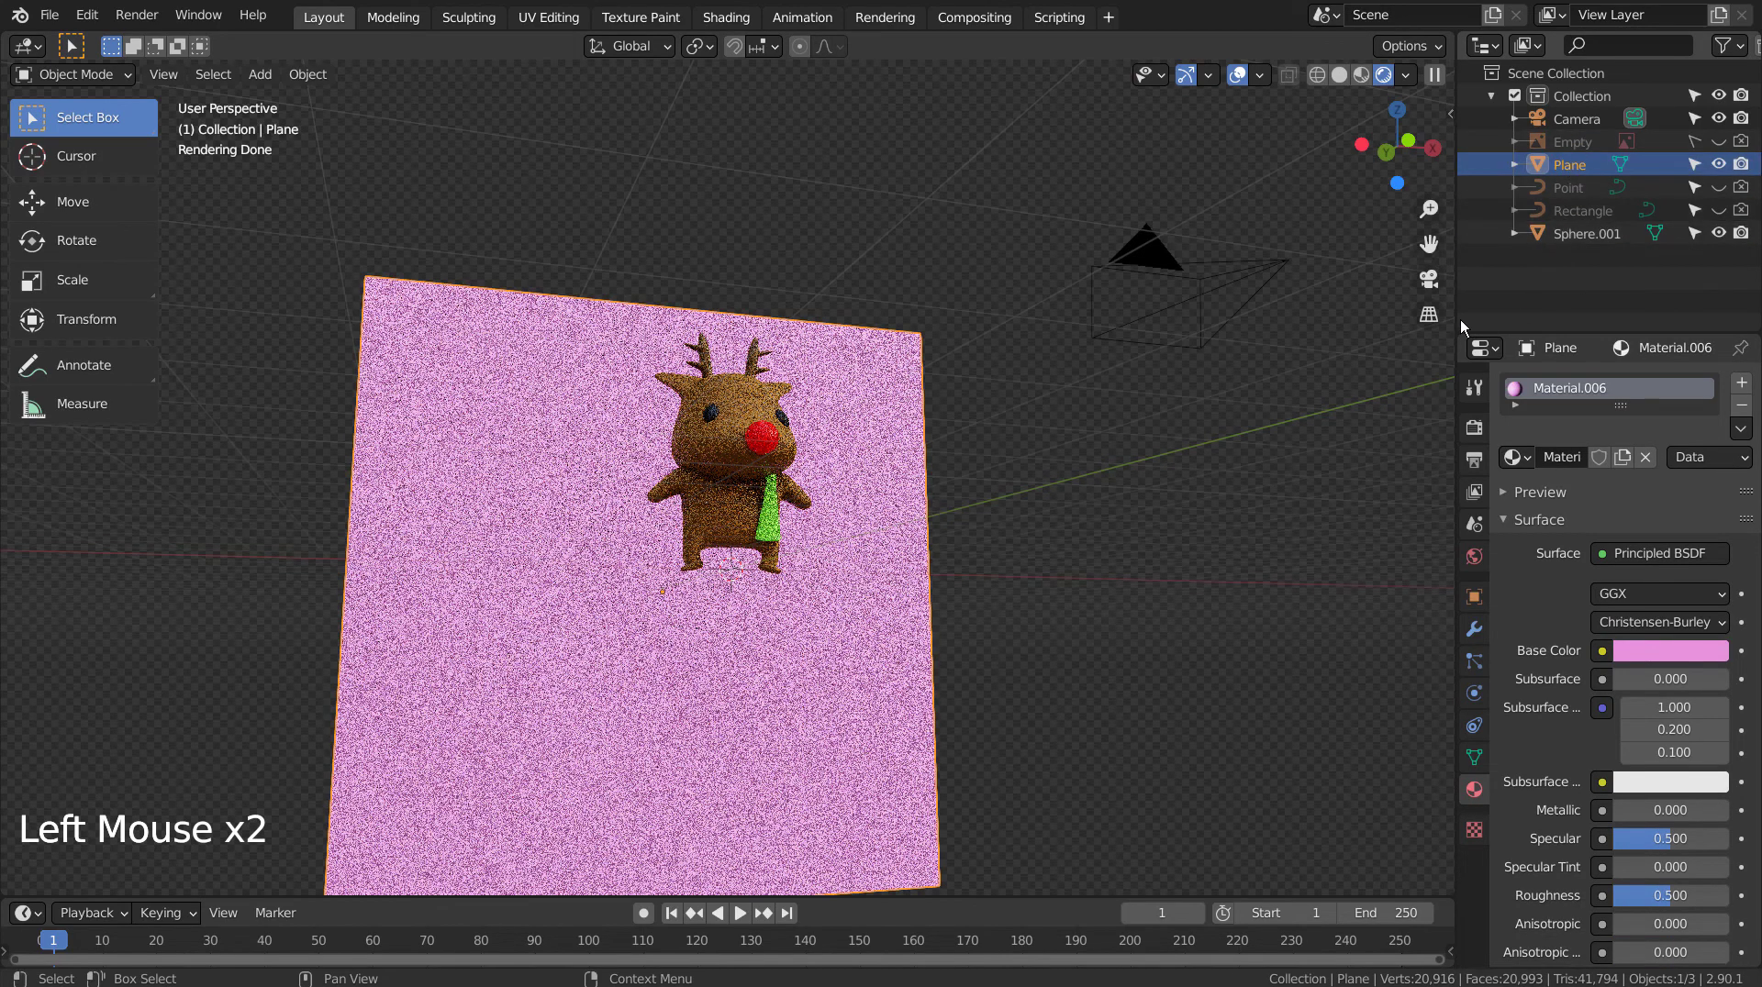
click(1270, 452)
key(KP_Decimal)
key(KP_0)
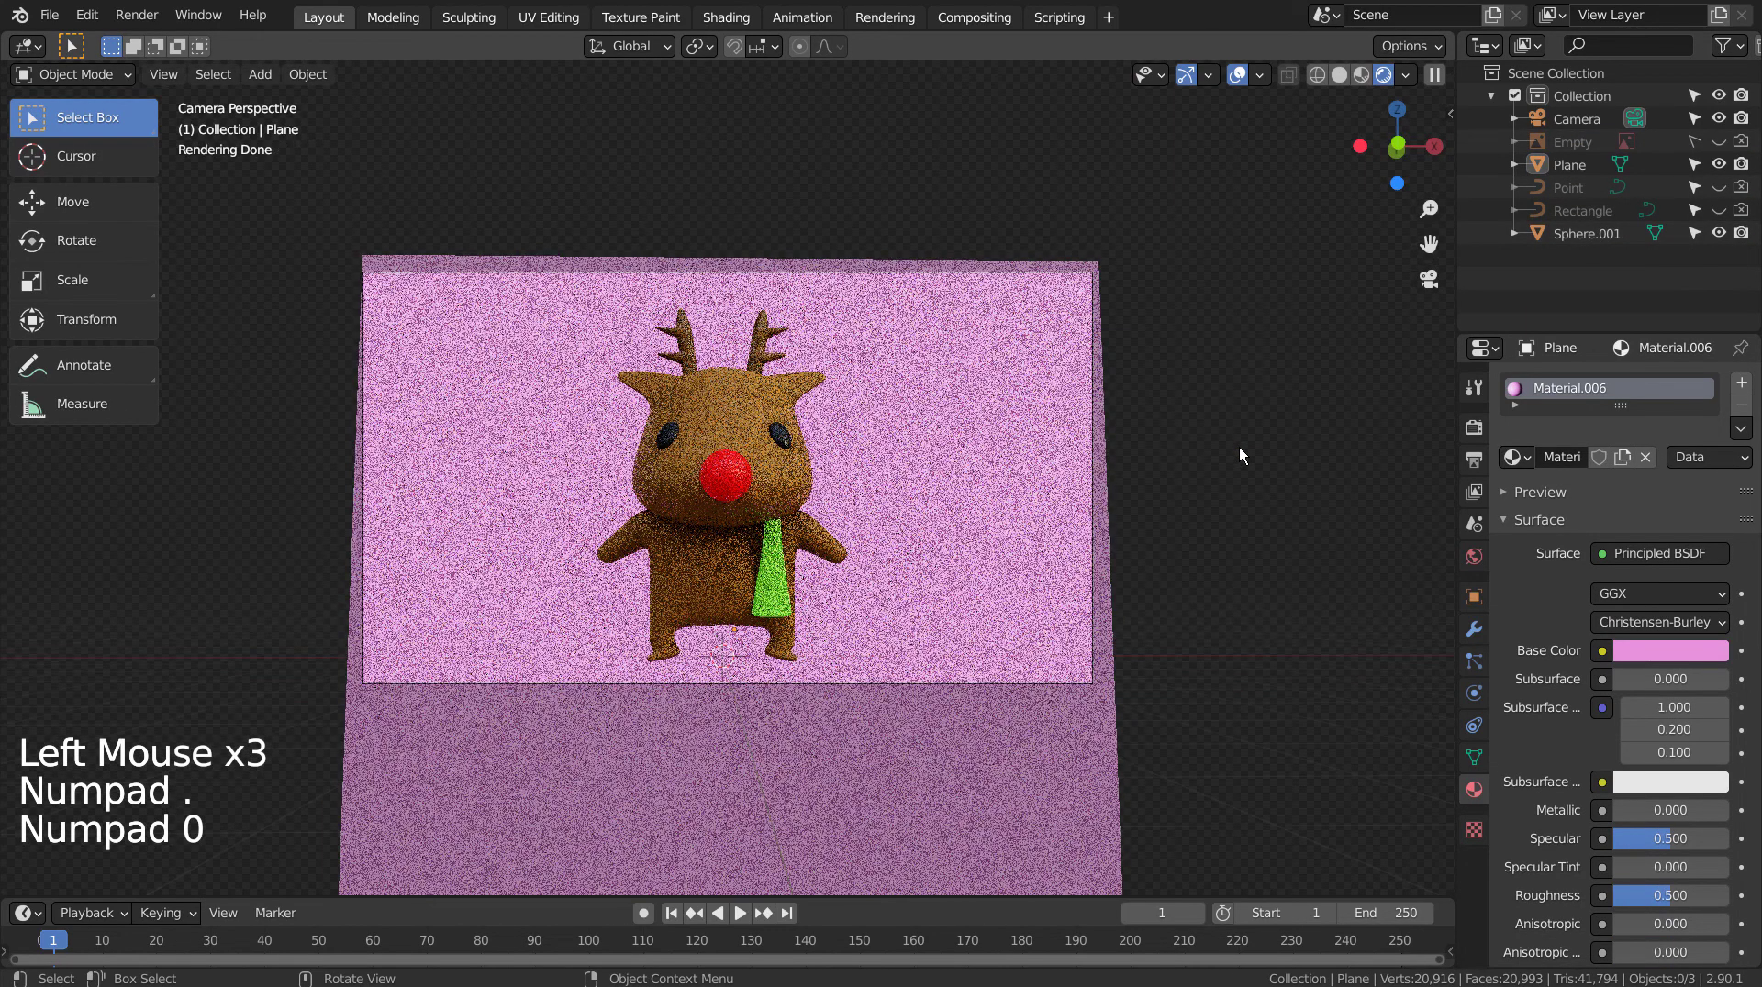
Step: Darken the backdrop's pink Base Color, save blueprint.blend and return to Solid shading
click(1702, 652)
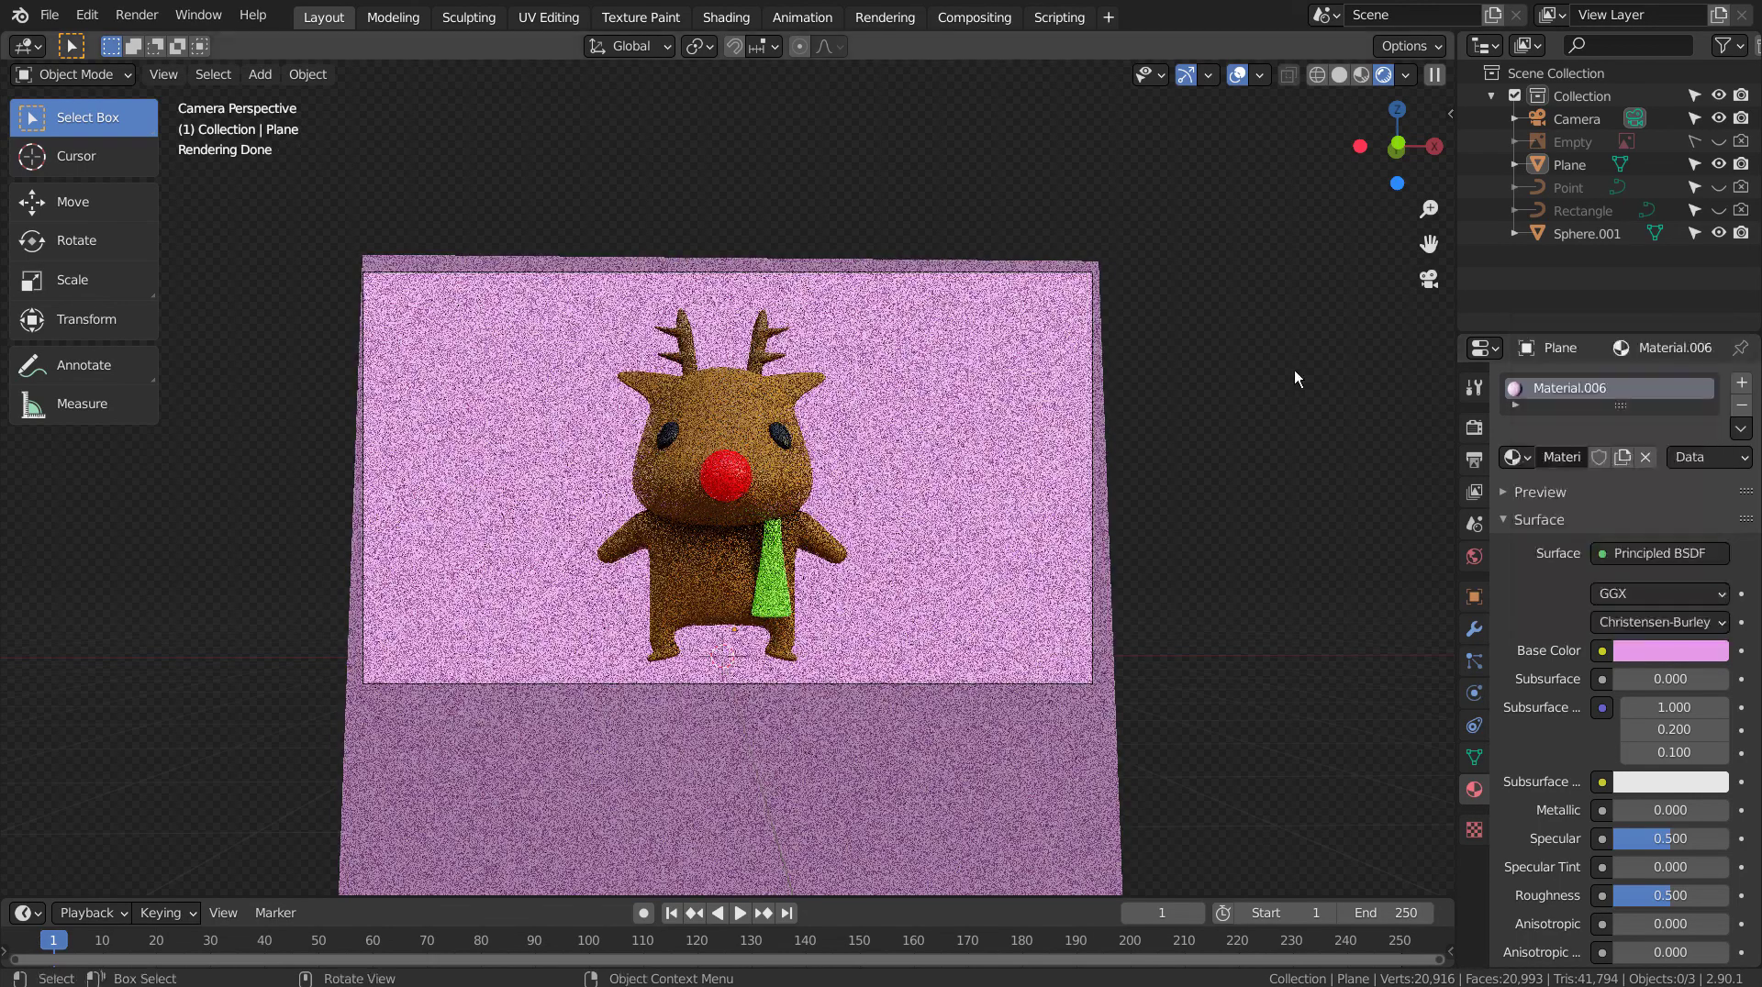
click(1299, 374)
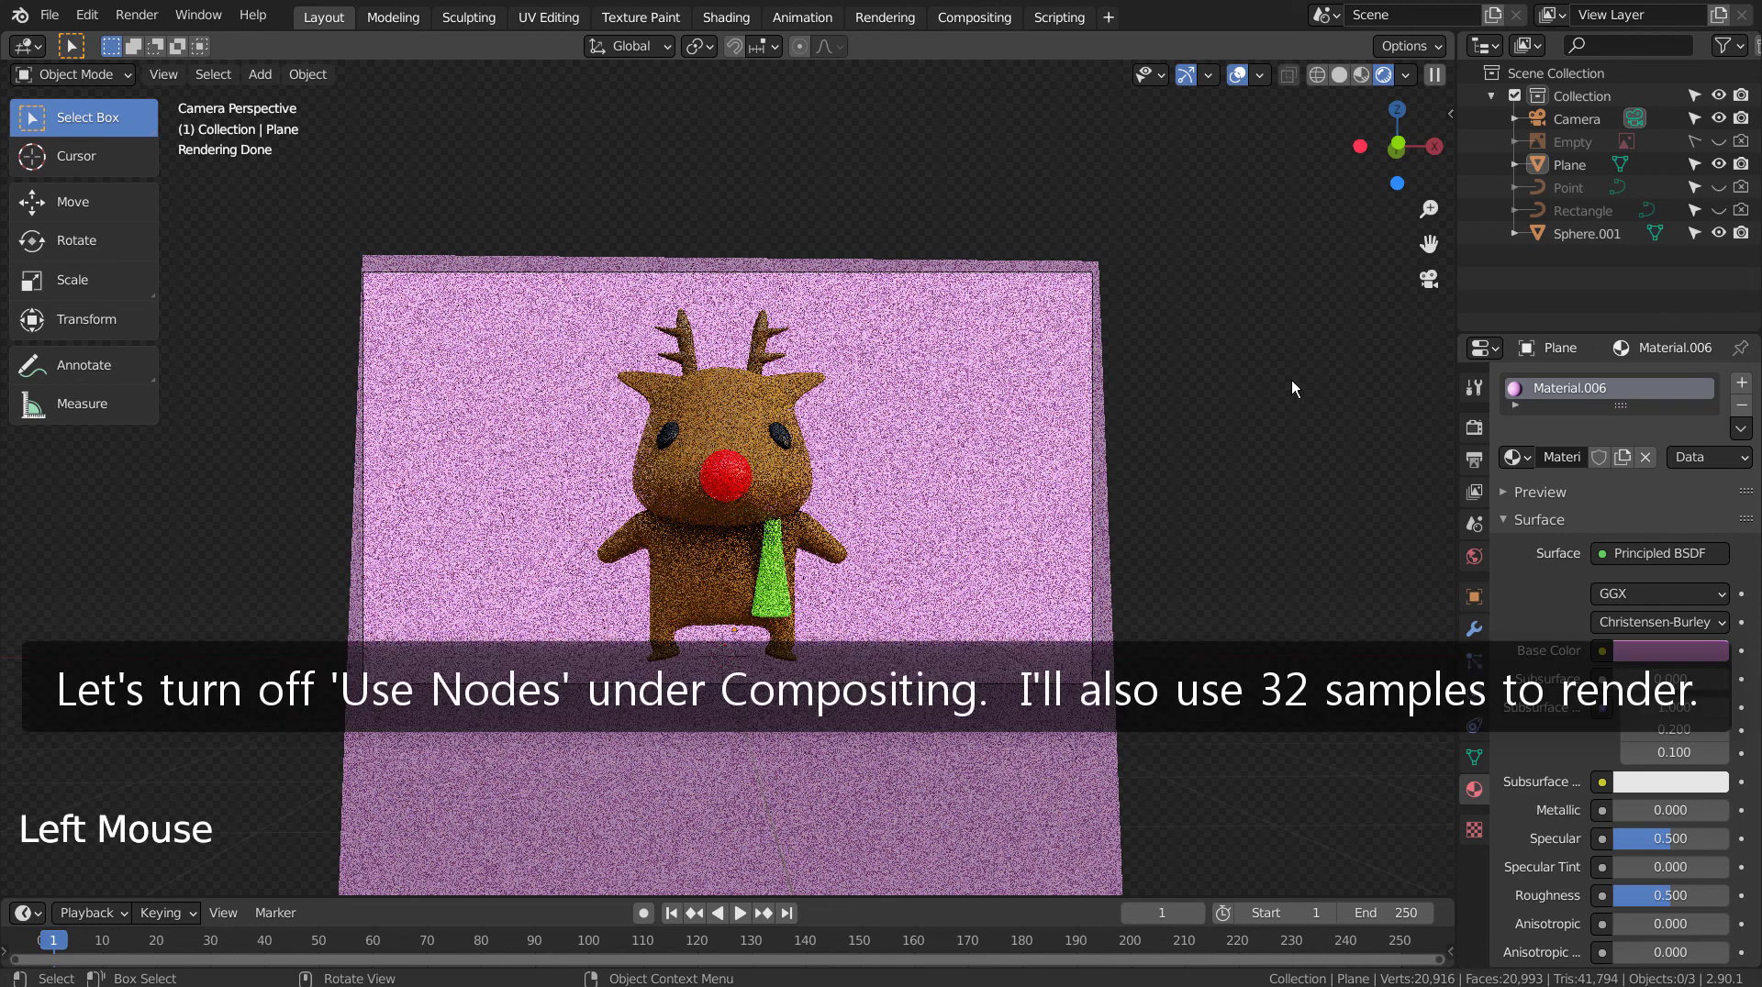
key(ctrl+s)
click(1337, 82)
click(1194, 251)
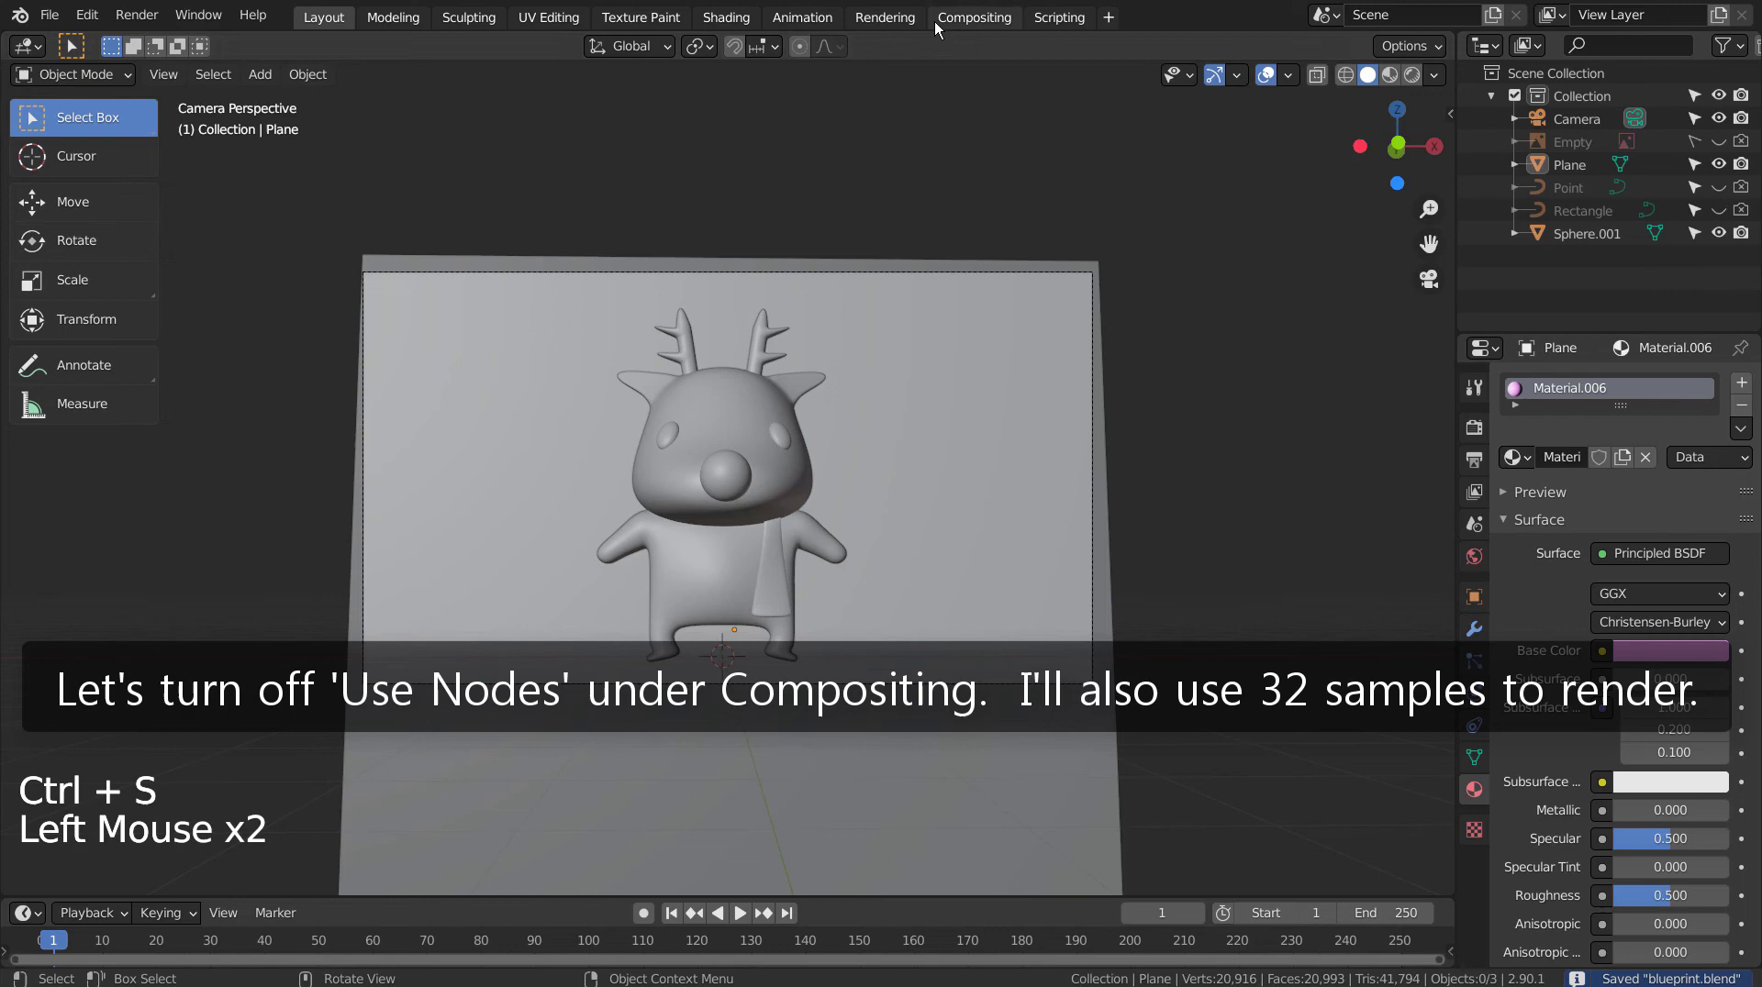
Step: Set Cycles render samples to 32 and render the scene
key(ctrl+s)
click(939, 25)
click(262, 49)
click(305, 27)
click(1481, 438)
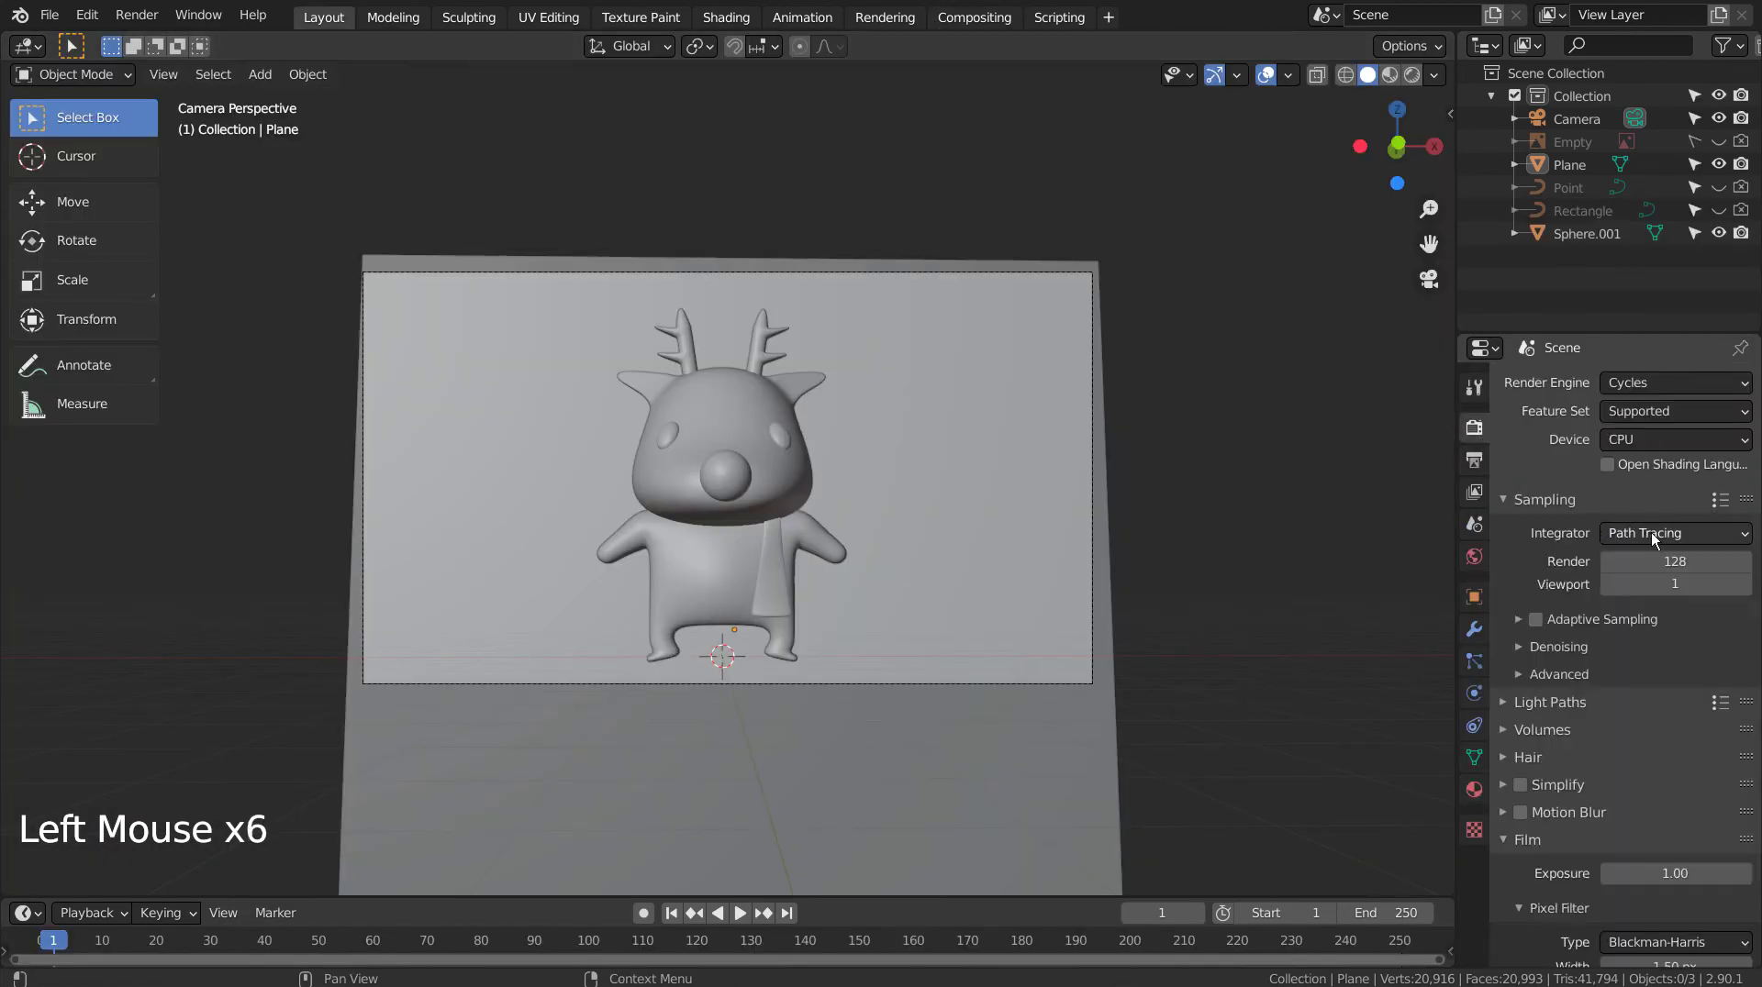
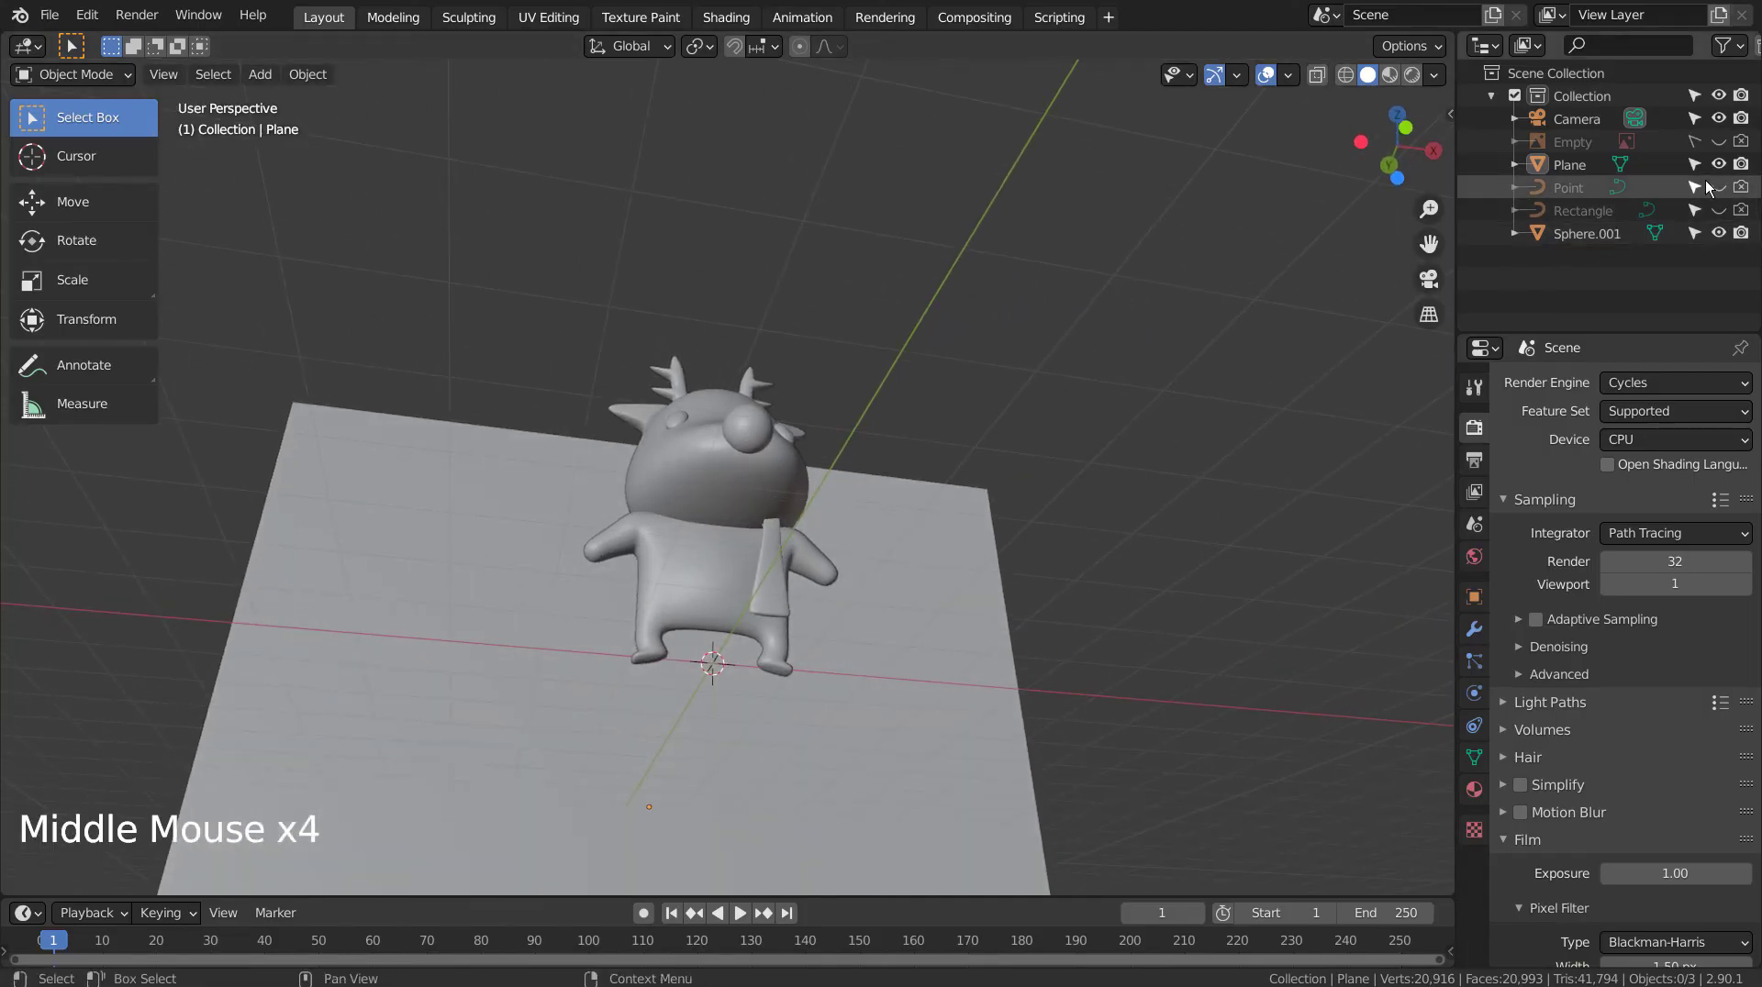
Step: Re-enable the Point object in viewport and renders and look through the camera
click(1724, 185)
click(1739, 186)
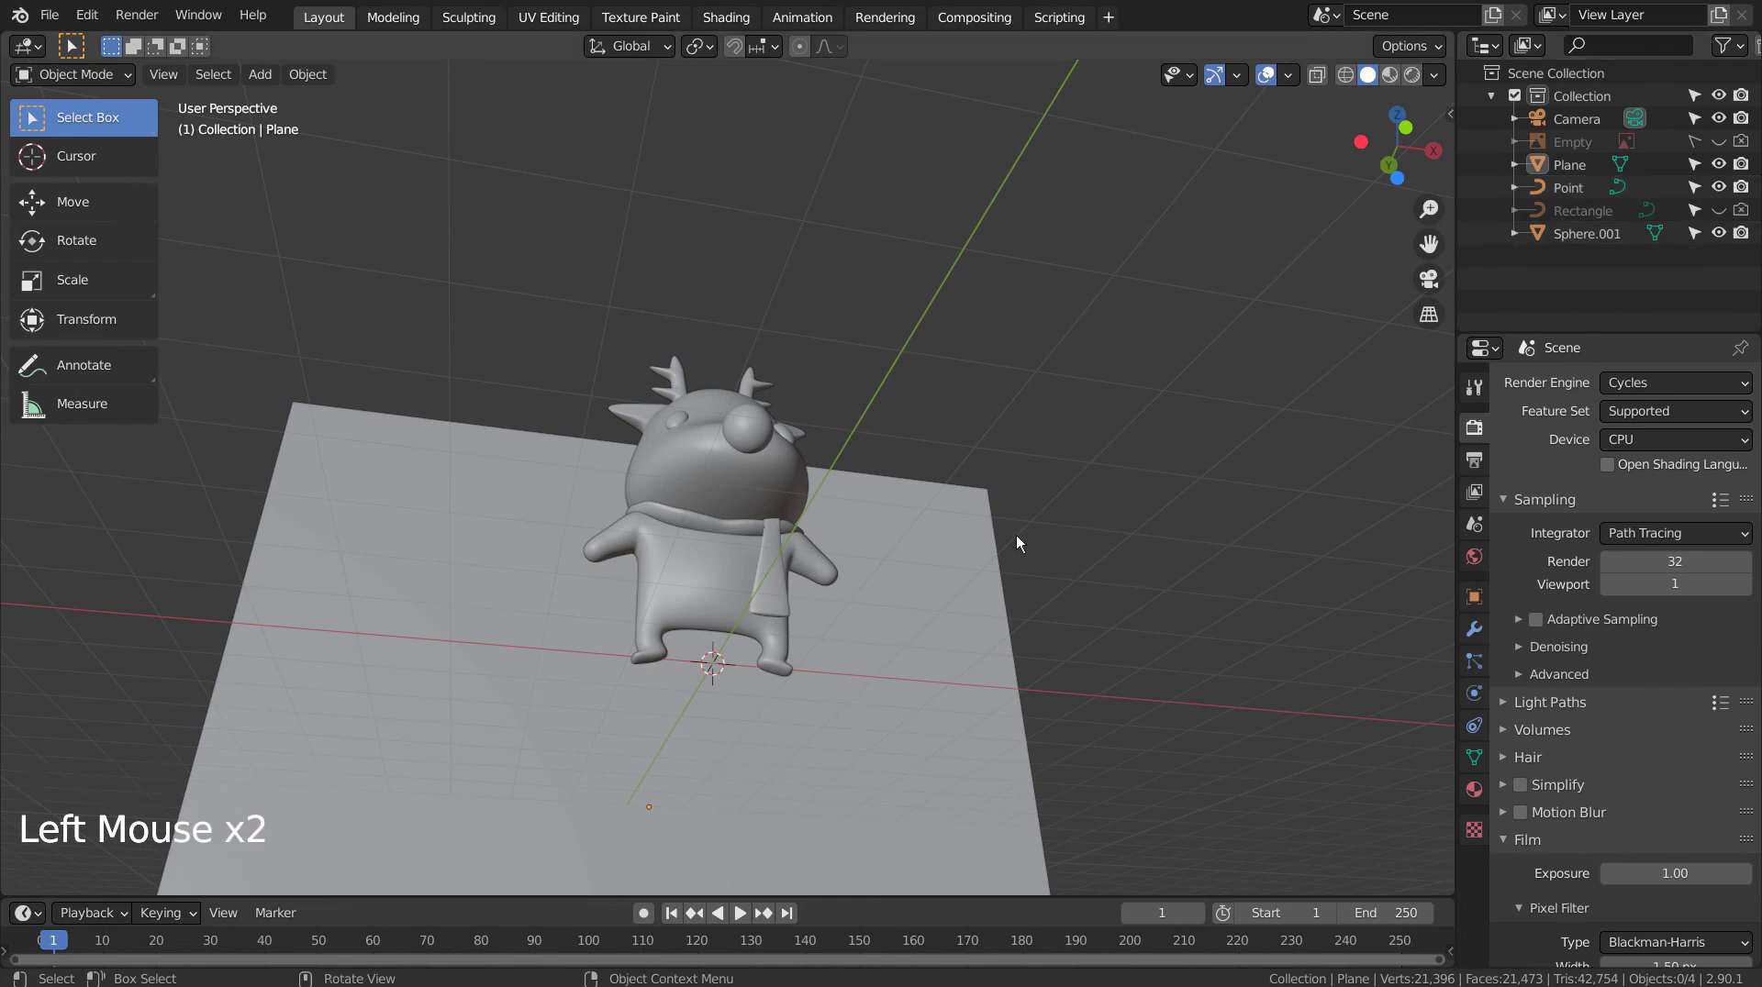
click(1395, 73)
click(1382, 79)
key(KP_0)
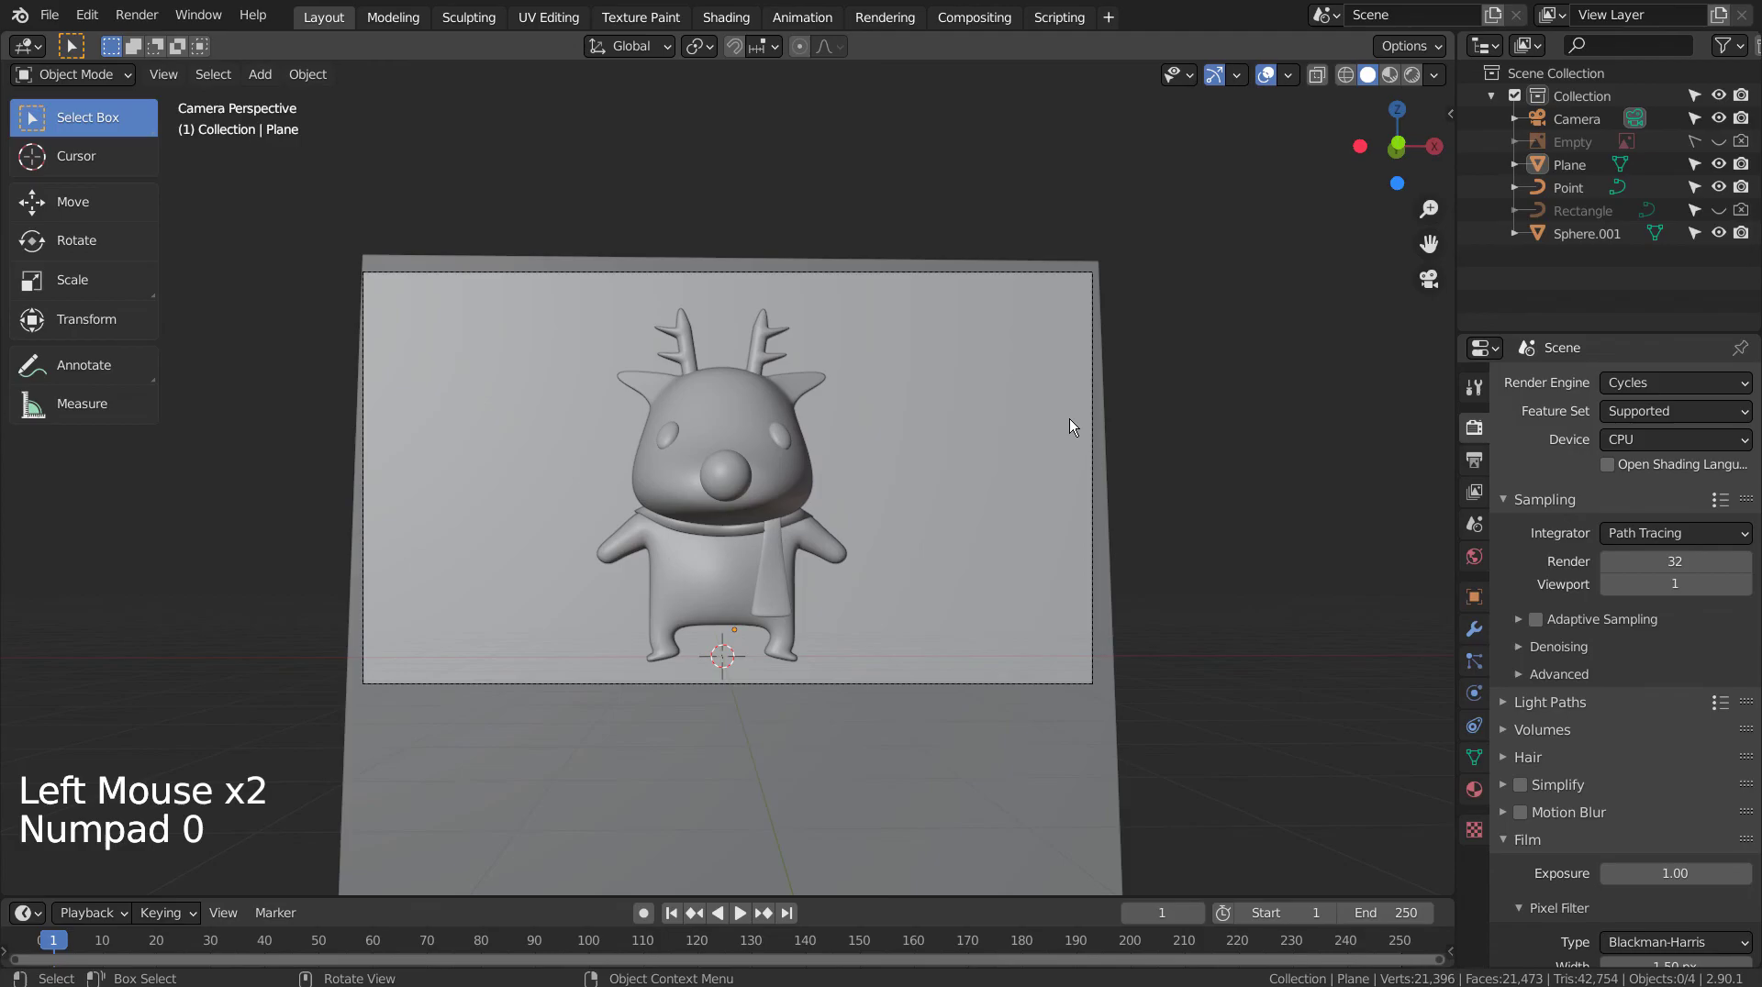